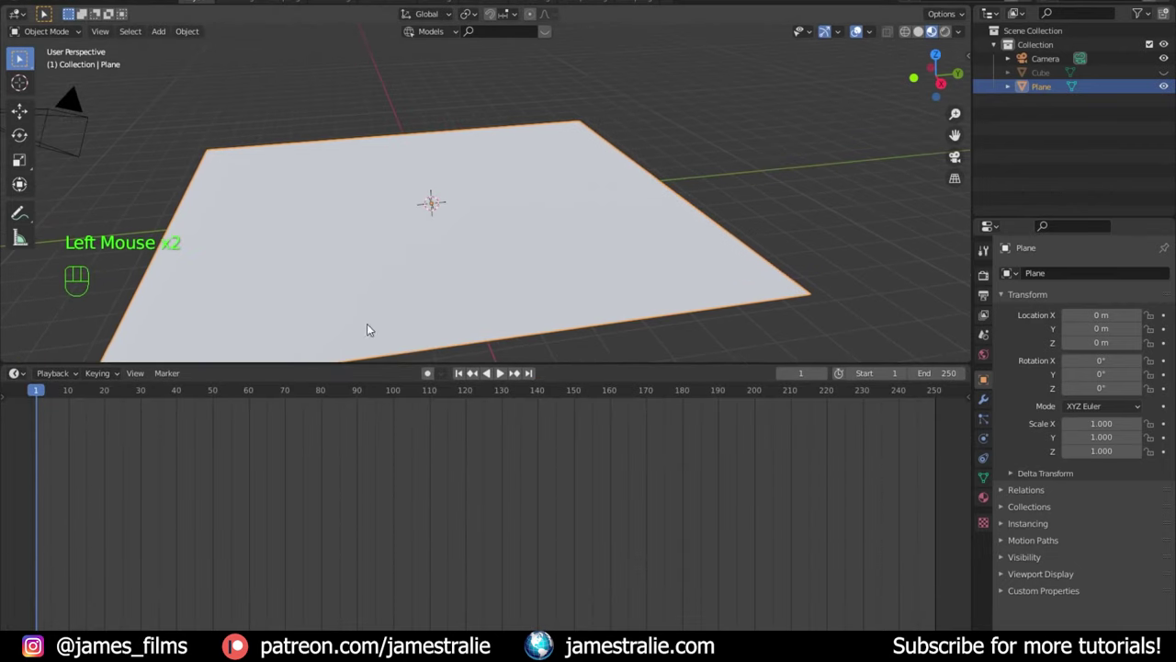
Step: Swap the timeline area for a Shader Editor beneath the 3D view
drag(19, 378, 71, 493)
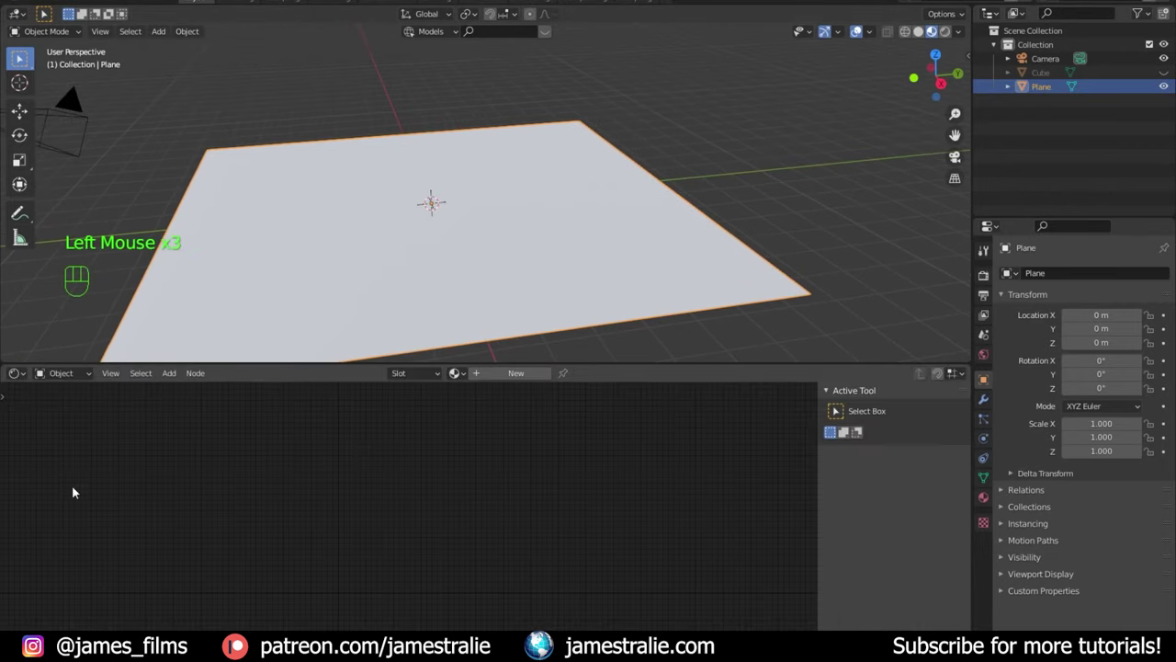
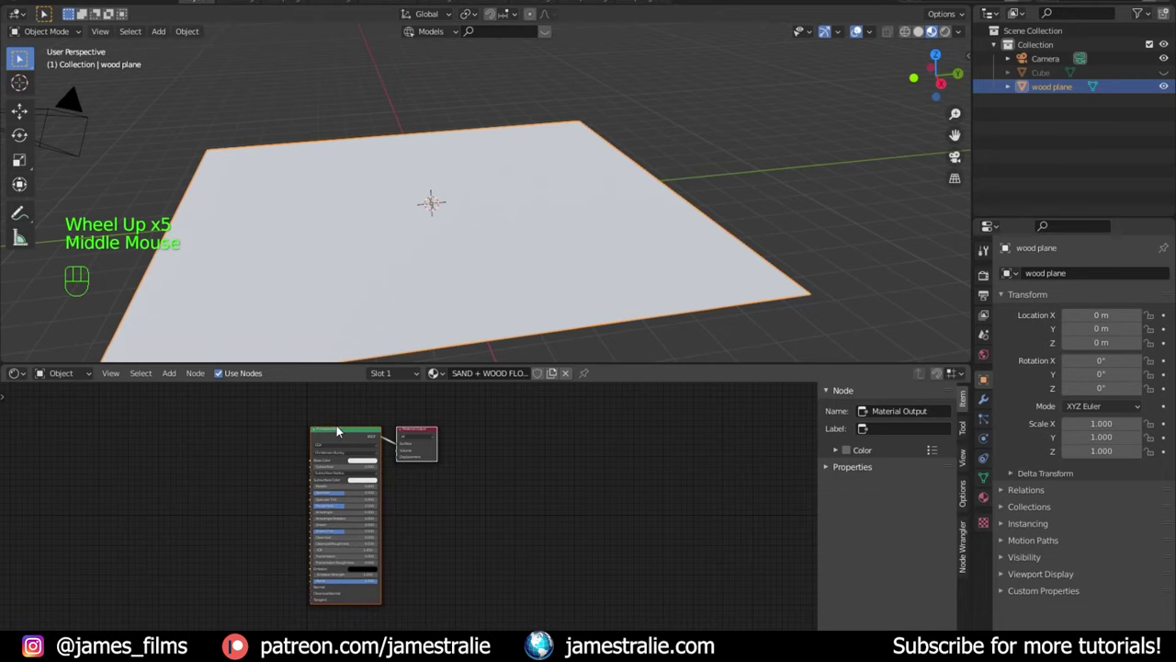
Step: Load wood floor color, roughness and normal maps onto the Principled BSDF and frame the nodes
click(342, 435)
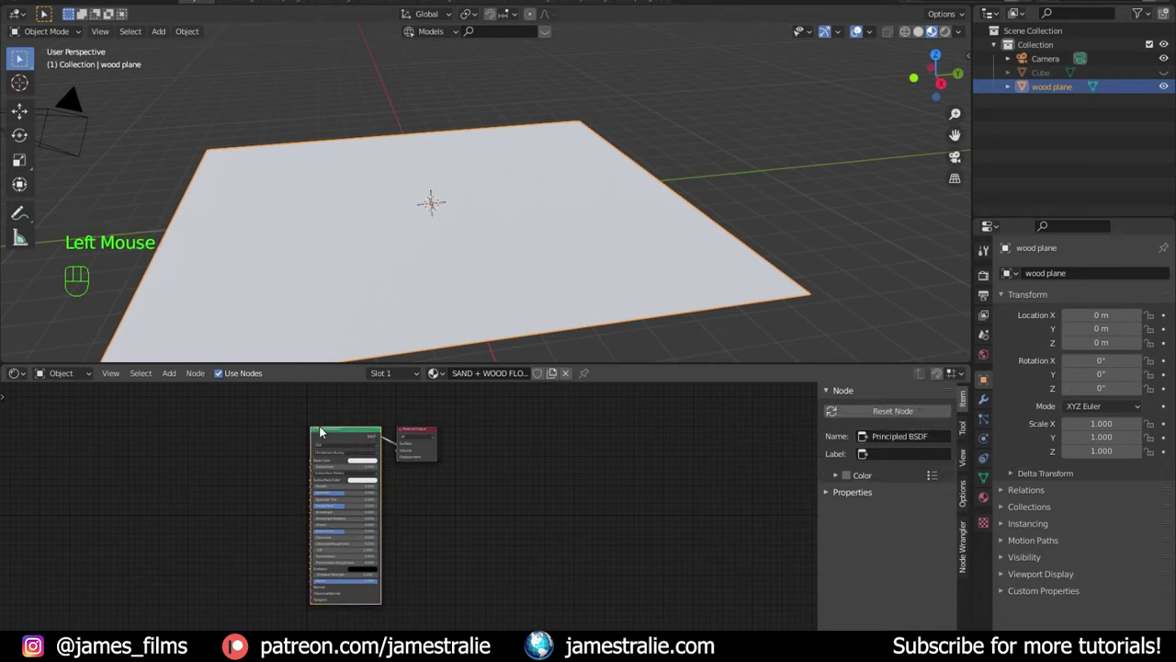
click(430, 436)
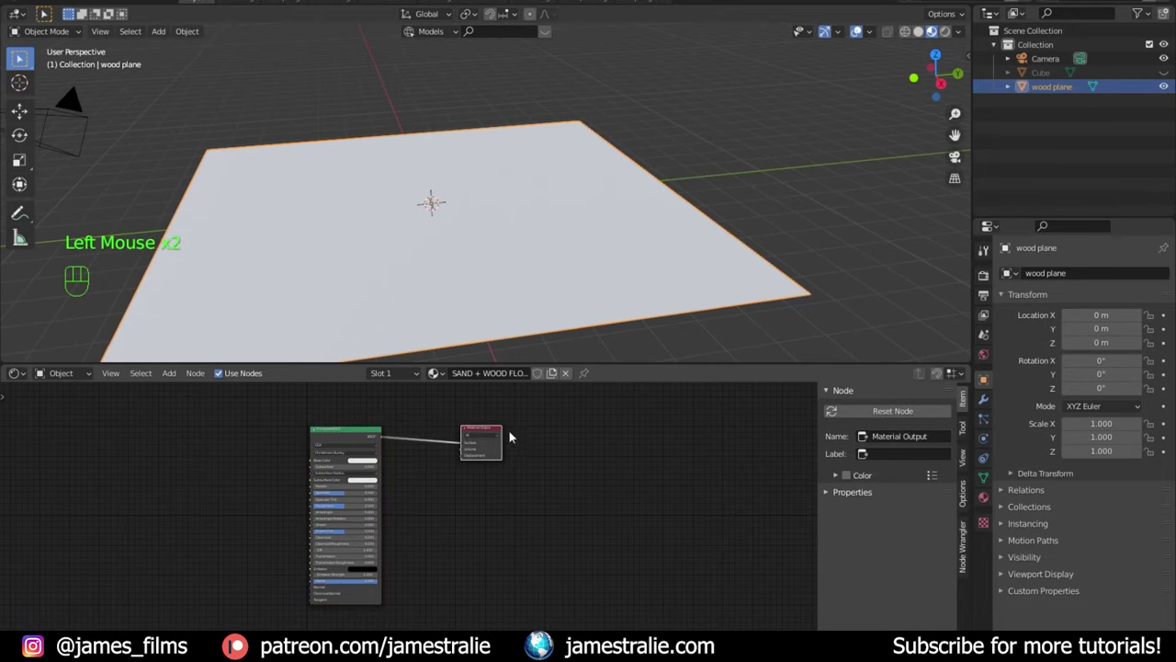
click(328, 435)
scroll(up, 3)
scroll(up, 3)
middle_click(339, 425)
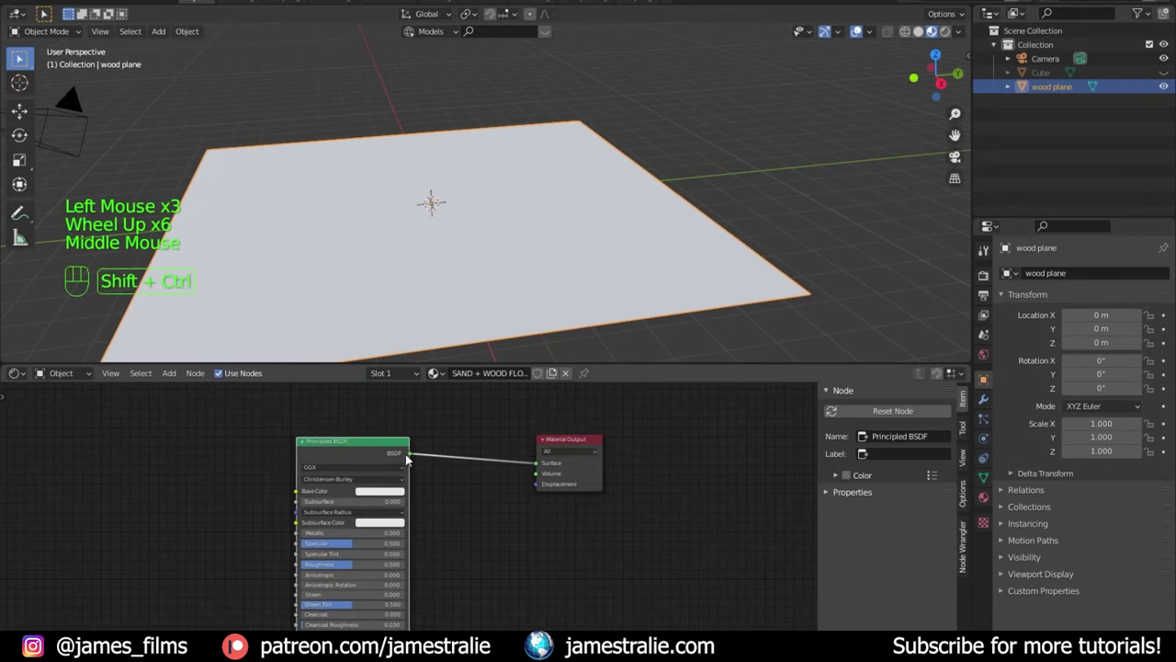
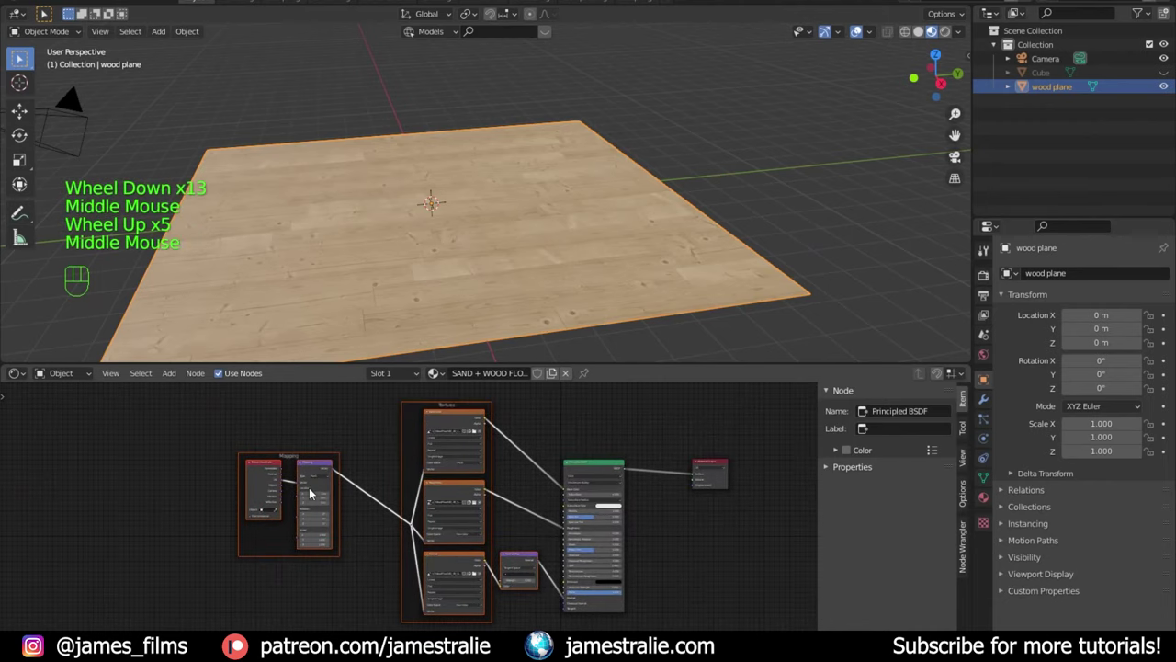
scroll(up, 3)
middle_click(283, 482)
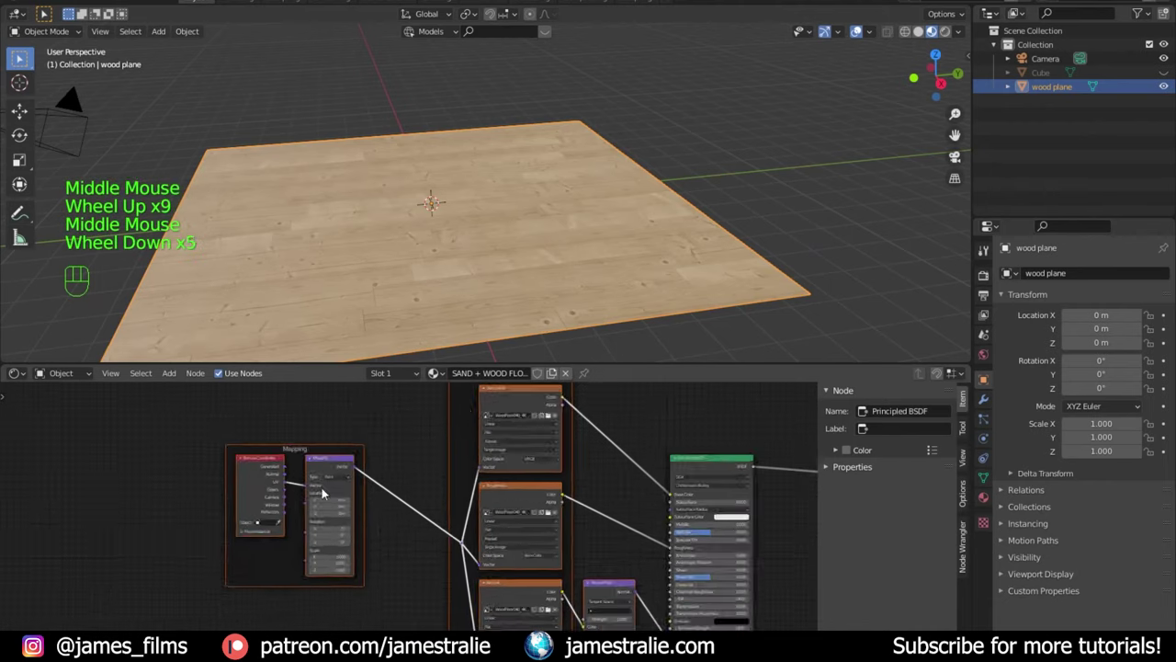
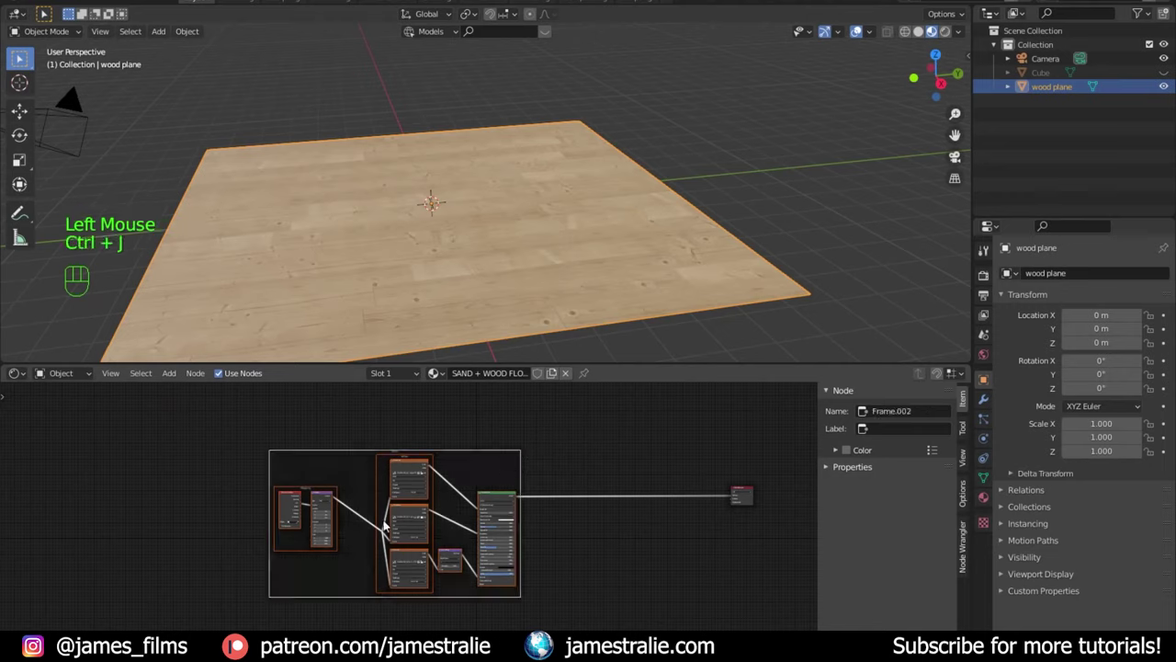
Step: Label the frame WOOD FLOOR and enable its custom colour
click(352, 461)
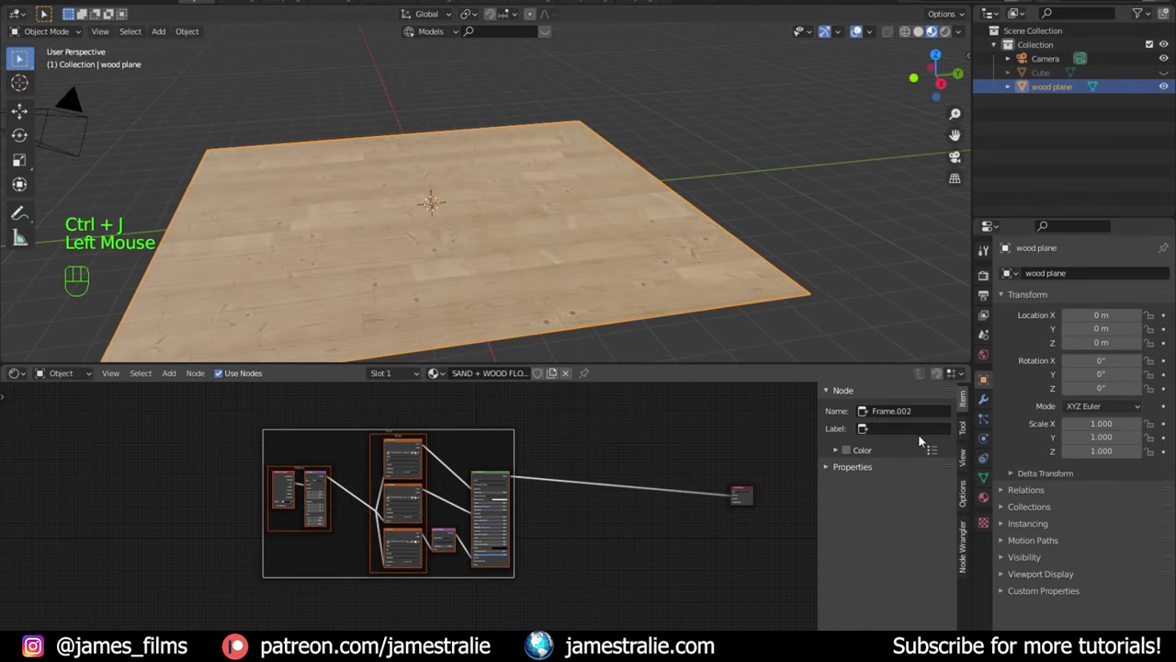
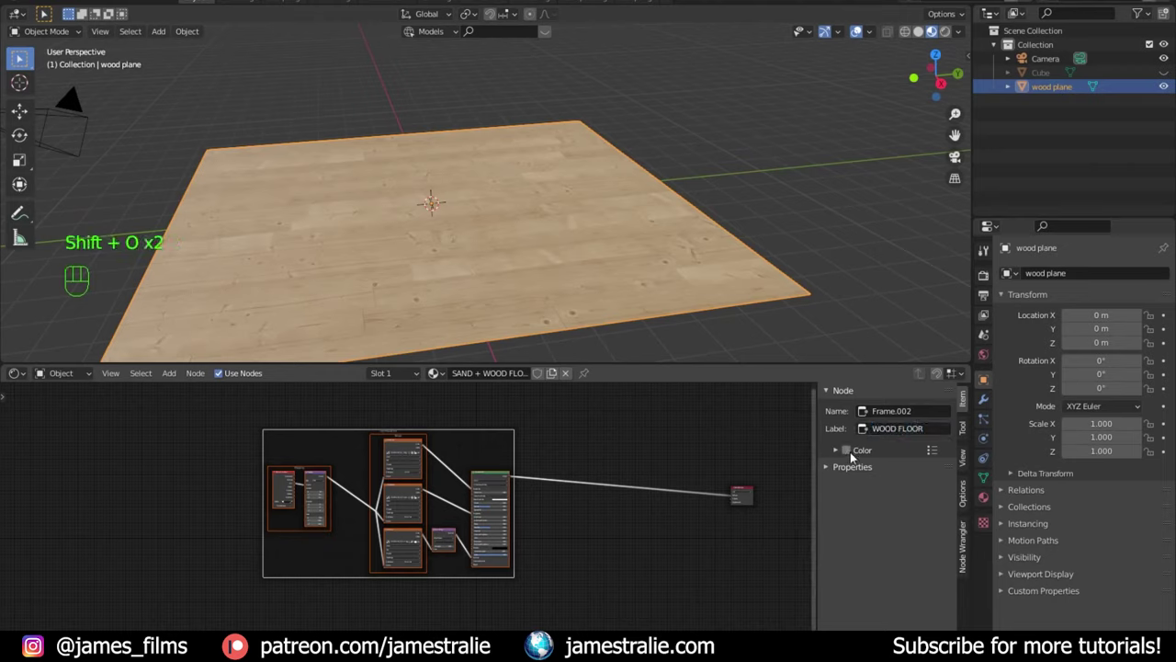
click(843, 455)
click(833, 457)
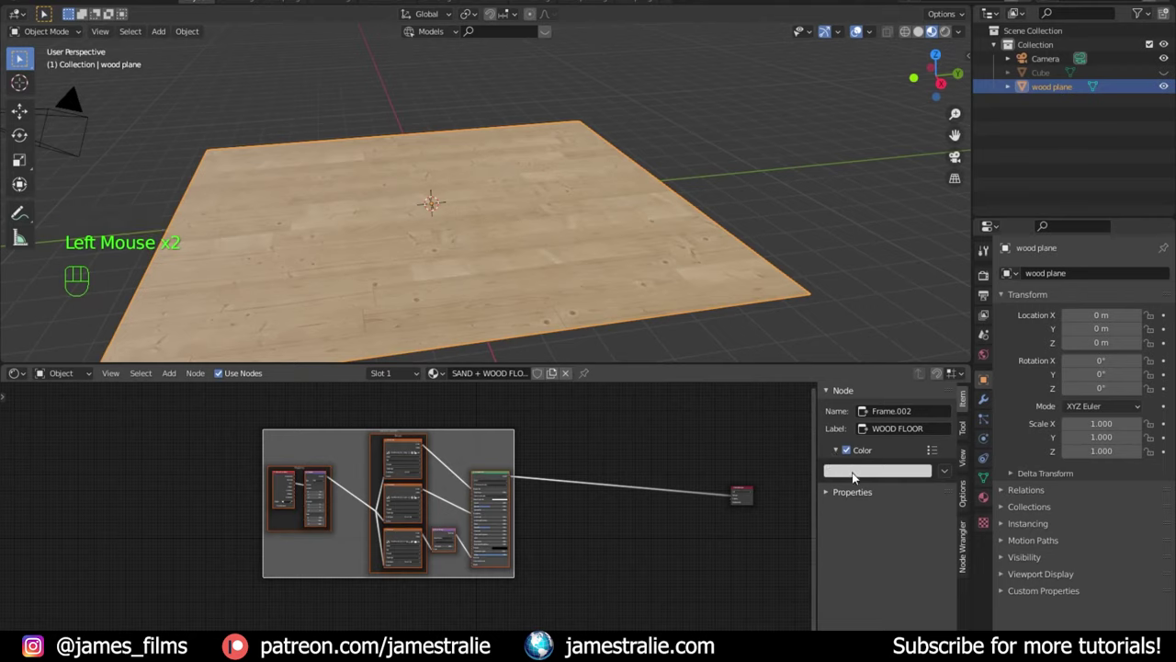
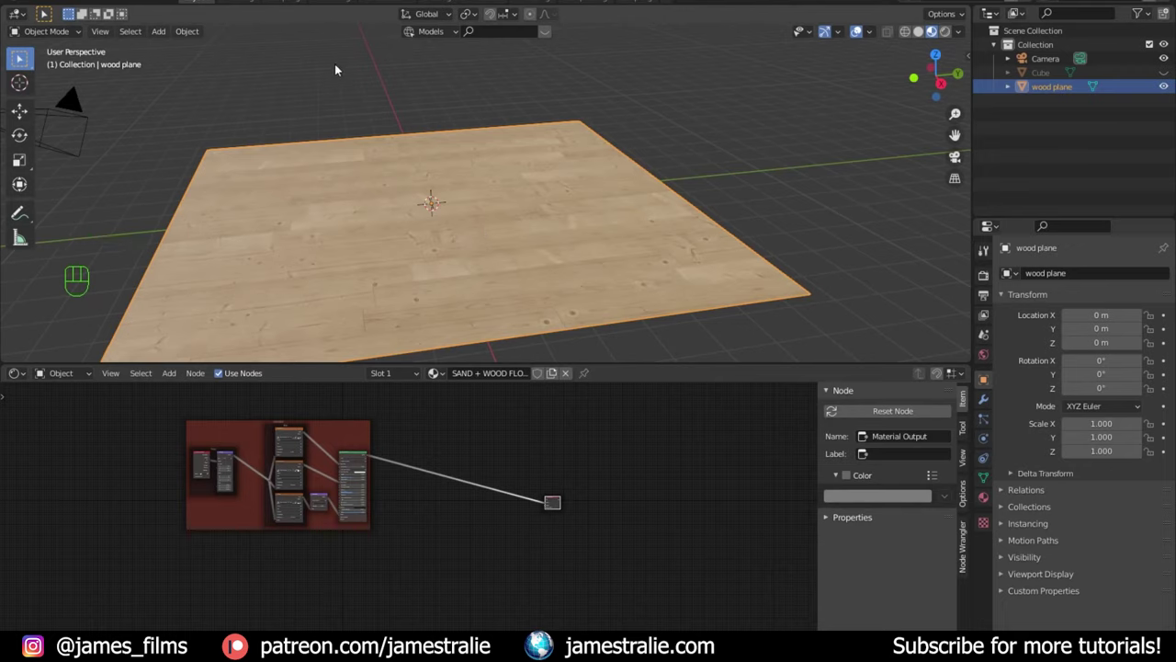
Step: Smart UV Project the wood plane and check the texture in the viewport
key(Tab)
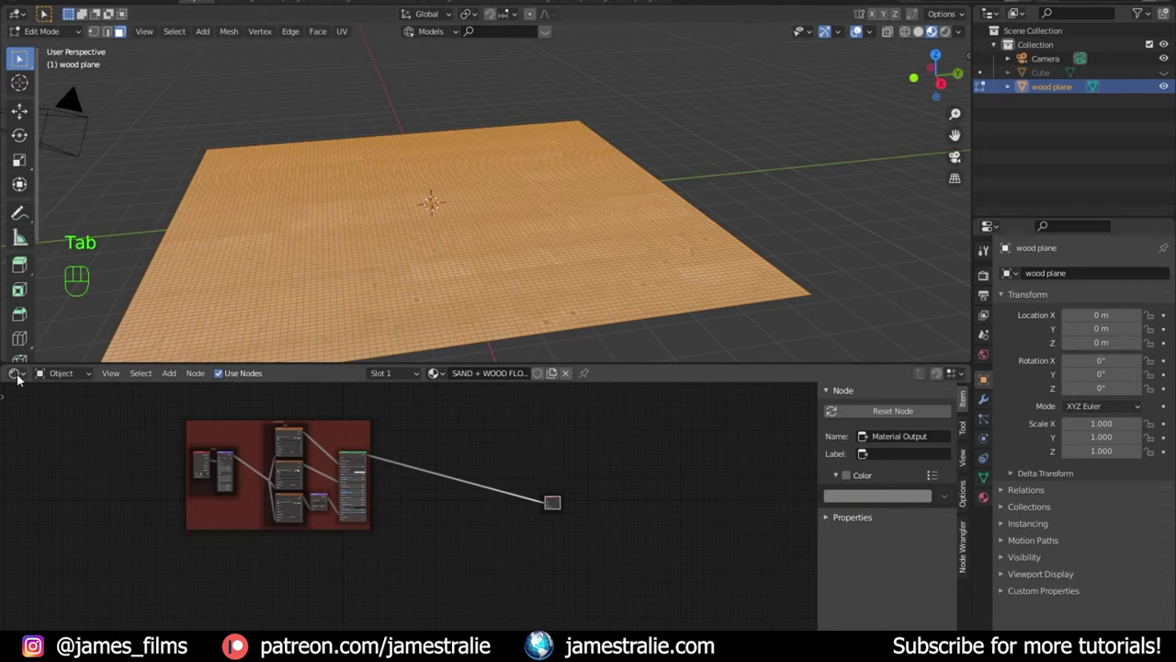
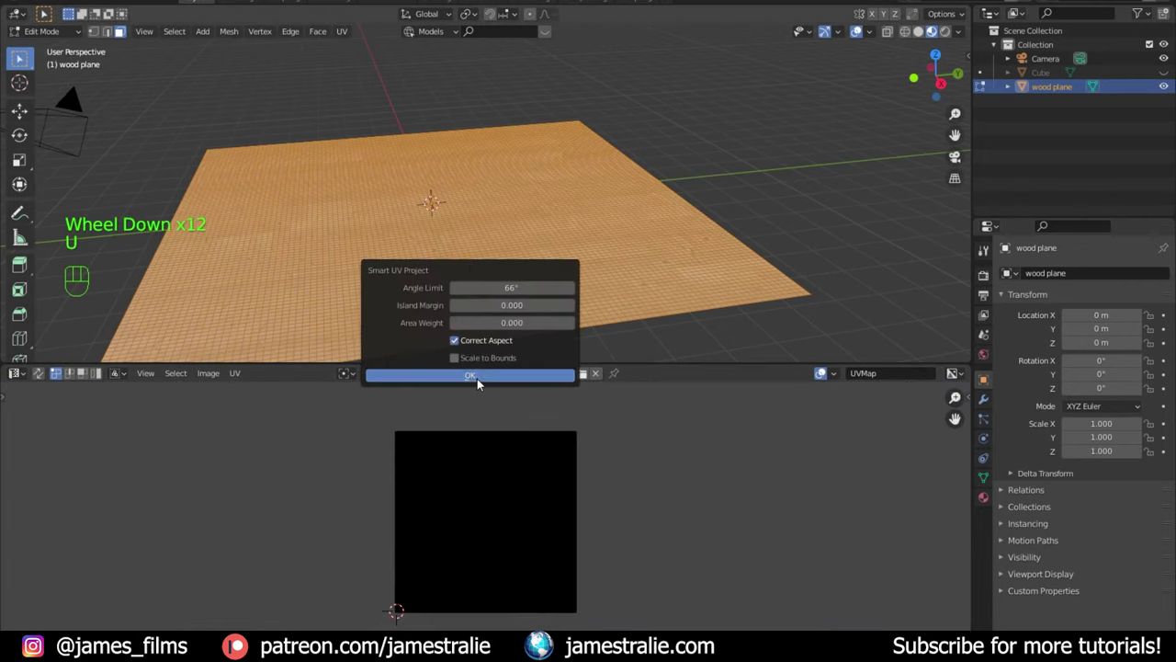
key(u)
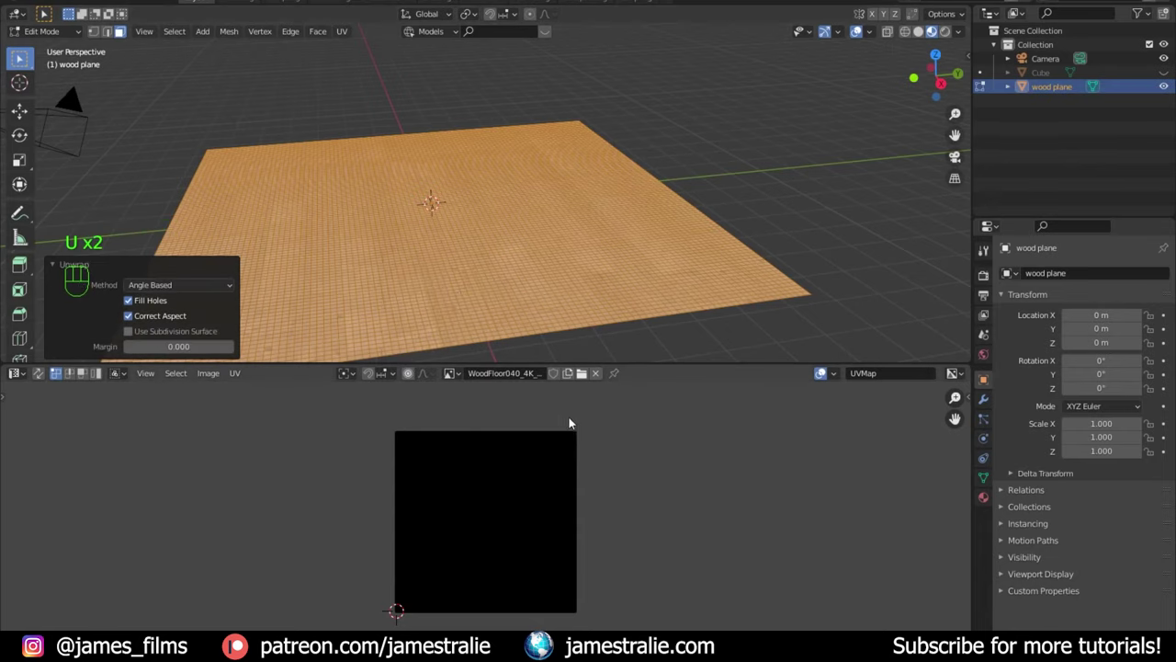
key(Tab)
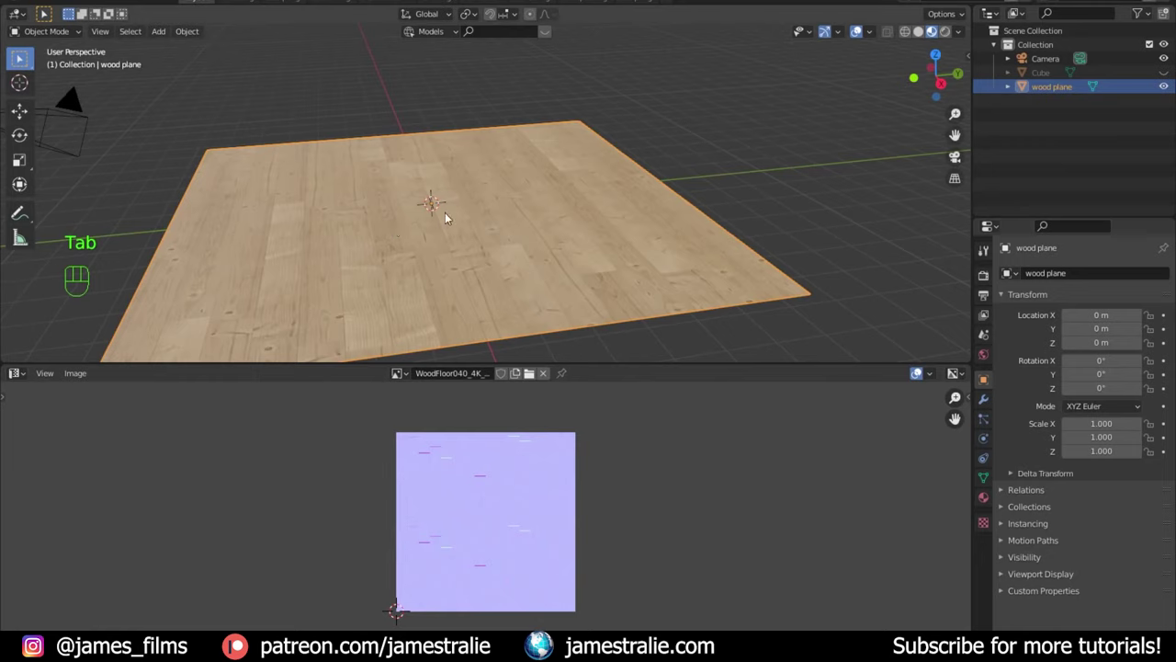
drag(449, 253, 464, 296)
scroll(up, 3)
scroll(down, 3)
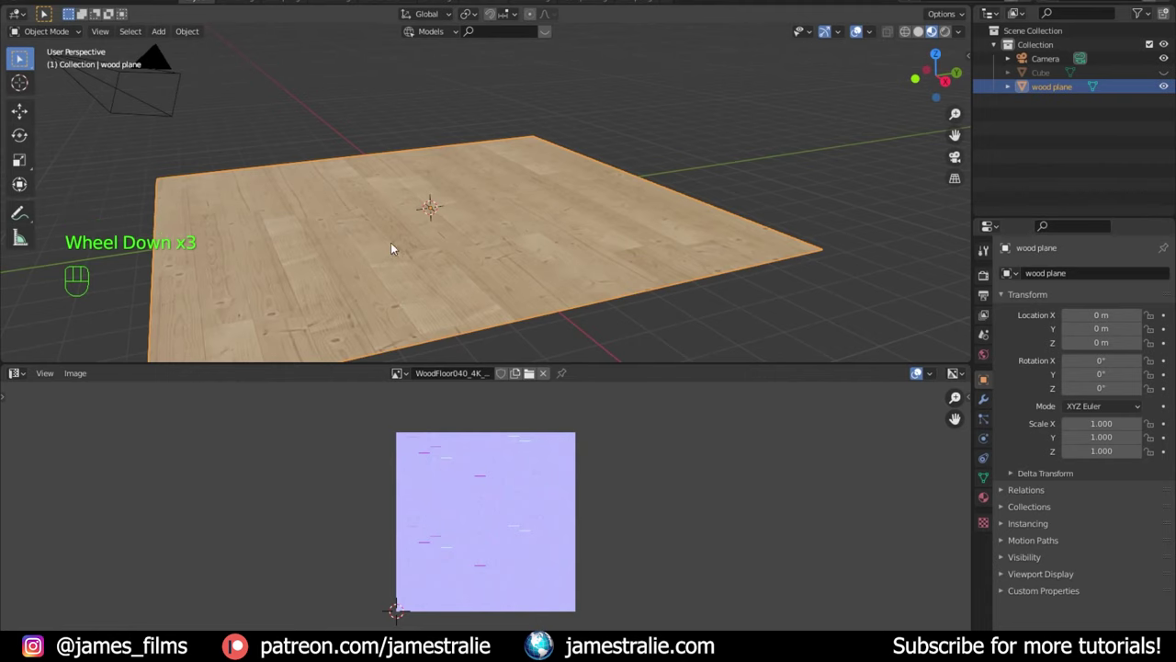
Step: Scale up all the plane's UVs so the wood planks tile smaller
key(Tab)
key(a)
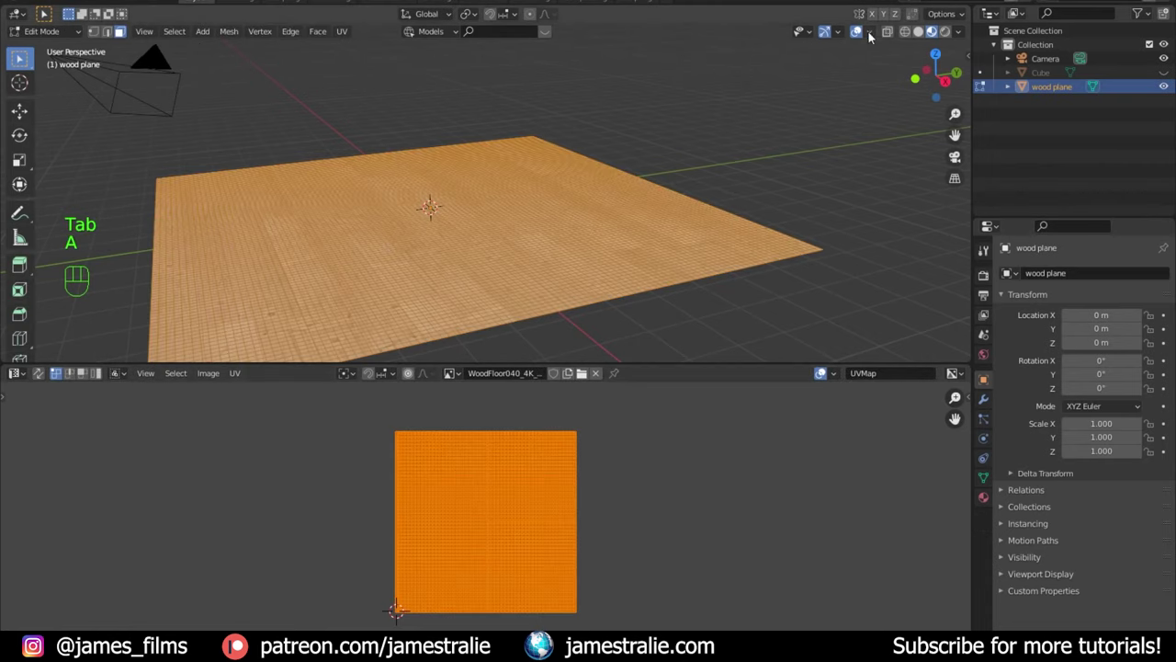
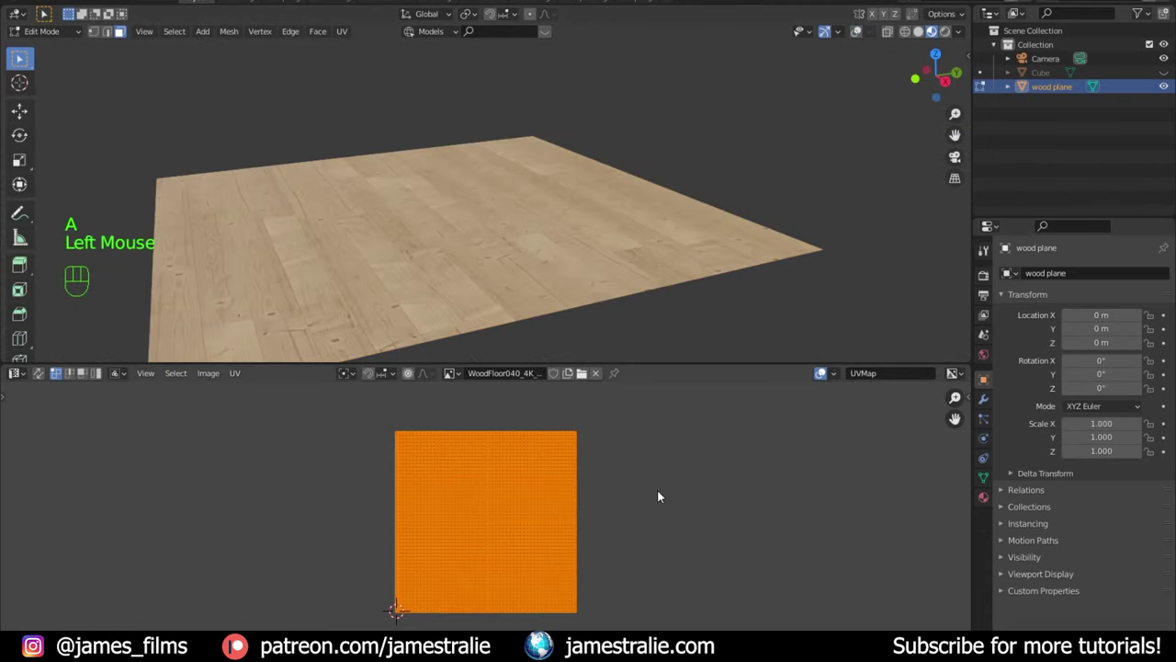
key(s)
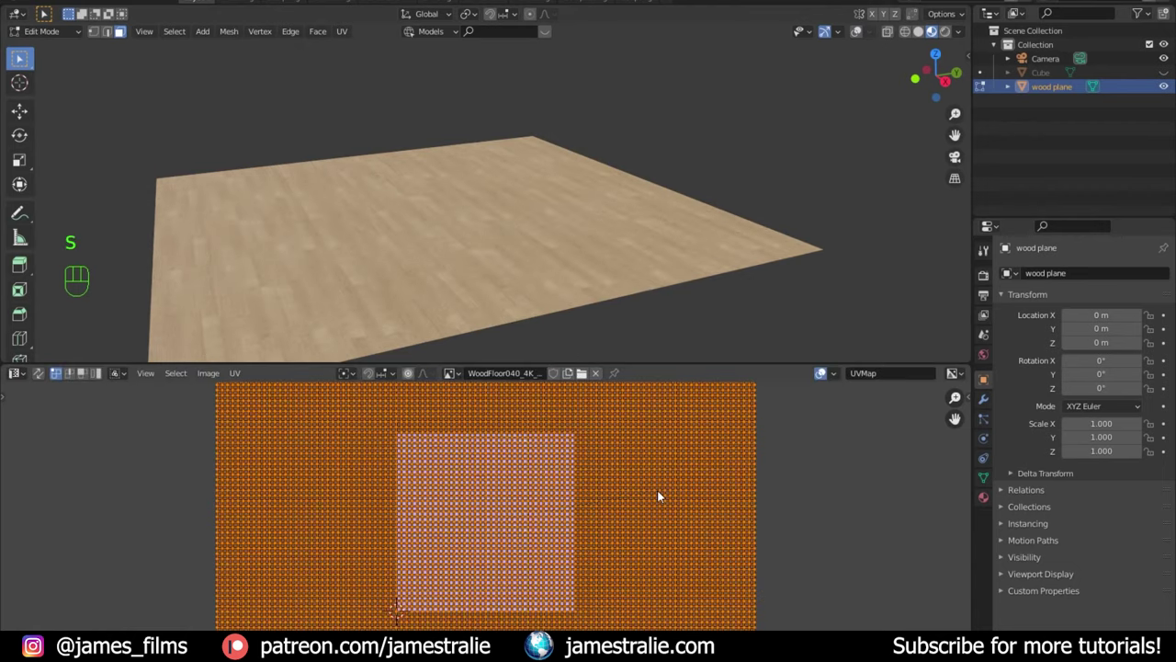
key(Tab)
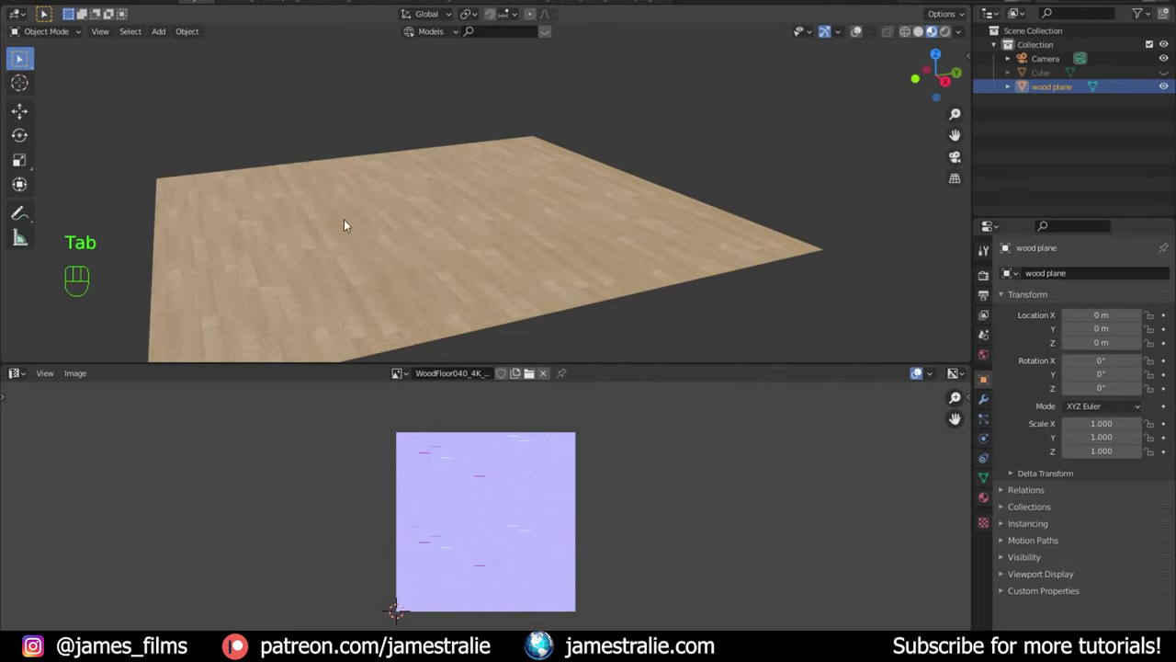
drag(15, 379, 72, 496)
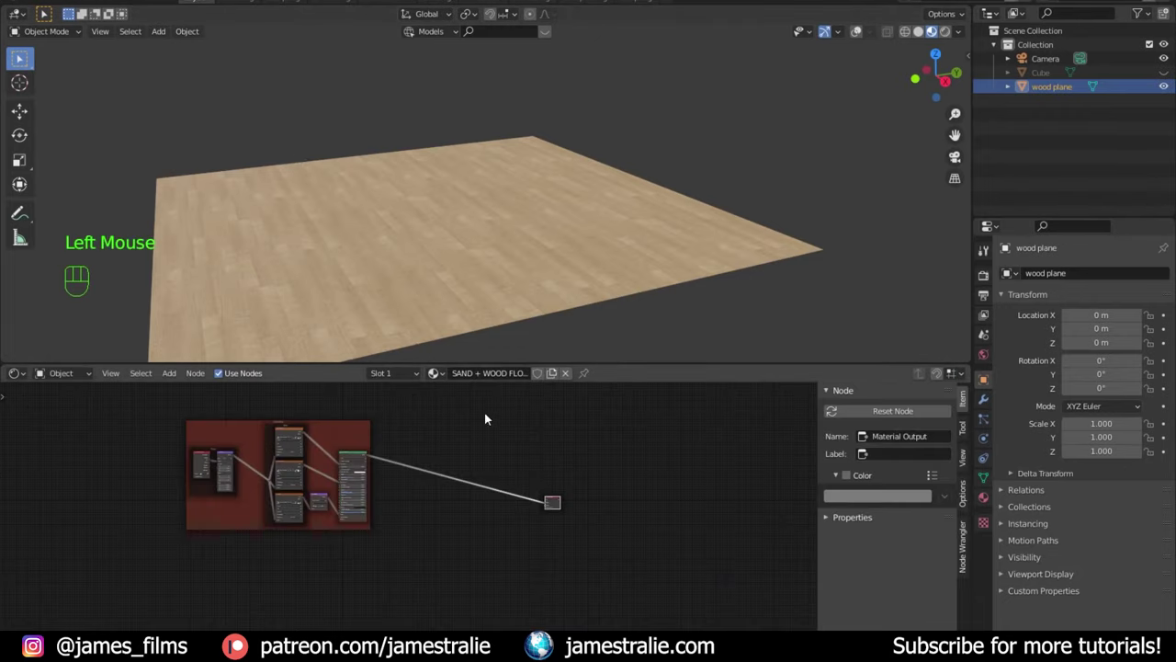
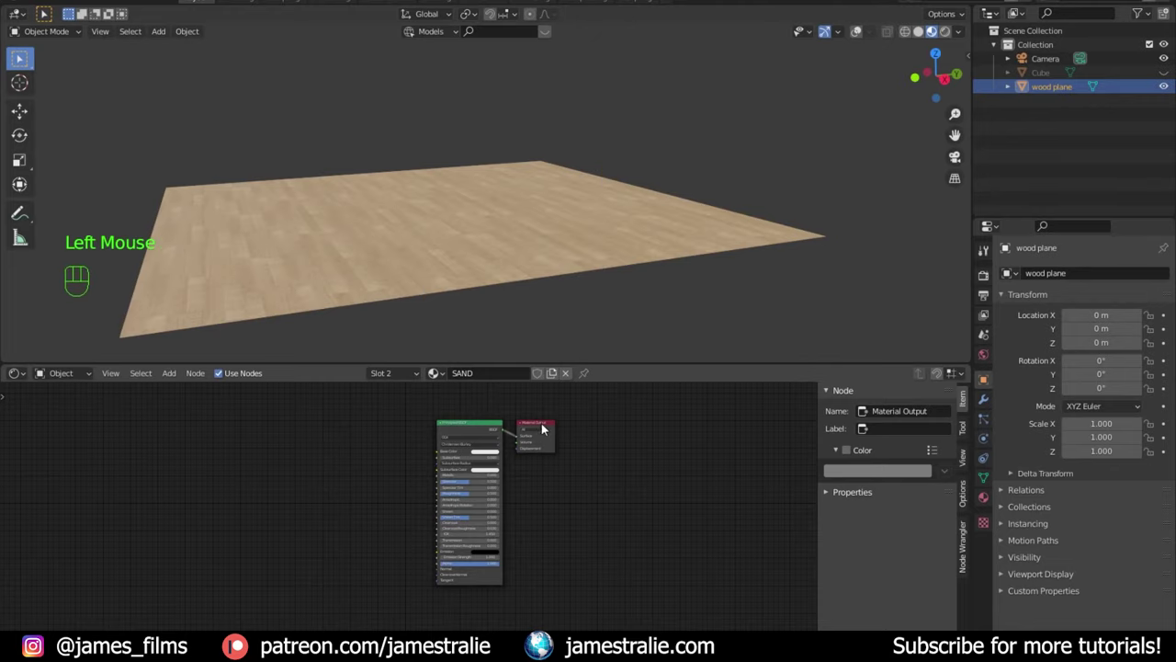
Step: Load the ground texture maps onto the SAND material's Principled BSDF
drag(547, 427, 462, 439)
key(ctrl+shift+t)
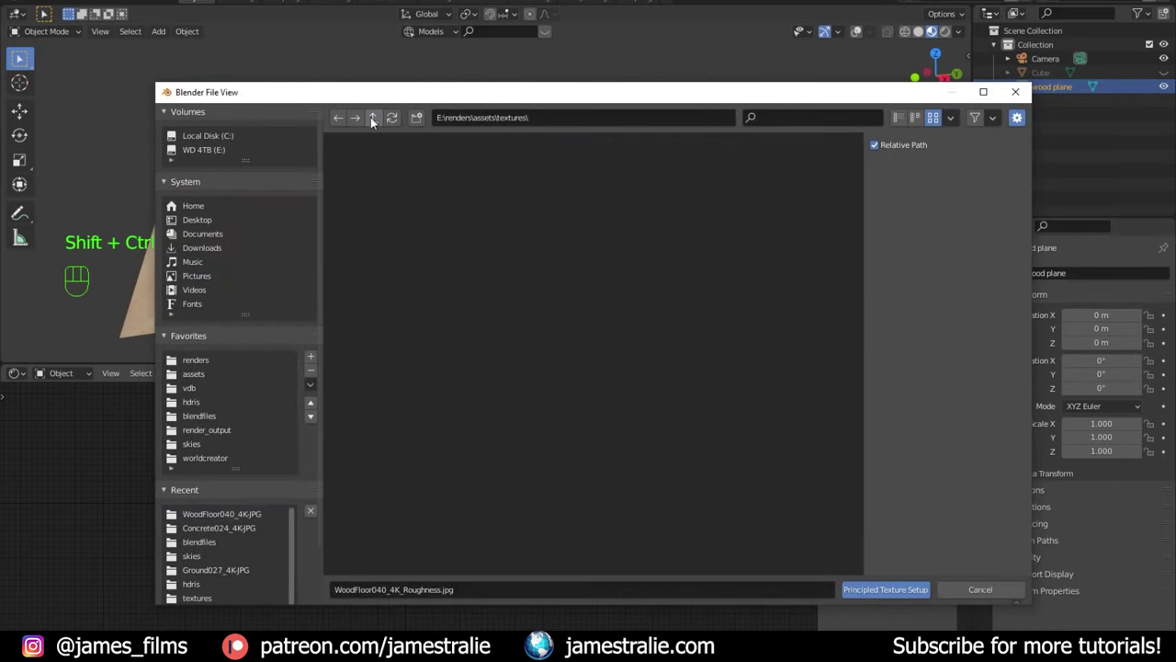
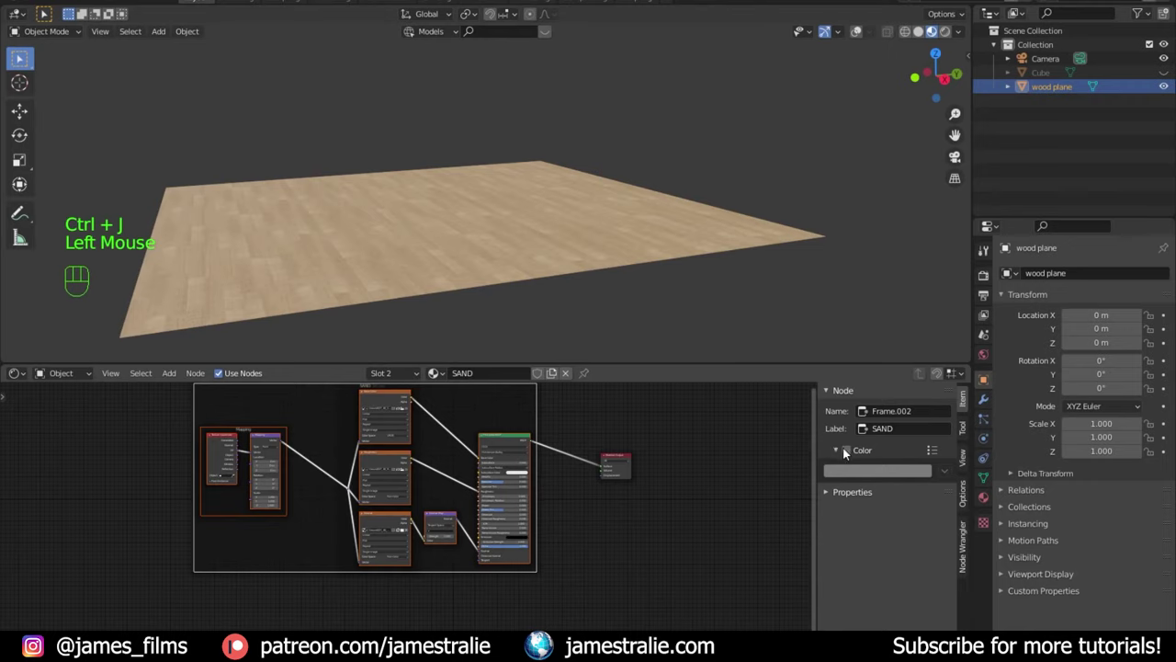
Step: Tint the SAND frame yellow and bring the sand nodes into the SAND + WOOD FLOOR material
drag(849, 452, 860, 472)
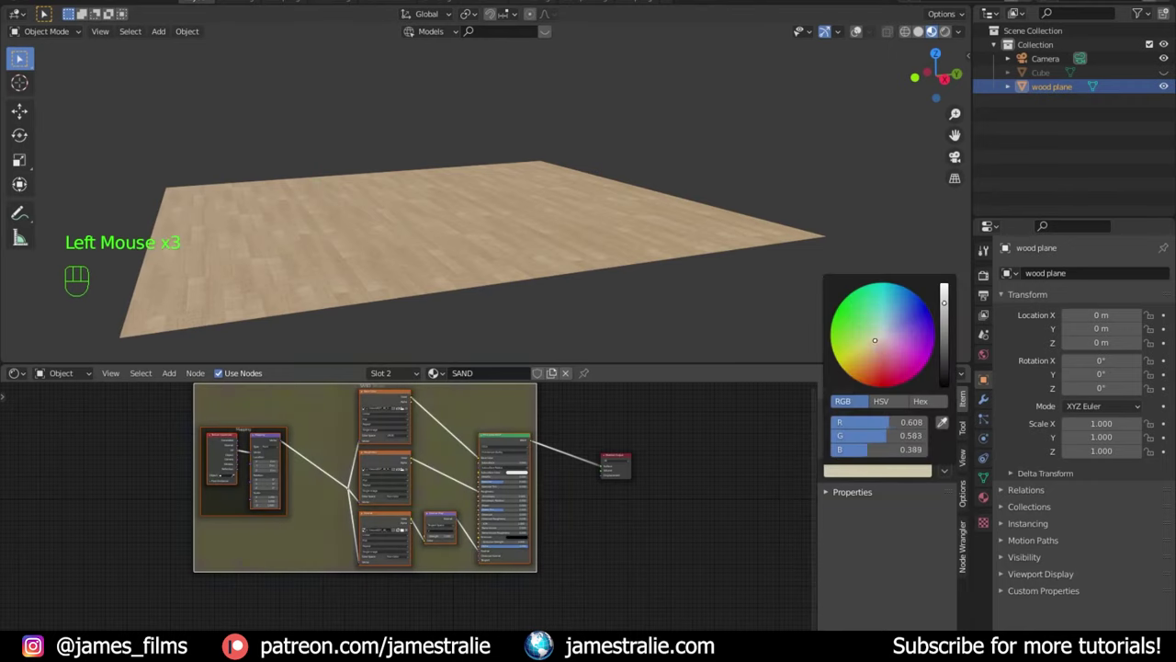
middle_click(601, 489)
scroll(down, 3)
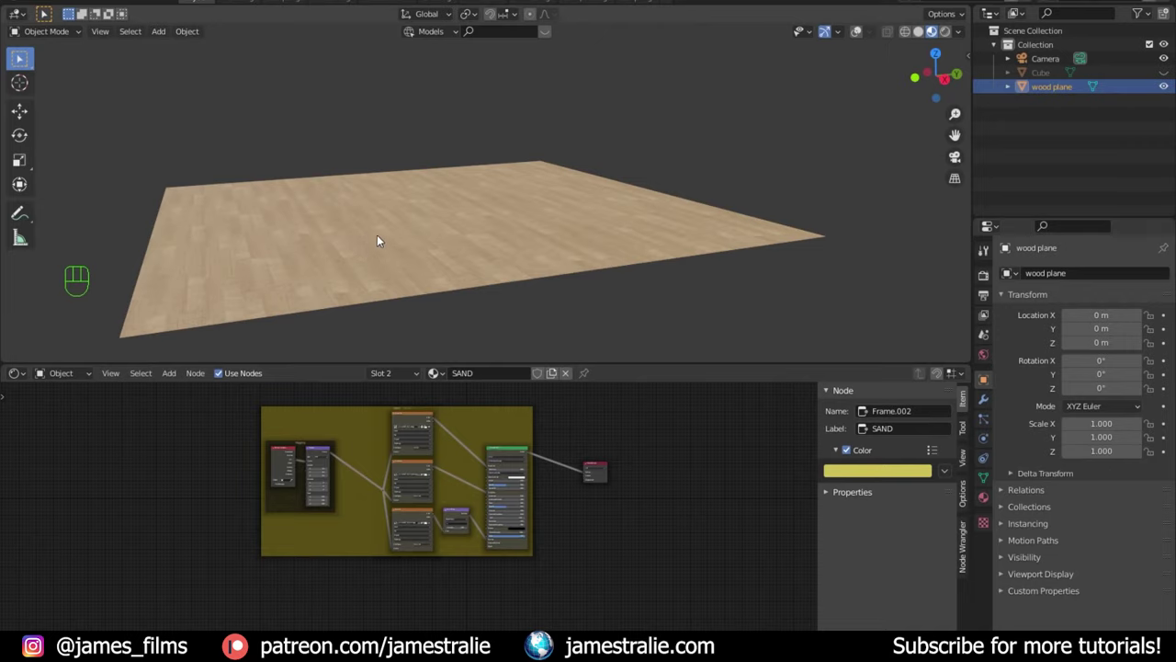
click(236, 645)
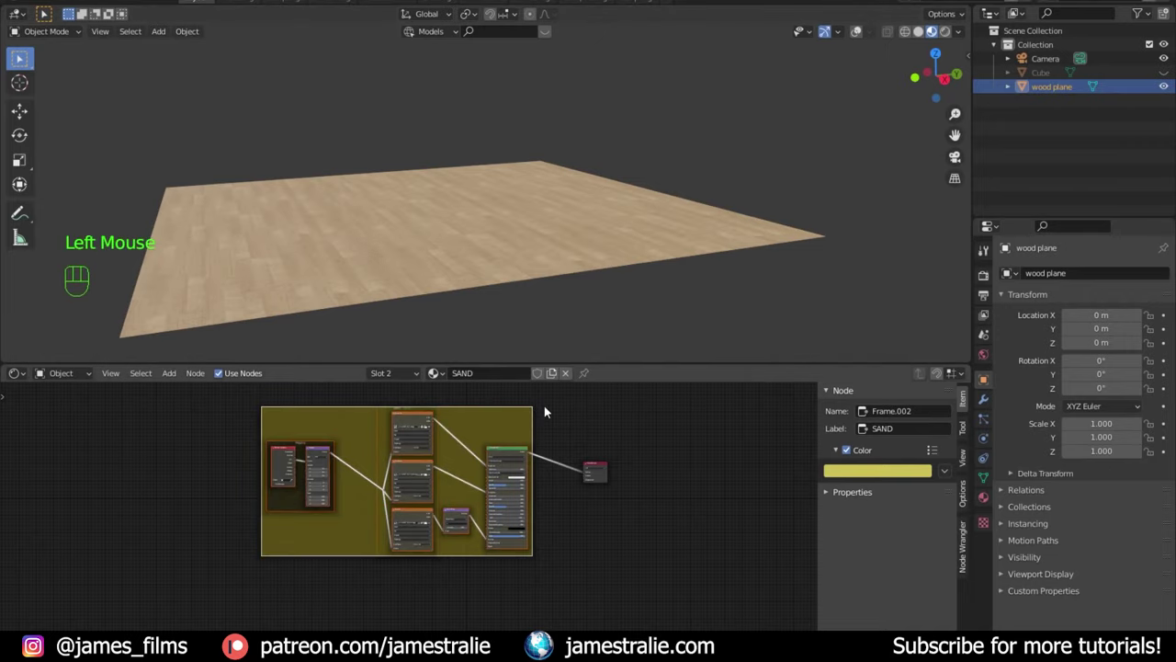
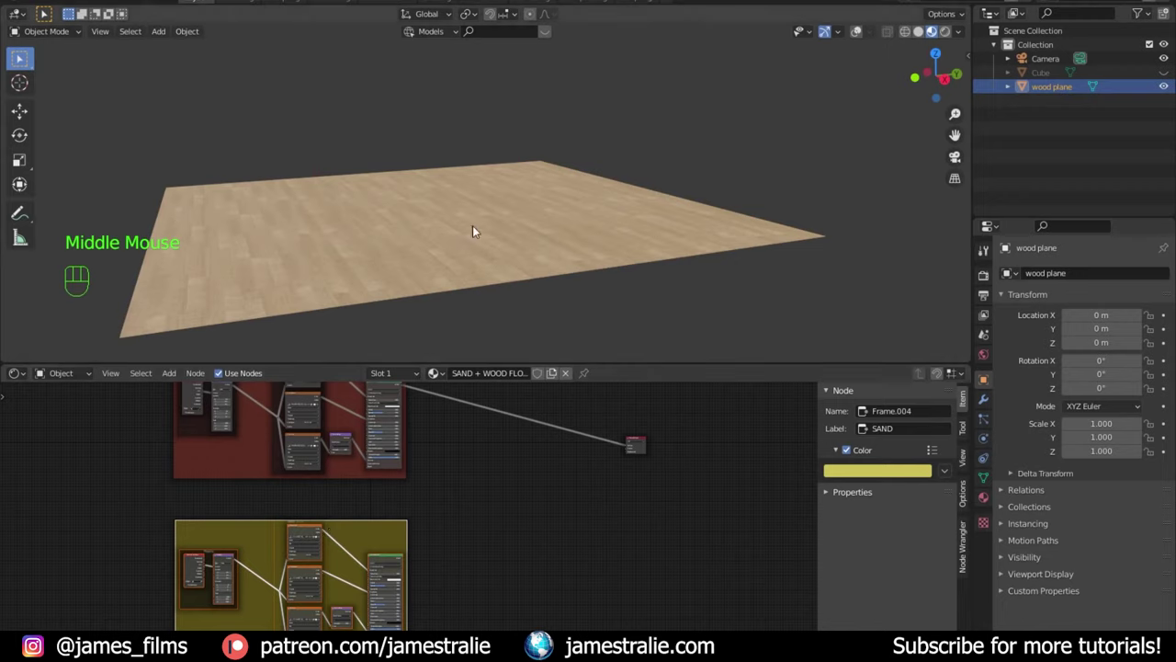
Step: Preview the sand and wood BSDFs, then add a Mix Shader to blend them
click(399, 559)
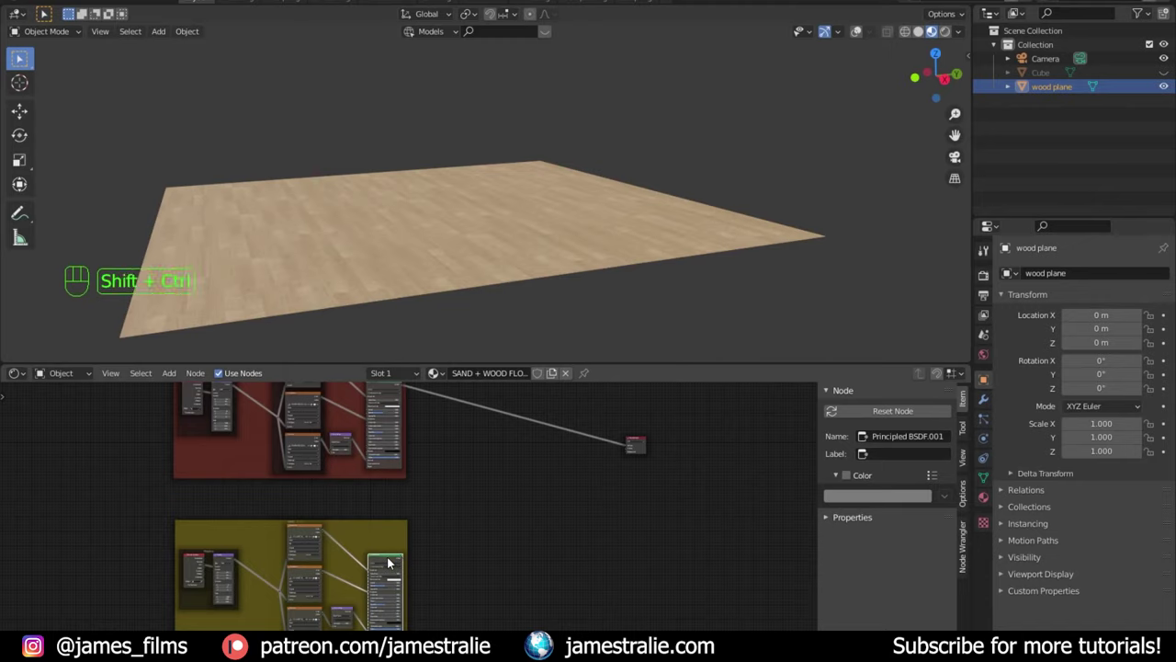
click(388, 562)
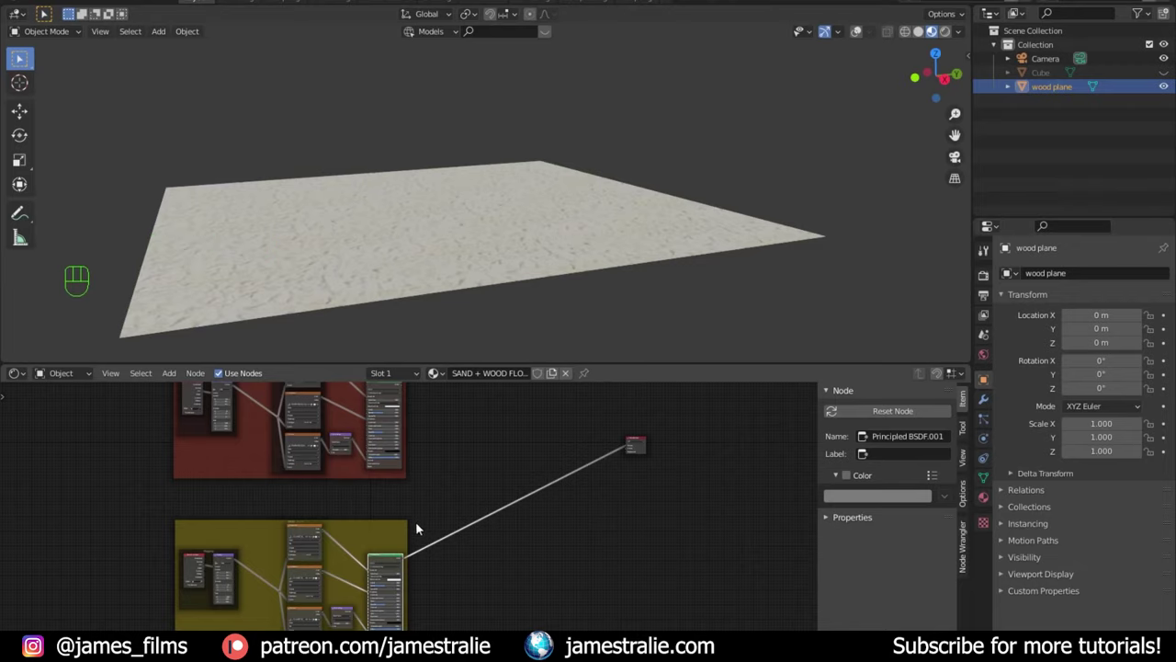
middle_click(439, 466)
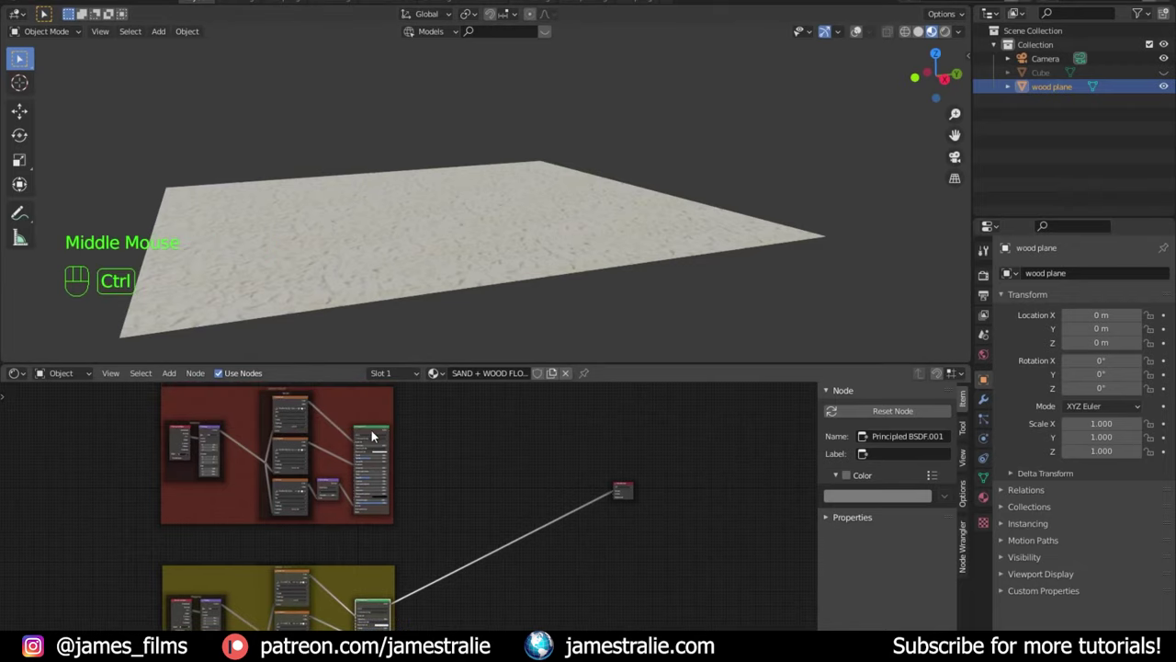
click(376, 433)
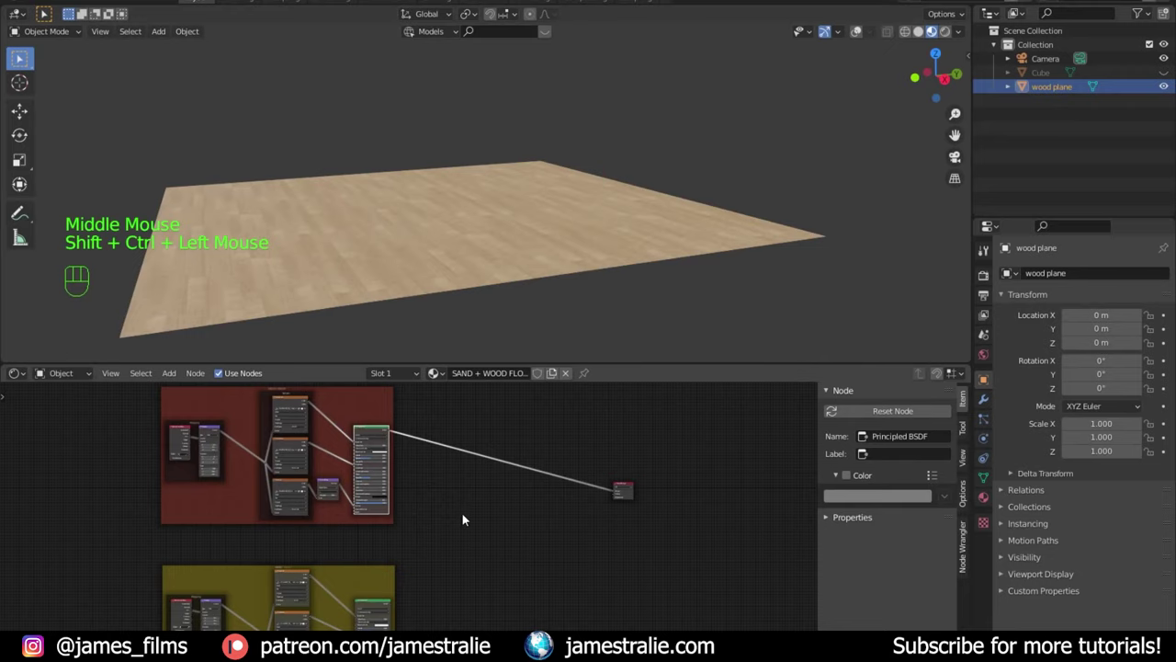
drag(466, 521, 452, 446)
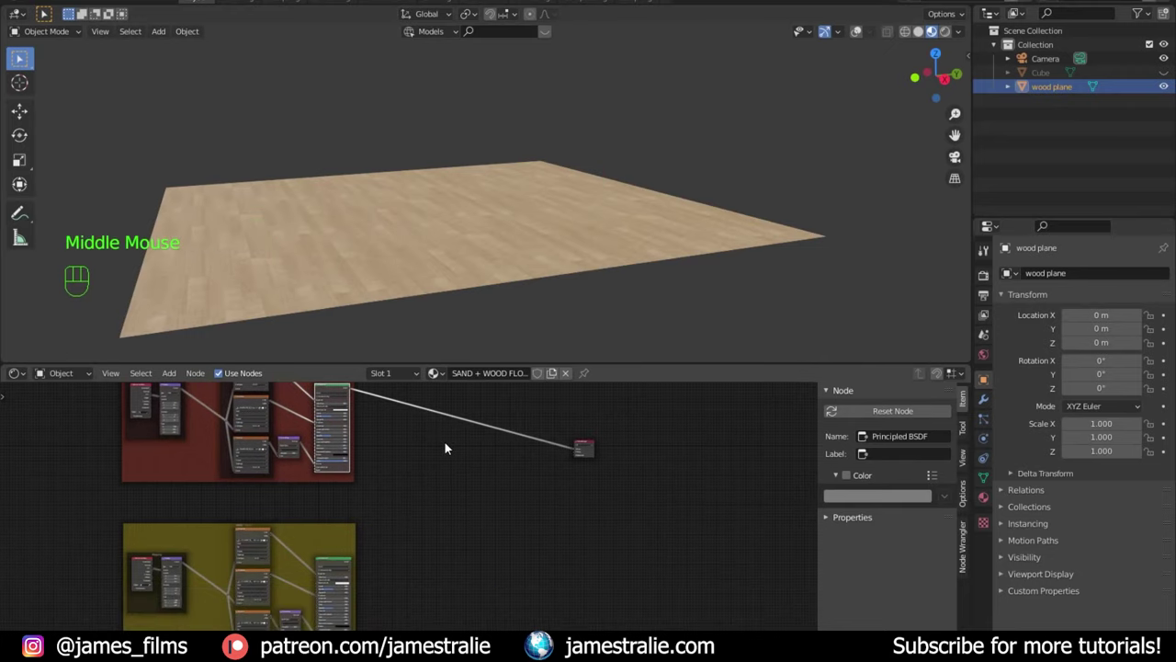
key(shift+a)
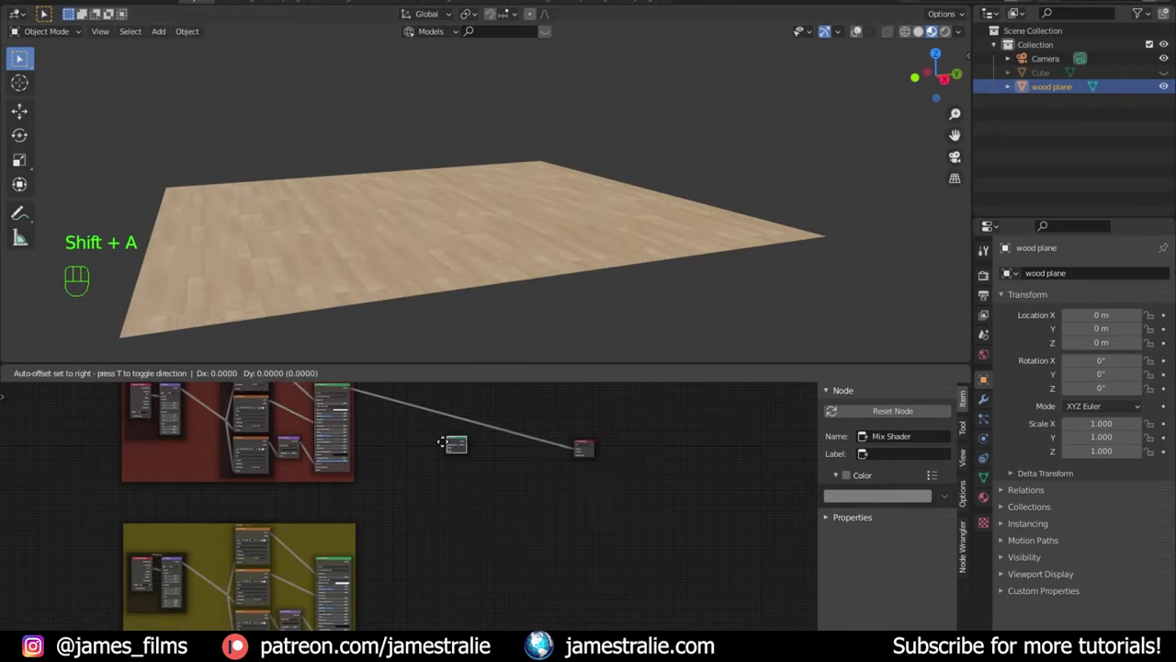
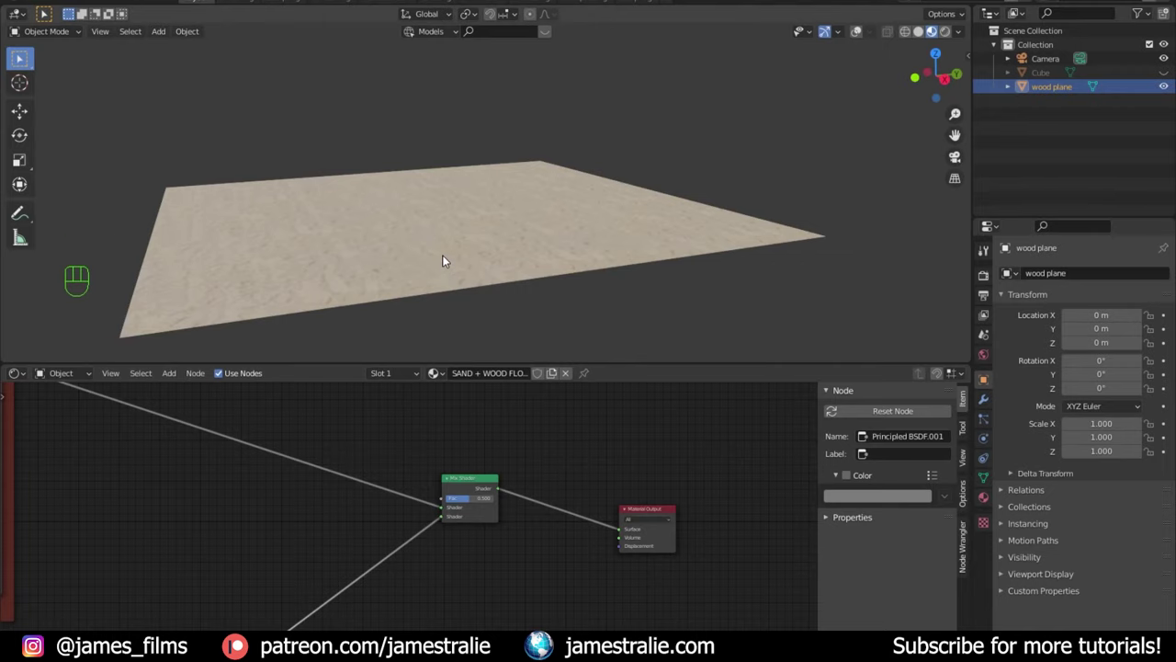
Step: Orbit the floor to inspect the blended sand and wood surface up close
drag(439, 241, 445, 320)
scroll(up, 3)
scroll(up, 3)
scroll(down, 3)
drag(613, 224, 637, 165)
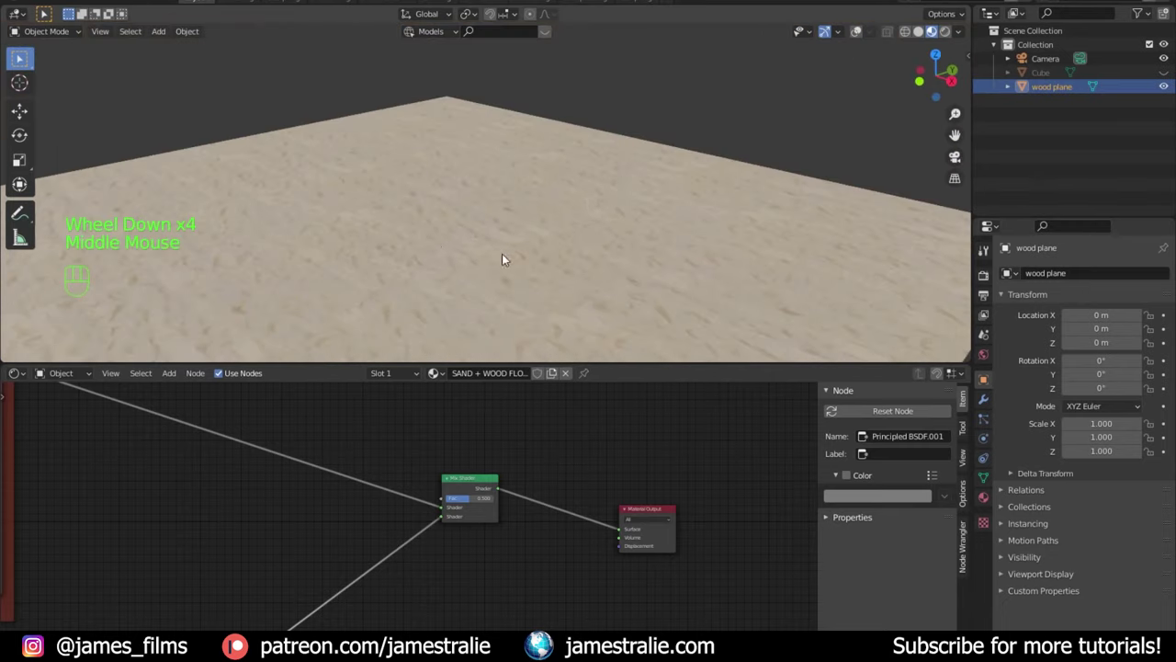
drag(445, 228, 481, 172)
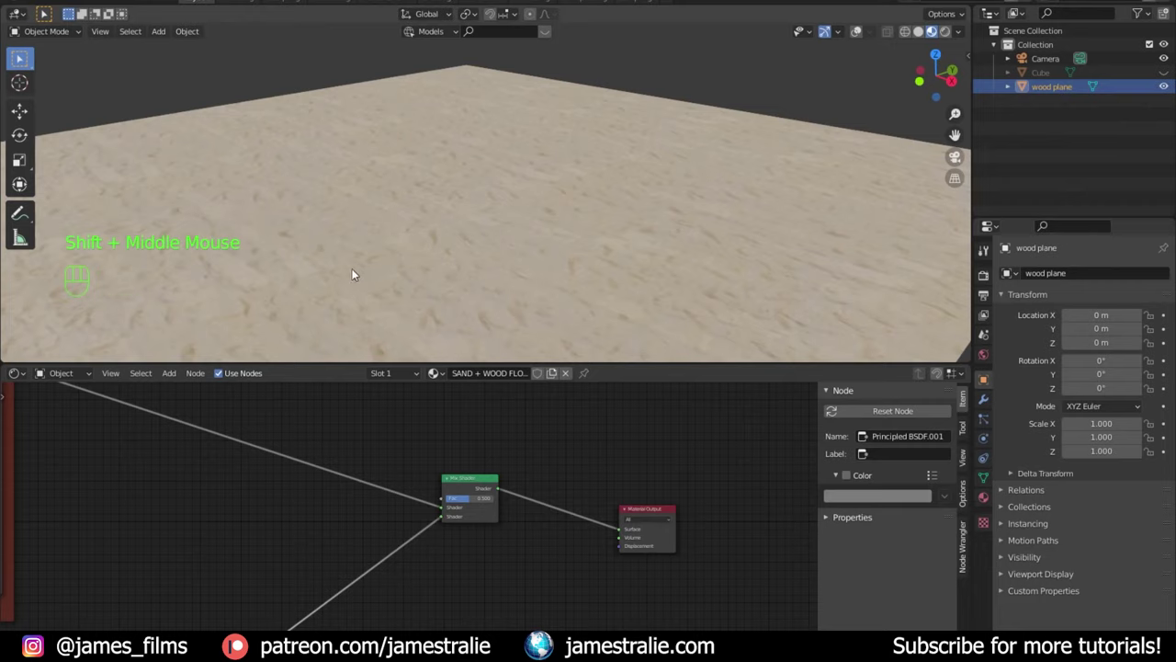
drag(368, 266, 421, 239)
drag(477, 240, 452, 231)
scroll(up, 3)
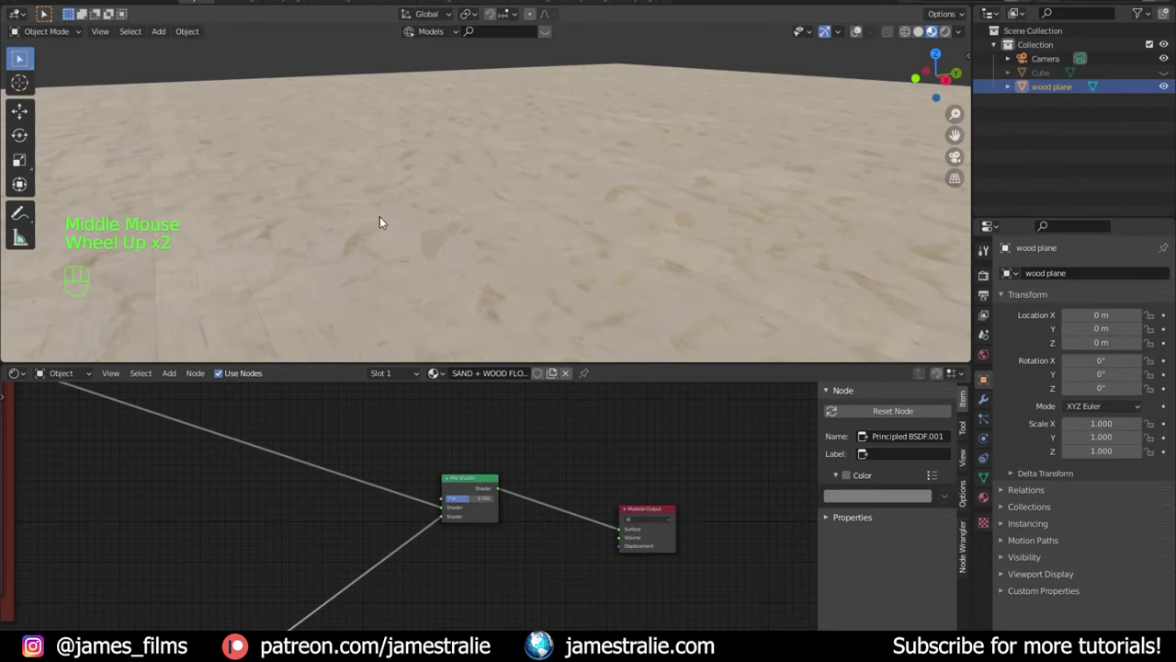
scroll(down, 3)
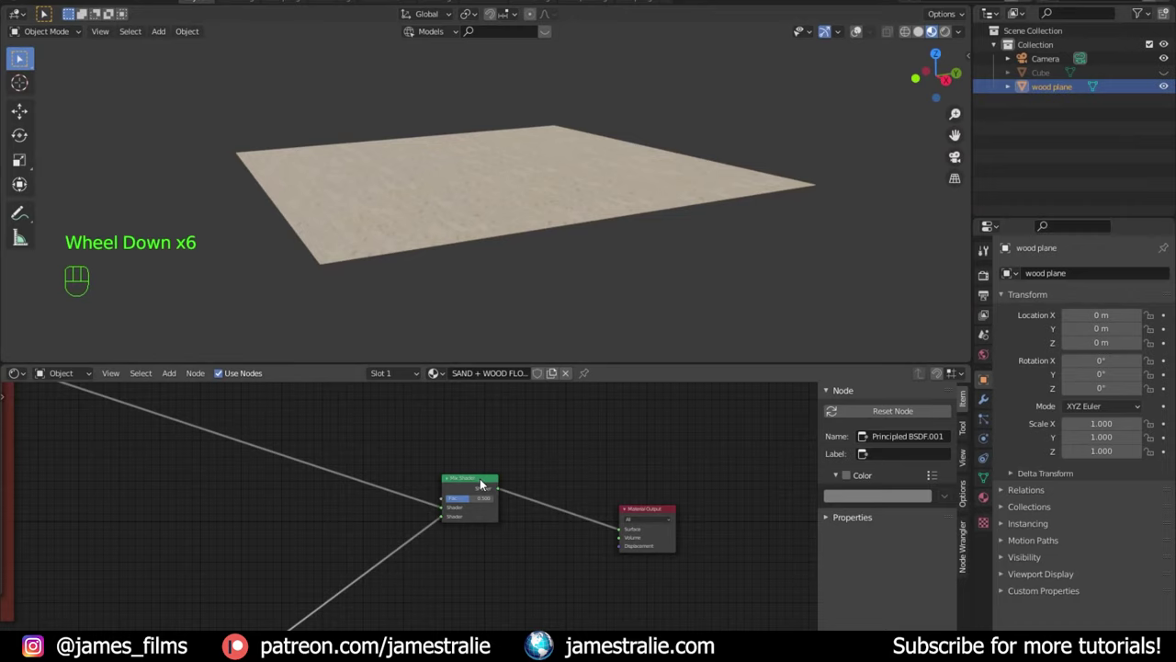
drag(501, 236, 508, 496)
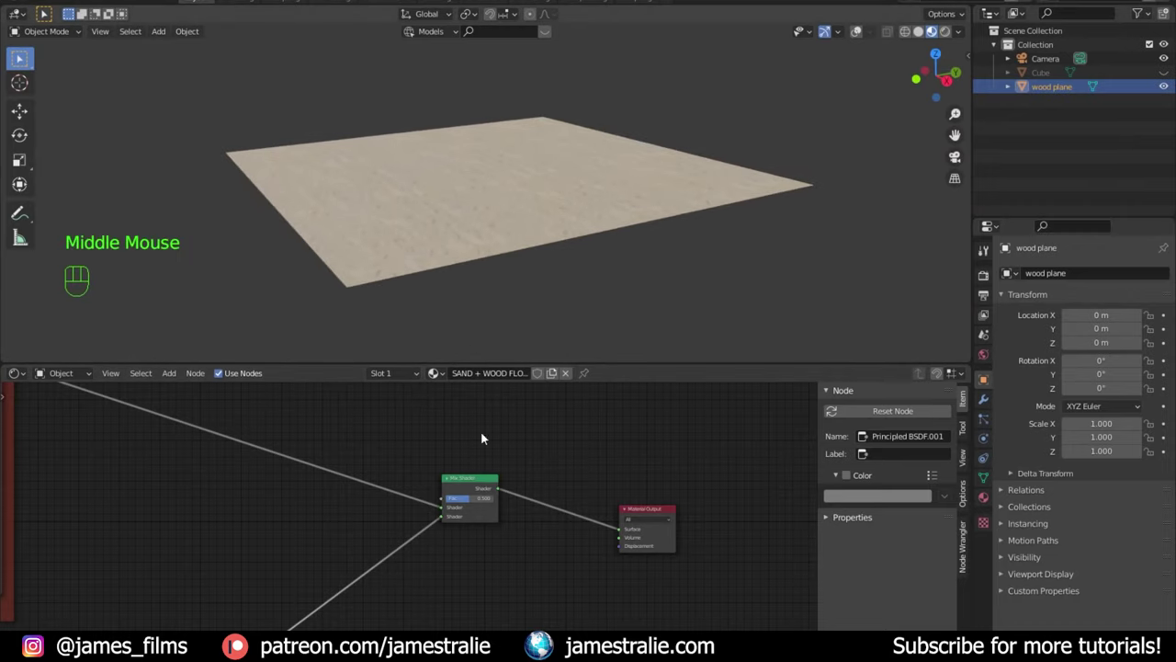
Step: Add a Noise Texture as the Mix Shader mask and view the noise-masked floor
scroll(up, 3)
click(270, 513)
scroll(up, 3)
key(shift+a)
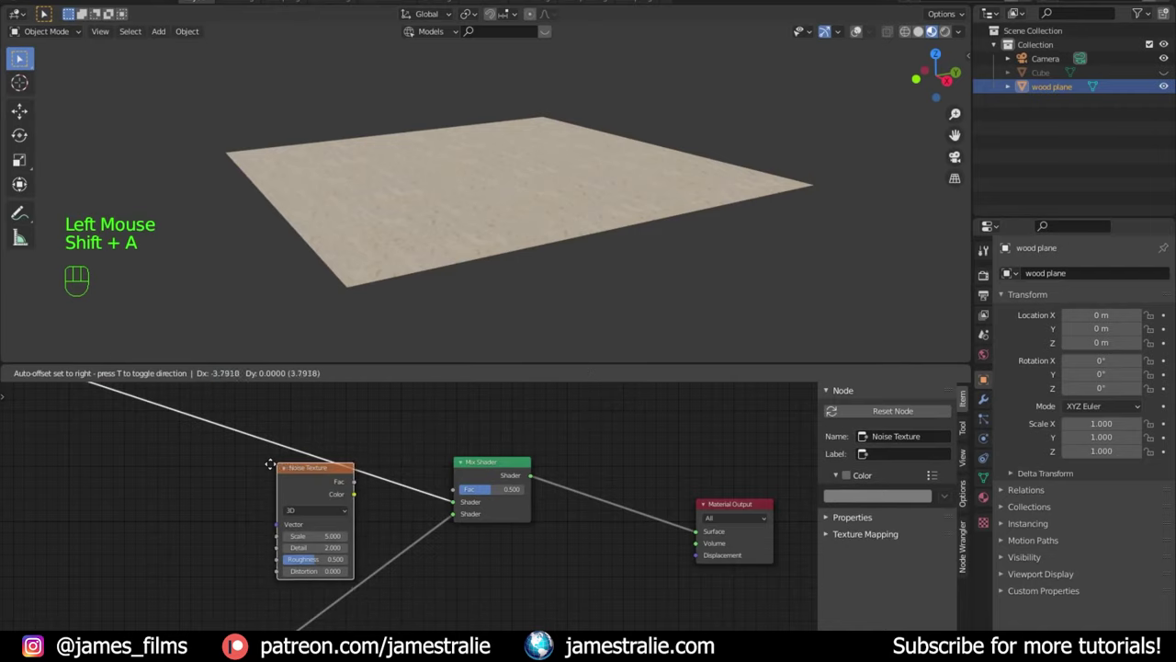
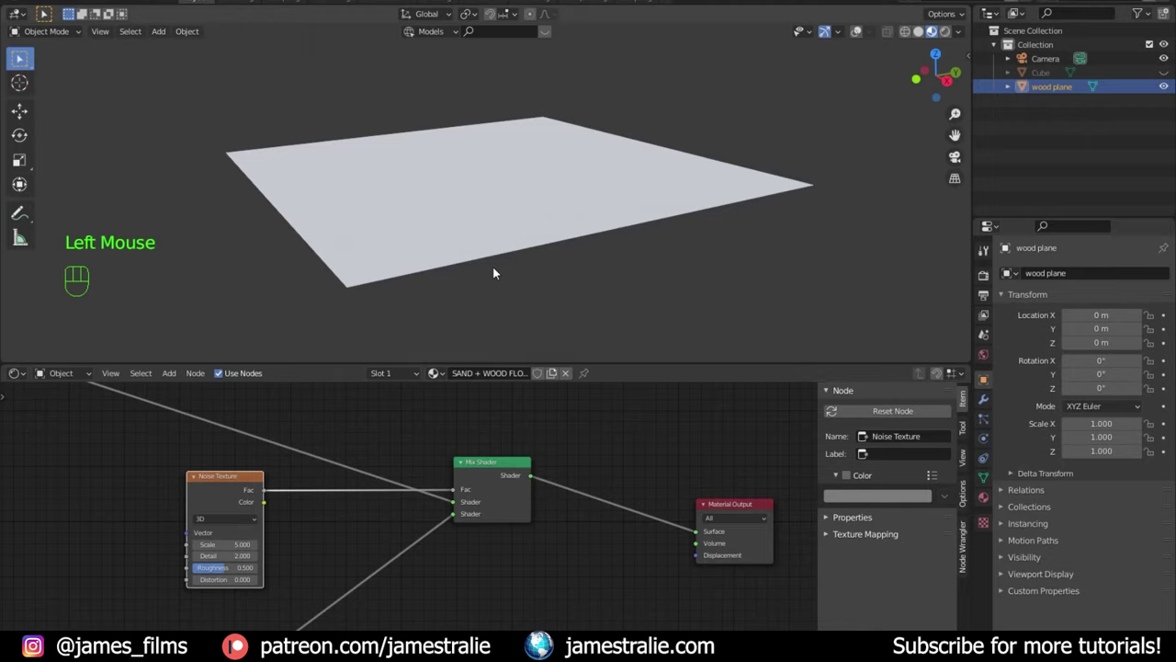
middle_click(488, 297)
scroll(up, 3)
drag(499, 272, 445, 238)
scroll(up, 3)
drag(466, 236, 486, 236)
scroll(down, 3)
Step: Preview the noise alone, restore the mixed result, then delete the noise node
click(239, 487)
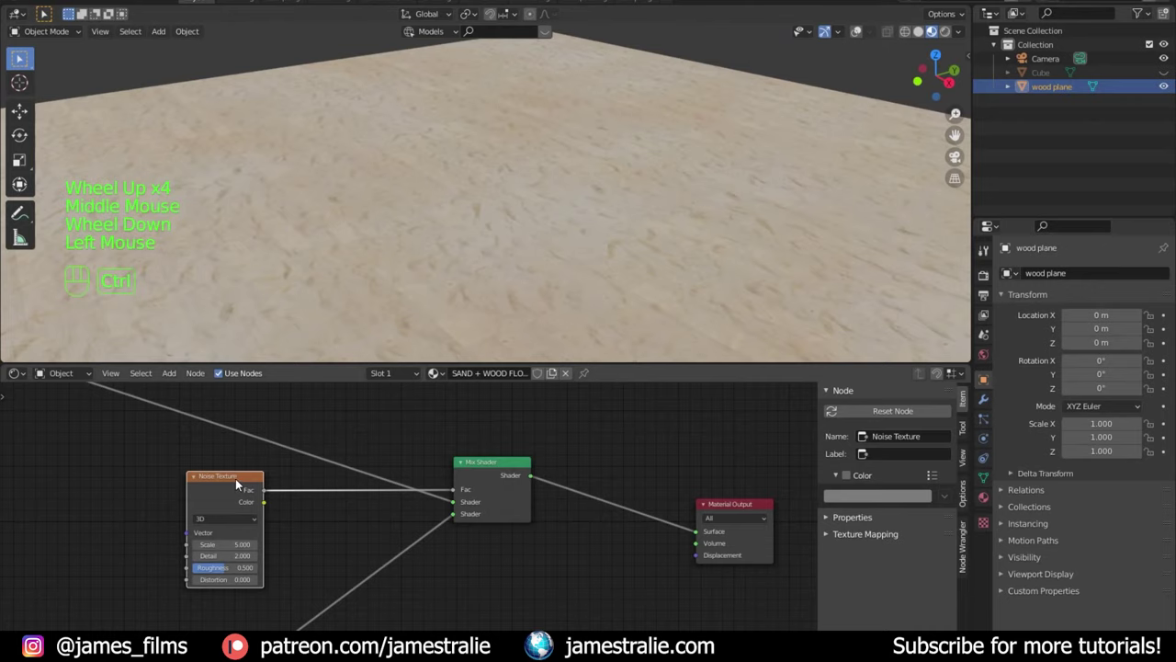
click(241, 483)
click(237, 483)
scroll(down, 3)
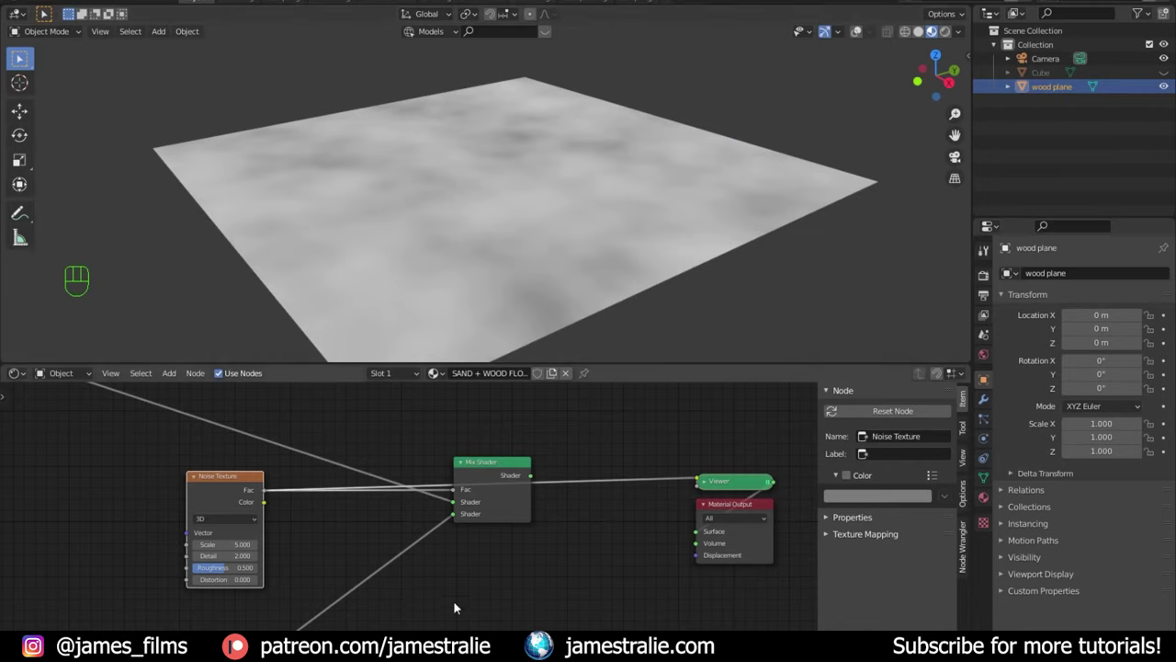
click(483, 512)
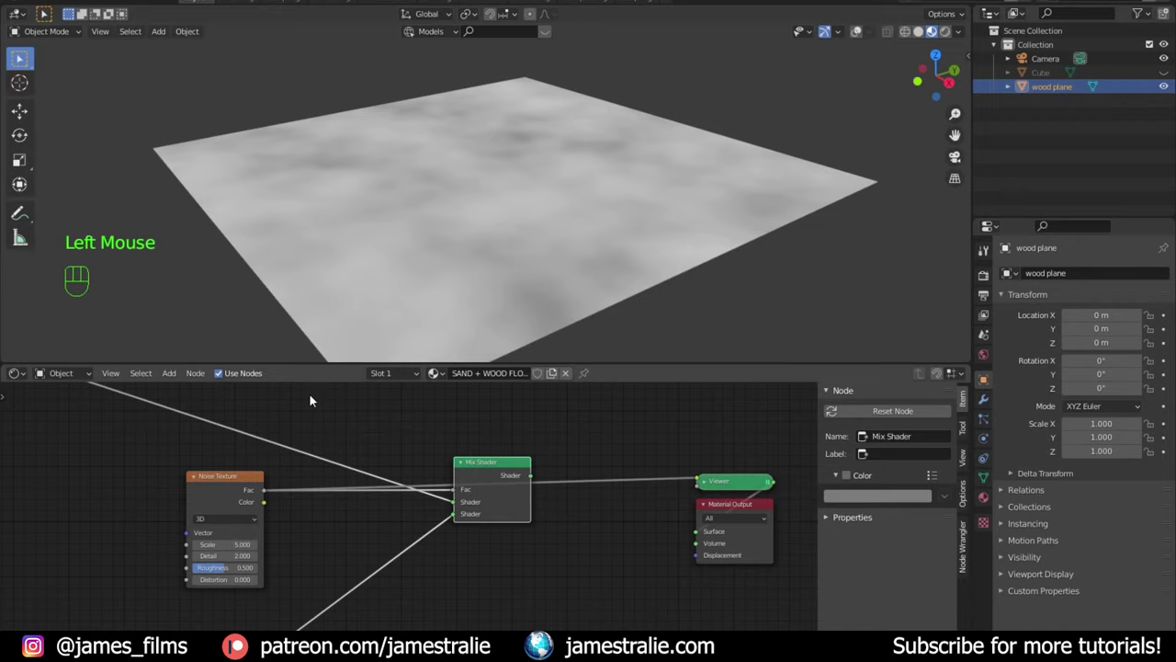
click(499, 470)
click(501, 467)
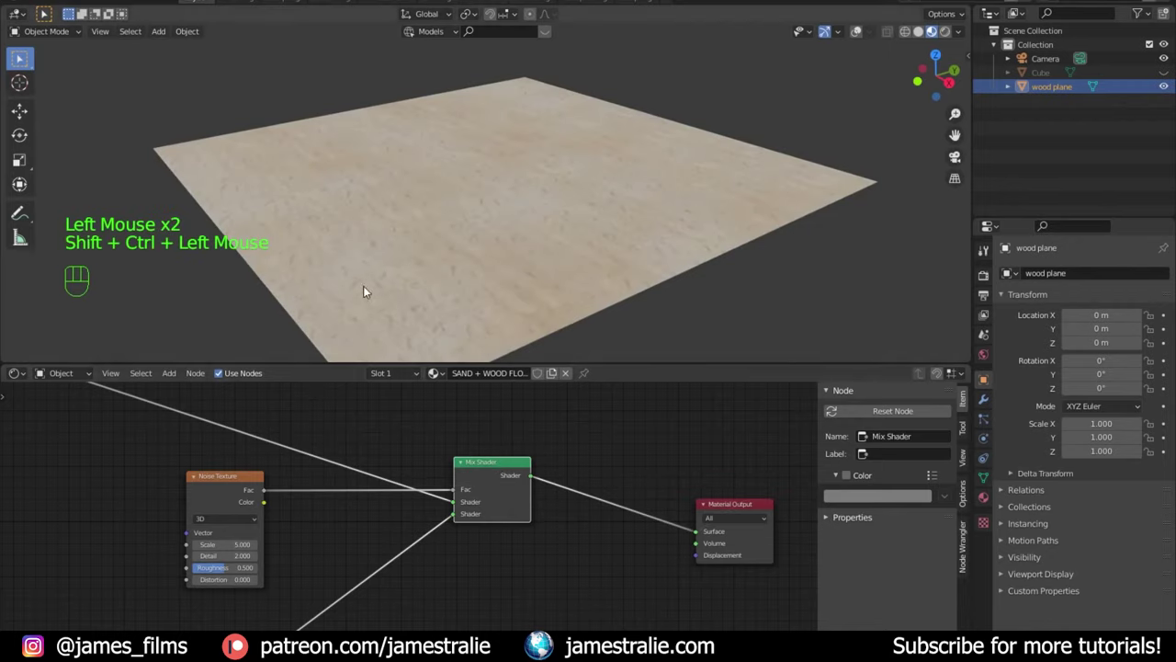
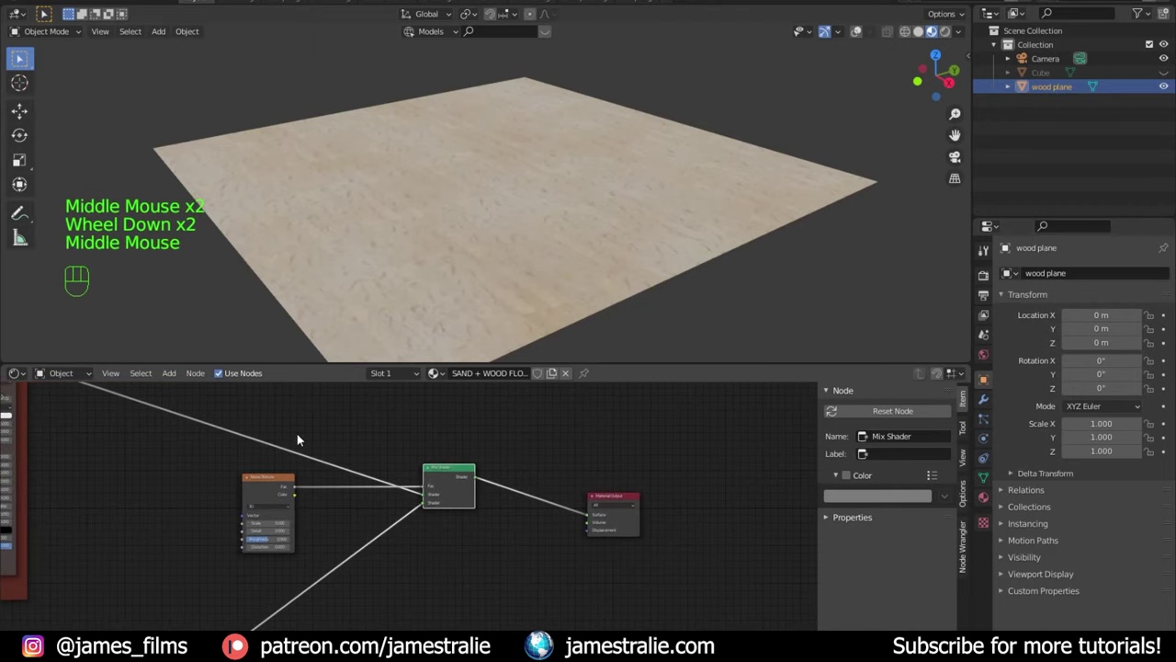
click(277, 481)
key(x)
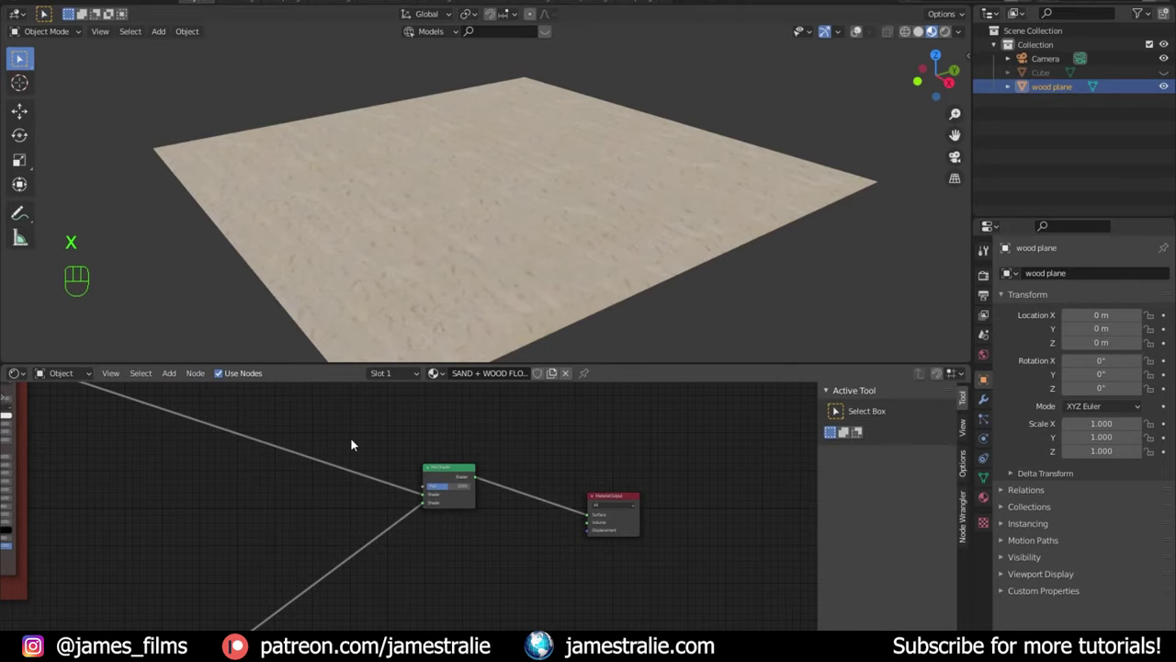
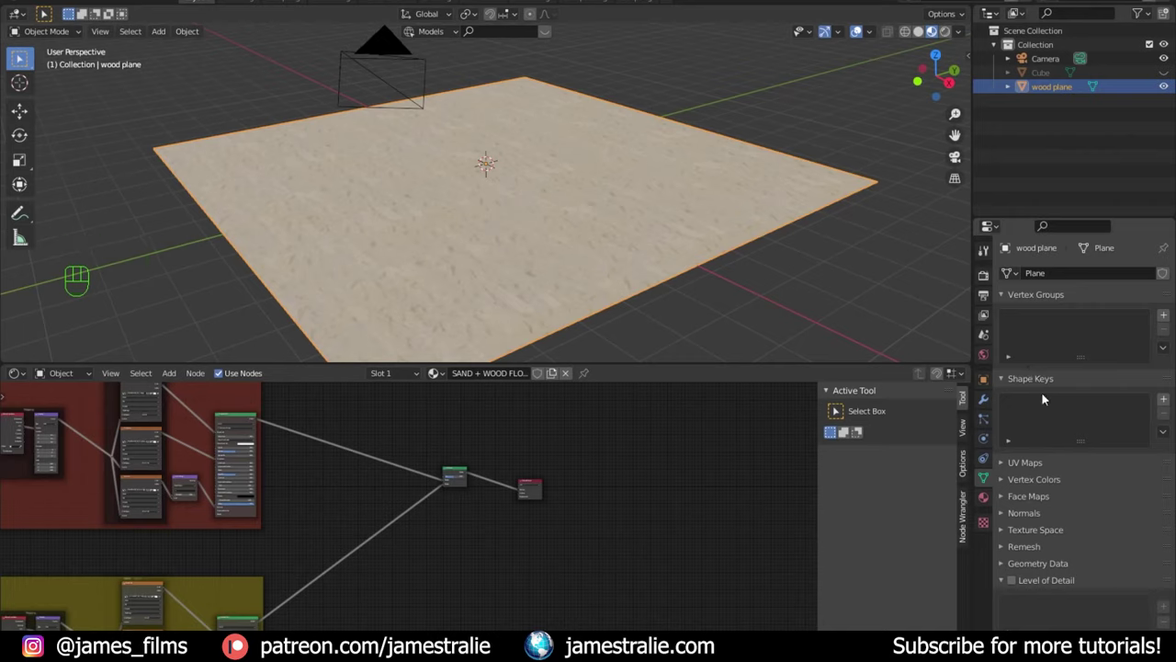
Step: Add a vertex colour layer to the plane in Object Data properties
click(1022, 481)
scroll(down, 3)
click(1168, 450)
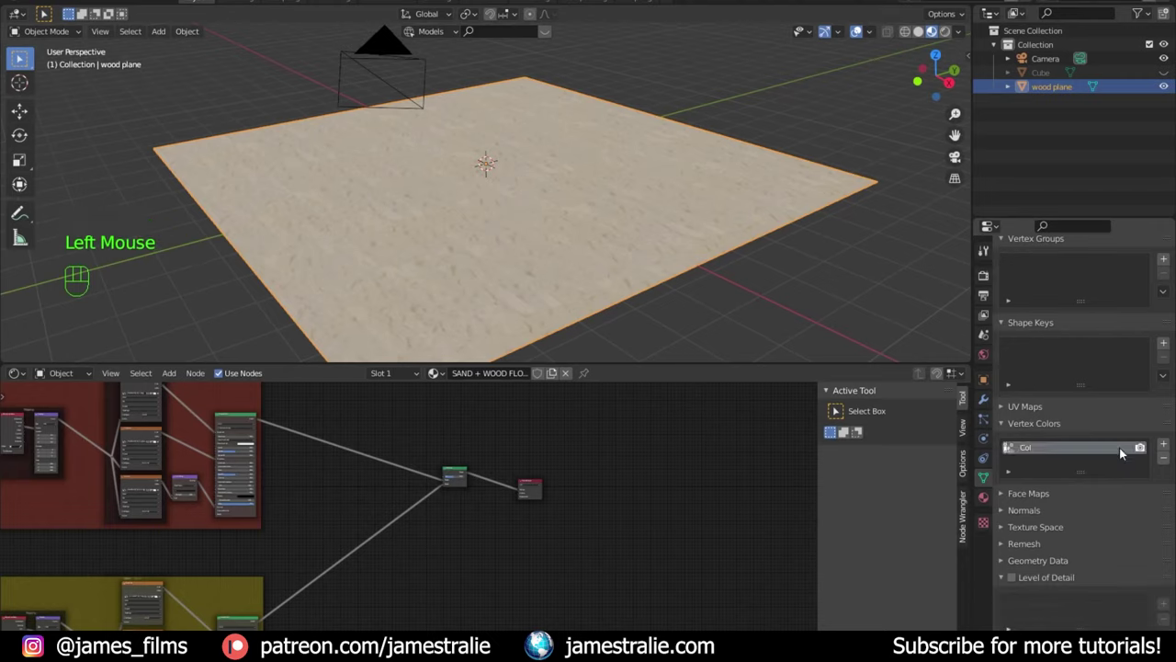
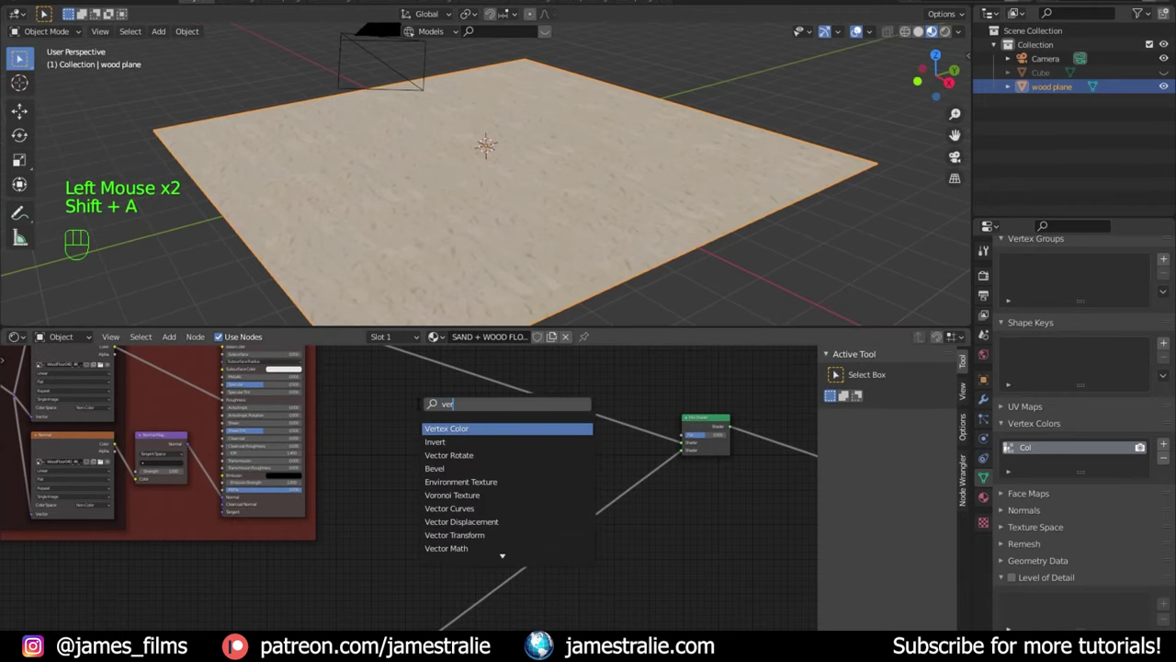
scroll(up, 3)
middle_click(433, 437)
scroll(down, 3)
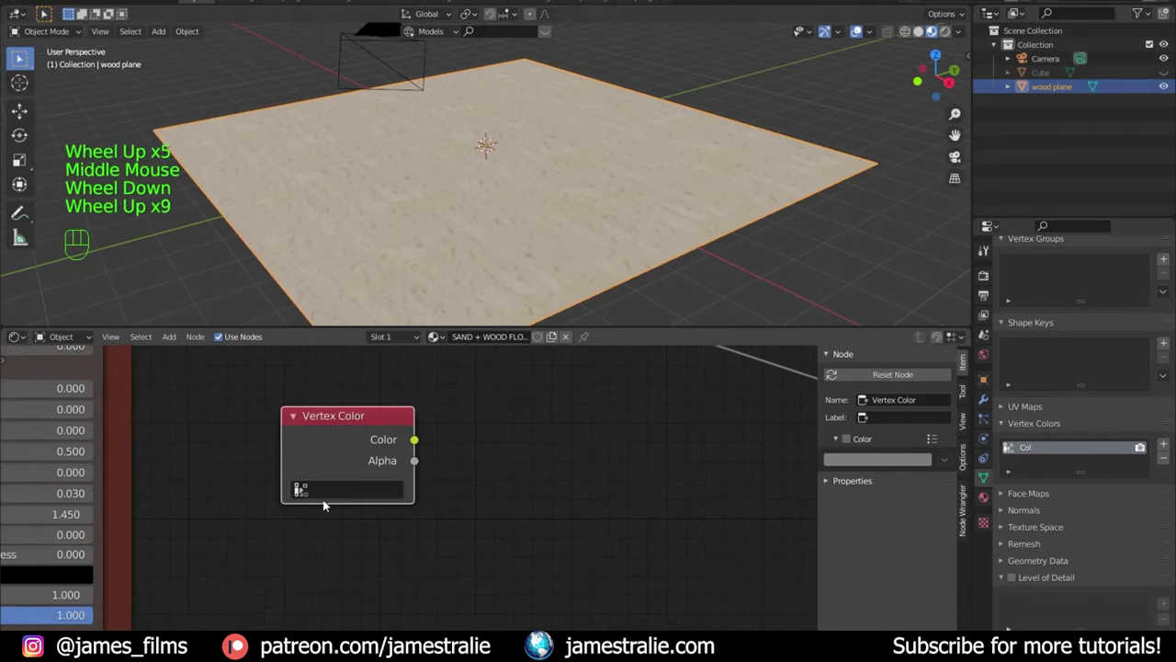
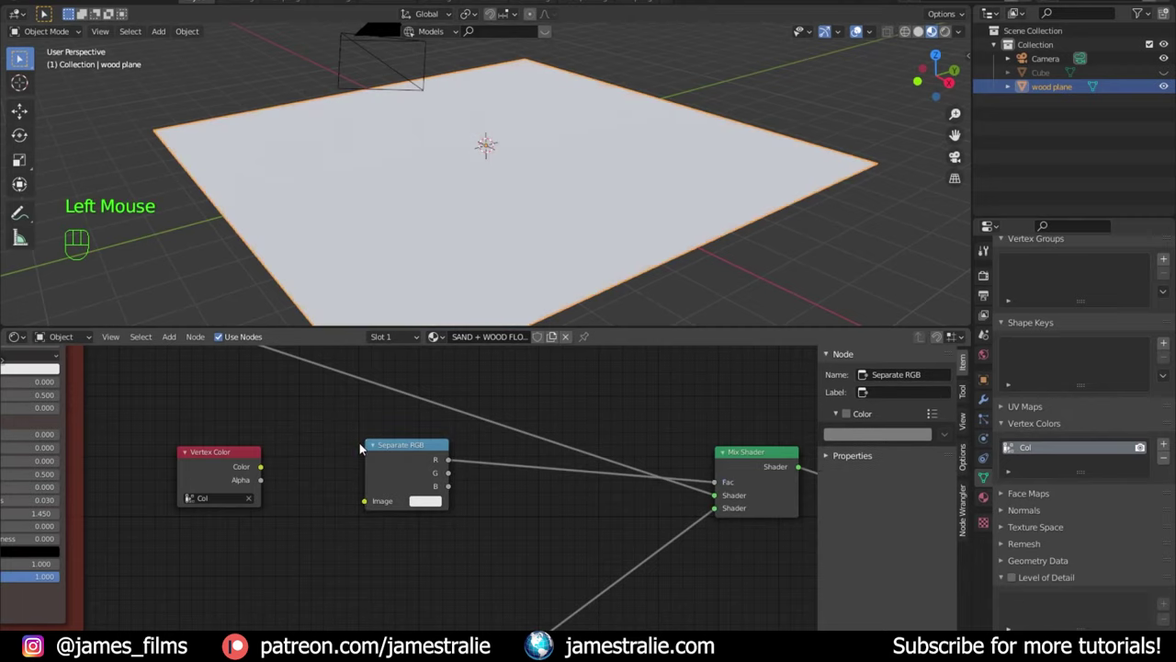
Step: Wire Separate RGB red into the Mix Shader factor and view the plane's red vertex colours in solid shading
drag(265, 469, 375, 508)
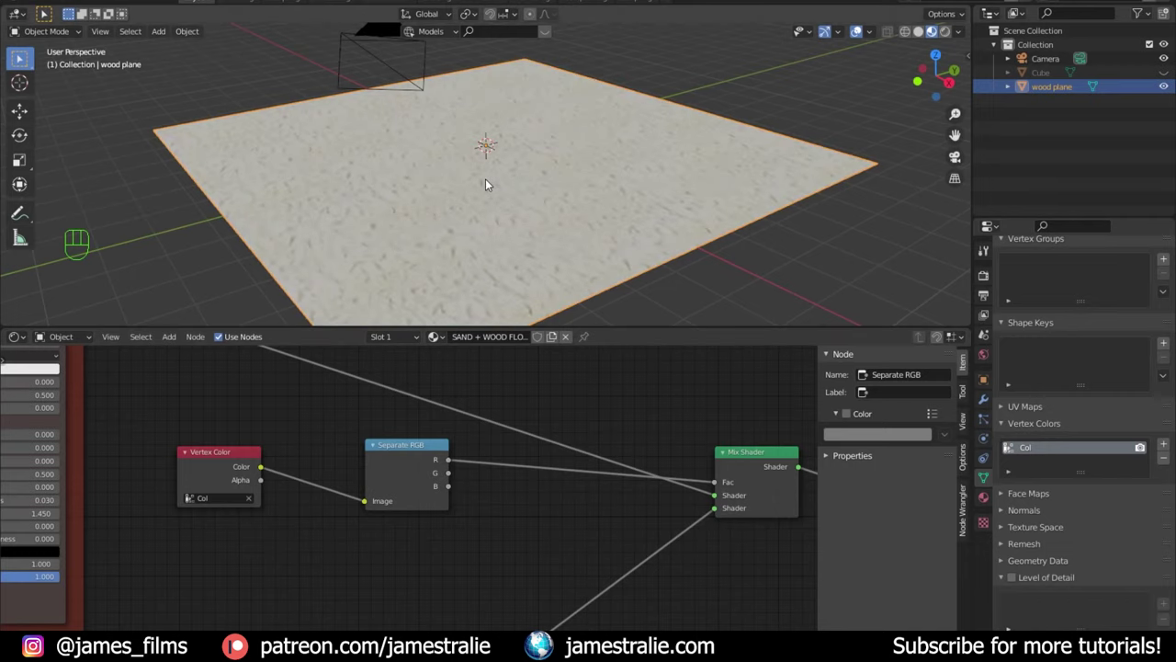
scroll(down, 3)
scroll(down, 3)
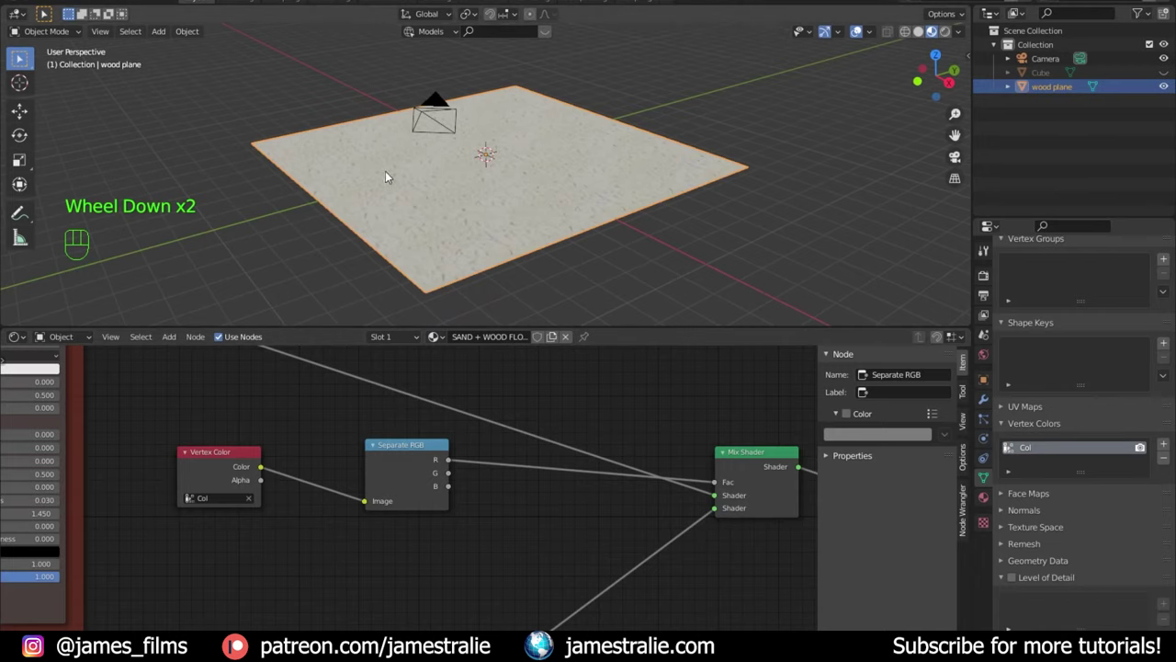
drag(449, 187, 399, 193)
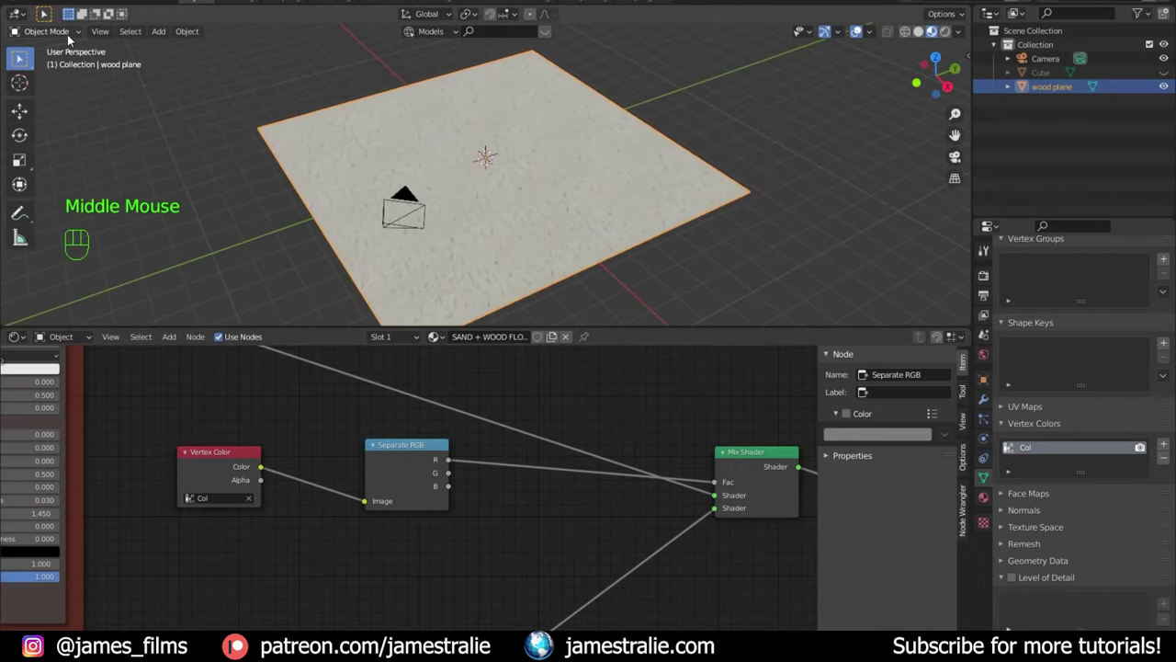
drag(69, 39, 23, 128)
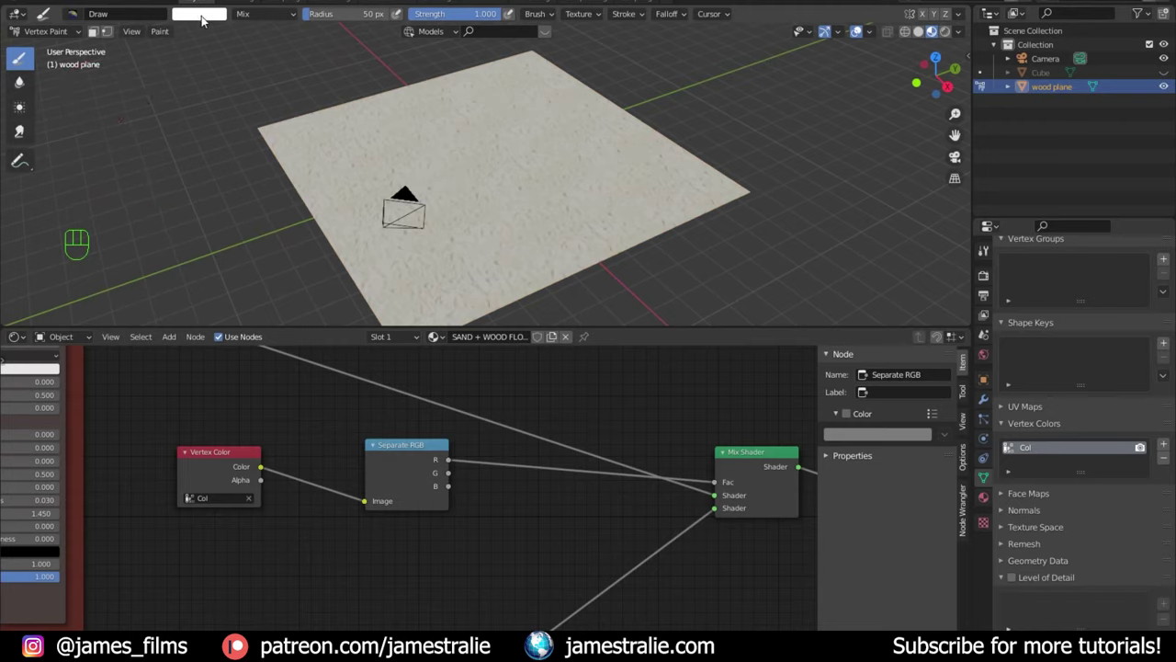
click(23, 128)
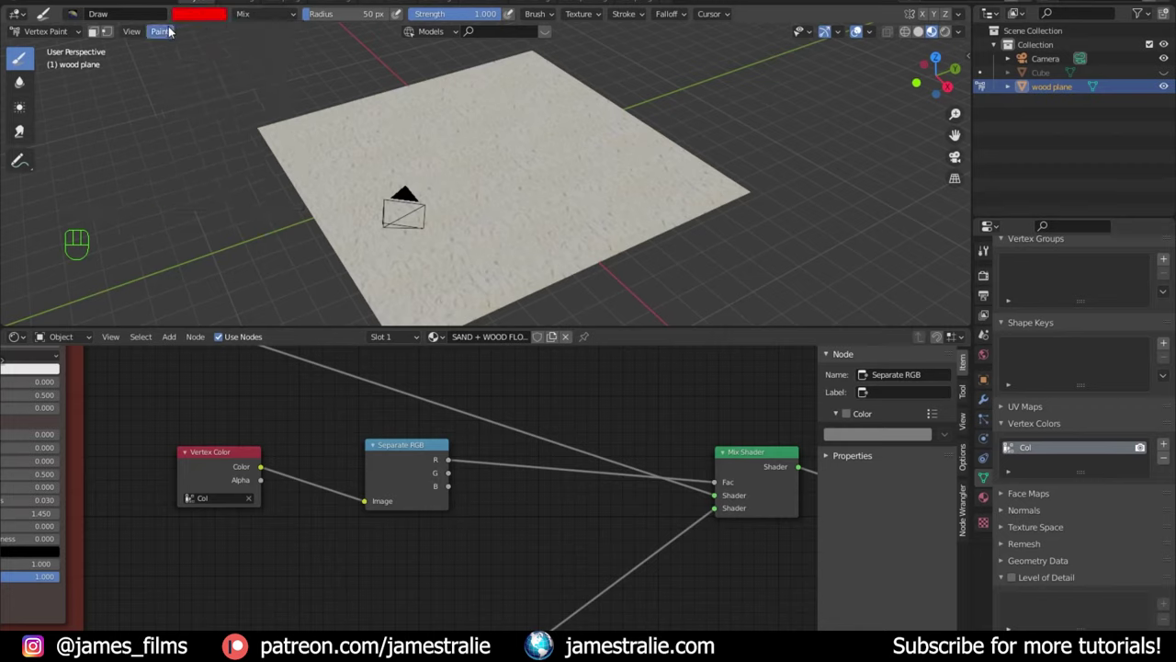
click(23, 128)
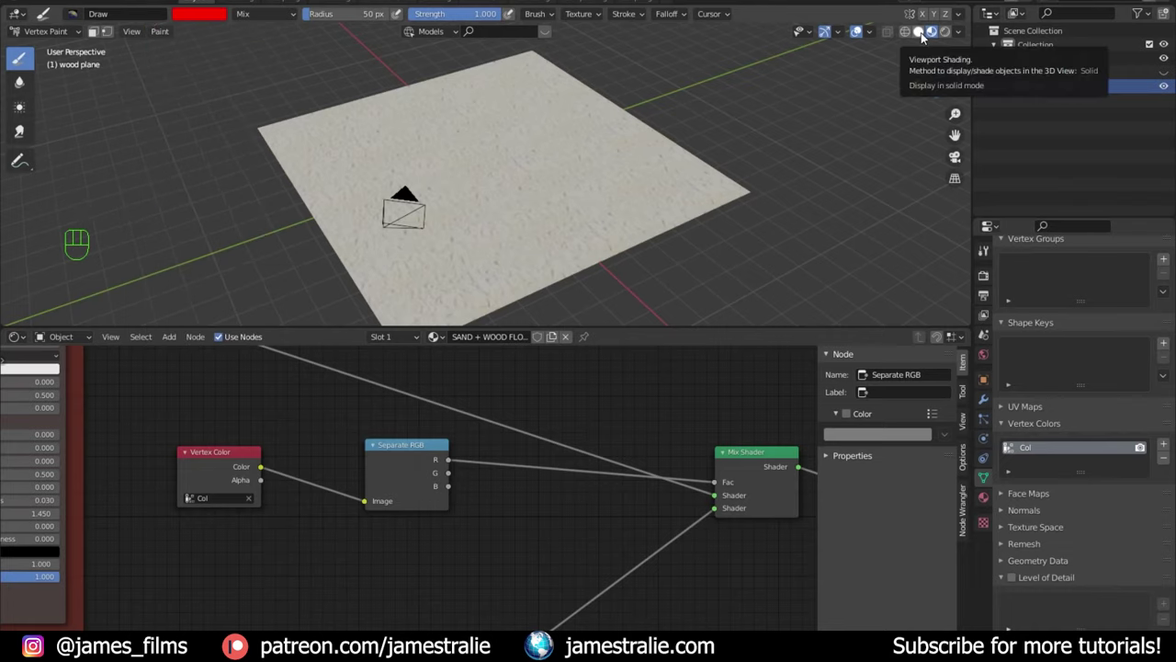
click(23, 128)
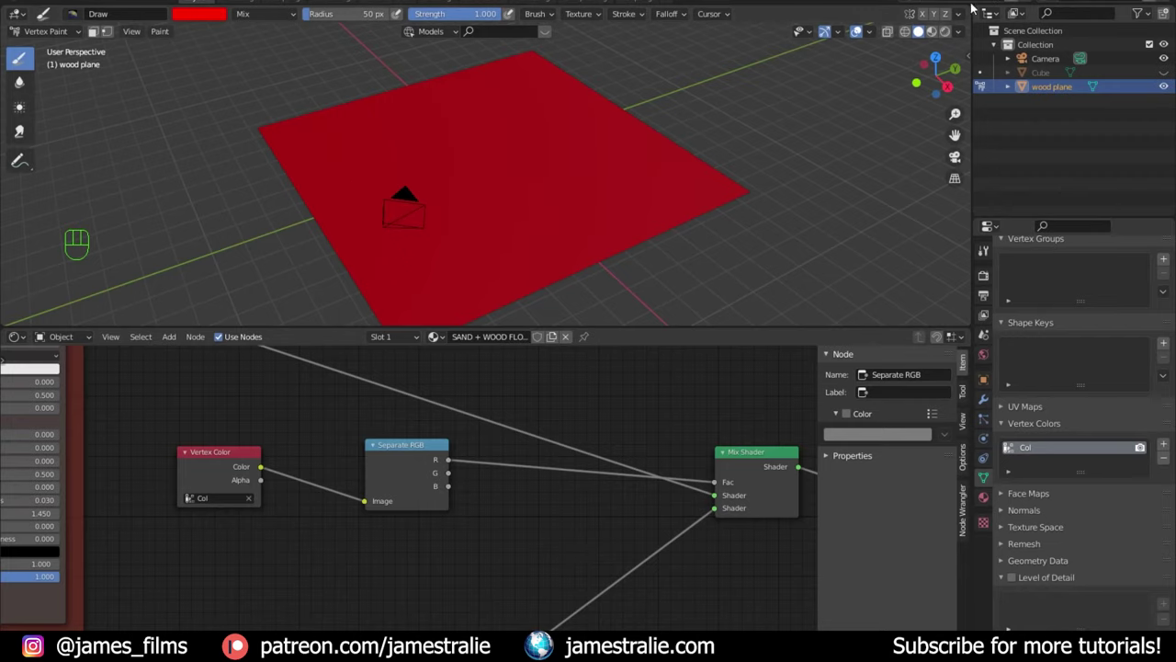
Step: Split off a second 3D view showing the sand floor in Material Preview while staying in Vertex Paint
click(23, 127)
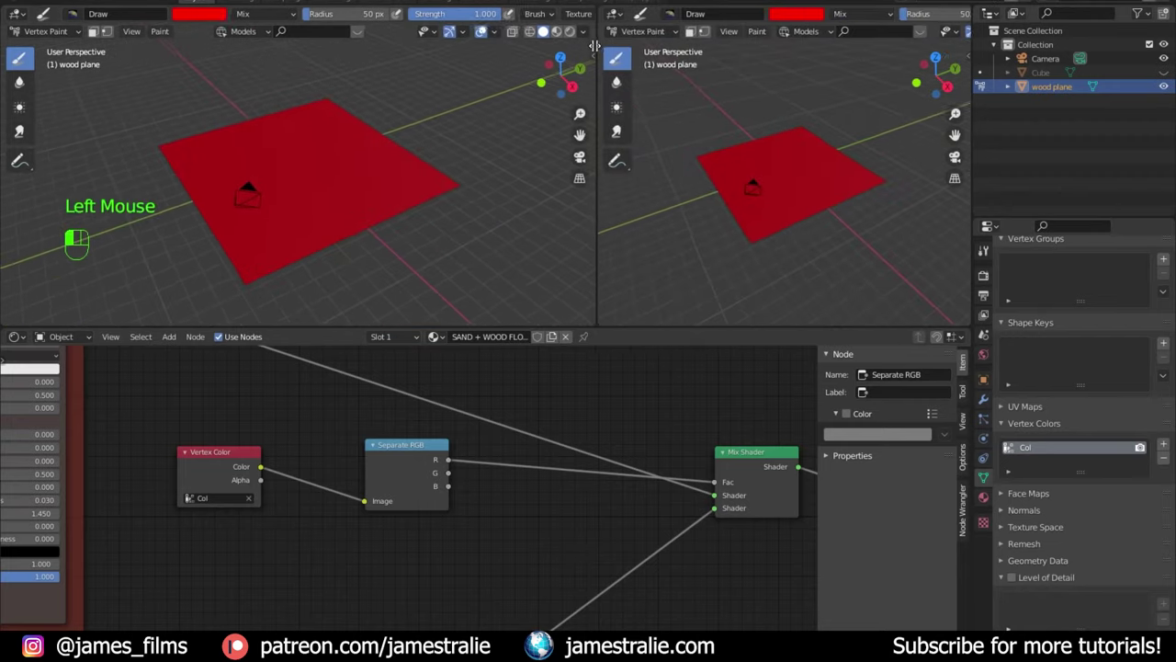
scroll(down, 3)
click(23, 128)
scroll(down, 3)
scroll(up, 3)
scroll(up, 3)
middle_click(23, 128)
scroll(up, 3)
scroll(down, 3)
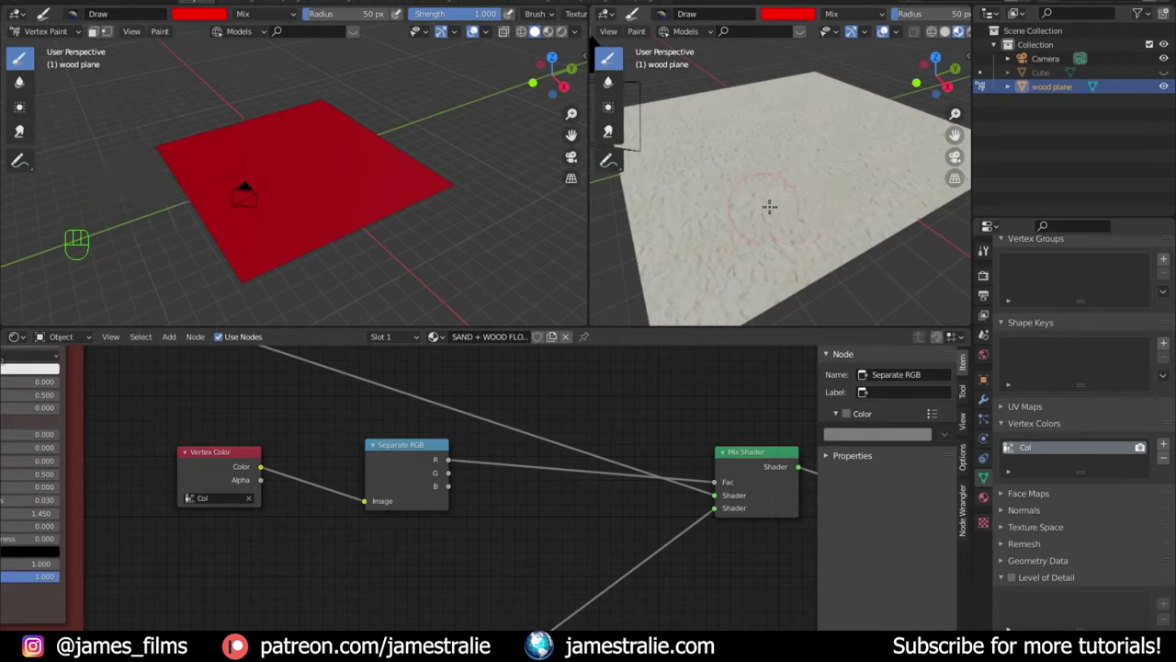
scroll(up, 3)
middle_click(23, 128)
scroll(up, 3)
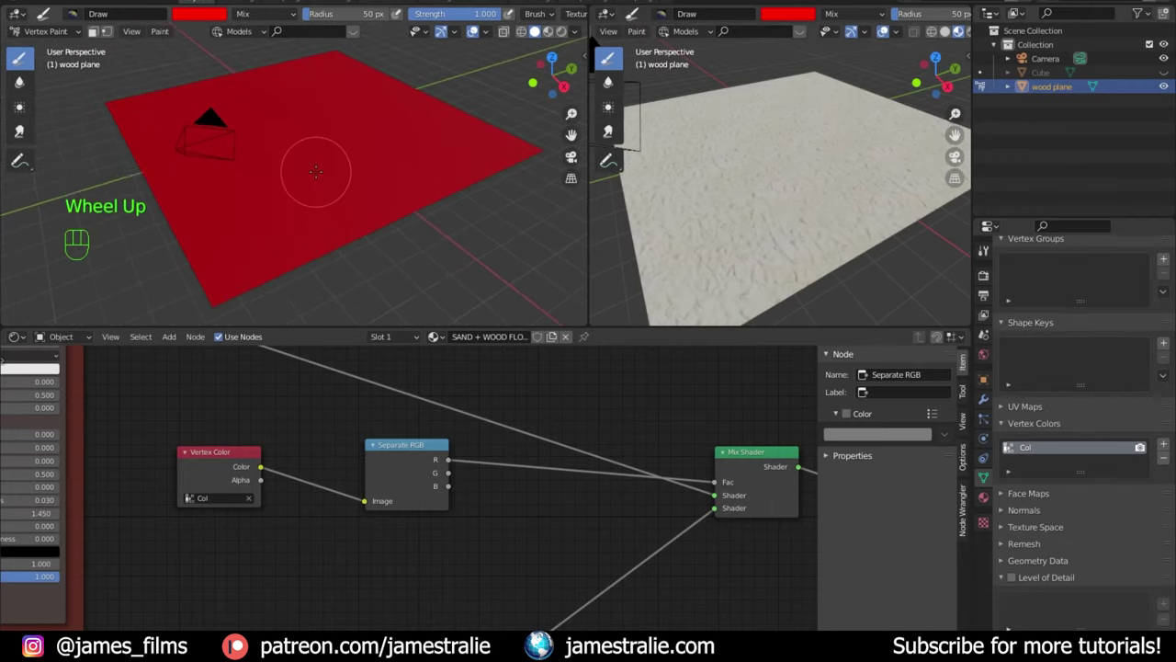
Step: Enlarge the vertex-paint brush to radius 96 and soften its strength to 0.77
key(f)
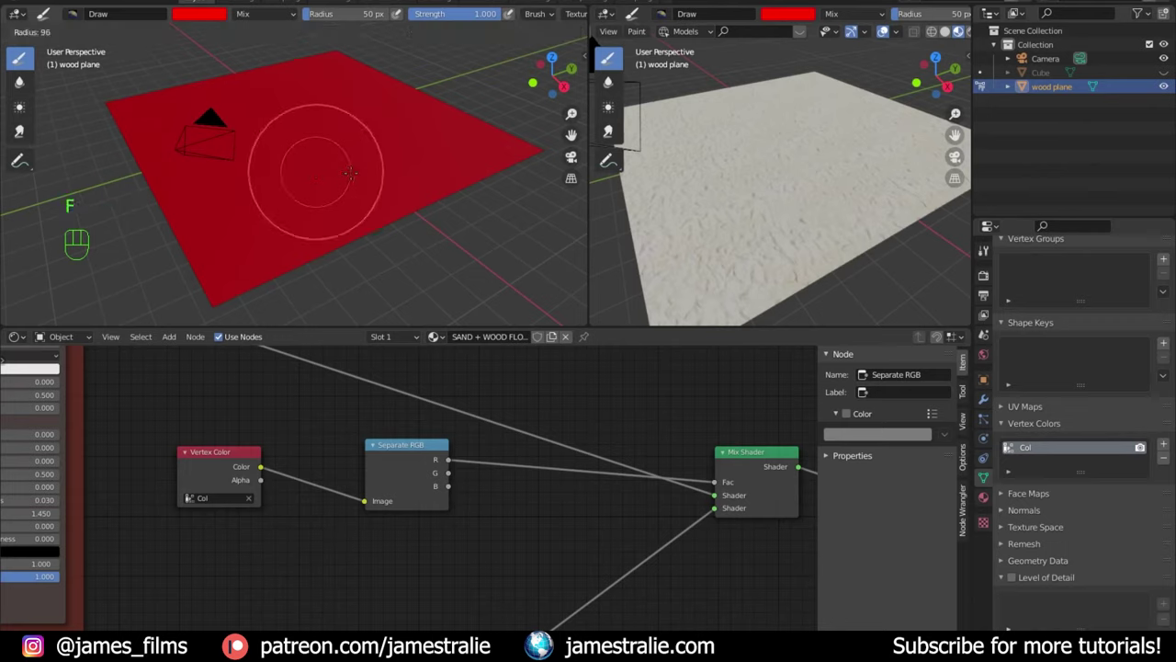
key(f)
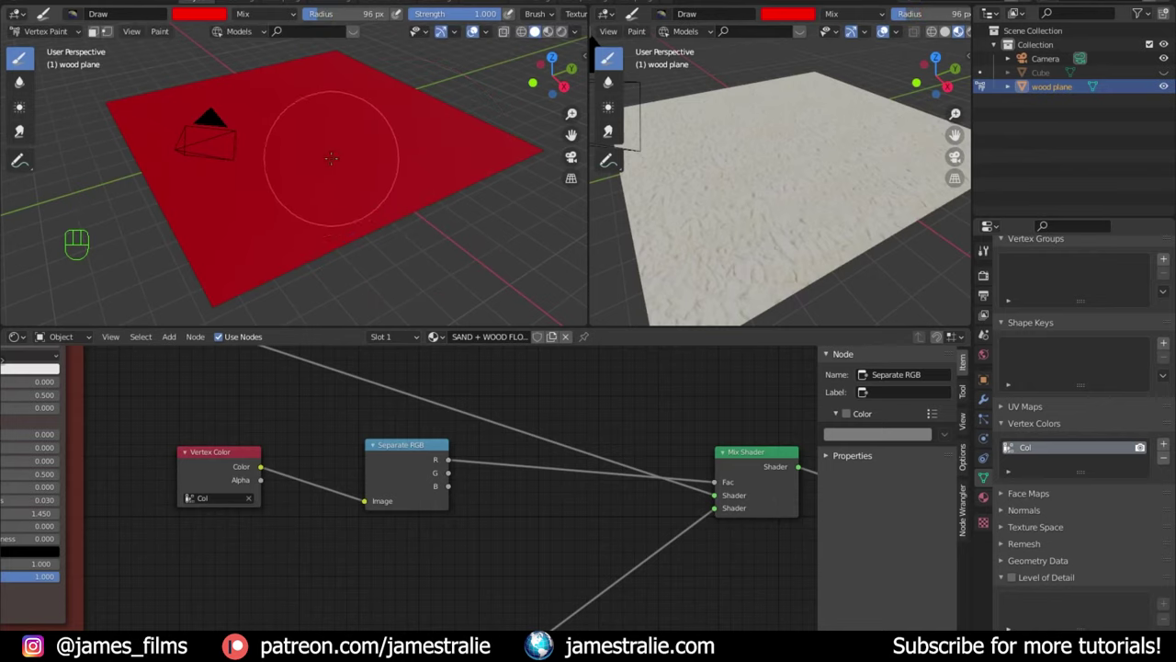
key(shift+f)
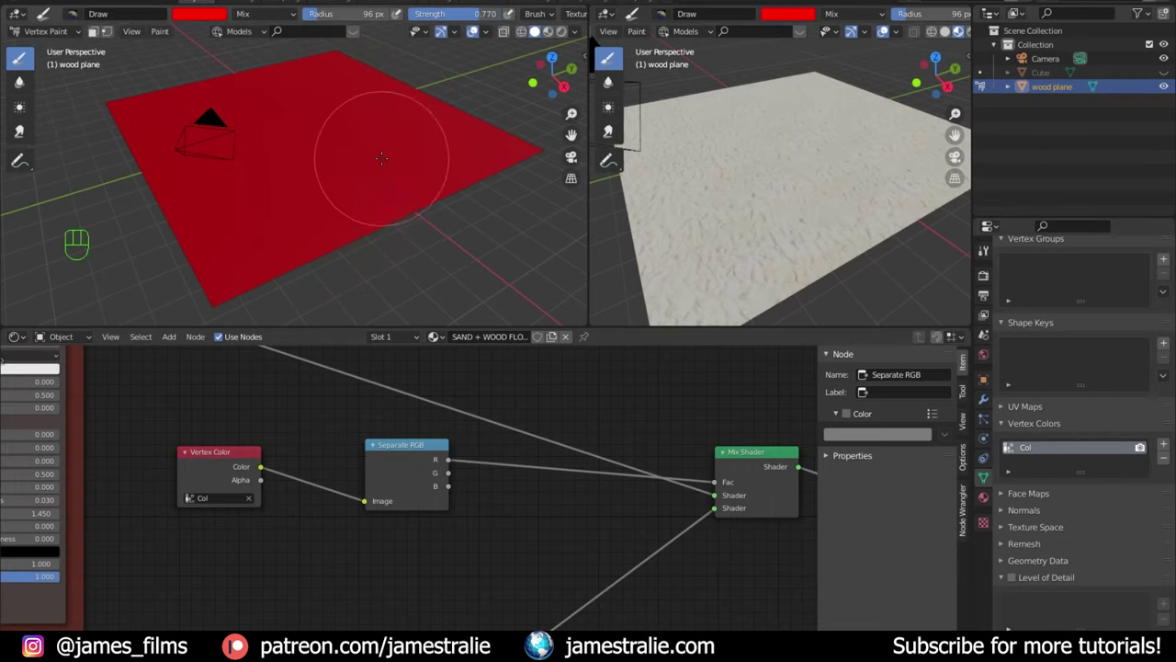
click(23, 128)
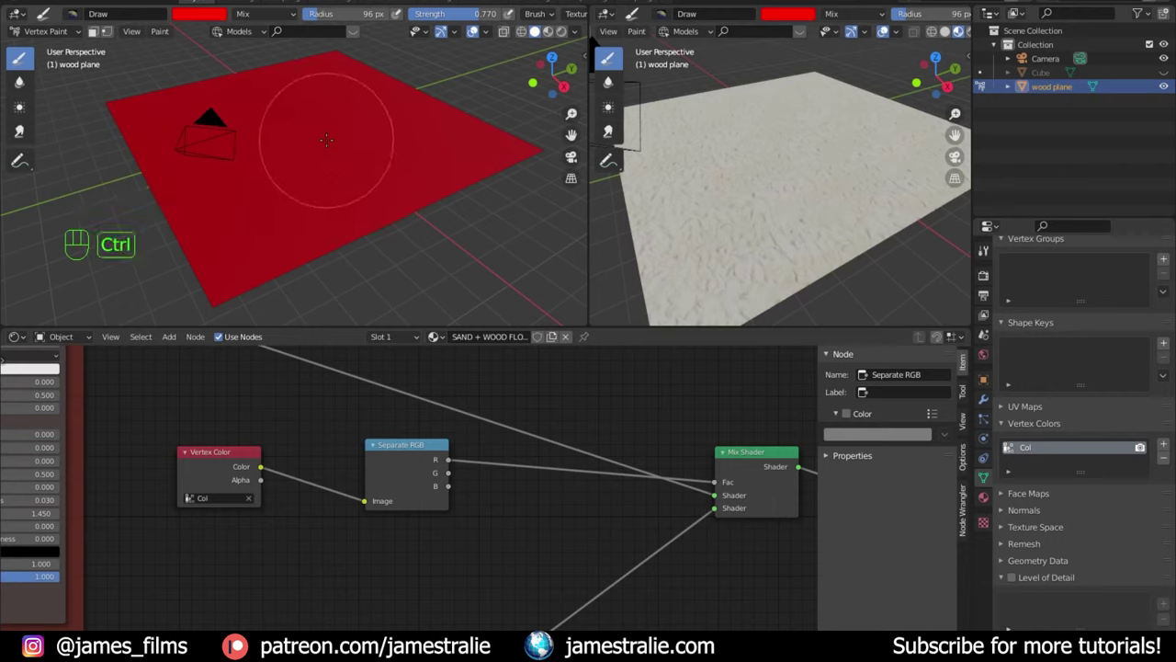
Step: Paint a first diagonal wood strip across the sandy plane with the red vertex-colour brush
click(23, 128)
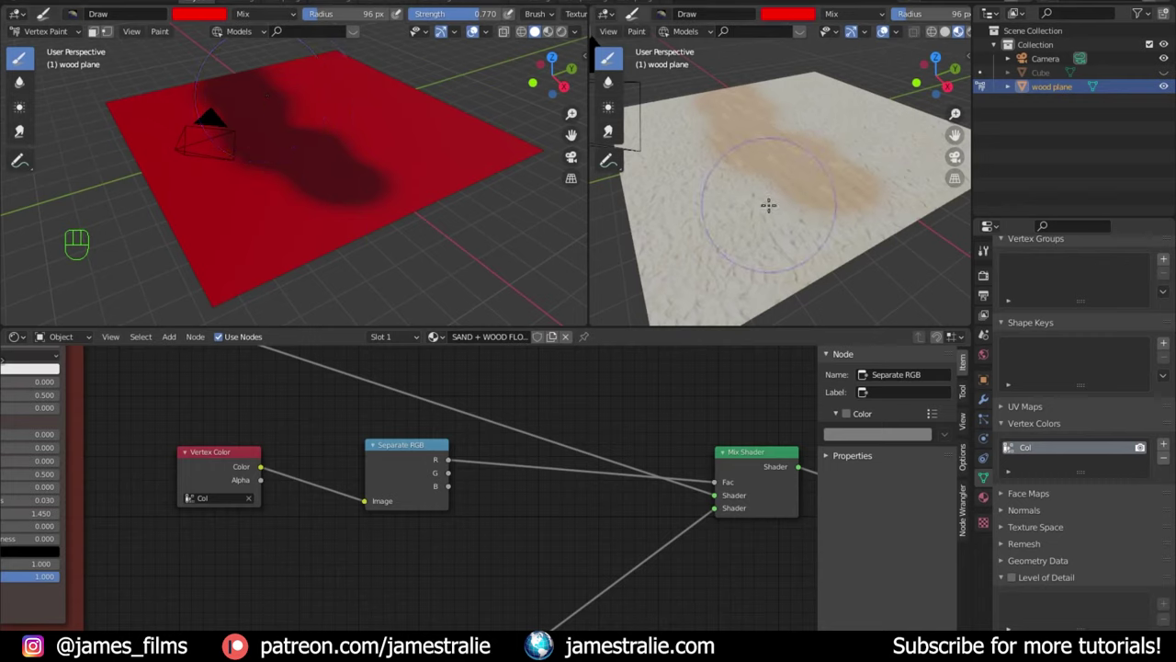
scroll(up, 3)
drag(23, 128, 23, 128)
scroll(down, 3)
middle_click(23, 128)
scroll(up, 3)
scroll(down, 3)
scroll(down, 3)
middle_click(23, 128)
Step: Extend and widen the wood strip, then duplicate the plane as wood plane.001
click(23, 127)
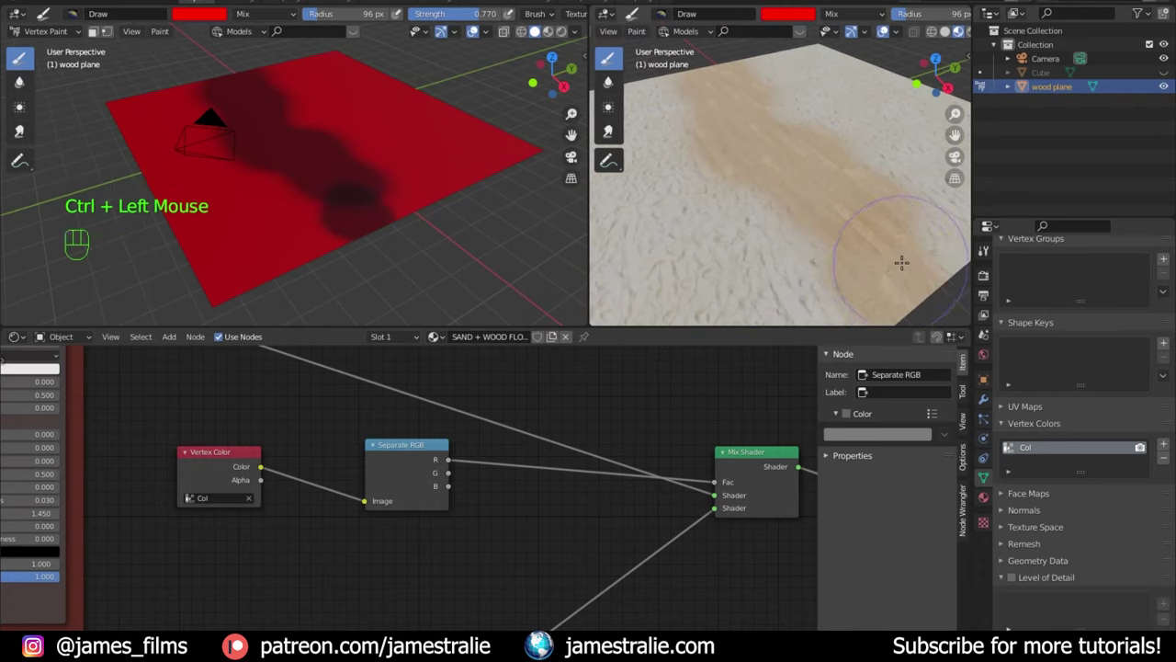
scroll(up, 3)
middle_click(23, 128)
scroll(down, 3)
scroll(down, 3)
click(23, 127)
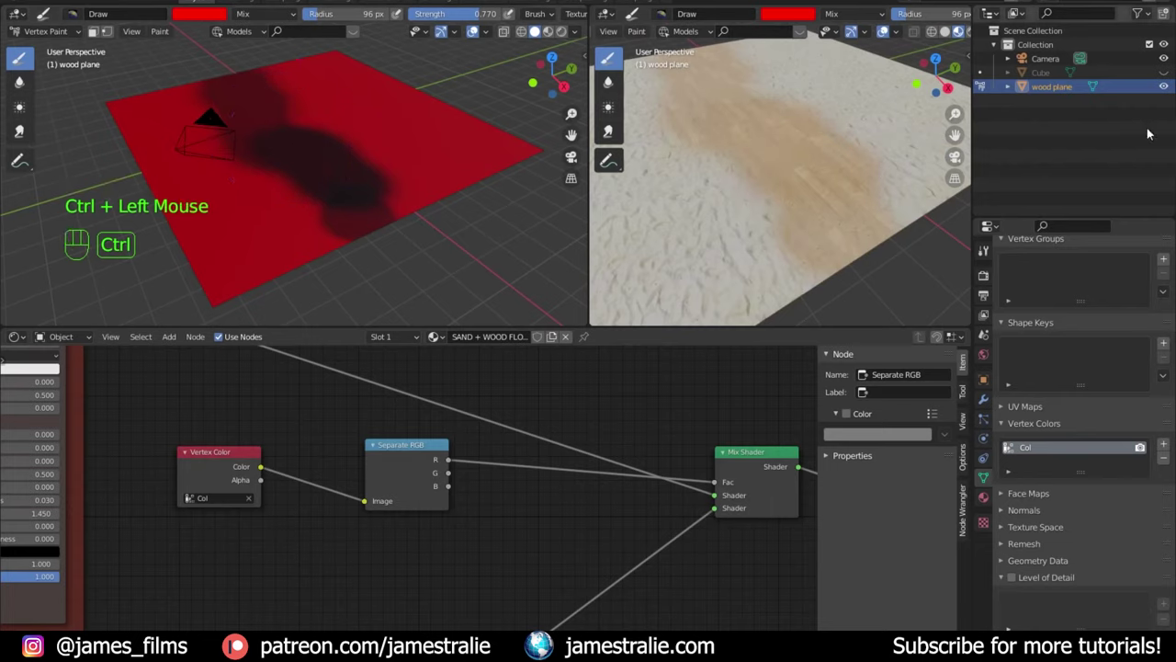
click(23, 128)
scroll(down, 3)
middle_click(23, 128)
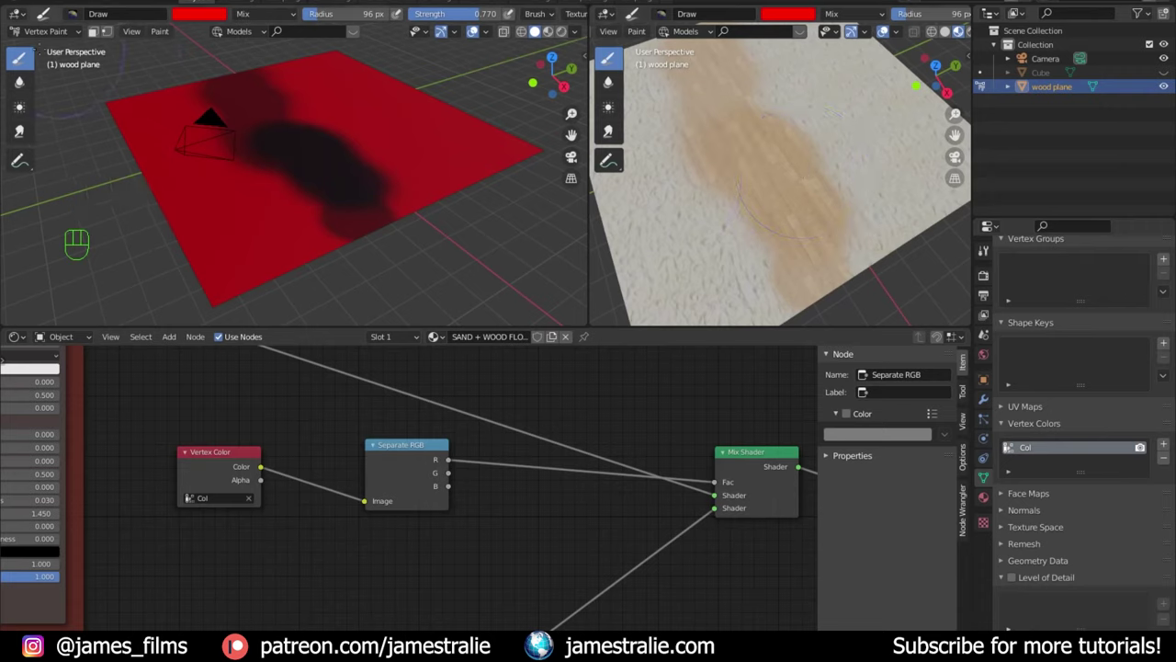
drag(44, 32, 68, 54)
scroll(down, 3)
key(shift+d)
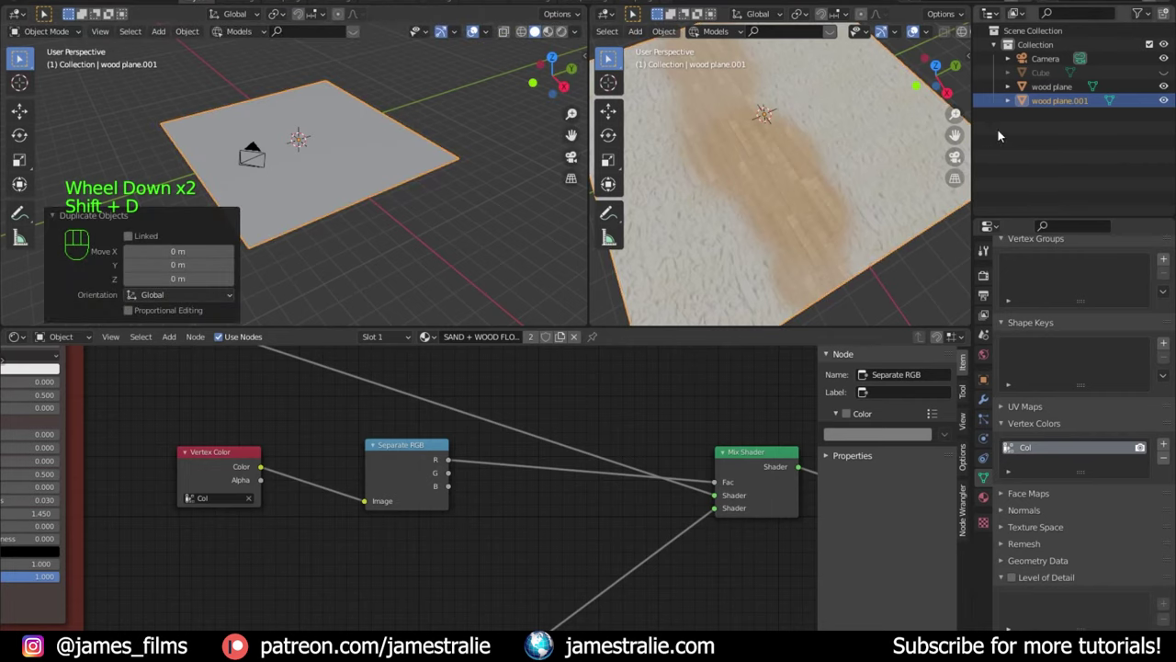
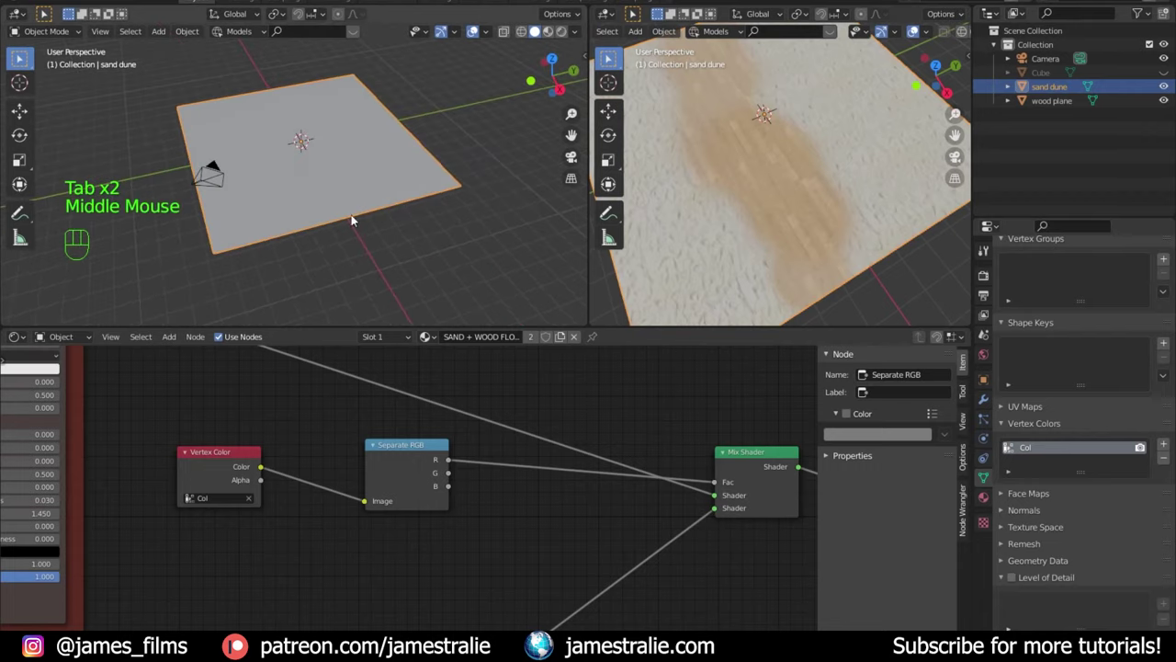
Step: Rename the copy to sand dune and assign it the plain SAND material
drag(728, 220, 744, 166)
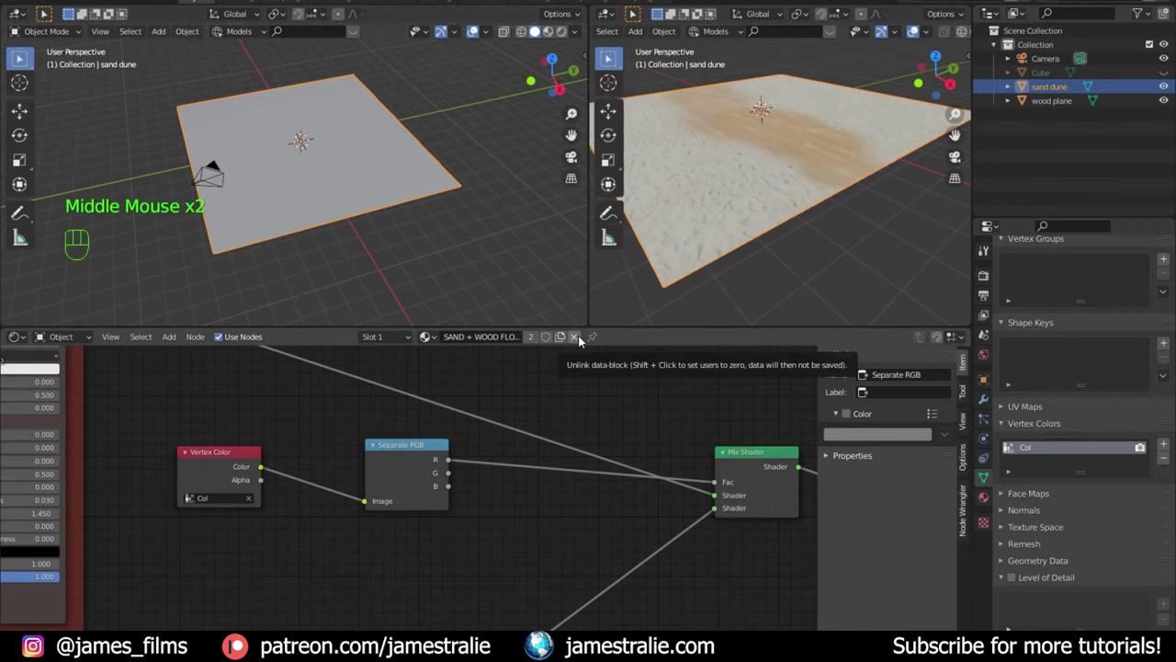
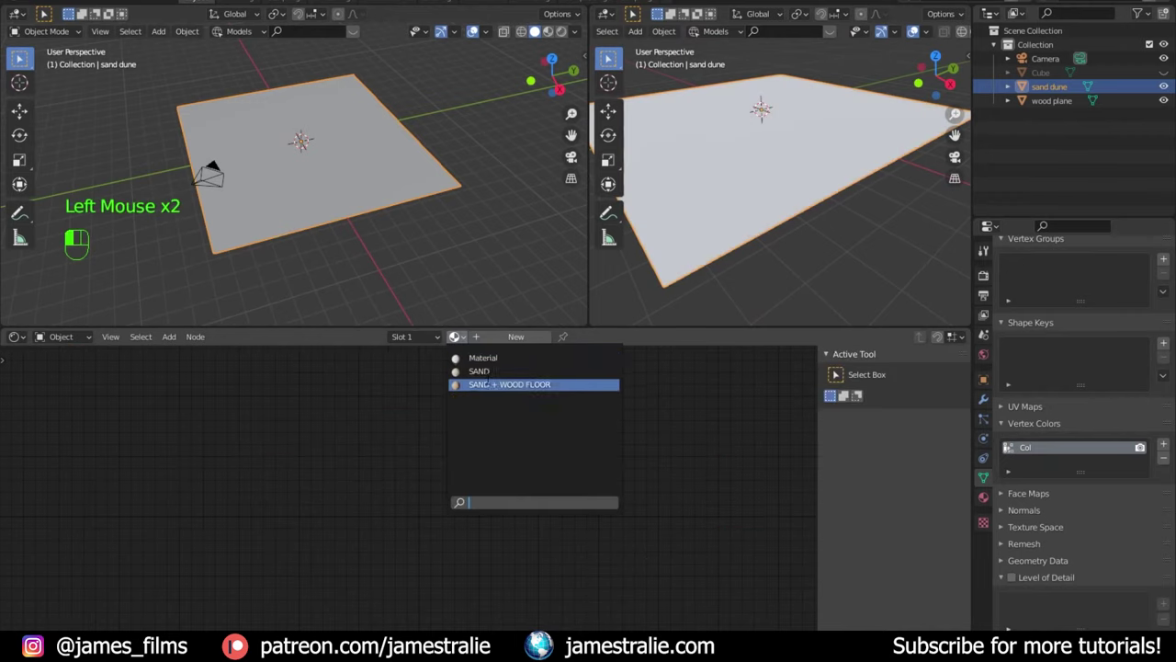
drag(800, 150, 777, 198)
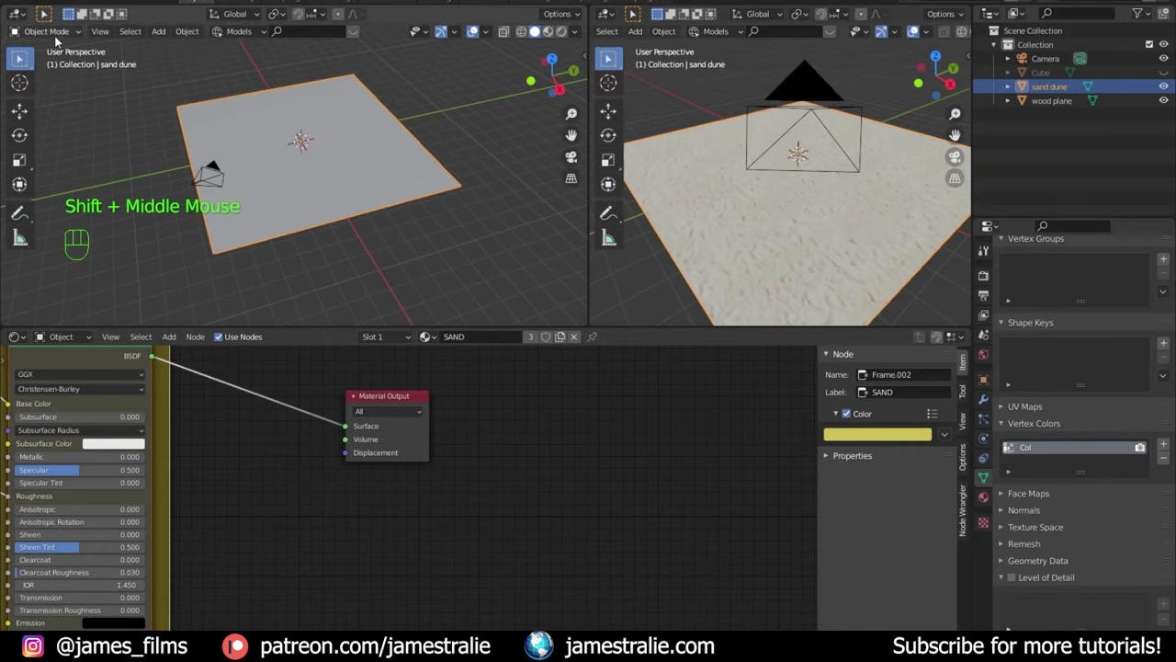
Step: Sculpt two raised sand mounds on the sand dune plane with Draw, undoing a stroke and switching to Inflate
drag(56, 41, 64, 83)
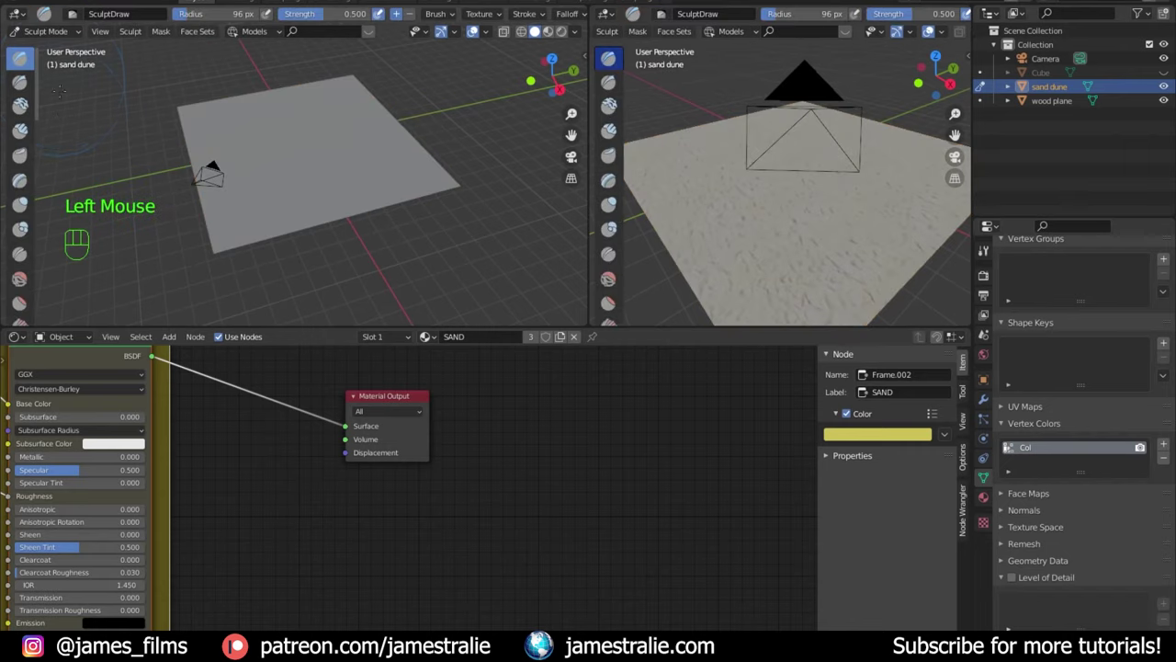
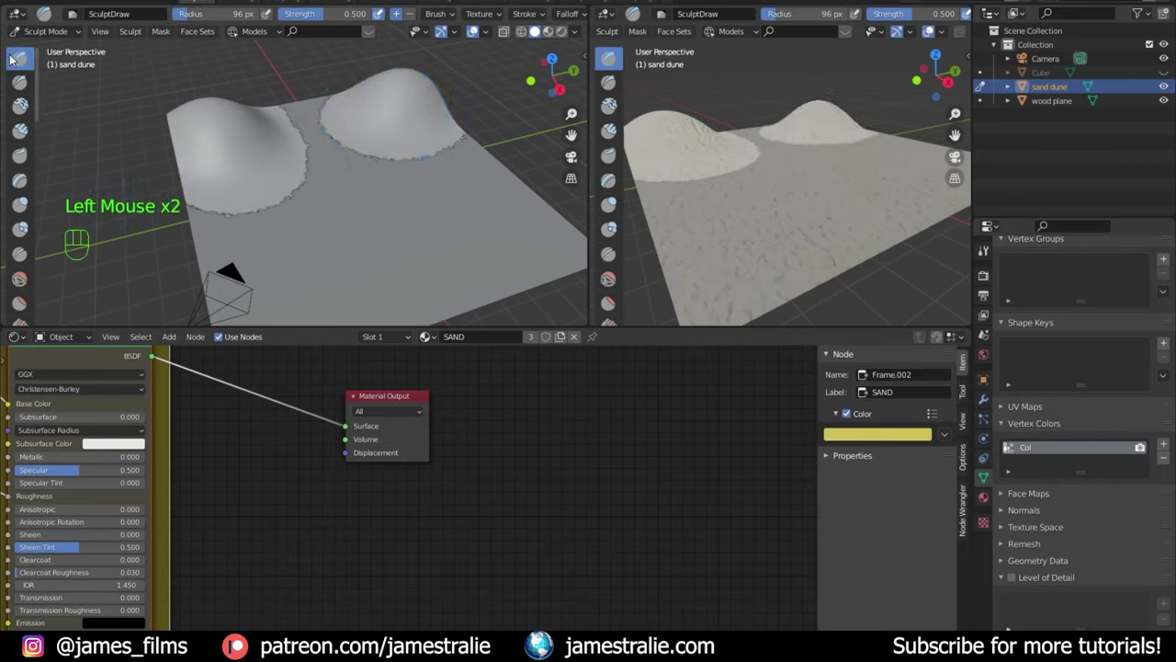
key(ctrl+z)
key(ctrl+z)
click(30, 213)
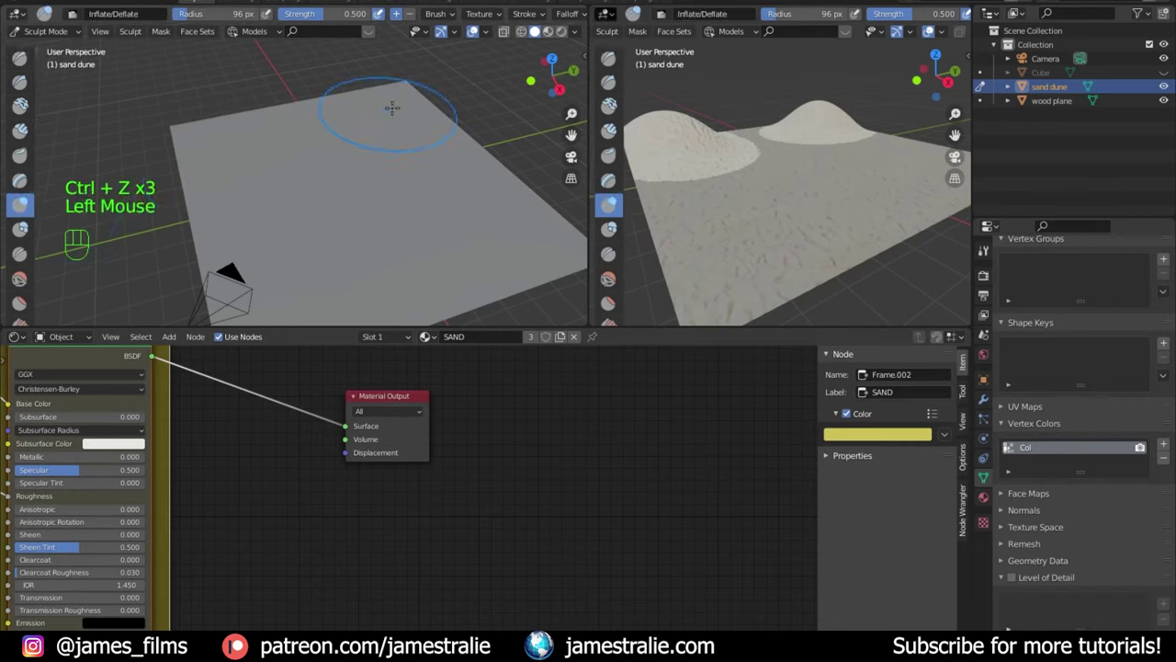
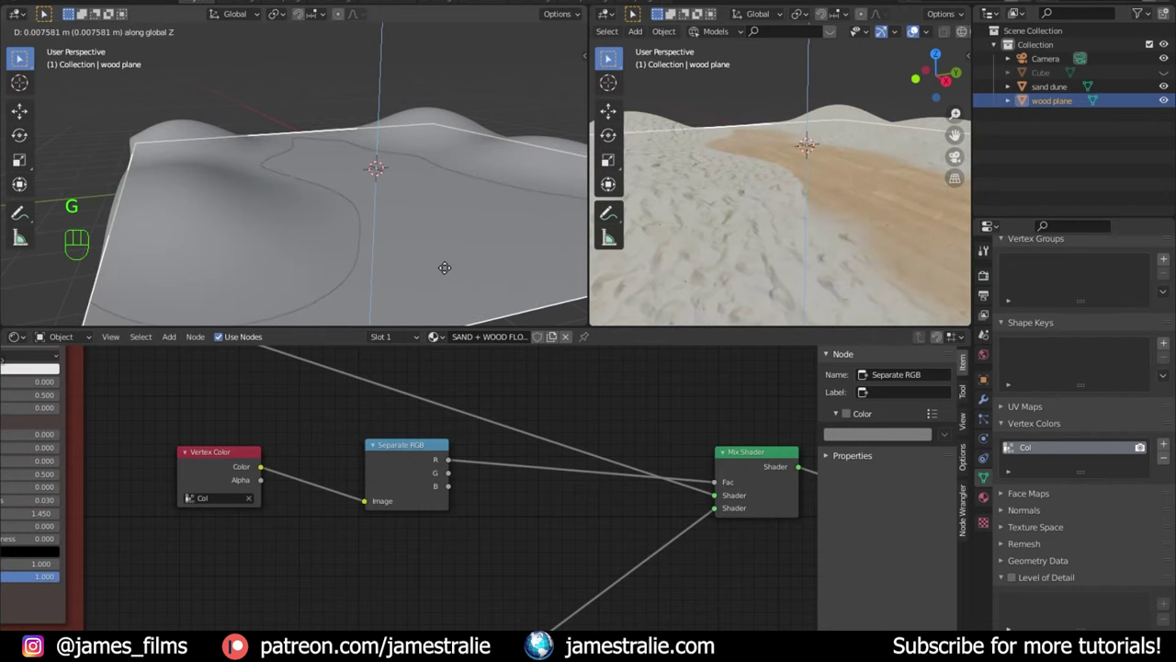
Step: Return to vertex painting the wood plane and paint wood along the valley between the dunes
drag(839, 230, 809, 298)
drag(771, 238, 785, 190)
scroll(down, 3)
drag(64, 33, 23, 128)
middle_click(23, 127)
click(23, 128)
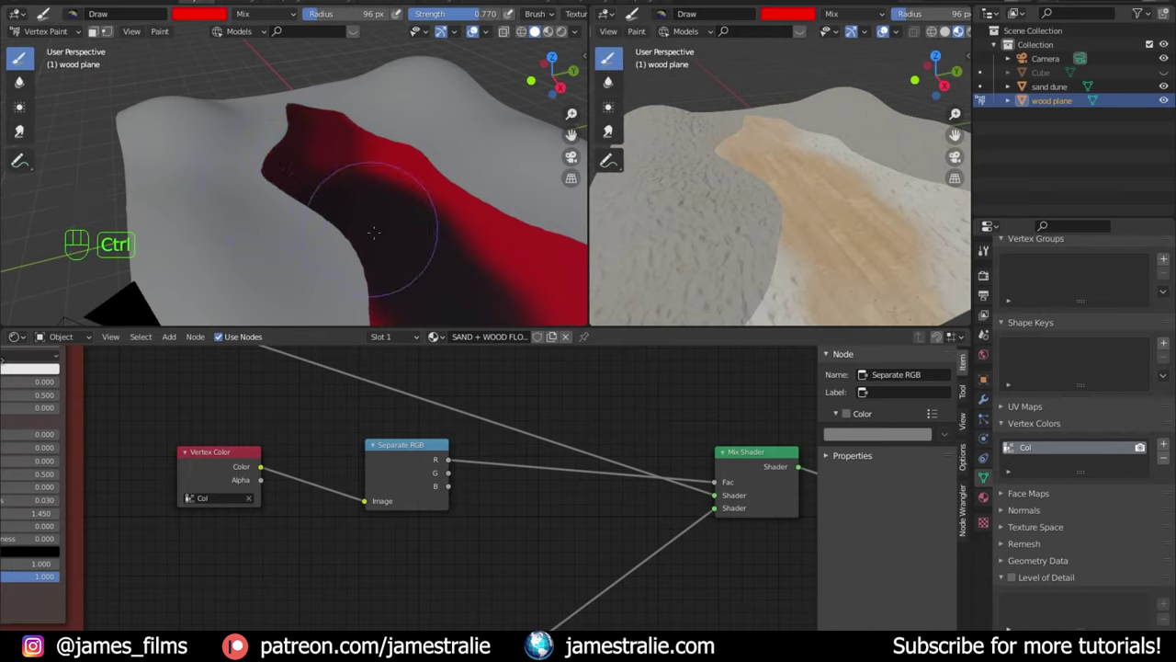
click(23, 128)
scroll(down, 3)
scroll(down, 3)
middle_click(23, 128)
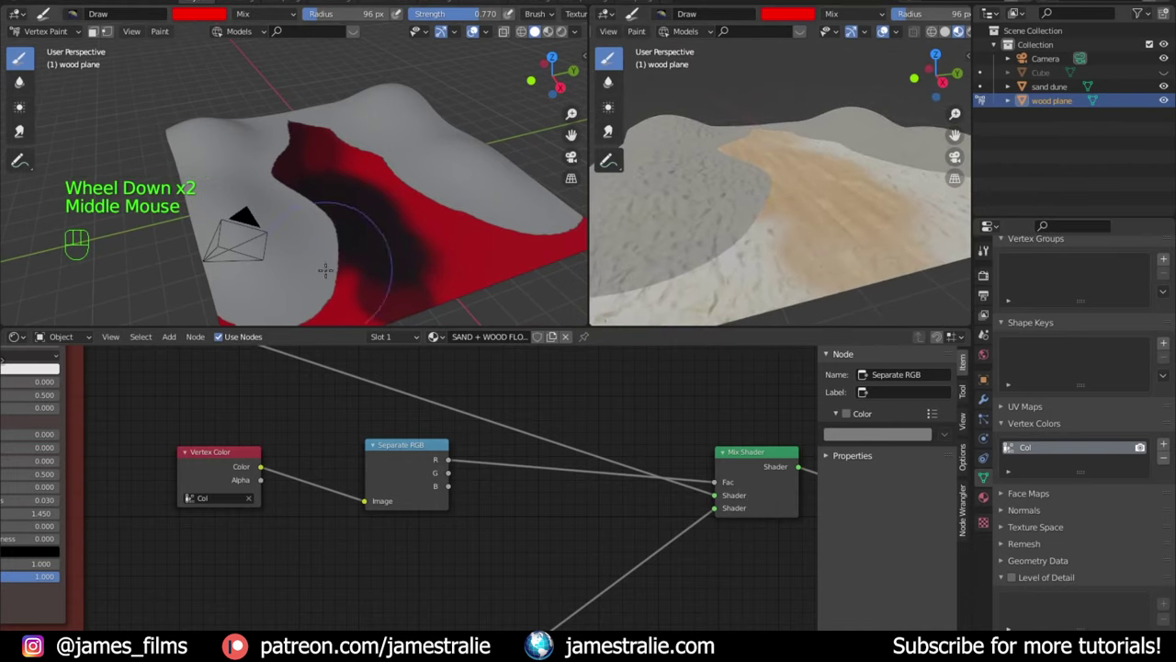
click(23, 128)
click(23, 128)
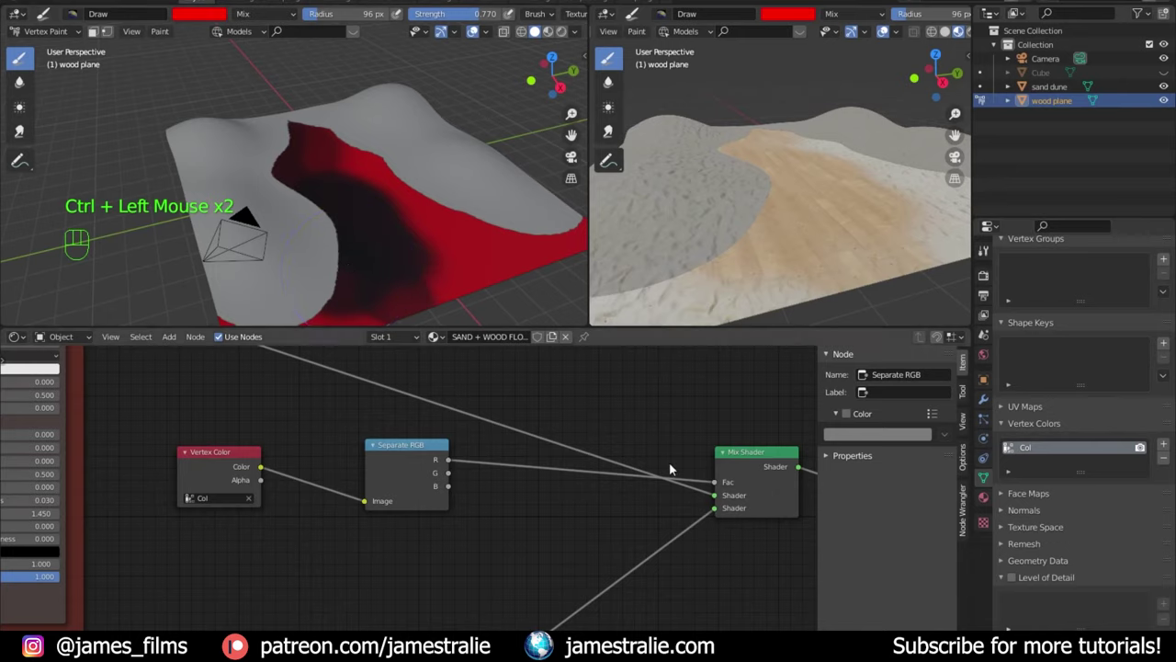
click(23, 127)
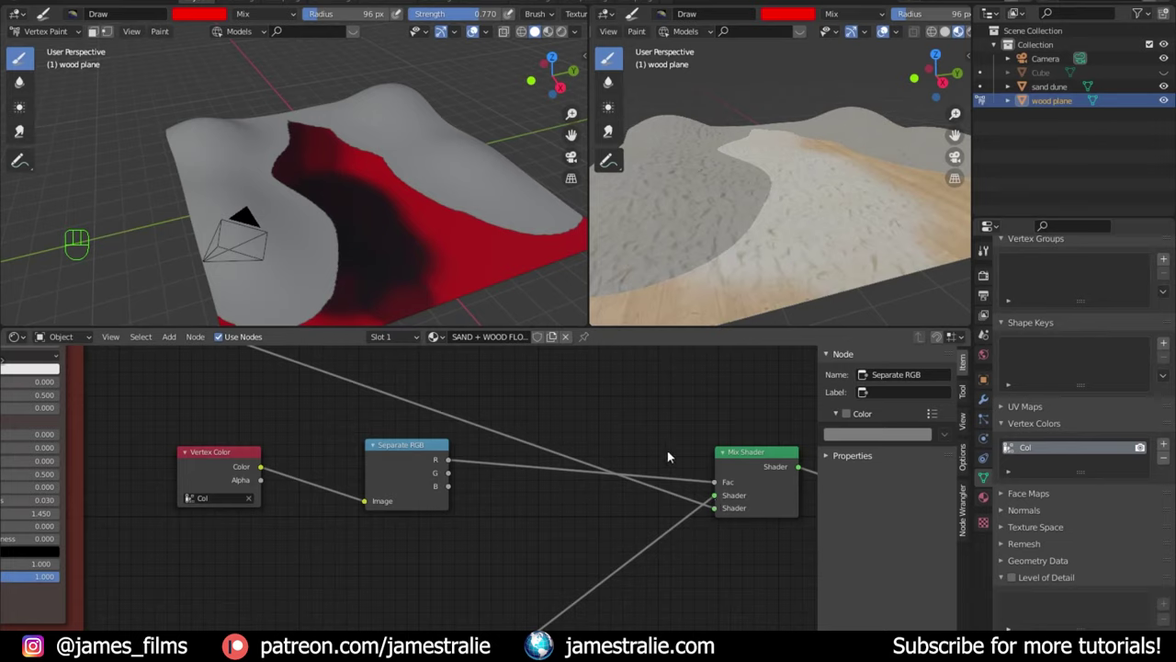
click(23, 127)
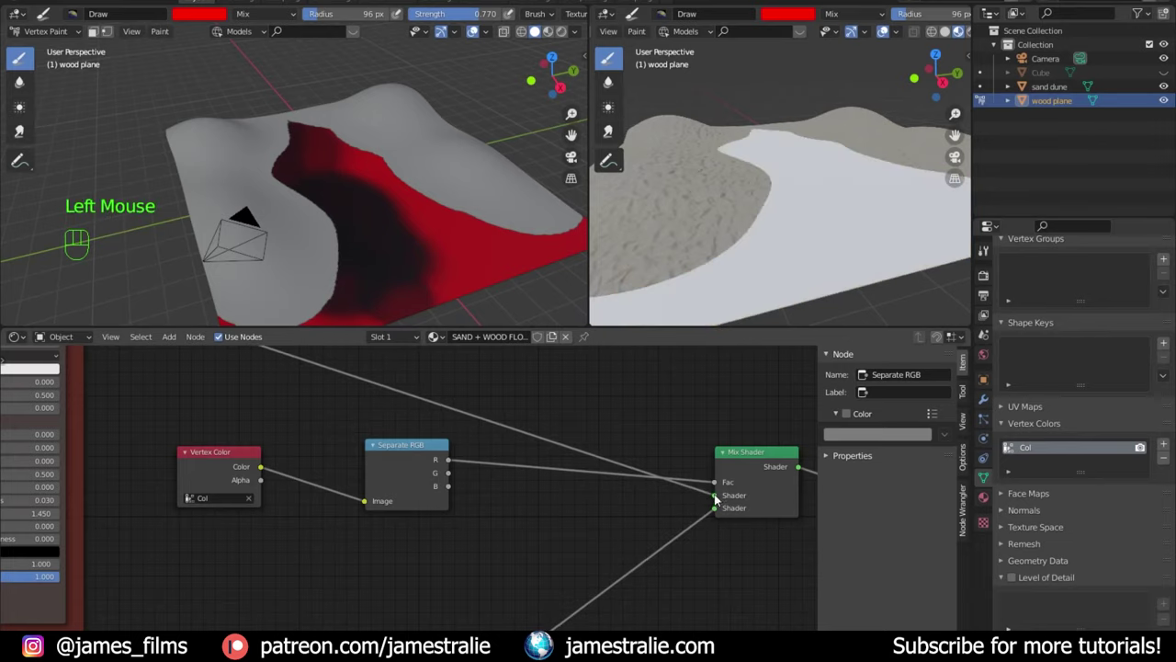
Step: Reshape and widen the wood path so it blends softly into the surrounding sand
middle_click(23, 127)
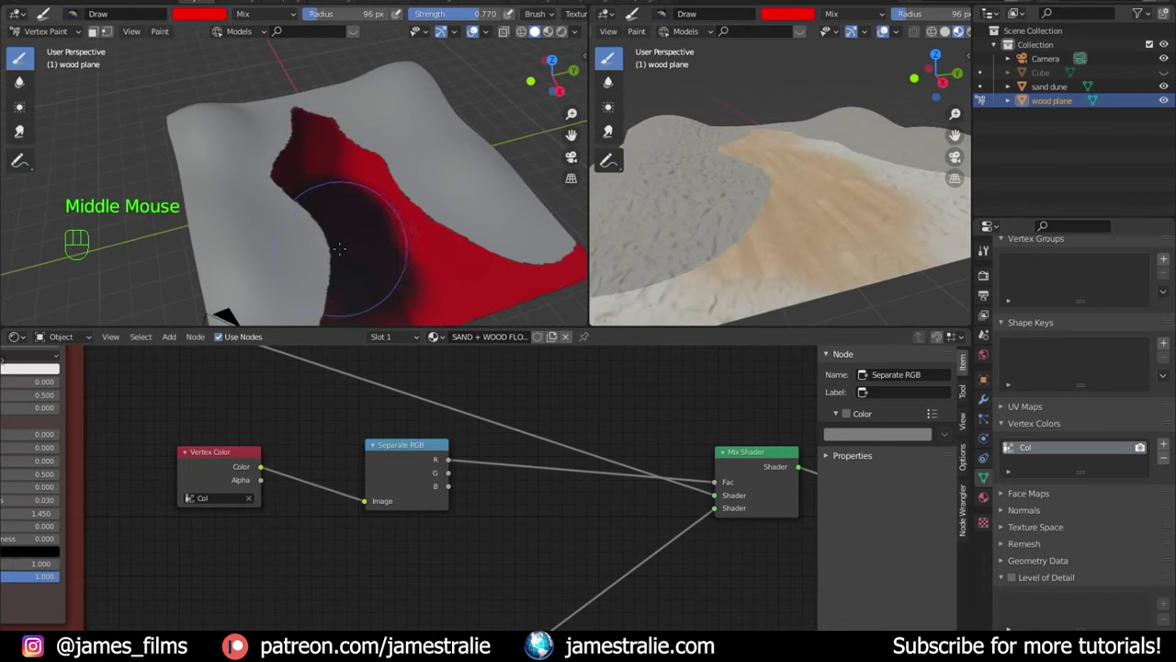
scroll(up, 3)
click(23, 128)
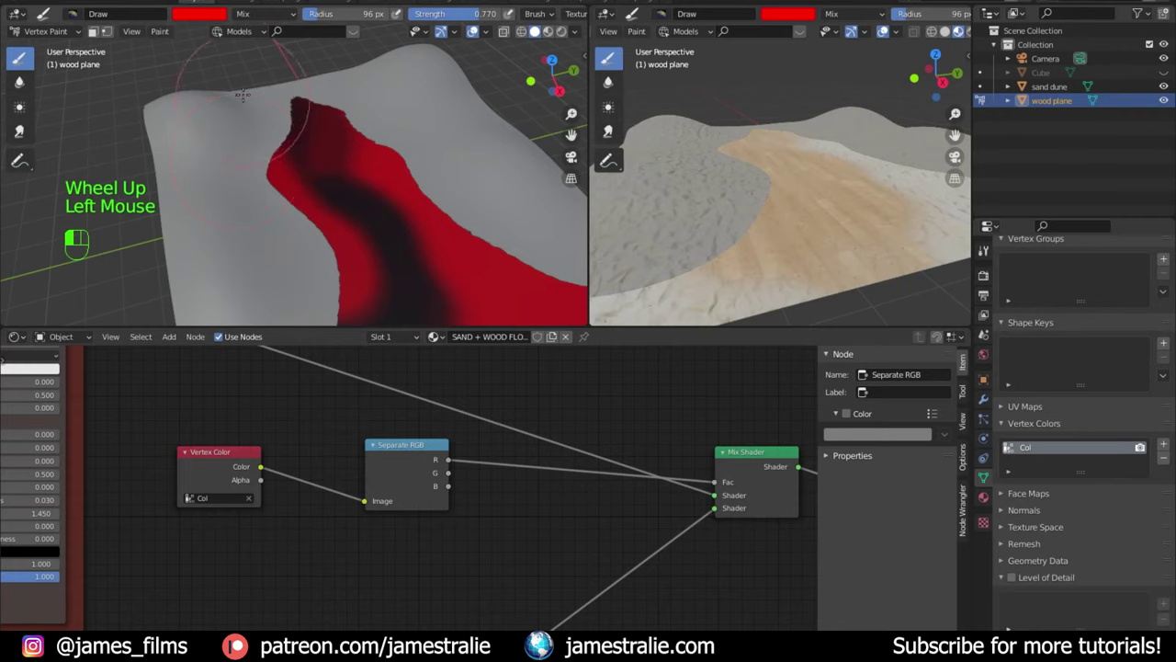
scroll(down, 3)
click(23, 128)
middle_click(23, 128)
click(23, 128)
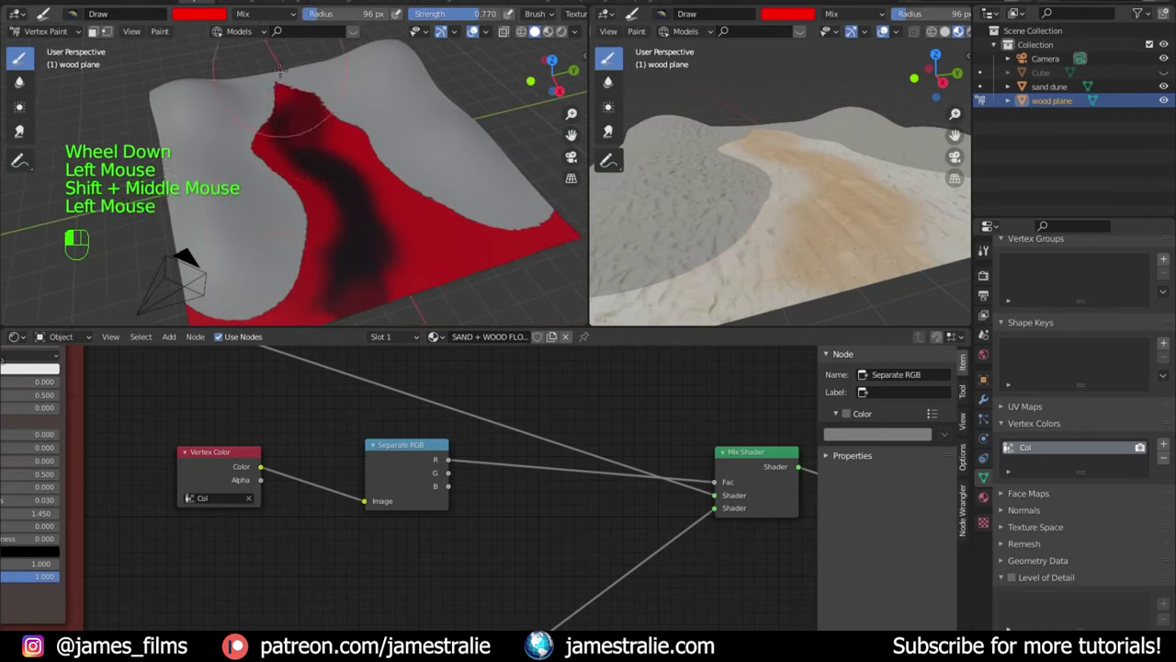
click(23, 128)
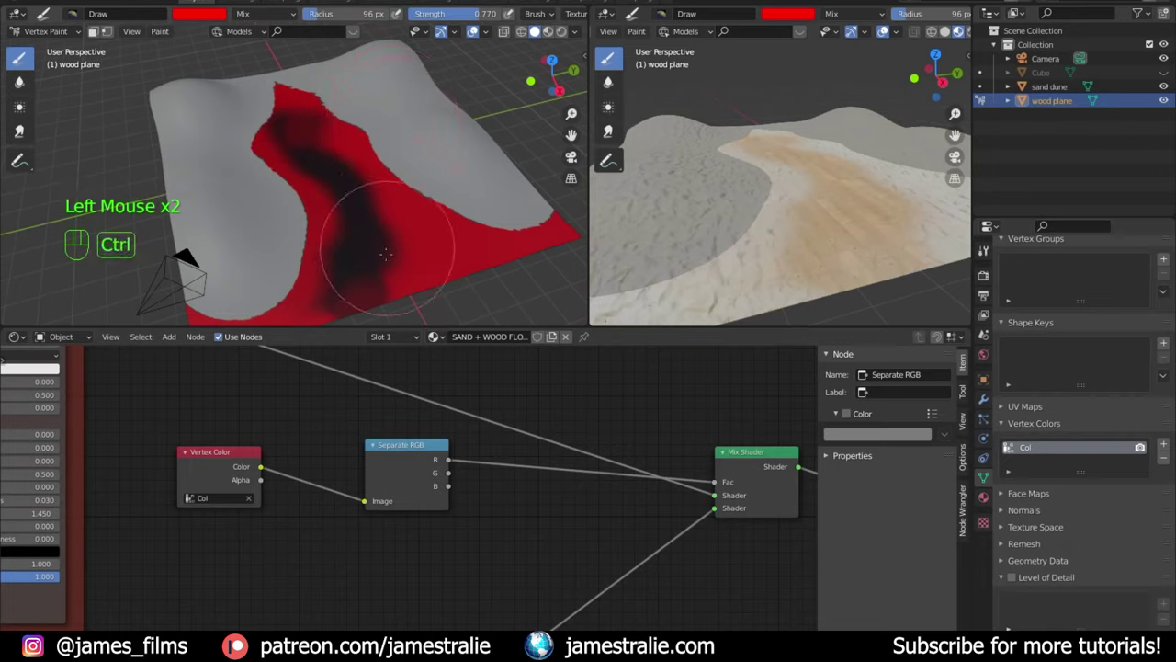
click(22, 128)
click(23, 128)
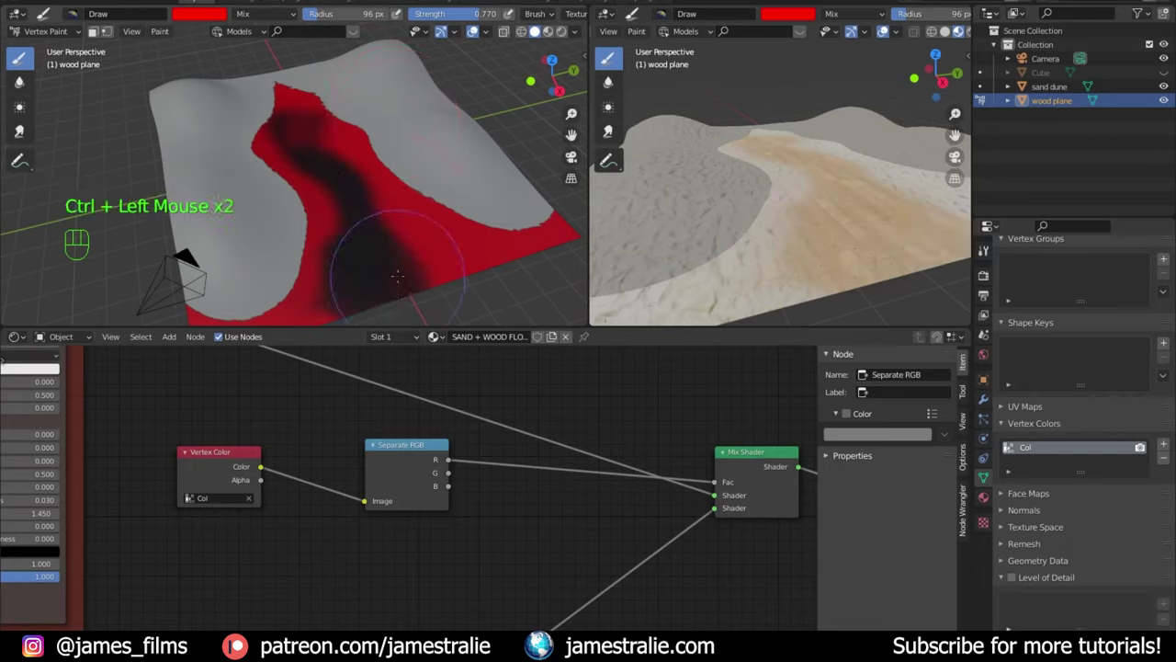
click(23, 128)
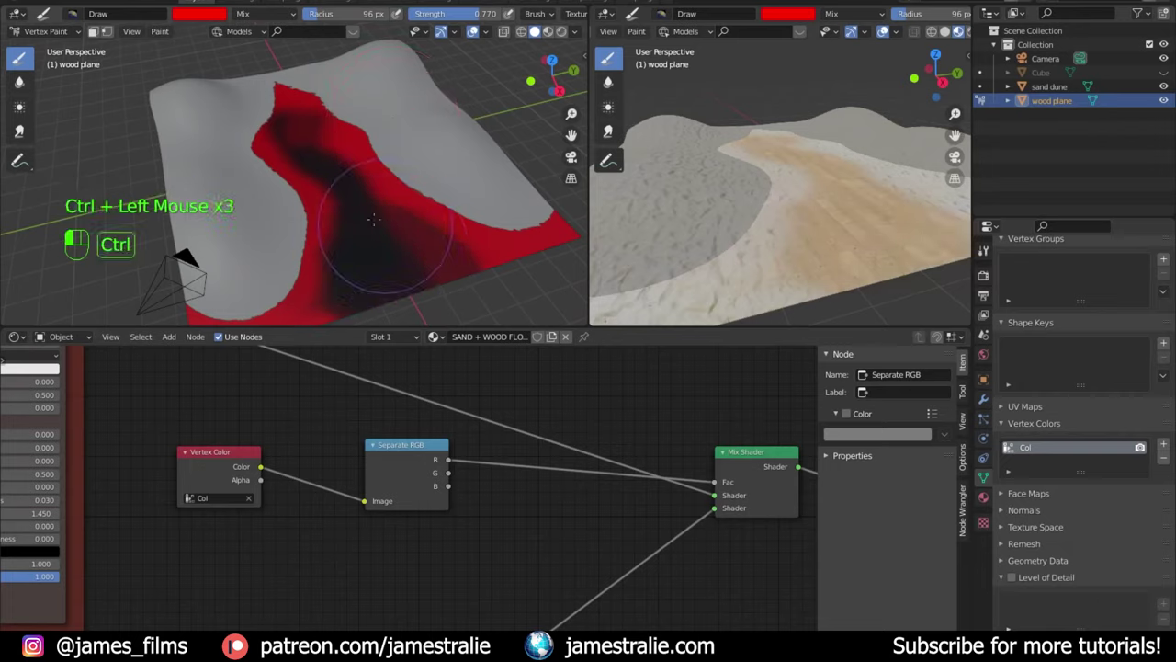
click(23, 128)
click(23, 127)
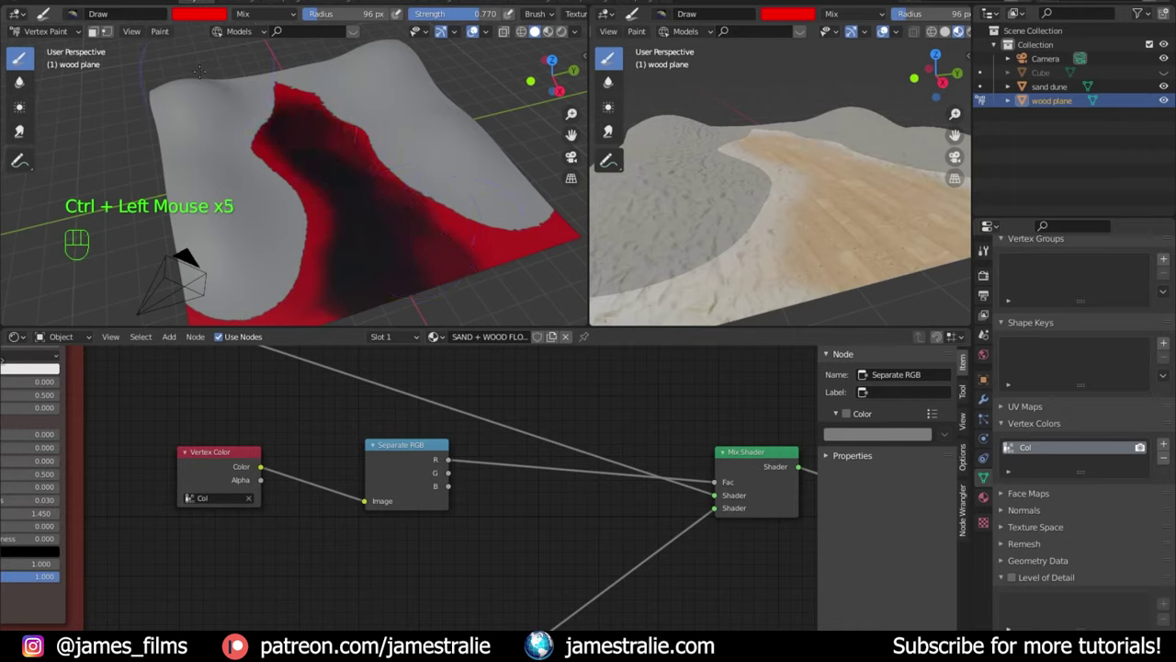
click(23, 128)
drag(54, 30, 58, 48)
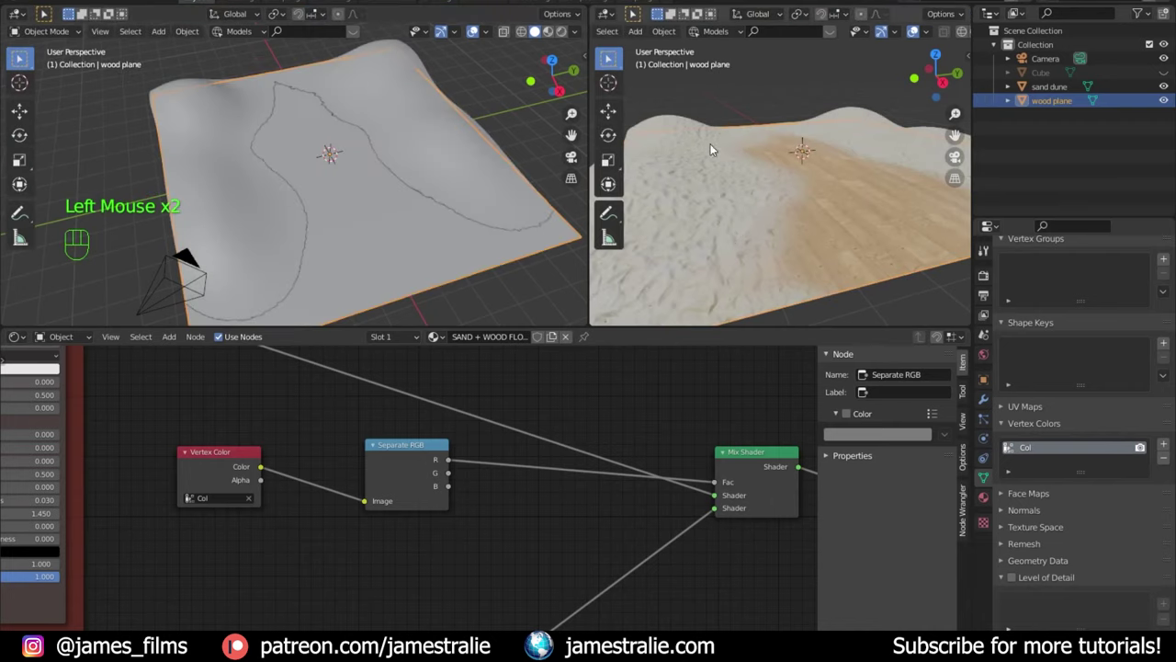
Step: Orbit around the dune scene and unhide the Cube so it sits at the head of the wood path
scroll(down, 3)
scroll(up, 3)
middle_click(21, 59)
middle_click(21, 59)
middle_click(20, 59)
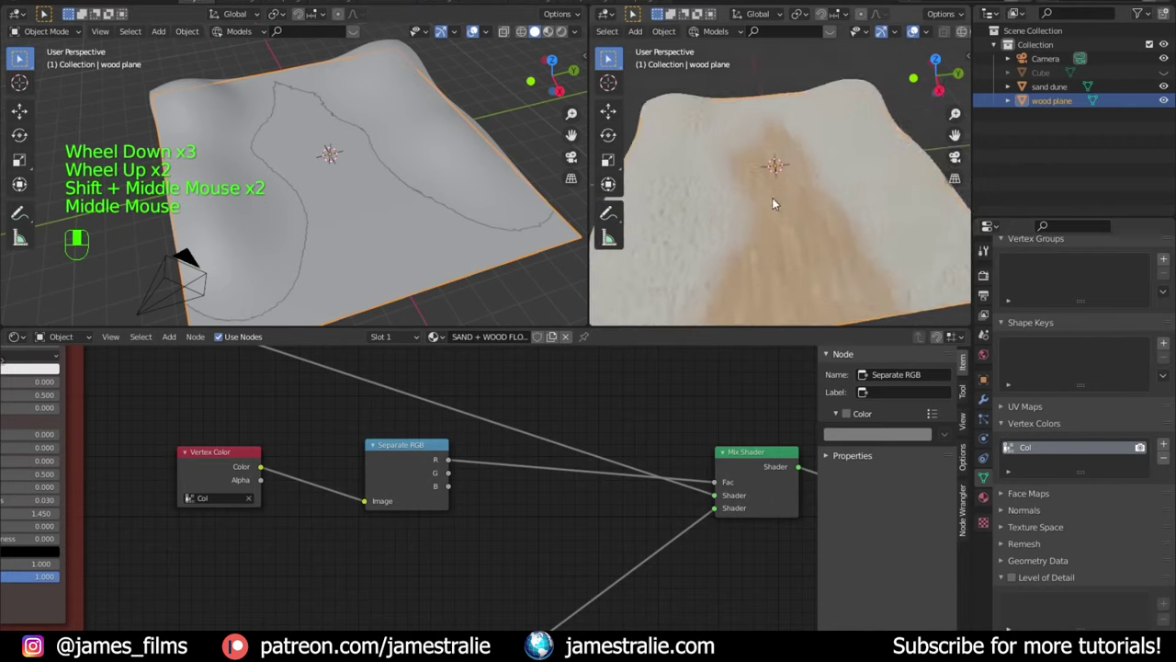
scroll(up, 3)
middle_click(20, 58)
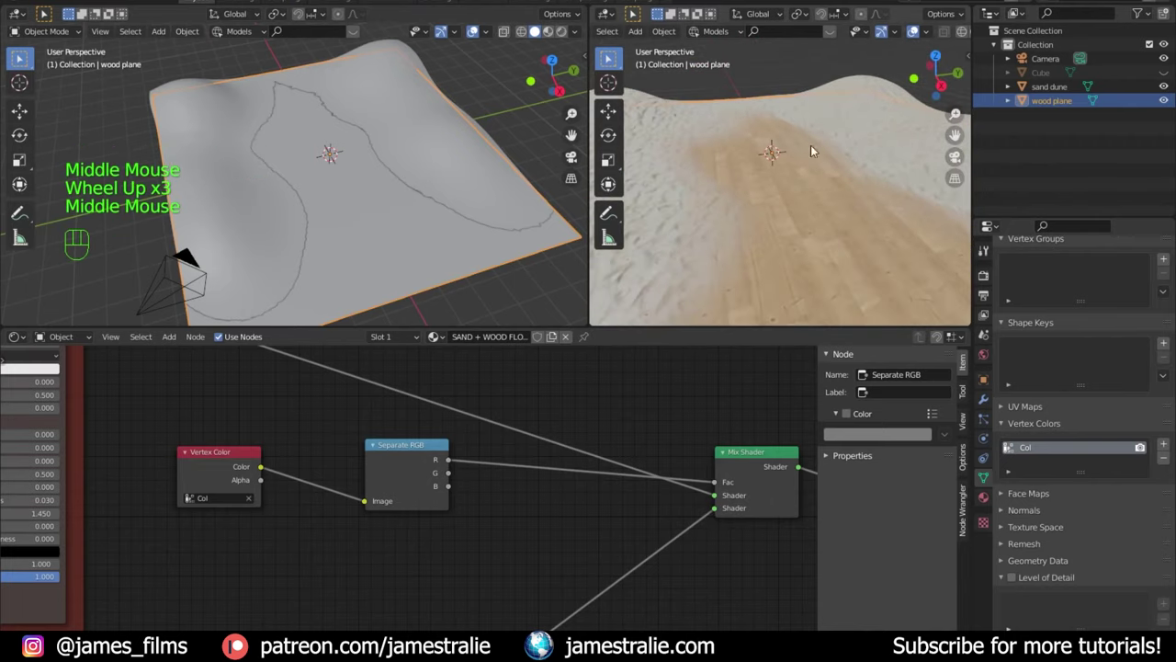
scroll(down, 3)
middle_click(20, 59)
click(20, 59)
scroll(up, 3)
middle_click(21, 59)
click(20, 59)
middle_click(20, 59)
click(20, 58)
Step: In Edit Mode from top view, scale the cube out into a wide slab covering the dunes and floor
key(KP_7)
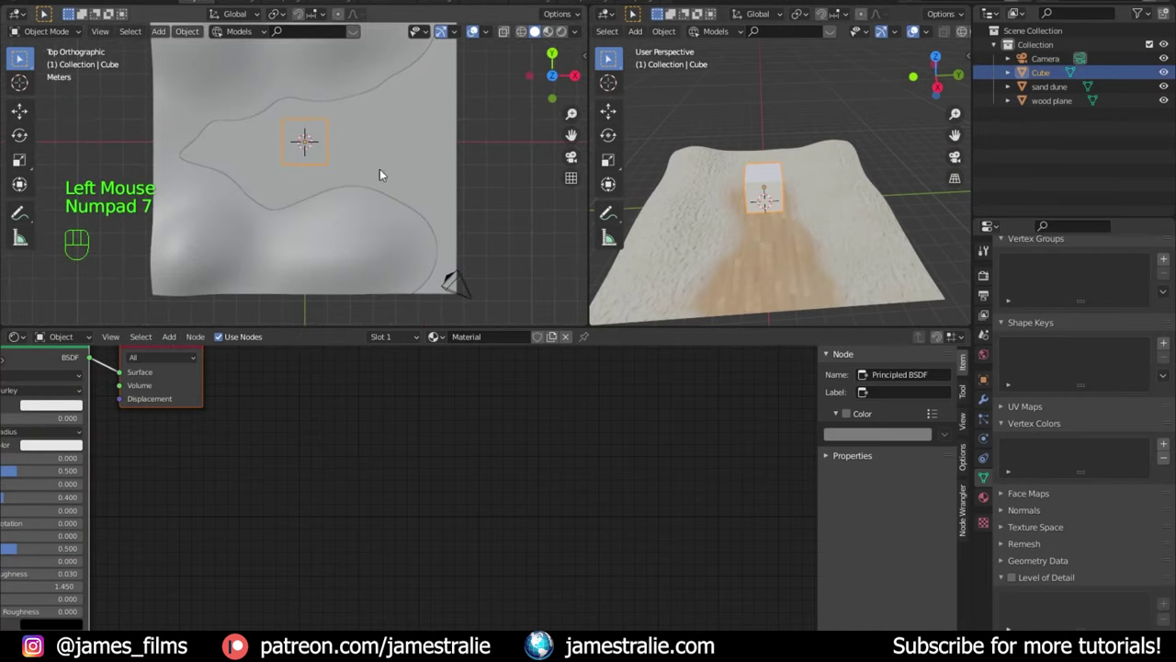
scroll(down, 3)
middle_click(21, 59)
key(Tab)
key(s)
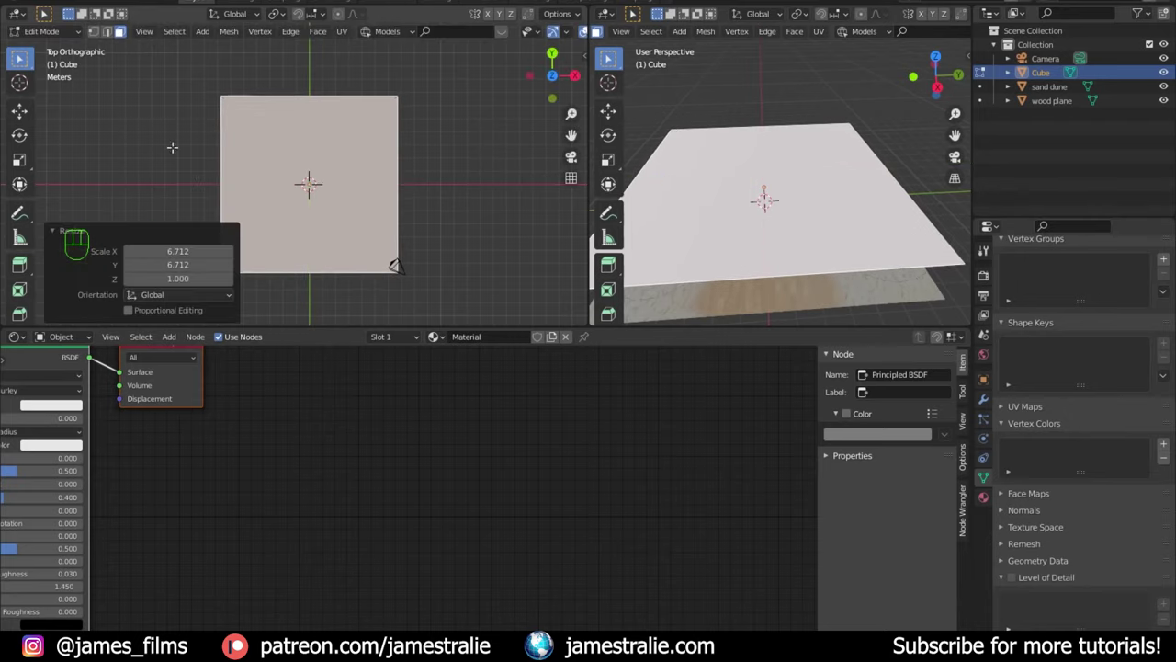
drag(20, 59, 20, 59)
middle_click(20, 59)
middle_click(20, 58)
key(ctrl+z)
key(a)
key(s)
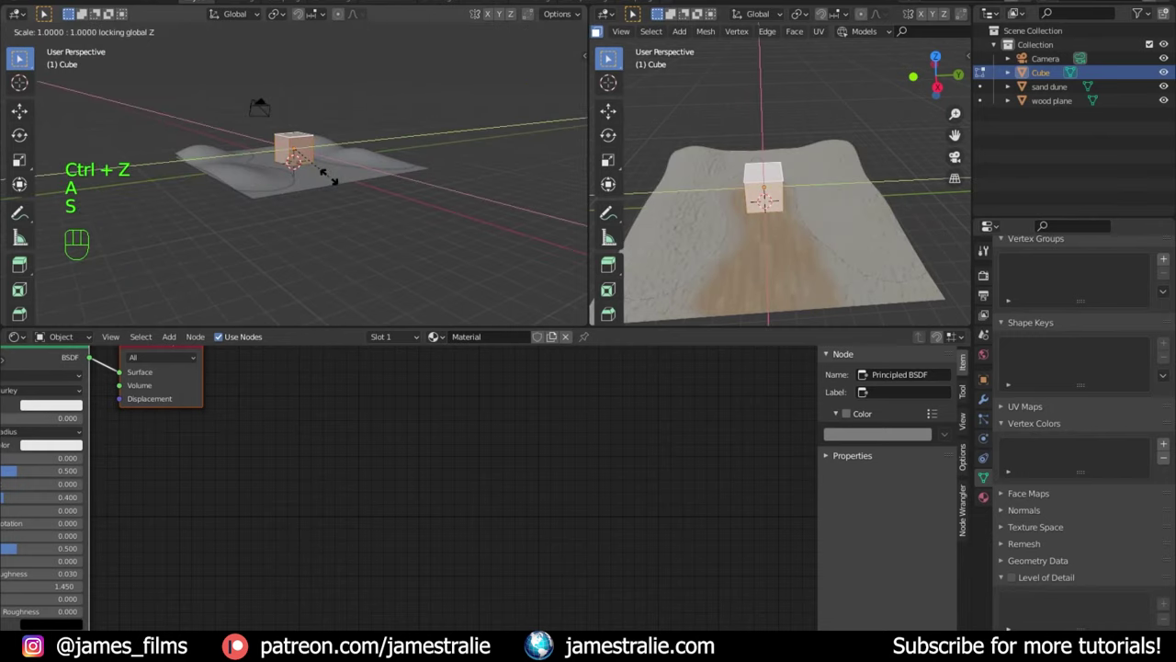
key(KP_7)
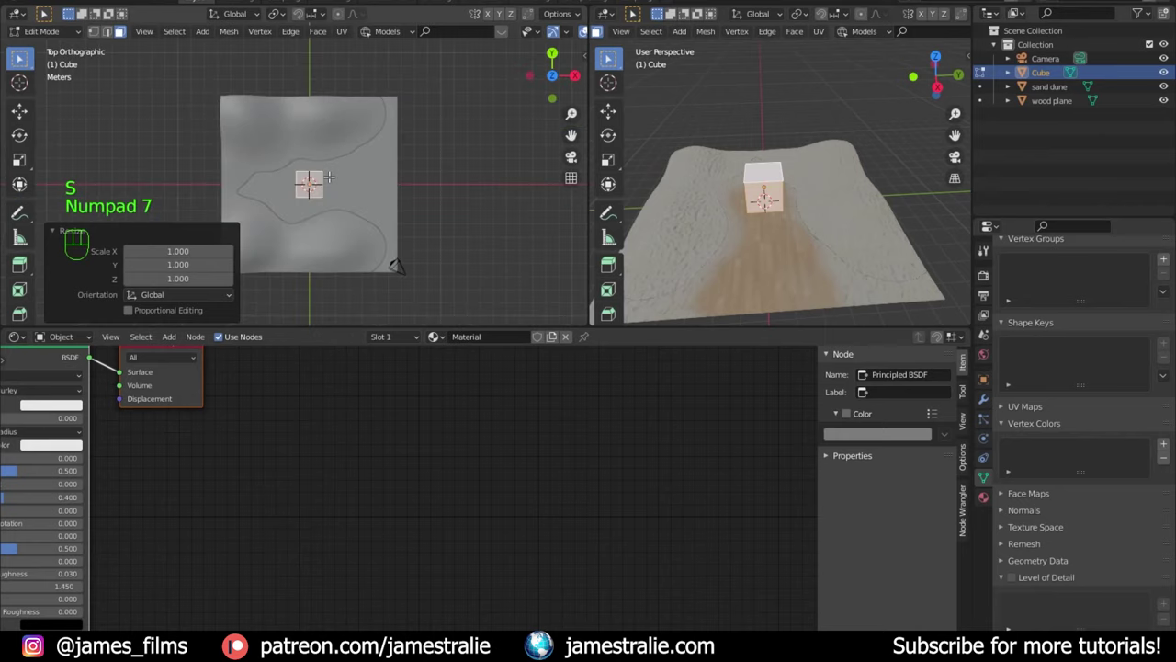
Step: Scale the box taller and reposition it to room proportions around the scene
key(s)
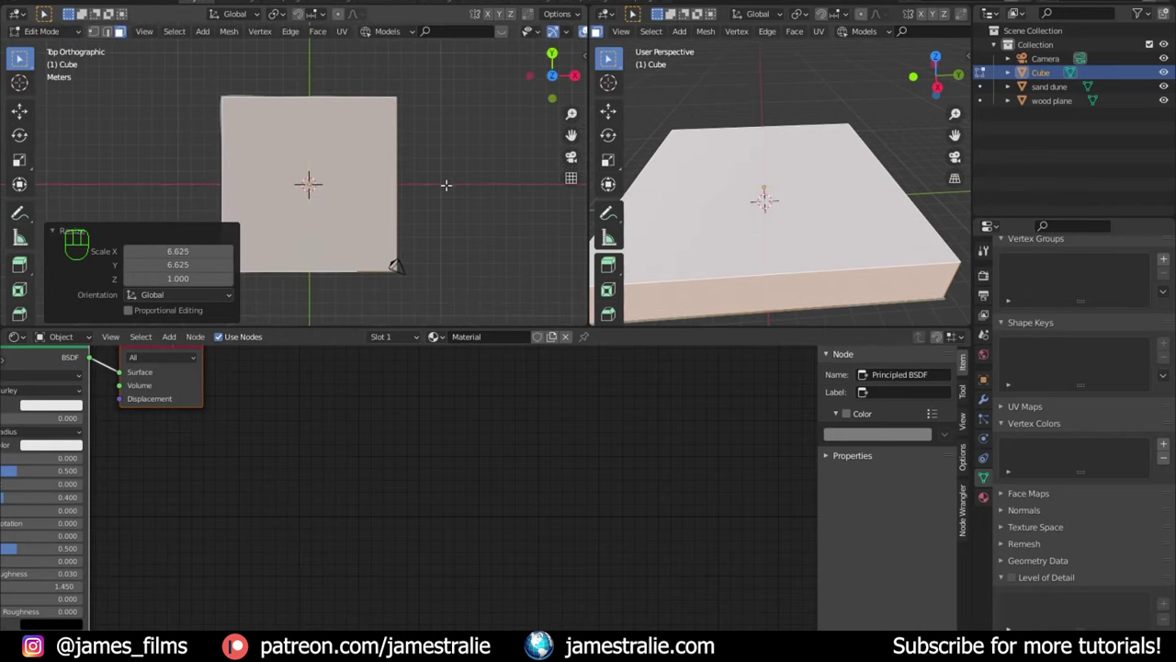
key(Tab)
middle_click(20, 59)
key(Tab)
middle_click(20, 59)
middle_click(20, 58)
key(3)
click(20, 58)
middle_click(21, 59)
key(g)
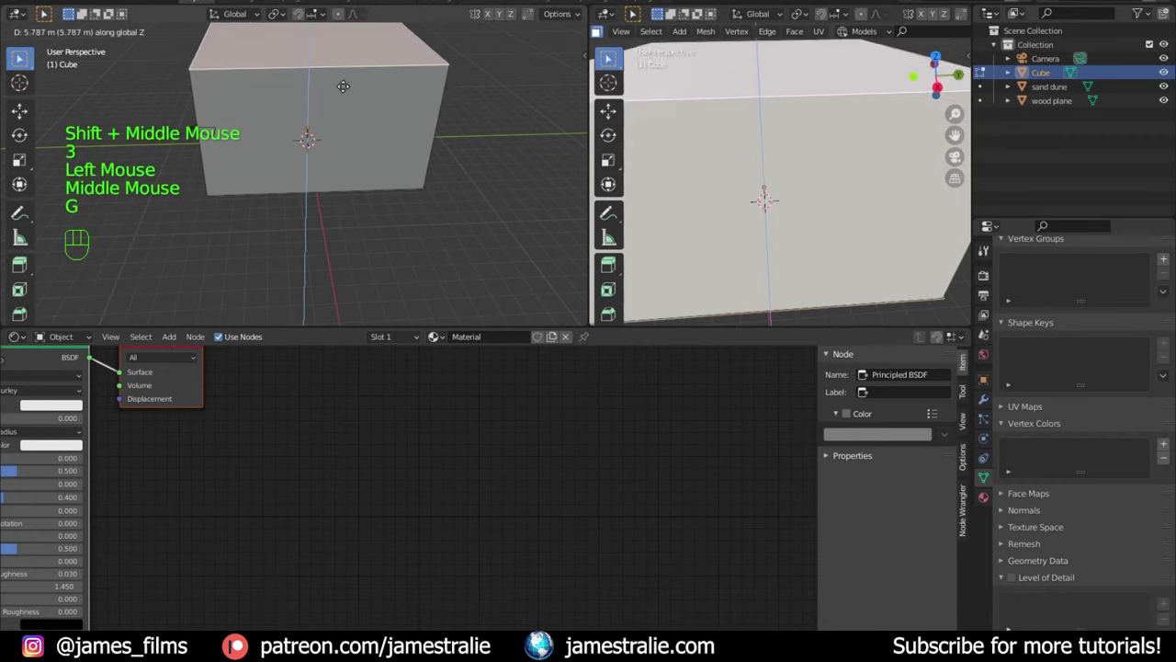
middle_click(20, 58)
middle_click(21, 59)
click(20, 59)
Step: Finish the room box, leave Edit Mode and orbit to check it encloses dunes, path and camera
key(x)
middle_click(20, 59)
middle_click(20, 59)
middle_click(20, 59)
scroll(down, 3)
middle_click(20, 59)
scroll(up, 3)
key(Tab)
middle_click(20, 59)
middle_click(20, 59)
middle_click(20, 59)
scroll(down, 3)
middle_click(20, 59)
middle_click(20, 59)
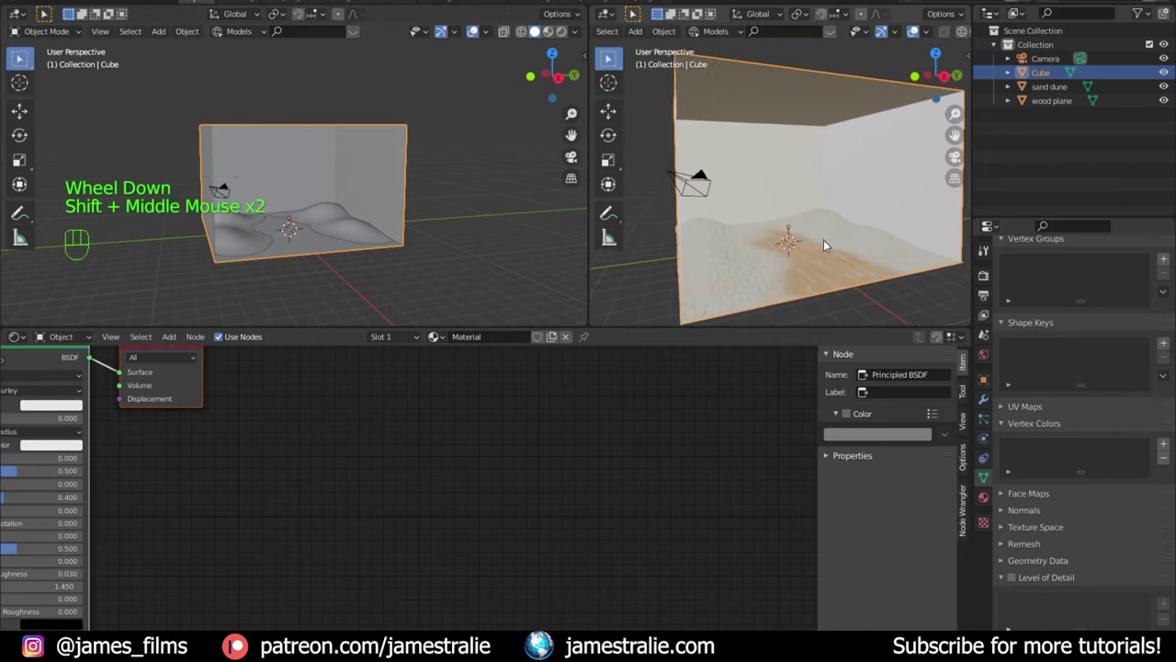
Step: Look through the scene camera and set the render resolution to 1200 by 1500 pixels
key(ctrl+alt+KP_0)
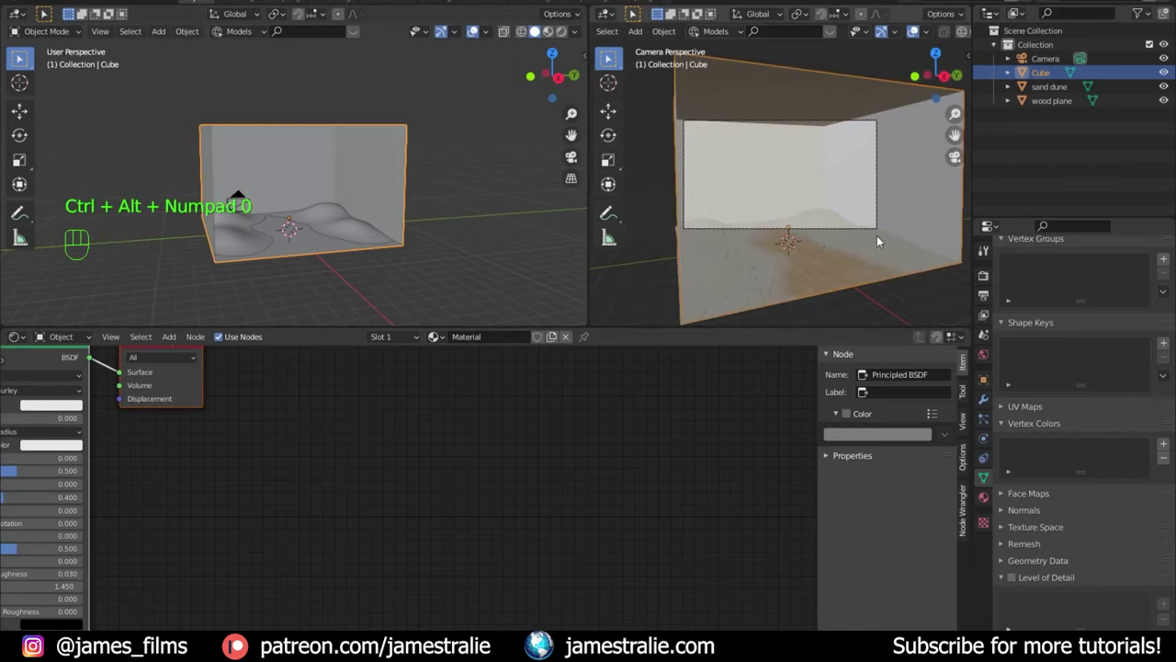
click(21, 59)
click(21, 59)
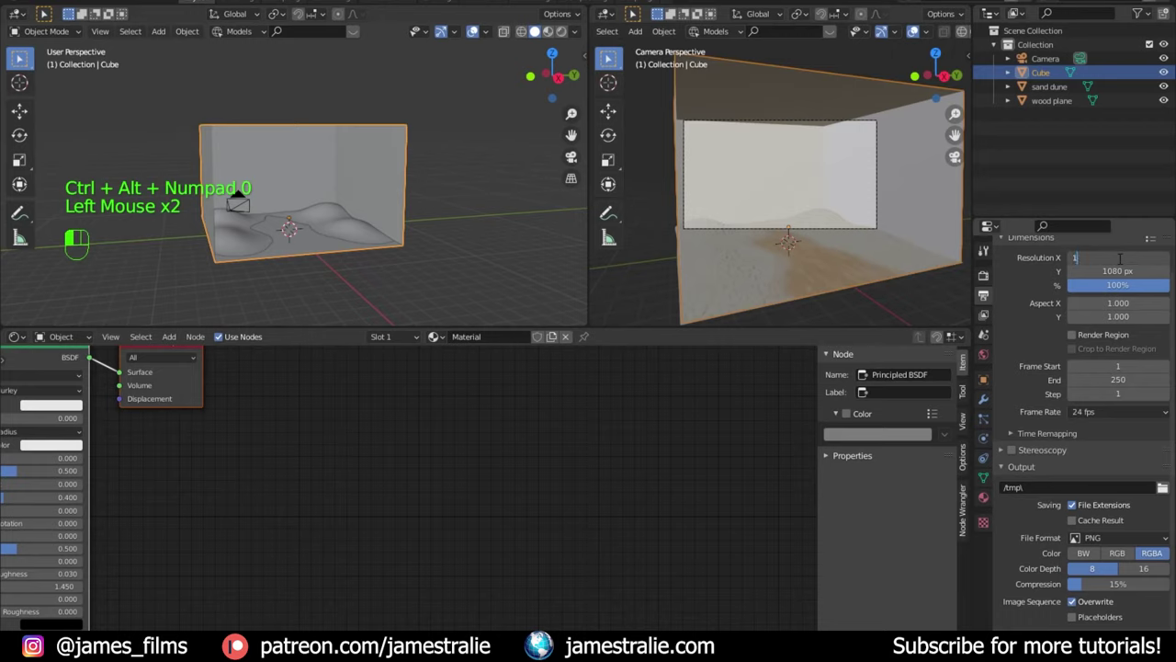
key(0)
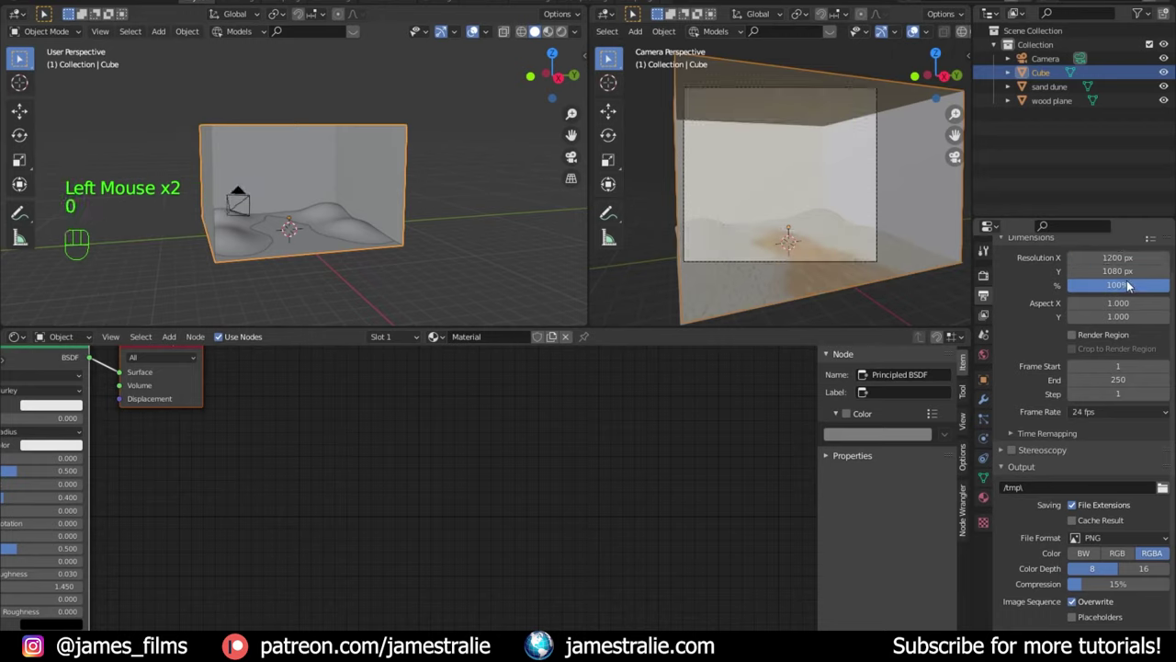
key(0)
click(20, 58)
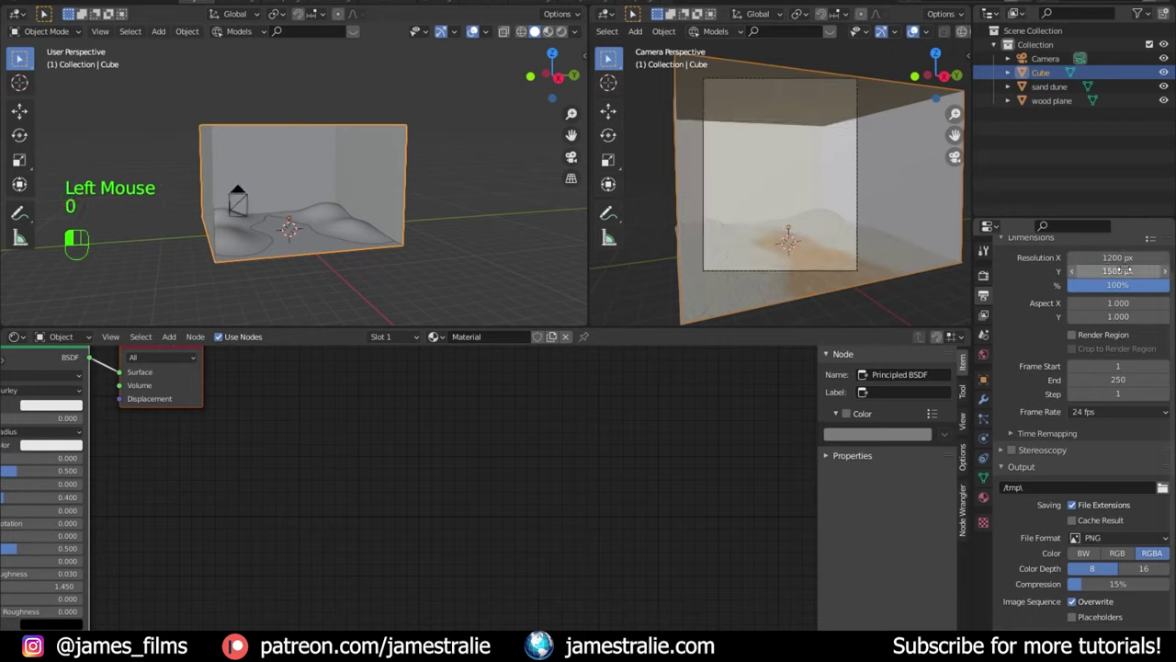
scroll(up, 3)
scroll(up, 3)
click(21, 59)
click(20, 59)
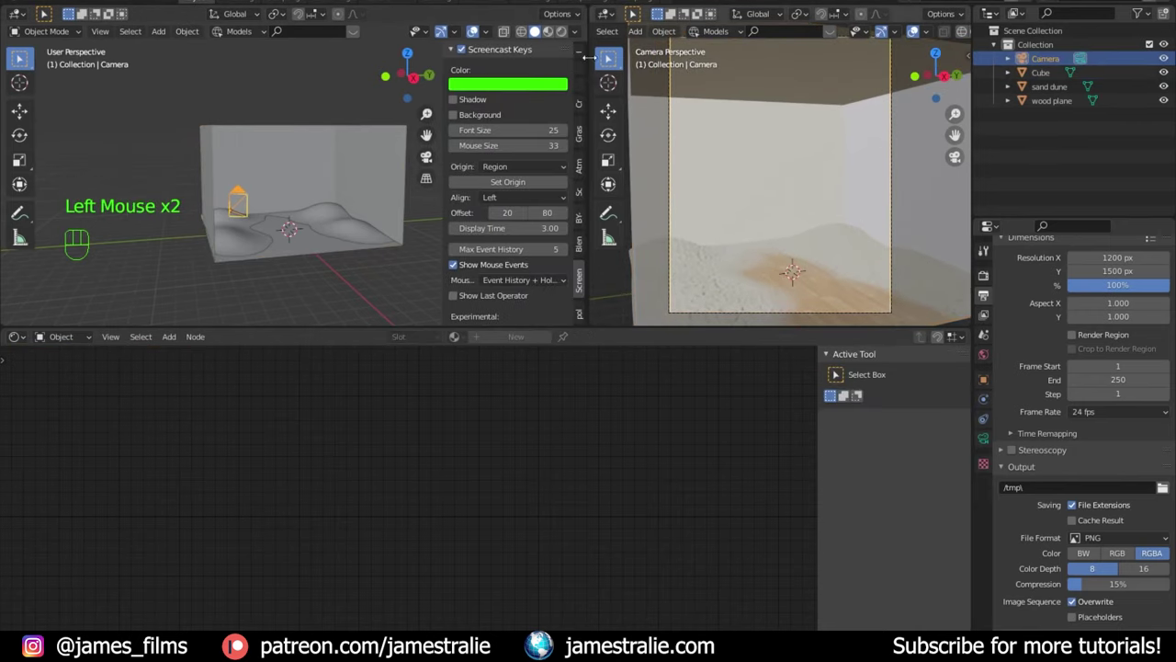
Step: Level the camera by setting its Rotation Y to 0° in the N panel
click(20, 59)
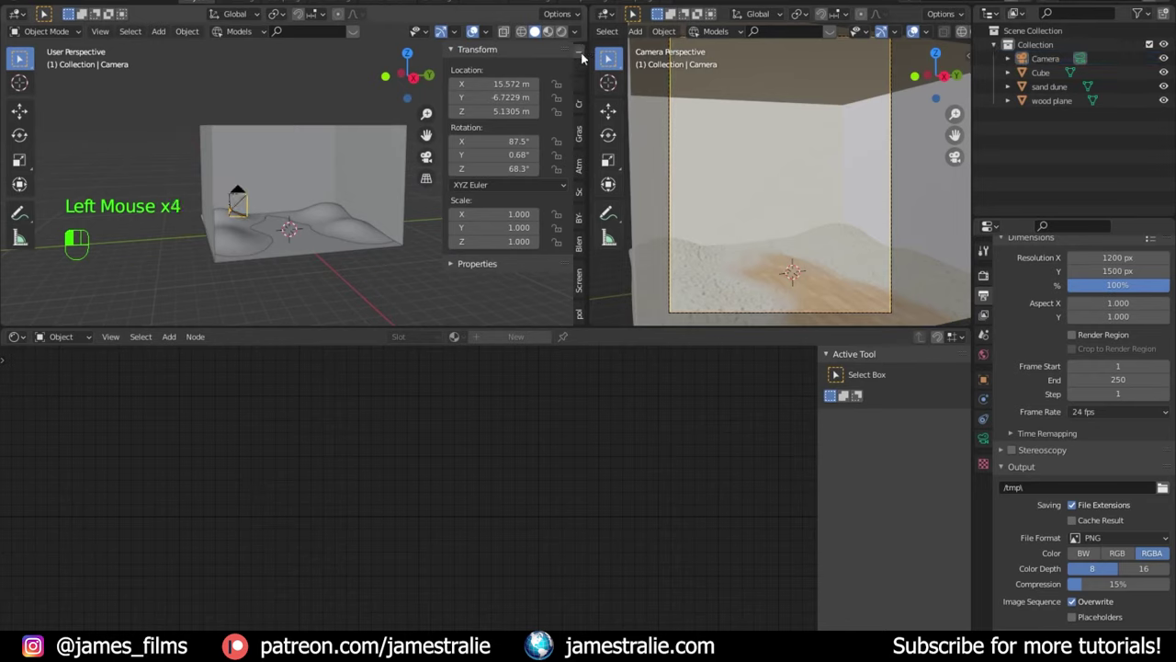
click(20, 59)
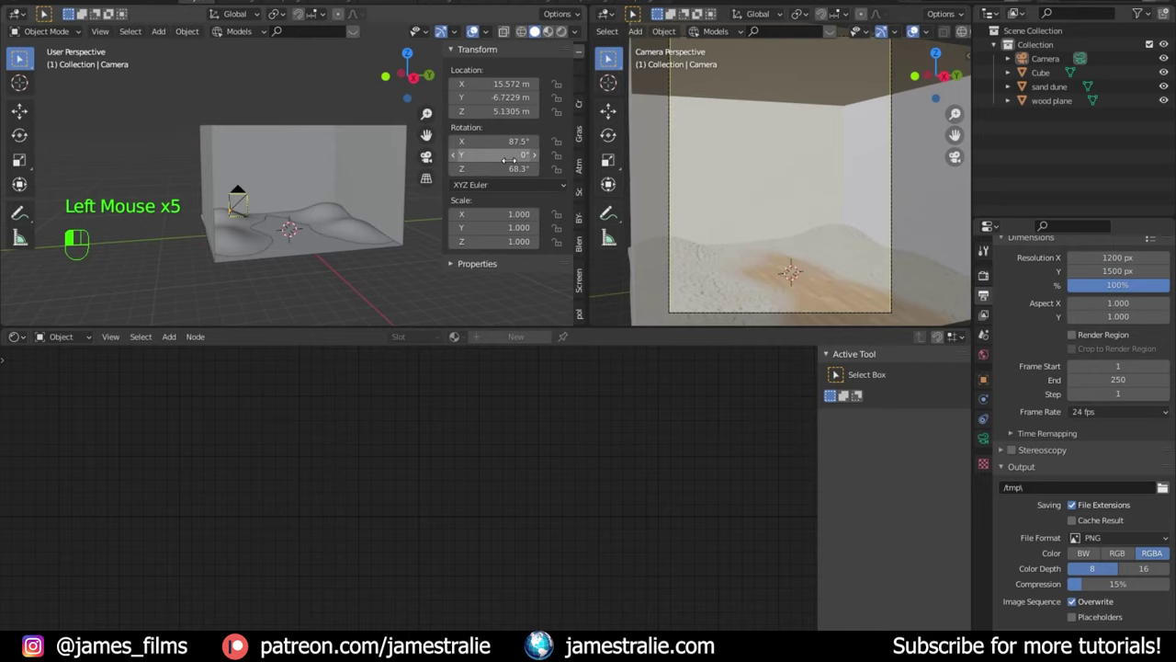
click(20, 58)
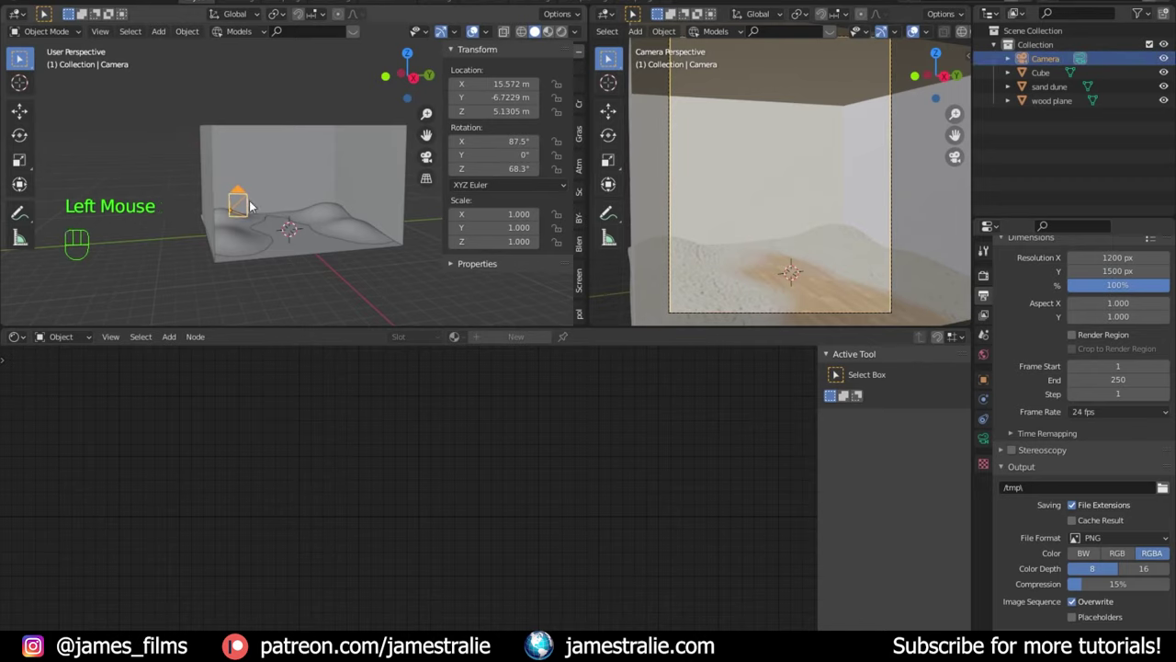
Step: Move the camera closer and lower inside the room, then select the room box
click(20, 59)
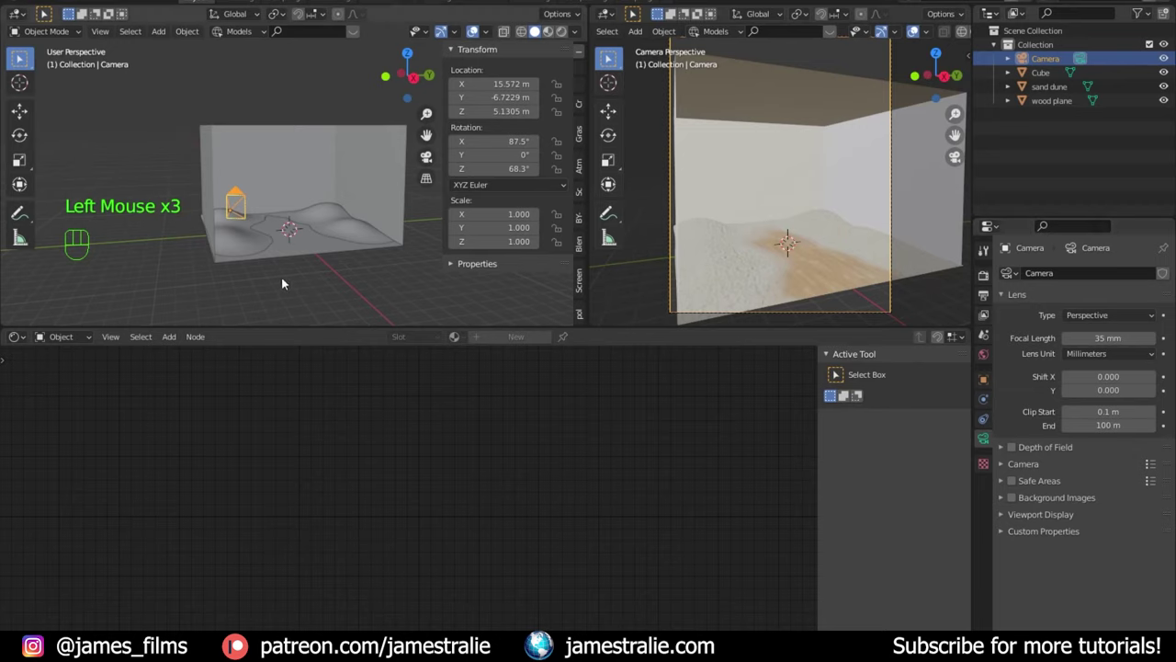
key(g)
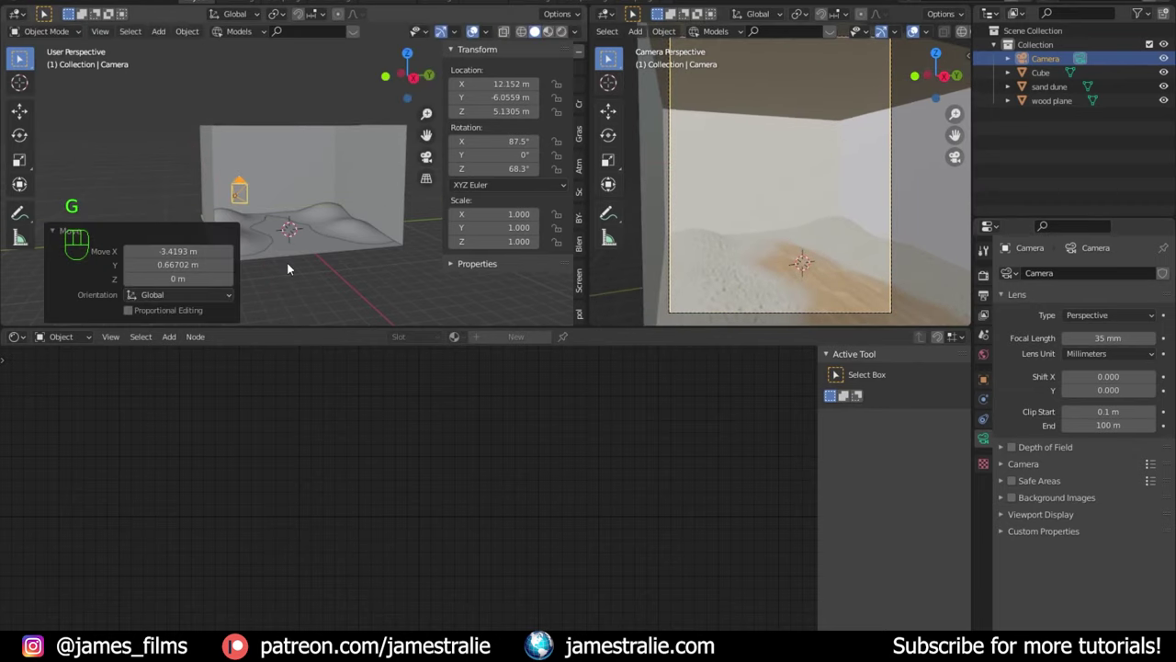
key(g)
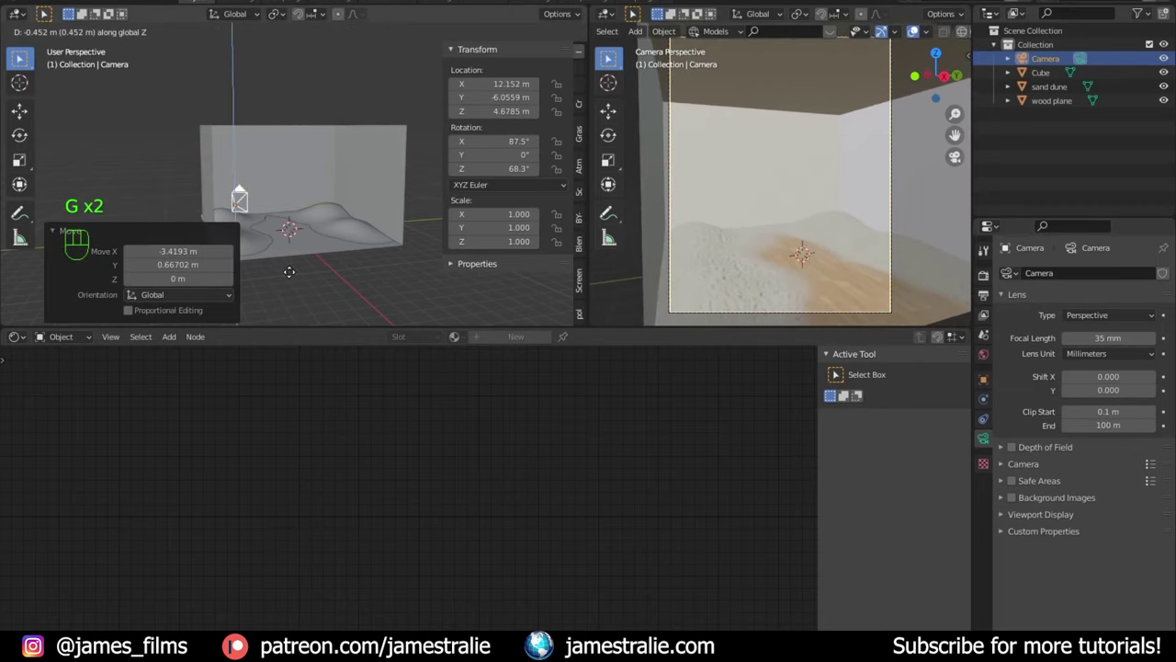
click(20, 59)
key(Tab)
middle_click(20, 59)
click(20, 58)
Step: Stretch the room box taller in Edit Mode and return to Object Mode
key(g)
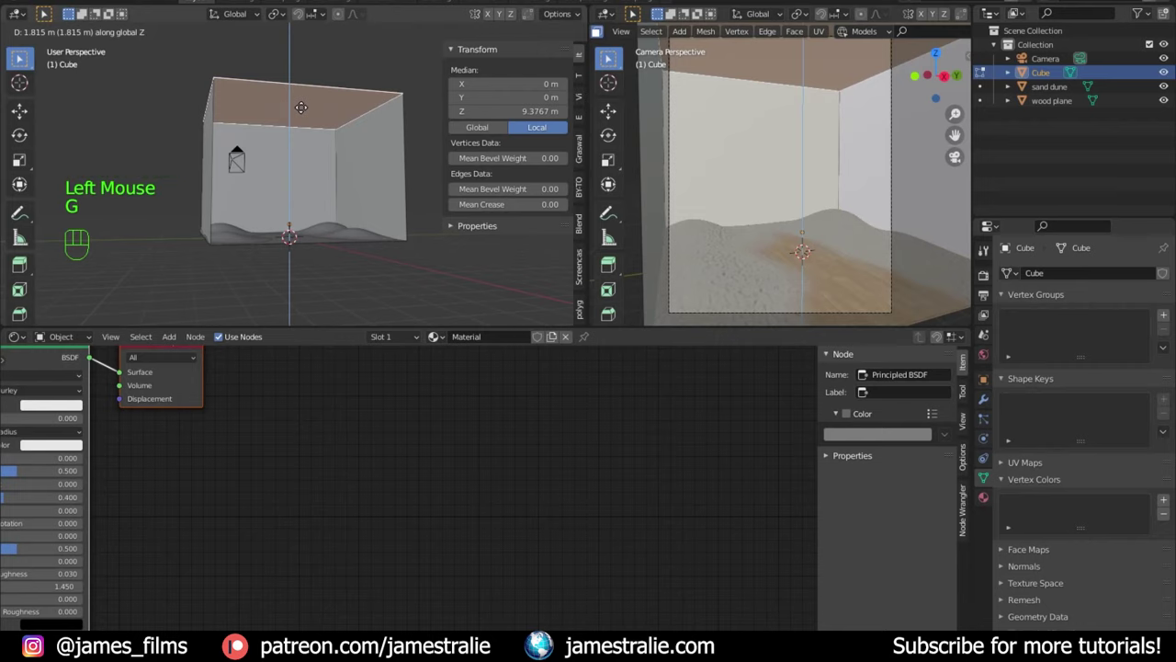
middle_click(20, 58)
key(Tab)
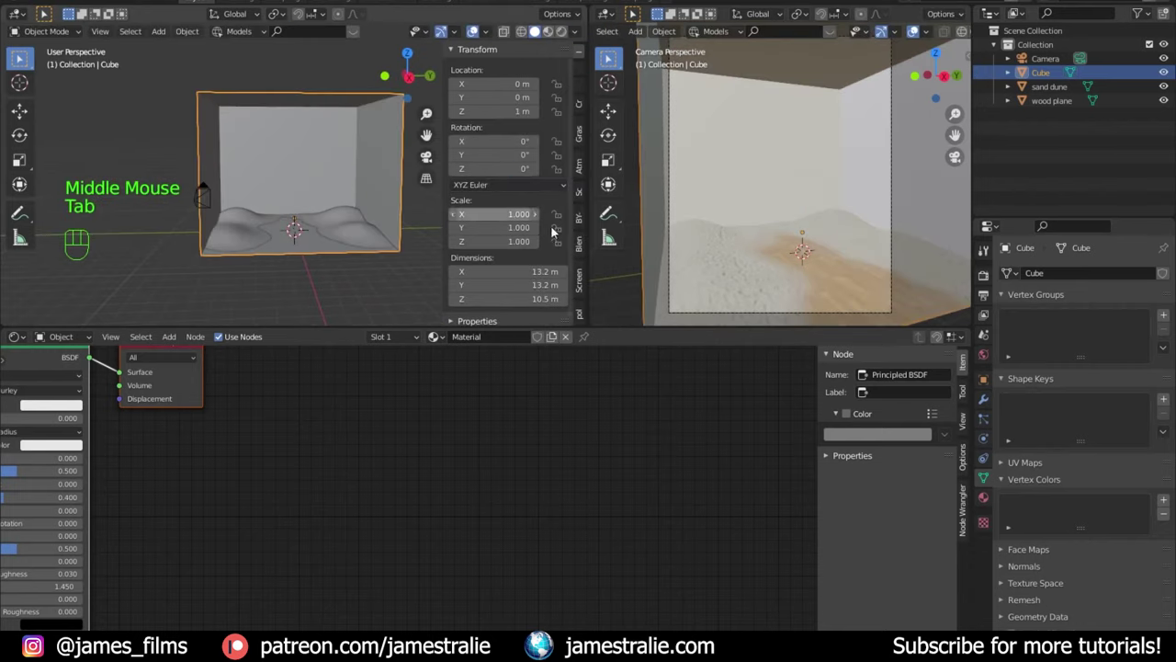
scroll(down, 3)
scroll(up, 3)
middle_click(20, 59)
middle_click(20, 58)
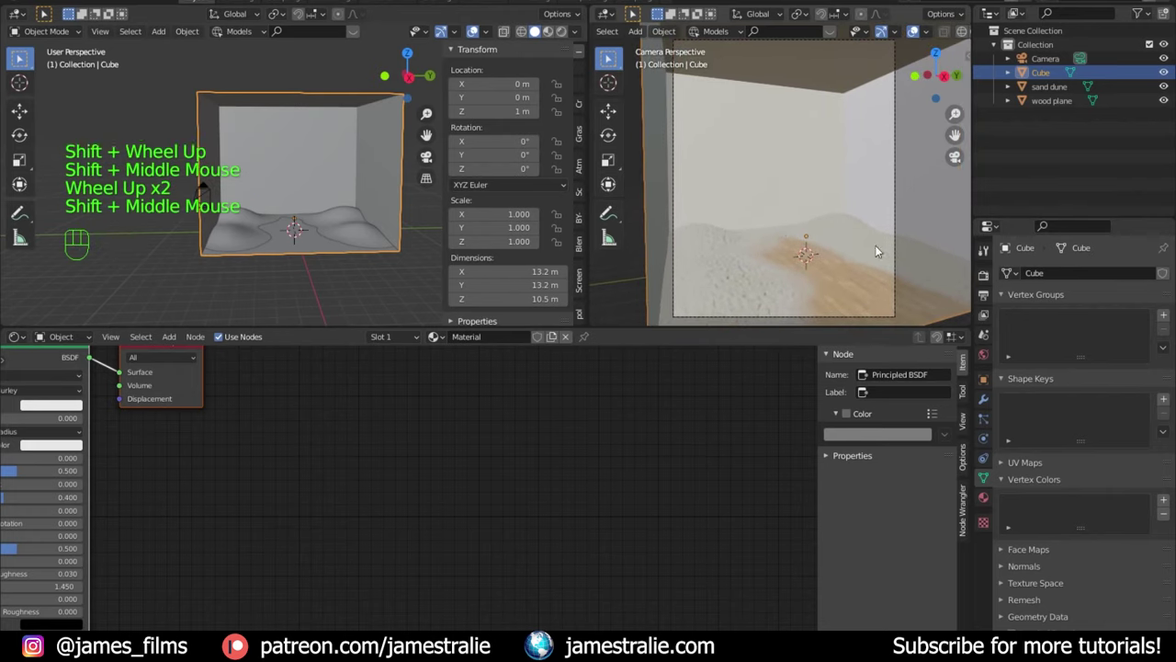
middle_click(20, 59)
Step: Set the render engine to Cycles using GPU Compute
click(20, 59)
click(20, 58)
click(21, 59)
scroll(down, 3)
scroll(down, 3)
click(20, 58)
scroll(down, 3)
middle_click(20, 59)
Step: Enable Render Region in Output Properties and switch the viewport to Rendered shading
click(20, 59)
click(21, 59)
click(20, 59)
scroll(up, 3)
scroll(down, 3)
middle_click(20, 59)
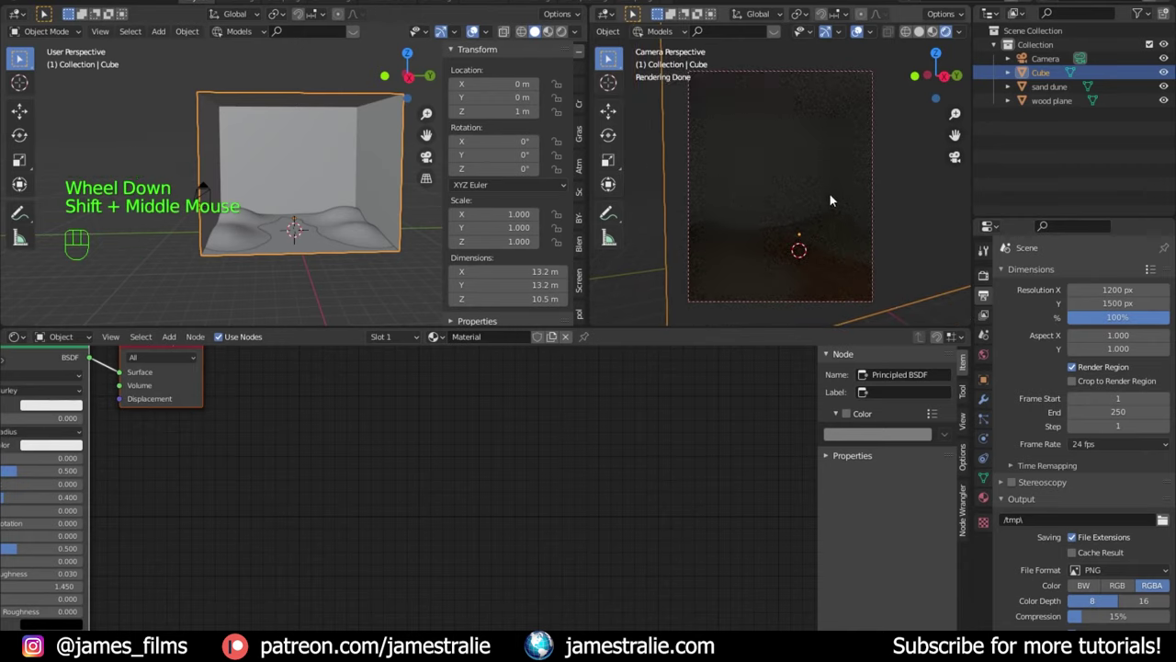
Step: Load an HDRI sky image as the World background and raise its Strength to 5
click(20, 58)
click(20, 59)
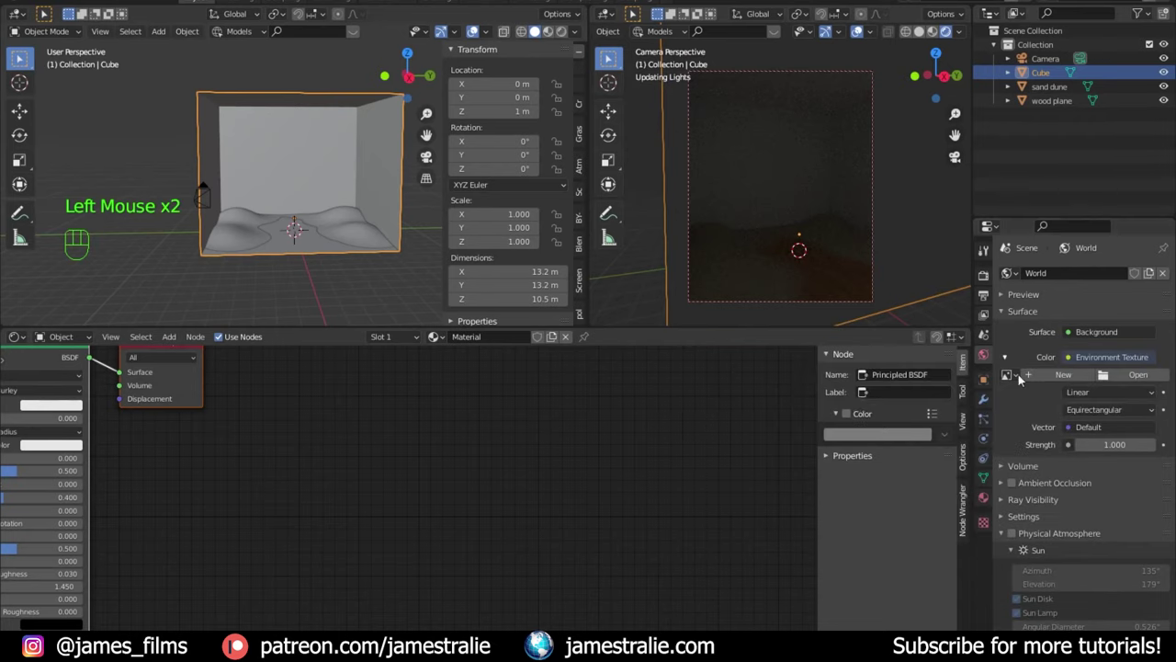
click(20, 59)
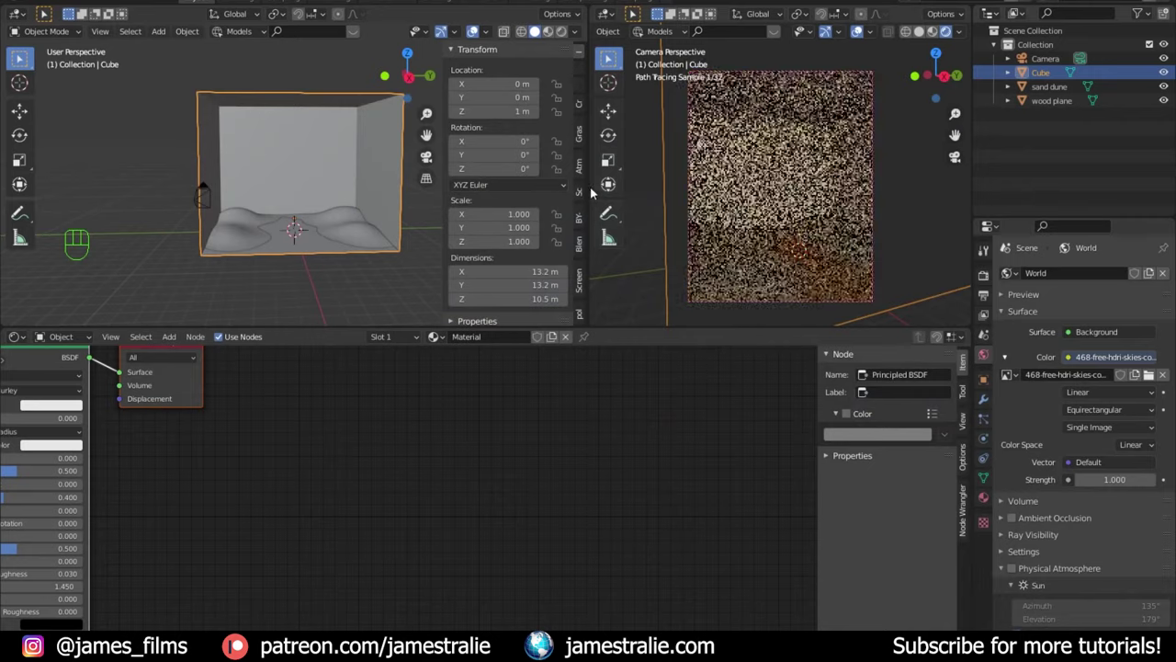
click(20, 59)
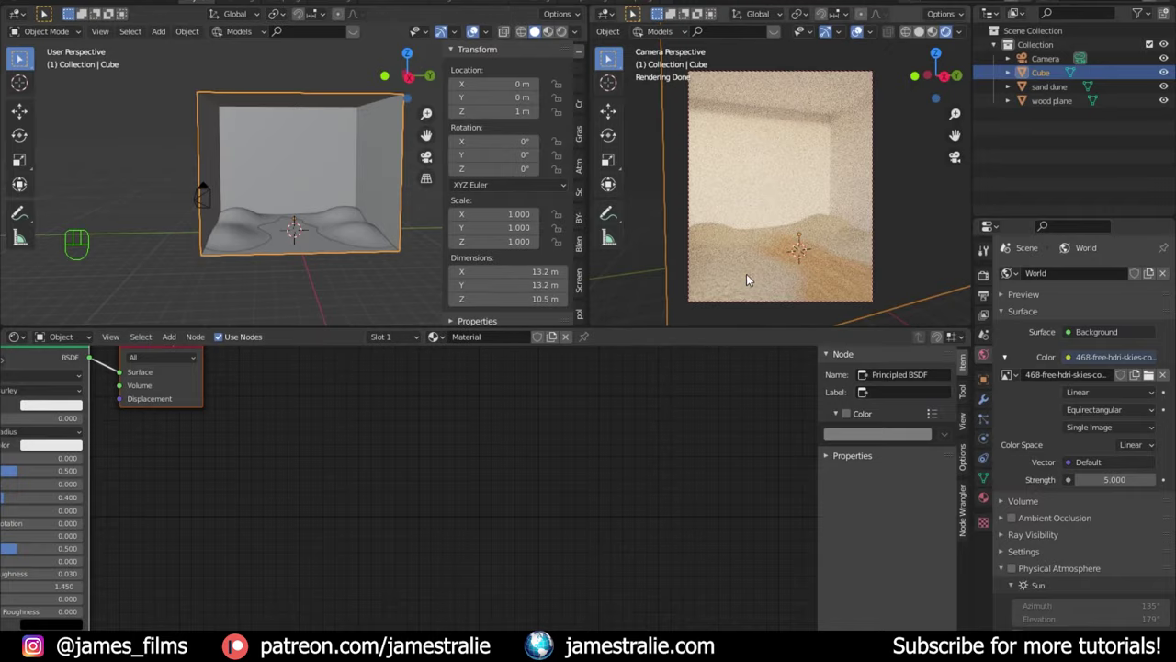
Step: Zoom in to inspect the rendered sand texture up close, then return to the camera framing
scroll(up, 3)
middle_click(20, 58)
scroll(up, 3)
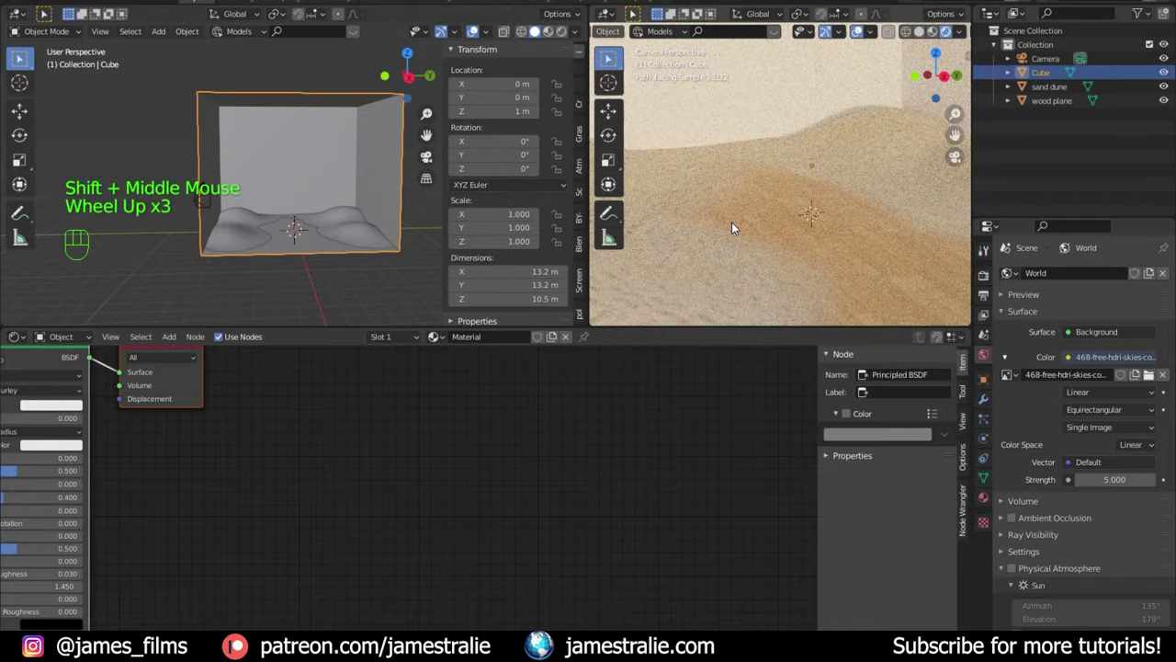
middle_click(20, 58)
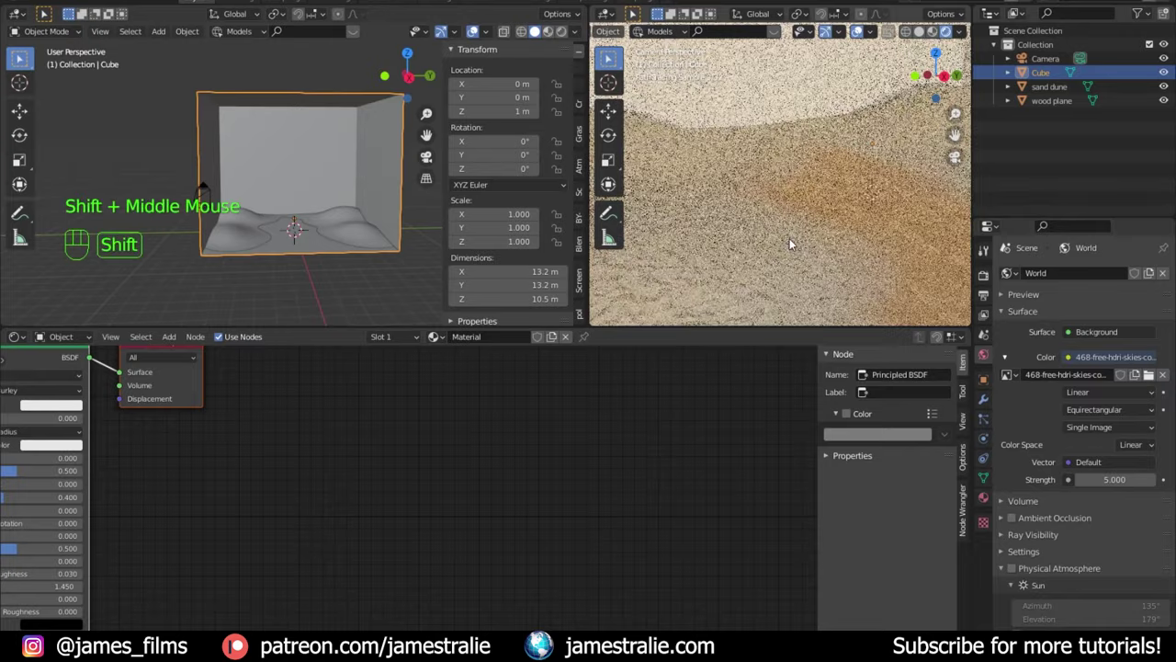
scroll(down, 3)
scroll(down, 3)
middle_click(20, 59)
middle_click(20, 59)
scroll(up, 3)
middle_click(20, 59)
middle_click(20, 59)
middle_click(20, 59)
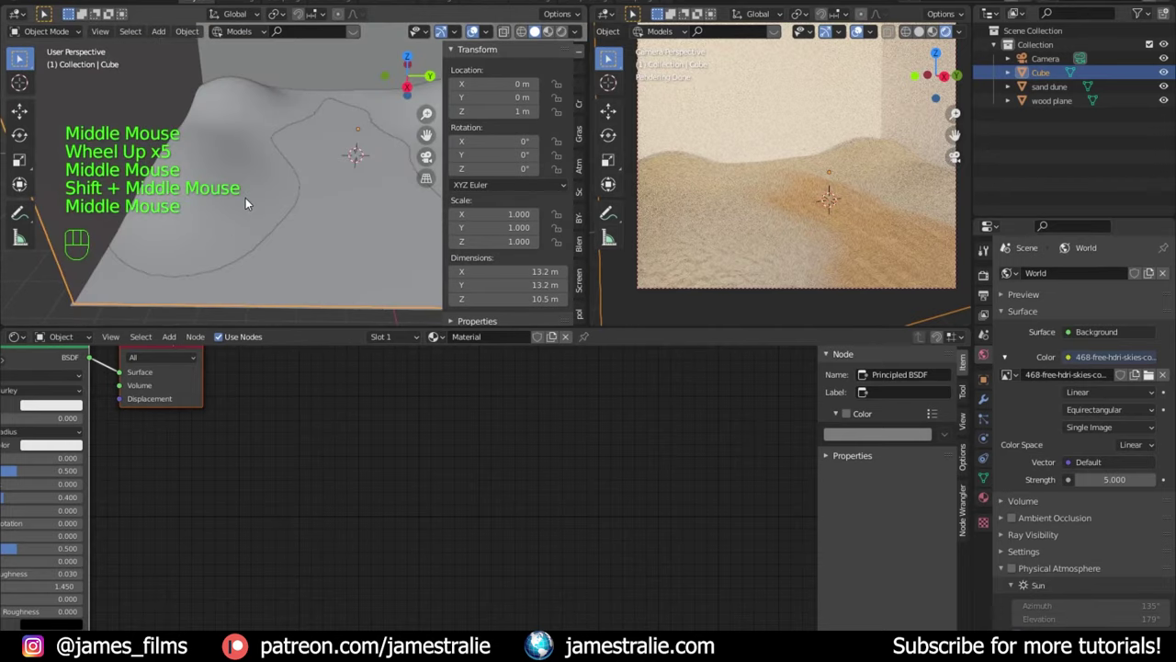
scroll(down, 3)
middle_click(20, 59)
scroll(down, 3)
middle_click(21, 59)
Step: Add a Subdivision Surface modifier to the sand dune with Levels Viewport set to 2
click(20, 59)
click(20, 59)
click(20, 59)
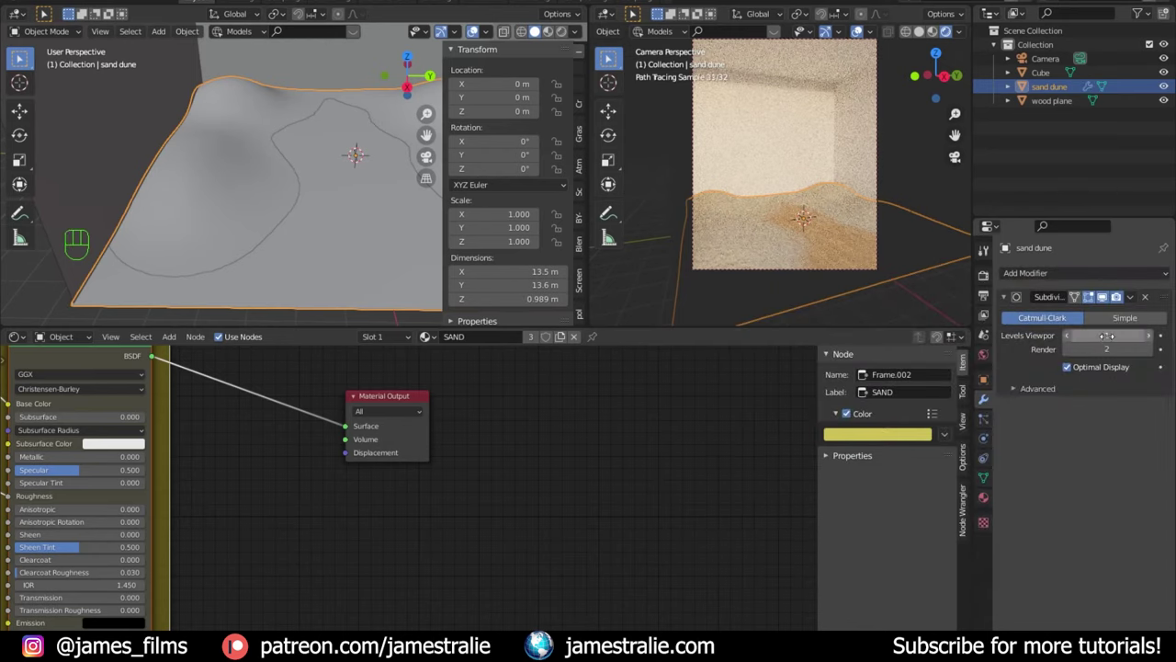
click(20, 58)
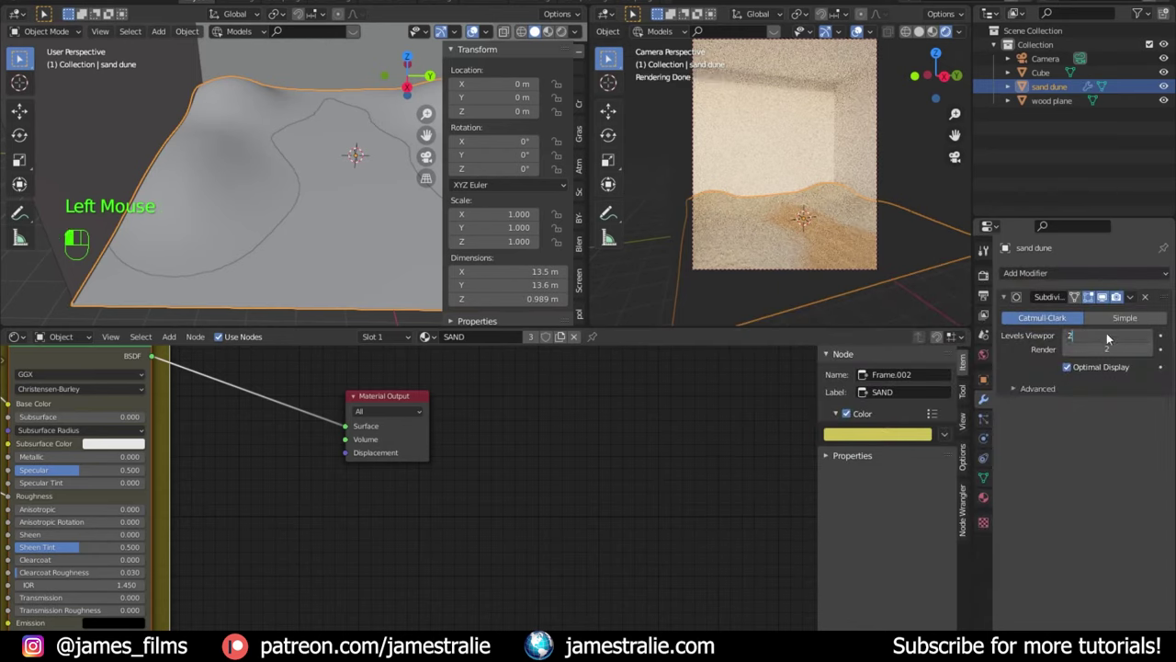
scroll(up, 3)
drag(473, 28, 474, 27)
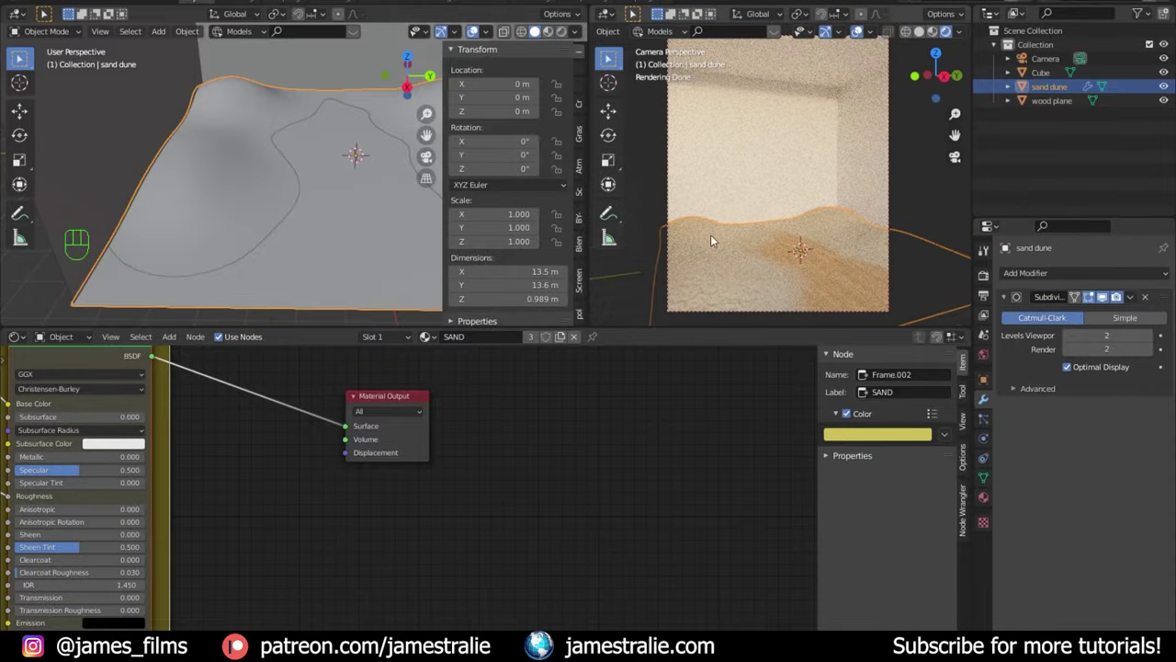
click(20, 59)
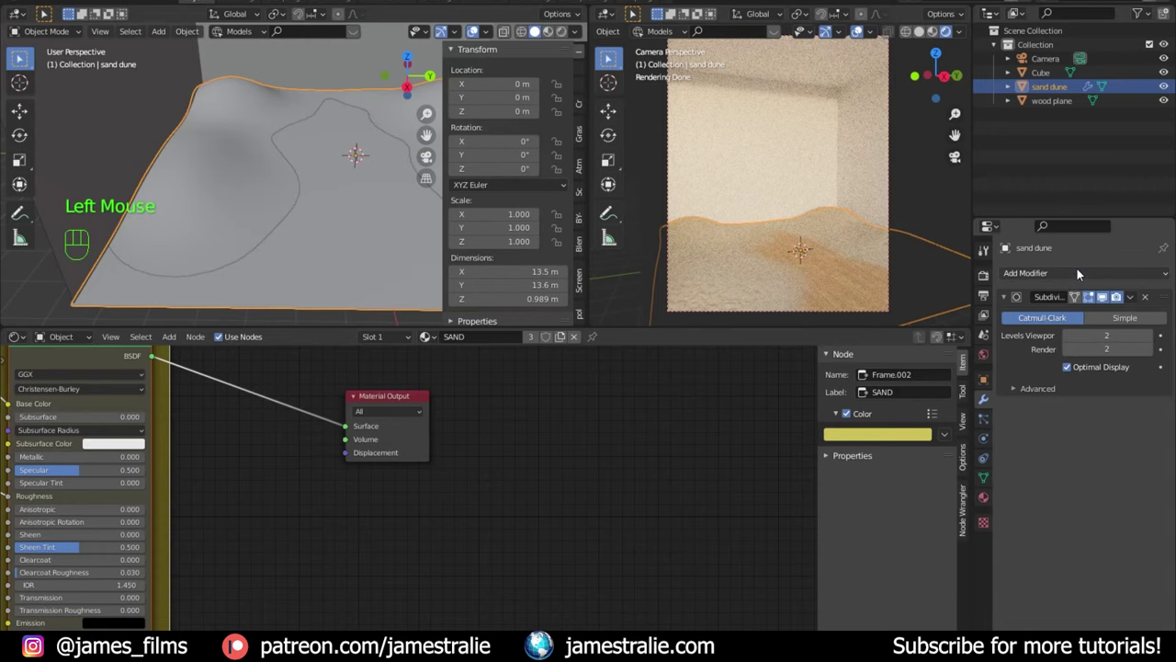
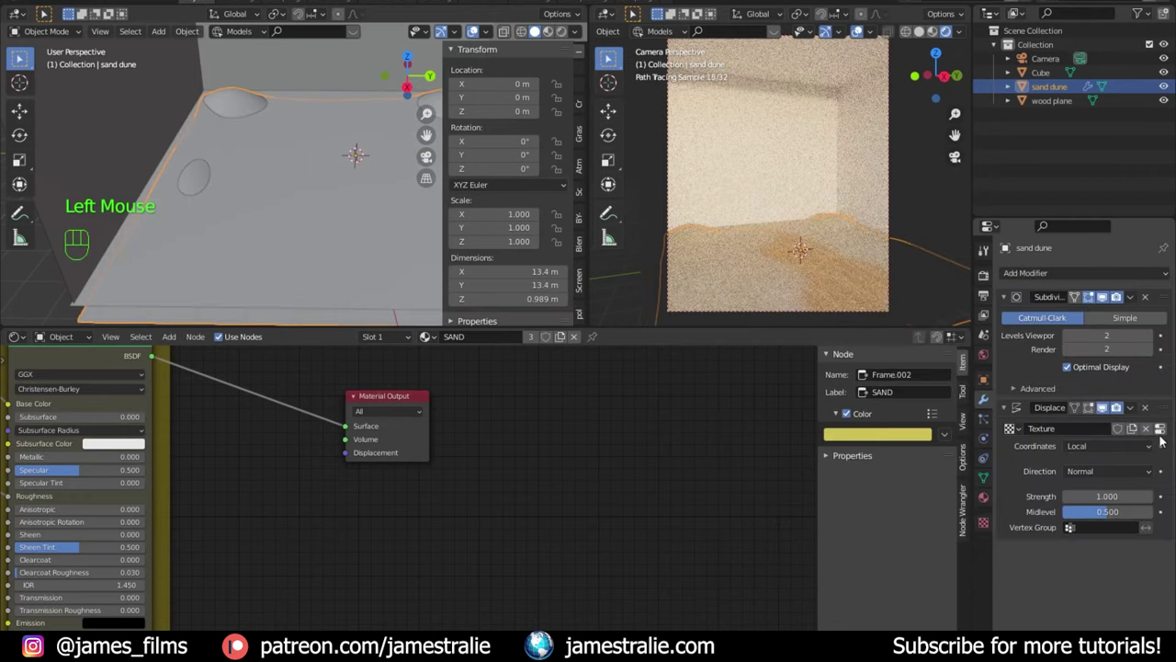
Step: Set the Displace texture coordinates to UV and load the Ground027 displacement JPG as its image
drag(1119, 448, 1087, 484)
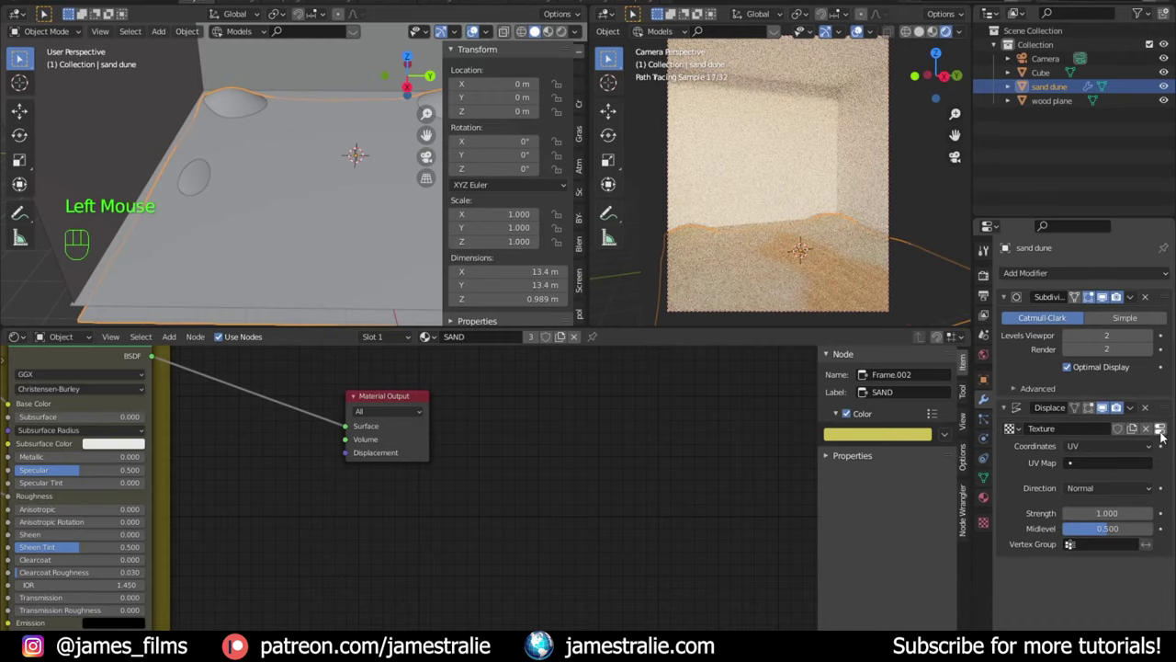
click(1155, 432)
click(1140, 513)
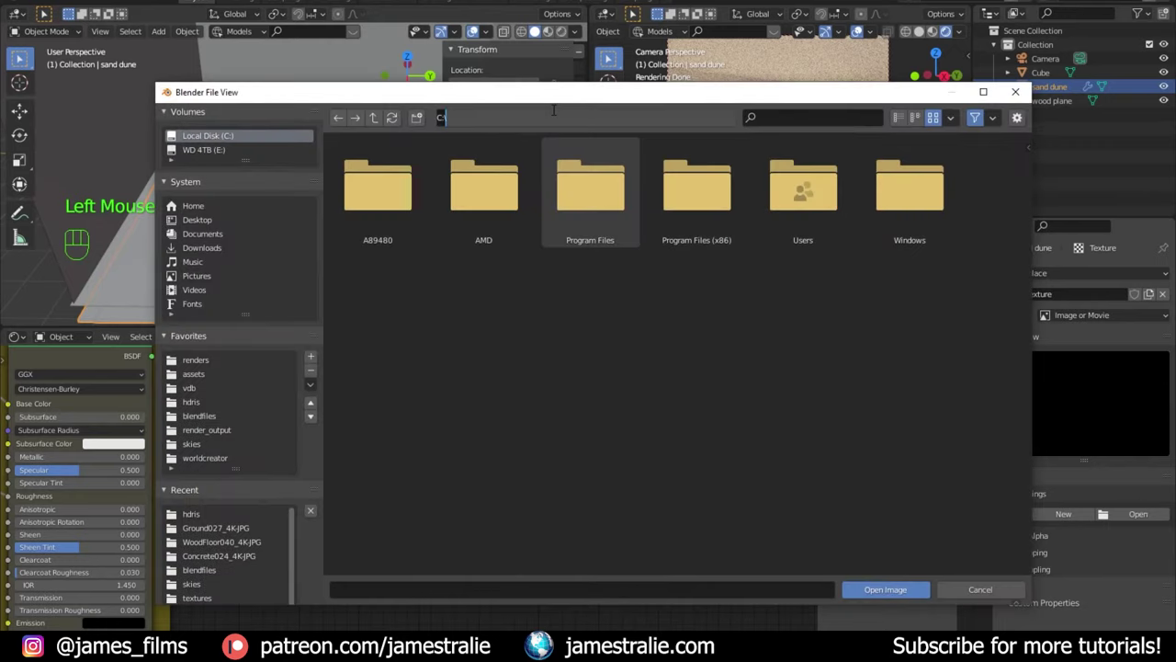
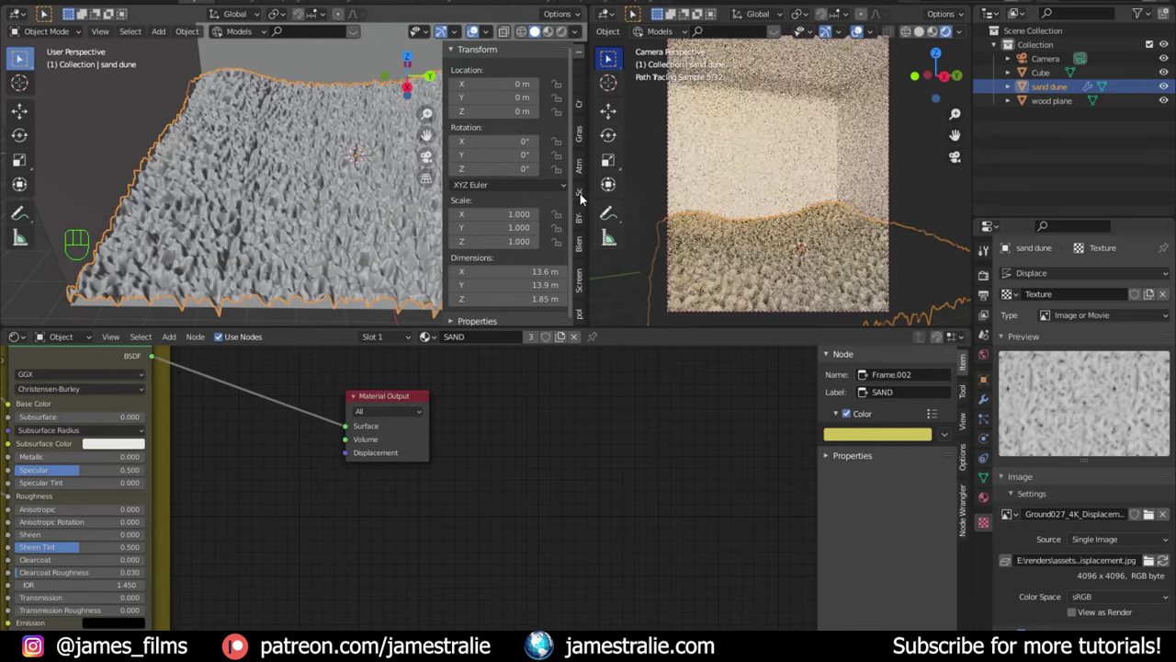
scroll(up, 3)
drag(325, 244, 337, 199)
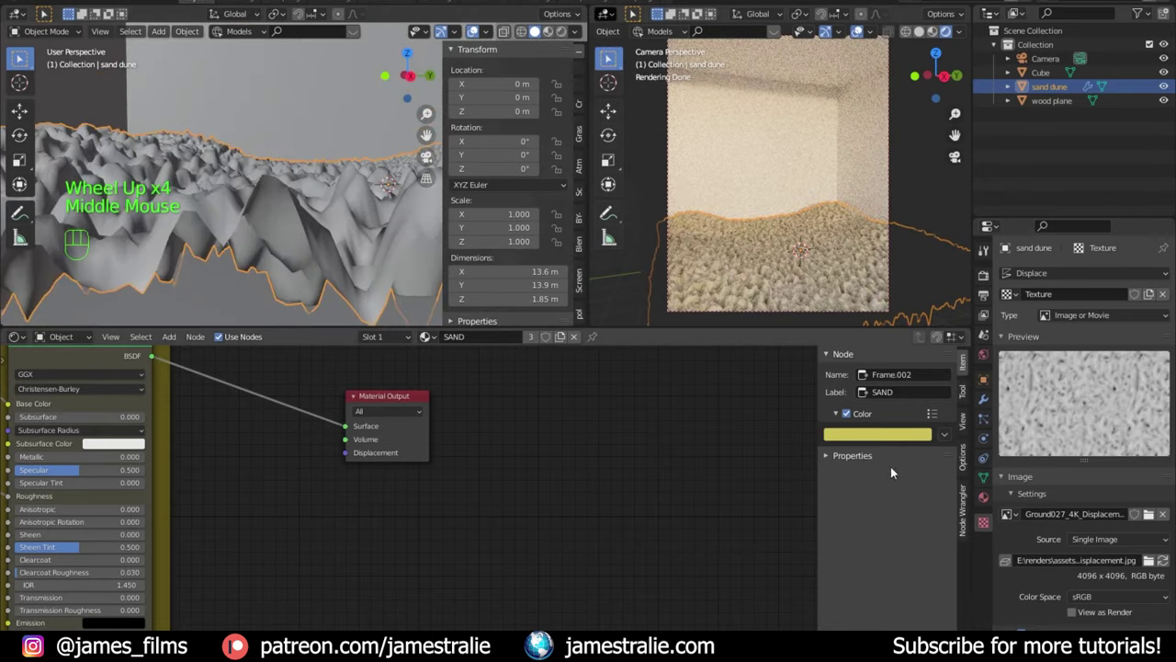
Step: Set the Displace Strength to 0.2 and lower the subdivision Levels Viewport to 1
click(989, 403)
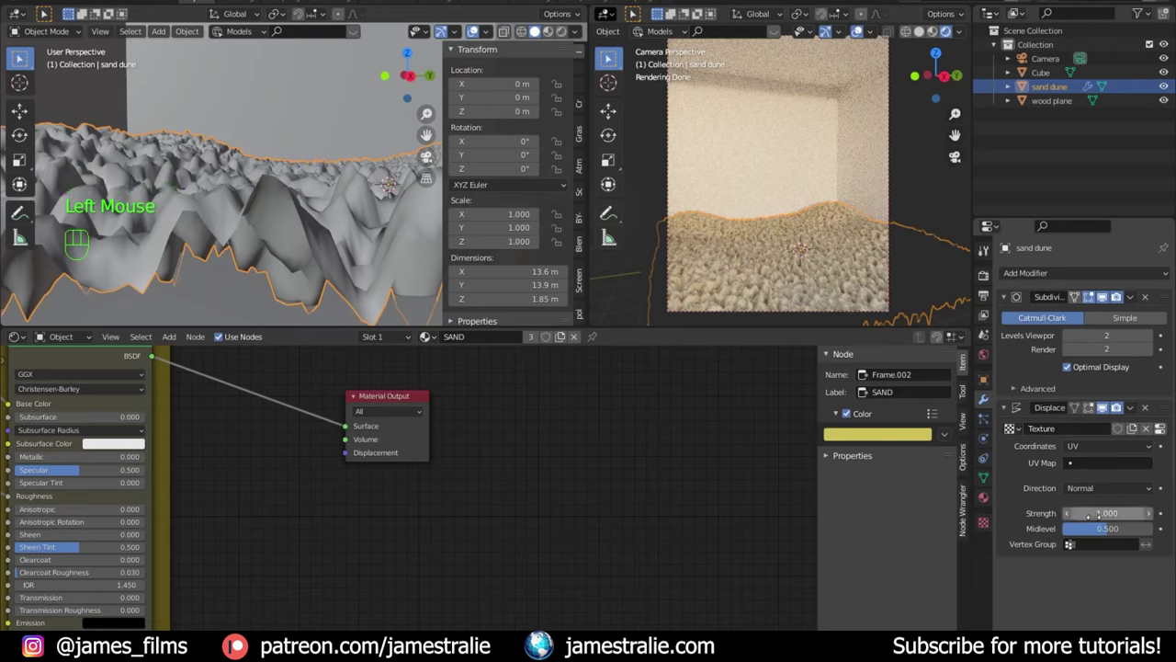
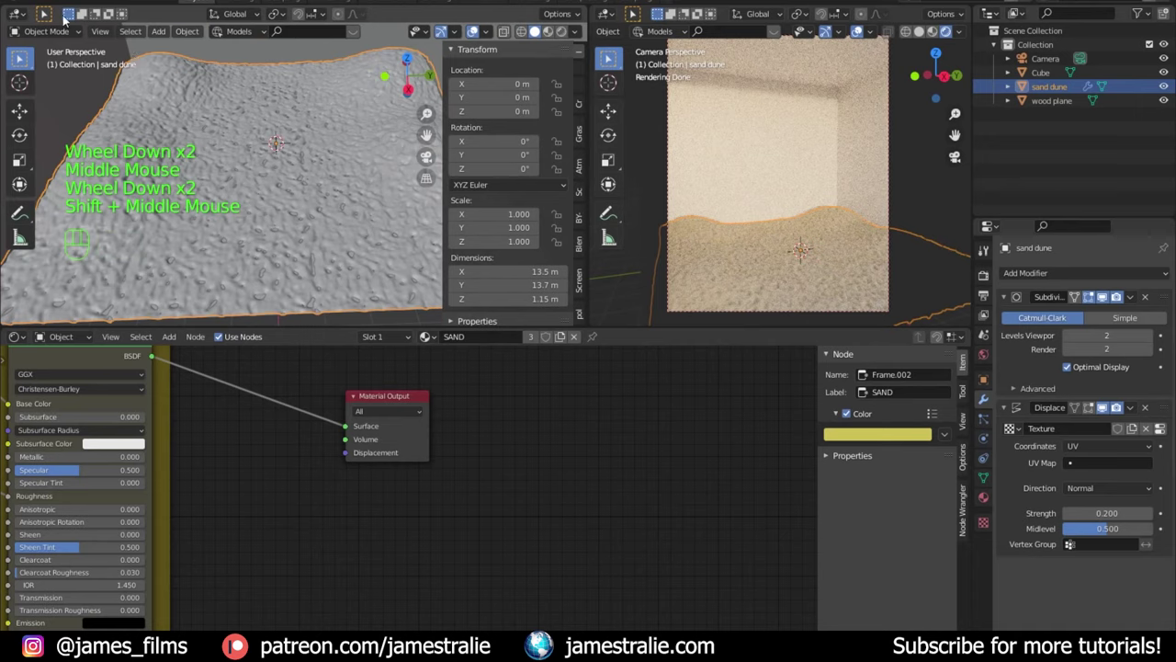
click(51, 35)
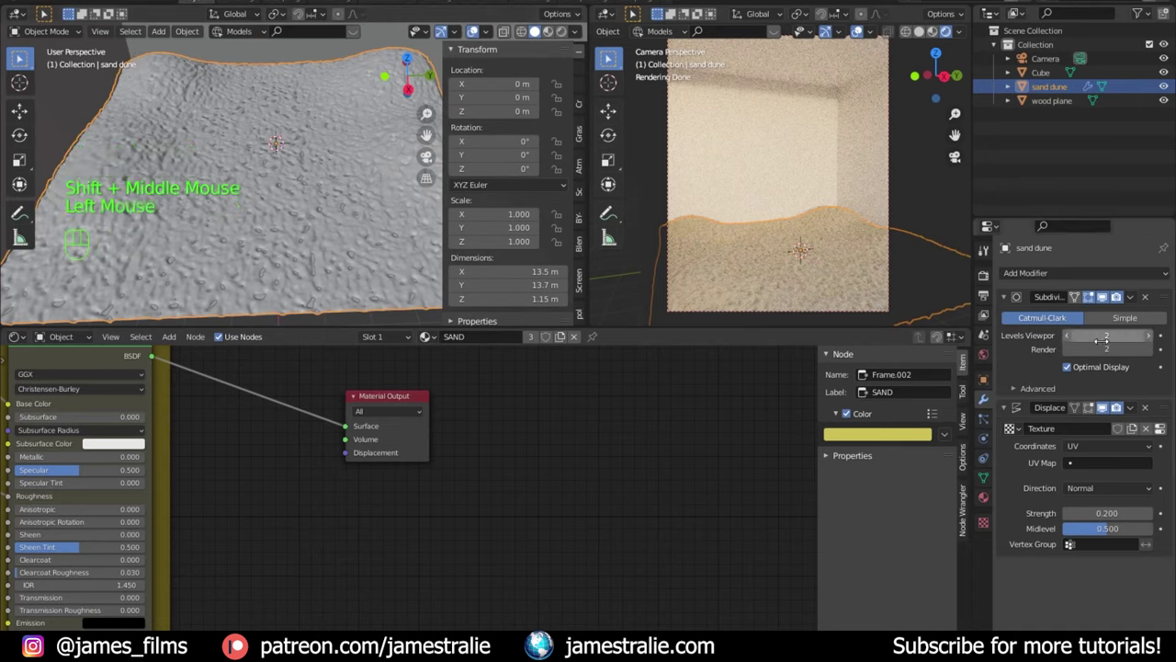
click(18, 57)
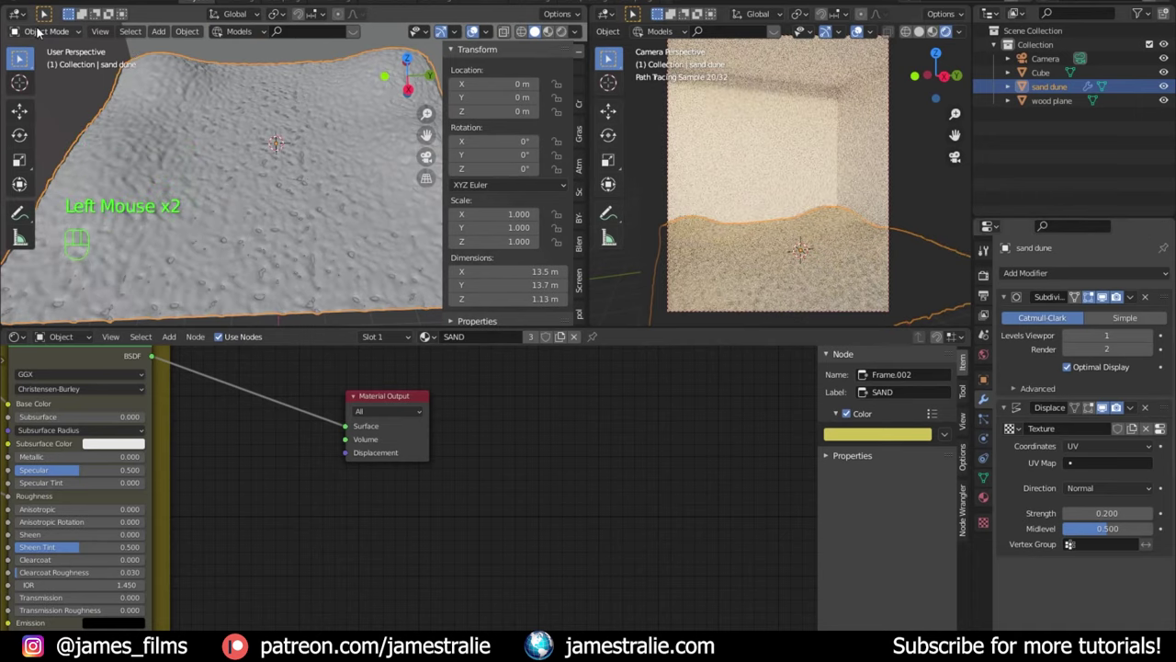
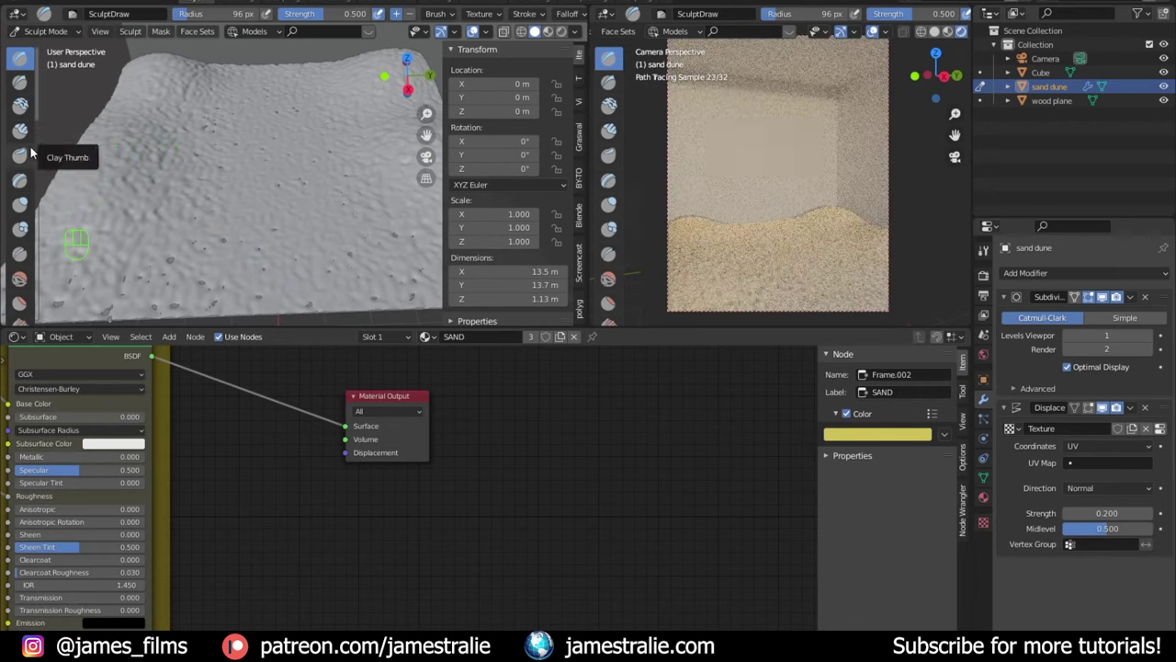
Step: Lower the dune on Z, restore Levels Viewport to 2, switch to Solid shading and deselect
scroll(down, 3)
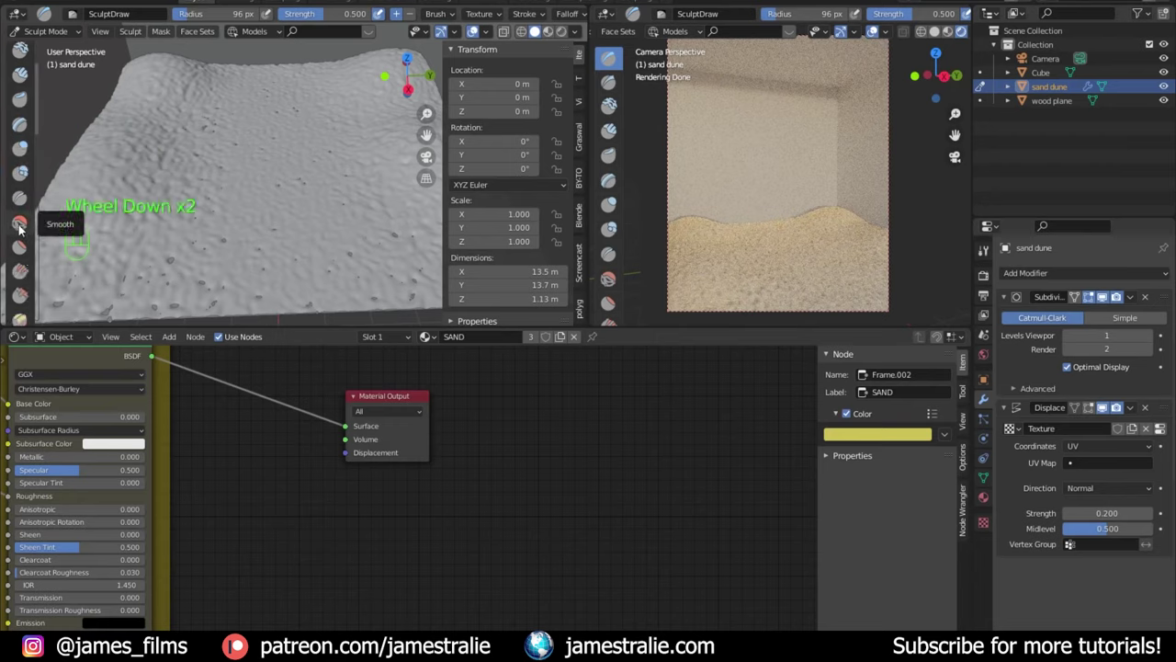
scroll(down, 3)
scroll(up, 3)
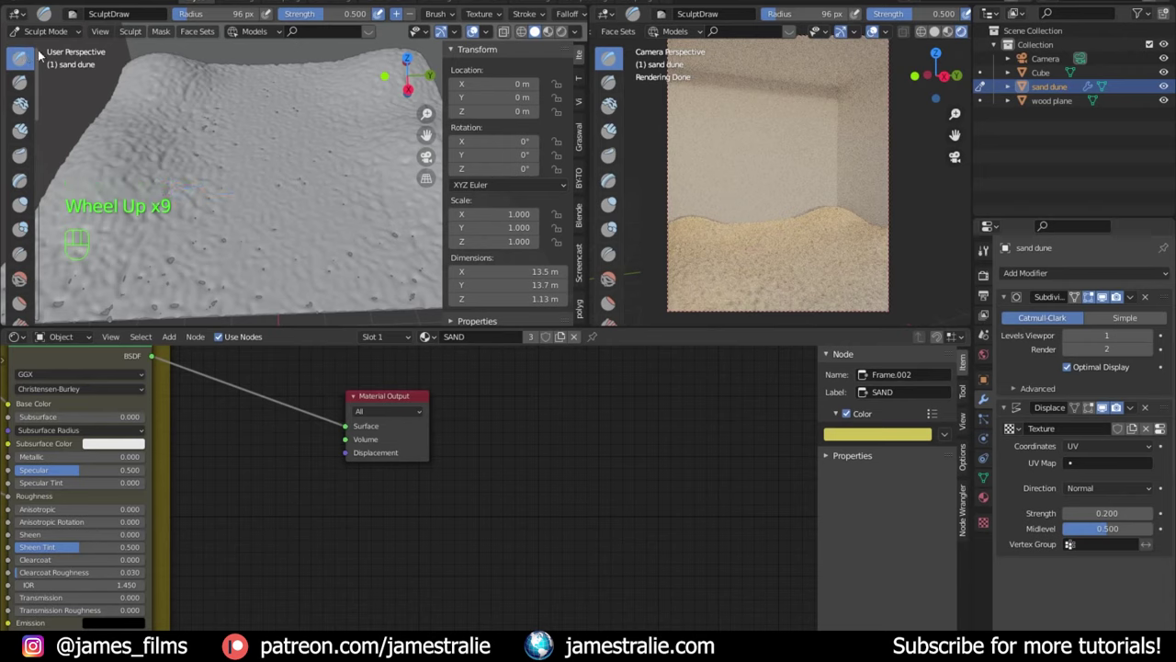
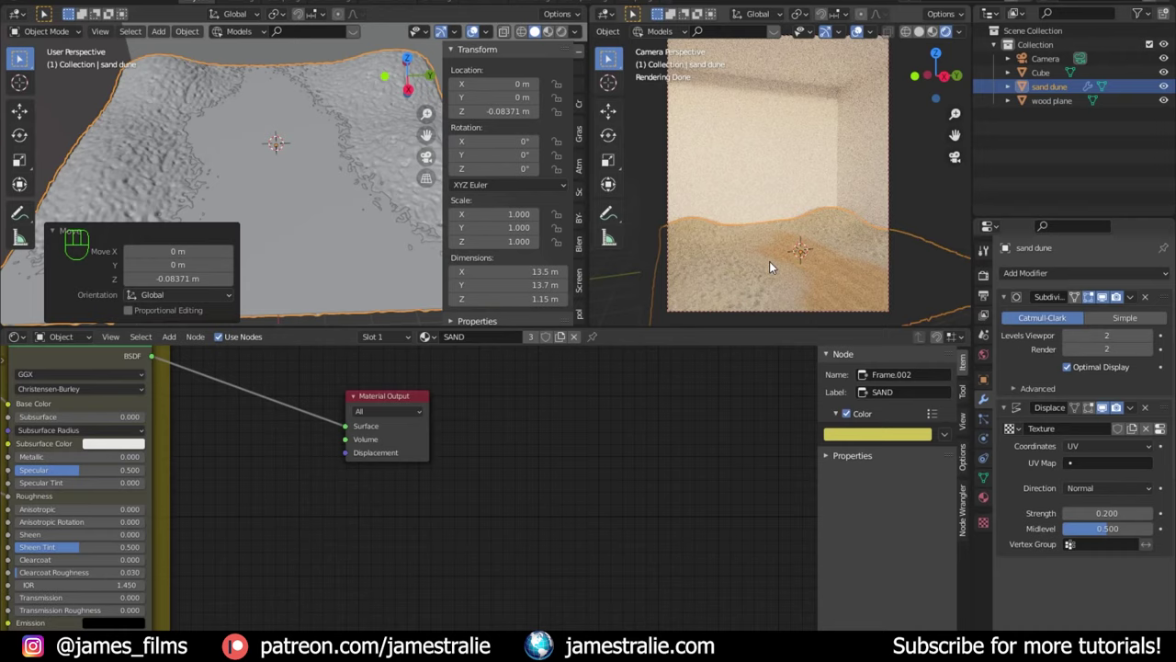
click(858, 35)
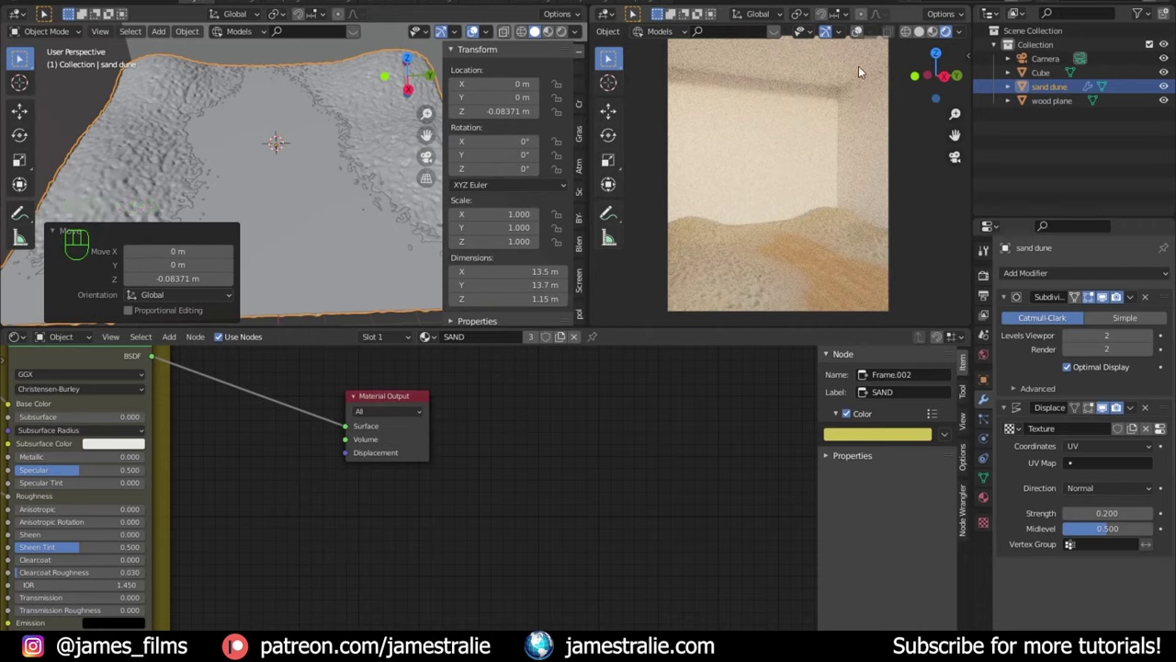
click(923, 38)
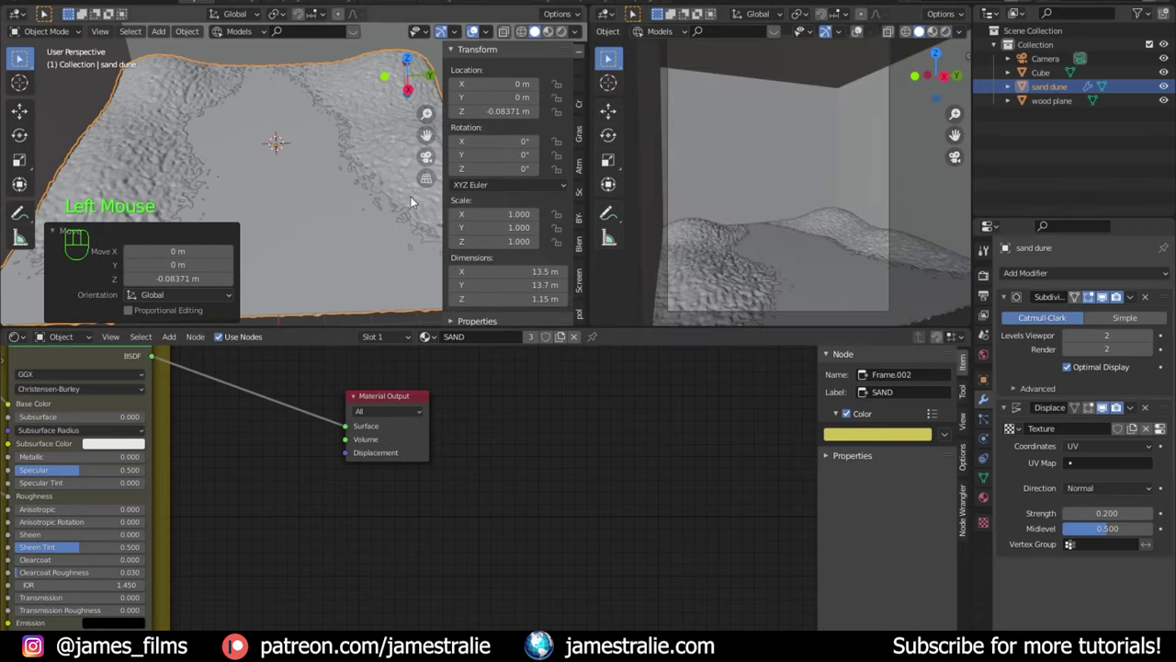
scroll(down, 3)
drag(267, 188, 210, 185)
click(332, 212)
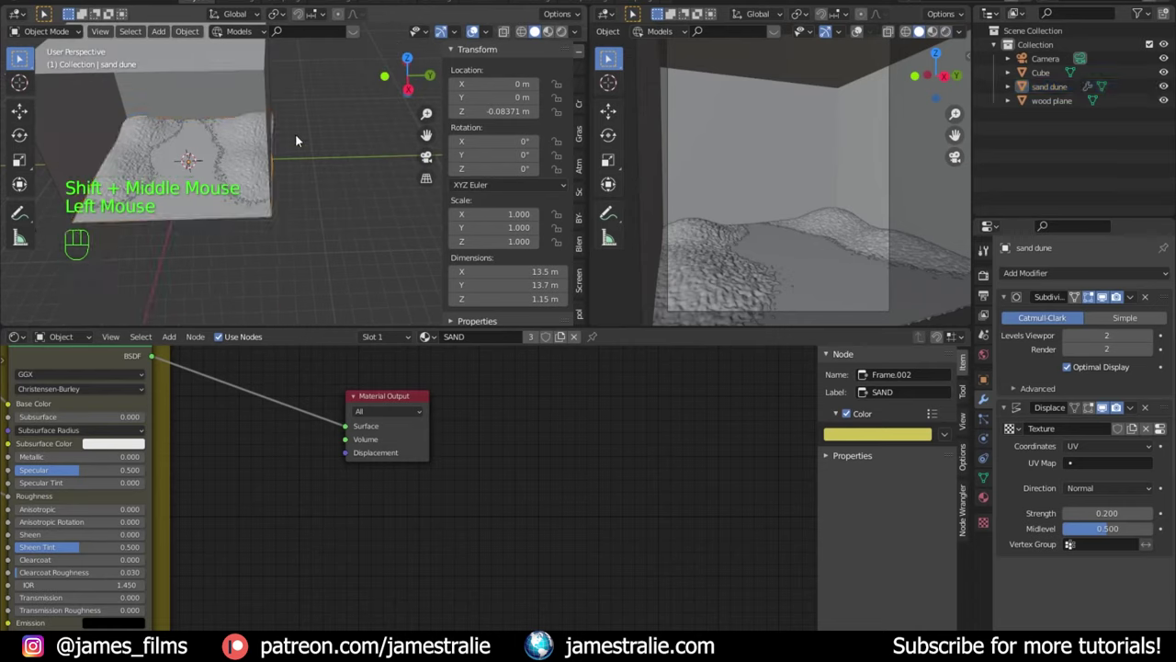
Step: Add a new cube, slide it along Y out beyond the room wall and enter Edit Mode on it
key(KP_7)
scroll(down, 3)
key(shift+a)
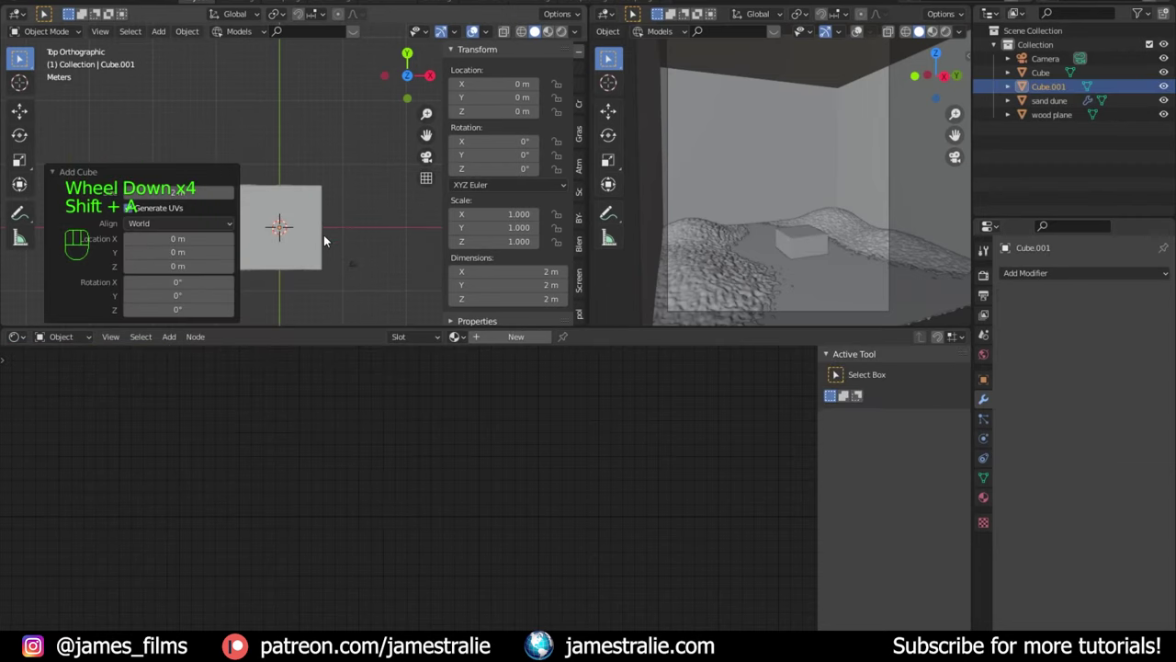
key(g)
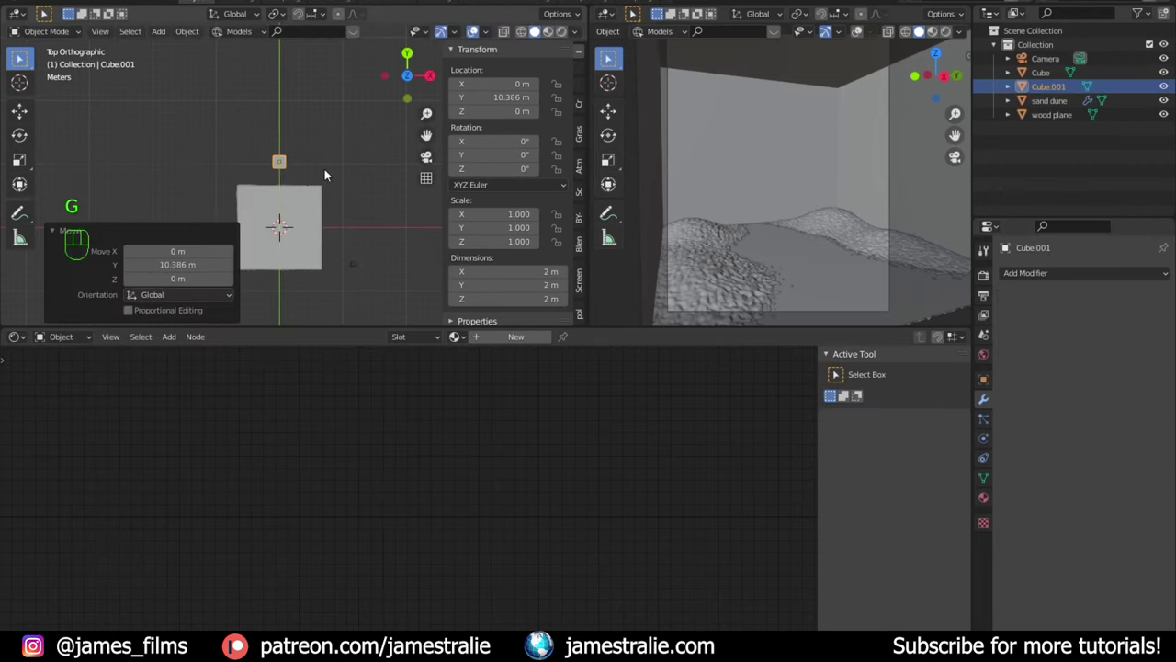
scroll(up, 3)
drag(295, 193, 337, 234)
key(Tab)
key(s)
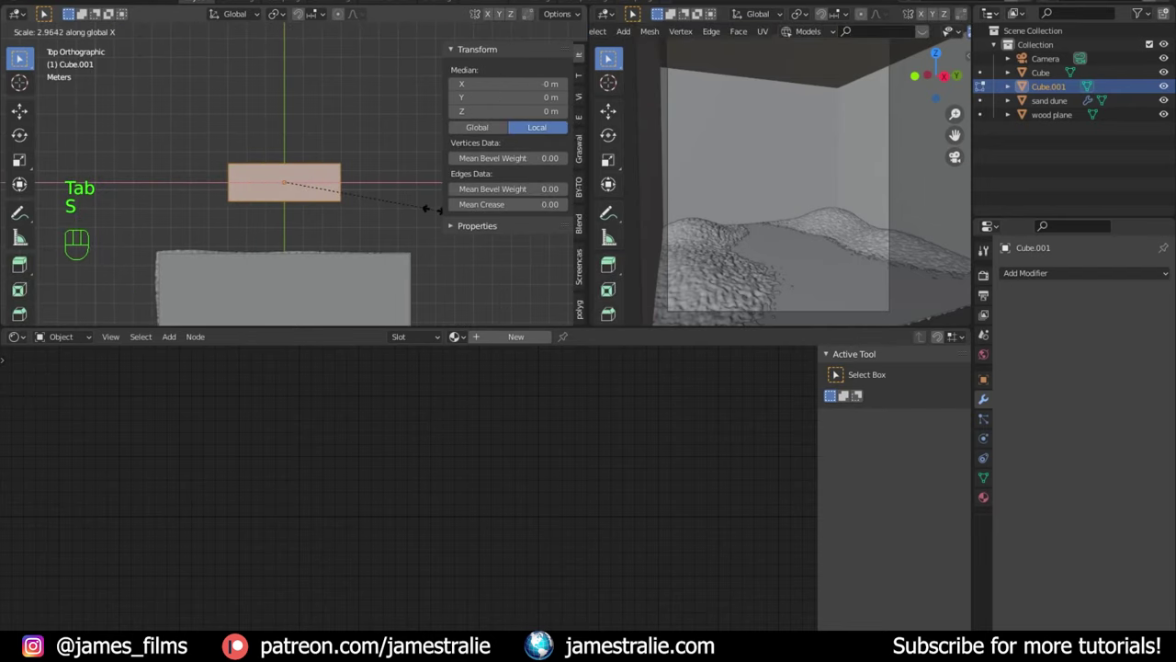
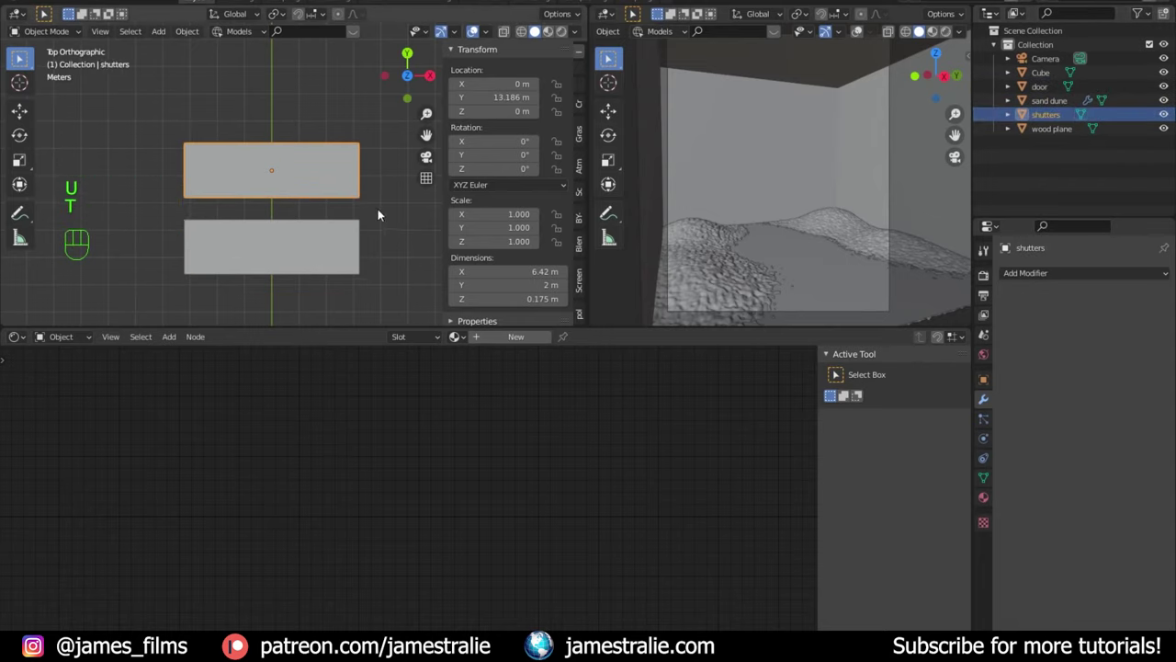
Step: Enter Edit Mode on the door mesh and inset its face to create a frame border
key(Tab)
key(s)
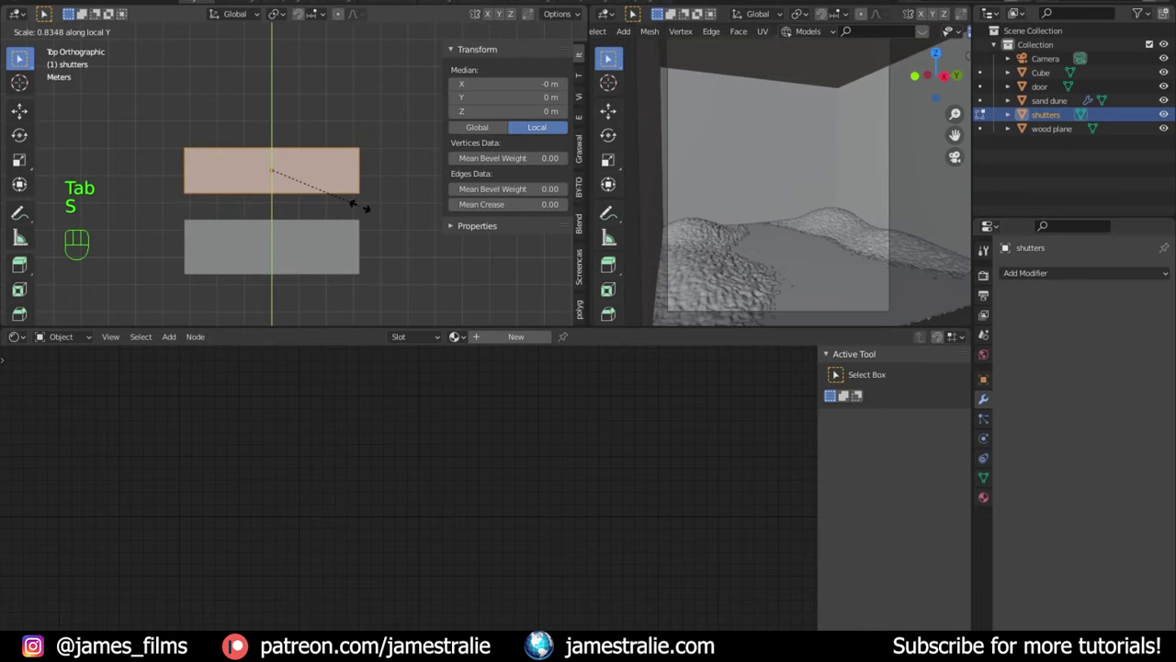
key(Tab)
click(336, 261)
key(Tab)
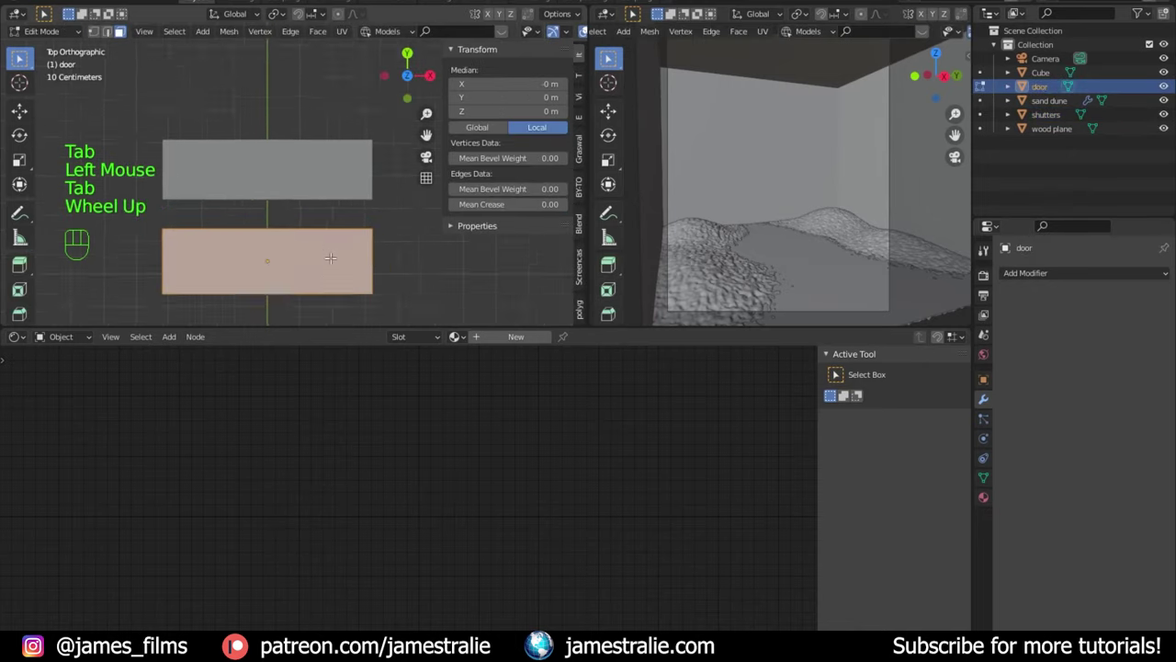
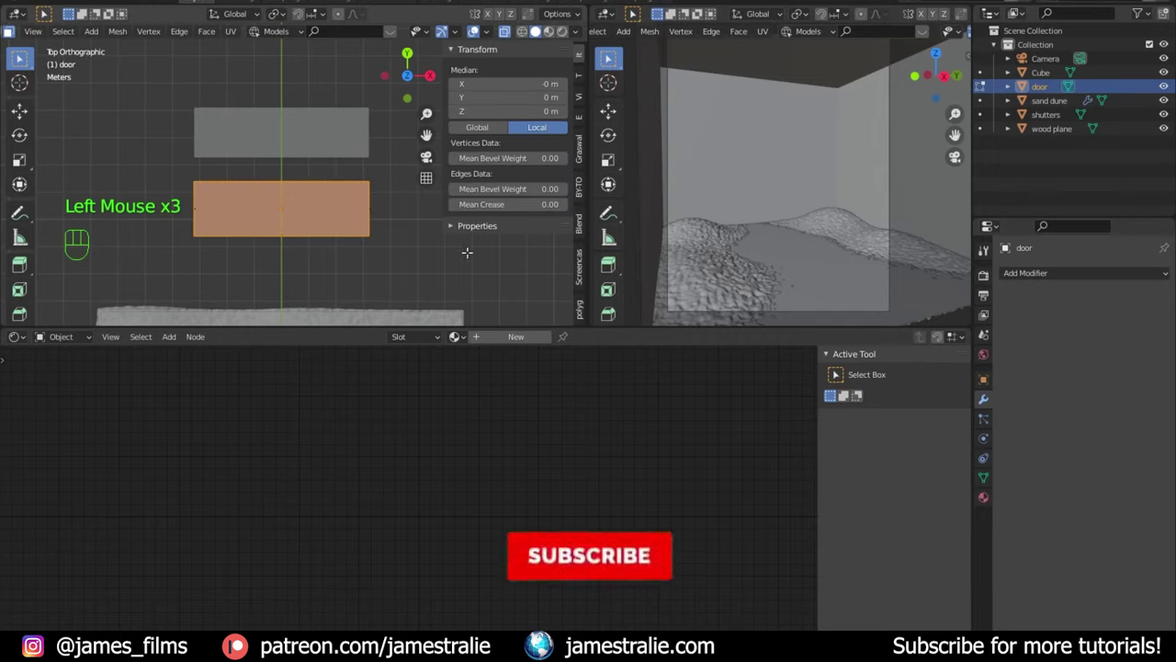
key(i)
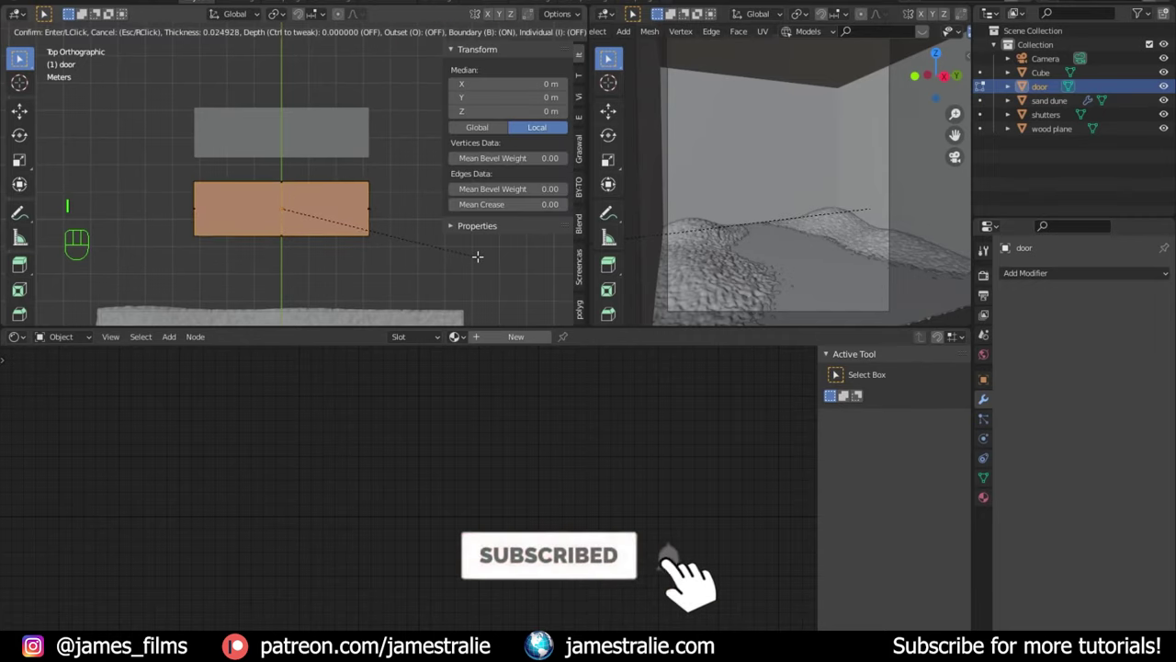
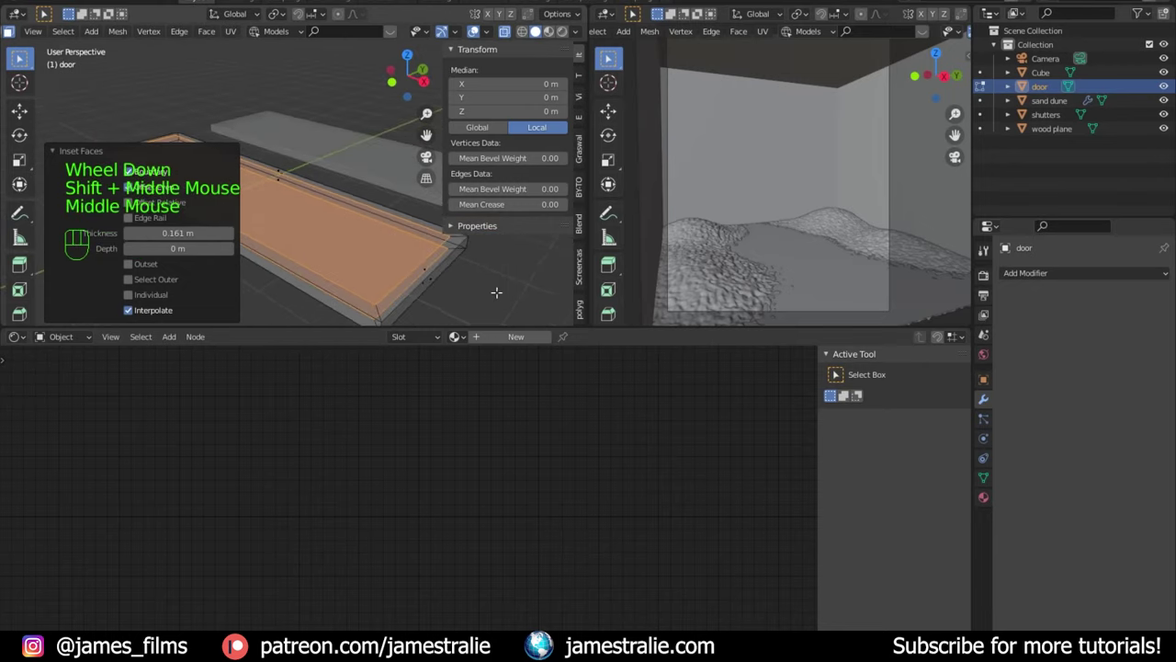
key(i)
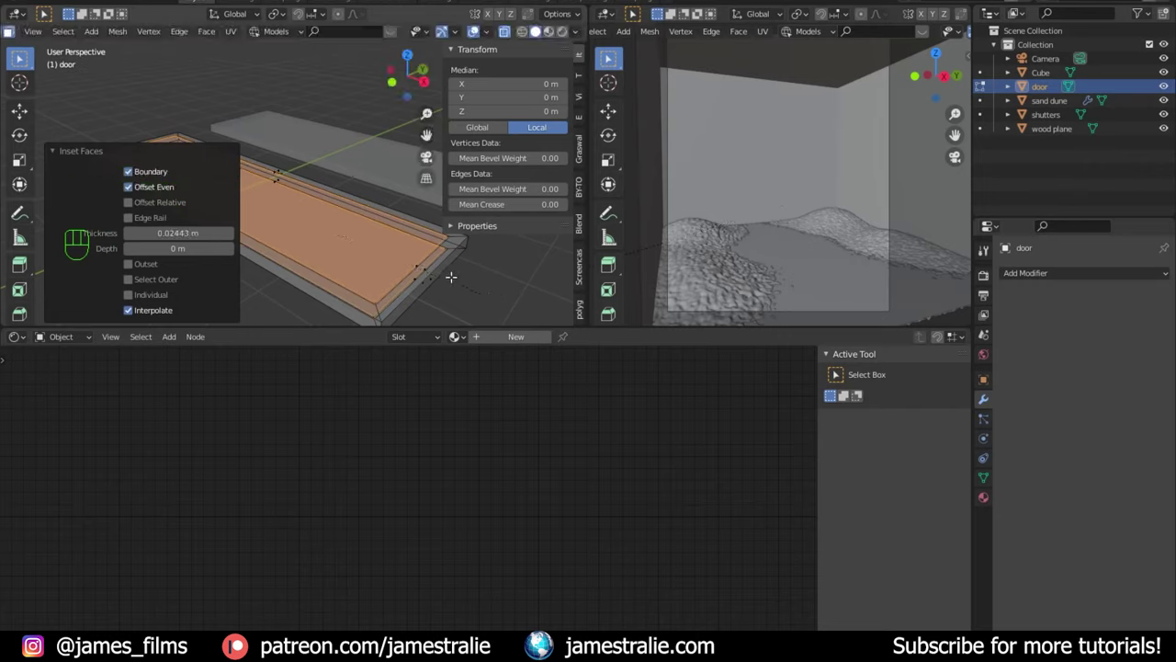
Step: Extrude the inner door panel inward to recess it, then clear the selection
key(e)
key(s)
key(g)
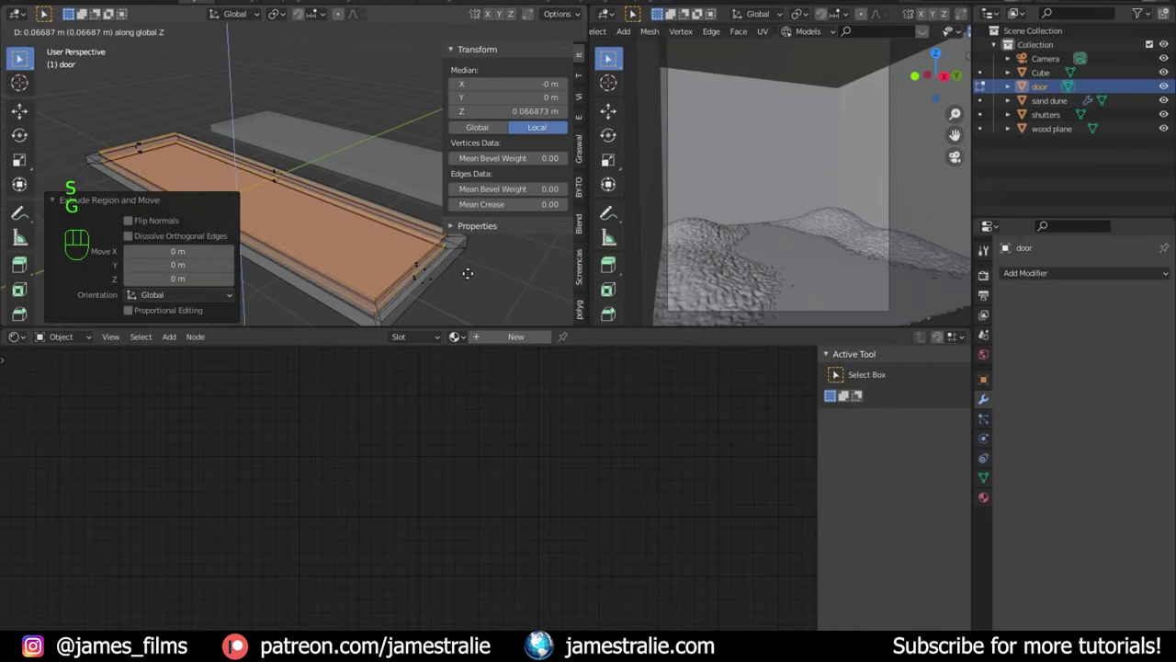
key(Tab)
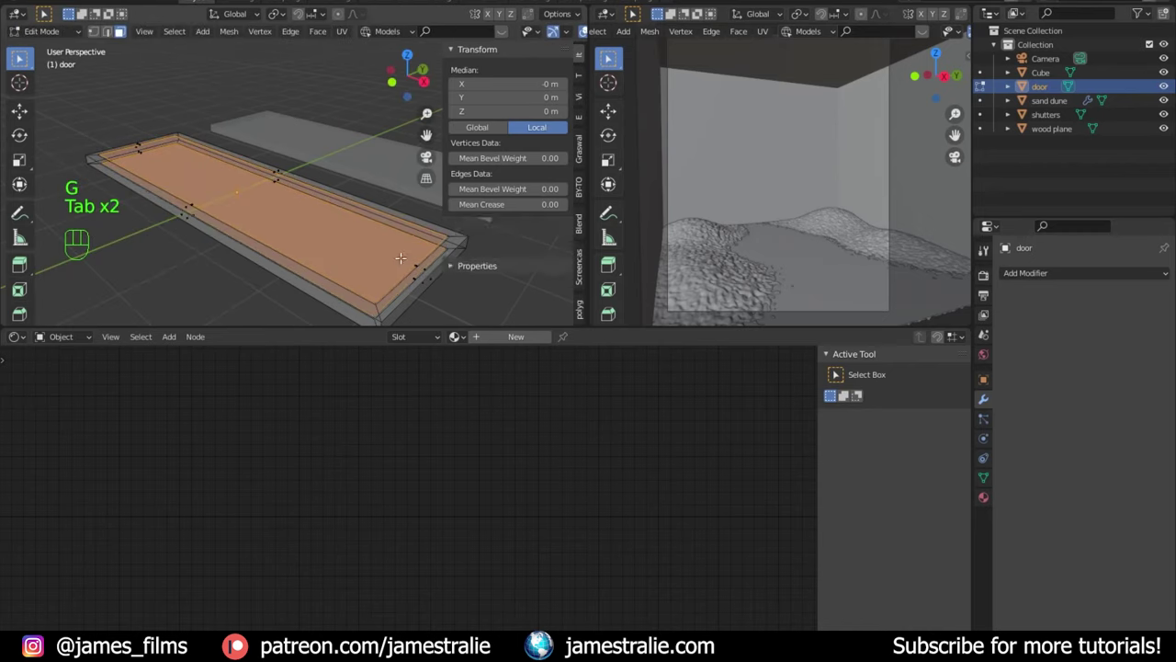
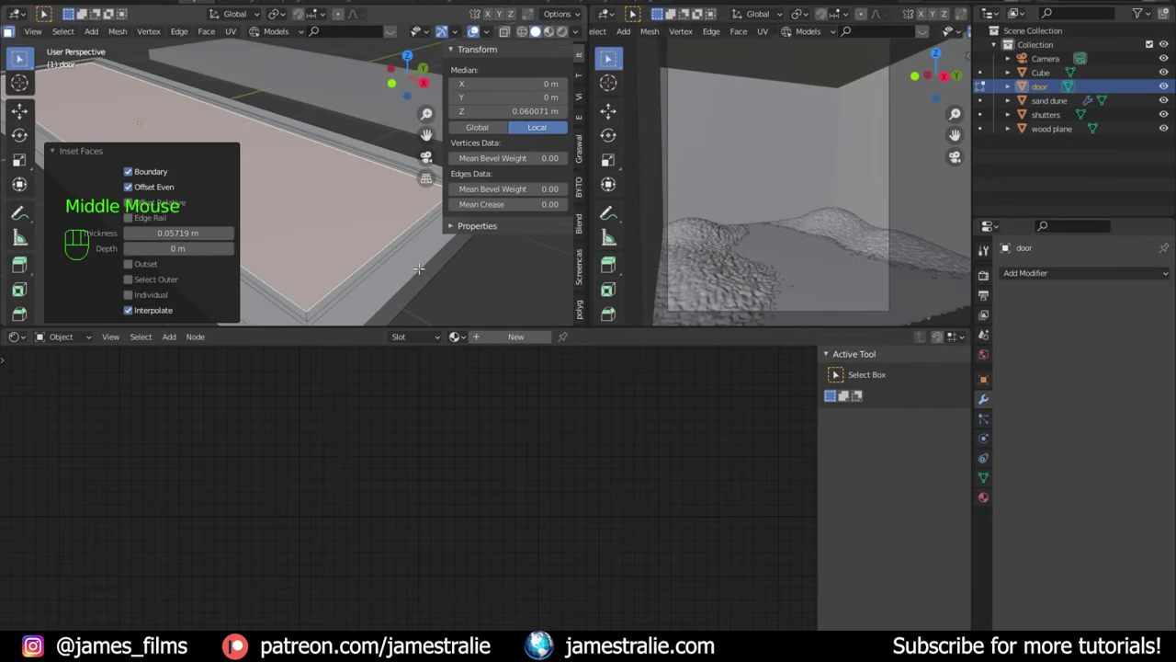
key(e)
key(g)
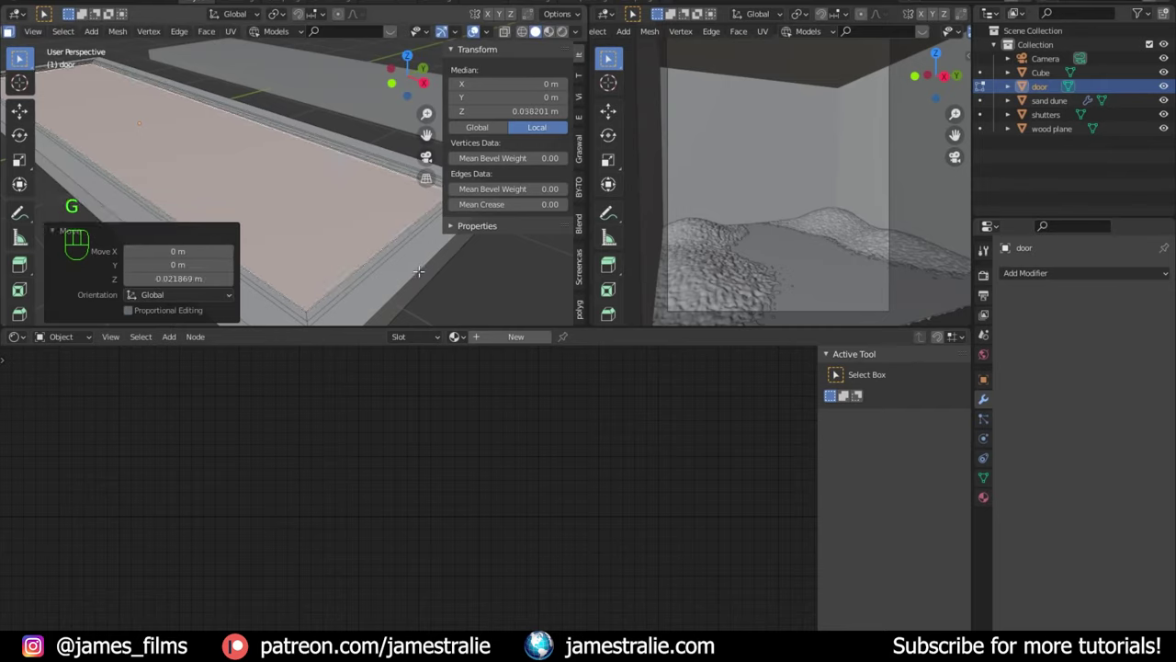
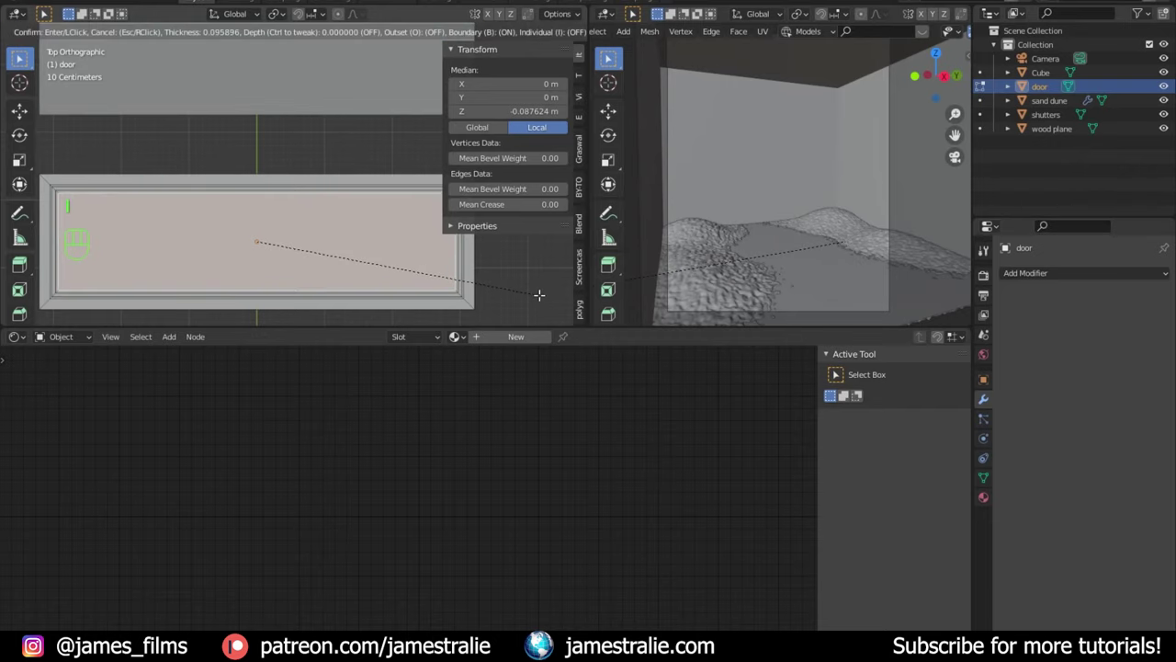
key(x)
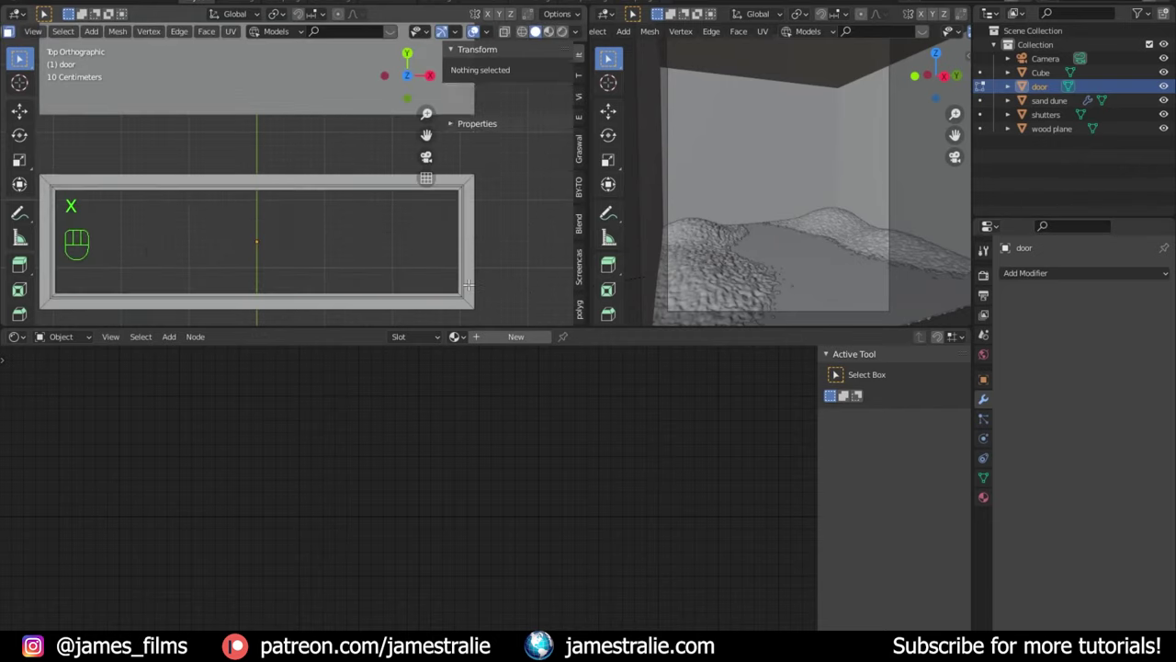
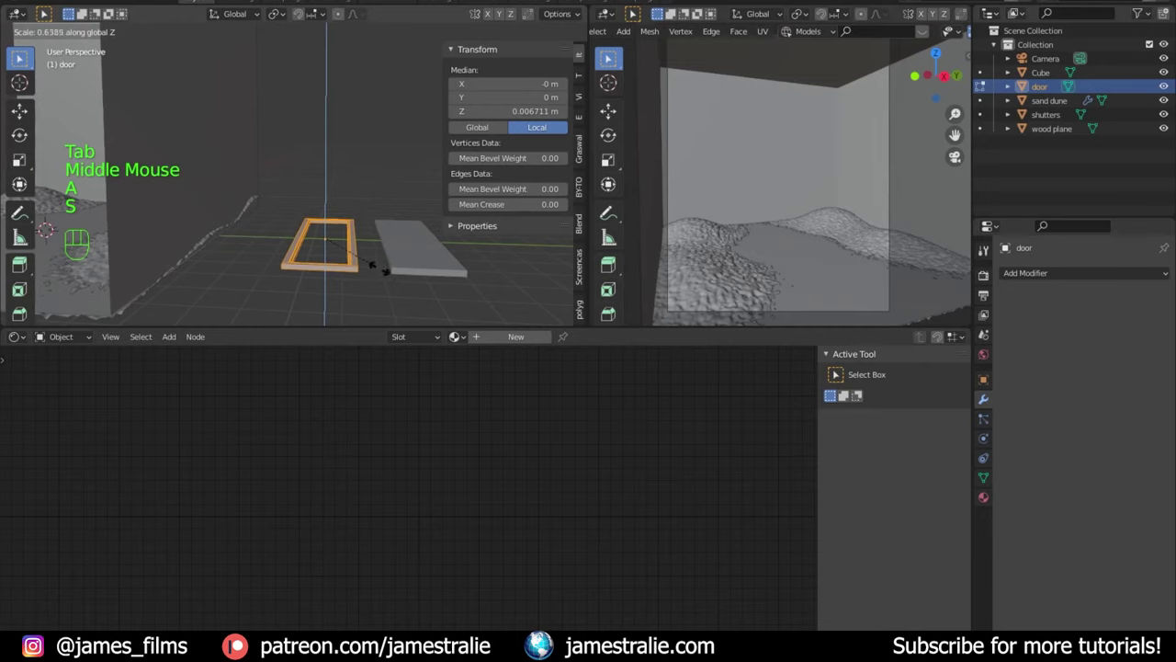
Step: Leave Edit Mode and rotate the door 90° on Y so it stands upright
key(Tab)
scroll(down, 3)
drag(364, 250, 368, 272)
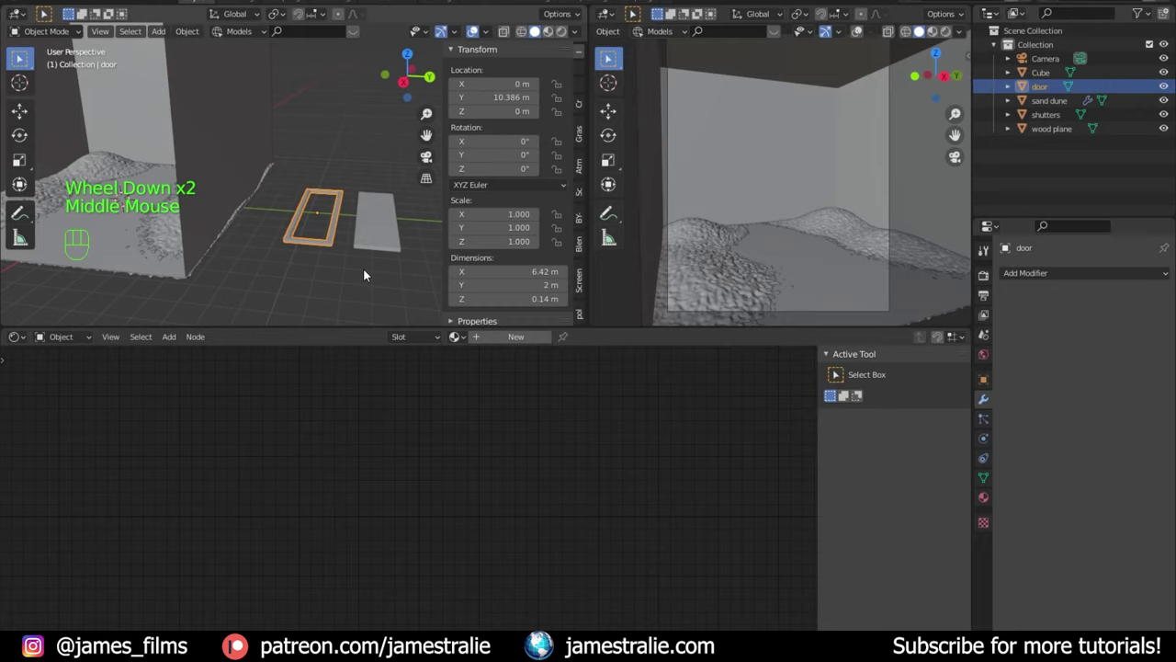
key(r)
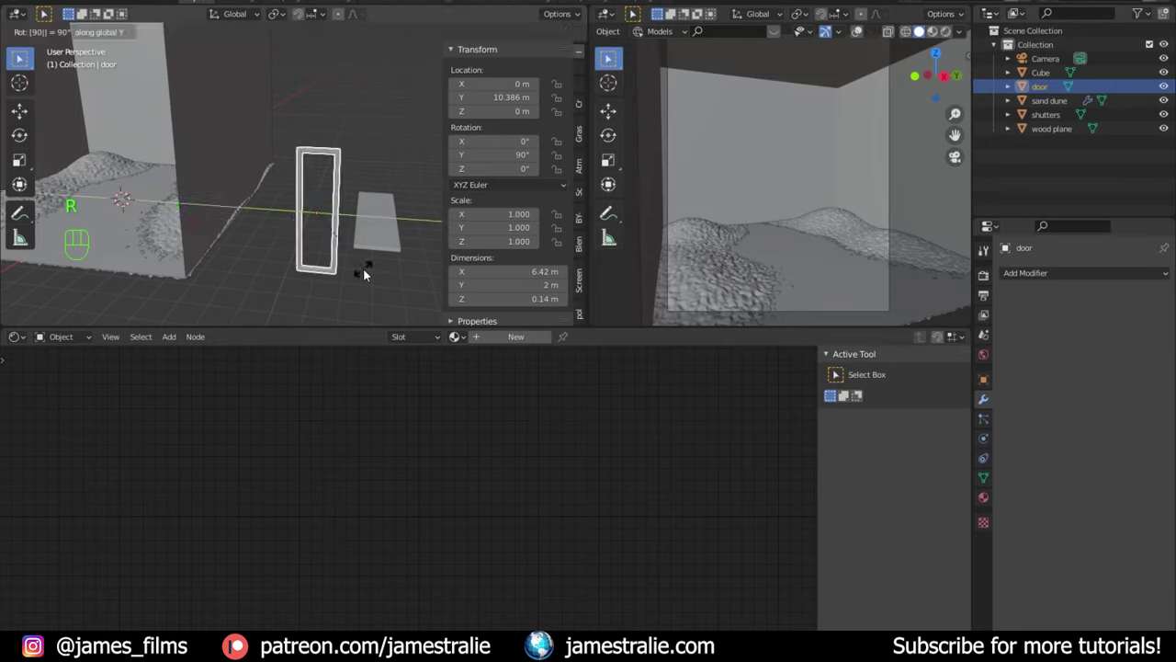
key(KP_2)
key(KP_3)
scroll(down, 3)
drag(317, 255, 361, 272)
scroll(up, 3)
drag(377, 259, 366, 135)
scroll(down, 3)
drag(351, 176, 385, 236)
Step: Raise the door about 3 m and move it sideways and back against the far wall
key(g)
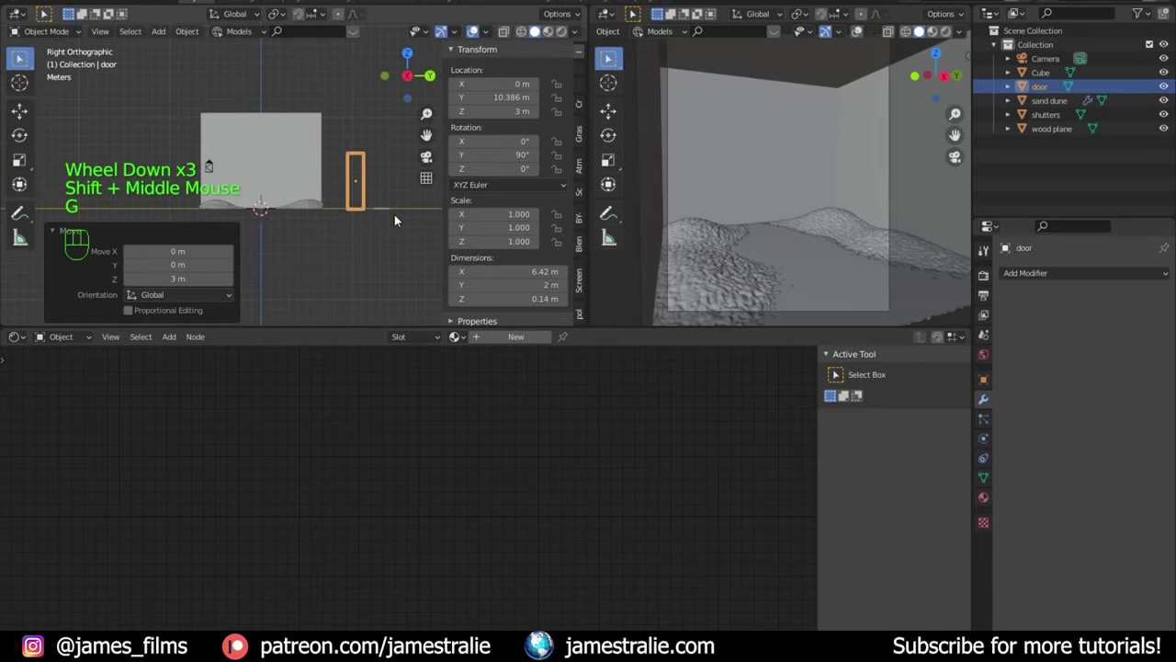
key(g)
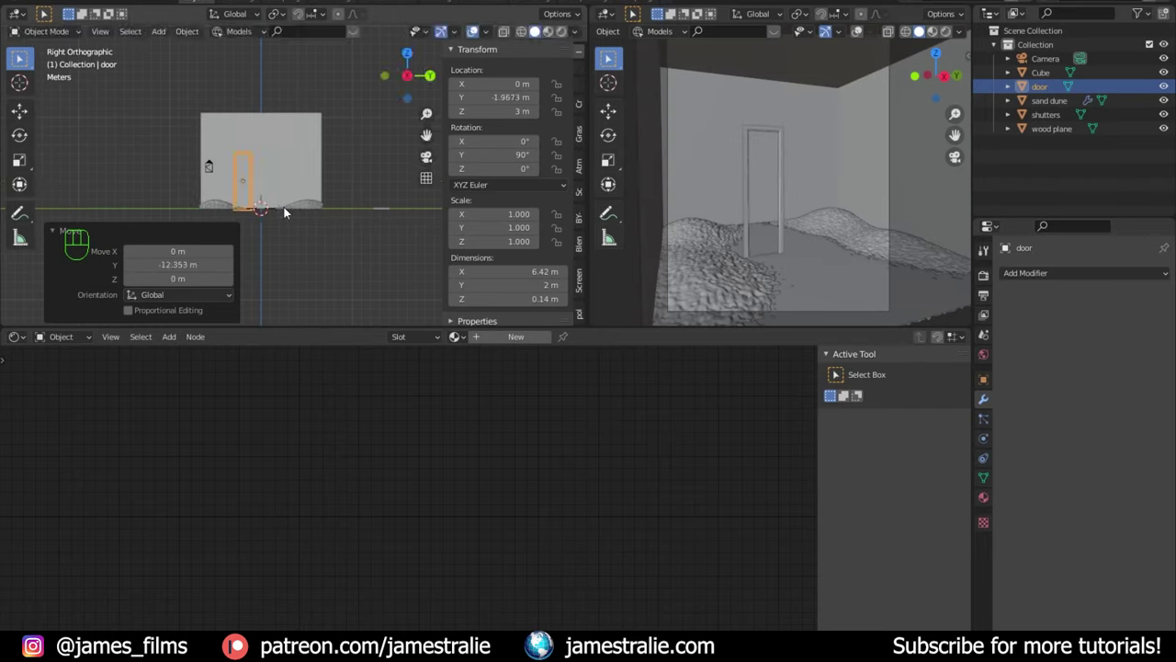
scroll(up, 3)
drag(285, 227, 393, 214)
scroll(up, 3)
scroll(down, 3)
drag(337, 257, 258, 172)
key(g)
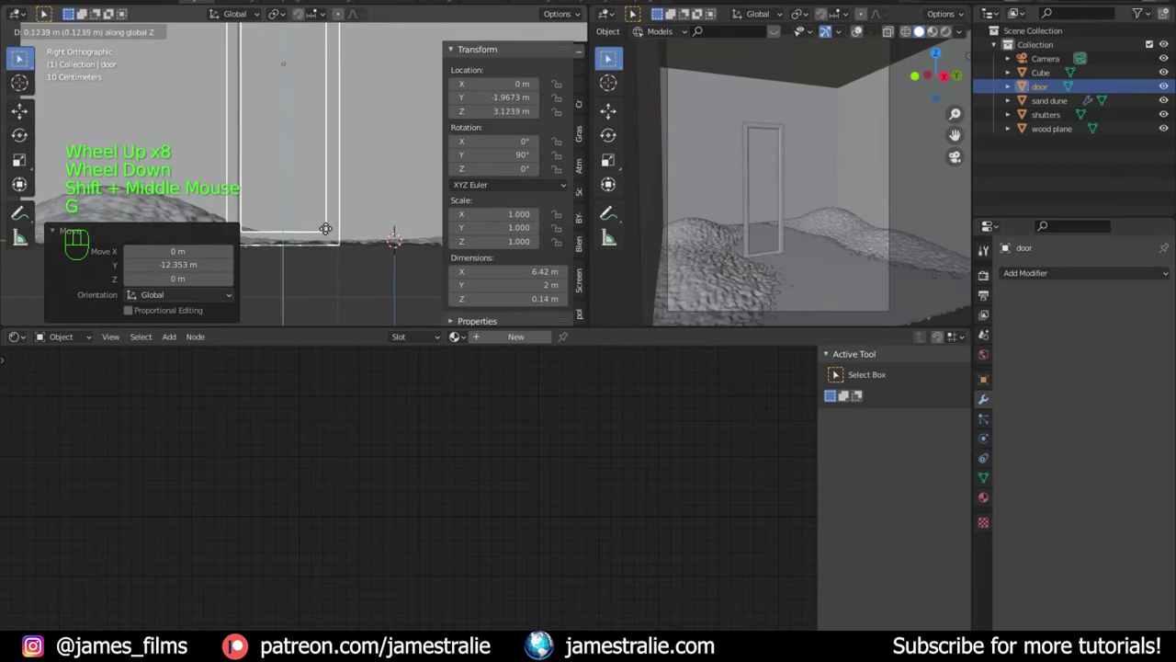
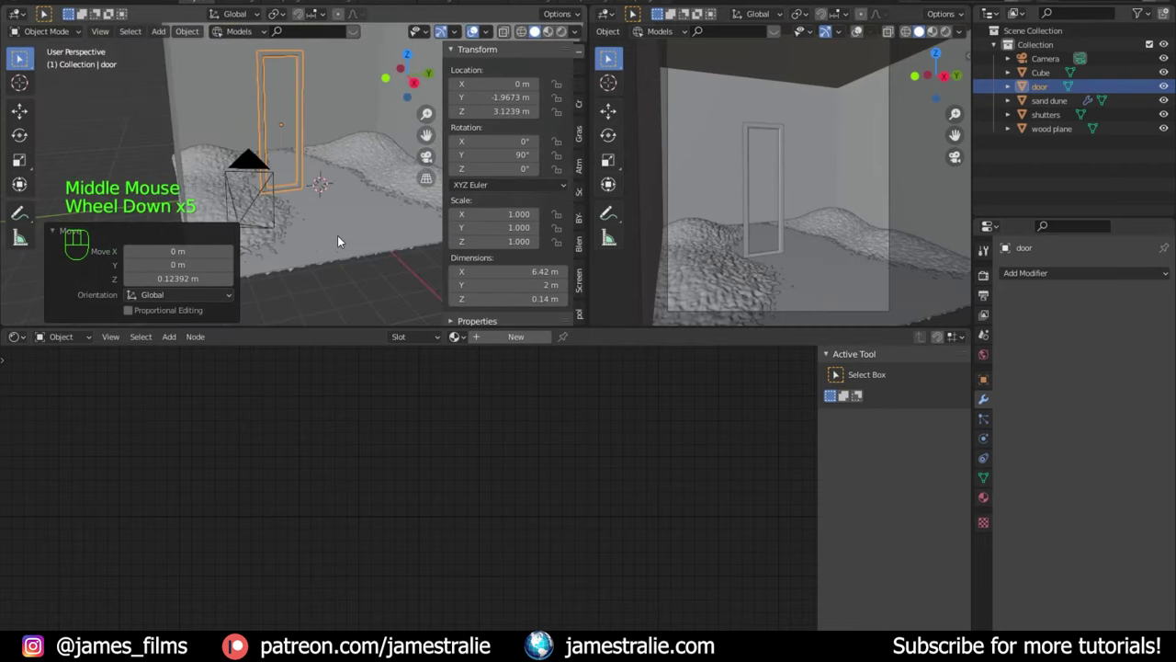
key(g)
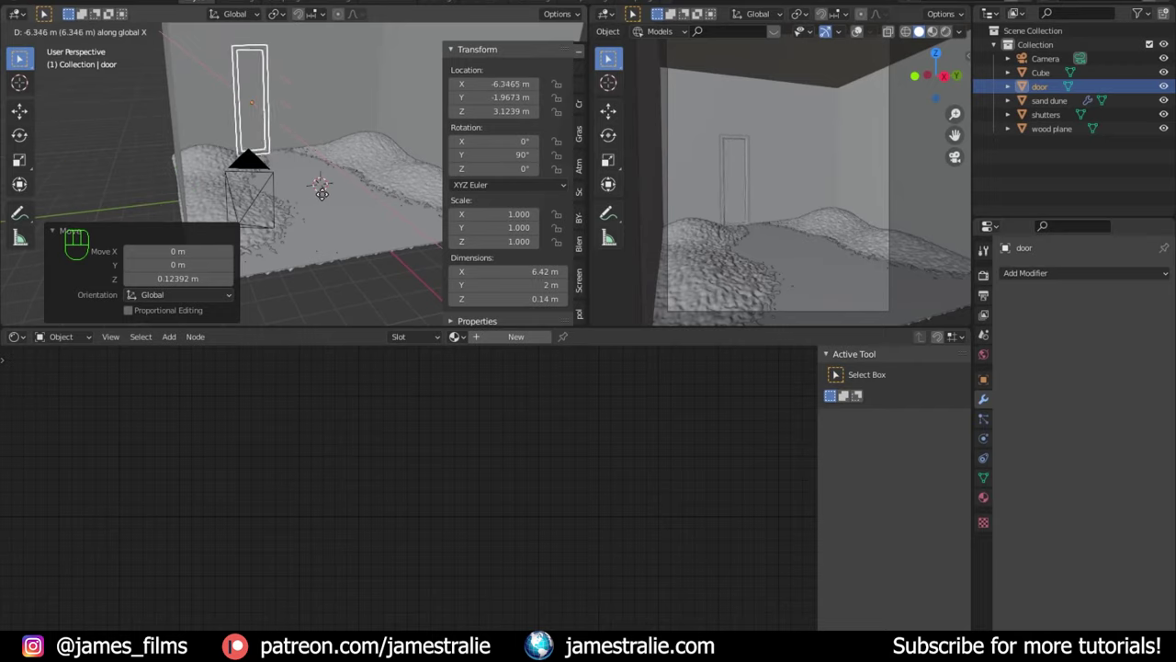
Step: Orbit around the room to check the doorway, then select the shutters object
drag(323, 184, 331, 286)
drag(329, 263, 280, 249)
scroll(up, 3)
drag(369, 261, 275, 147)
scroll(down, 3)
scroll(down, 3)
drag(372, 229, 183, 192)
drag(317, 201, 343, 272)
scroll(up, 3)
drag(343, 264, 296, 198)
click(304, 238)
scroll(down, 3)
scroll(up, 3)
Step: Loop-cut the shutters slab in top view, then inset its top face to form a border
key(Tab)
key(ctrl+r)
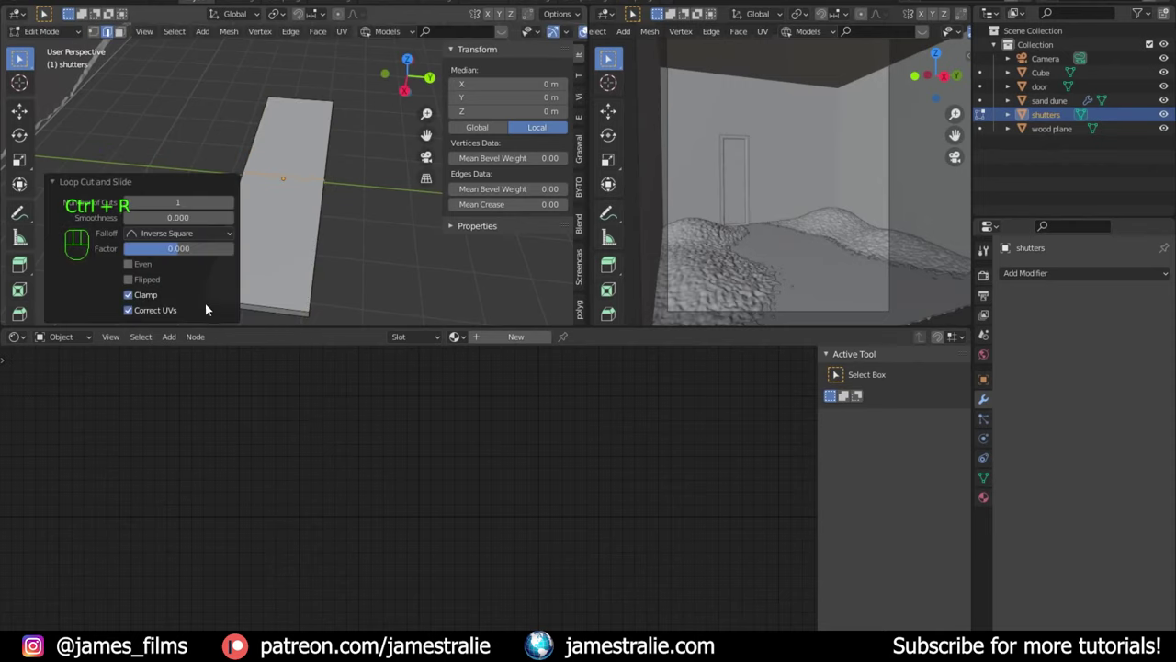
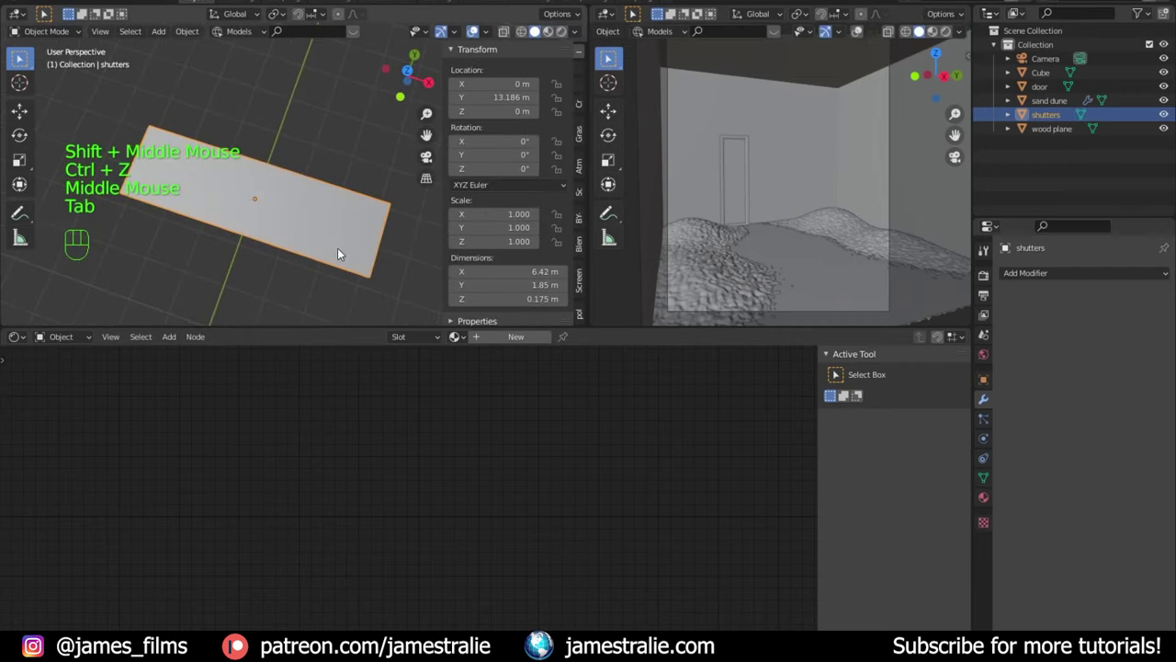
key(KP_7)
key(ctrl+r)
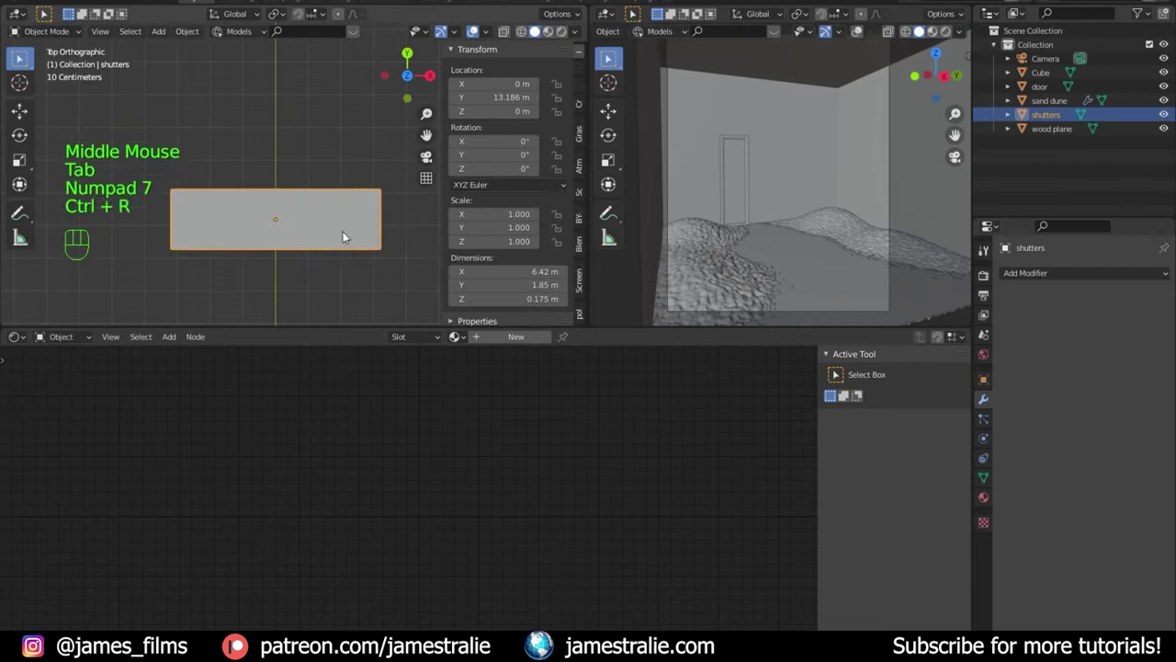
key(Tab)
key(ctrl+r)
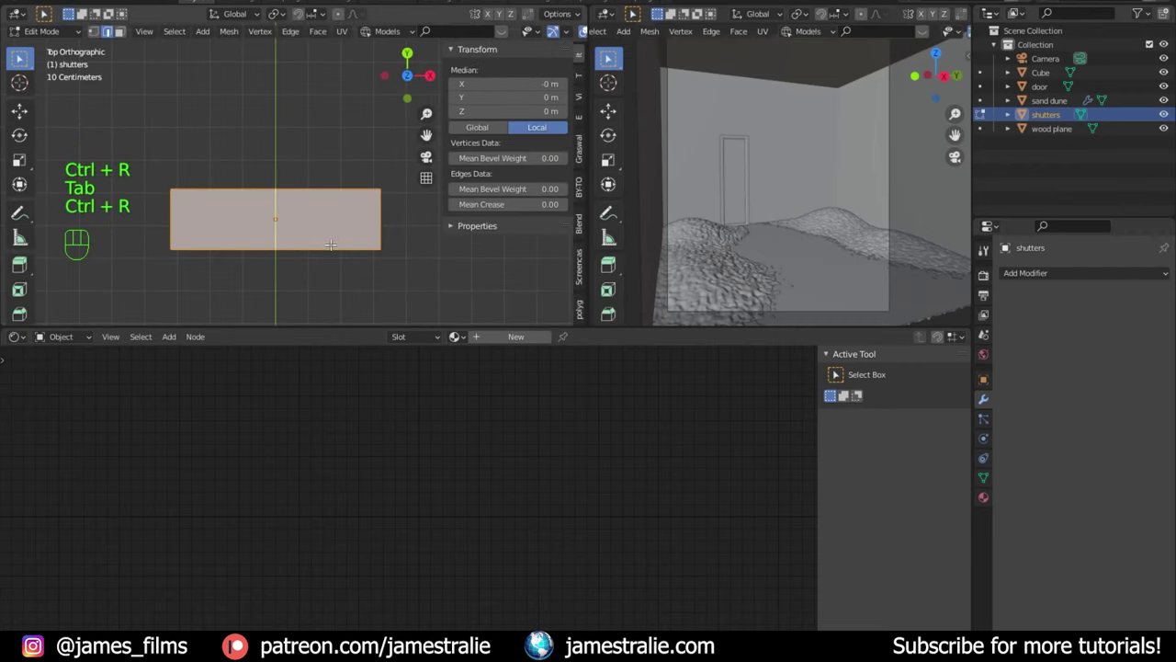
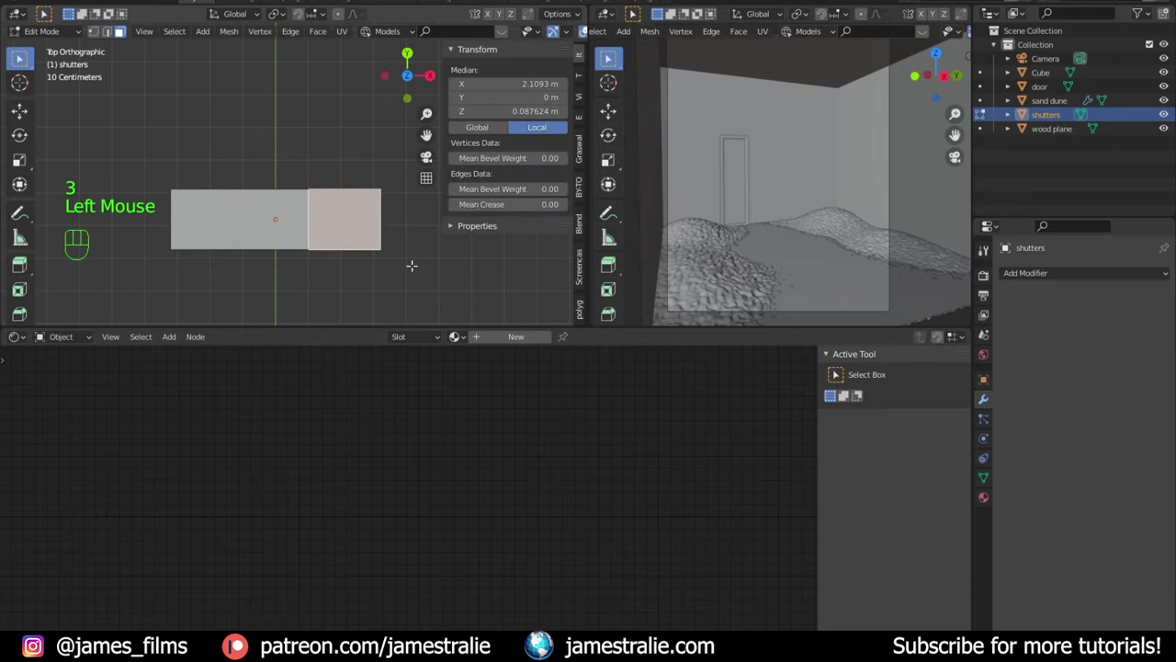
key(i)
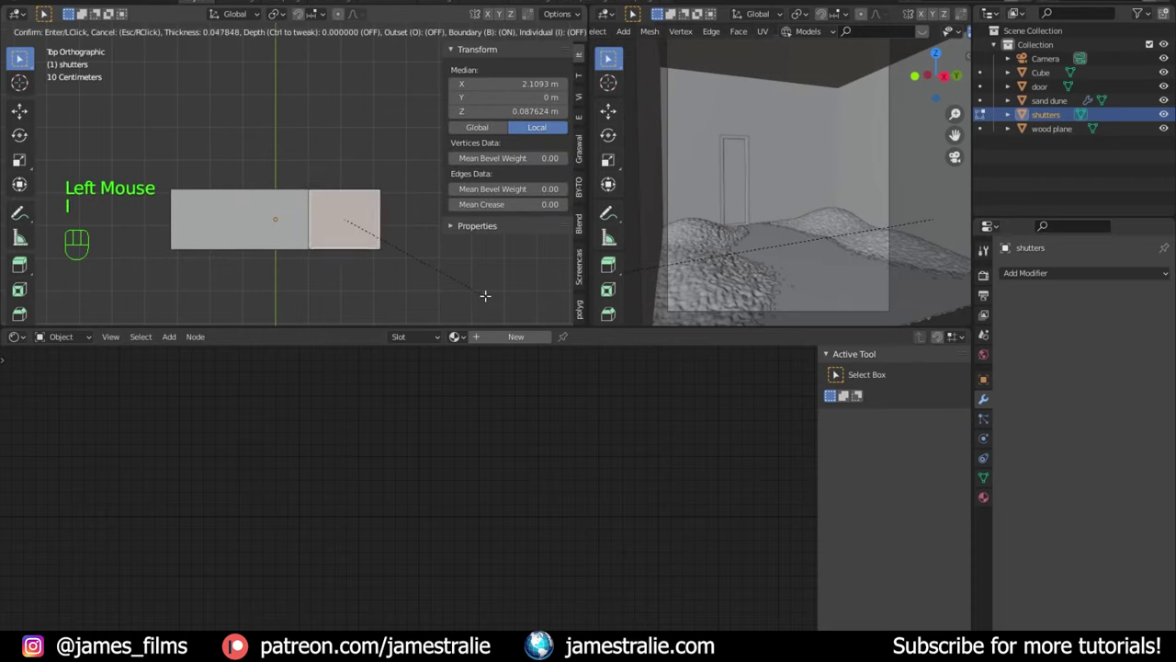
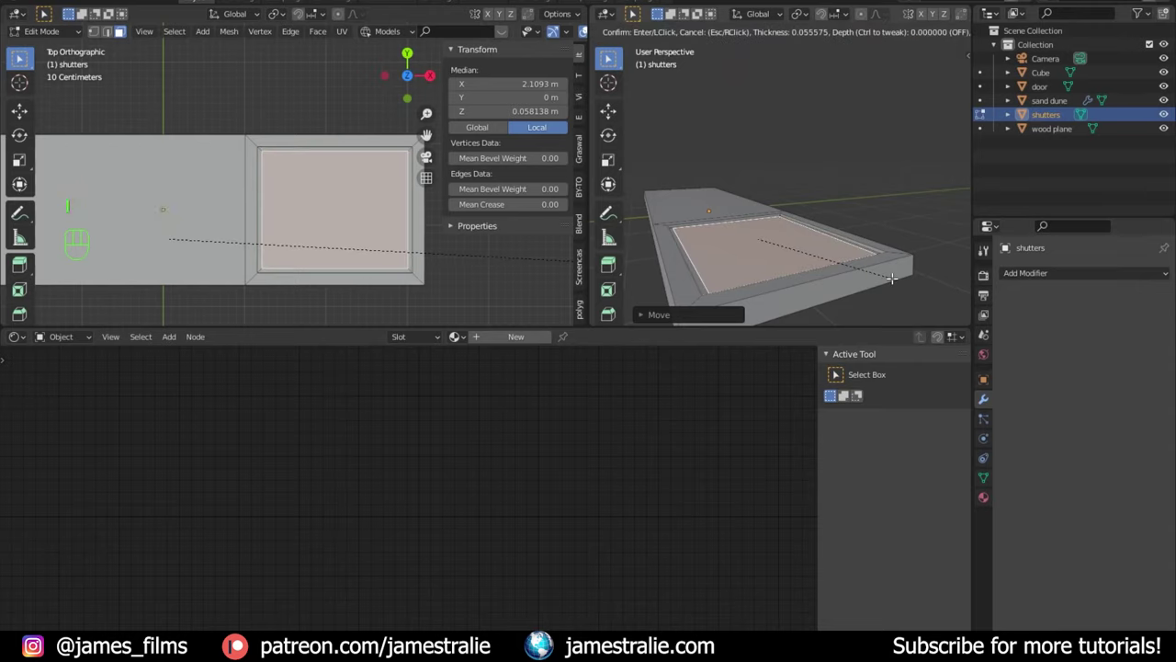
Step: Inset and extrude the panel again, then sink the inner face along Z to recess it
key(g)
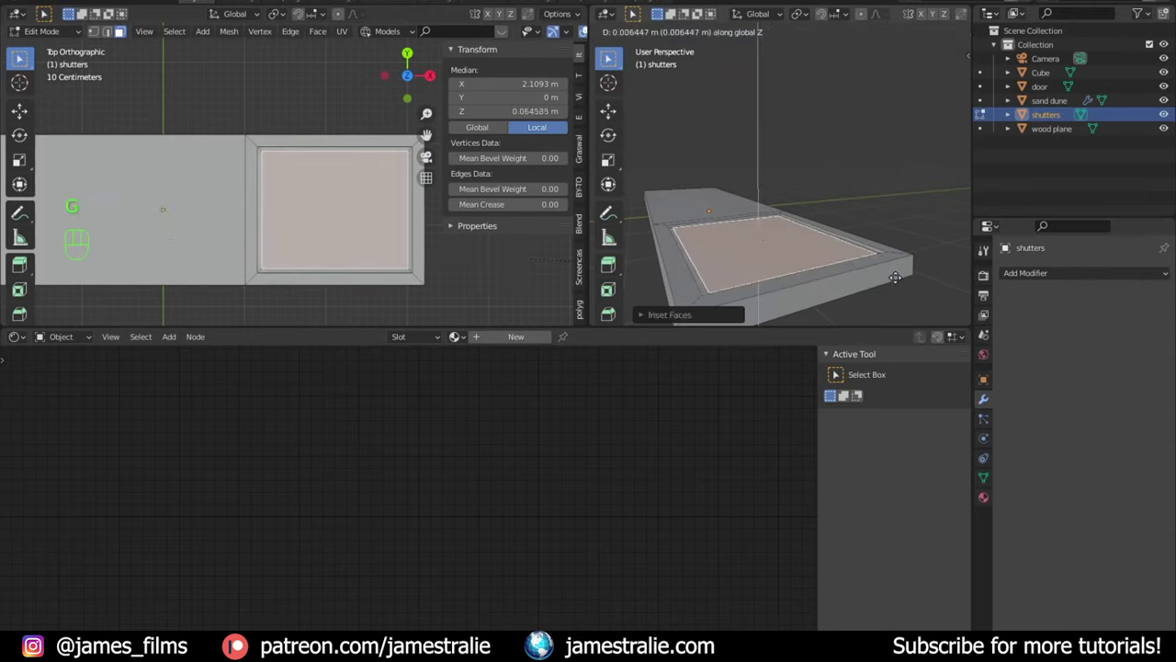
key(i)
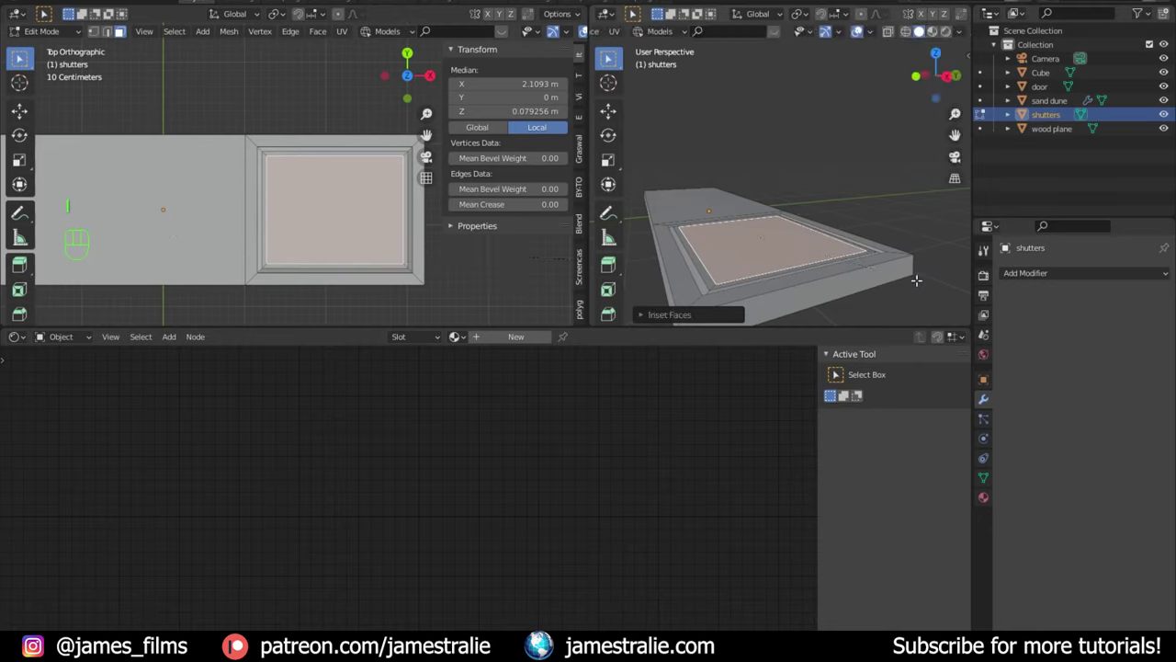
key(e)
key(g)
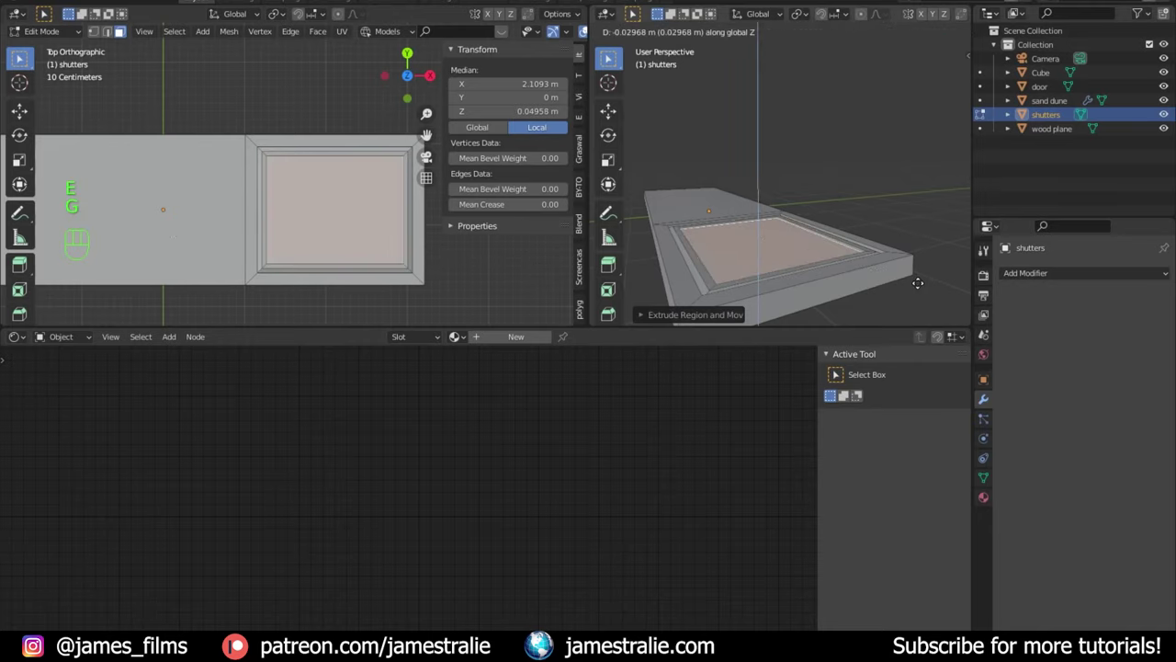
key(i)
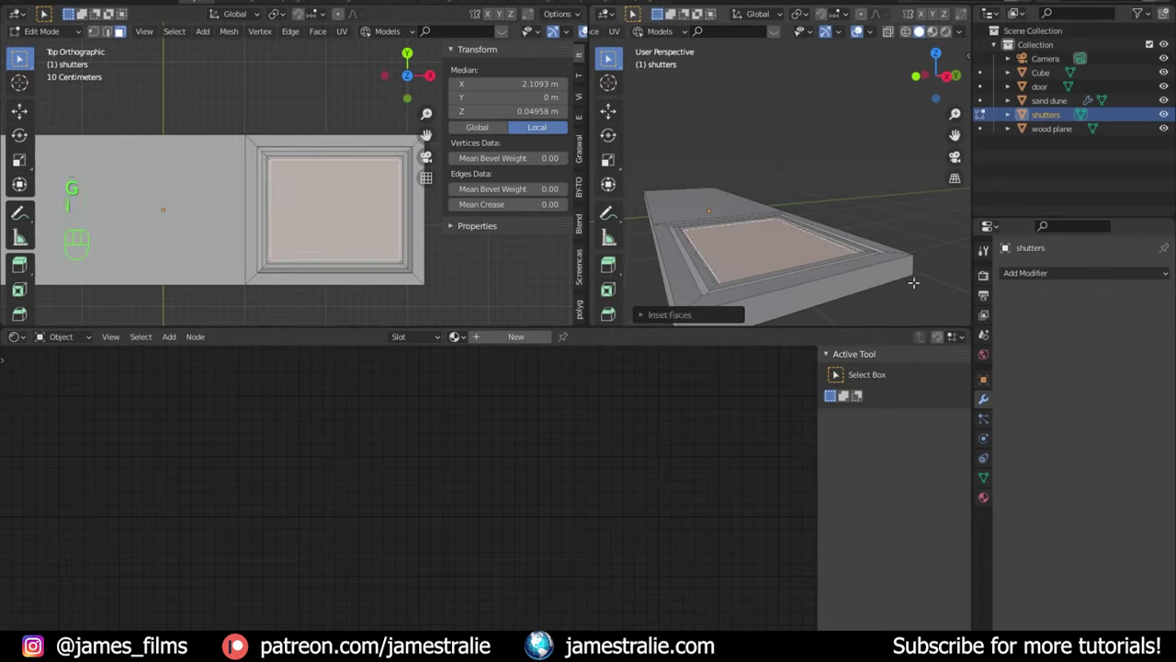
key(e)
key(g)
key(ctrl+z)
key(g)
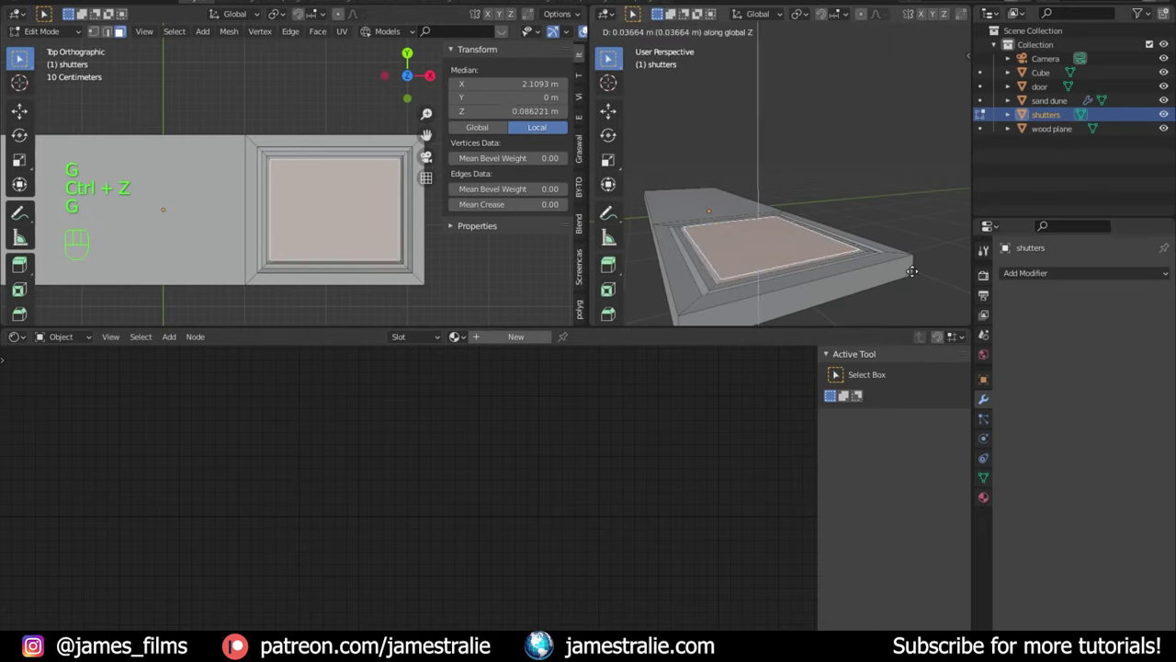
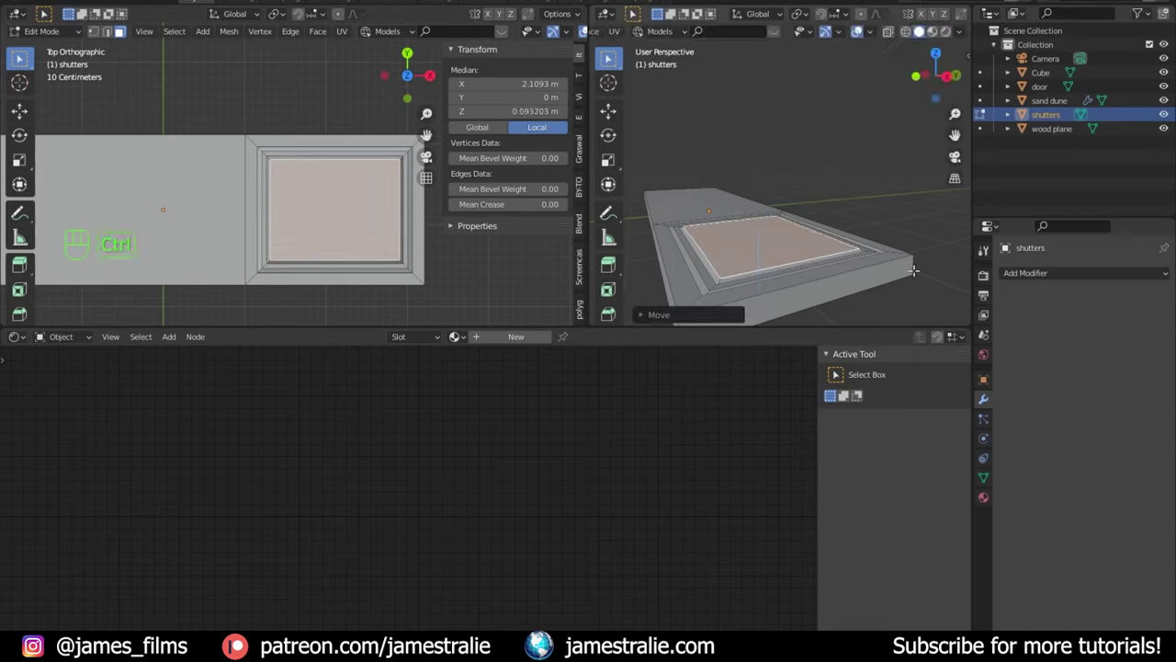
key(ctrl+b)
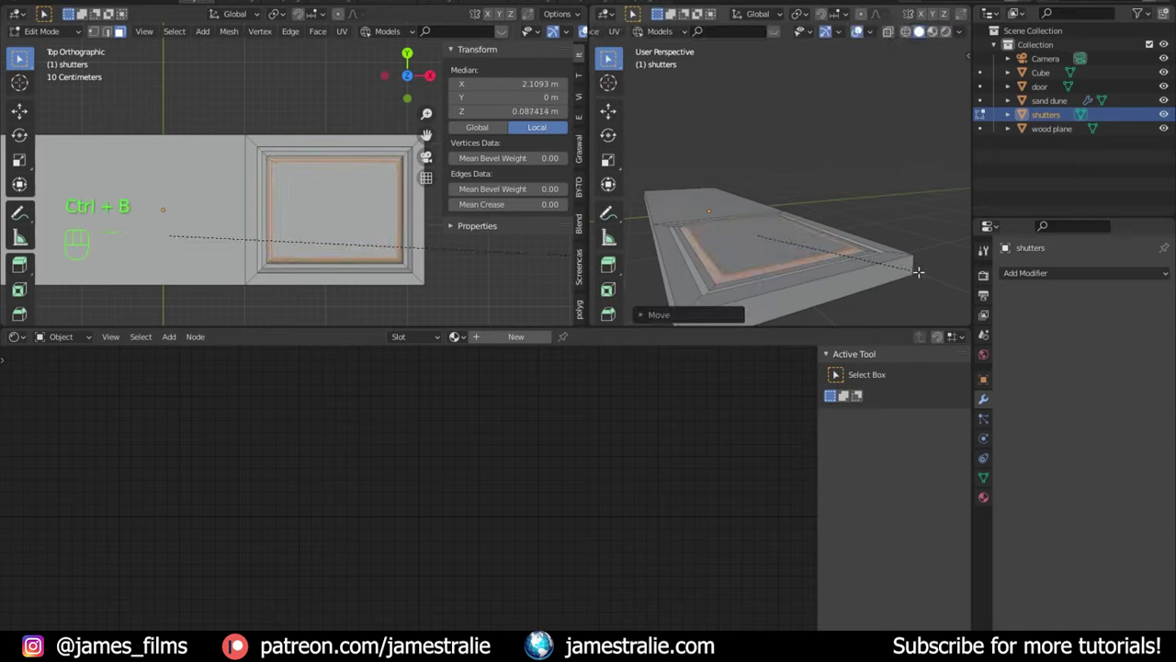
key(Tab)
Step: Orbit and zoom to look down on the finished shutter panel
drag(898, 287, 842, 296)
scroll(down, 3)
drag(823, 237, 825, 39)
scroll(down, 3)
scroll(down, 3)
drag(815, 118, 801, 168)
middle_click(799, 193)
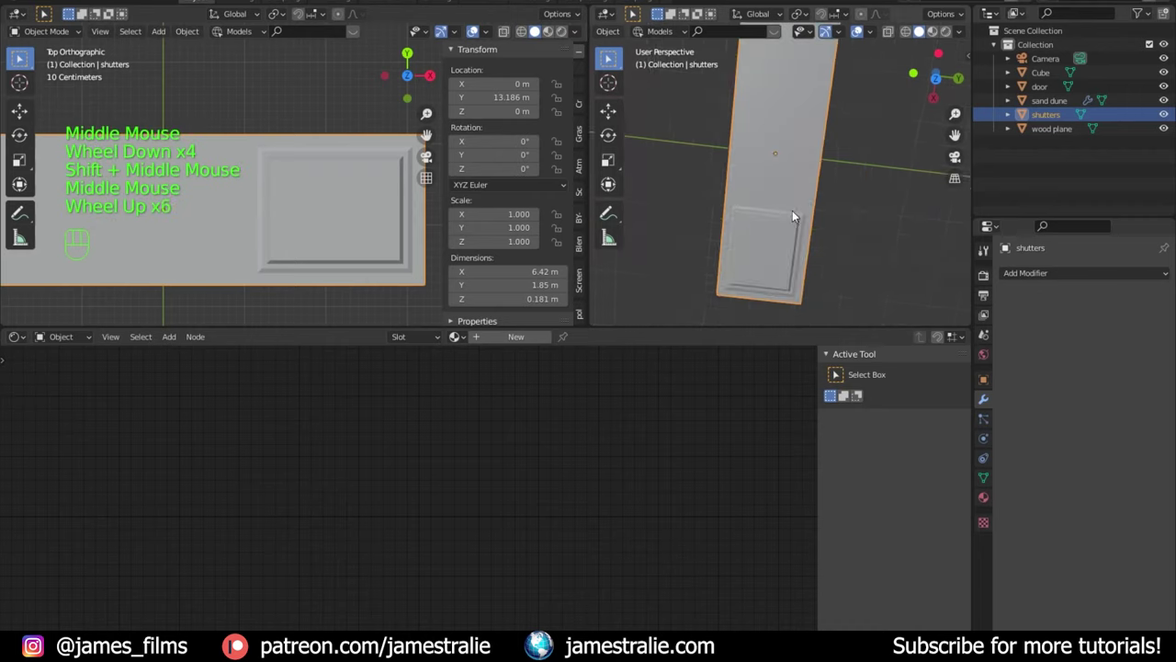
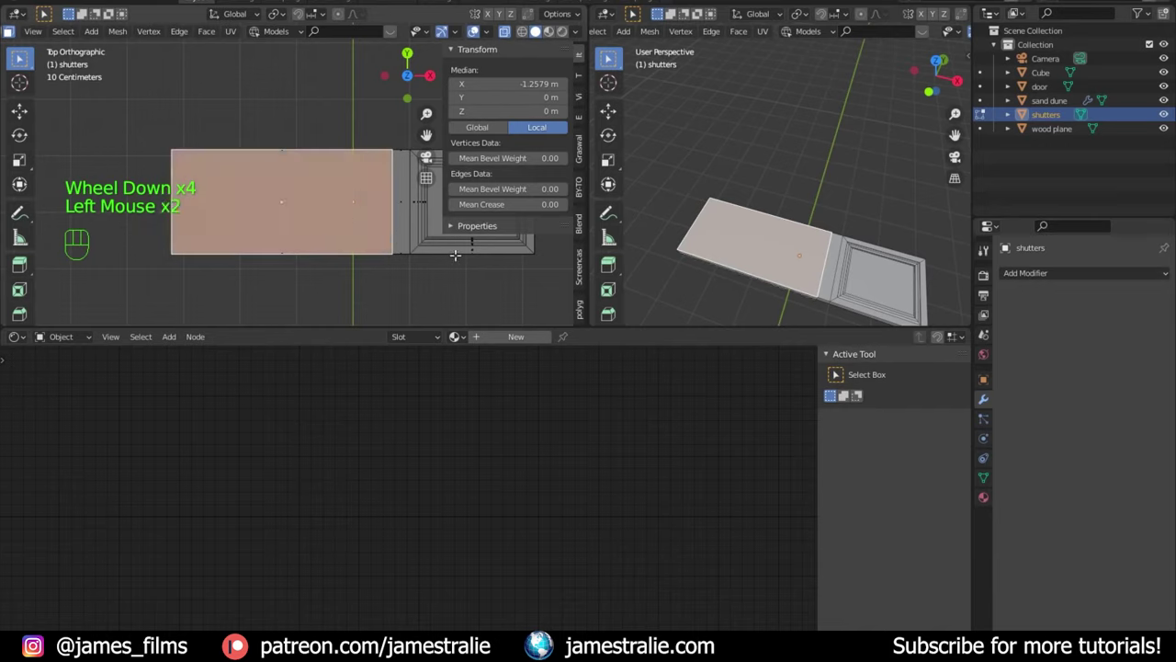
Step: Inset the long half's face and delete the inner face to open the frame
key(i)
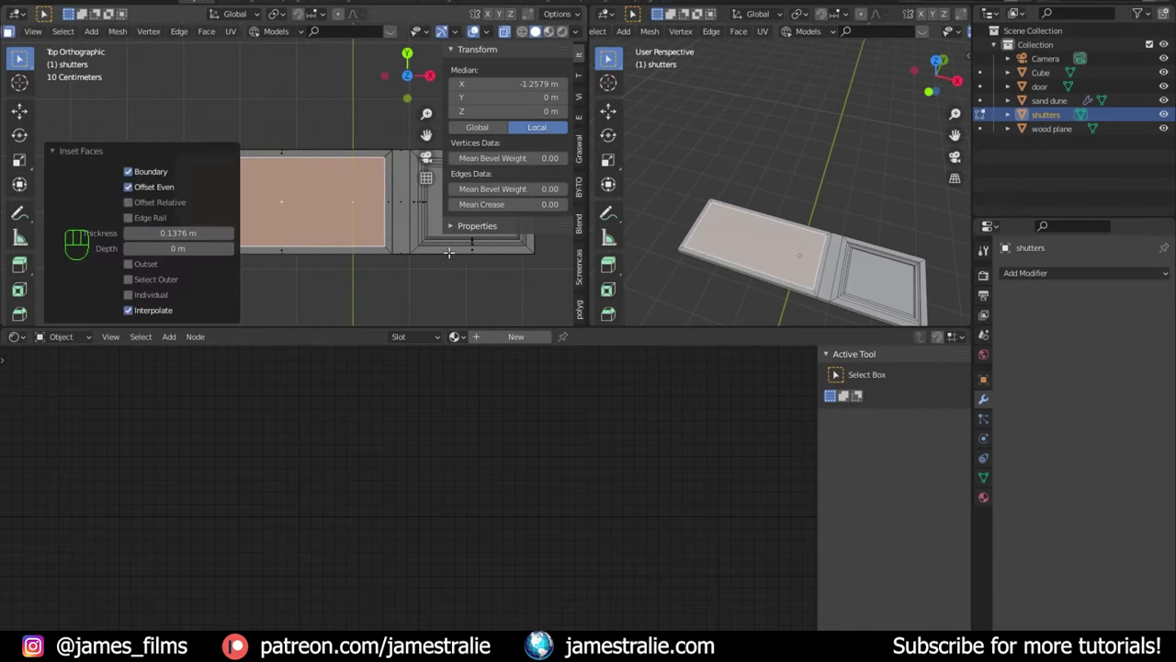
key(x)
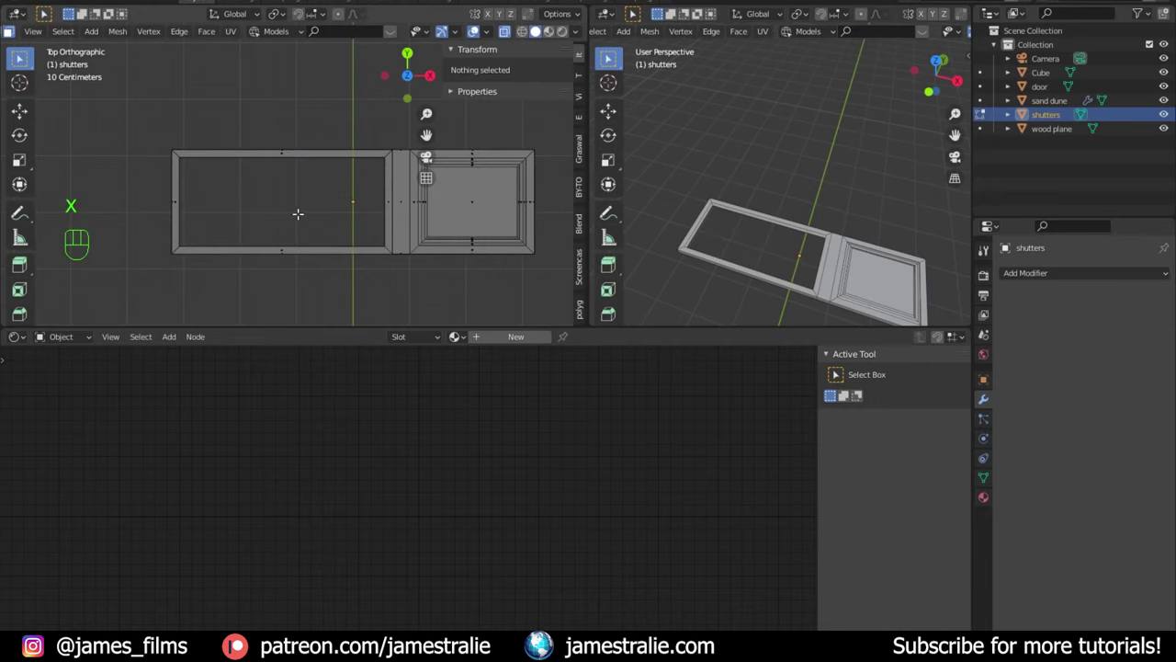
middle_click(474, 28)
scroll(up, 3)
middle_click(474, 28)
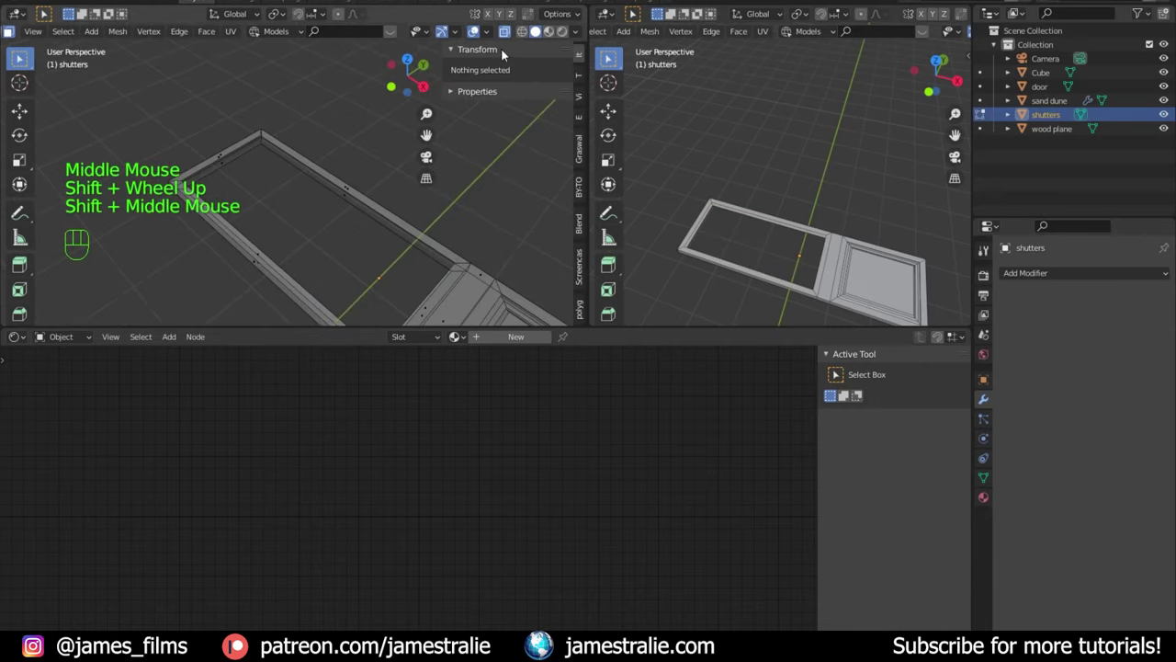
Step: Fill faces between pairs of open frame edges to close its first inner walls
click(509, 34)
key(2)
click(478, 27)
click(478, 26)
key(f)
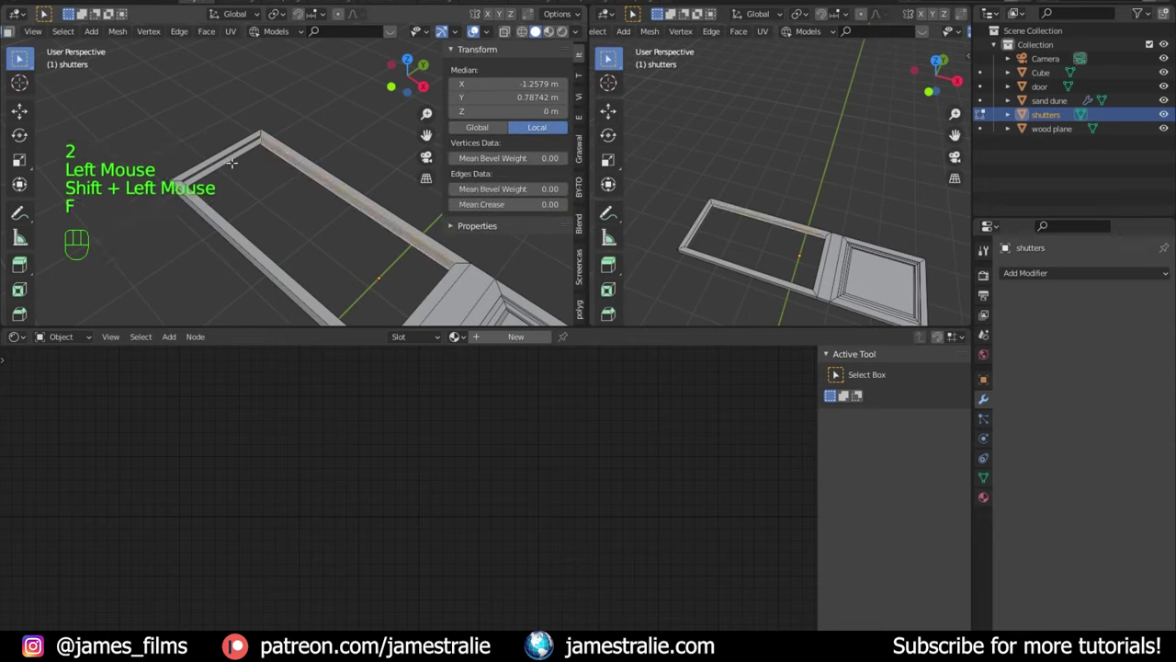
click(478, 27)
click(478, 26)
key(f)
middle_click(478, 27)
middle_click(478, 27)
middle_click(477, 27)
scroll(up, 3)
Step: Fill the remaining frame edge pairs so the hollow frame has solid sides, then leave Edit Mode
click(478, 27)
click(478, 26)
key(f)
middle_click(477, 27)
middle_click(478, 26)
scroll(up, 3)
scroll(up, 3)
click(478, 26)
click(474, 27)
key(f)
scroll(down, 3)
key(Tab)
Step: Orbit and zoom around the shutter to check the open frame beside the inset panel
drag(236, 190, 365, 181)
scroll(down, 3)
drag(313, 193, 360, 247)
scroll(up, 3)
scroll(down, 3)
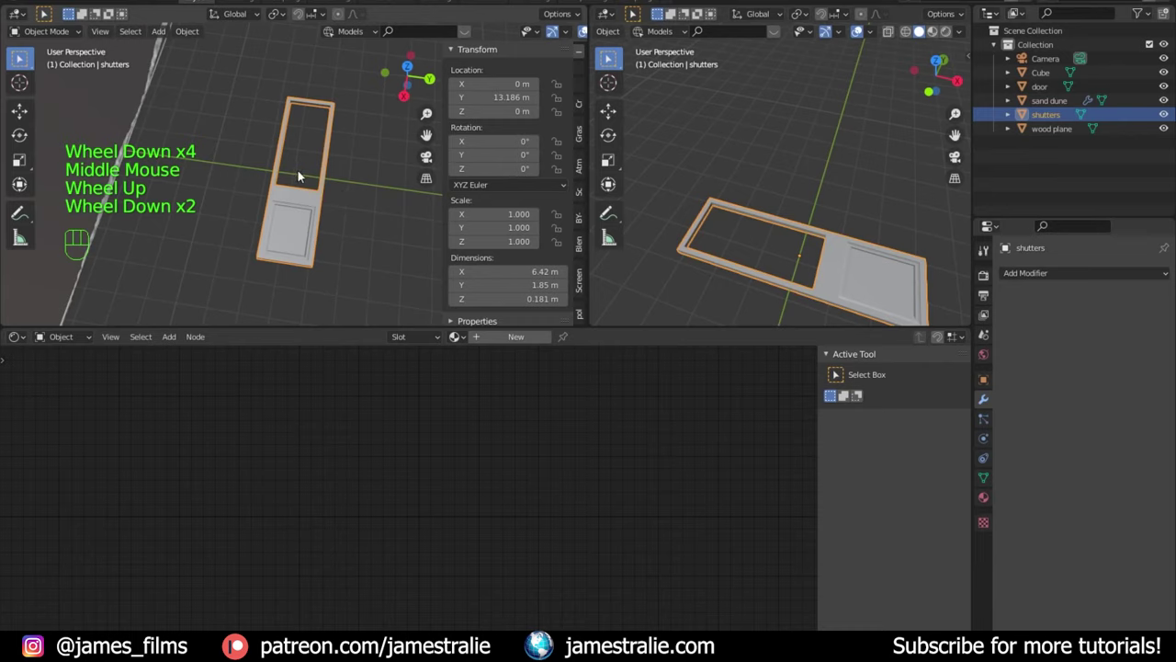
scroll(down, 3)
Step: Add a new cube and move it onto the shutter's open frame from top view
key(shift+a)
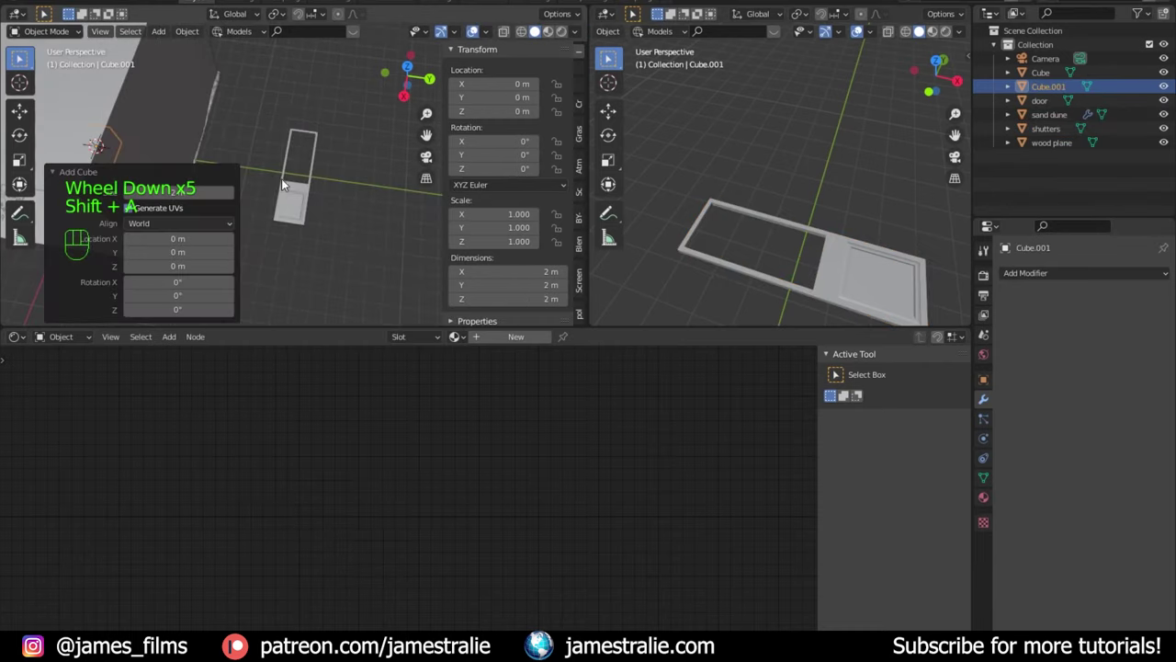
key(g)
key(g)
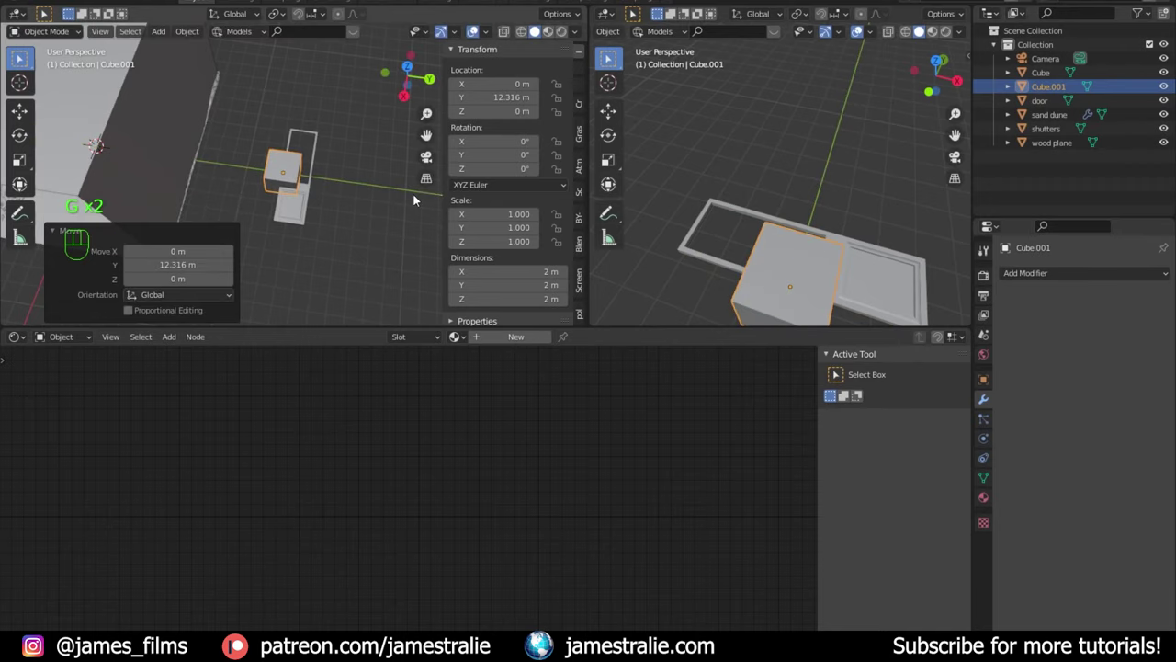
key(KP_7)
scroll(up, 3)
key(g)
Step: Scale the cube into a thin slat about 0.274 × 1.72 × 0.092 m spanning the frame
key(Tab)
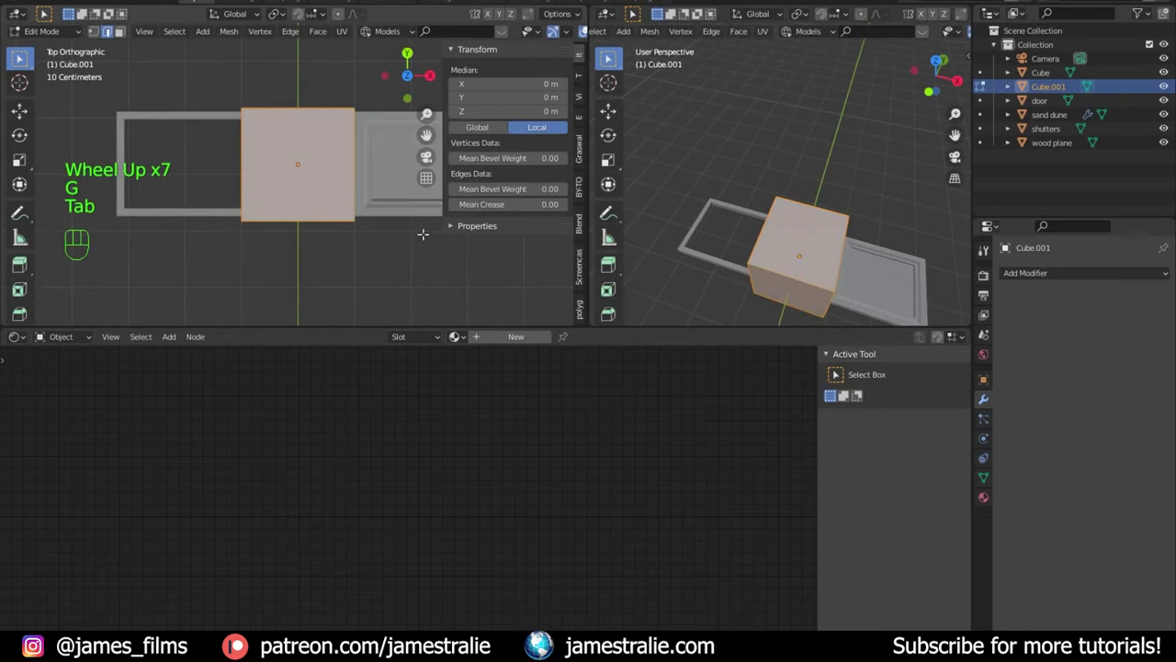
key(s)
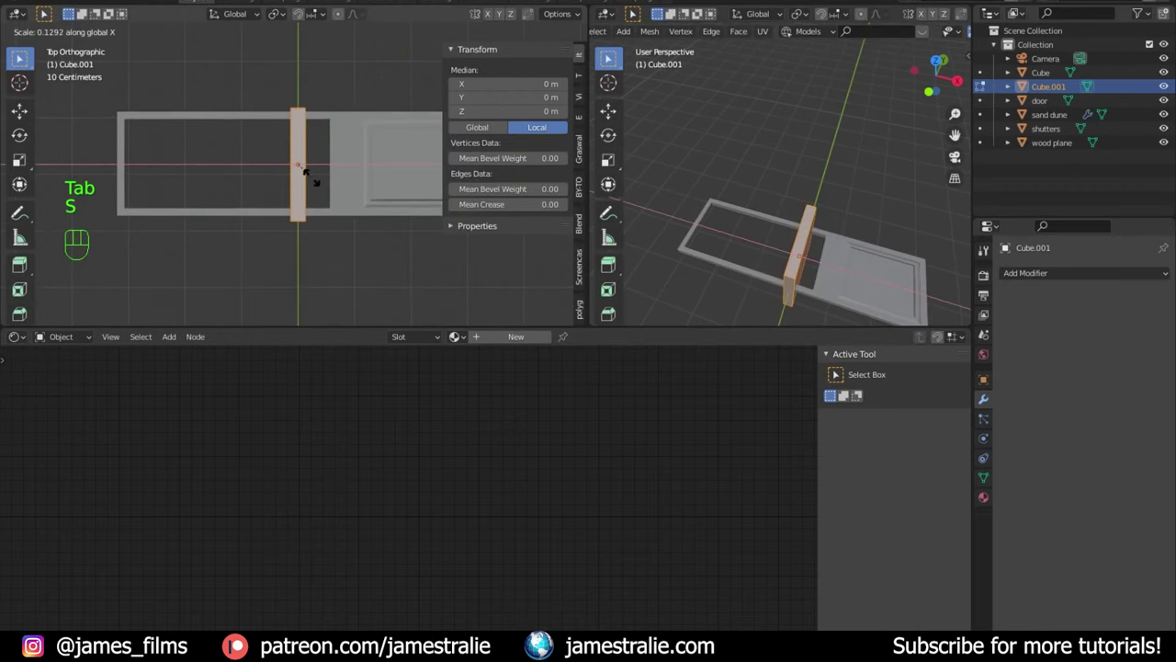
key(s)
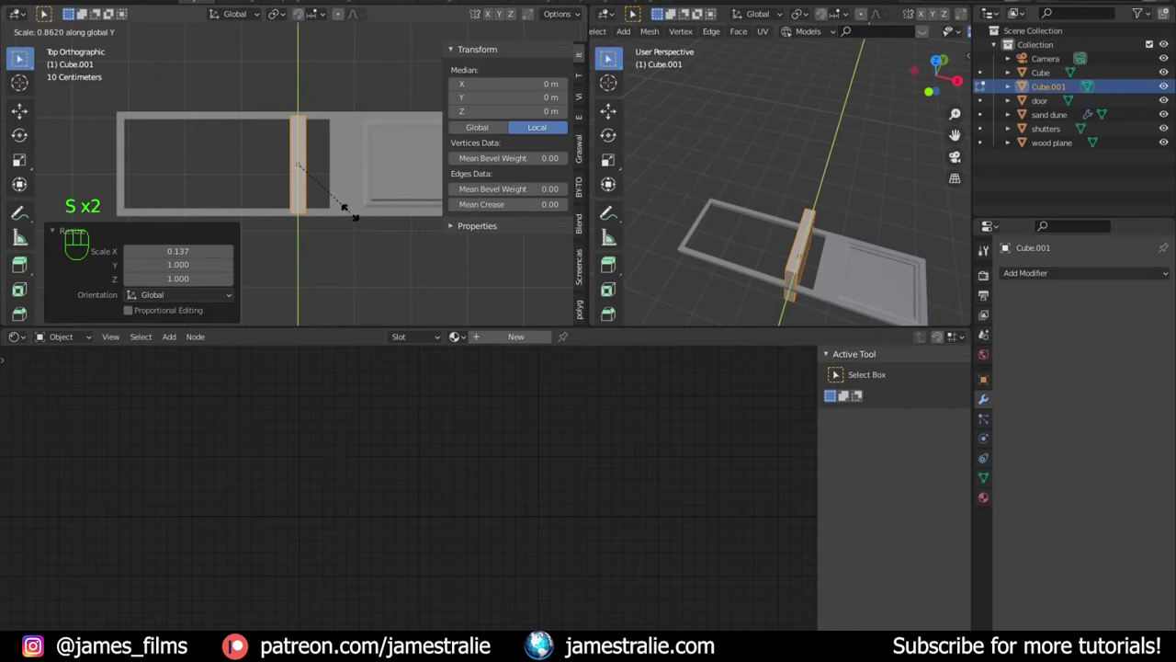
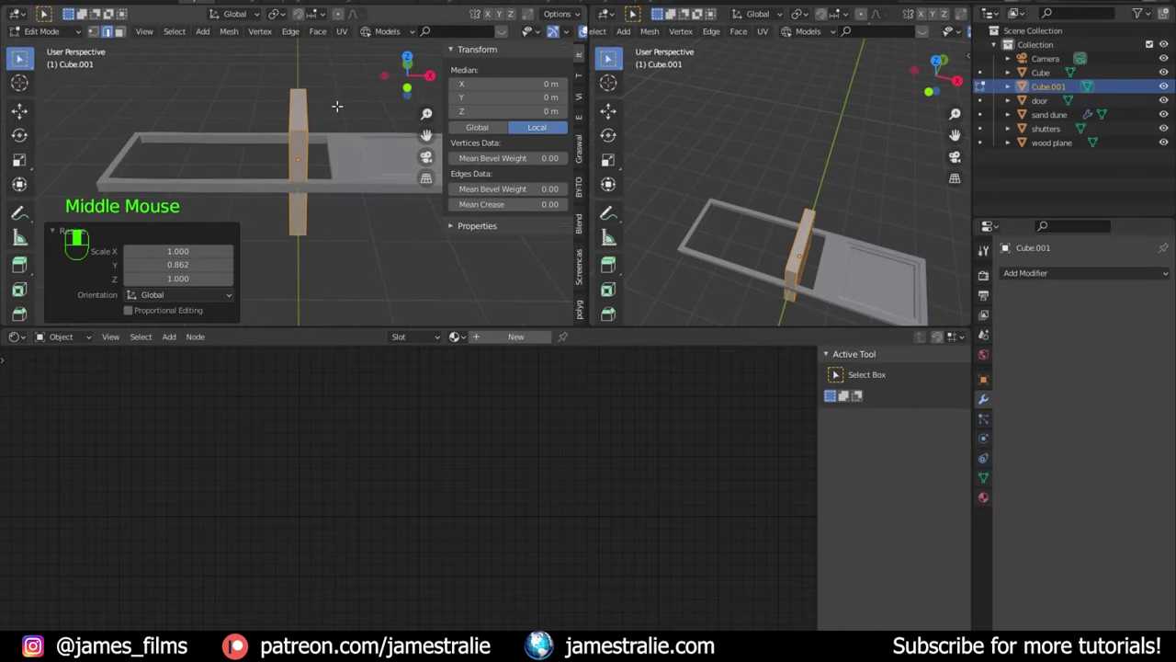
key(s)
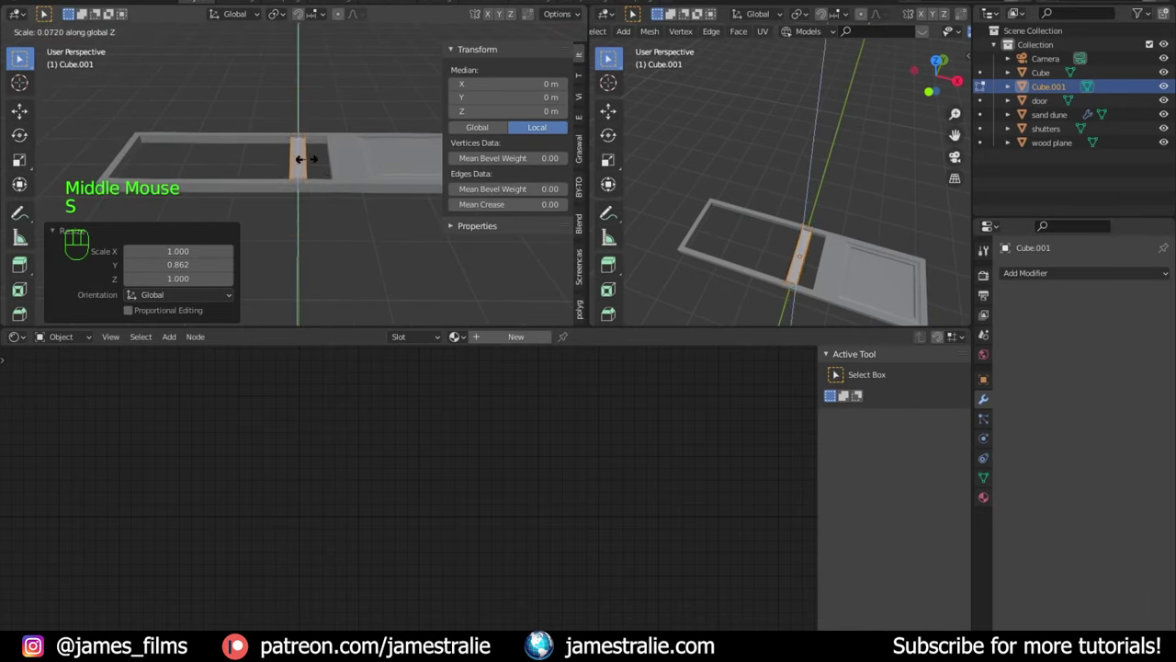
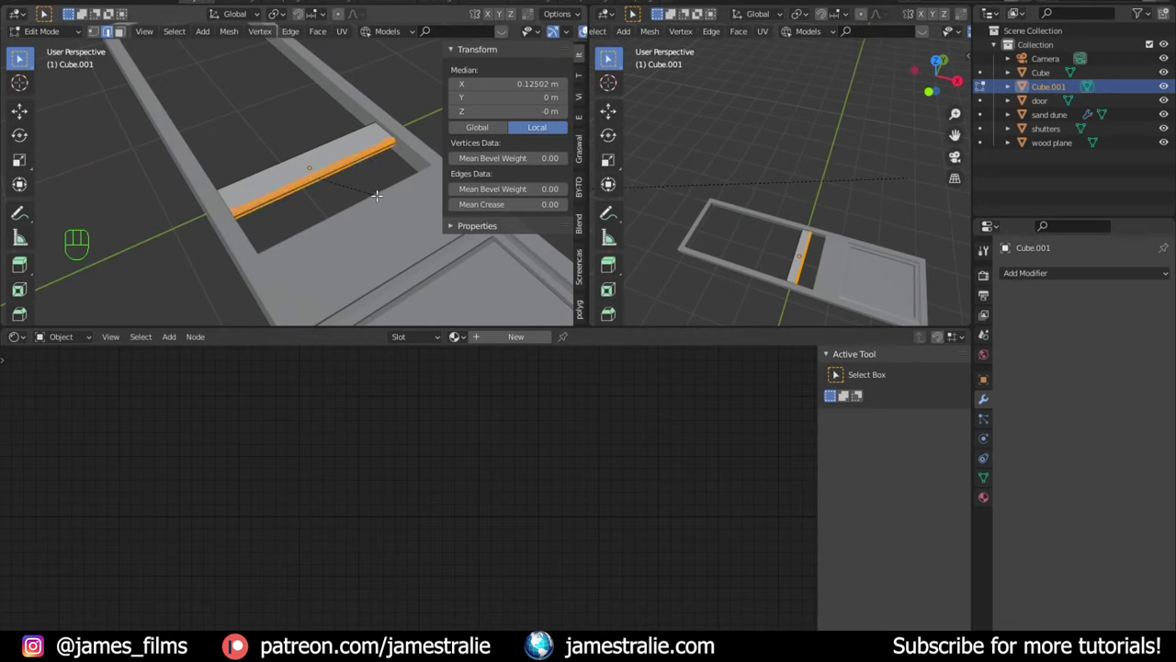
key(Tab)
scroll(up, 3)
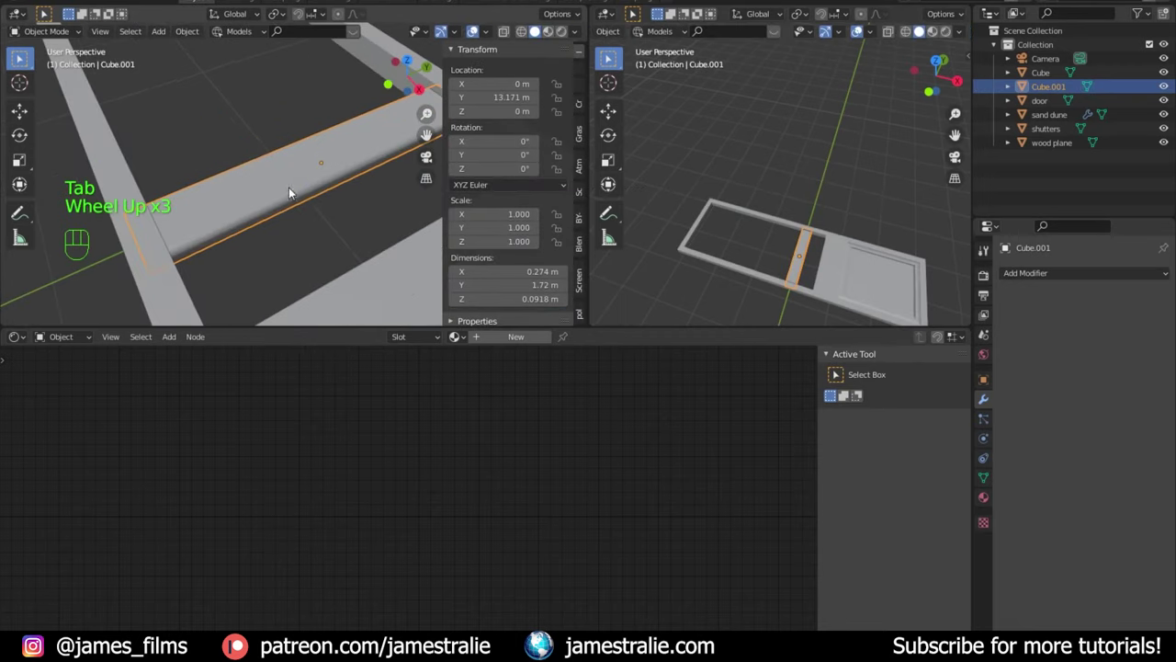
Step: Enable Auto Smooth normals in the slat's mesh data settings
drag(292, 194, 314, 225)
drag(314, 225, 327, 199)
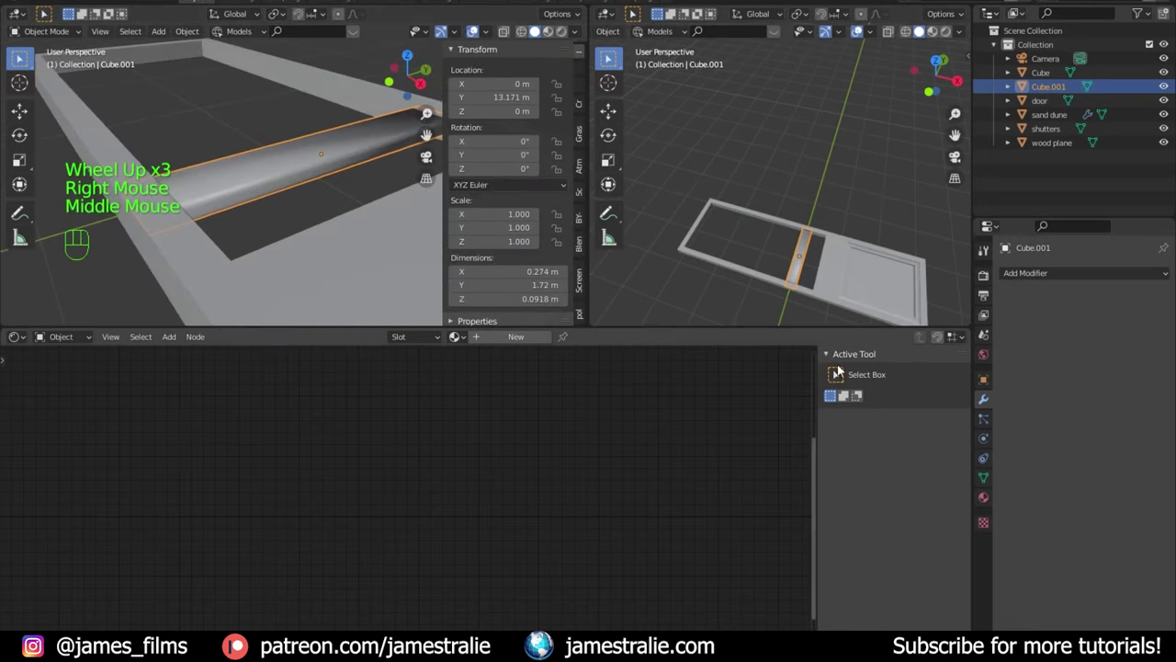
click(993, 479)
scroll(down, 3)
click(1025, 460)
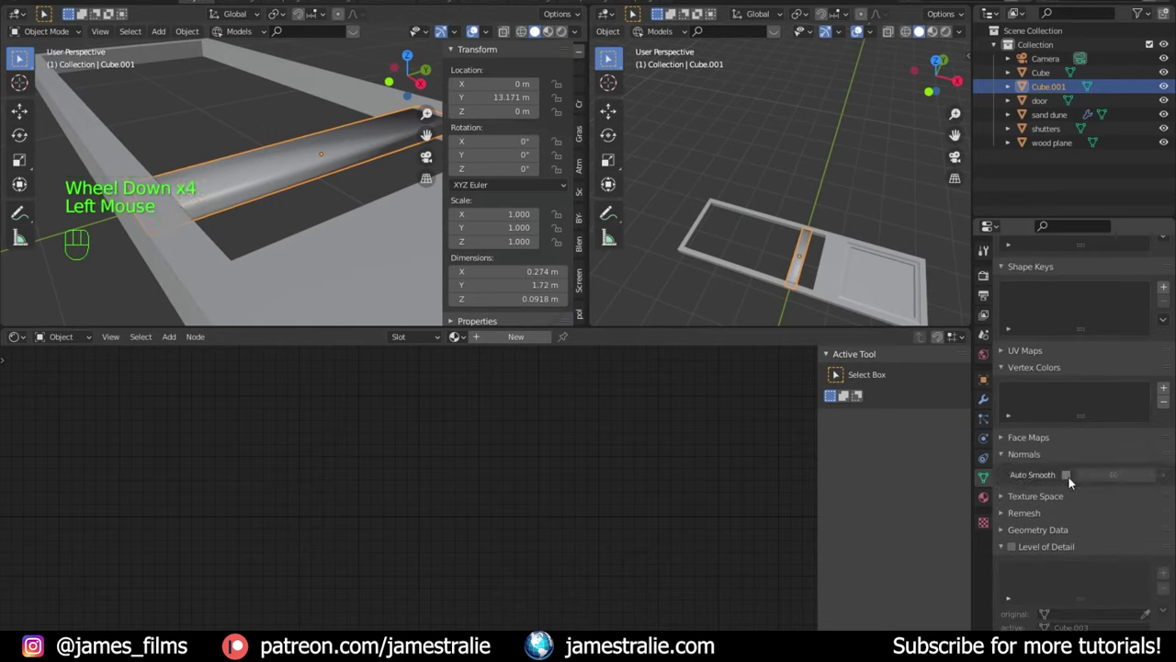
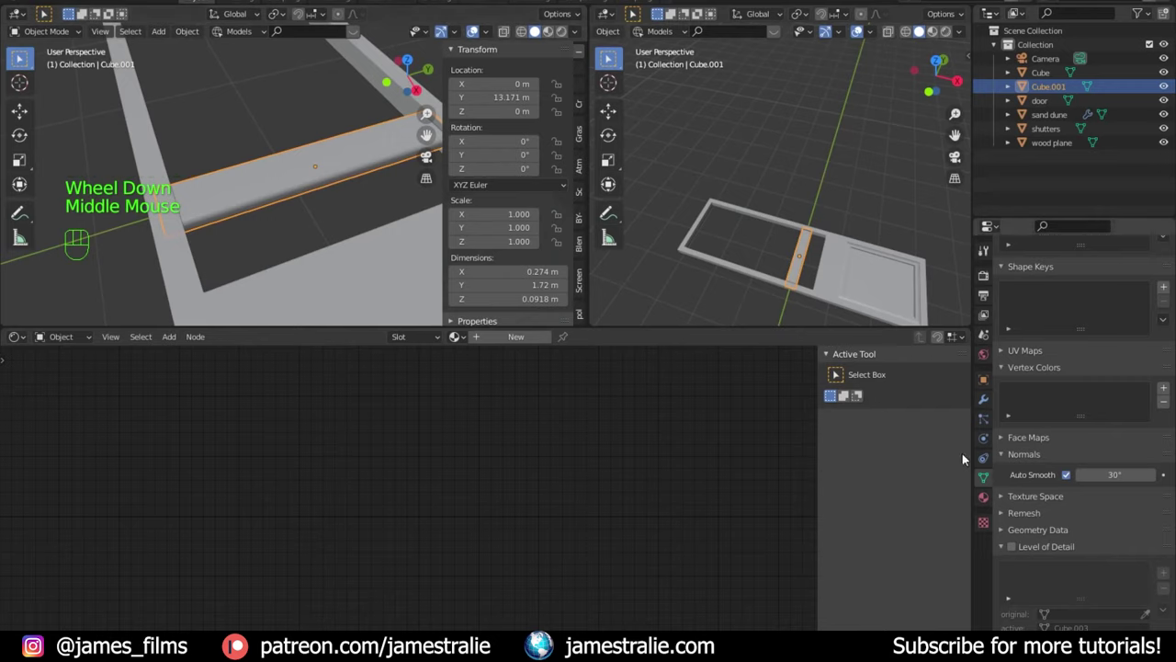
click(342, 226)
drag(286, 233, 291, 275)
drag(294, 238, 322, 166)
scroll(up, 3)
click(320, 169)
scroll(up, 3)
Step: Scale the slat thinner to 0.0593 m and add an Array modifier doubling it across the frame
key(Tab)
key(a)
key(s)
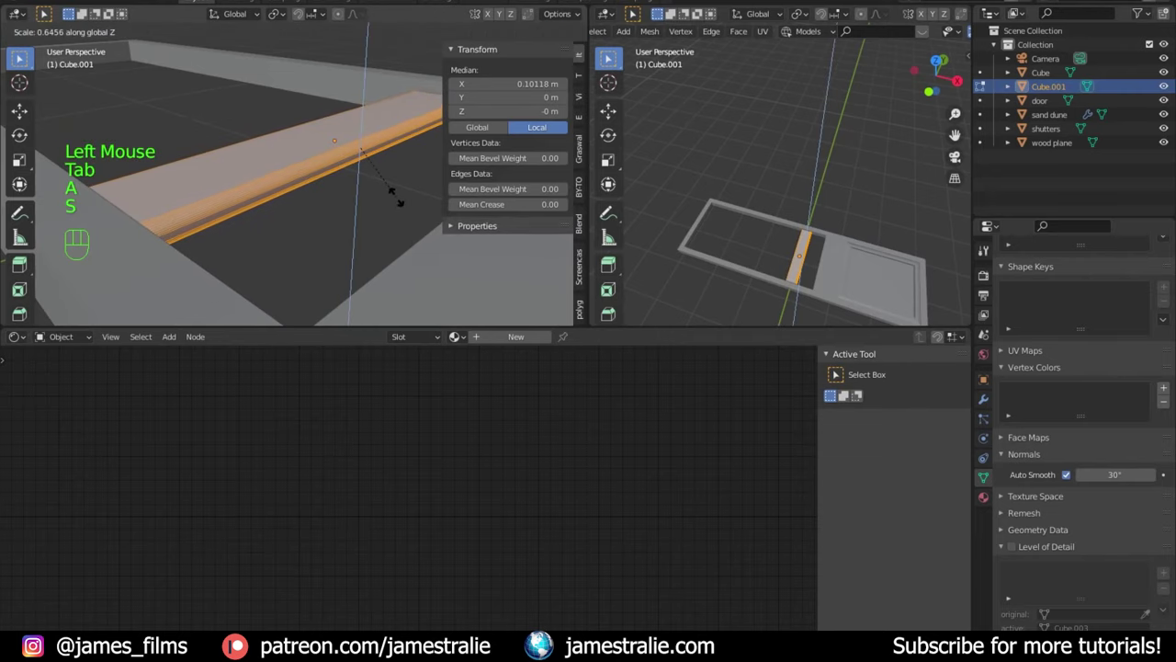
key(Tab)
scroll(down, 3)
drag(347, 210, 344, 261)
scroll(down, 3)
drag(345, 245, 346, 275)
drag(347, 272, 404, 229)
scroll(down, 3)
click(986, 397)
drag(1055, 280, 888, 316)
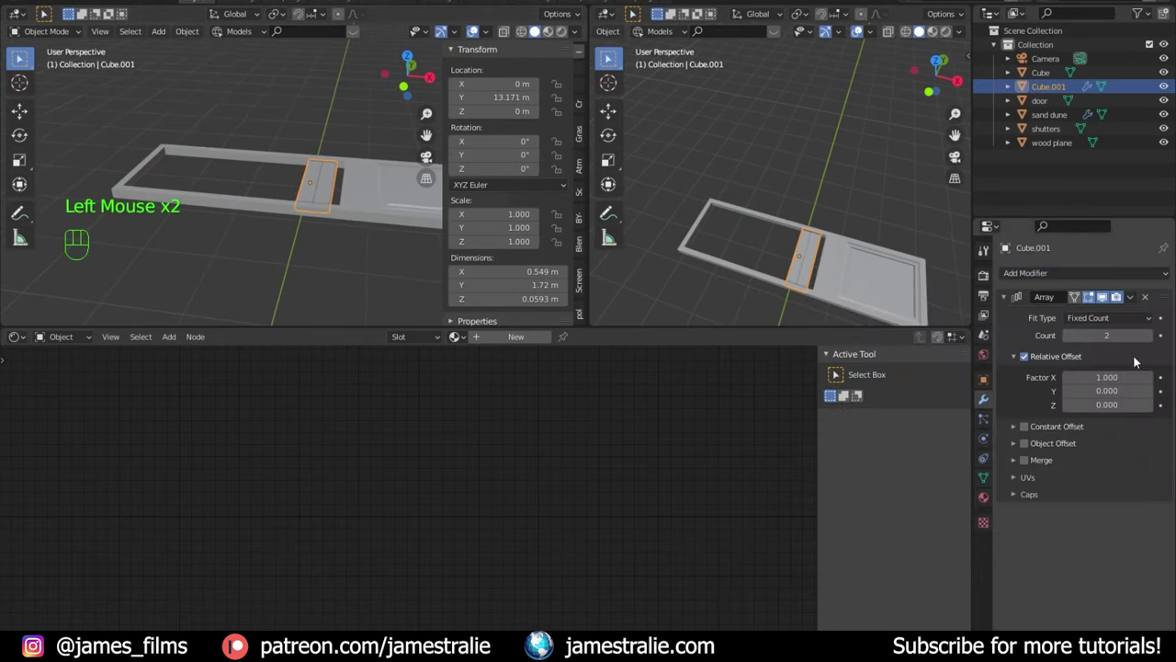
Step: Set the array to 15 slats at 1.1 relative offset, move the row to the frame's end and rotate the slat
click(1150, 379)
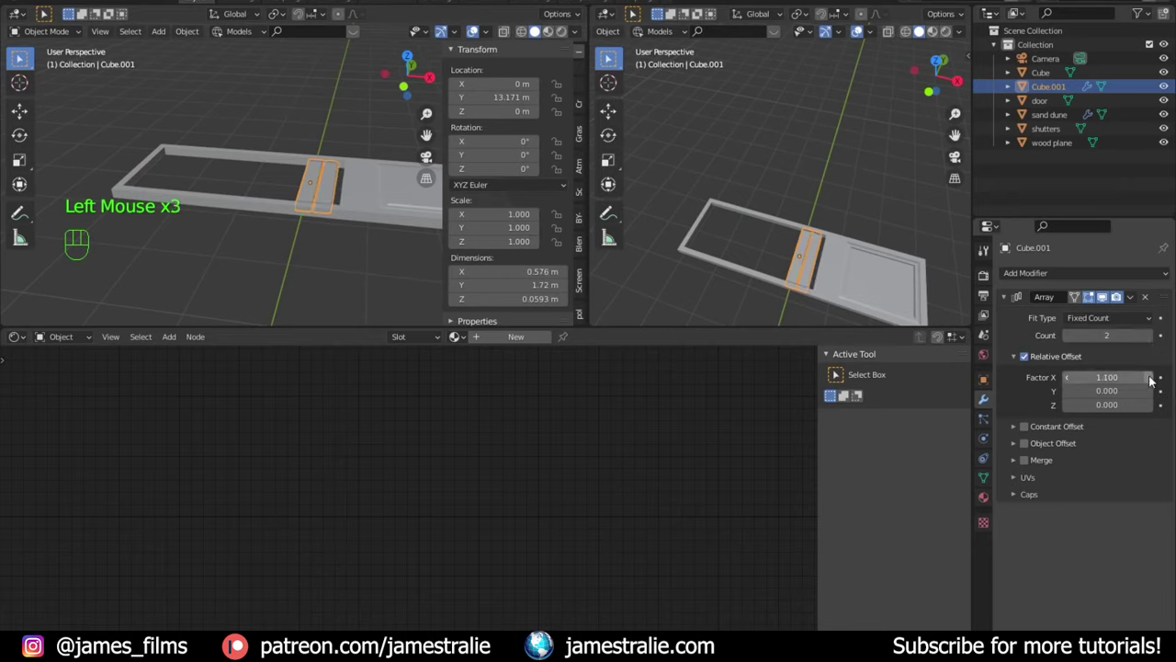
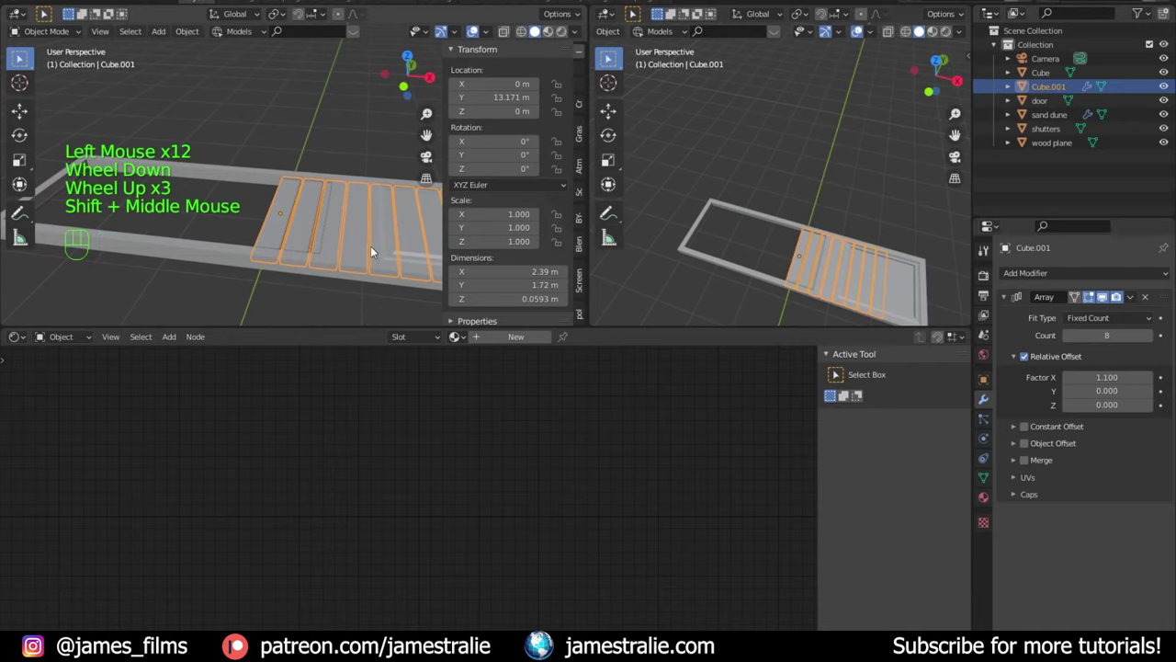
key(g)
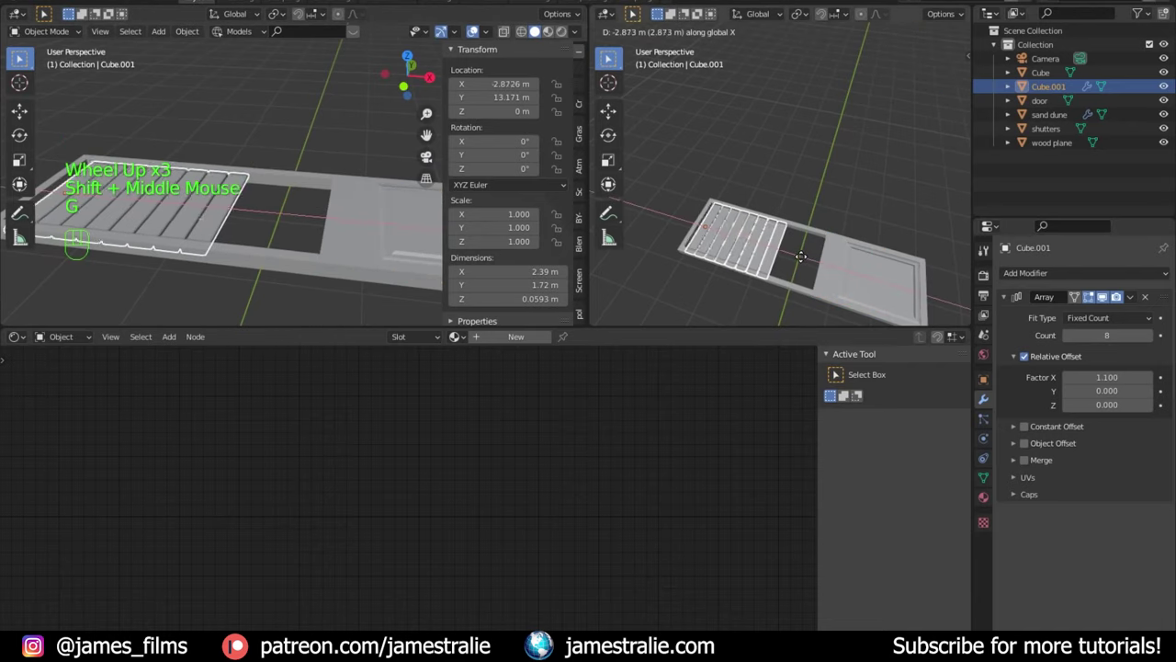
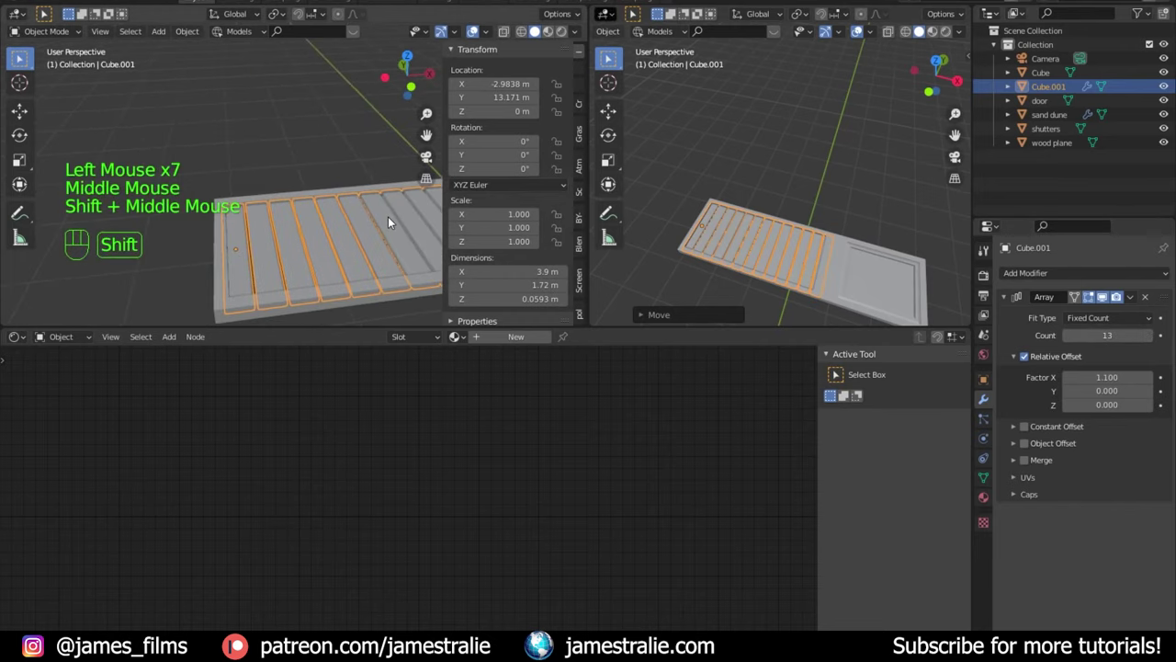
key(Tab)
key(r)
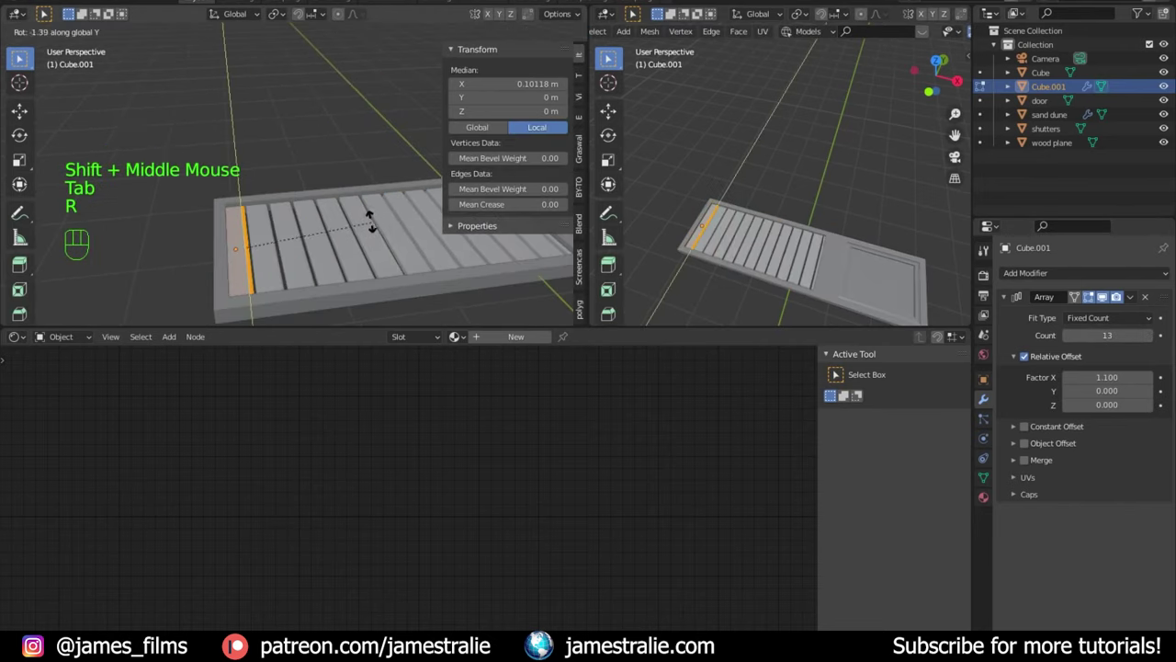
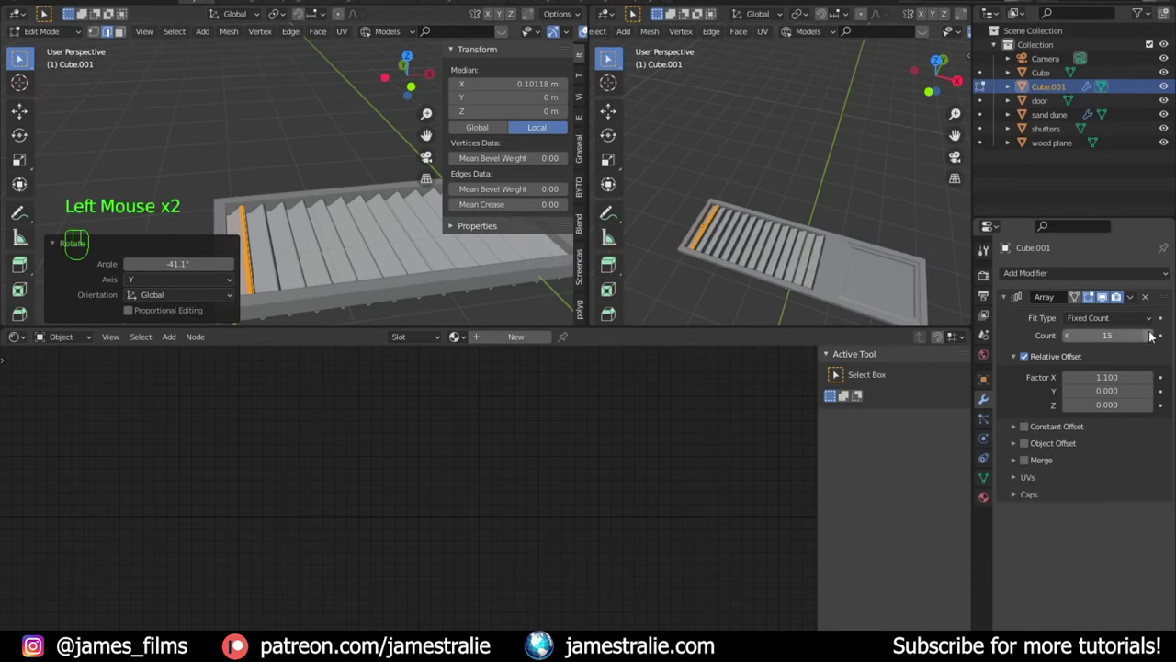
key(Tab)
Step: Select the shutters frame and orbit around the louvres filling its open section
scroll(down, 3)
click(758, 295)
scroll(down, 3)
drag(763, 298, 668, 273)
scroll(down, 3)
drag(780, 264, 769, 73)
scroll(up, 3)
scroll(up, 3)
scroll(down, 3)
drag(792, 128, 792, 103)
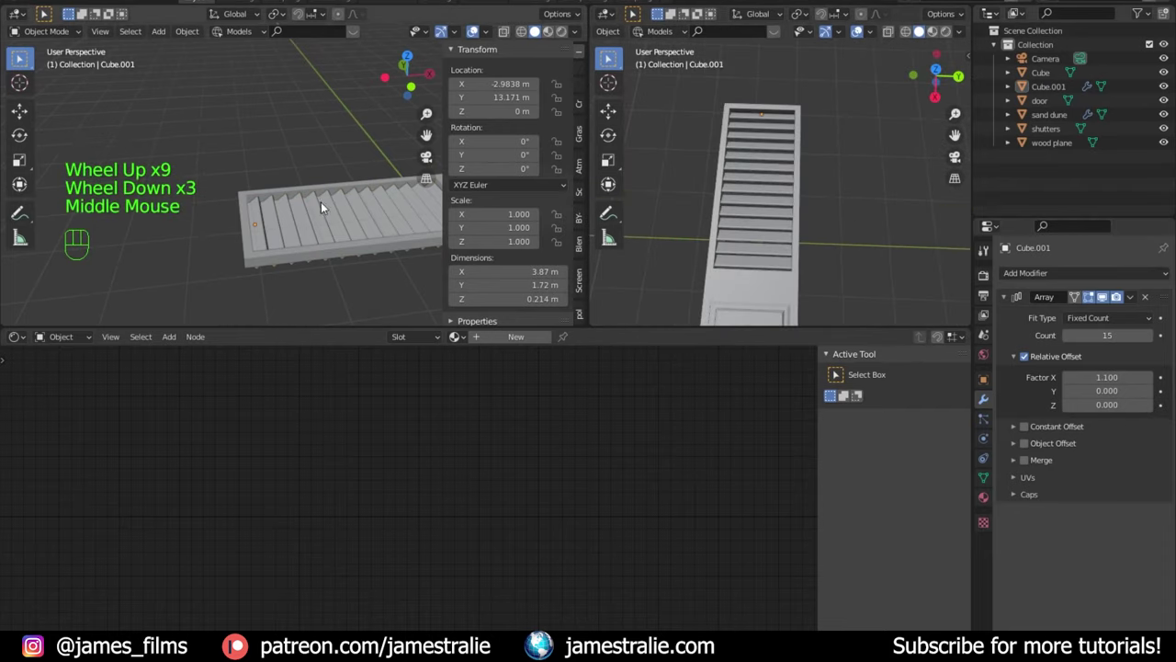
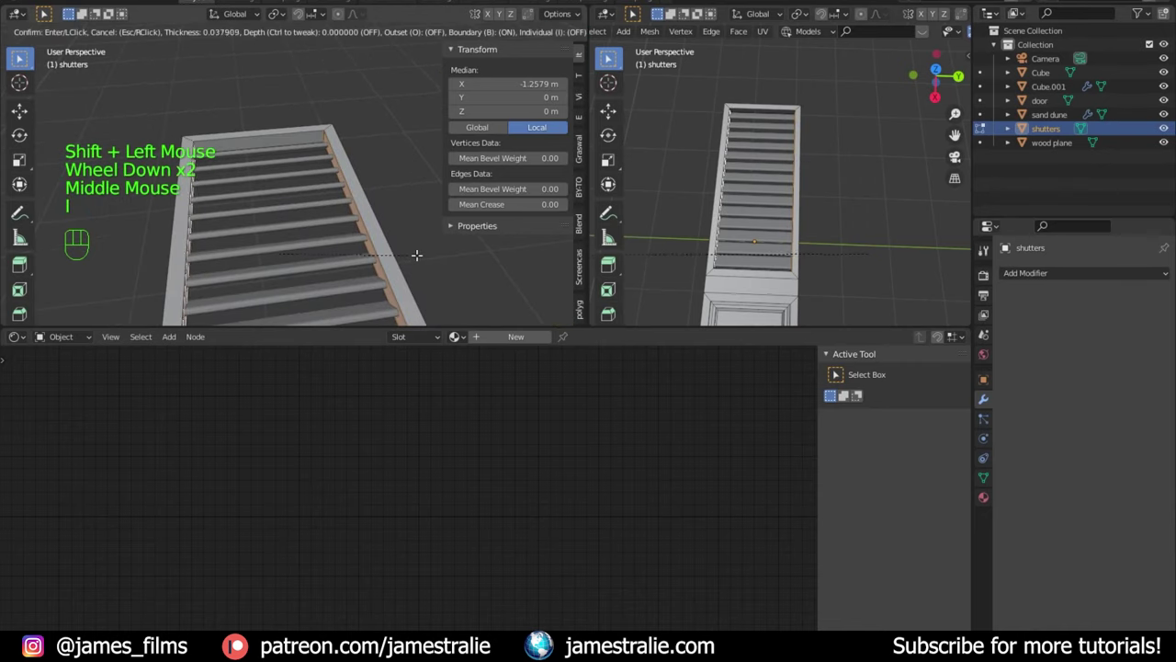
Step: Undo an accidental vertex move, bevel the frame's long side edges and leave Edit Mode
key(g)
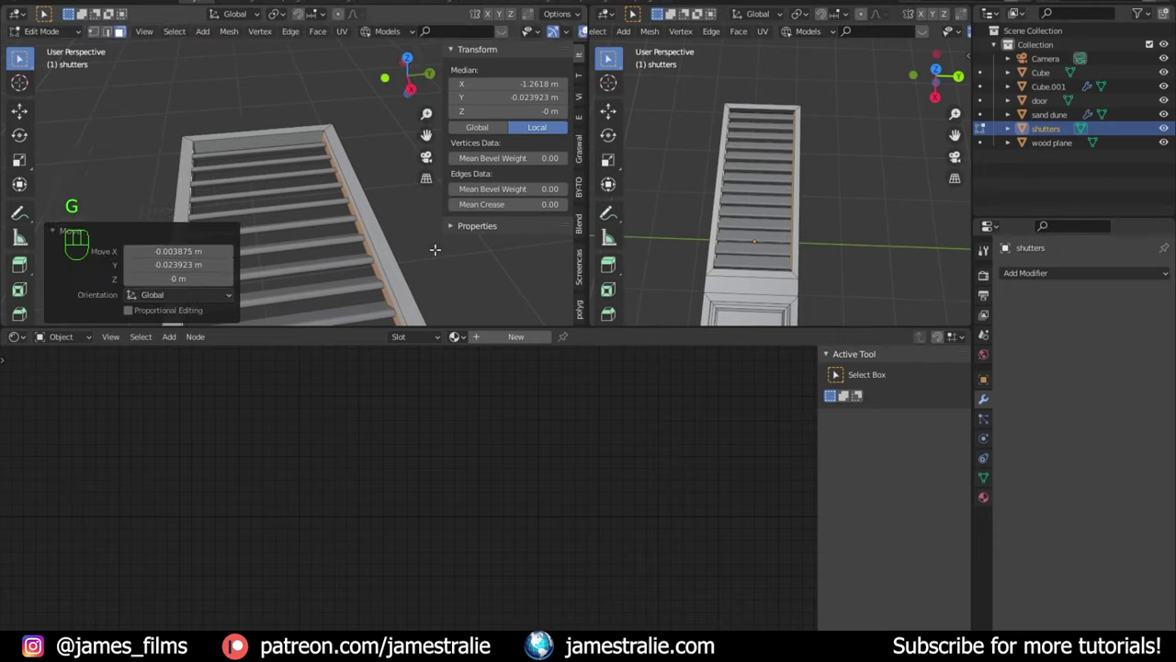
key(ctrl+b)
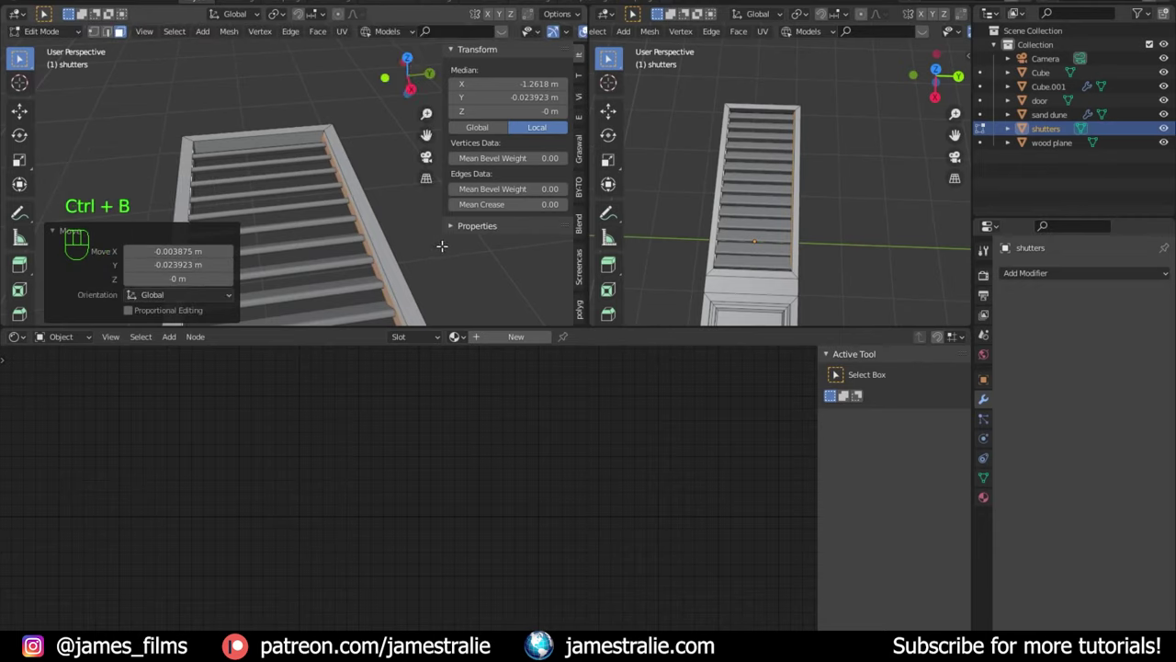
key(ctrl+z)
key(ctrl+z)
key(ctrl+z)
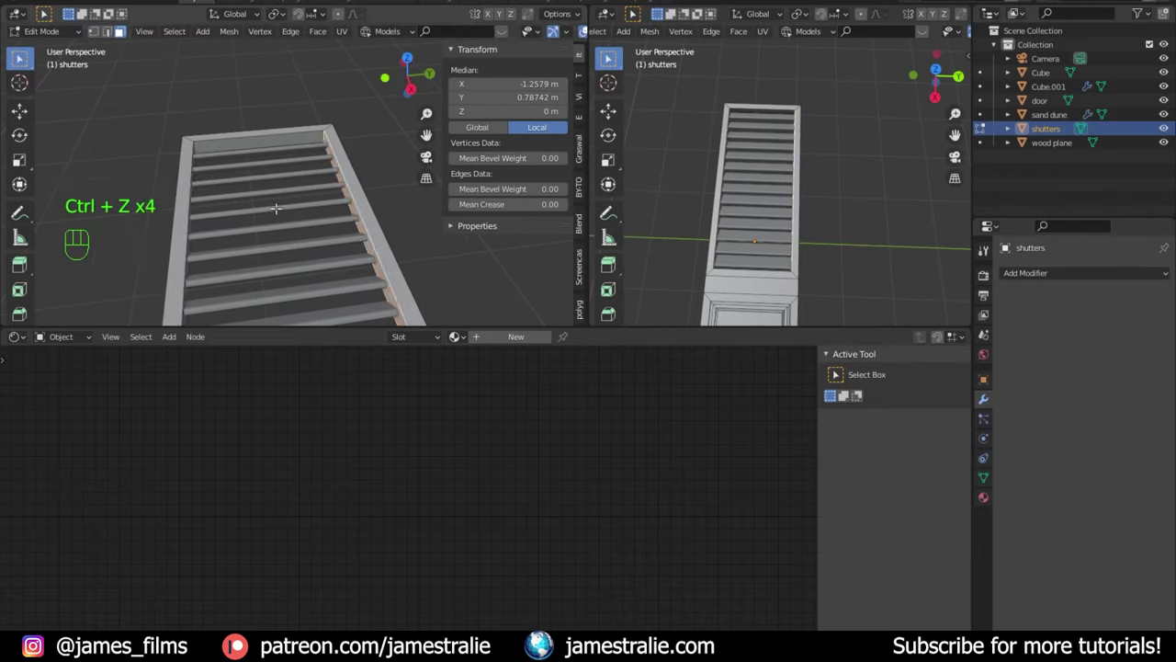
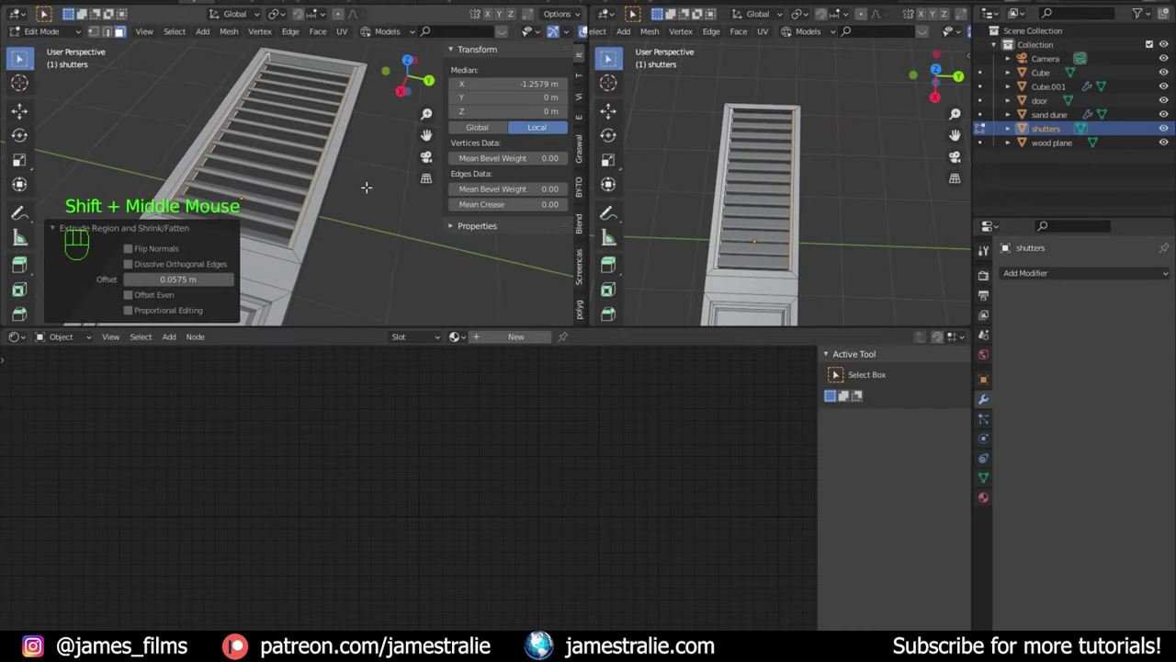
key(ctrl+b)
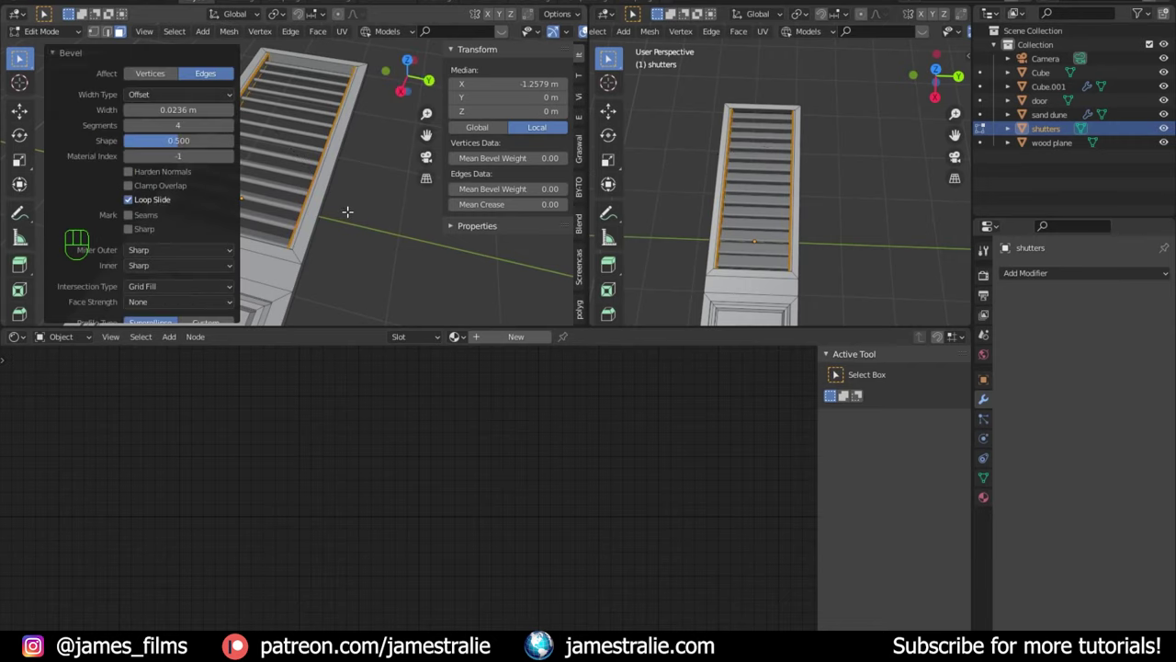
key(Tab)
Step: Apply the slats' Array modifier as real geometry and add the shutters frame to the selection
click(849, 253)
scroll(up, 3)
scroll(up, 3)
scroll(up, 3)
scroll(down, 3)
scroll(down, 3)
drag(847, 243, 836, 266)
scroll(down, 3)
scroll(up, 3)
scroll(down, 3)
scroll(down, 3)
click(775, 183)
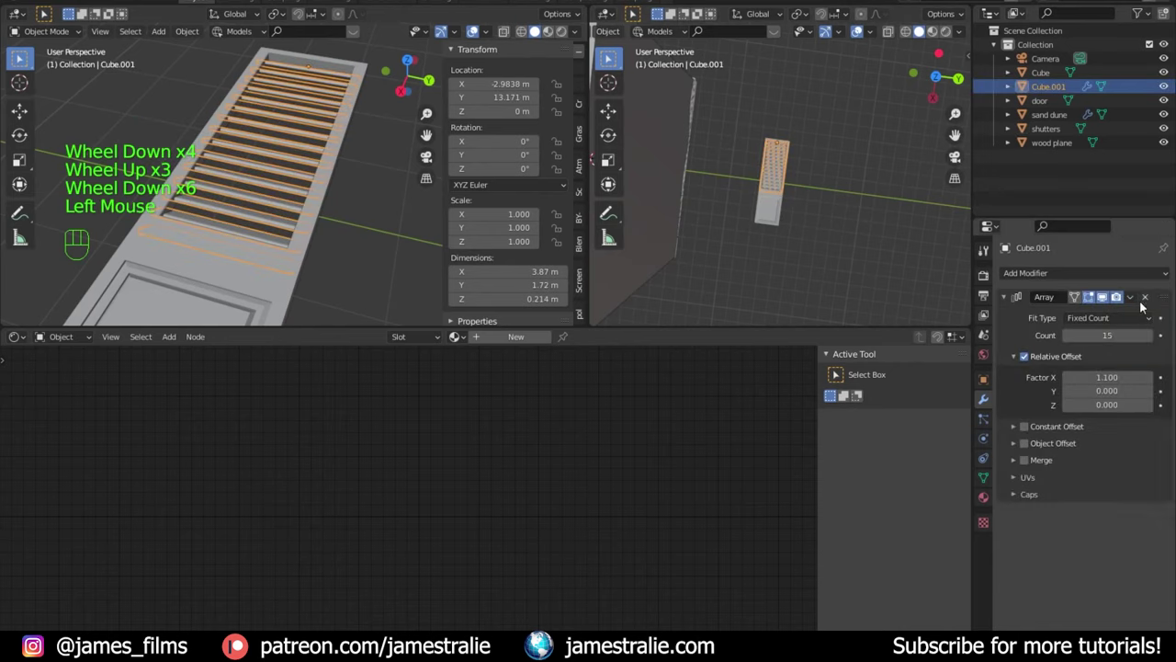
drag(1140, 298, 1046, 295)
click(782, 221)
scroll(up, 3)
scroll(up, 3)
click(765, 174)
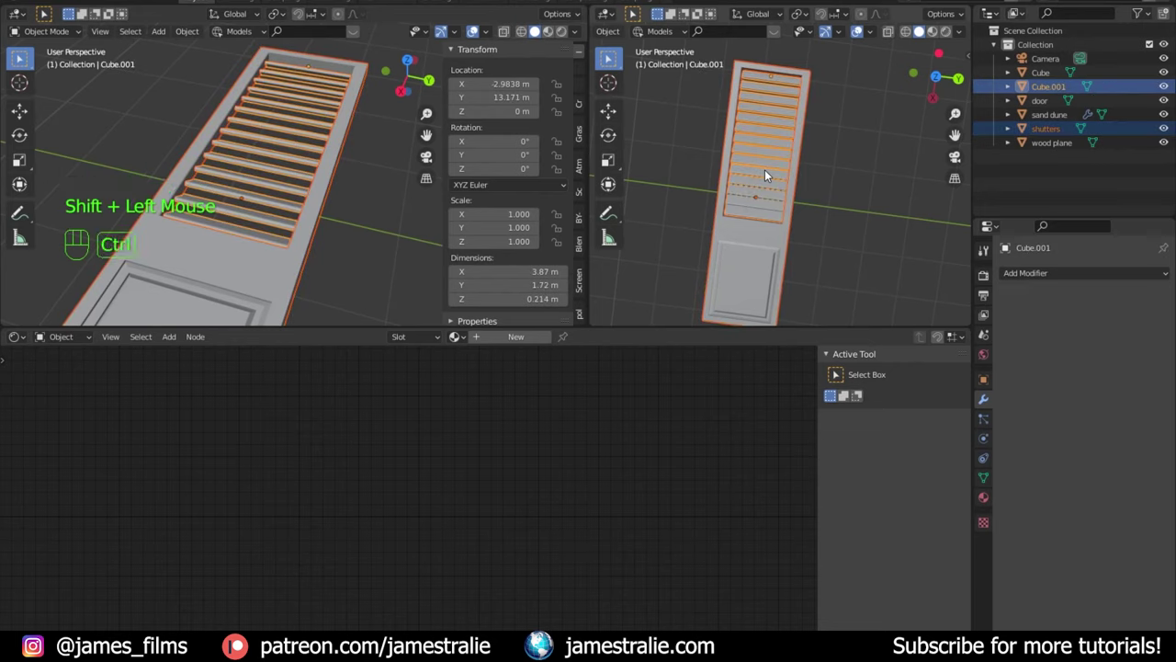
Step: Join slats and frame into one shutter object and nudge it toward the room
key(ctrl+j)
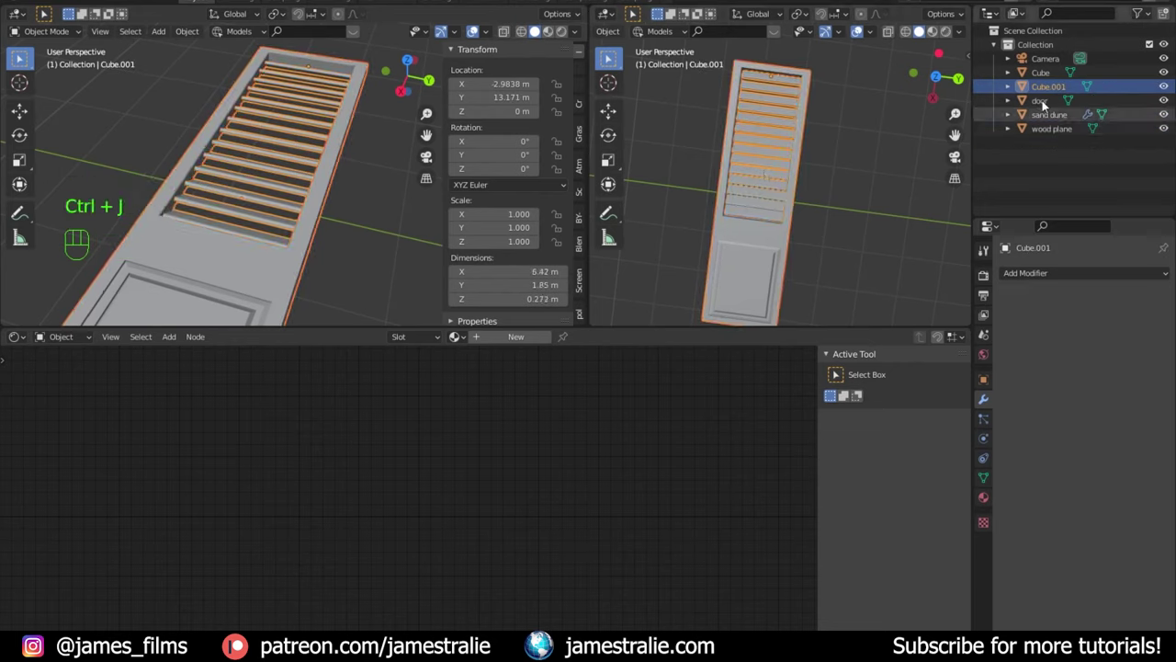
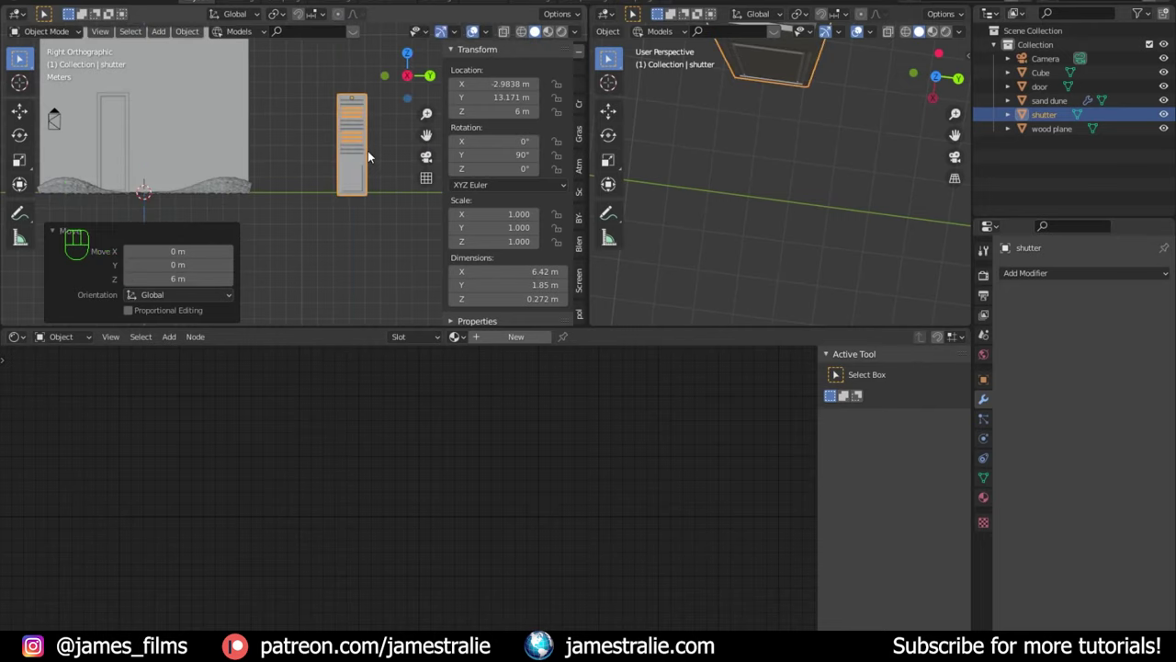
key(g)
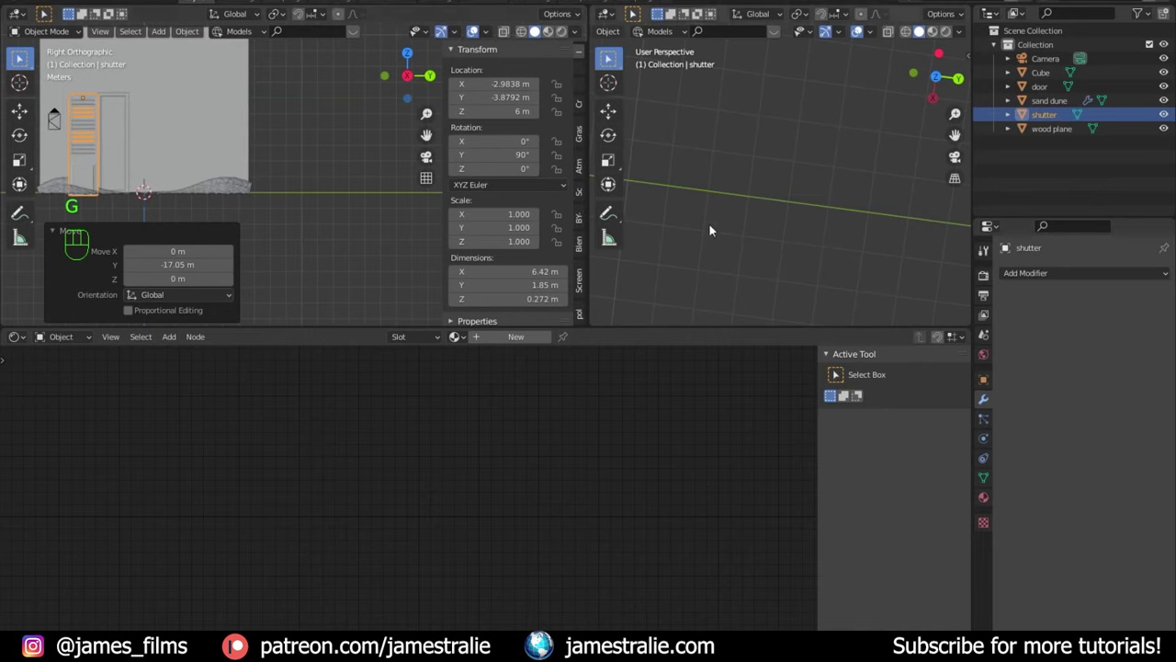
drag(734, 243, 711, 242)
key(KP_0)
drag(105, 175, 125, 199)
drag(157, 199, 247, 185)
scroll(up, 3)
drag(174, 214, 296, 213)
scroll(down, 3)
drag(262, 222, 214, 218)
click(219, 219)
Step: Stand the shutter against the wall beside the door, checking through the camera
key(g)
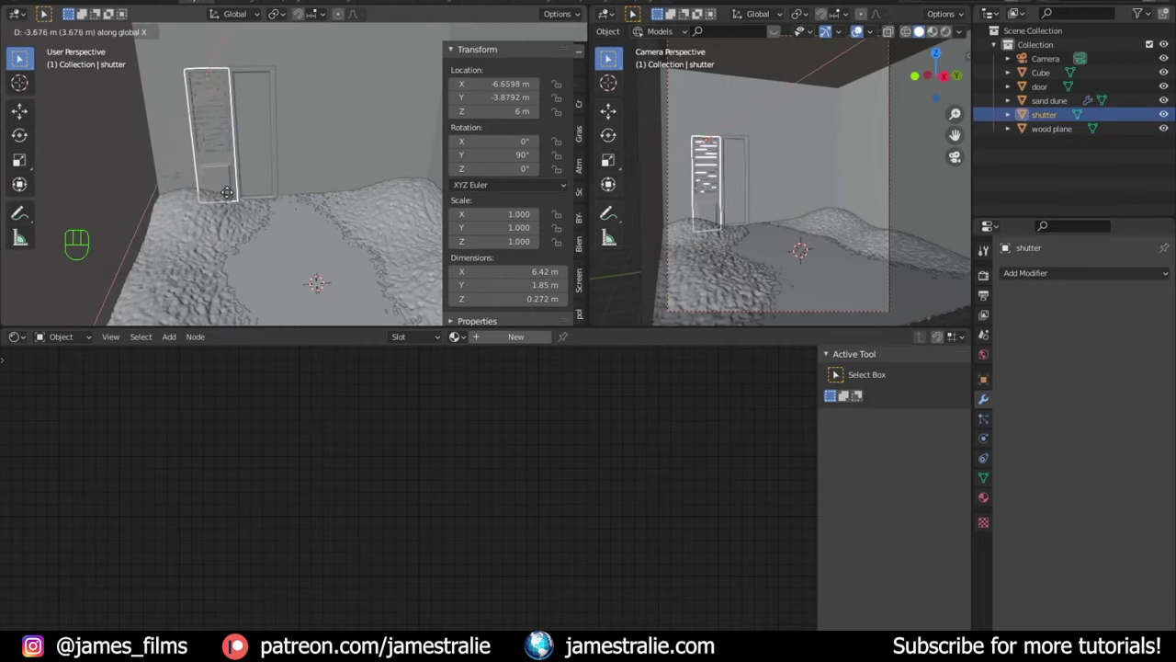
scroll(up, 3)
drag(740, 239, 832, 225)
scroll(up, 3)
scroll(down, 3)
scroll(down, 3)
key(g)
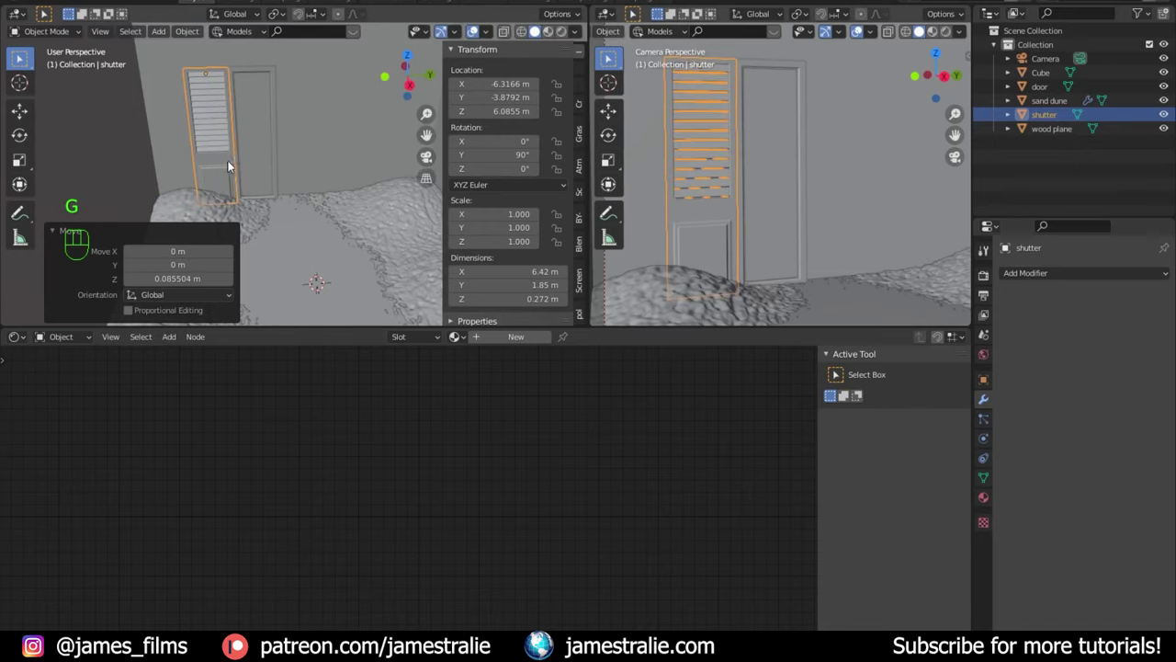
scroll(down, 3)
scroll(up, 3)
Step: Scale door and shutter together to 1.214 and raise them vertically
click(280, 157)
scroll(down, 3)
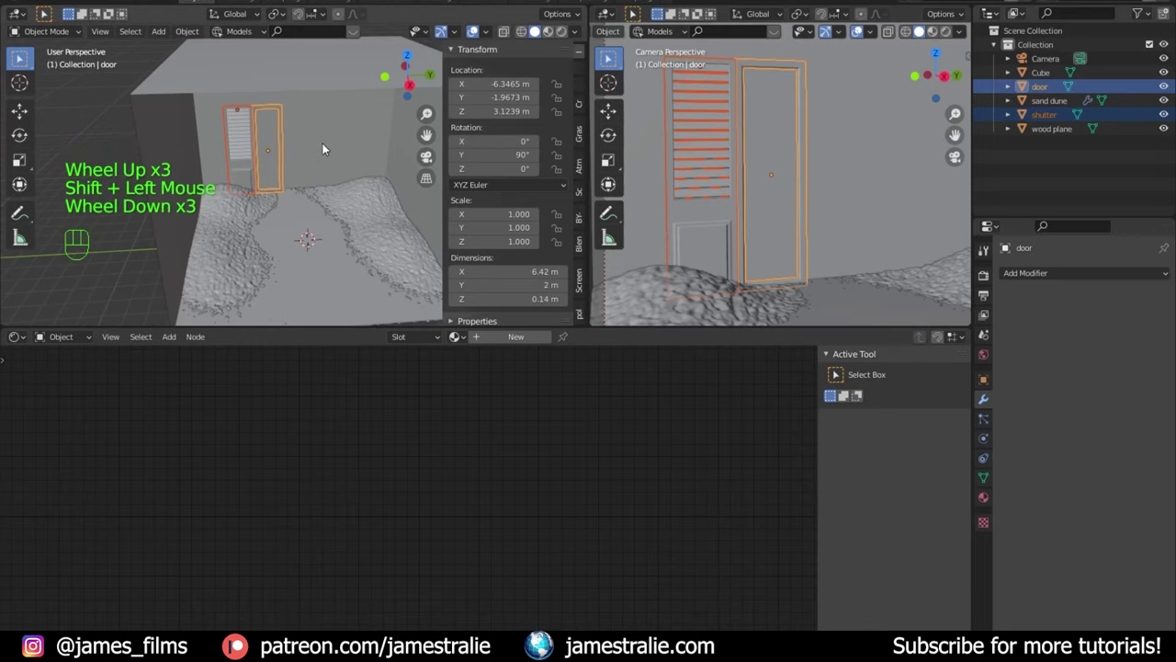
key(Tab)
key(Tab)
key(s)
scroll(down, 3)
drag(801, 198, 778, 212)
key(g)
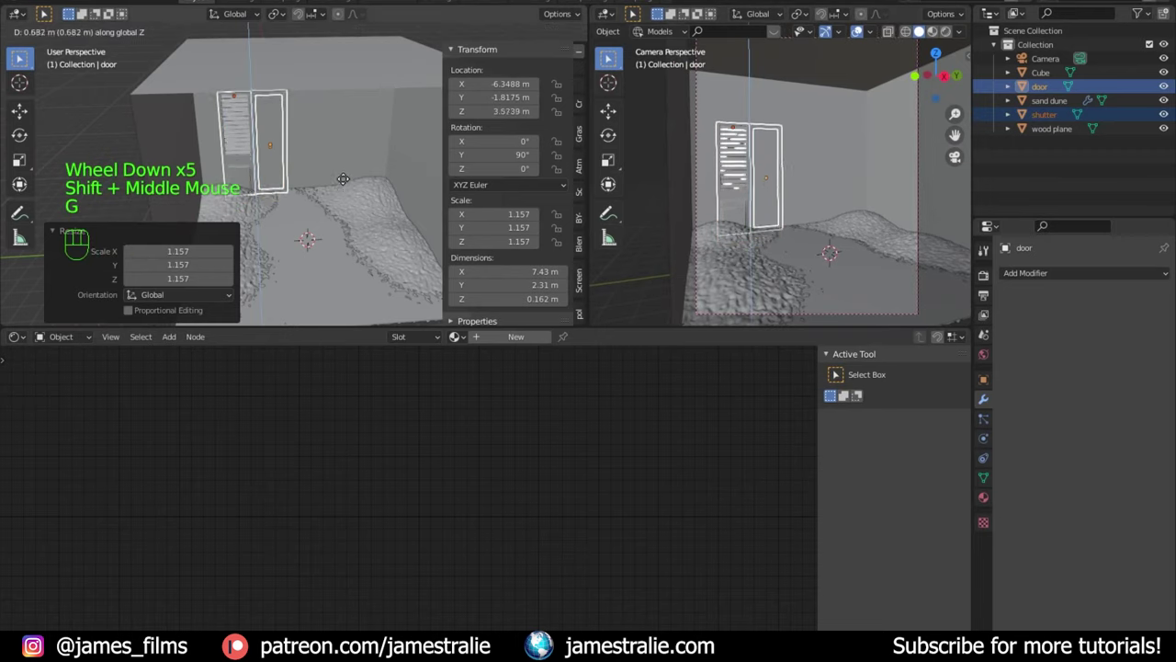
key(s)
key(g)
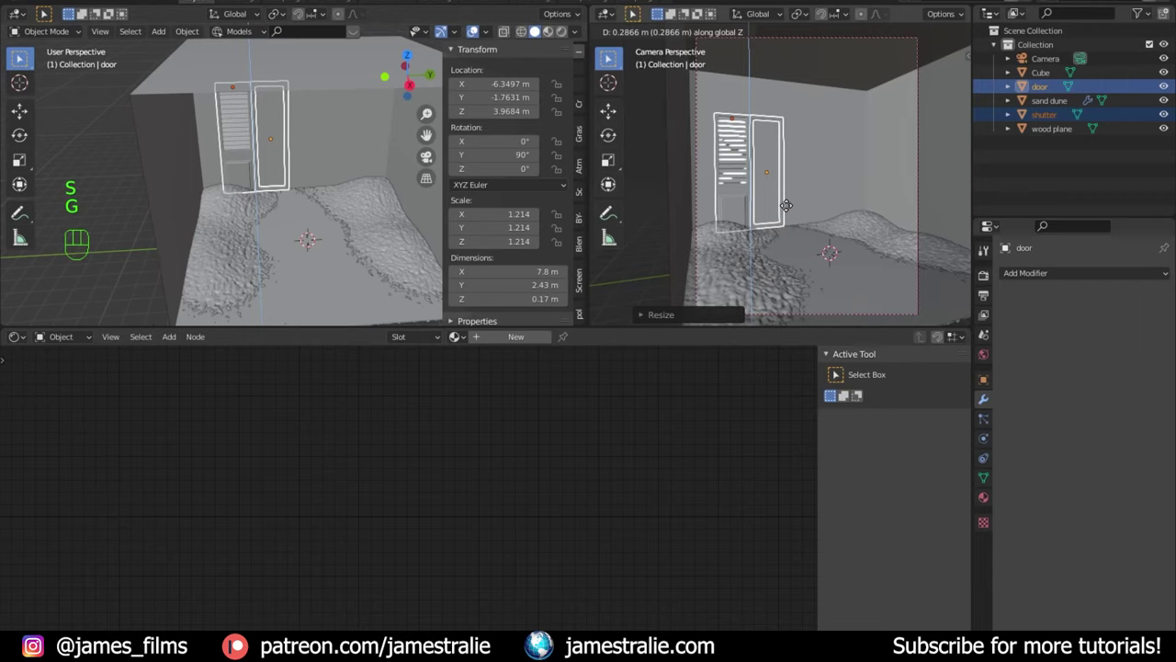
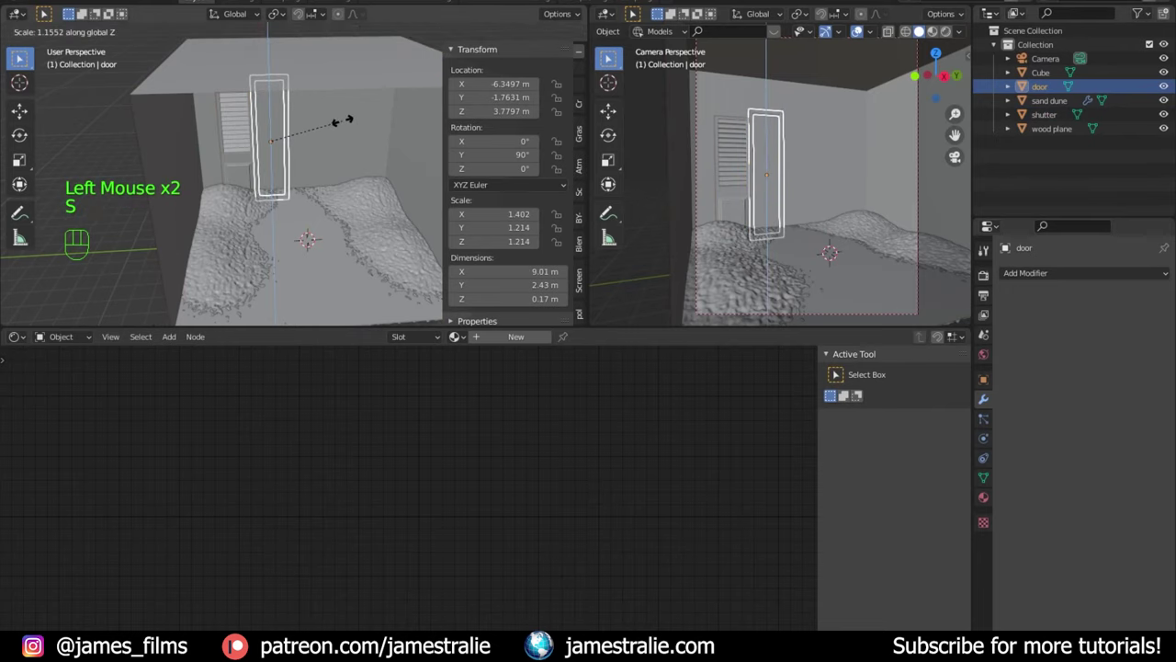
Step: Shift the door's geometry along its length in Edit Mode
key(Tab)
key(s)
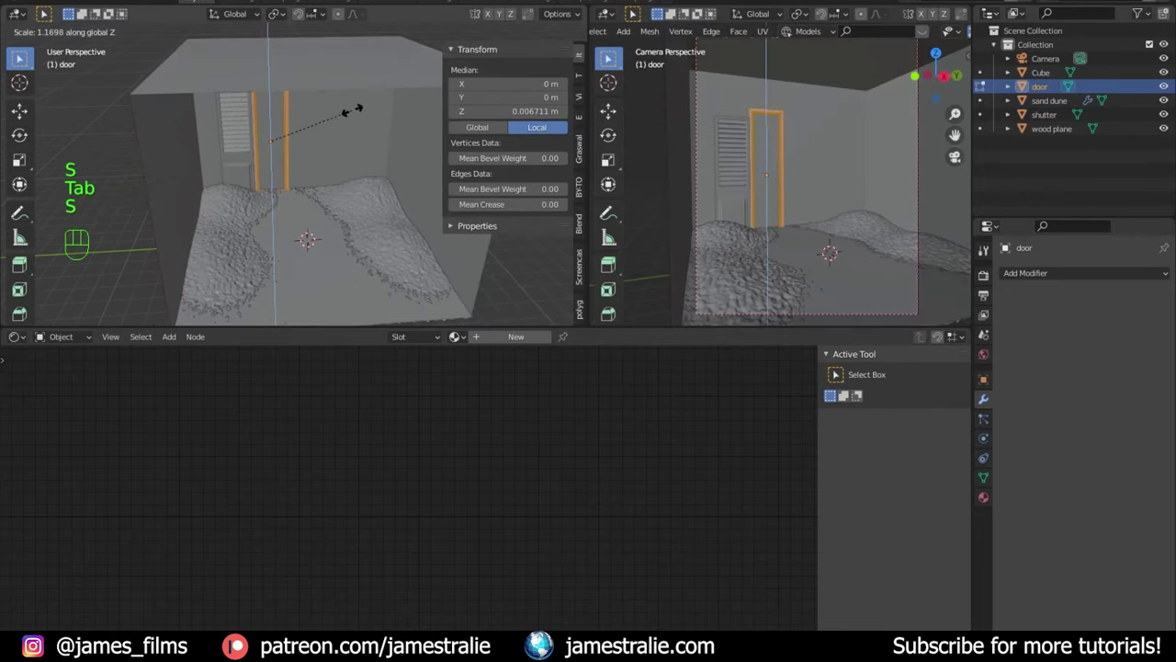
key(g)
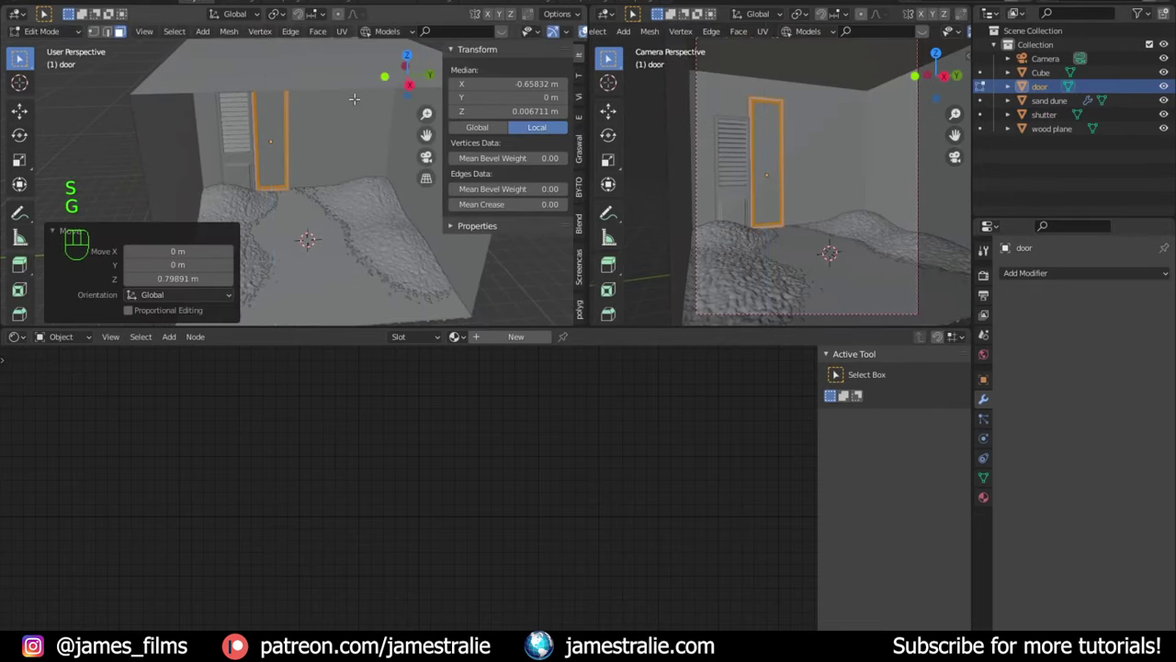
key(Tab)
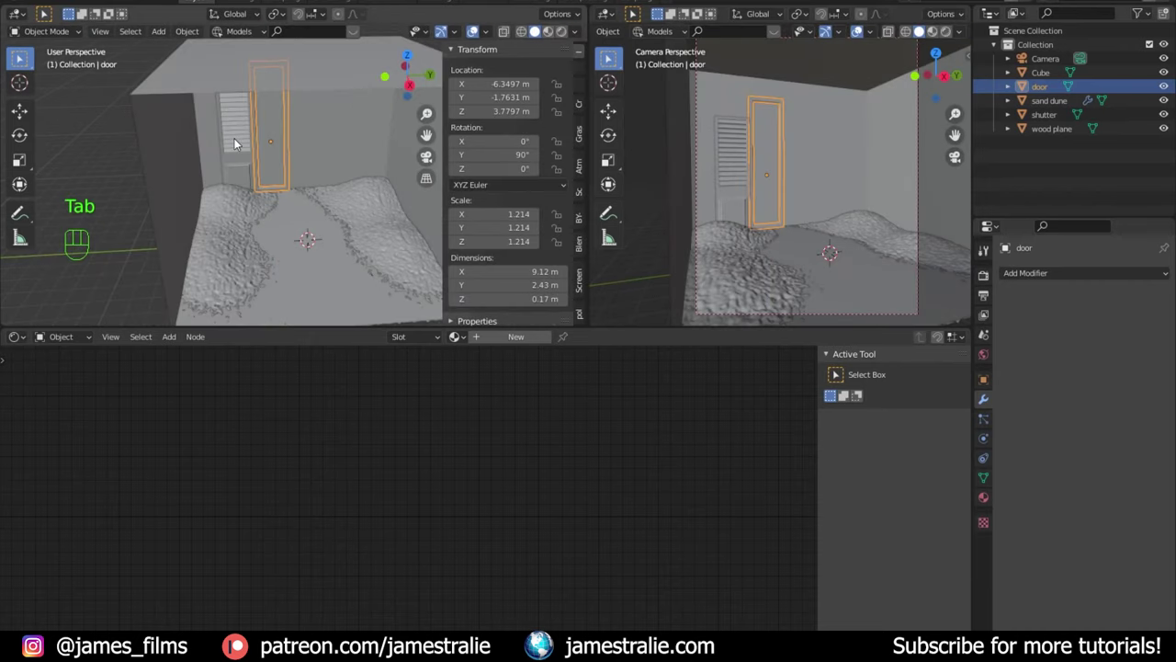
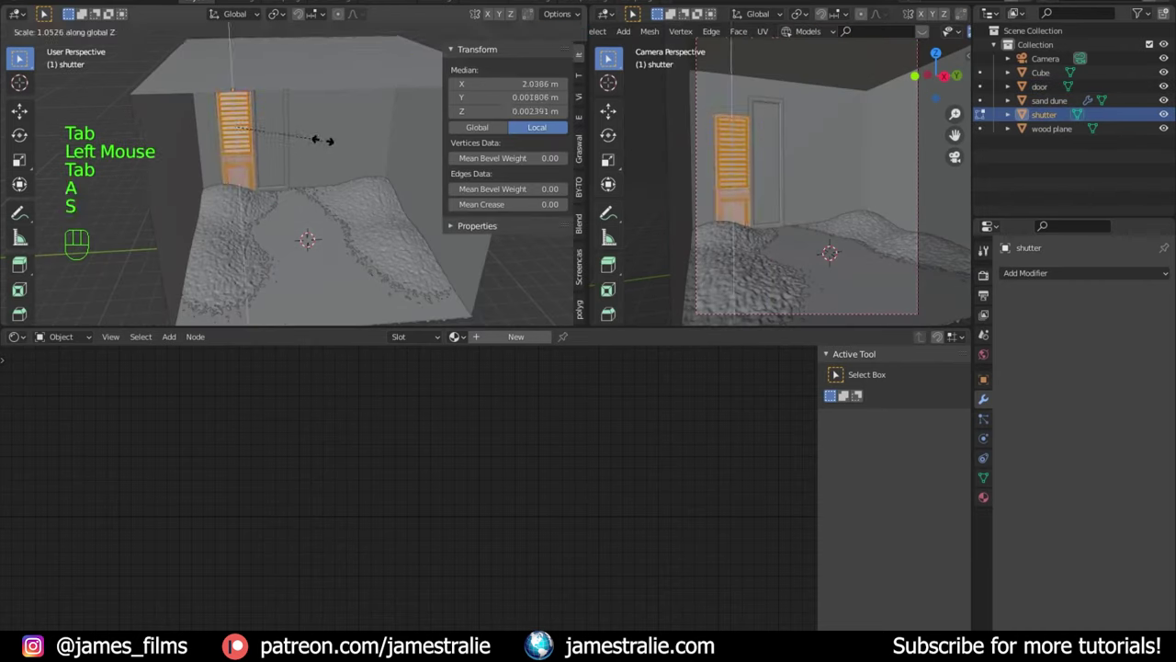
Step: Shift the shutter's geometry to match the door's height, then reselect the door
key(g)
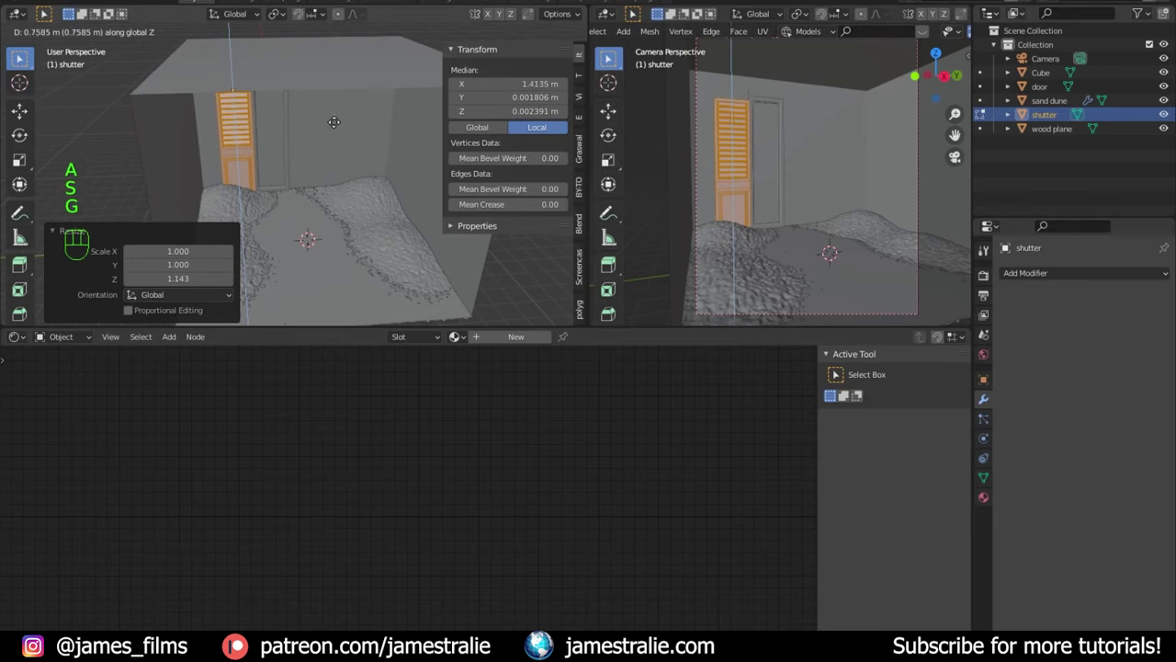
key(Tab)
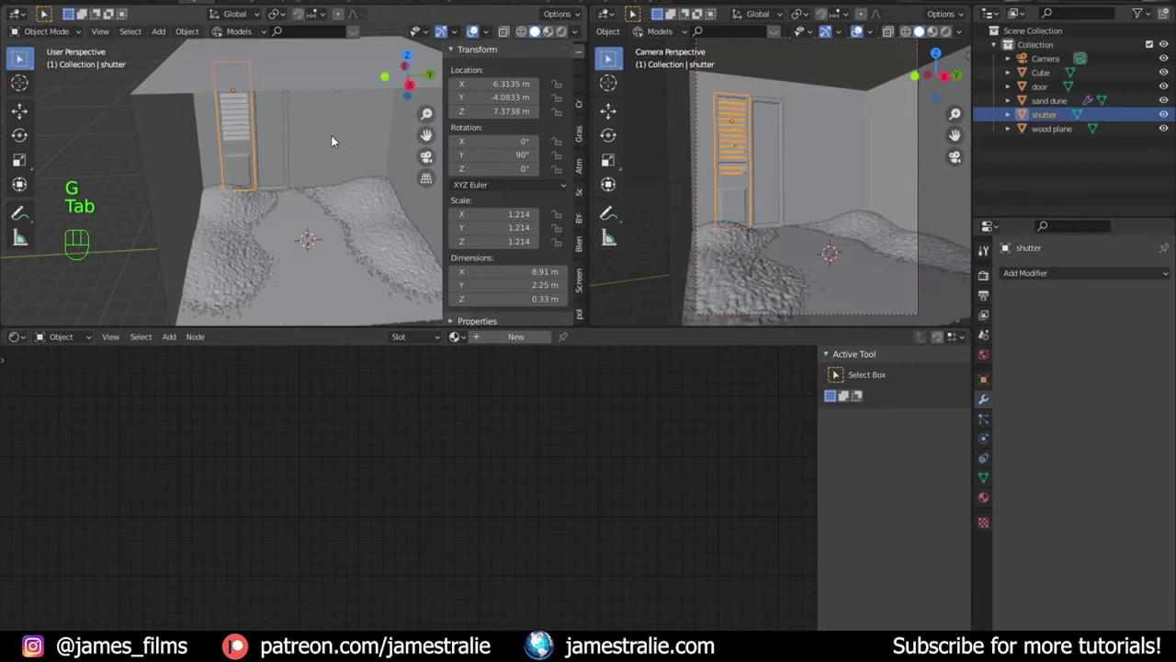
click(785, 204)
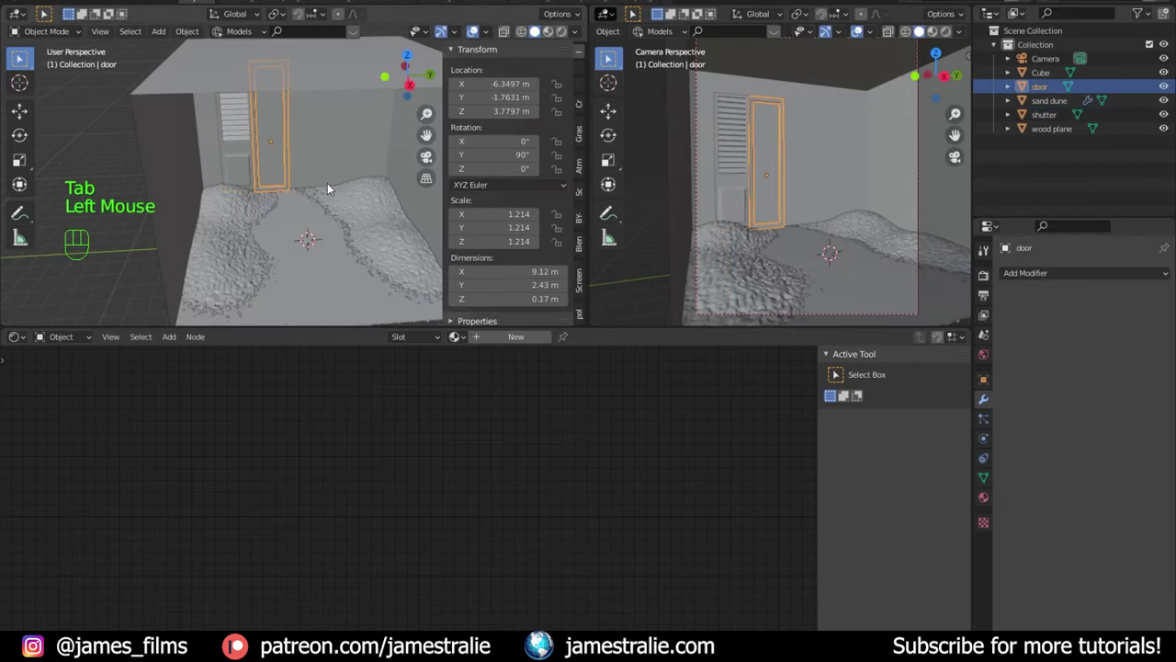
scroll(up, 3)
Step: Duplicate door and shutter along the wall to form a symmetrical doors-and-shutters arrangement
key(shift+d)
key(g)
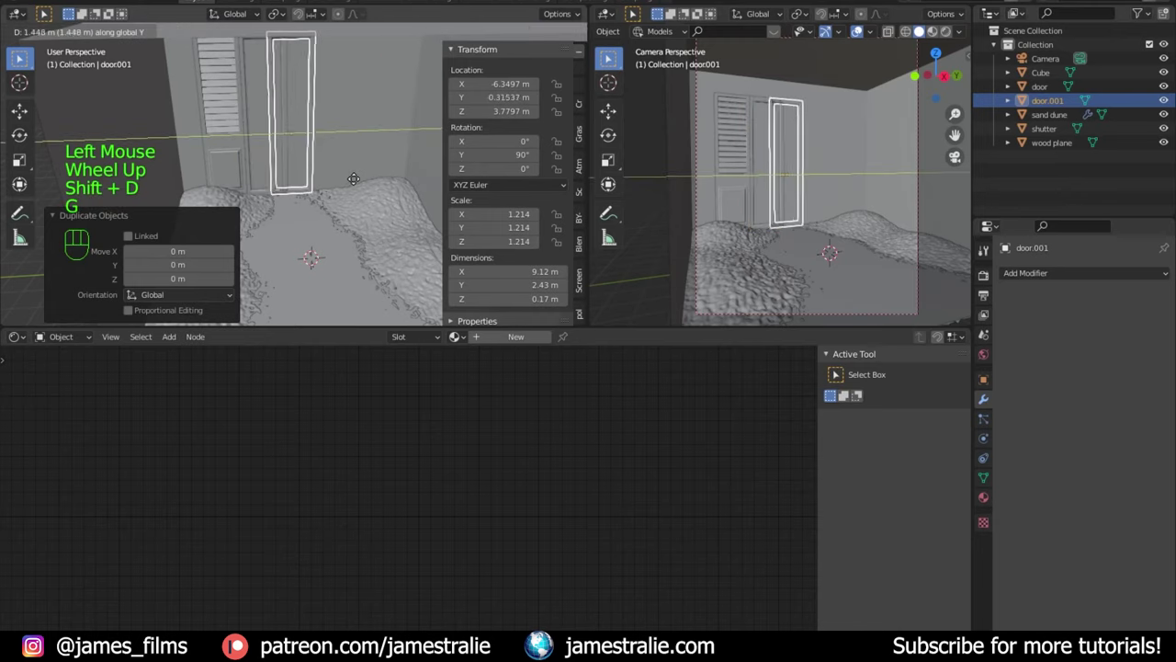
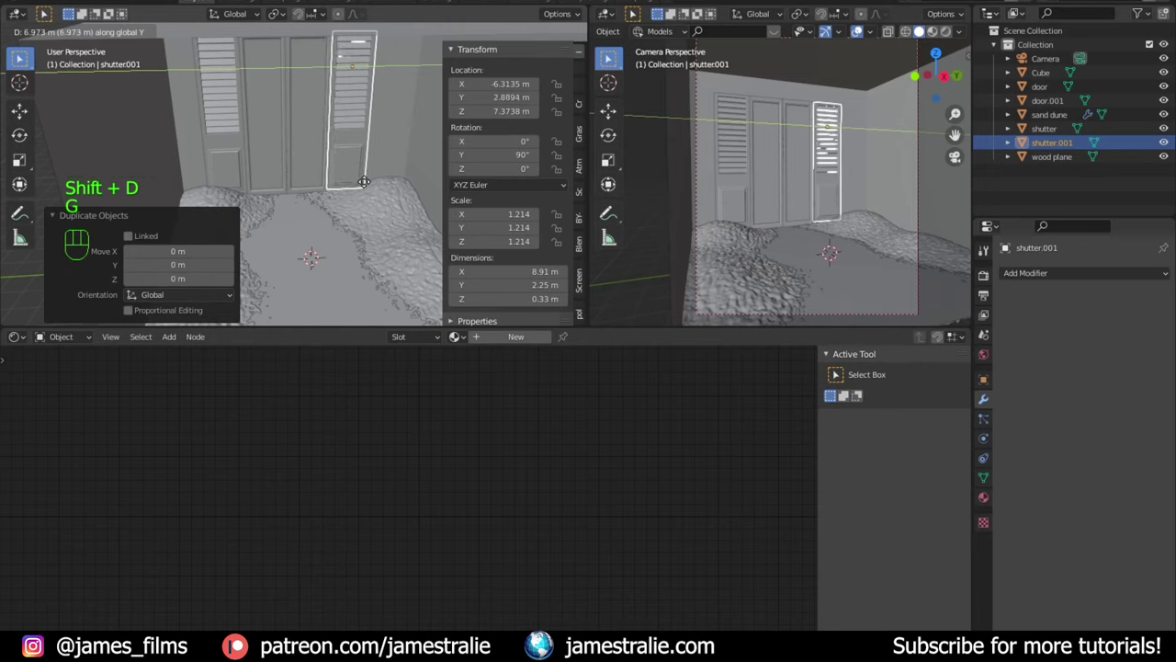
click(862, 39)
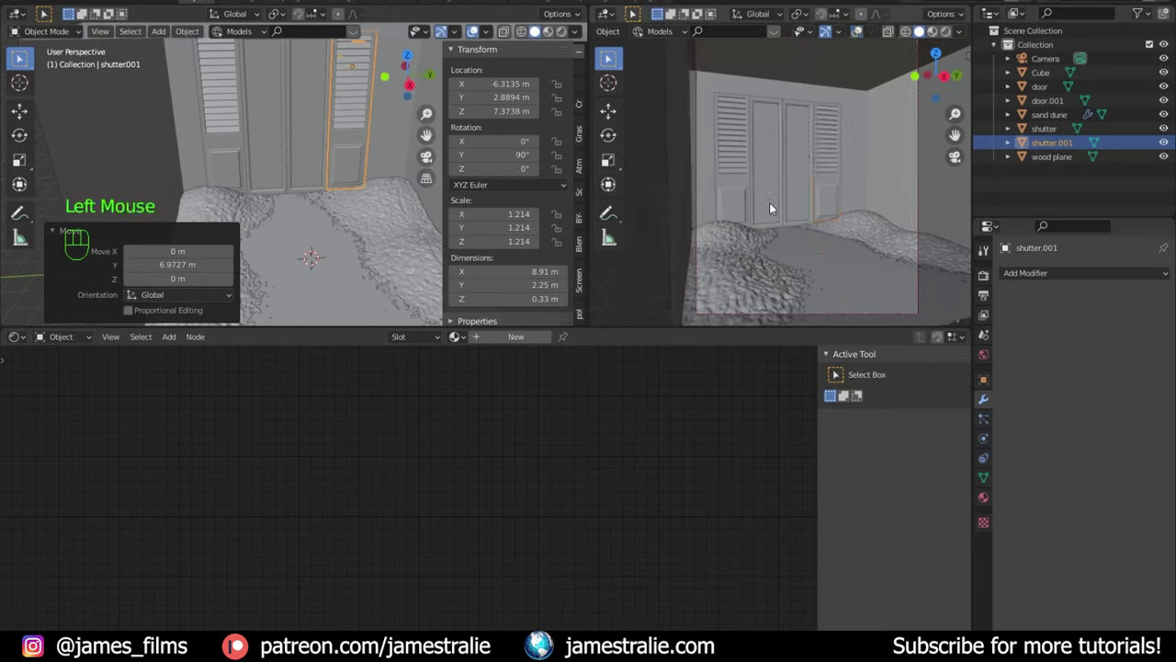
middle_click(760, 202)
scroll(down, 3)
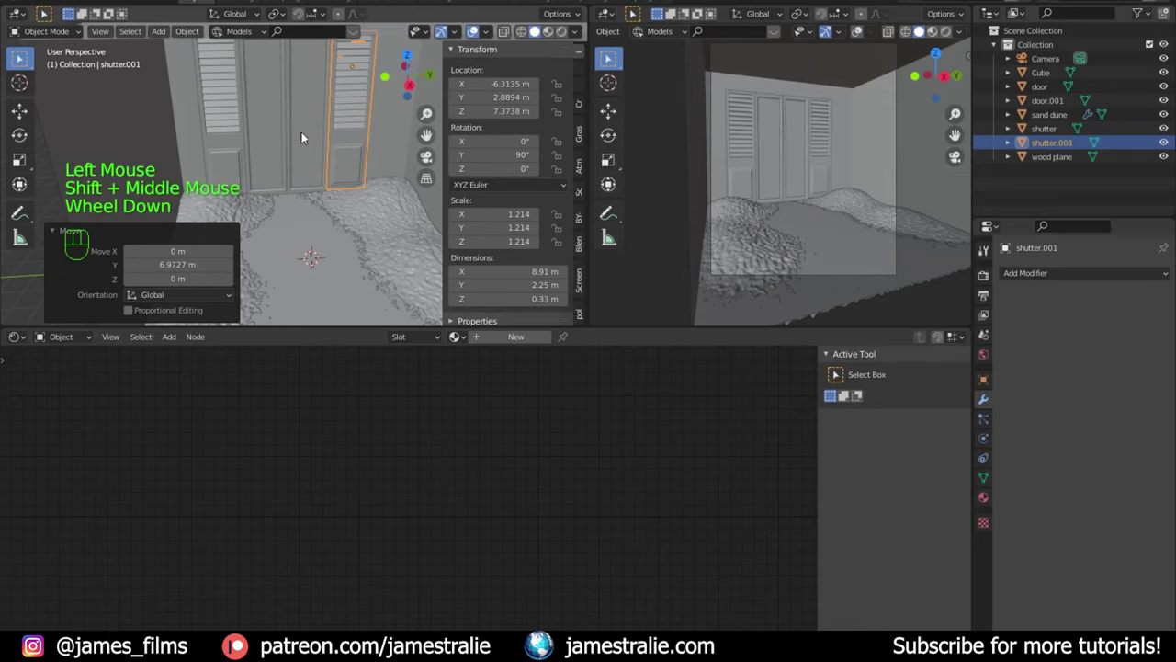
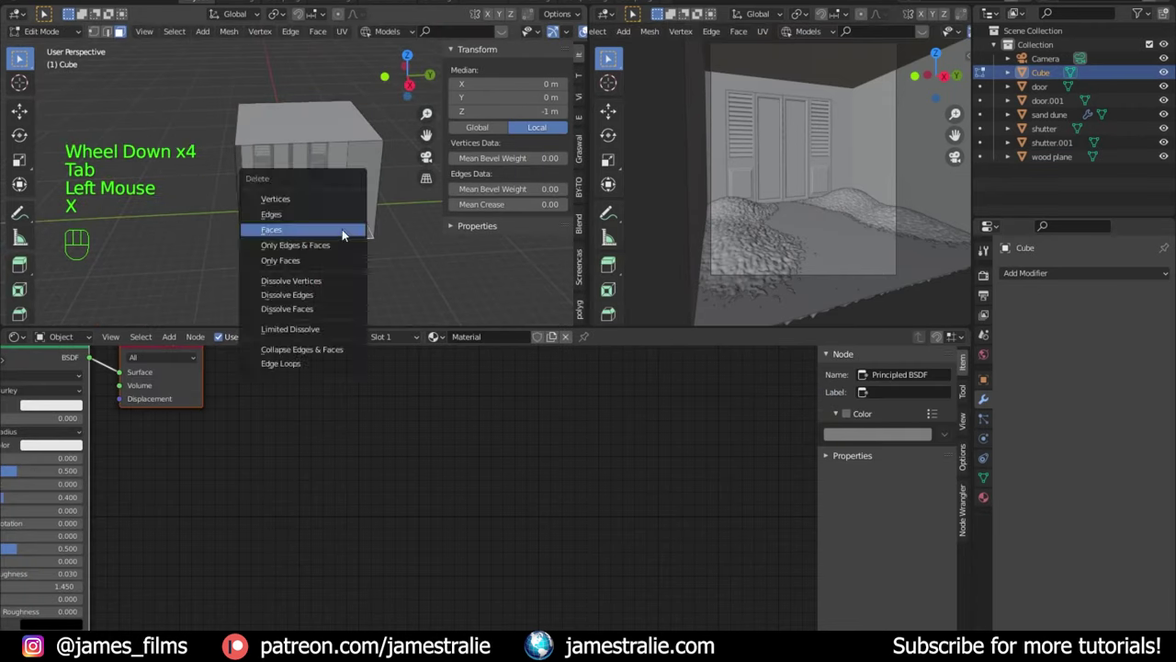
Step: Orbit around the room to view the door wall from outside
key(Tab)
drag(336, 238, 344, 155)
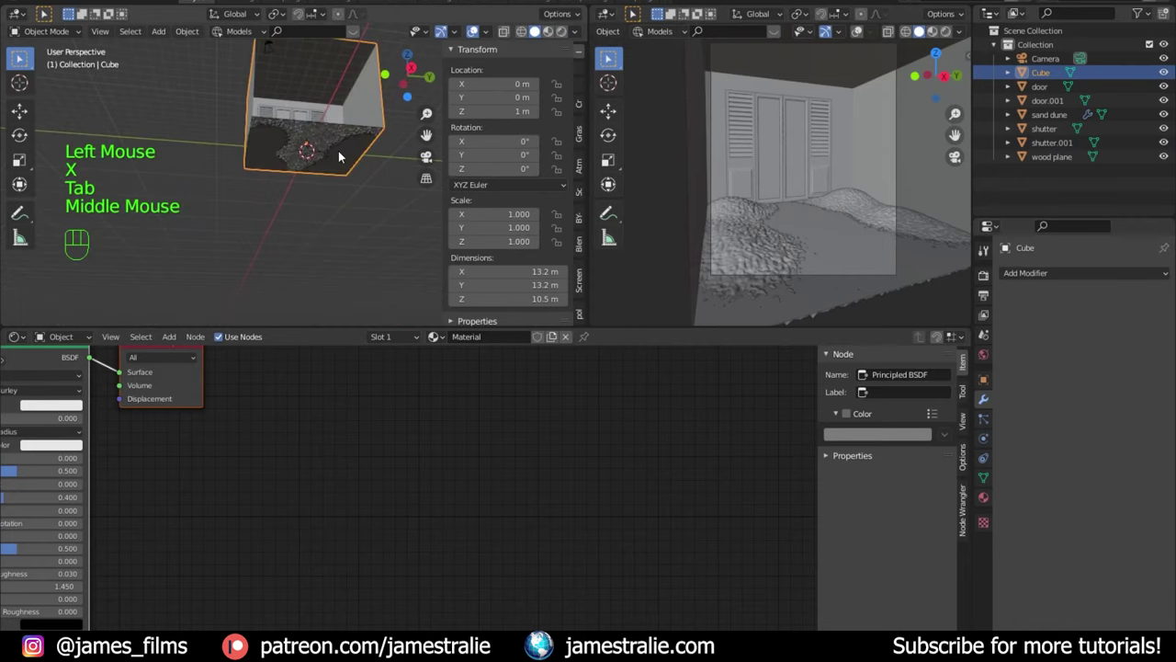
scroll(up, 3)
drag(321, 179, 305, 277)
scroll(down, 3)
drag(312, 199, 326, 159)
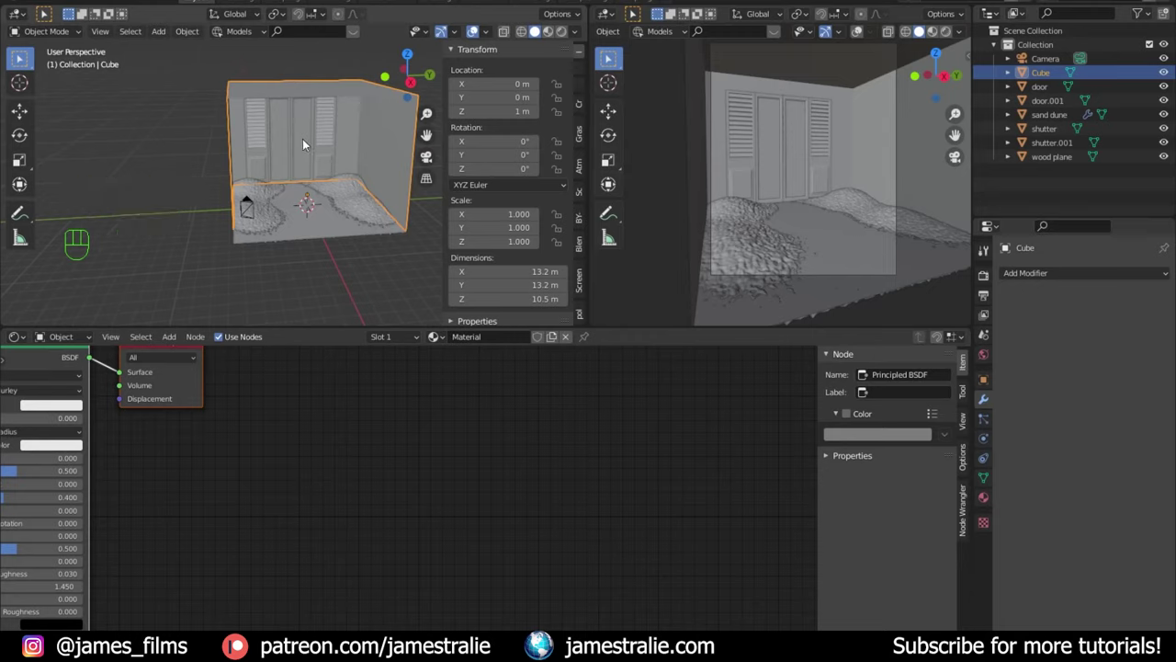
scroll(up, 3)
scroll(down, 3)
scroll(up, 3)
scroll(up, 3)
drag(333, 190, 323, 210)
middle_click(310, 203)
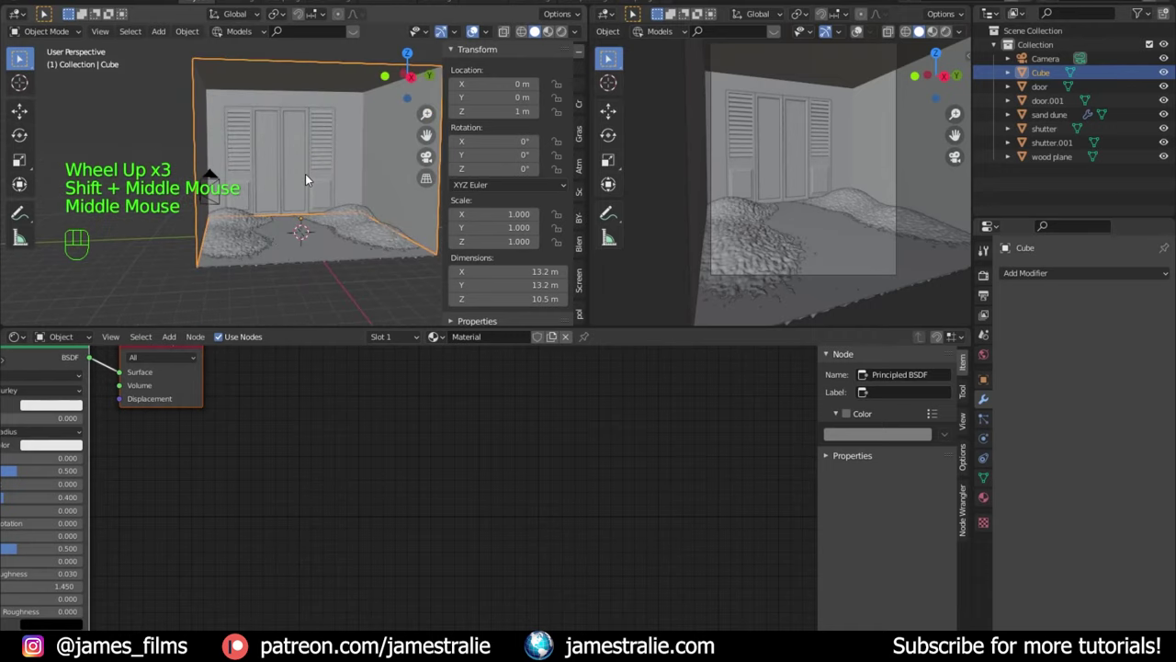
Step: Add a new cube, Cube.001, and shape its geometry toward the doorway size
key(shift+a)
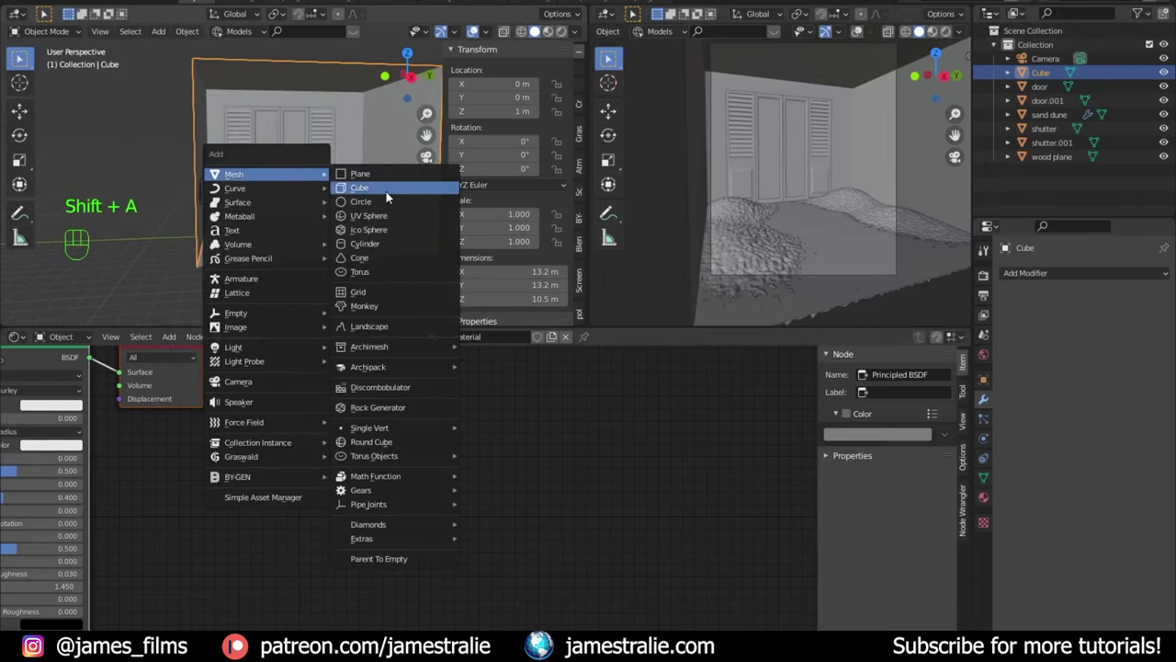
key(KP_3)
scroll(up, 3)
drag(326, 199, 366, 209)
key(Tab)
key(g)
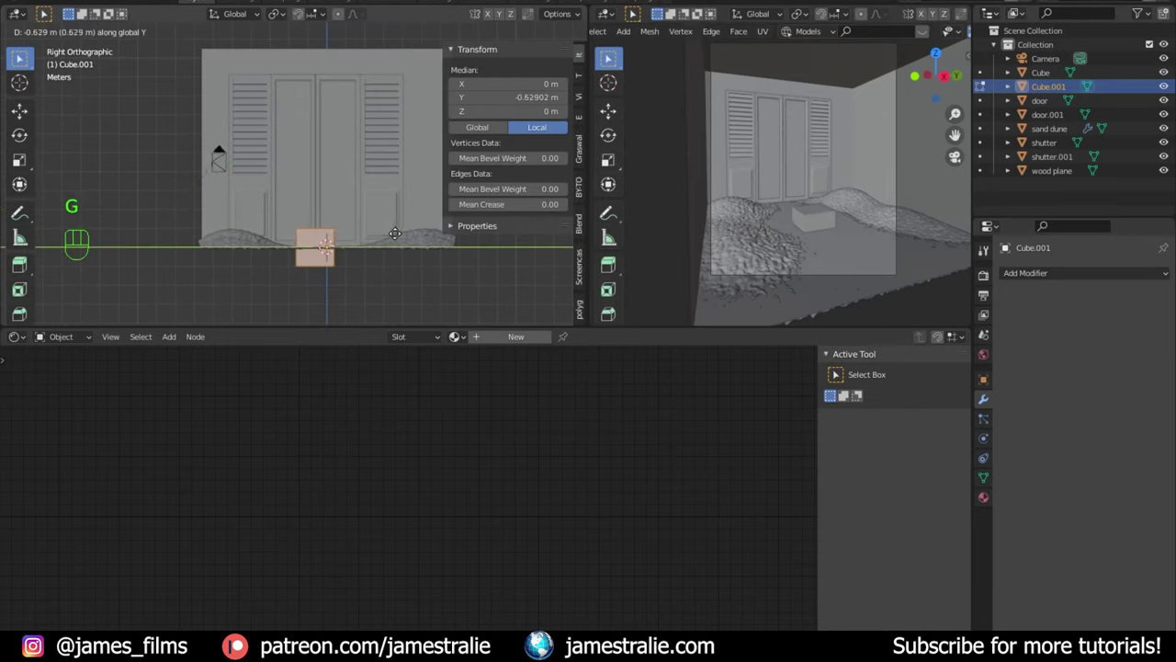
key(Tab)
Step: Select both doors and both shutters together and move them
click(390, 220)
click(360, 216)
click(318, 210)
click(272, 197)
key(g)
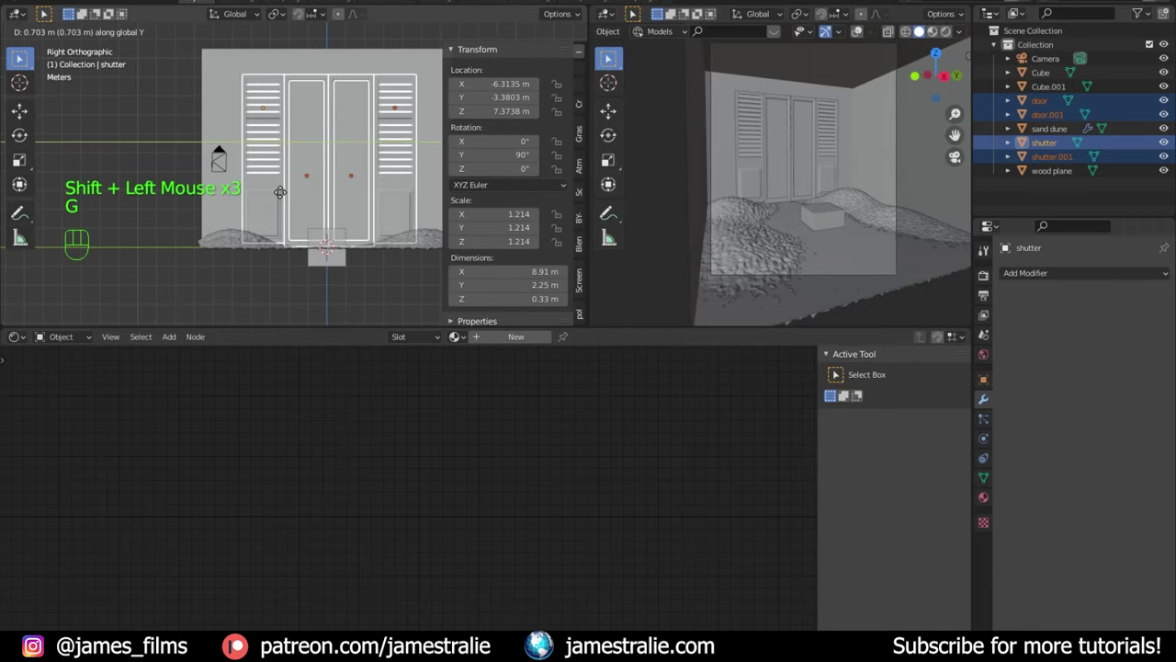
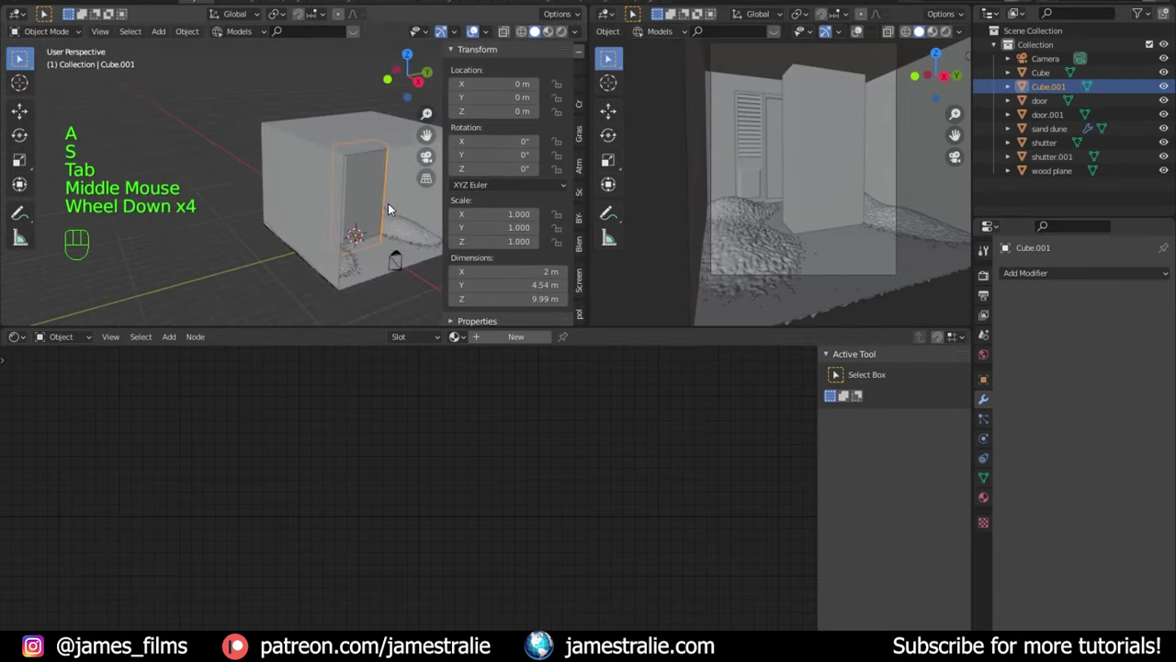
Step: Move Cube.001 into the wall, rename Cube to room and set Solidify thickness 0.01 m
key(g)
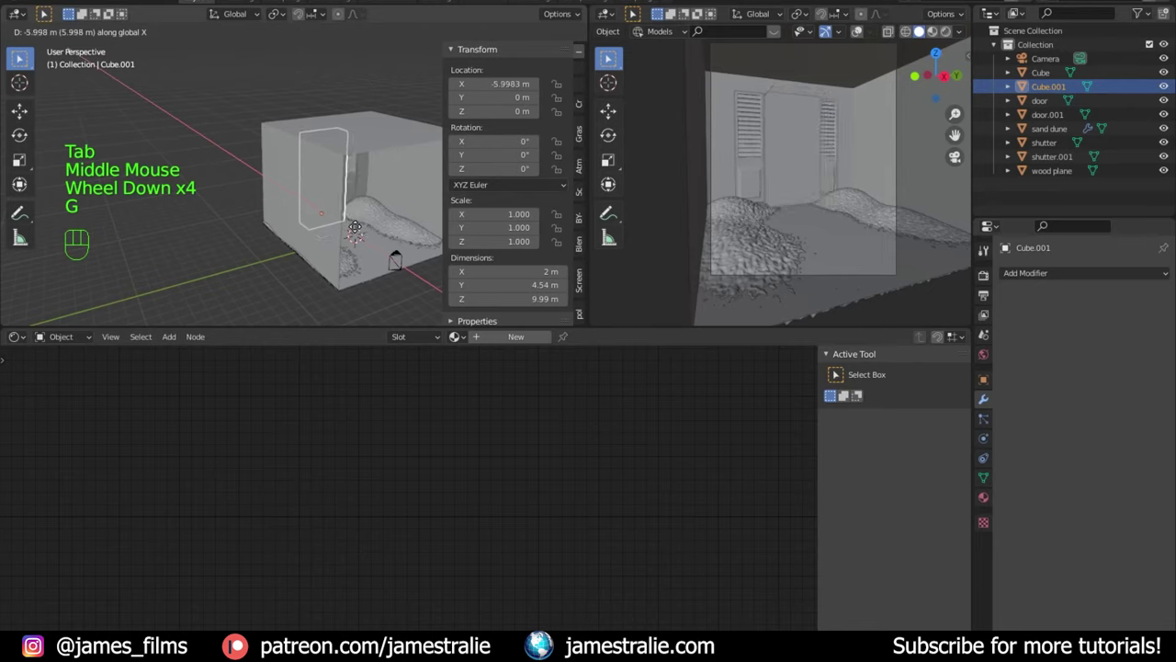
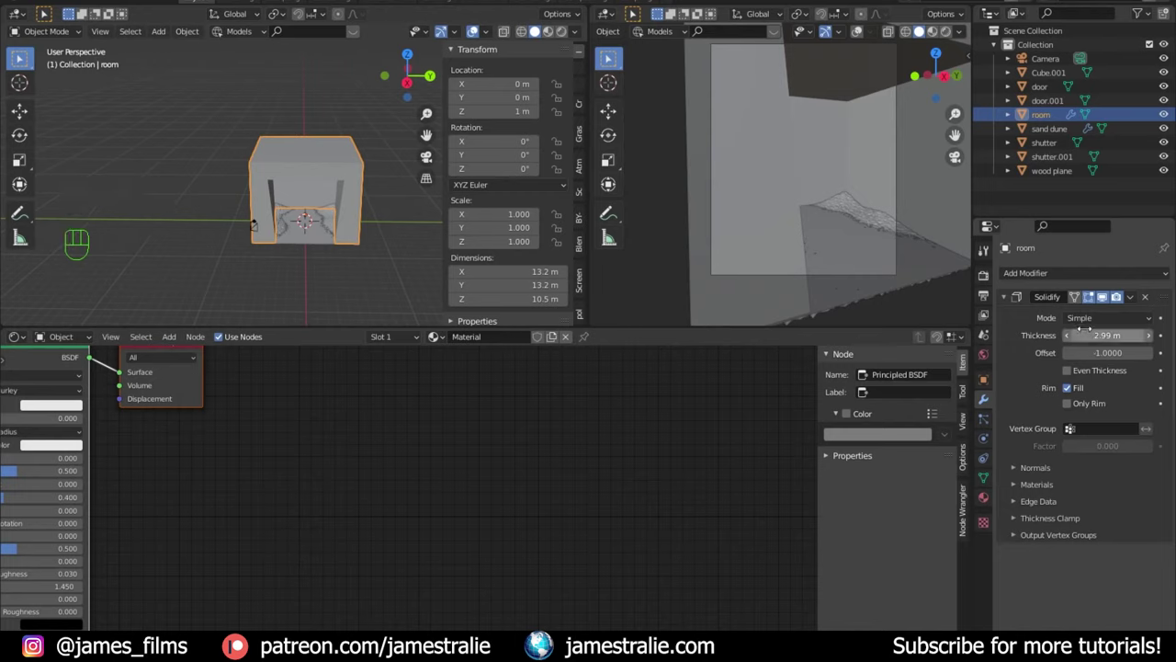
key(ctrl+z)
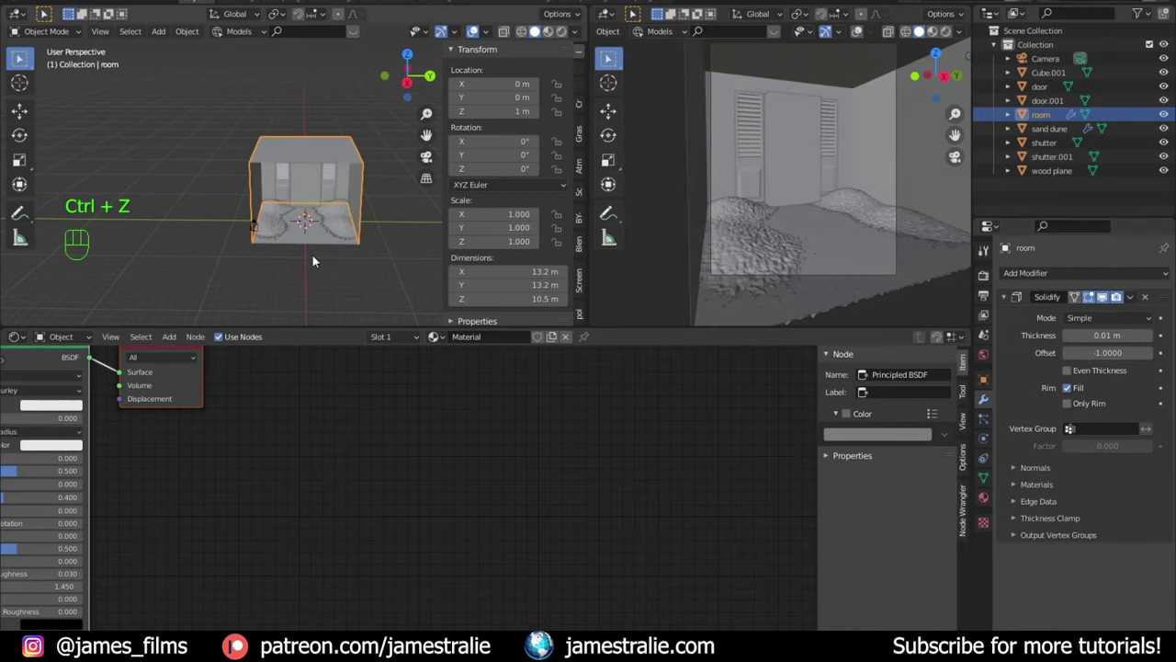
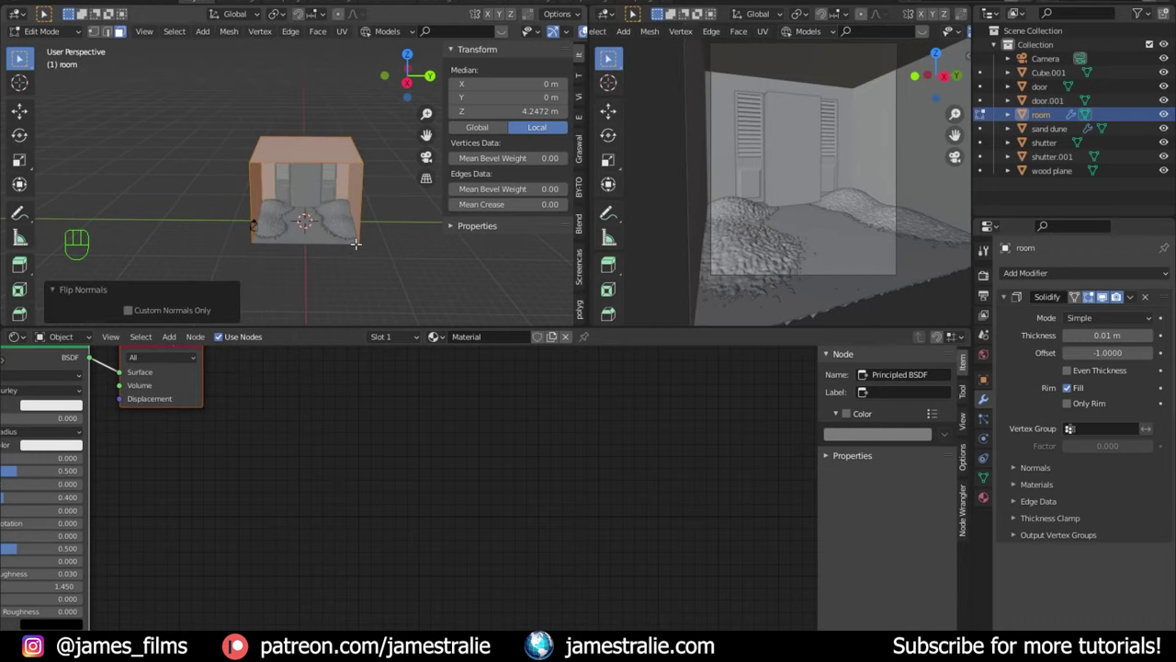
scroll(down, 3)
scroll(down, 3)
drag(583, 38, 584, 34)
click(576, 12)
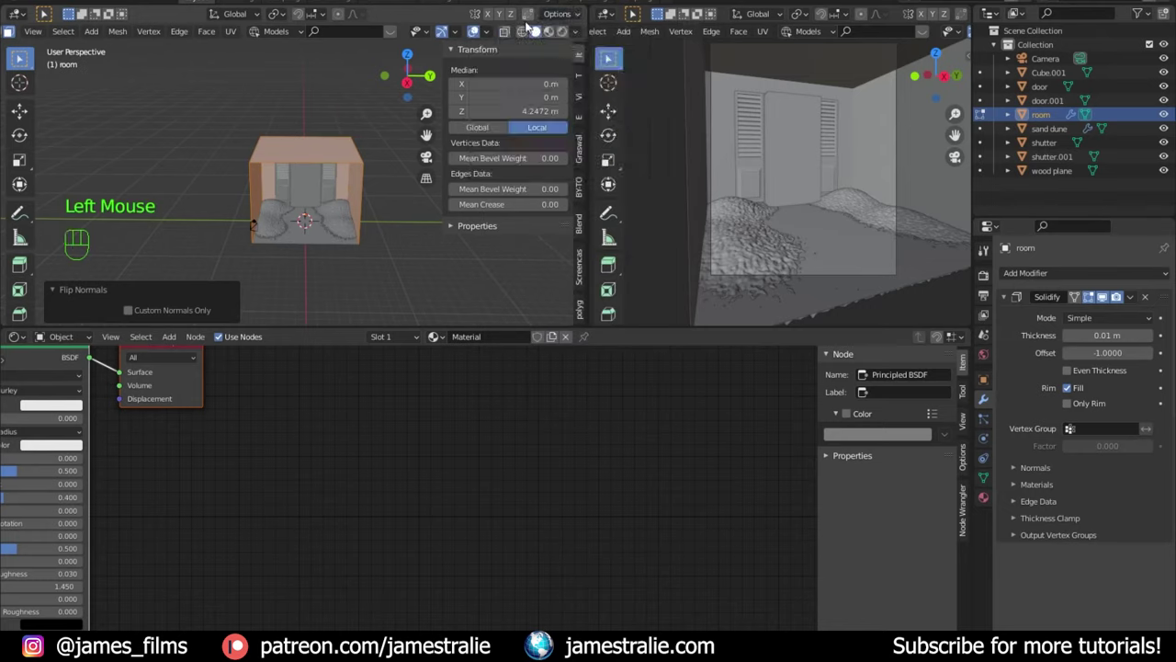
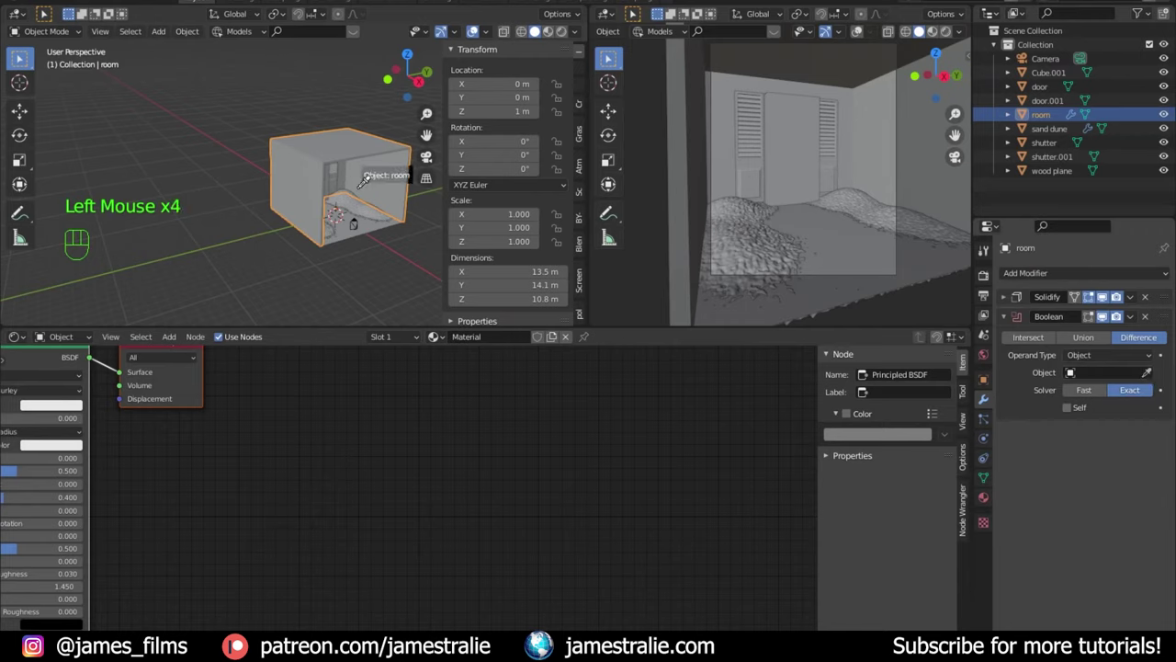
Step: Set Cube.001 as the Boolean cutter and hide it from viewports and renders
drag(329, 194, 305, 184)
click(318, 185)
click(985, 386)
click(1017, 593)
scroll(down, 3)
click(1071, 585)
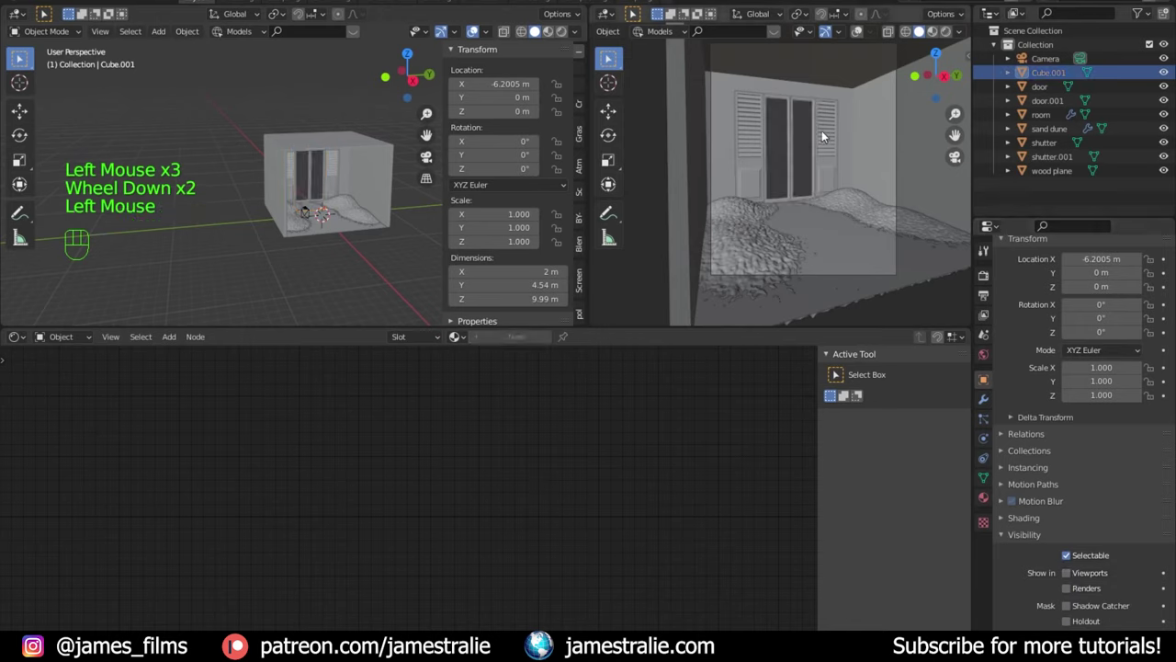
Step: Switch the viewport to Rendered shading to preview the doorway and sky
scroll(up, 3)
scroll(down, 3)
click(952, 35)
Step: Raise the world Background strength to 5 in the shader nodes
scroll(down, 3)
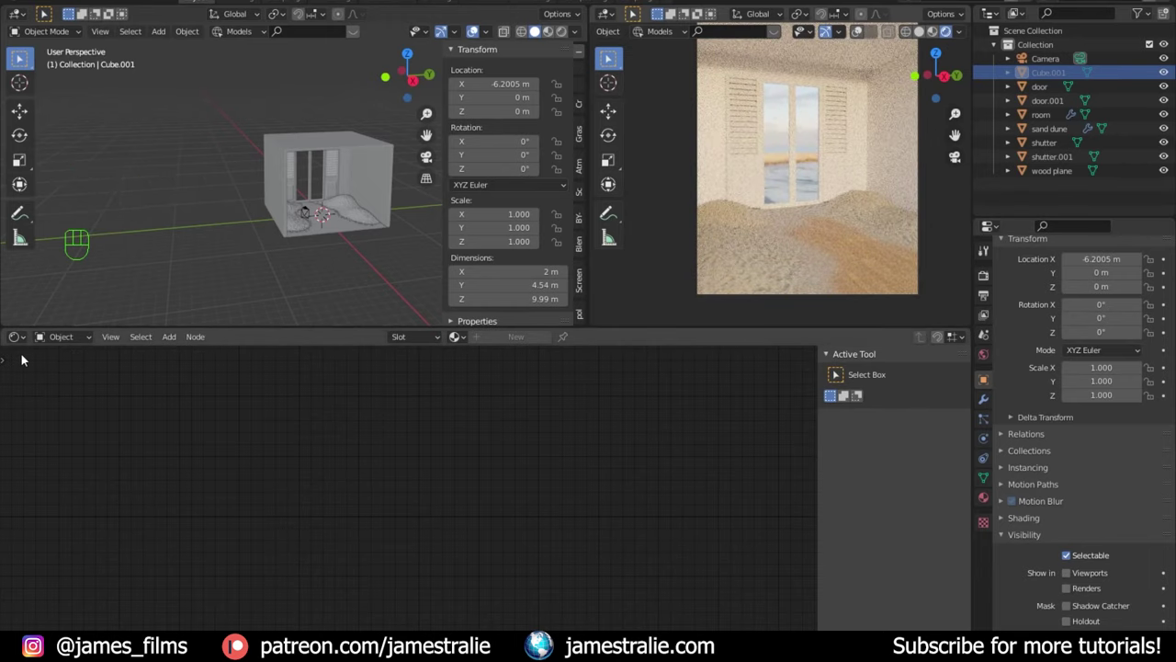
drag(24, 346, 61, 343)
drag(61, 341, 78, 377)
scroll(down, 3)
middle_click(248, 418)
middle_click(291, 518)
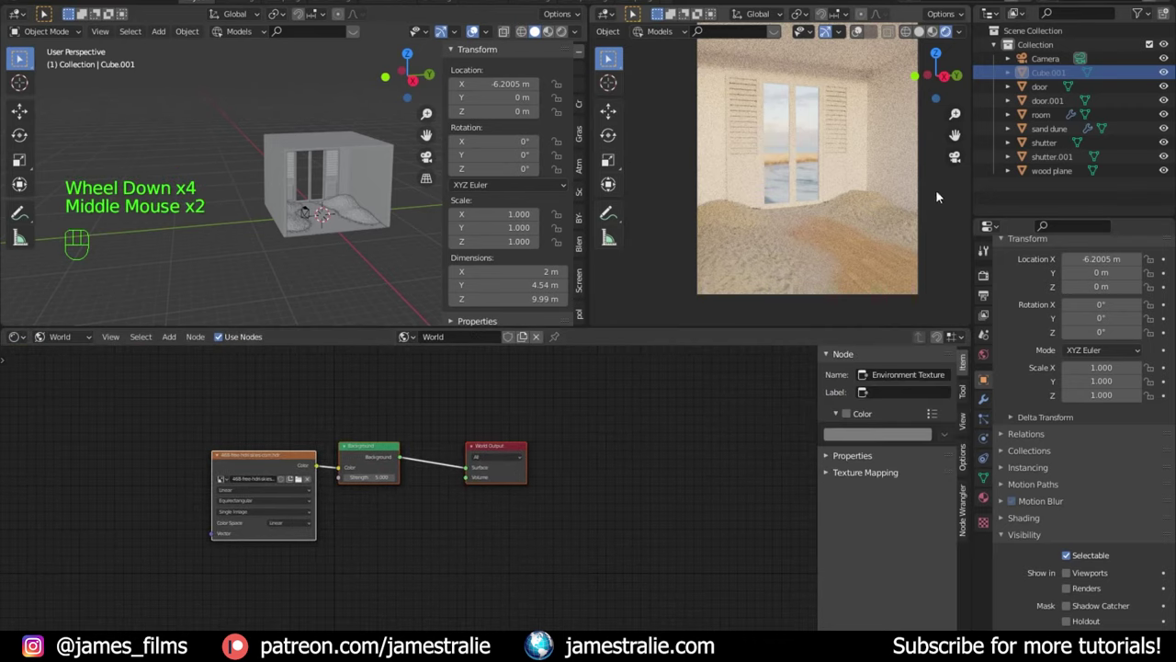
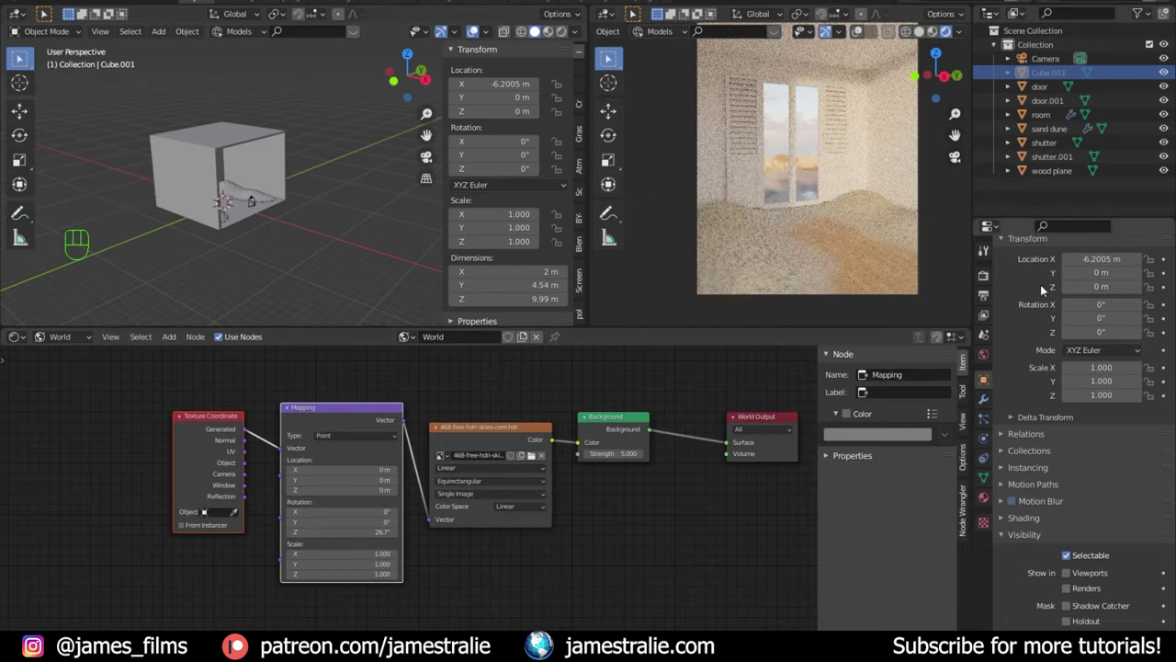
Step: Enable OptiX viewport denoising starting at sample 32
click(991, 284)
scroll(up, 3)
click(1048, 396)
click(1078, 428)
drag(1107, 432, 1112, 466)
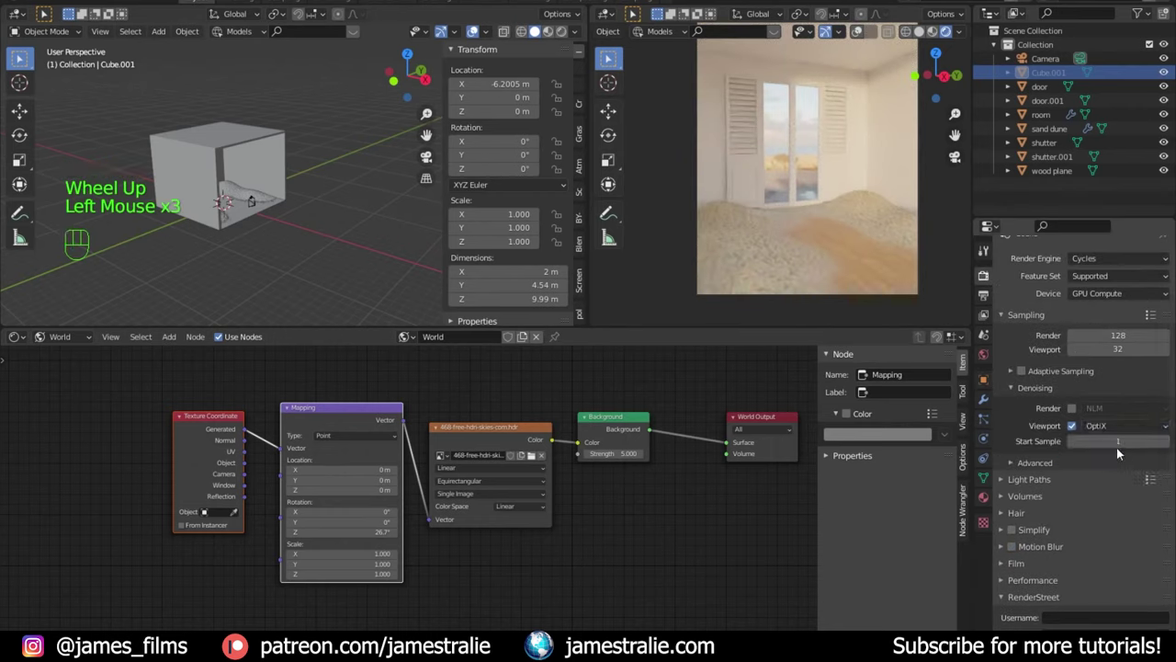
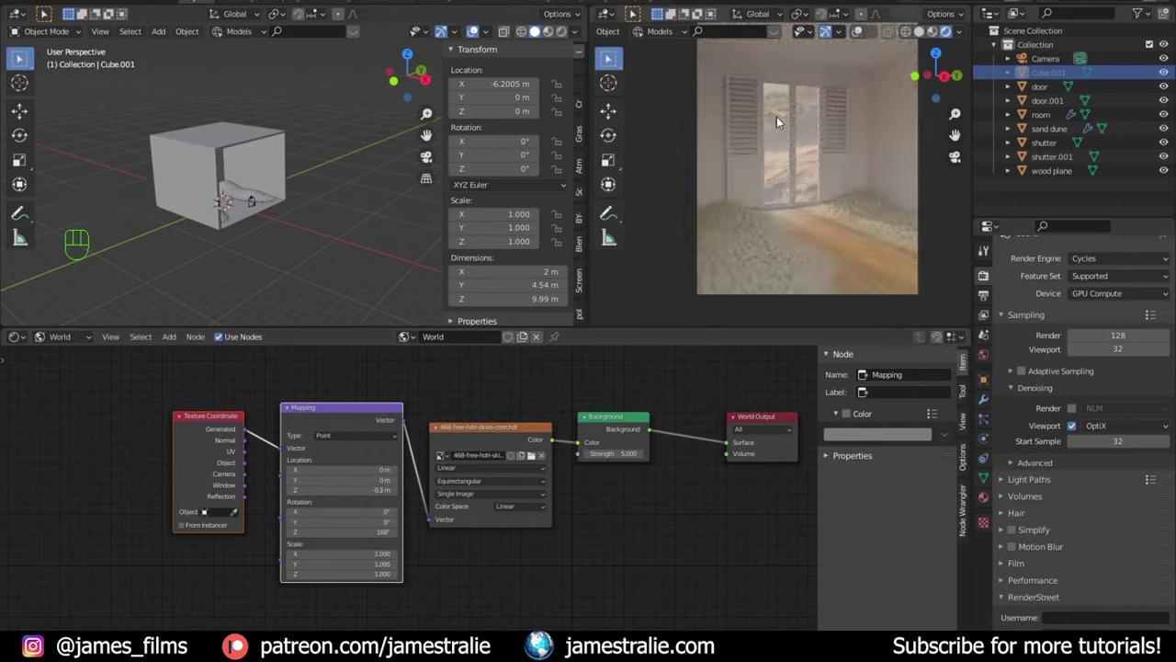
Step: Make the render film background transparent
scroll(down, 3)
click(1017, 478)
scroll(down, 3)
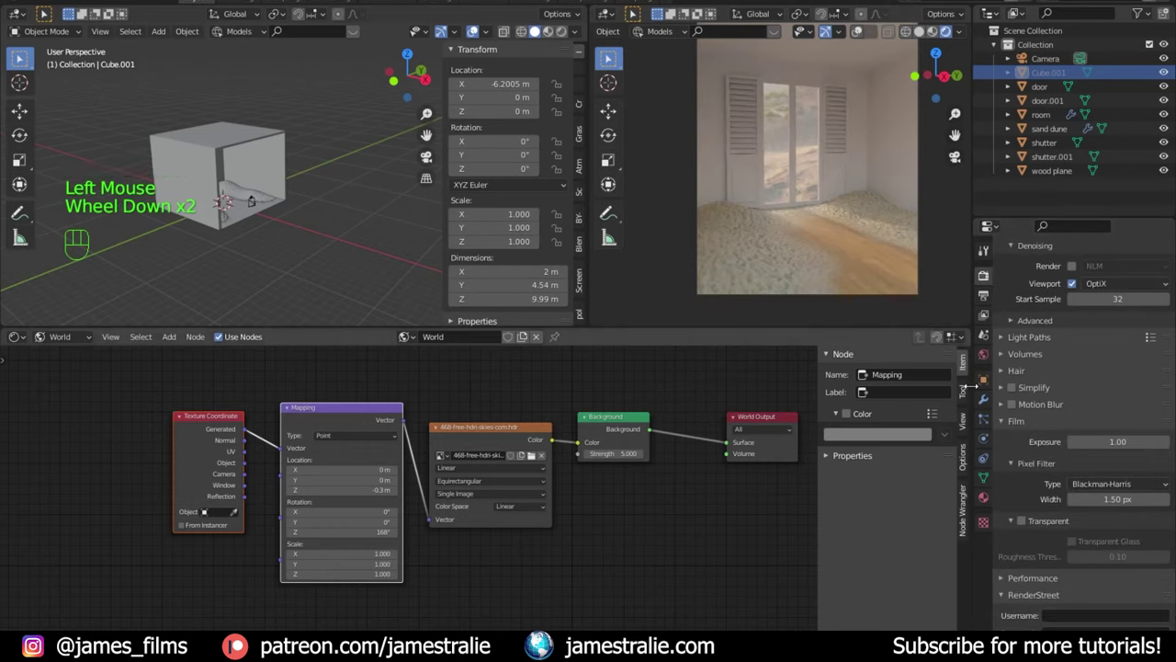
click(1020, 521)
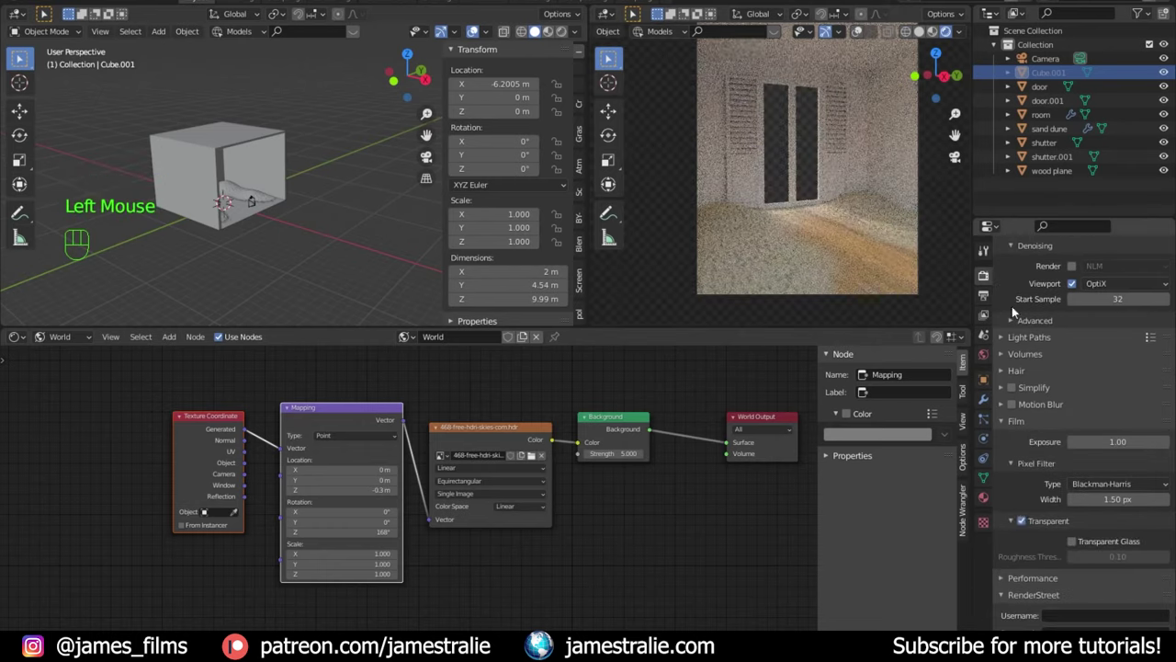
scroll(down, 3)
click(1030, 464)
scroll(down, 3)
click(1030, 464)
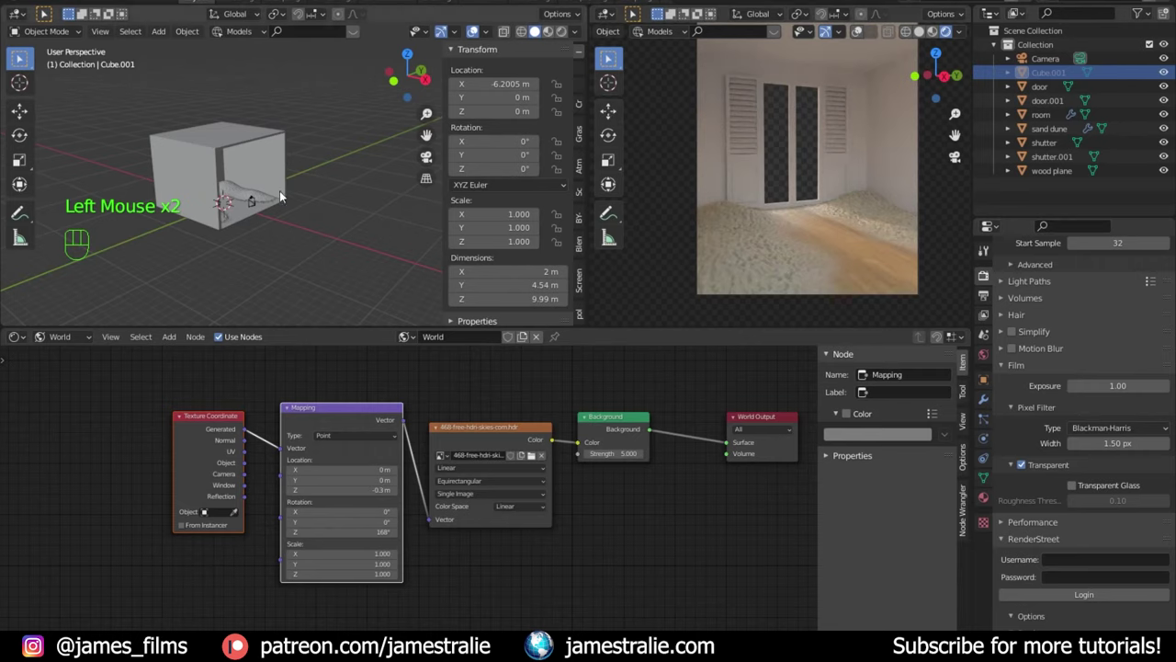
Step: Add a Sun light and raise it about 5.61 m above the room
click(291, 245)
drag(309, 216, 277, 221)
drag(290, 221, 341, 257)
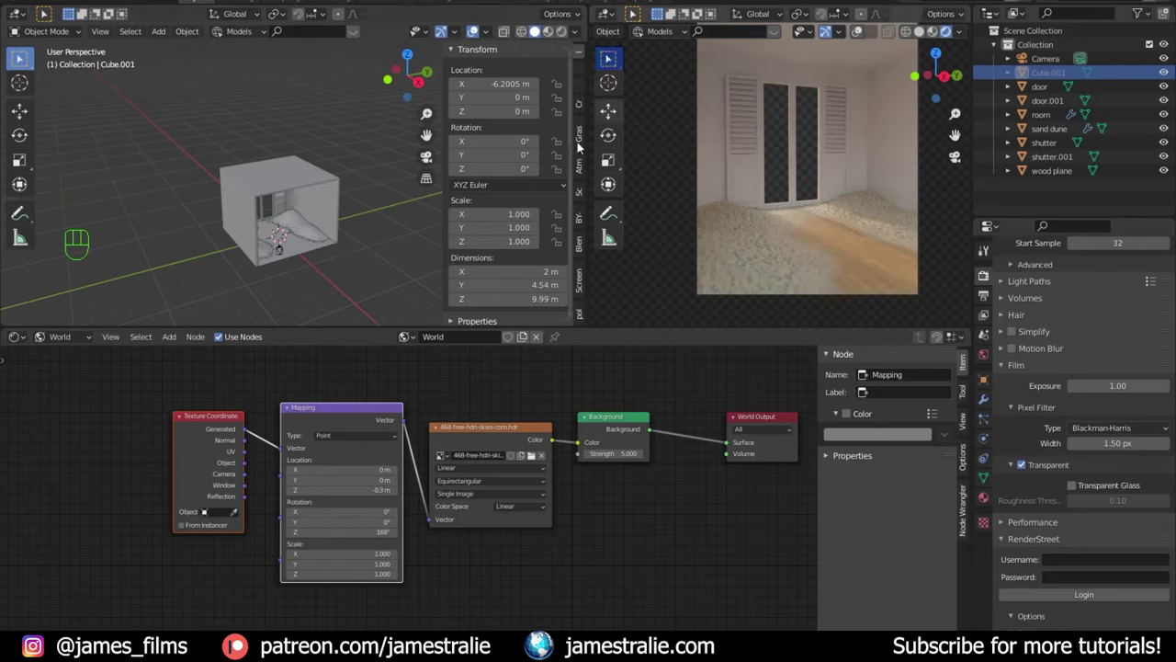
scroll(up, 3)
drag(324, 301, 314, 273)
drag(302, 277, 308, 224)
key(shift+a)
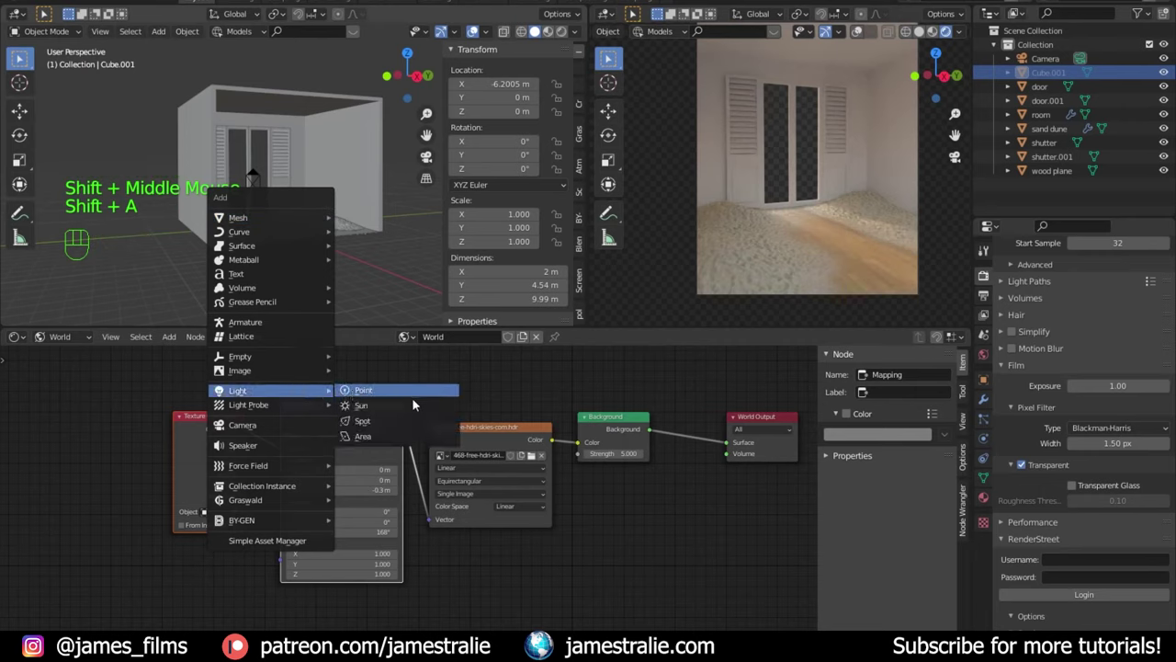
drag(338, 195, 338, 244)
Step: Tilt the Sun to -52.9° through the doors and give it strength 10 with a warm peach colour
middle_click(343, 228)
key(g)
key(r)
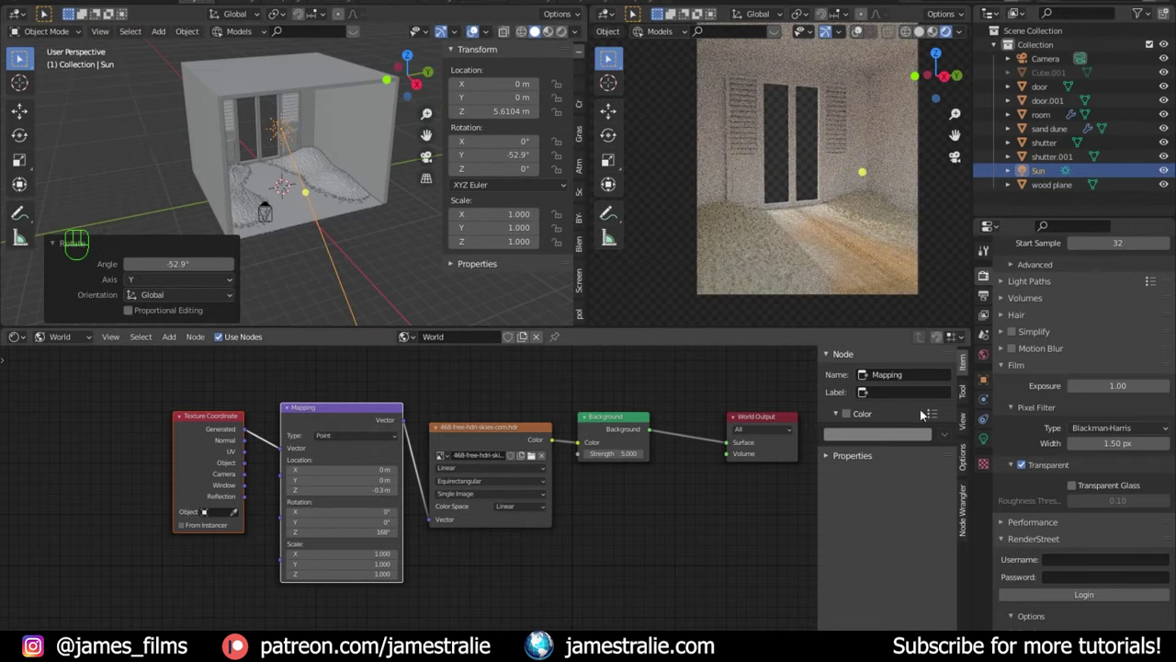
click(991, 439)
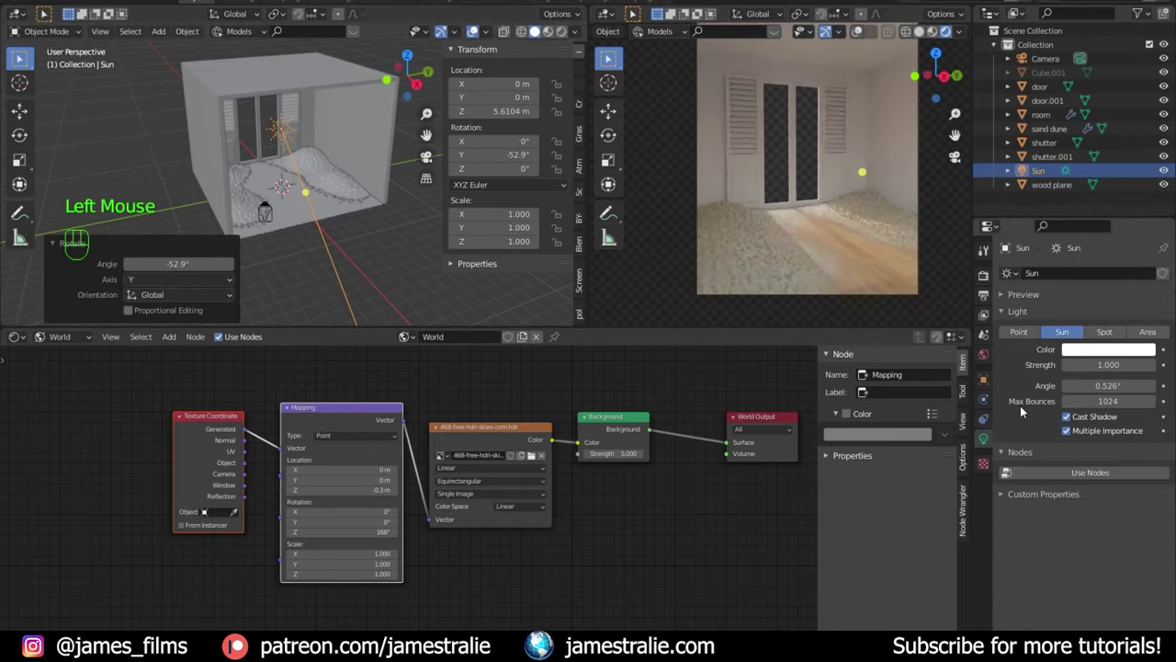
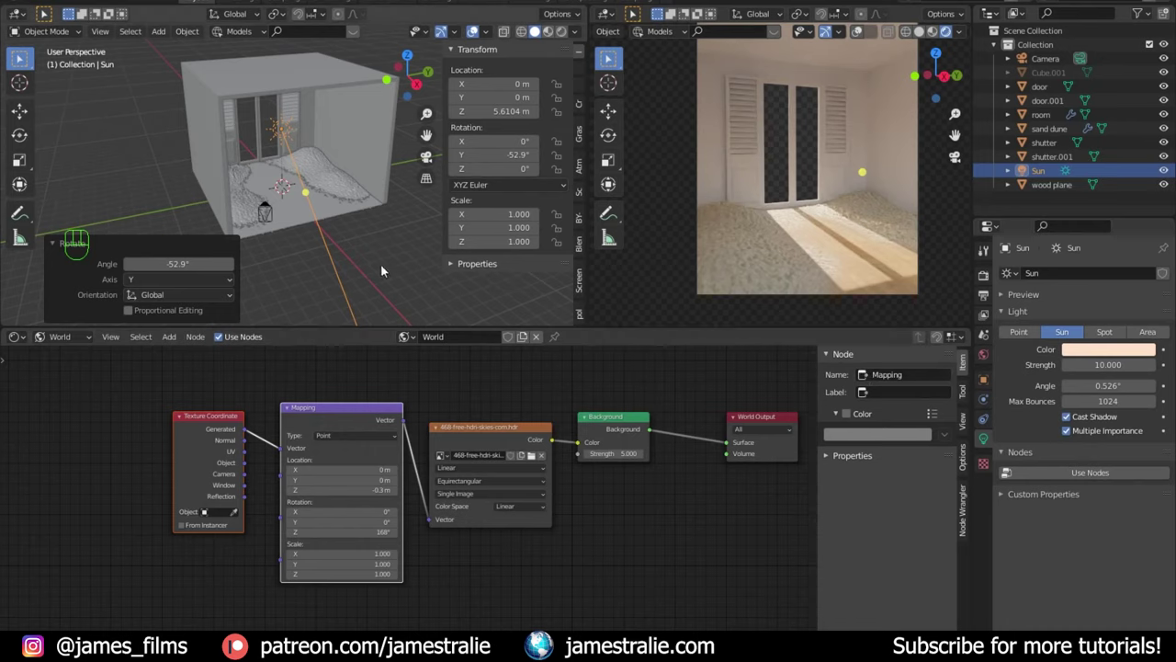
click(383, 269)
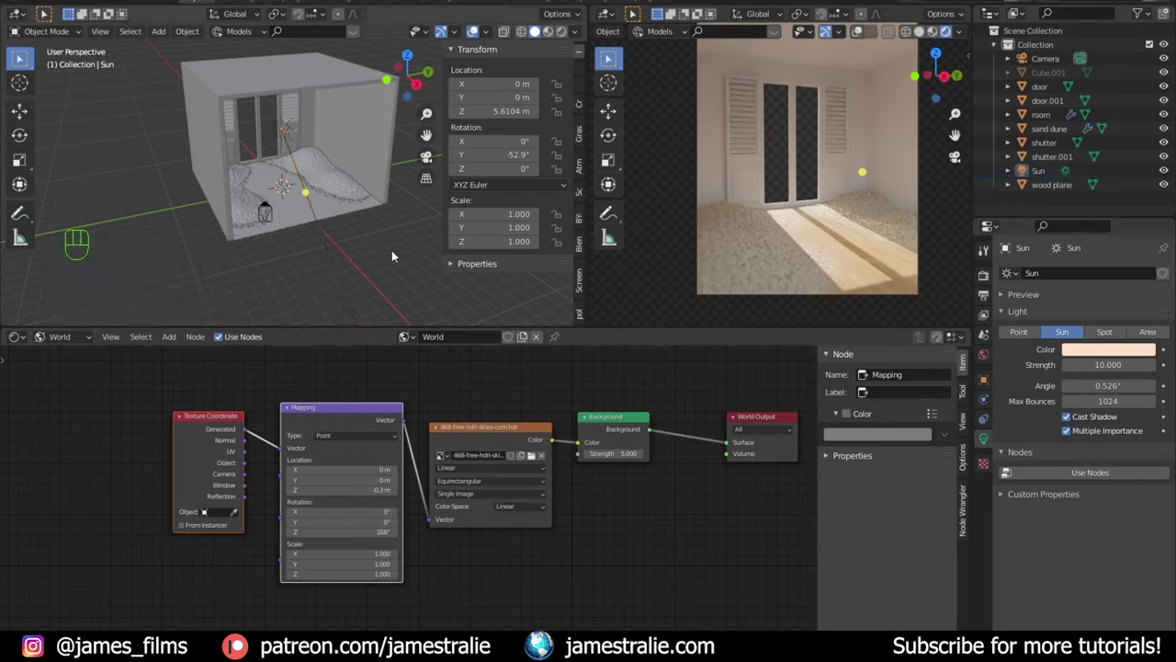
Step: Separate the room's top edge loop into its own object, room.001
click(363, 151)
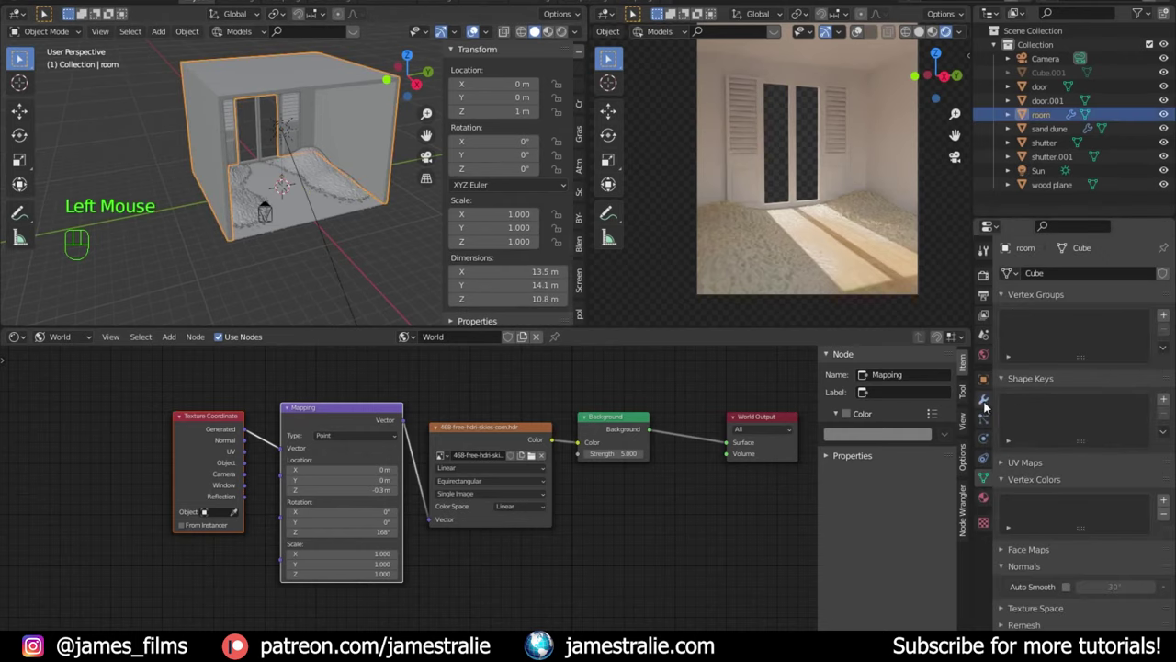
drag(989, 405, 1077, 316)
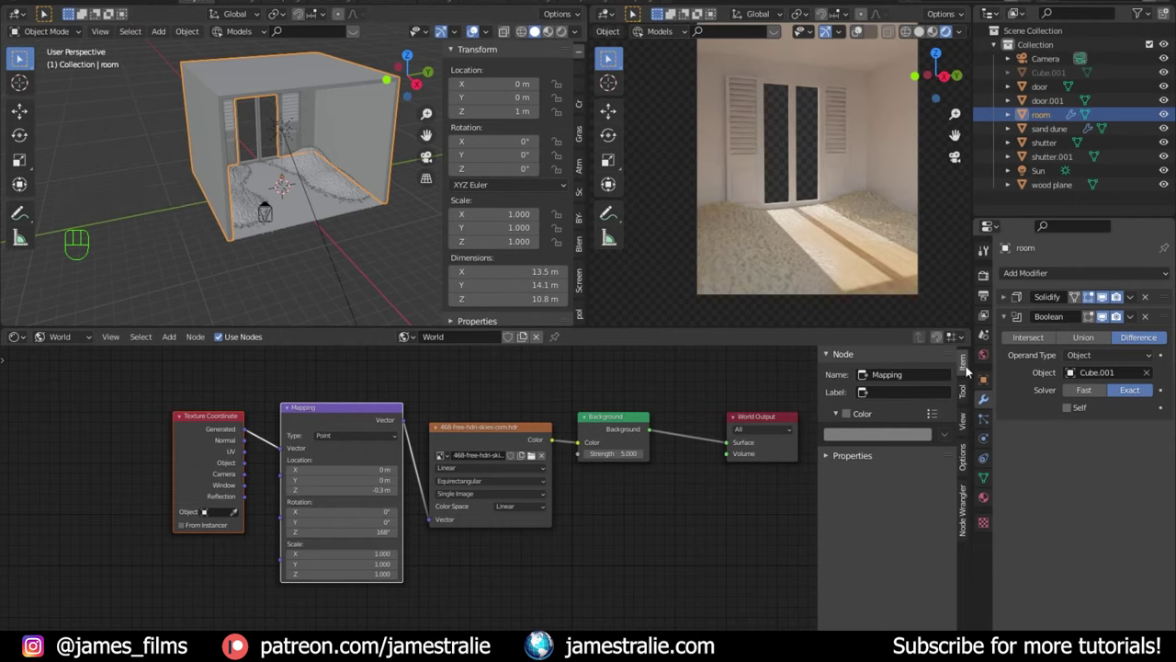
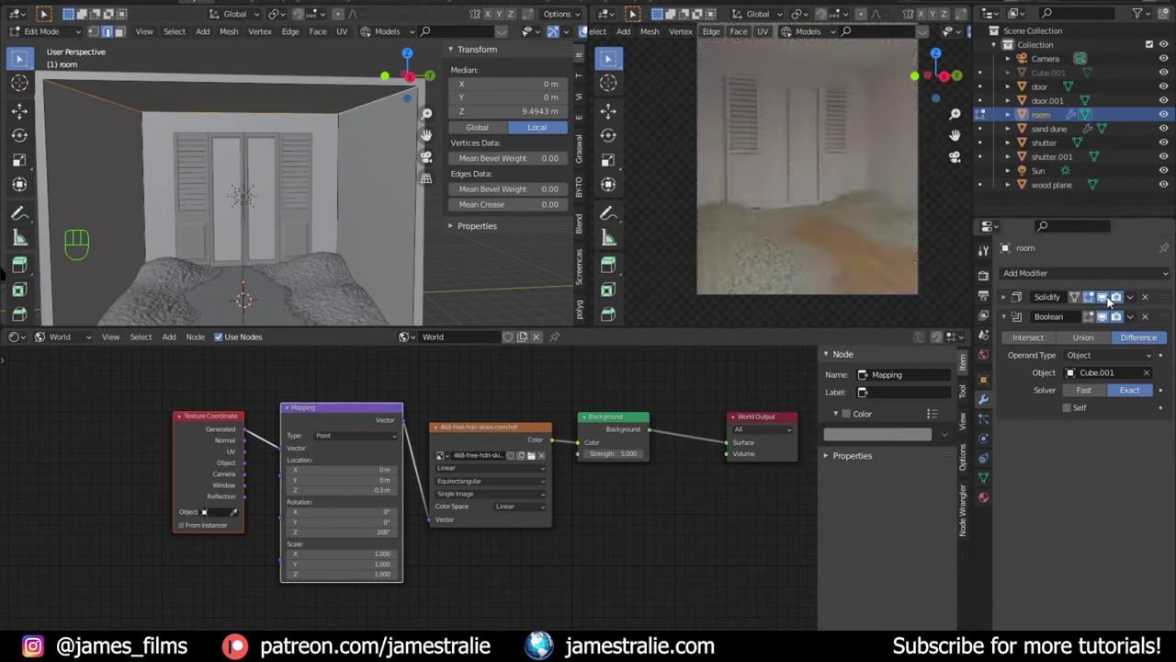
click(1112, 301)
key(shift+d)
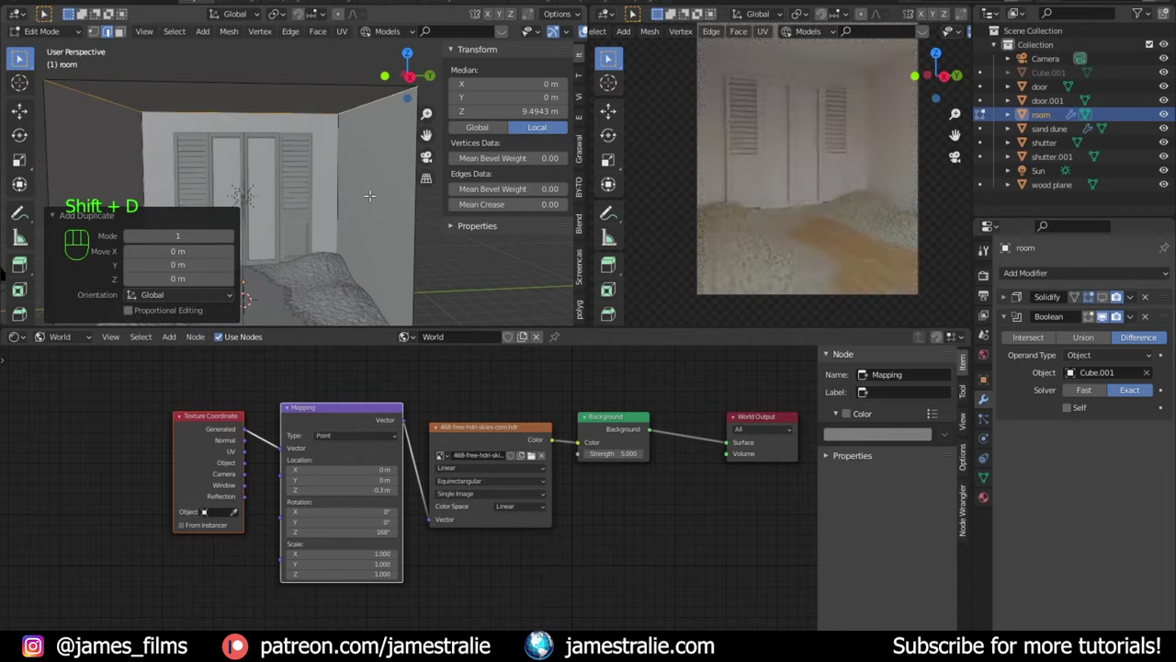
key(p)
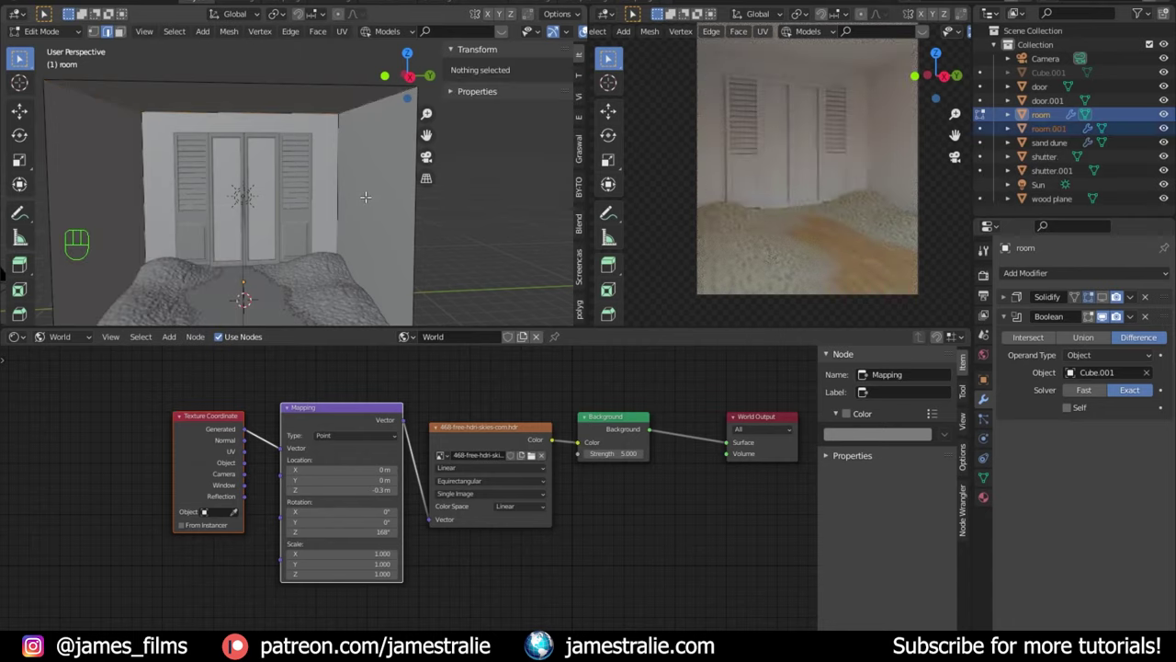
key(Tab)
Step: Remove the Boolean and Solidify modifiers from room.001 and begin renaming it
click(1107, 306)
click(1068, 133)
click(1151, 304)
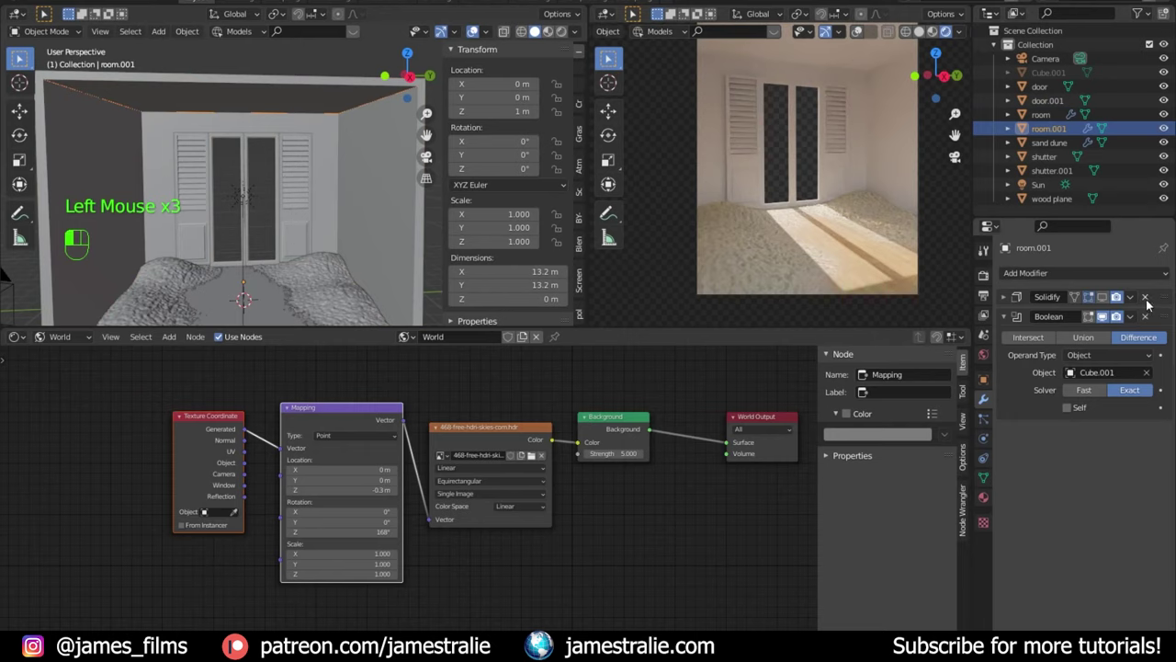
drag(1151, 300, 1130, 252)
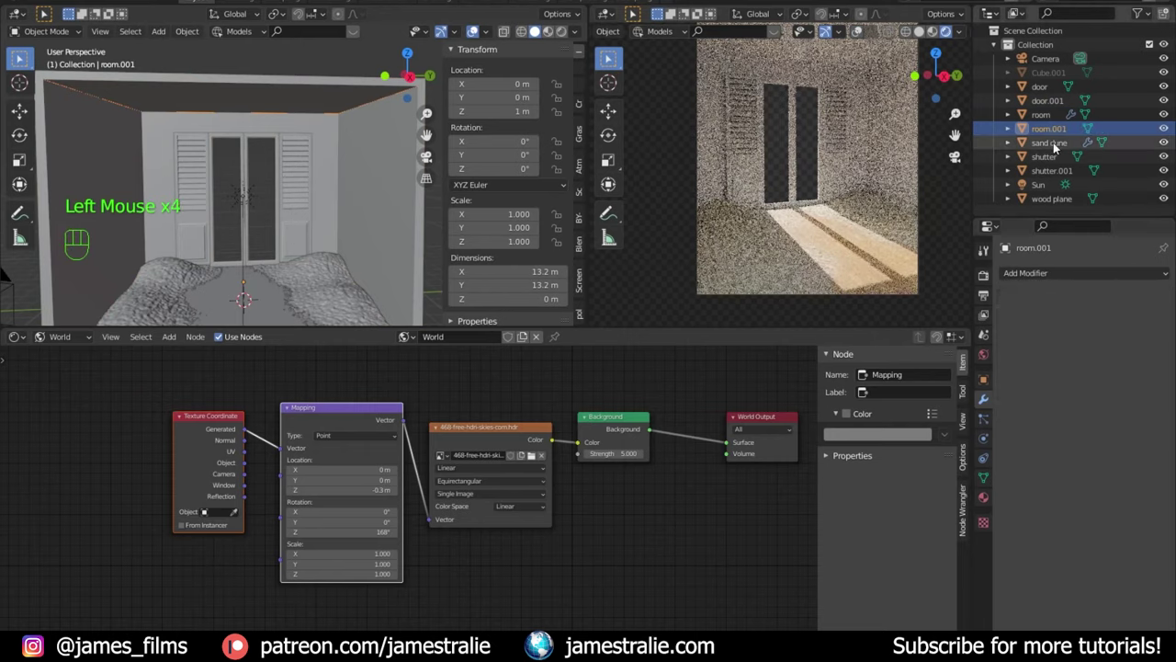
click(1049, 136)
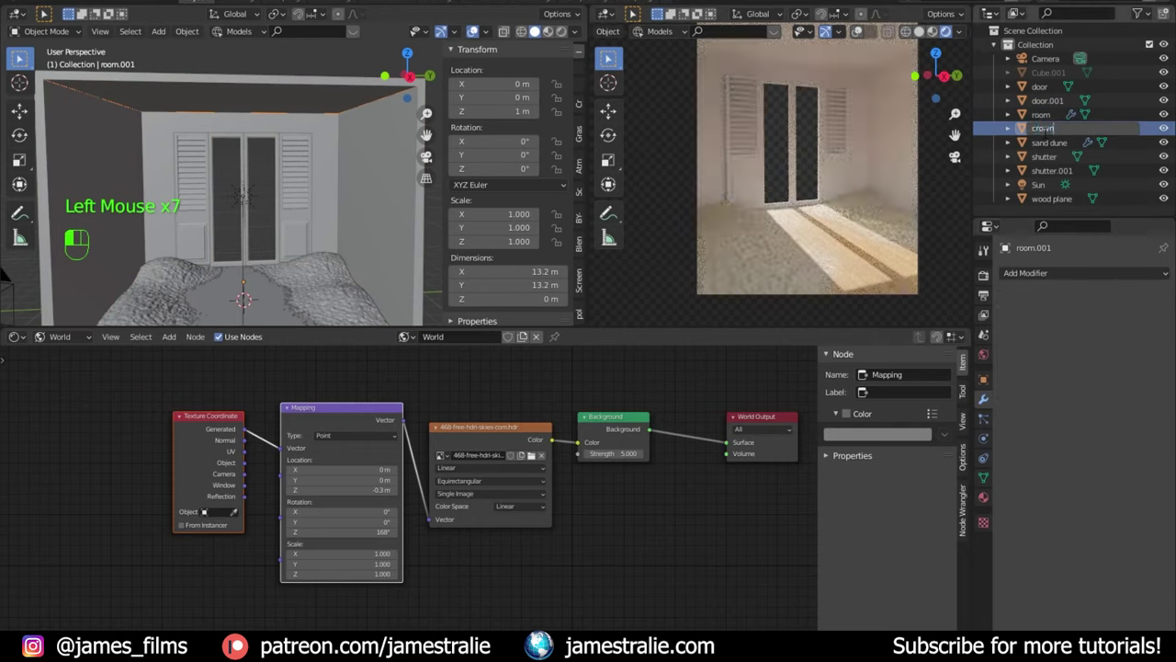
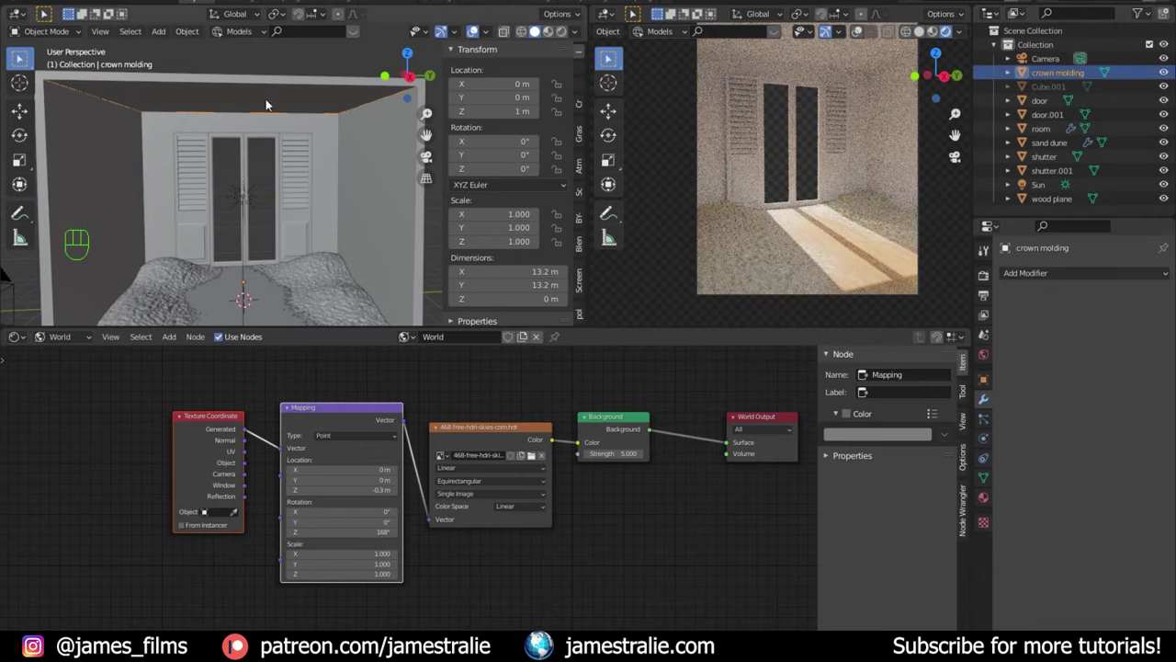
Step: Rename room.001 to crown molding and convert it to a curve
drag(164, 143, 246, 187)
drag(221, 180, 205, 190)
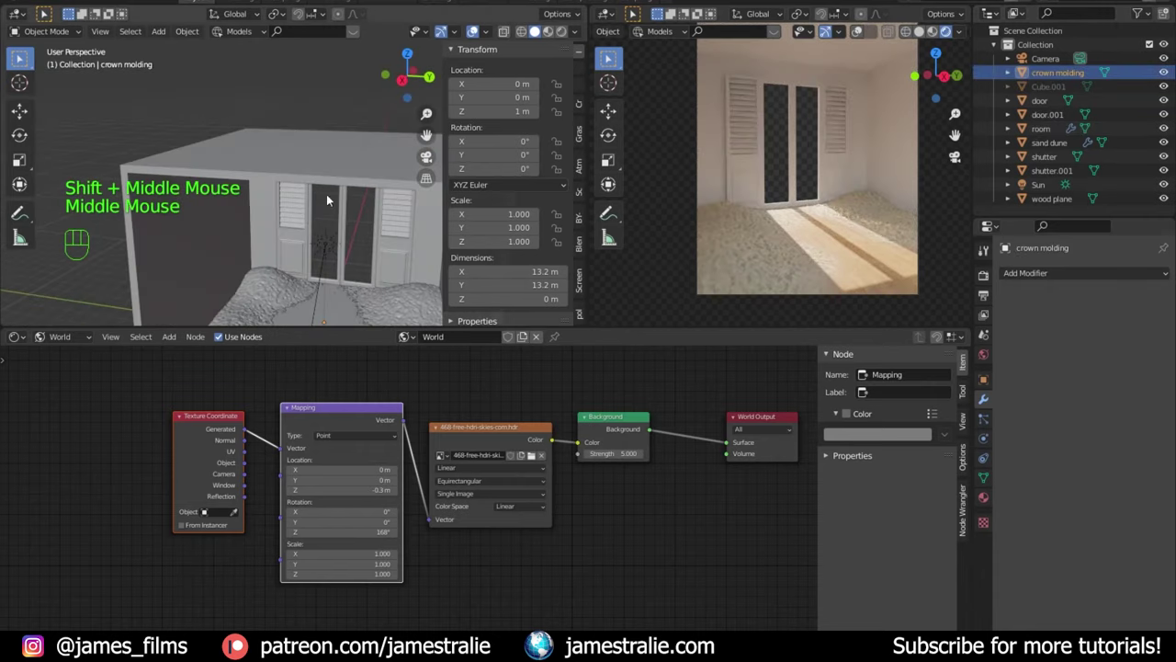
drag(319, 178, 261, 139)
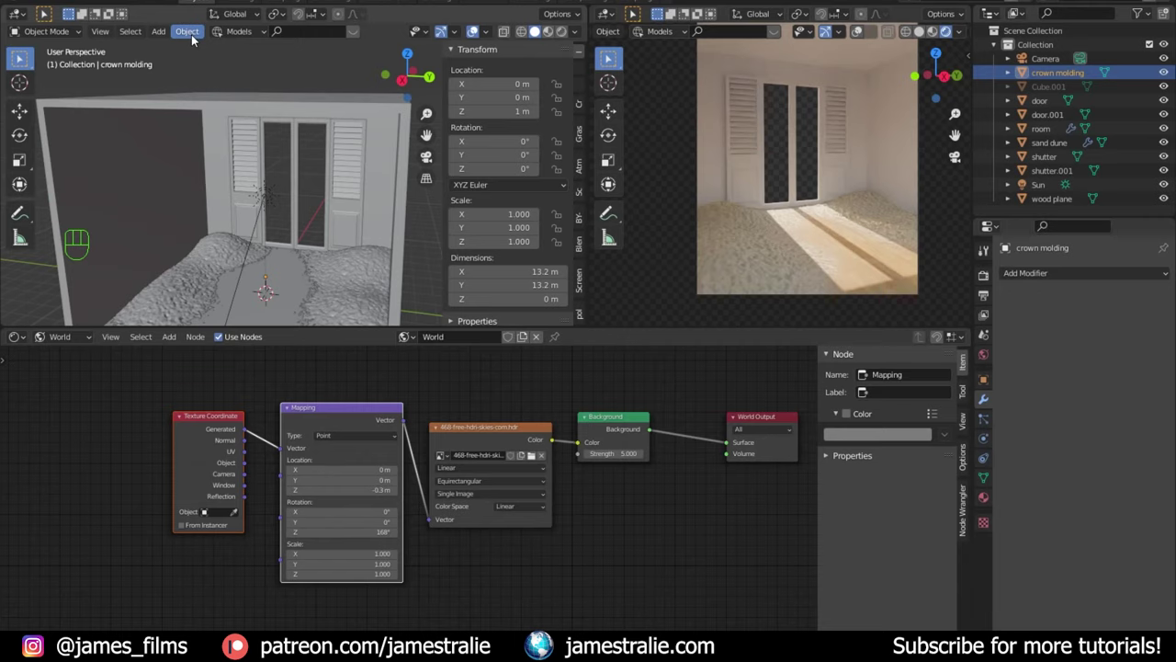
drag(197, 38, 359, 407)
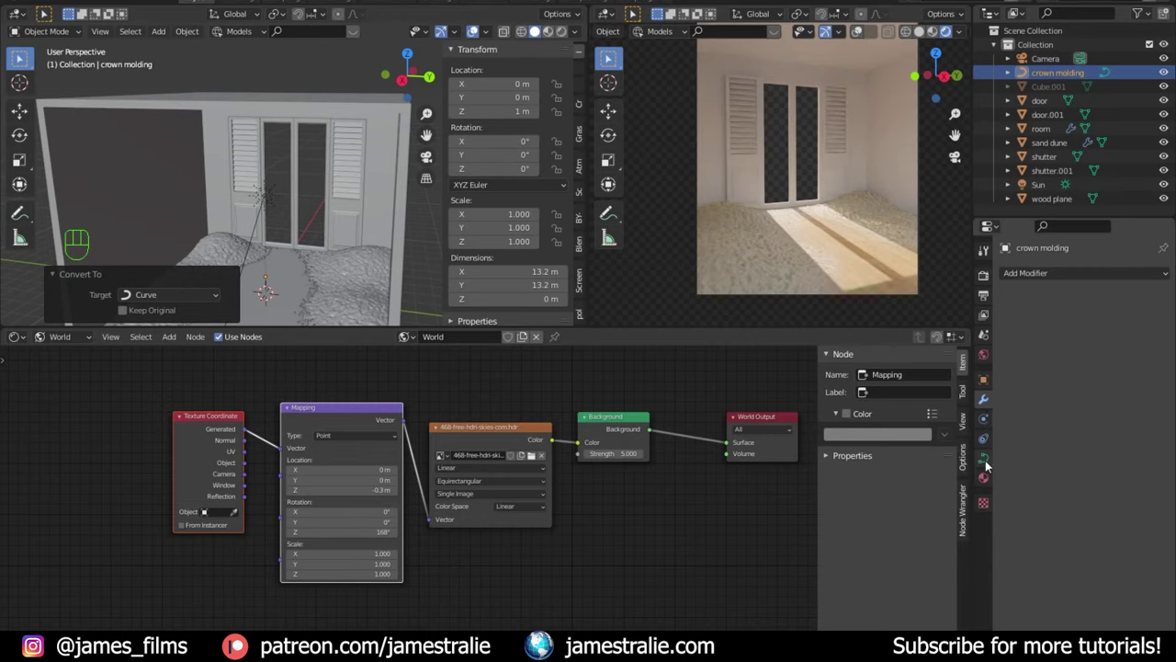
Step: In the curve's Object Data Geometry settings, set the bevel to use an object profile
click(991, 464)
scroll(down, 3)
scroll(down, 3)
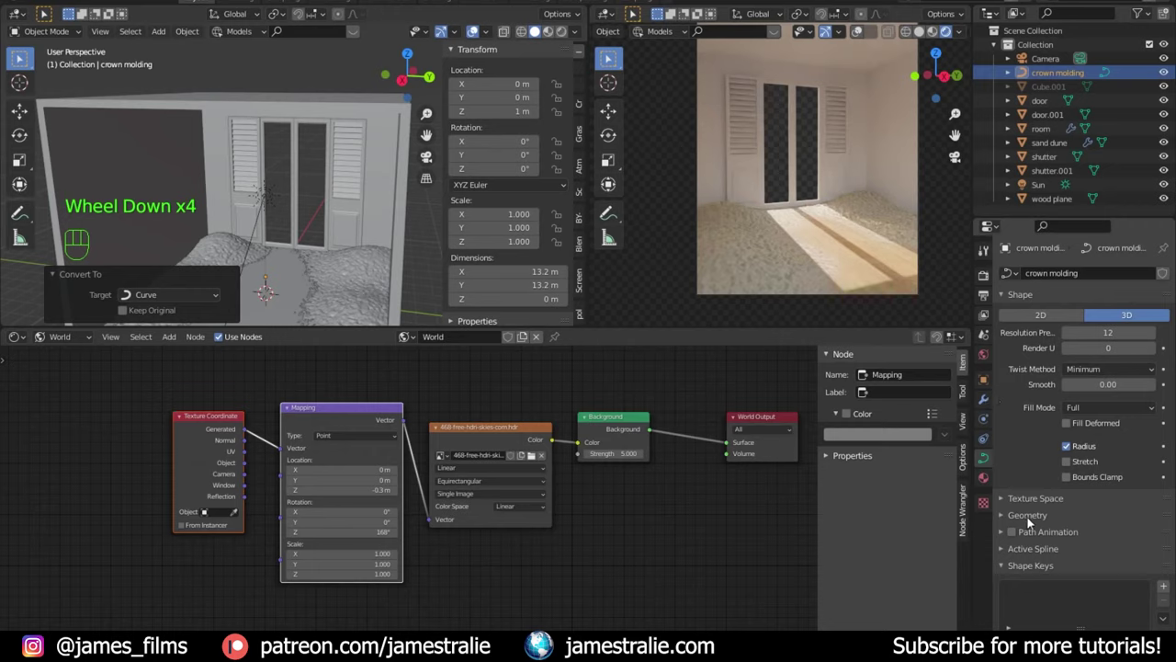
click(1026, 517)
scroll(down, 3)
click(1077, 451)
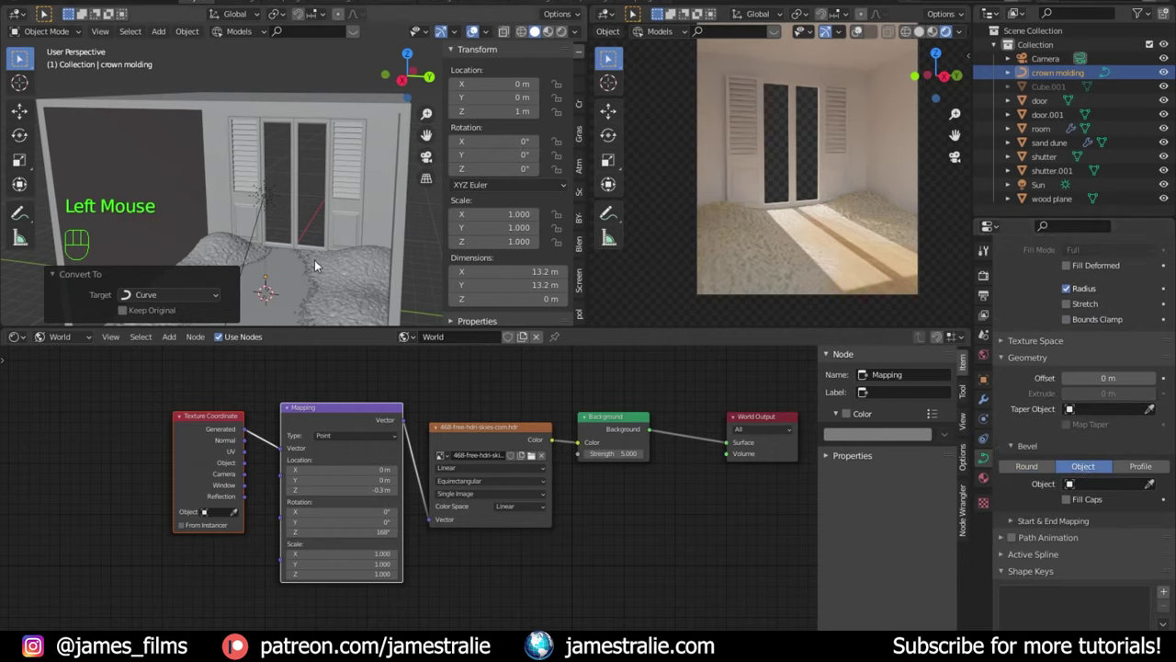
Step: Orbit and zoom around the crown molding curve to inspect it
drag(321, 236, 301, 167)
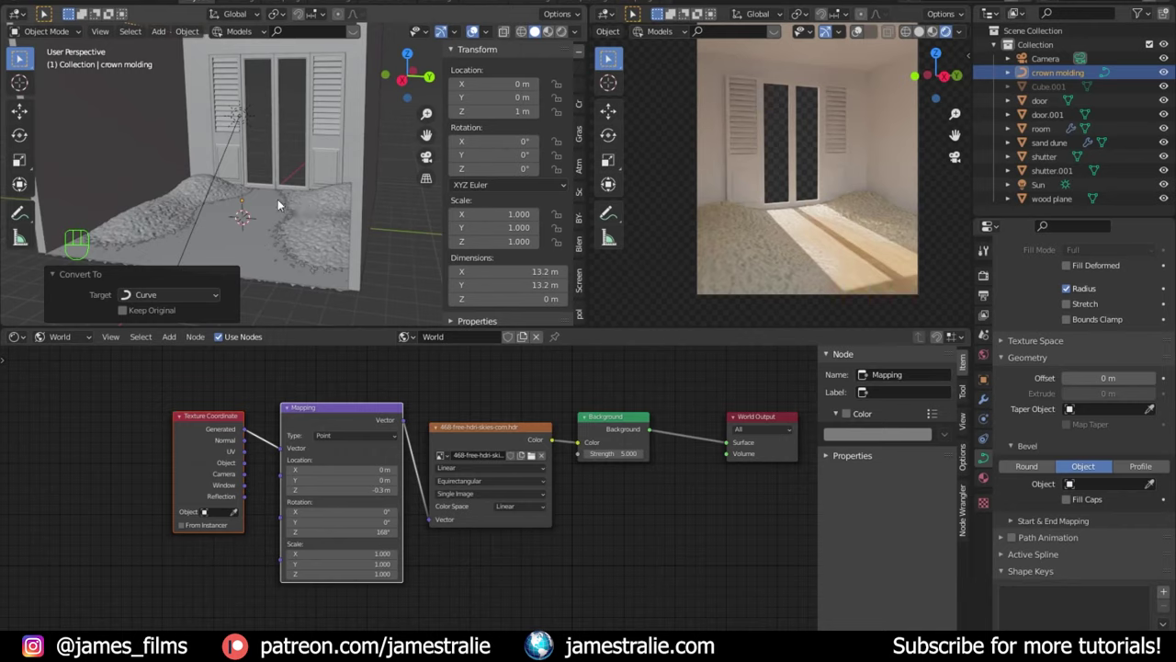
scroll(down, 3)
drag(309, 213, 300, 250)
drag(330, 236, 372, 217)
scroll(up, 3)
drag(359, 212, 311, 198)
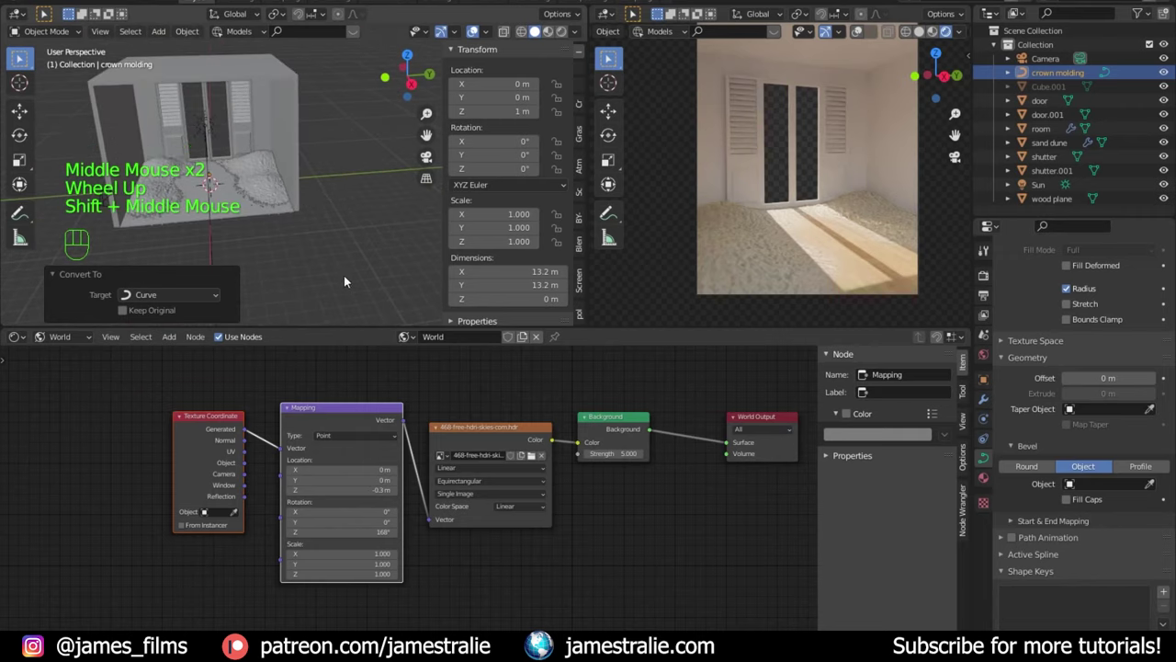
scroll(down, 3)
drag(312, 198, 293, 267)
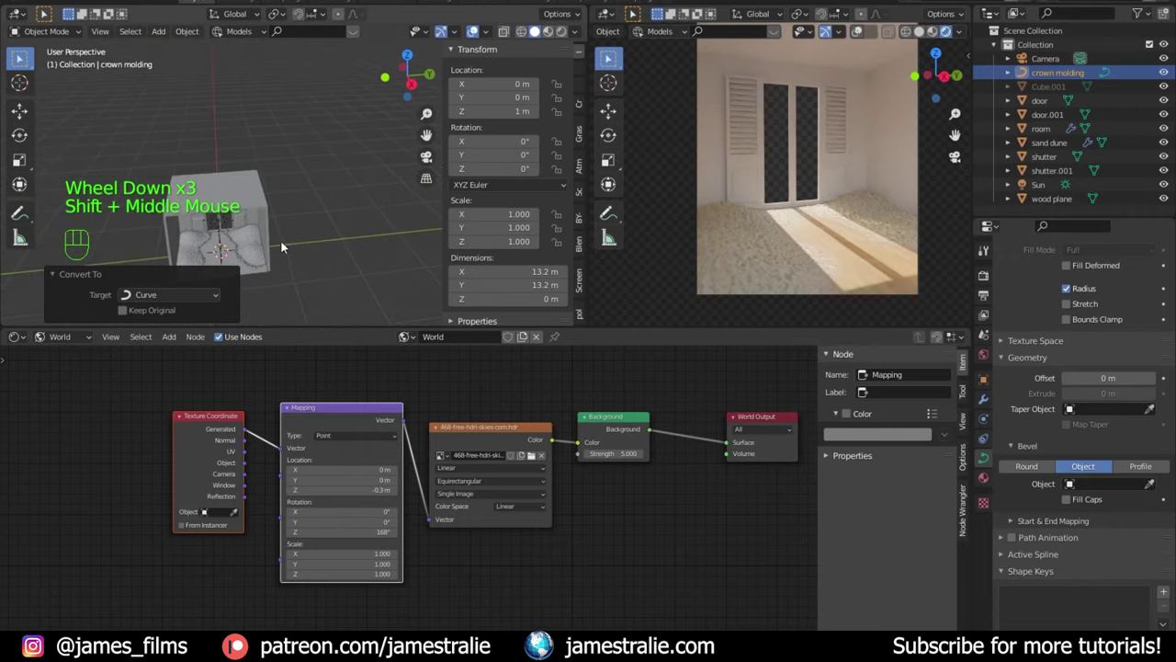
drag(285, 228, 301, 195)
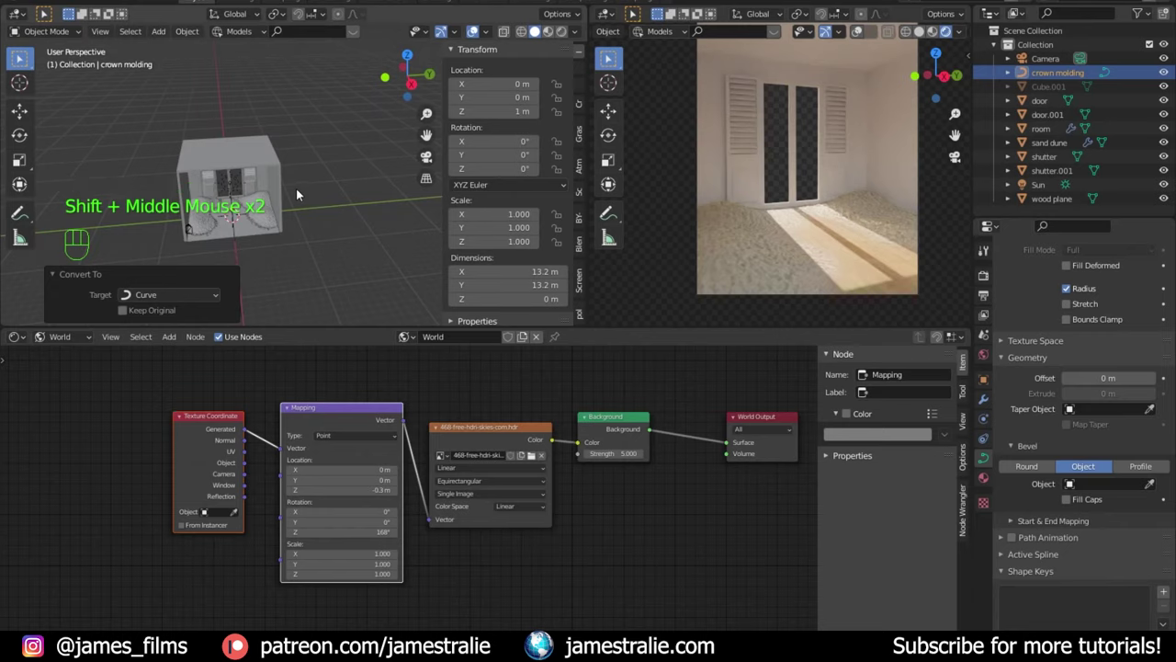
Step: Add Face-Profiles_2.jpg as an image reference empty, scaled to 6.587 and moved to Y 19.445 m
key(shift+a)
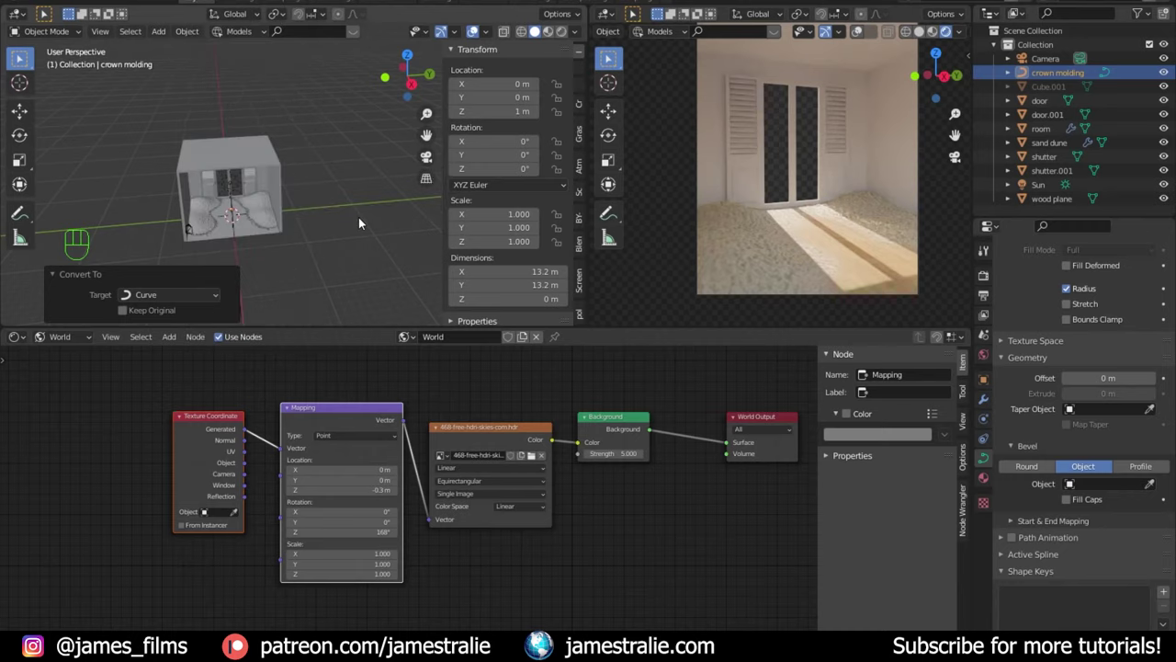
key(KP_7)
key(shift+a)
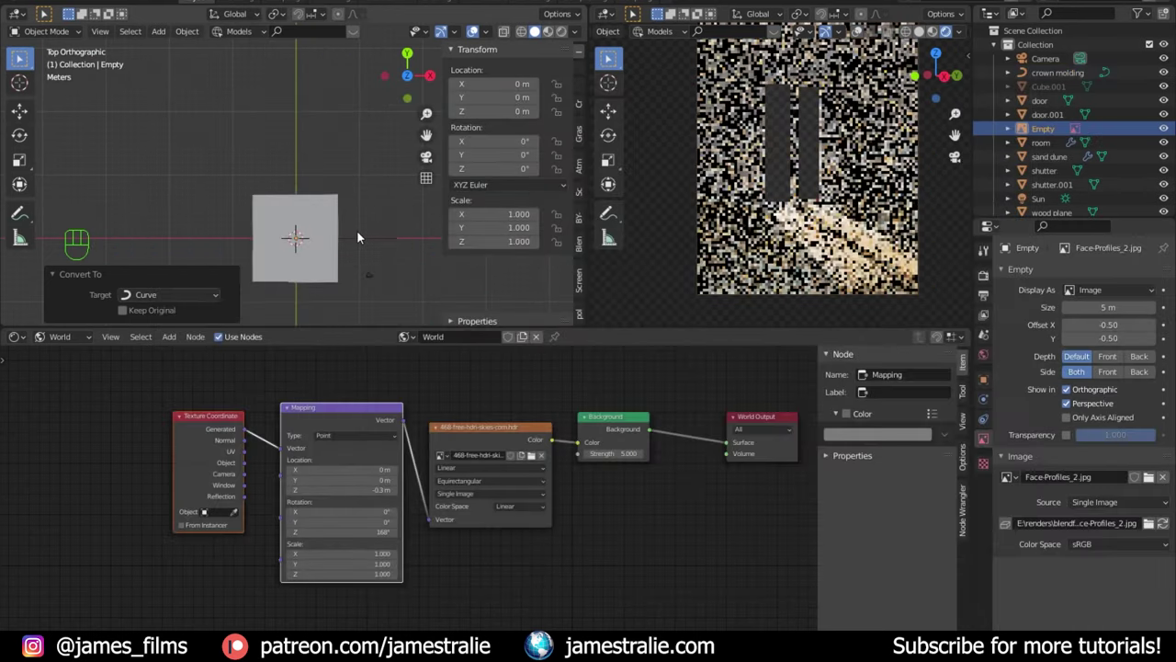
key(s)
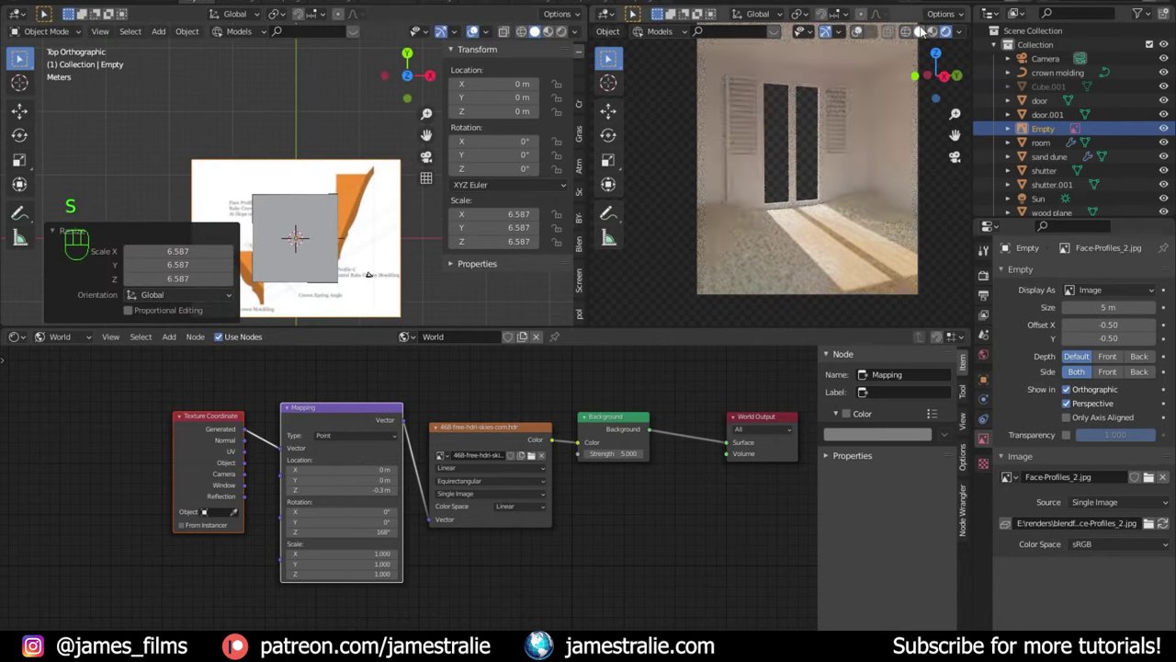
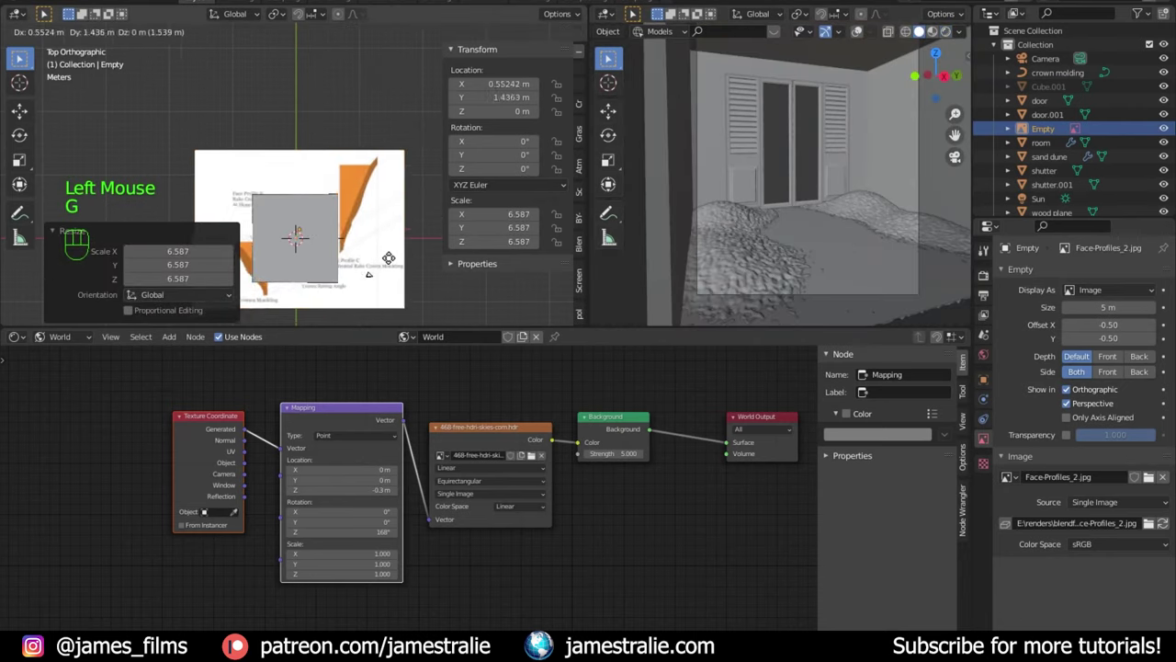
key(g)
Step: Pan and zoom the side view toward the profile picture
scroll(up, 3)
middle_click(473, 28)
scroll(up, 3)
scroll(down, 3)
drag(326, 226, 369, 232)
scroll(up, 3)
drag(347, 222, 305, 158)
middle_click(340, 168)
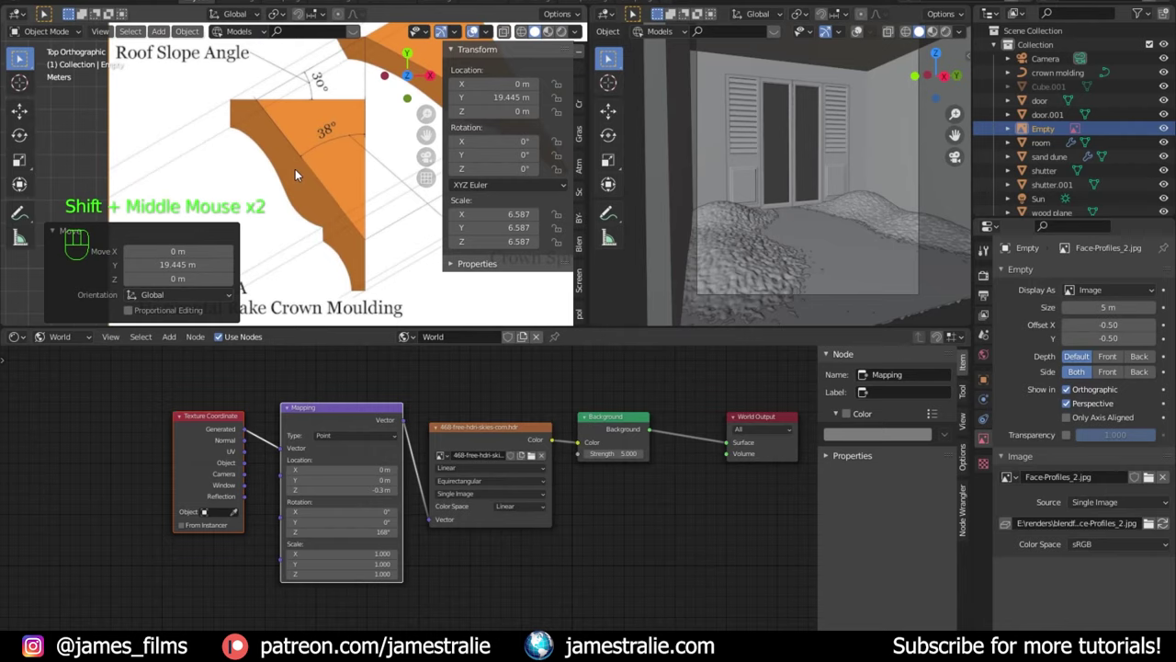
middle_click(419, 122)
scroll(down, 3)
middle_click(419, 122)
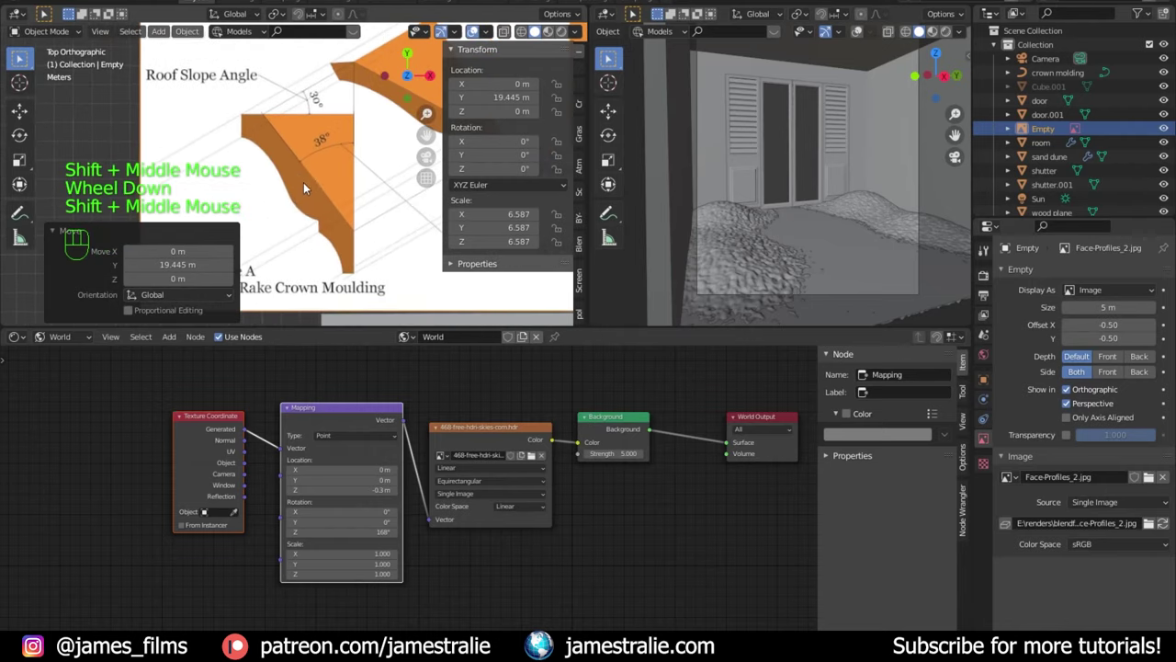
Step: Add a single-point curve and move its point onto the profile picture in Edit Mode
drag(418, 123, 473, 28)
click(473, 28)
click(473, 28)
key(shift+a)
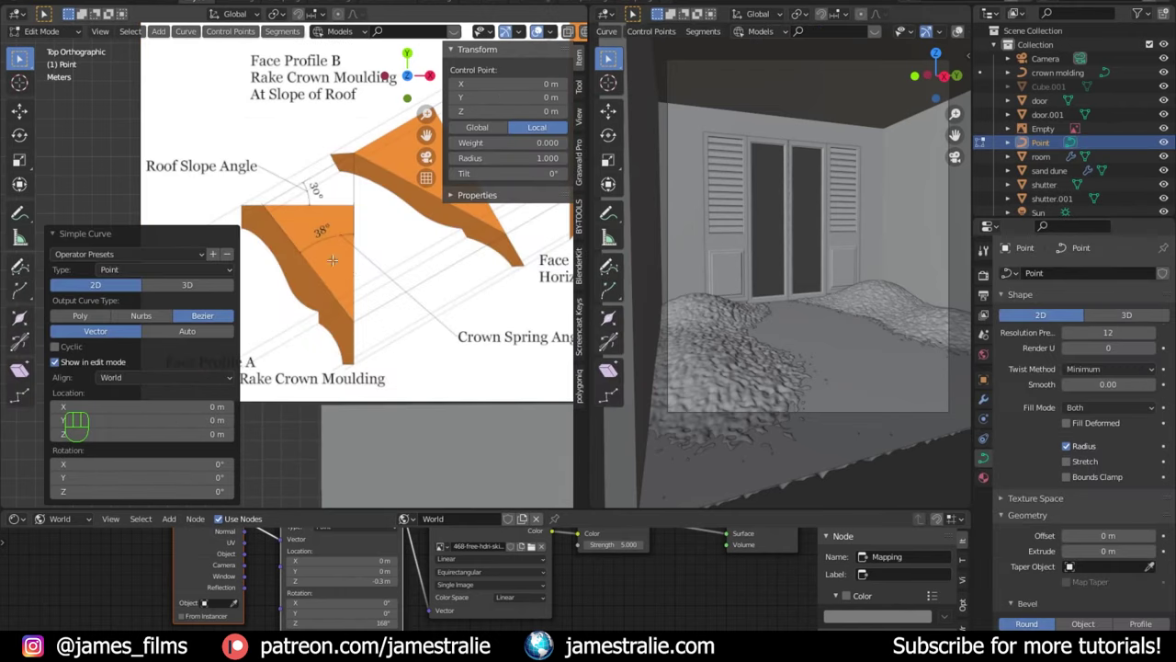
scroll(down, 3)
key(g)
scroll(down, 3)
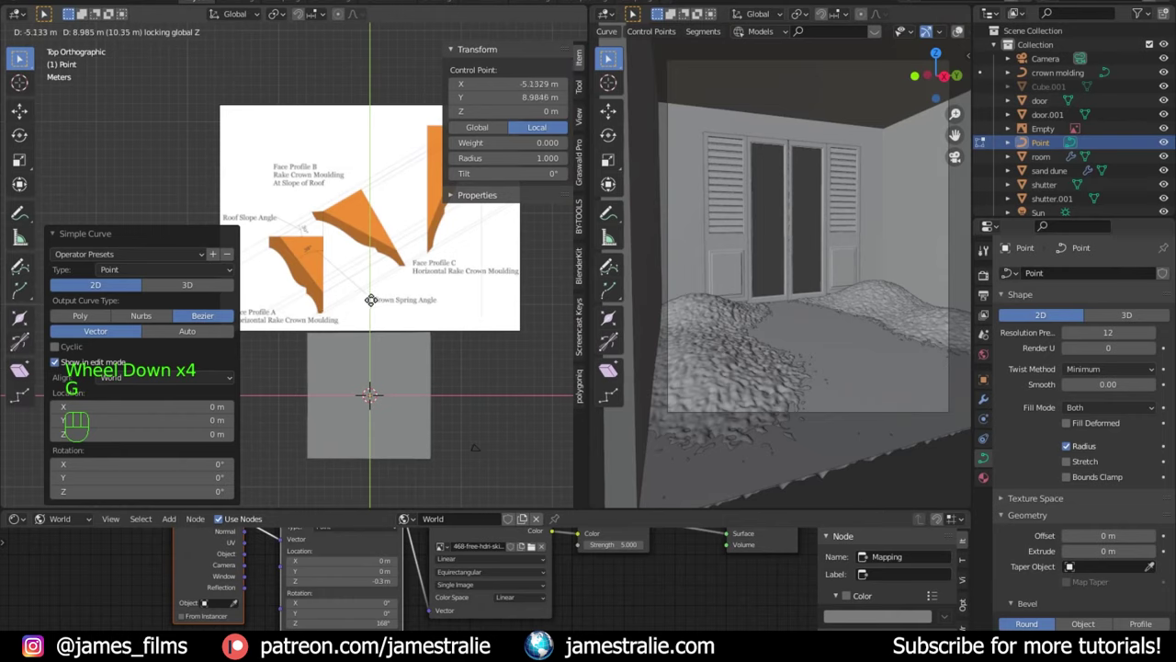
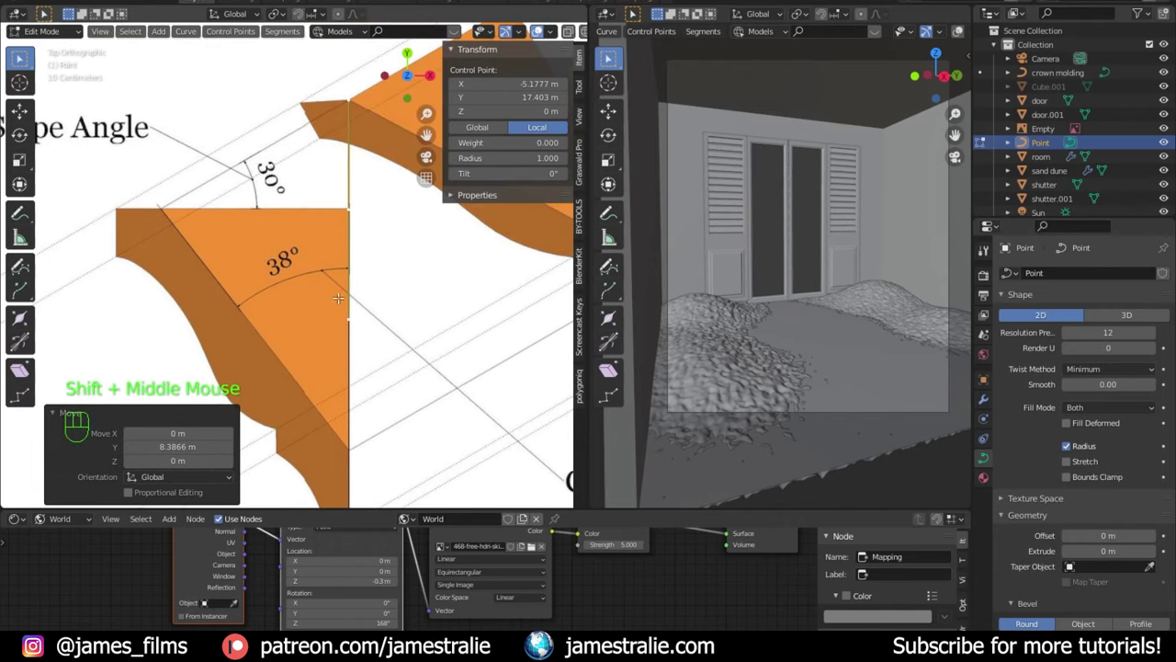
Step: Extrude and position curve points to trace the crown molding outline
key(e)
key(x)
key(e)
key(g)
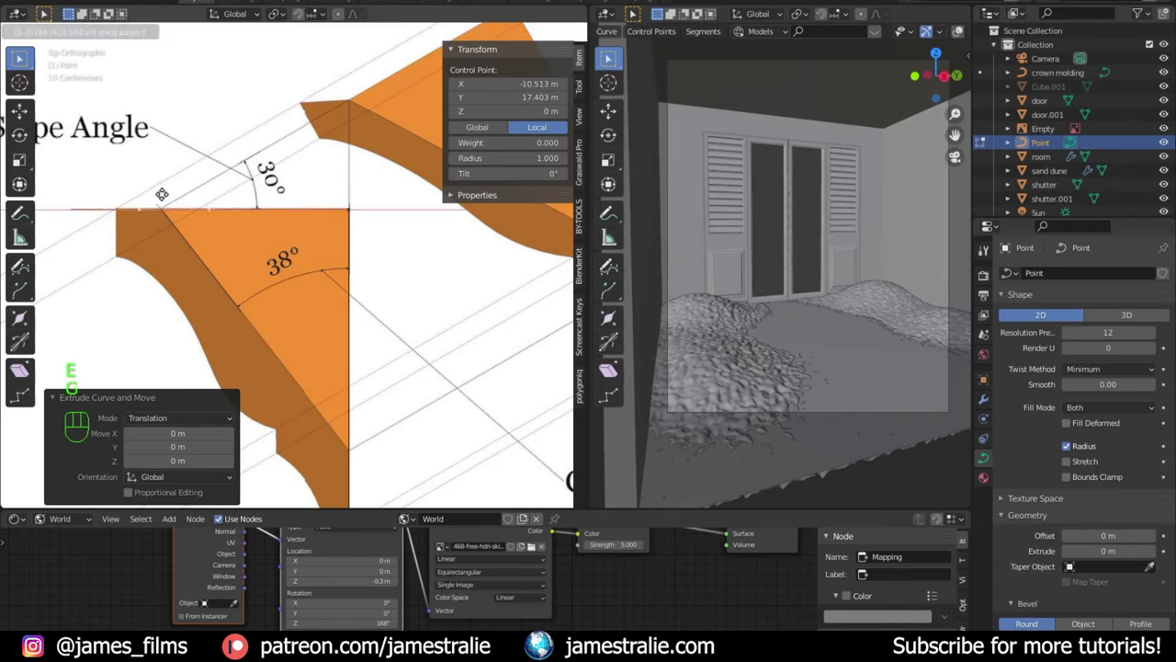
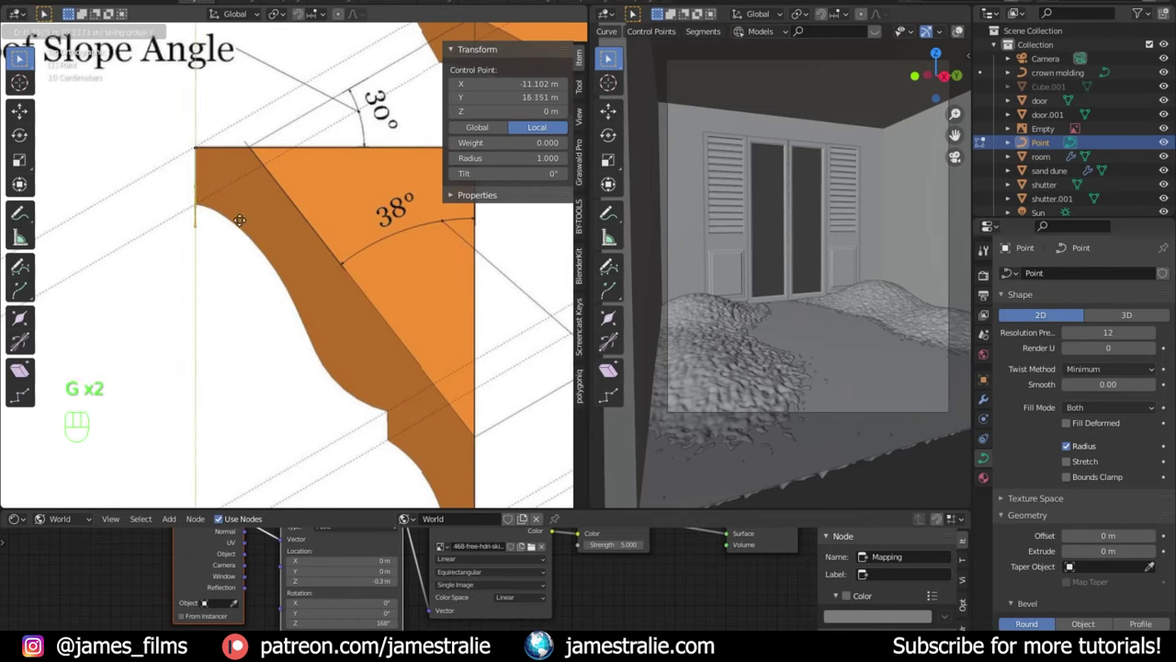
key(e)
key(g)
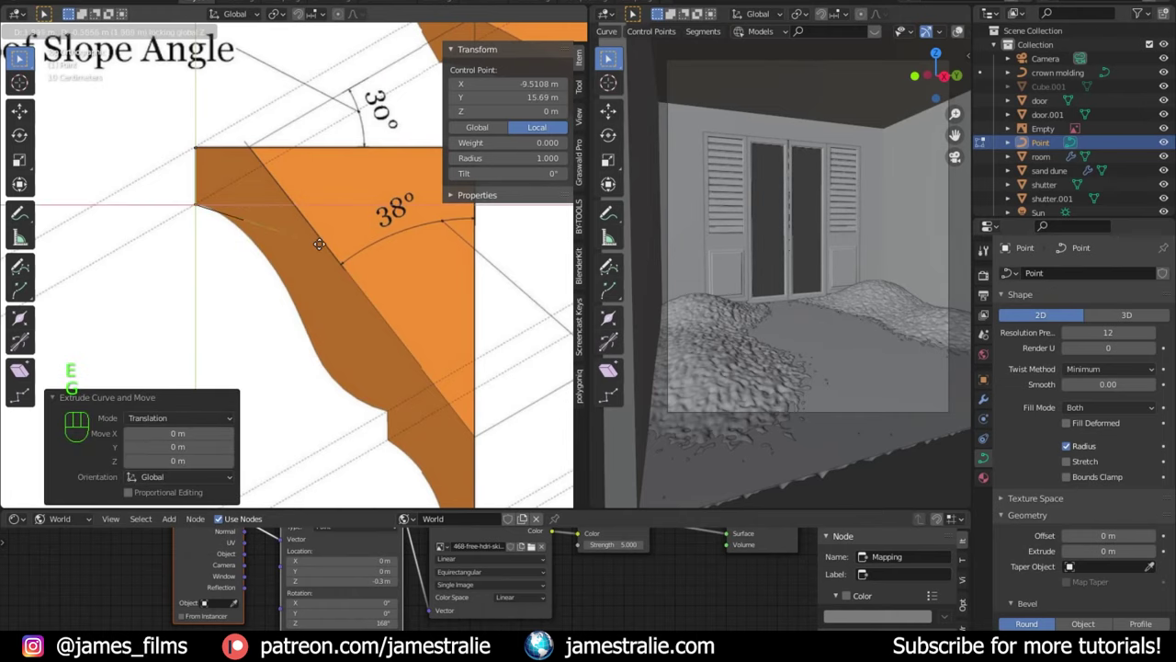
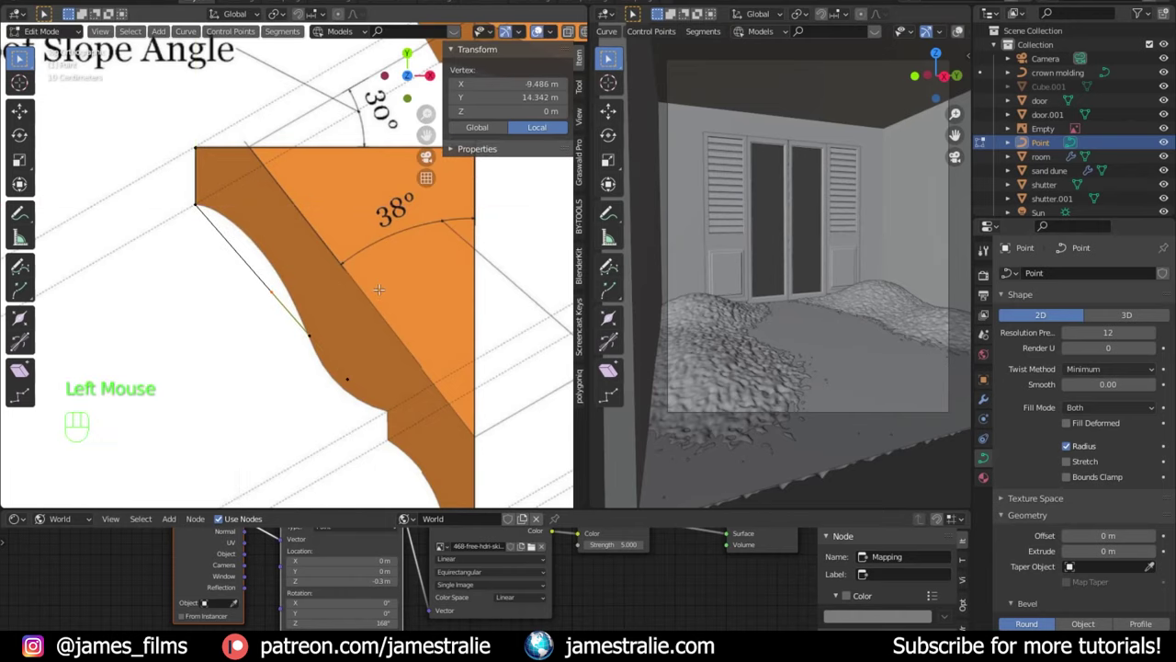
key(g)
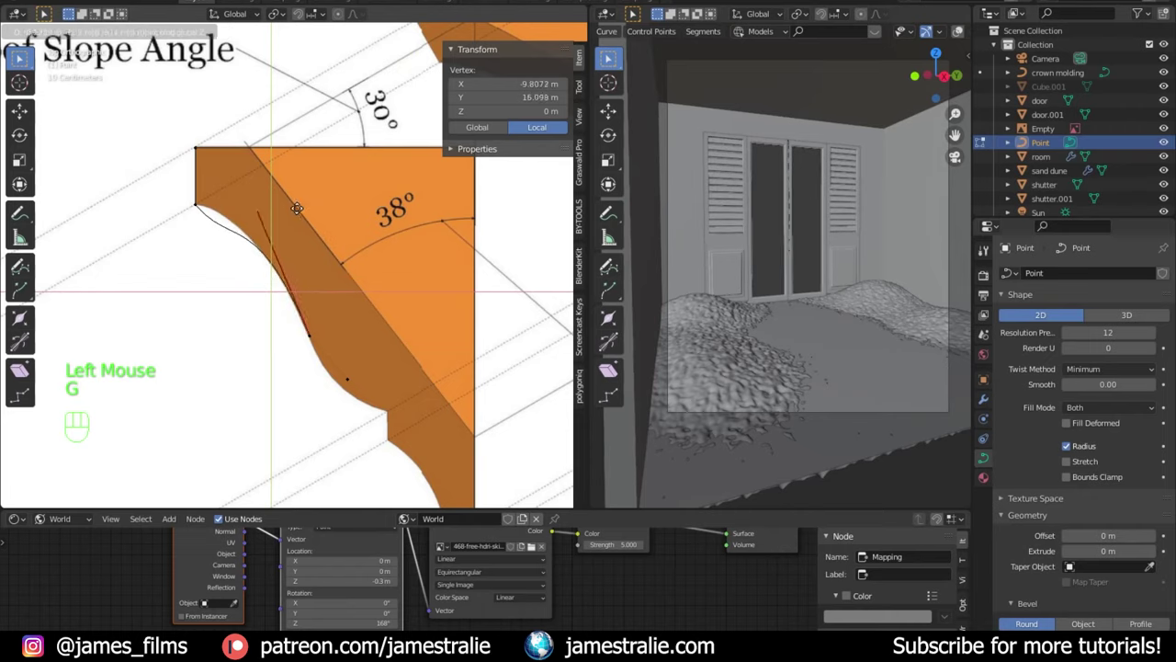
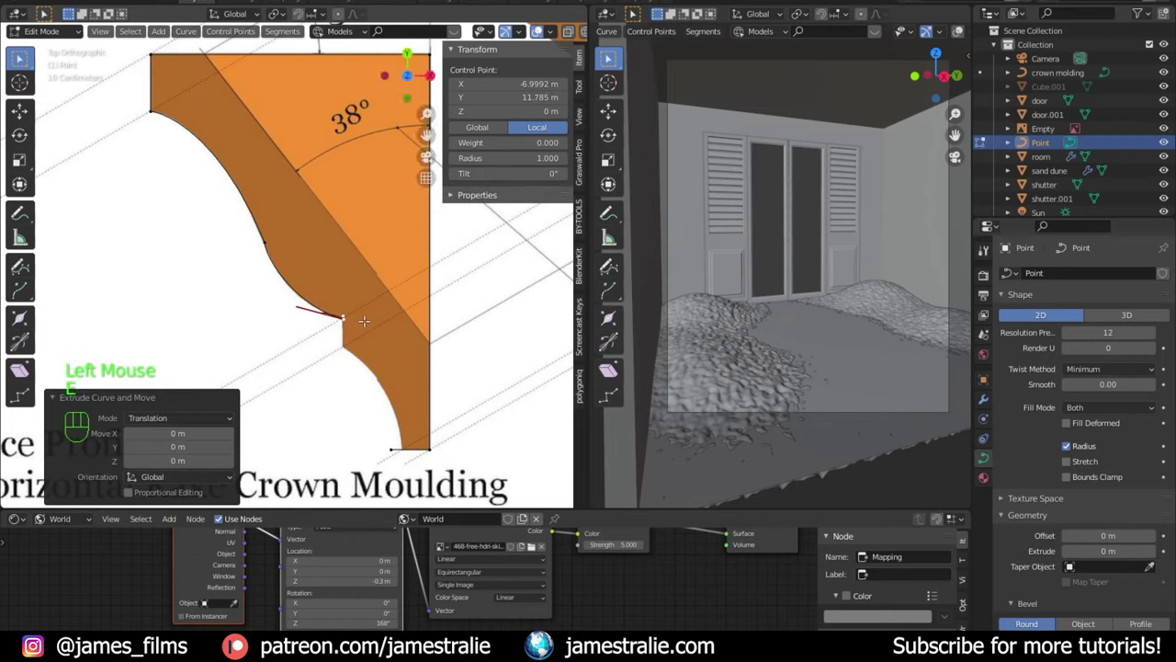
key(g)
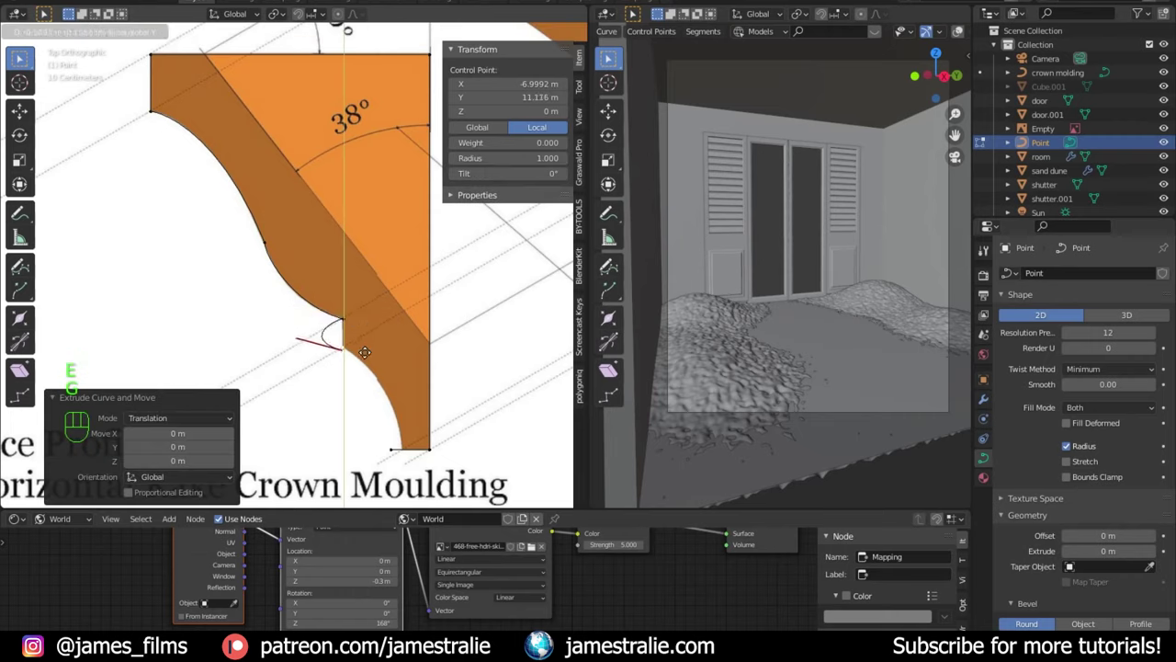
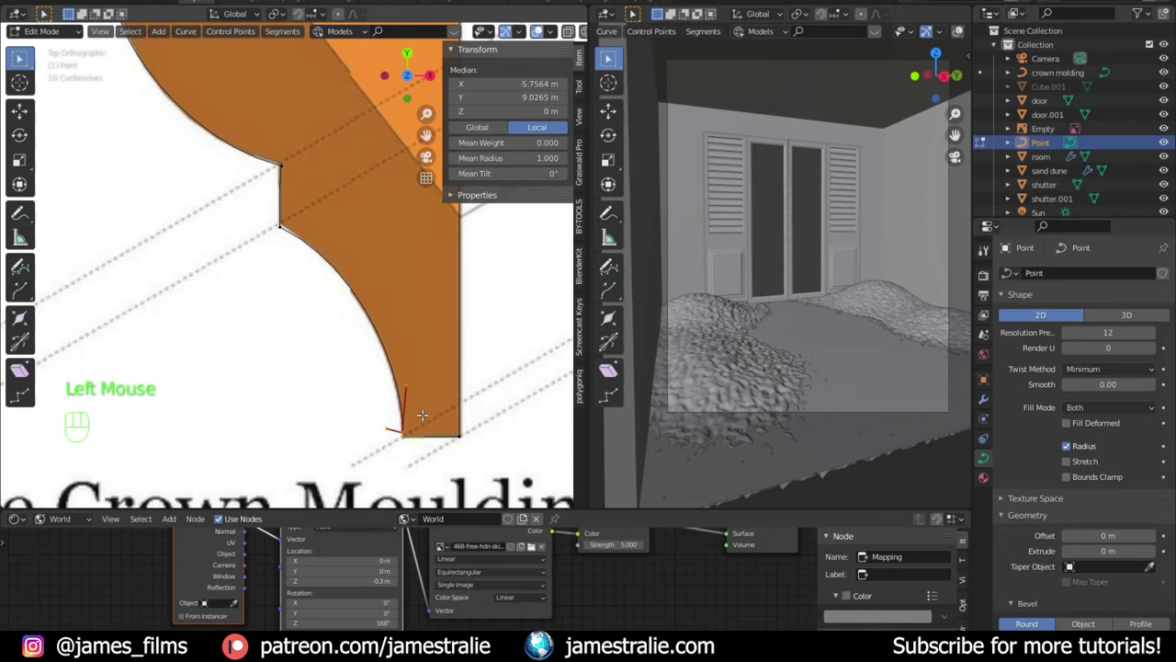
Step: Finish adjusting the profile curve and leave Edit Mode
scroll(up, 3)
key(f)
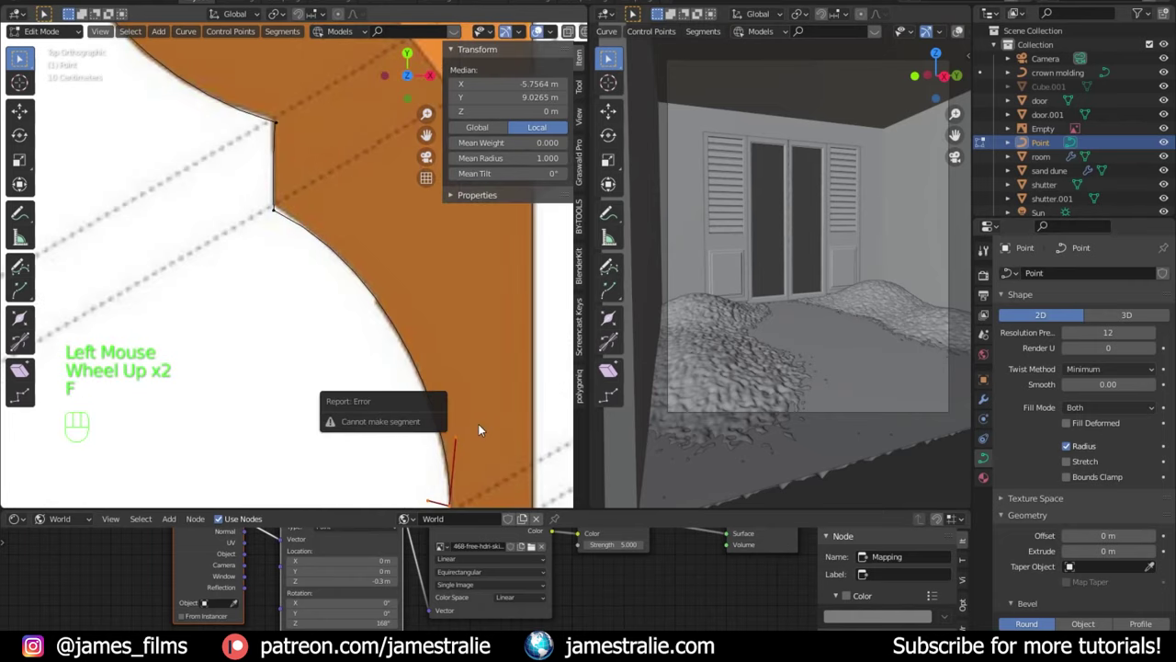
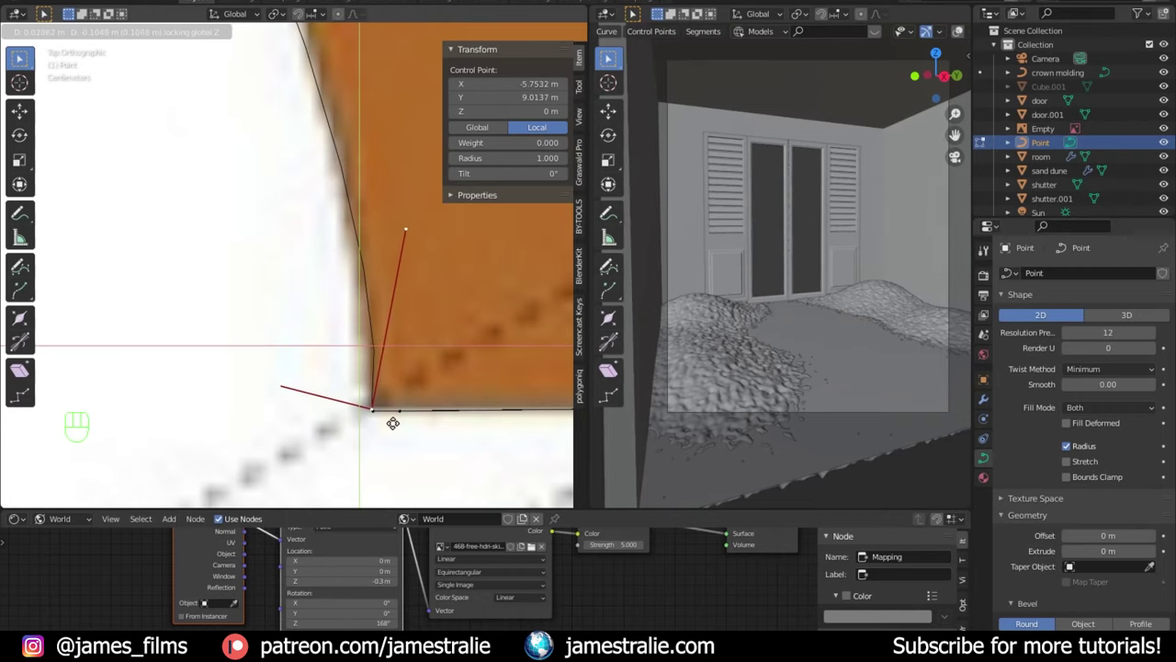
key(Tab)
scroll(down, 3)
Step: Delete the reference image empty and rename the traced curve to crown molding profile
drag(324, 282, 311, 356)
click(336, 292)
key(x)
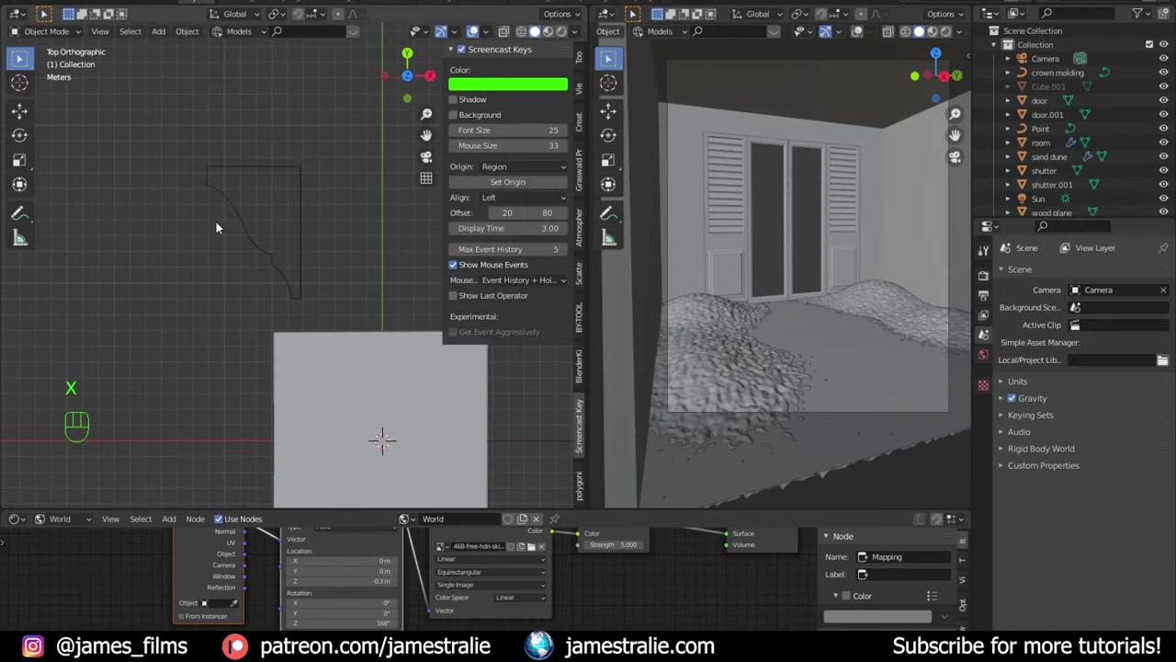
drag(208, 319, 246, 200)
click(234, 217)
click(1043, 132)
drag(1043, 132, 474, 28)
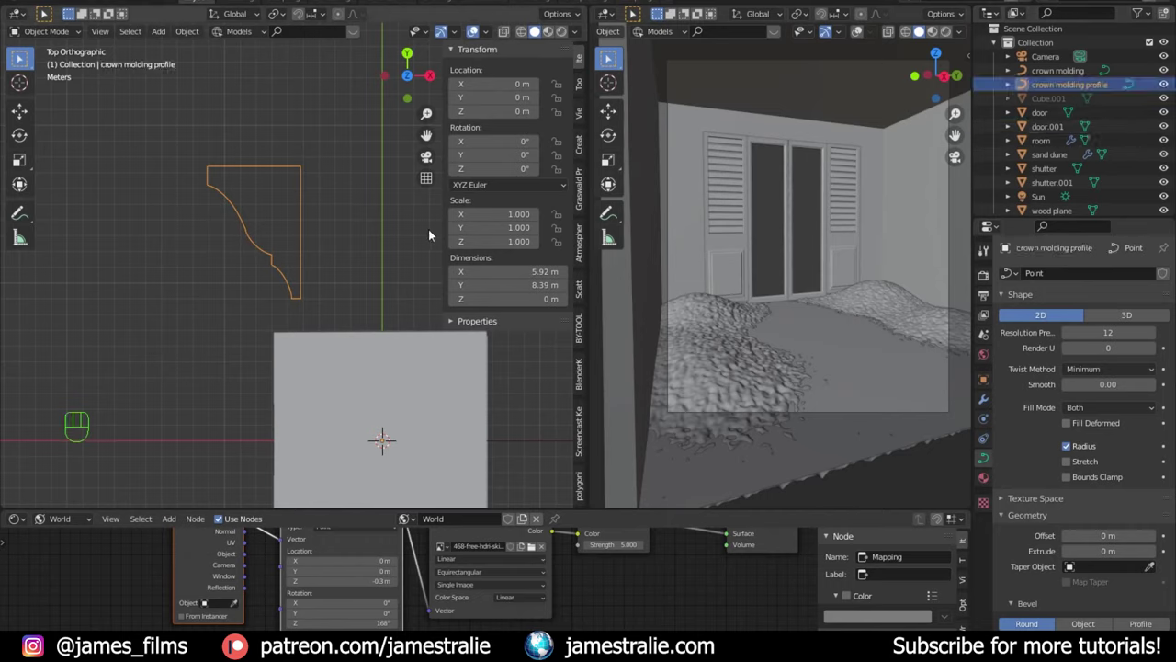
Step: Make crown molding profile the bevel object of the crown molding path, with Fill Caps enabled
scroll(down, 3)
drag(385, 348, 304, 295)
scroll(up, 3)
drag(293, 314, 1076, 75)
click(1076, 75)
scroll(down, 3)
scroll(down, 3)
click(473, 28)
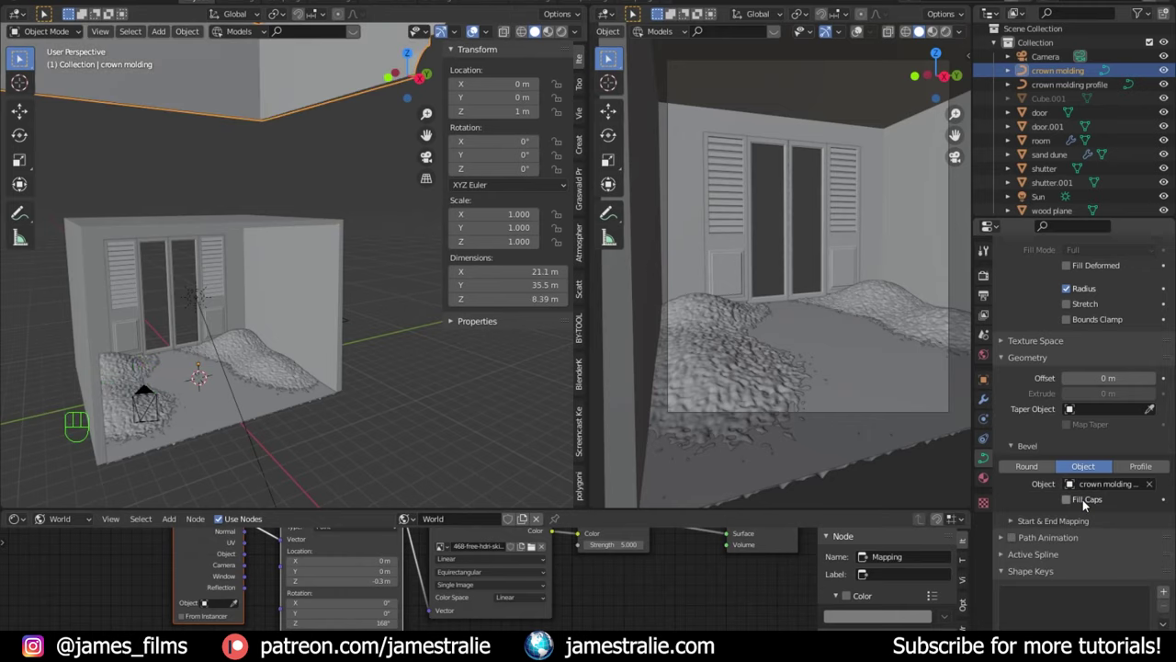
scroll(down, 3)
middle_click(473, 27)
scroll(down, 3)
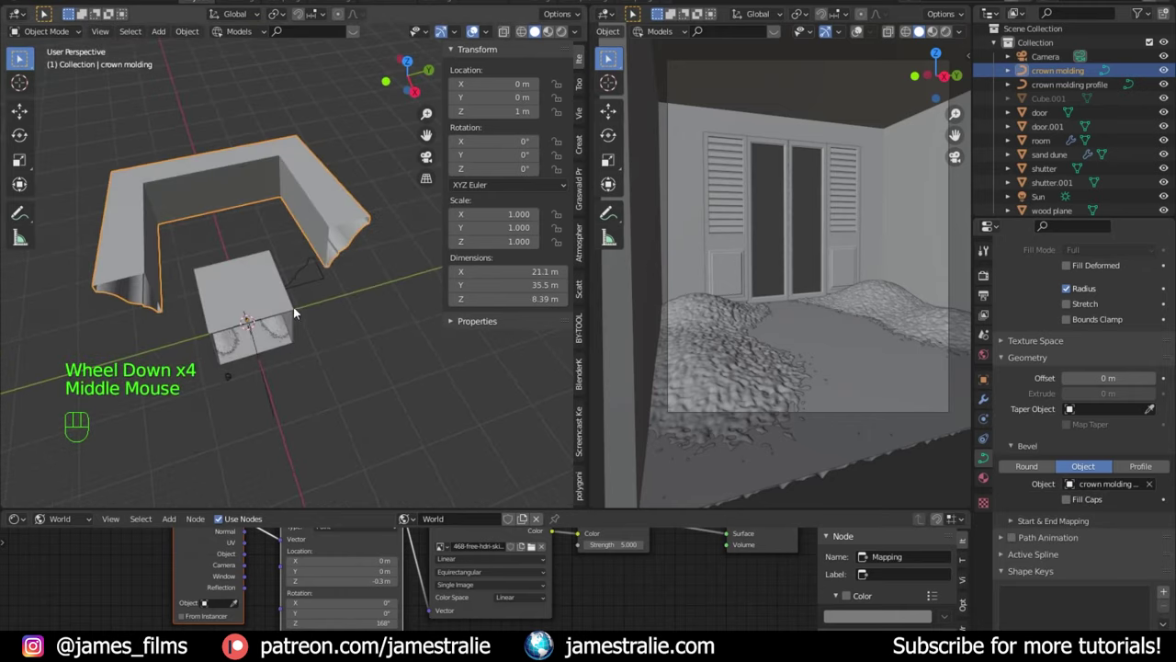
click(473, 27)
key(Tab)
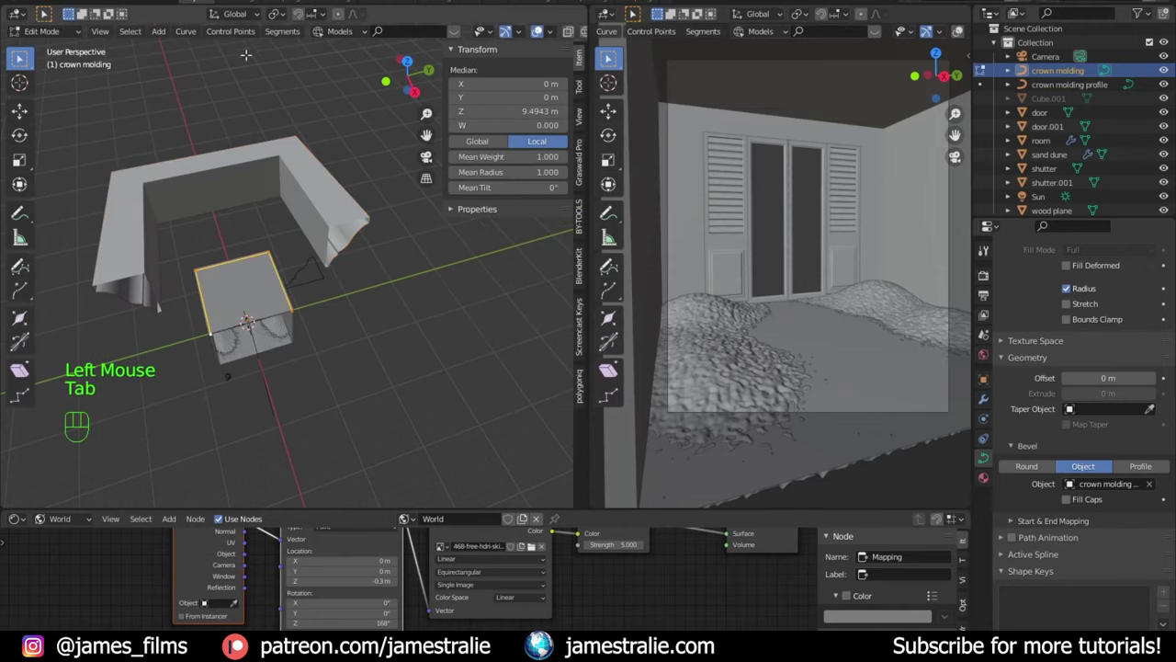
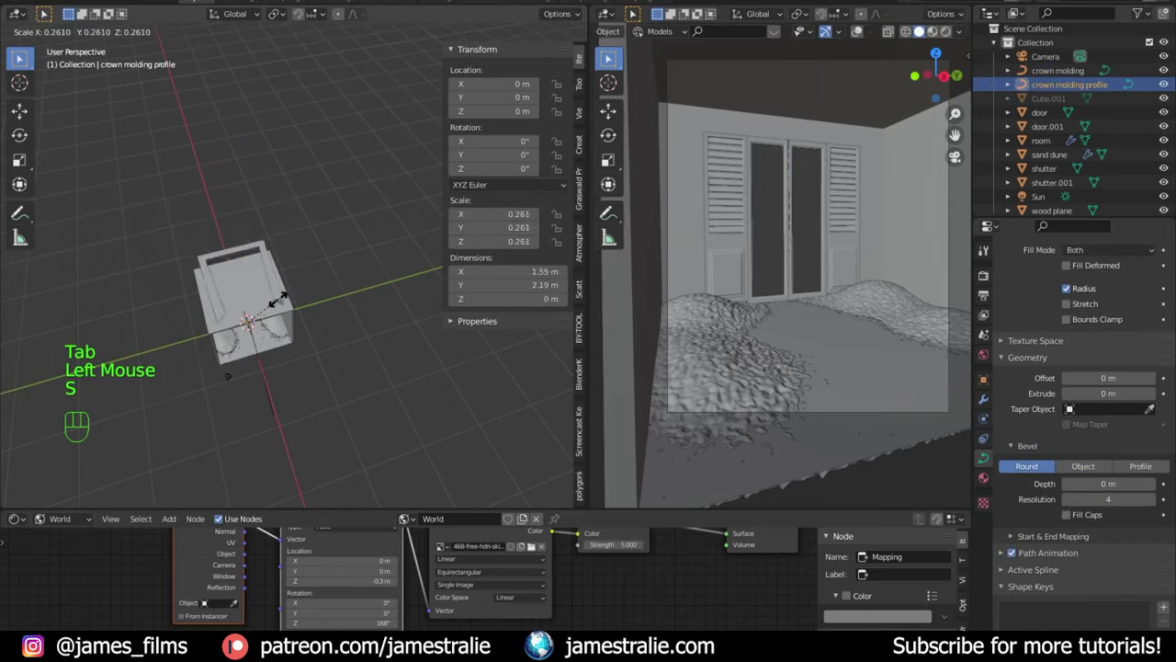
Step: Shrink the profile shape so the molding has a sensible cross-section
scroll(up, 3)
key(g)
scroll(up, 3)
drag(296, 319, 316, 265)
scroll(up, 3)
drag(317, 249, 305, 288)
drag(293, 283, 261, 262)
scroll(down, 3)
drag(248, 248, 224, 239)
Step: Lower the crown molding along Z to sit at the ceiling corner
click(225, 239)
drag(240, 239, 289, 232)
key(g)
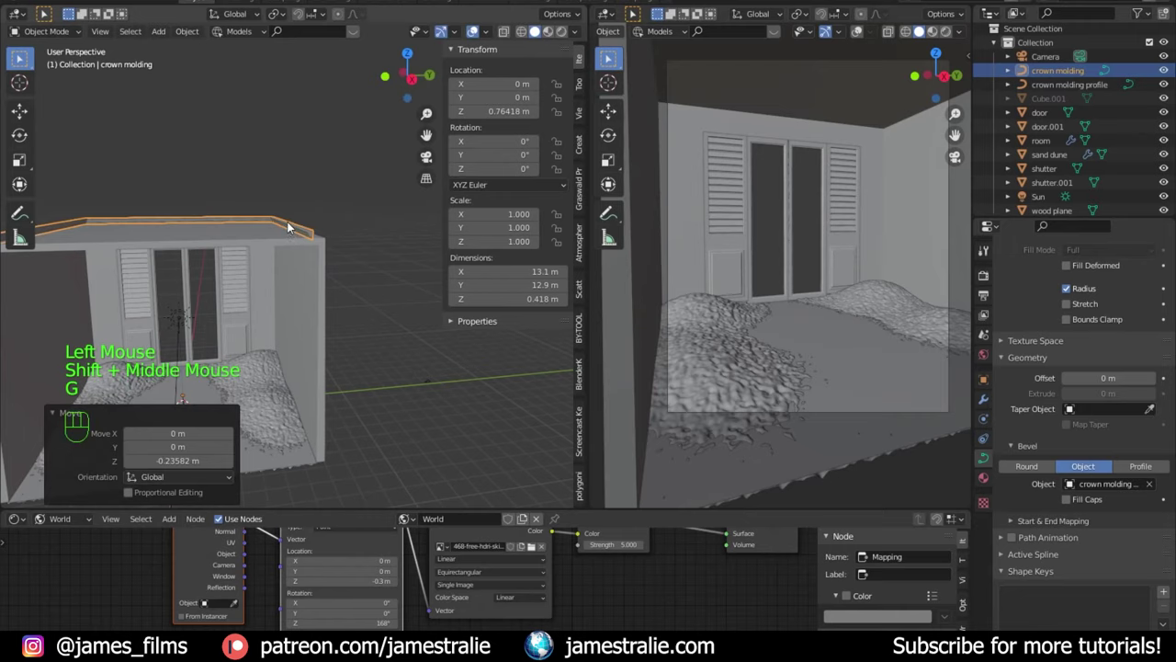
key(KP_3)
scroll(up, 3)
drag(289, 232, 359, 266)
key(g)
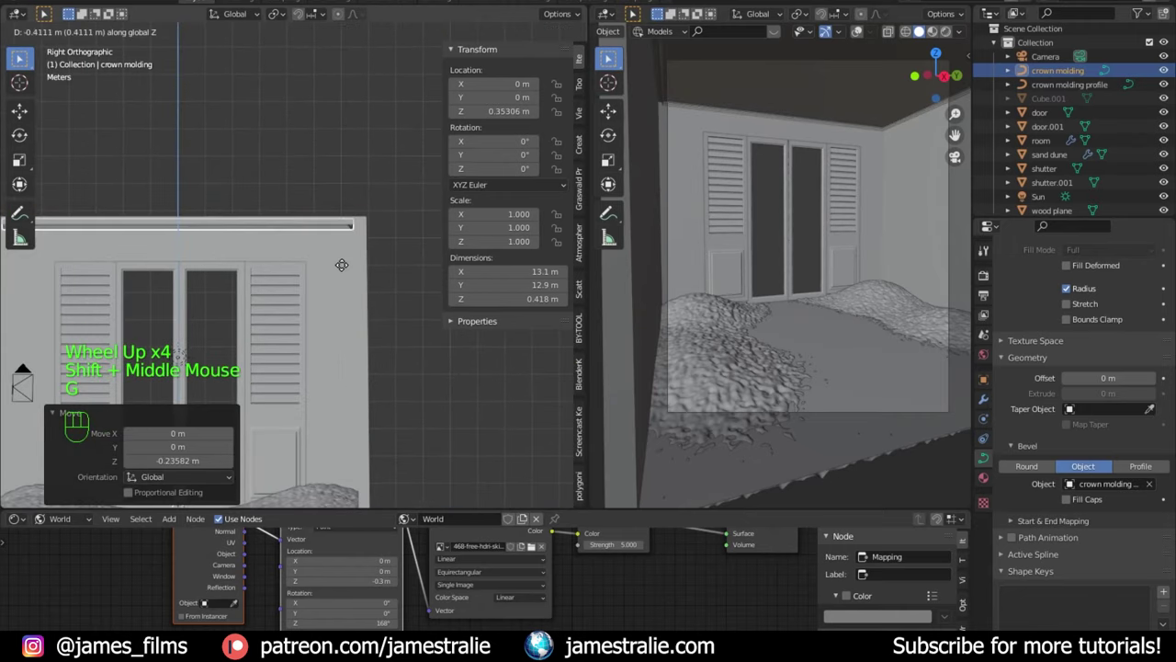
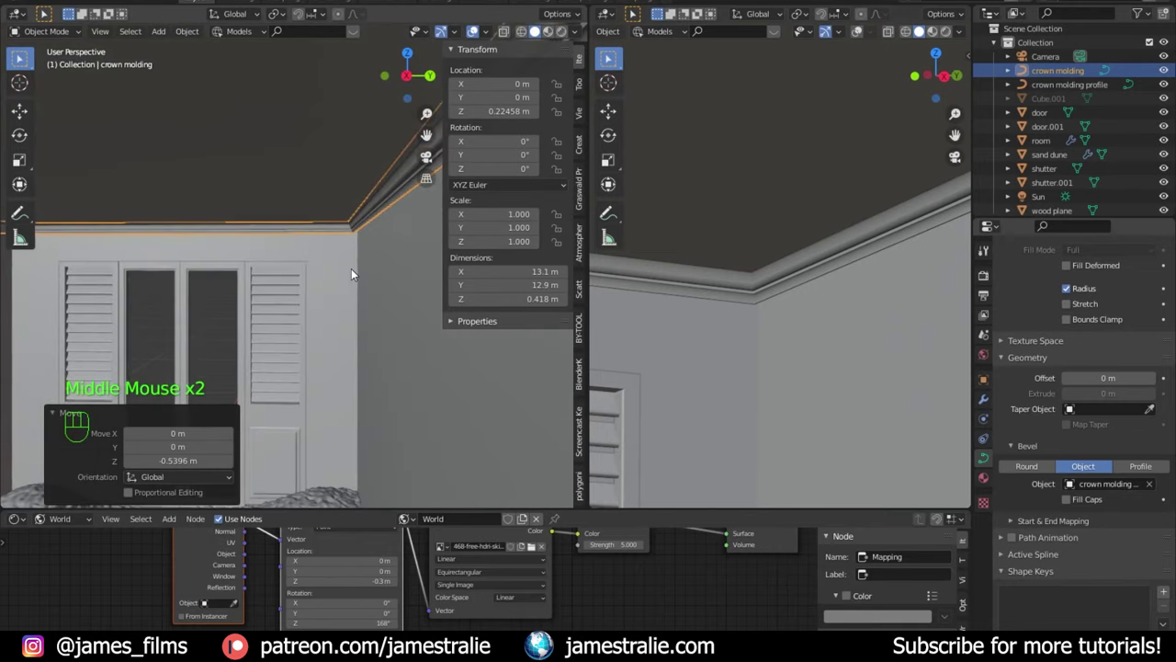
Step: Stretch the molding to 0.566 m tall at 9.49 m and orbit back to view the whole room
key(g)
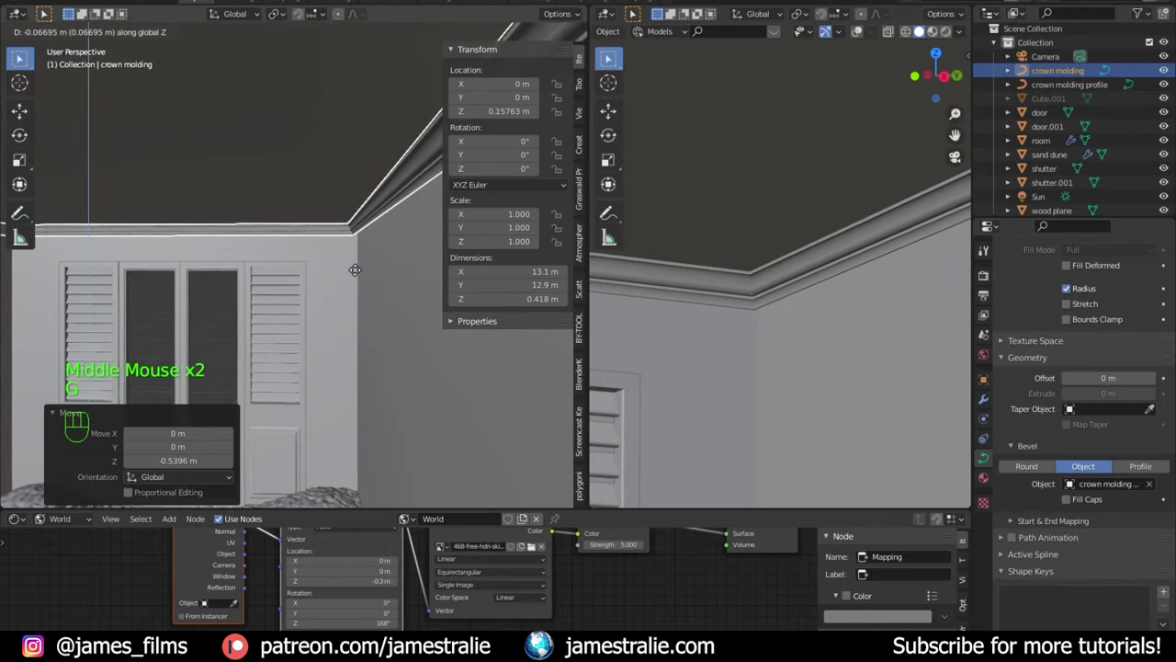
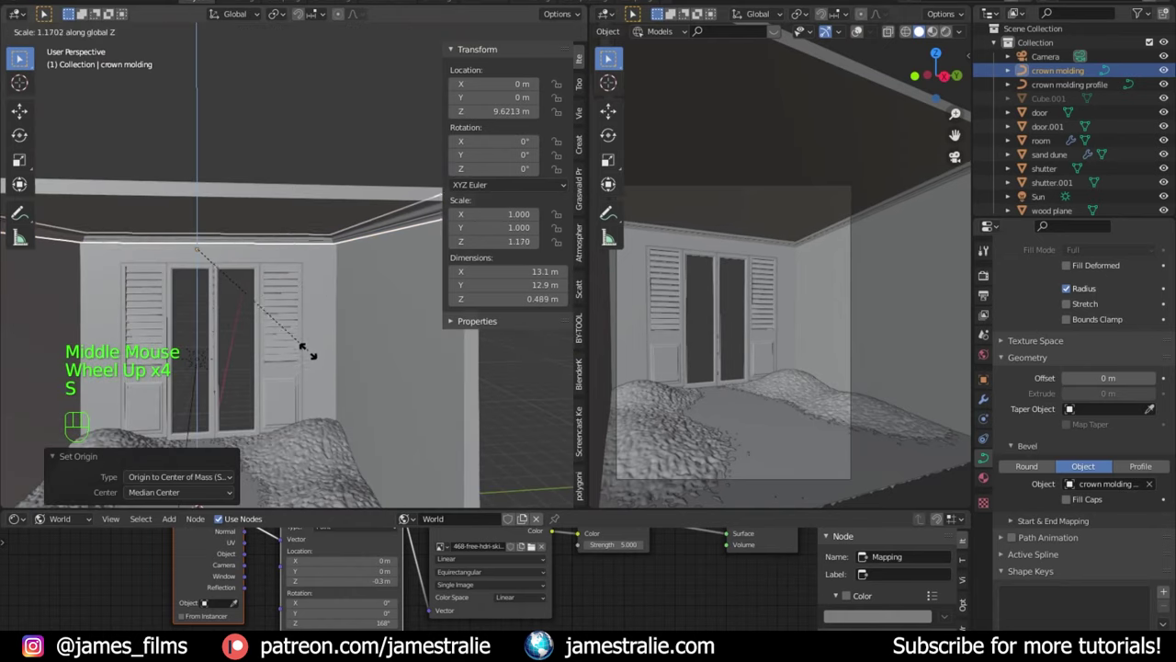
key(g)
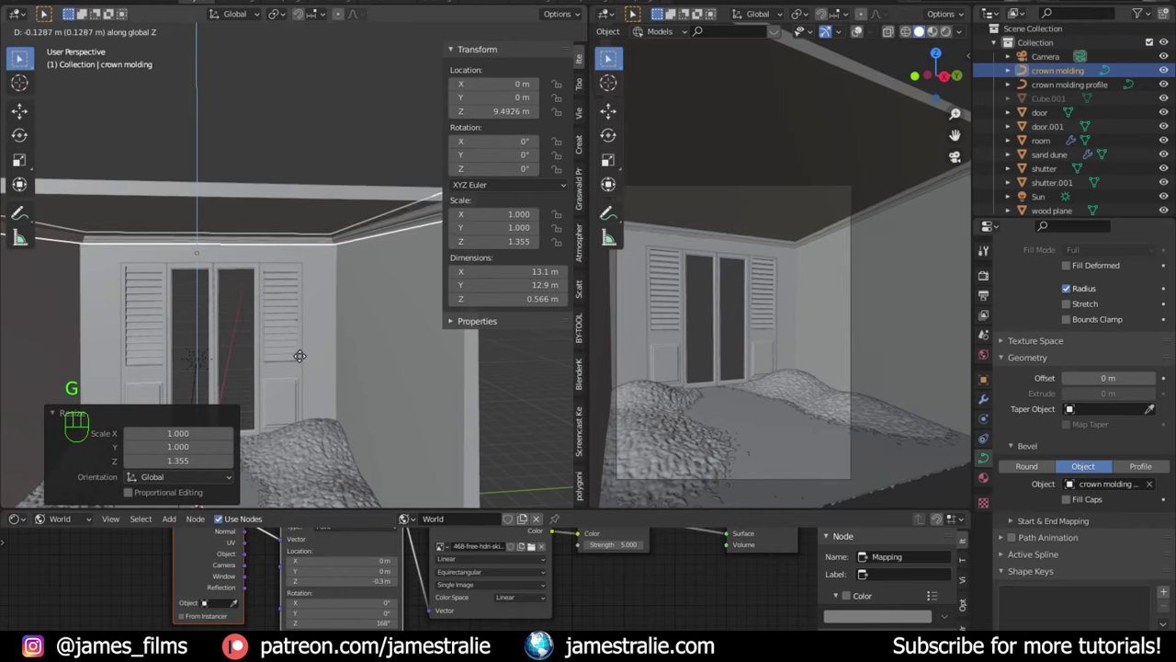
scroll(up, 3)
click(676, 352)
scroll(down, 3)
drag(738, 247, 788, 212)
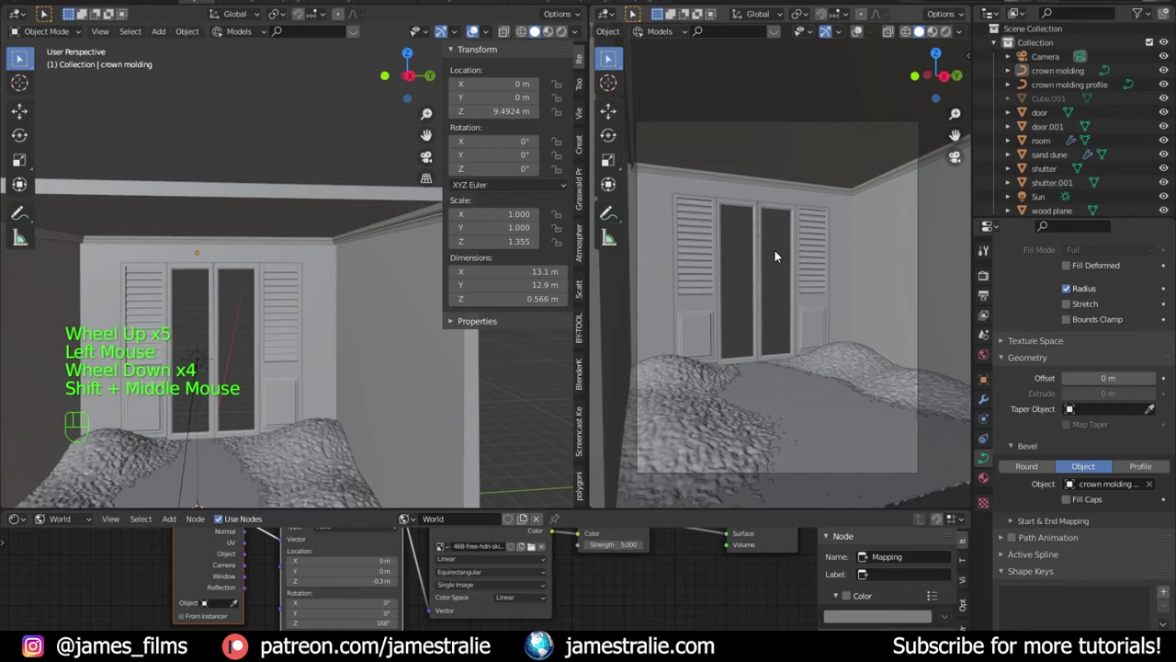
scroll(down, 3)
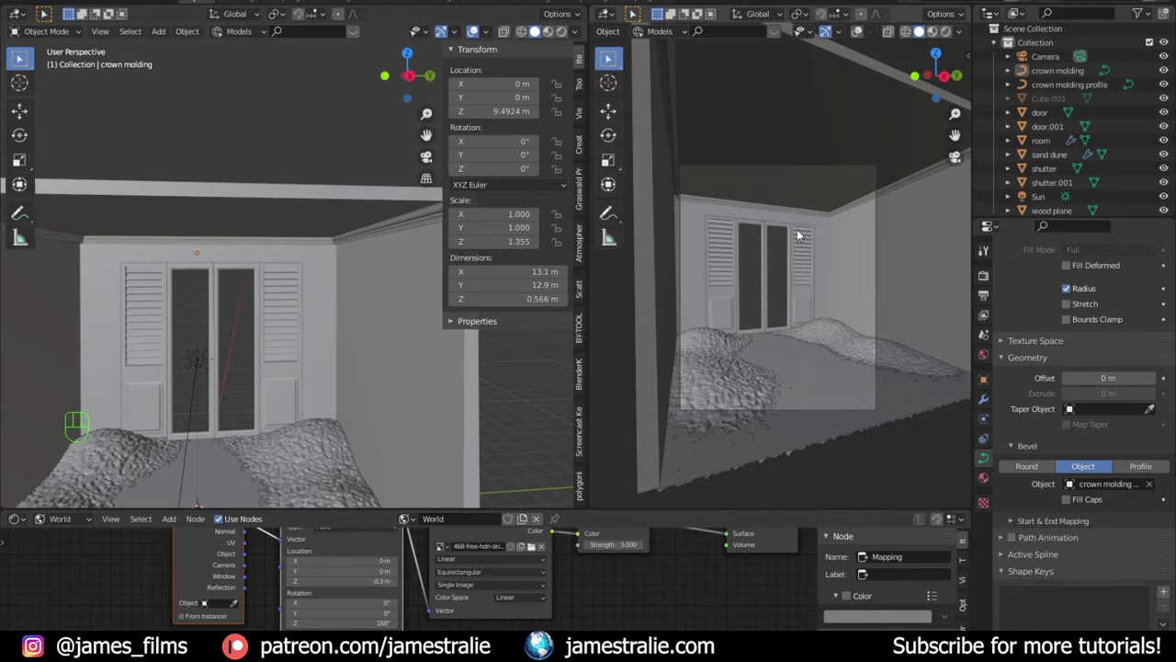
Step: Preview the room with rendered viewport lighting
click(951, 34)
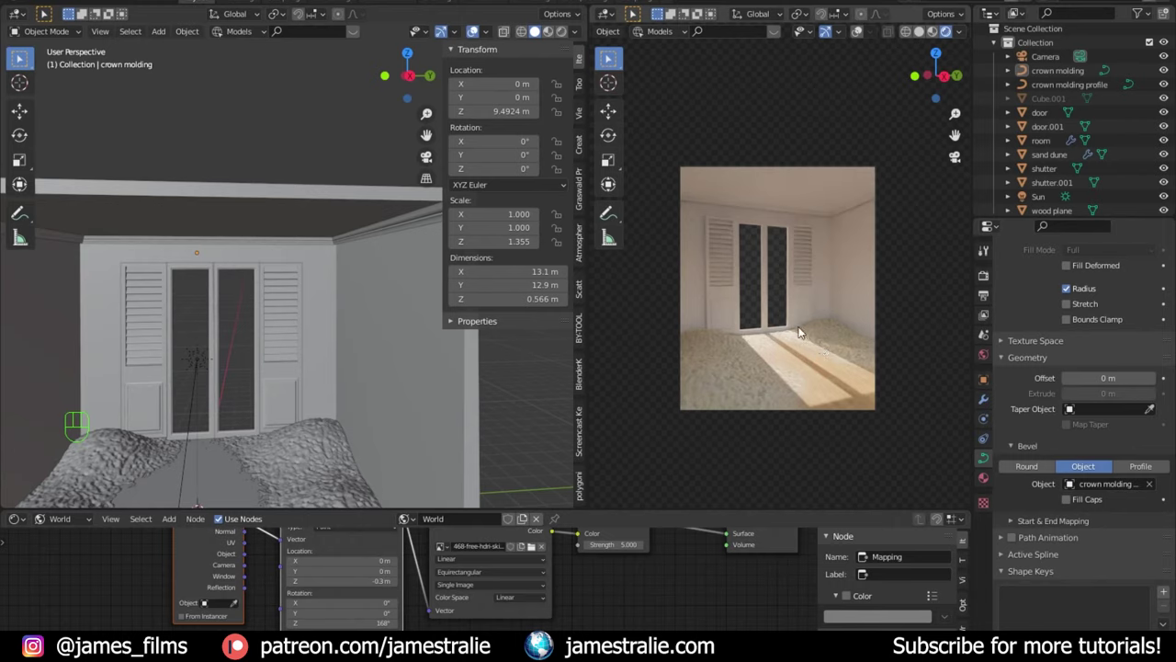
scroll(down, 3)
drag(325, 357, 339, 361)
scroll(up, 3)
drag(324, 368, 331, 282)
drag(308, 292, 300, 274)
scroll(up, 3)
Step: Select the room, switch to Material Preview and bring up the Shader Editor for a new material
click(342, 244)
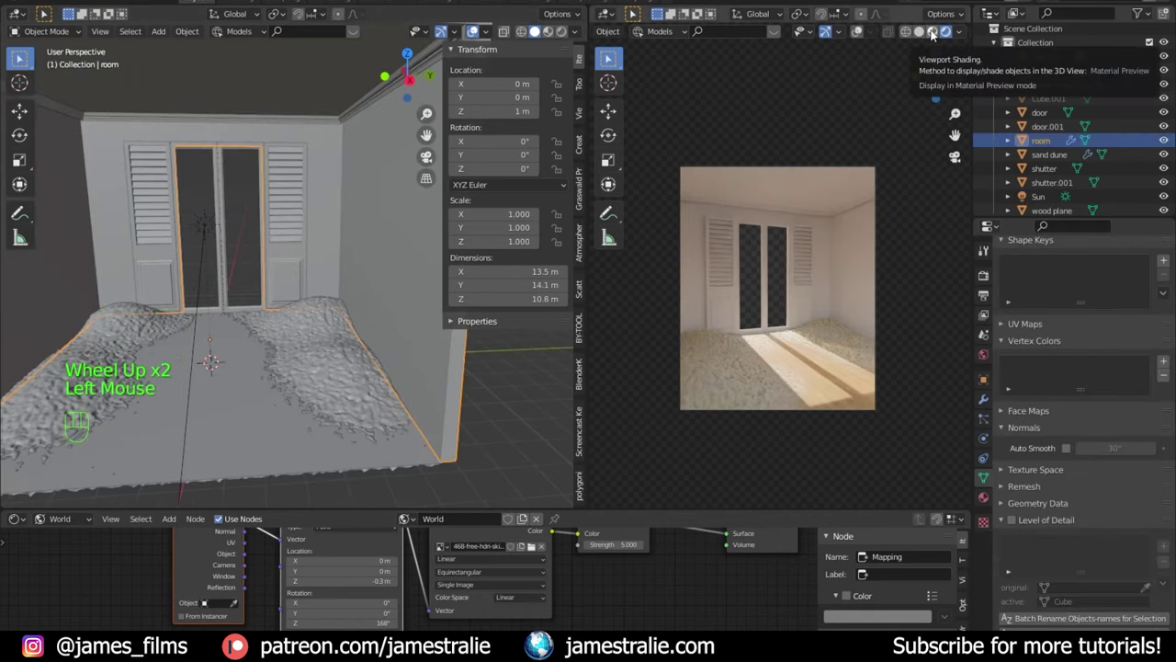
drag(938, 37, 921, 42)
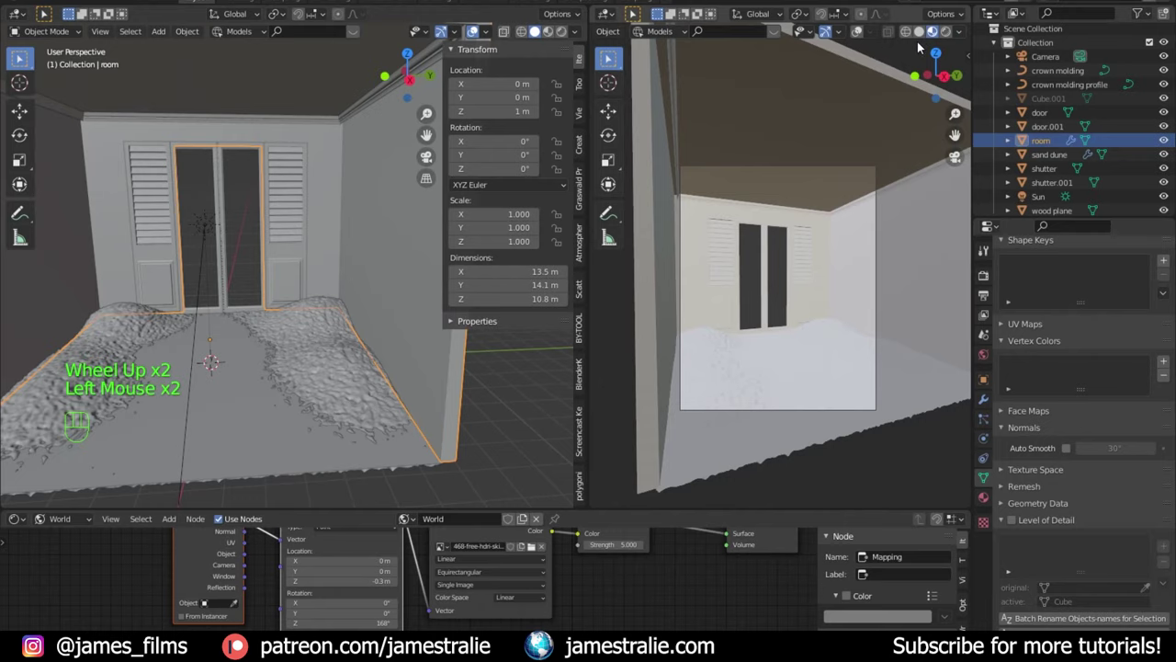
drag(463, 511, 490, 430)
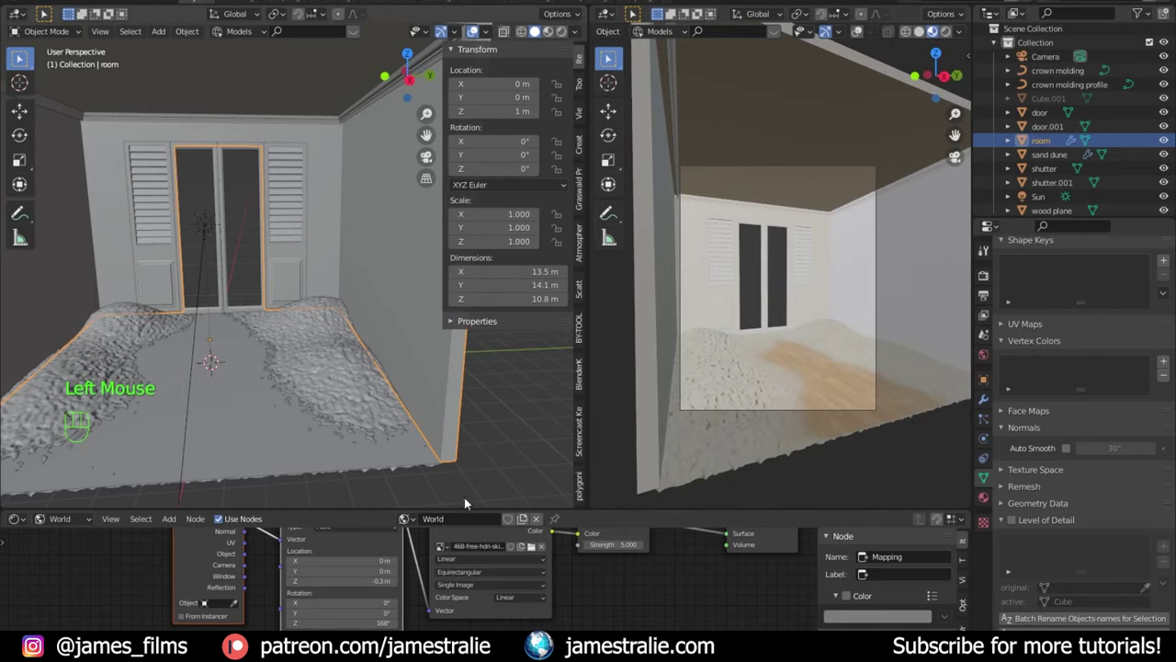
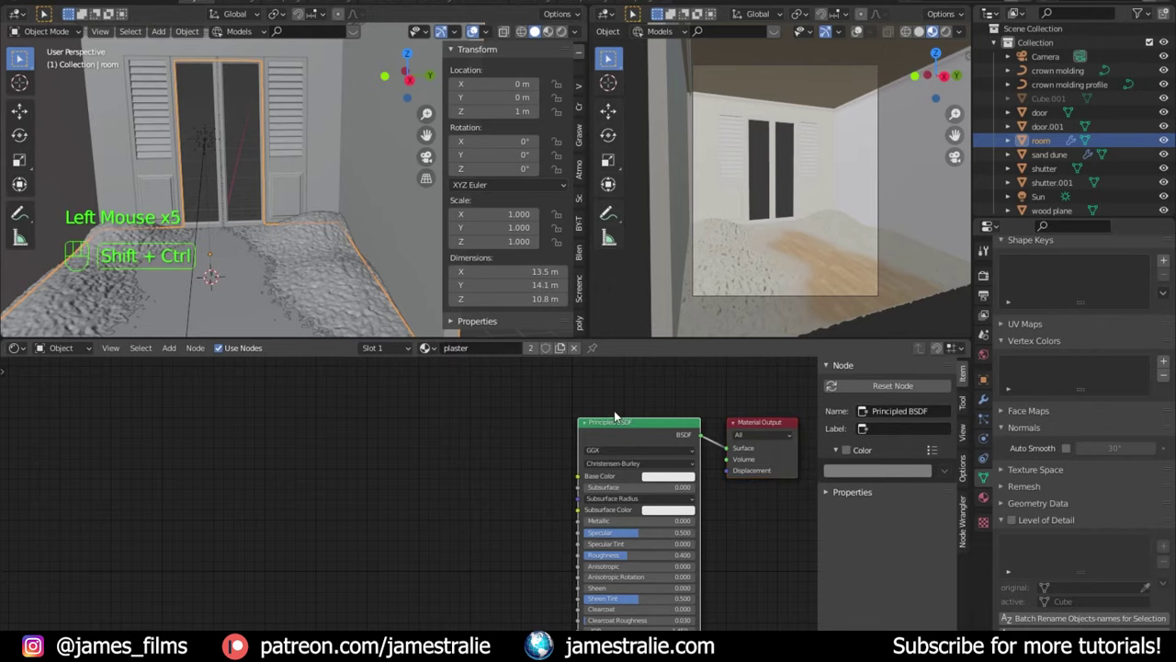
Step: Load plaster texture image maps onto the Principled BSDF with Node Wrangler
key(ctrl+shift+t)
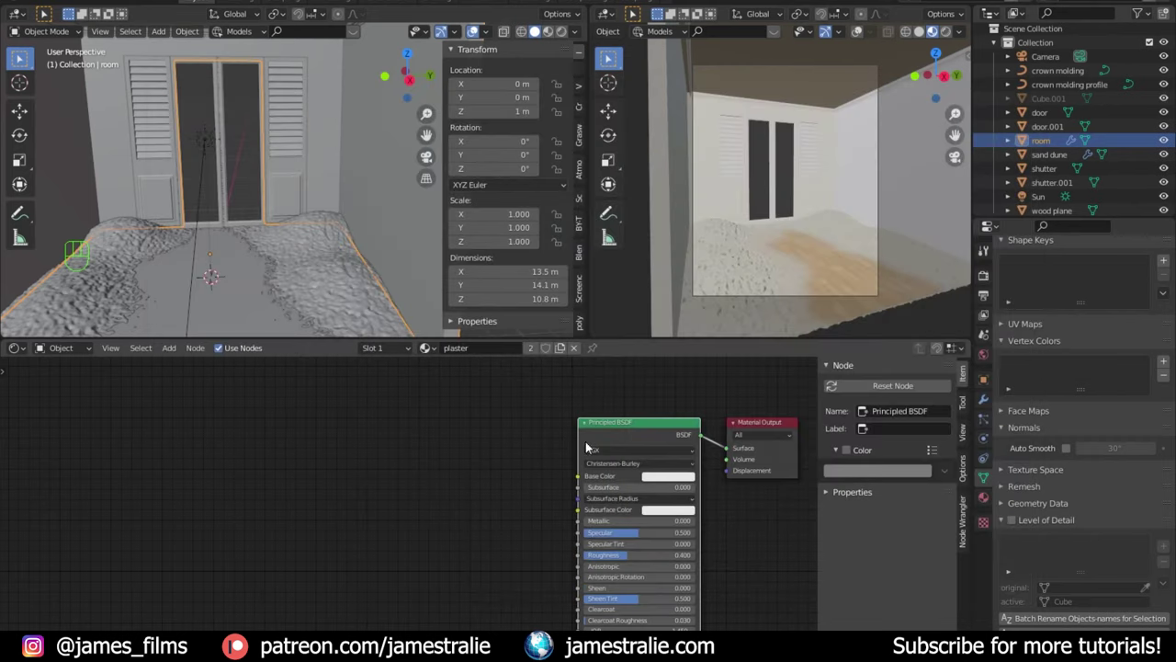
scroll(down, 3)
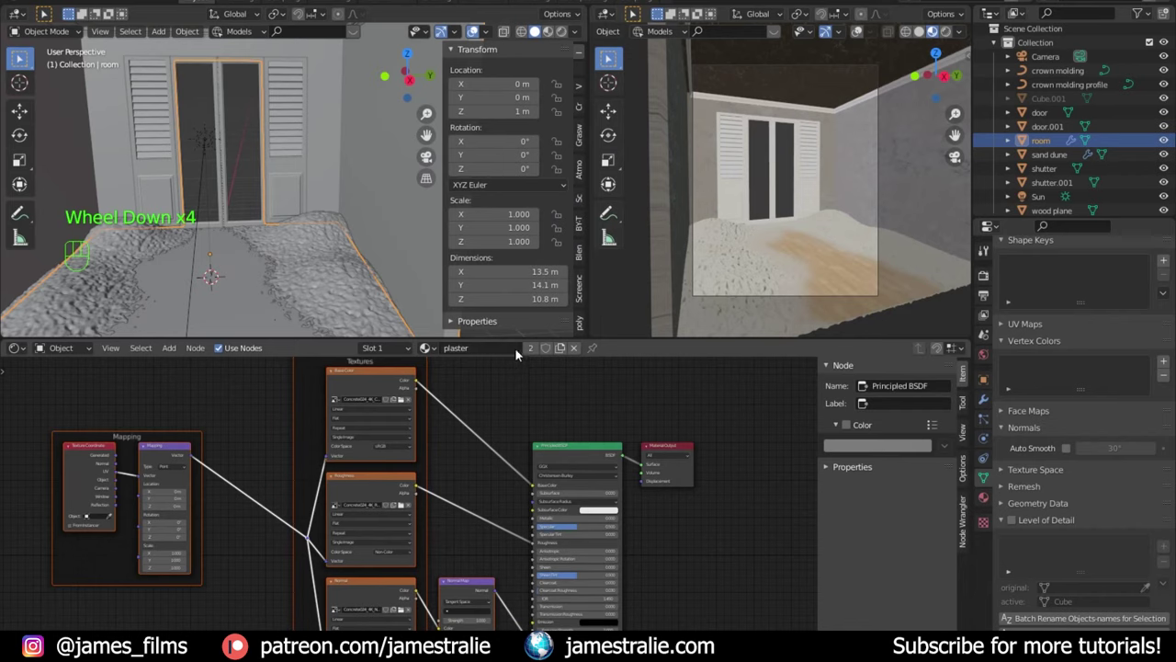
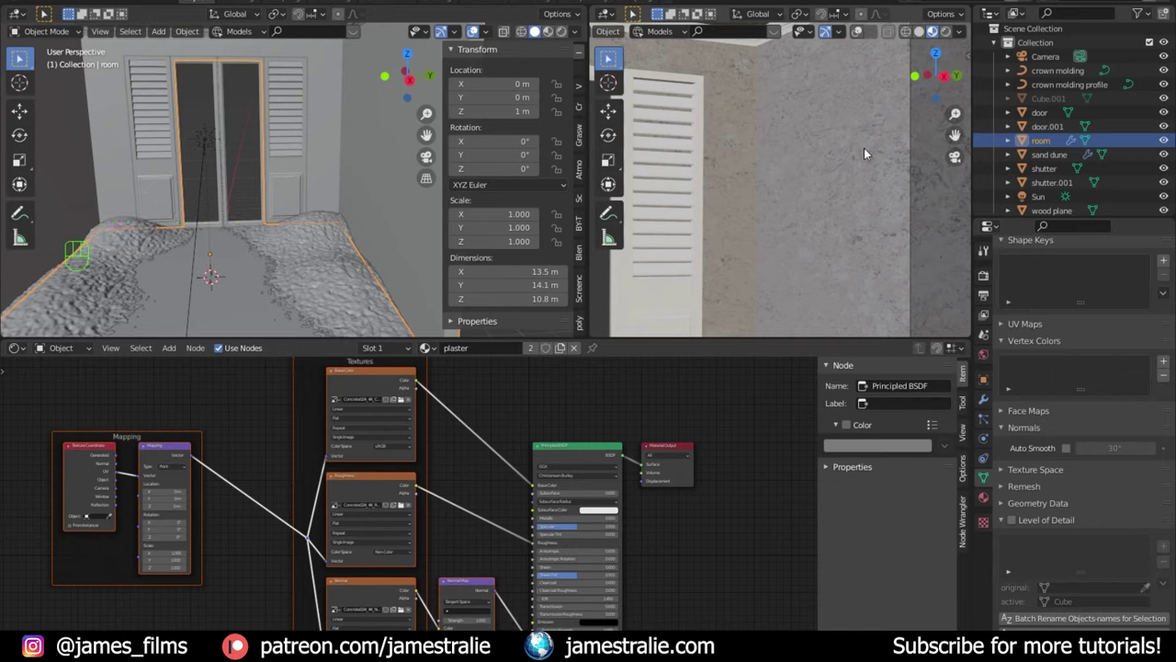
scroll(up, 3)
scroll(up, 3)
scroll(down, 3)
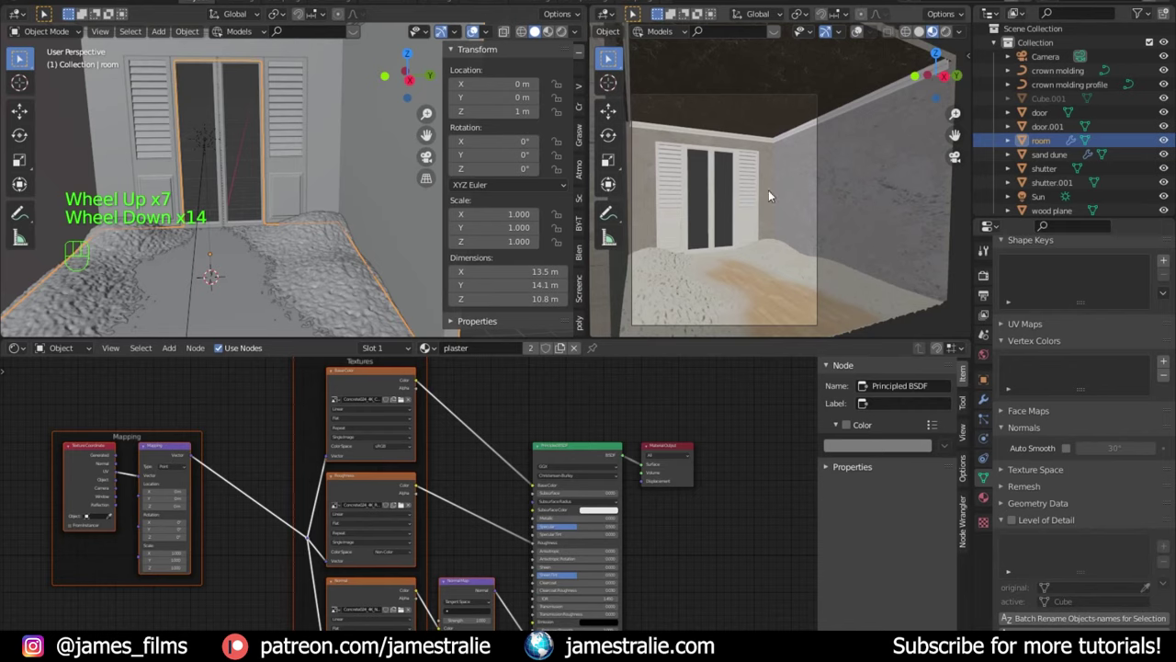
Step: Enter Edit Mode on the room, select all and start unwrapping its UVs
key(Tab)
key(a)
key(u)
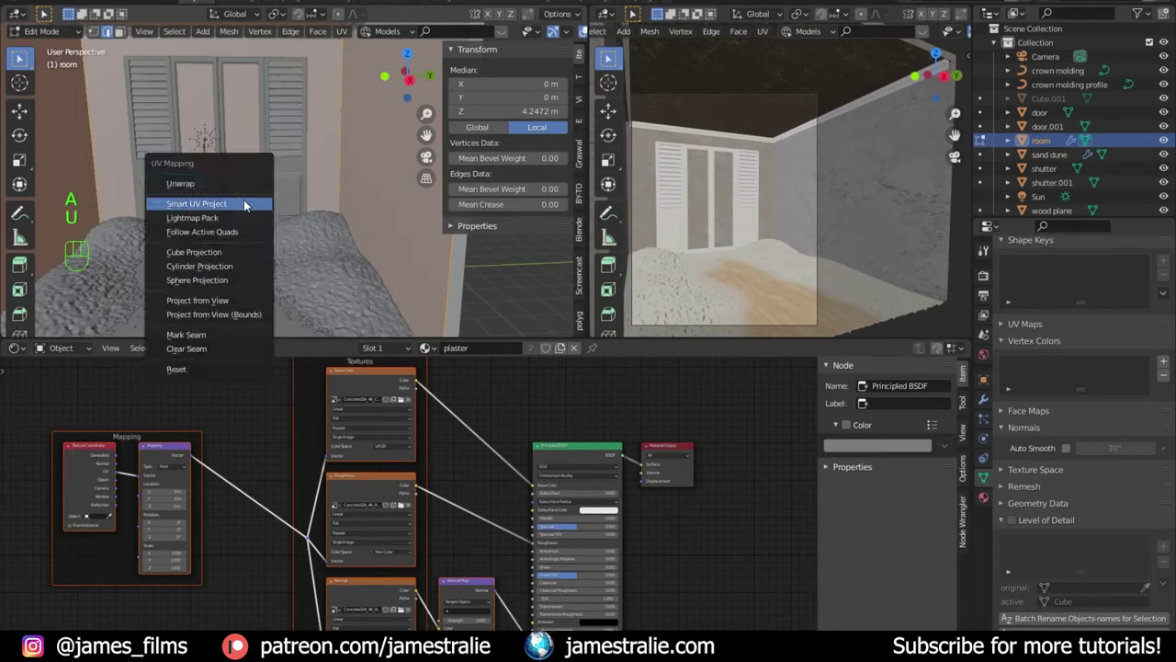
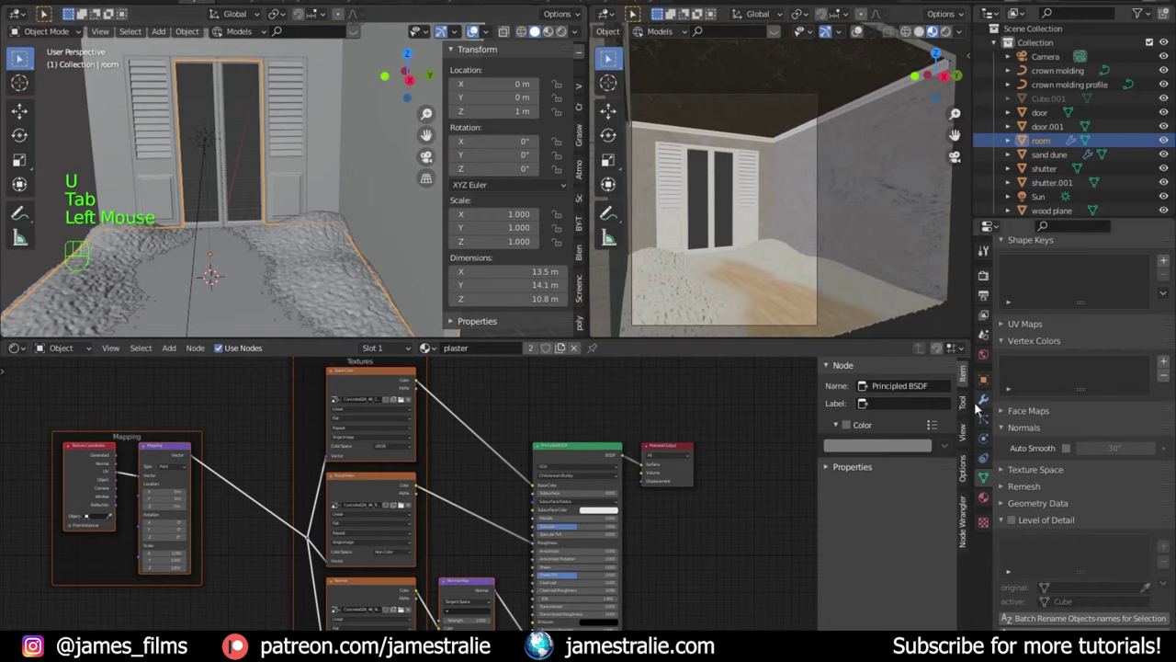
Step: Apply the room's Solidify and Boolean modifiers and open the UV Editor with Concrete024
click(986, 397)
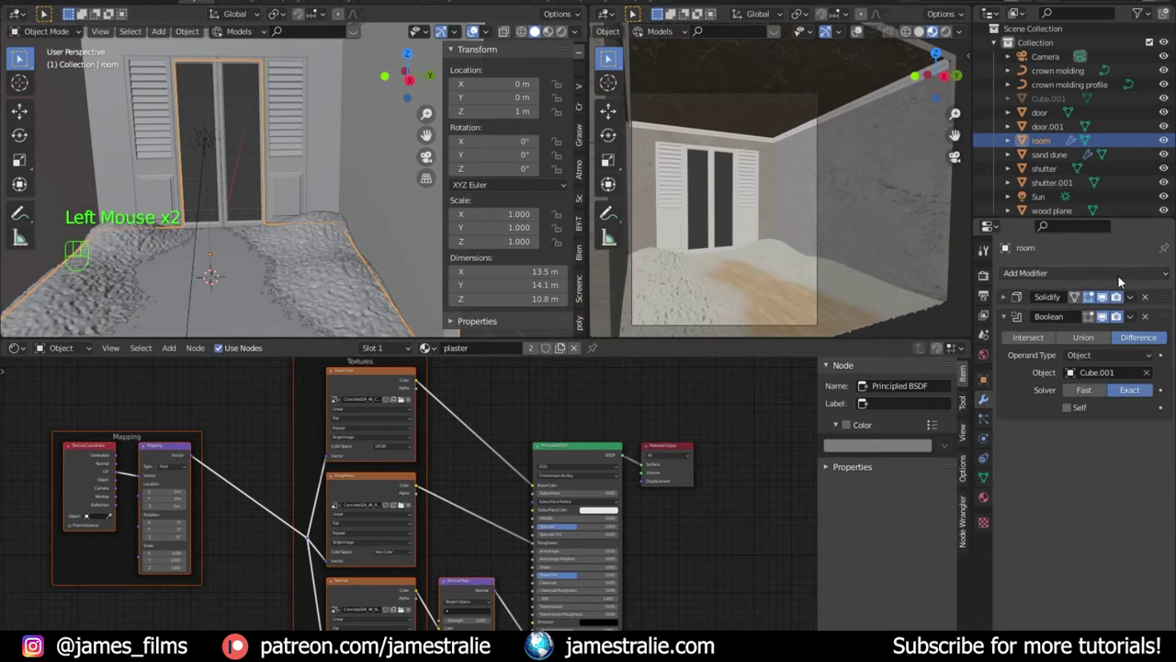
drag(1133, 305, 1144, 306)
drag(1138, 304, 368, 222)
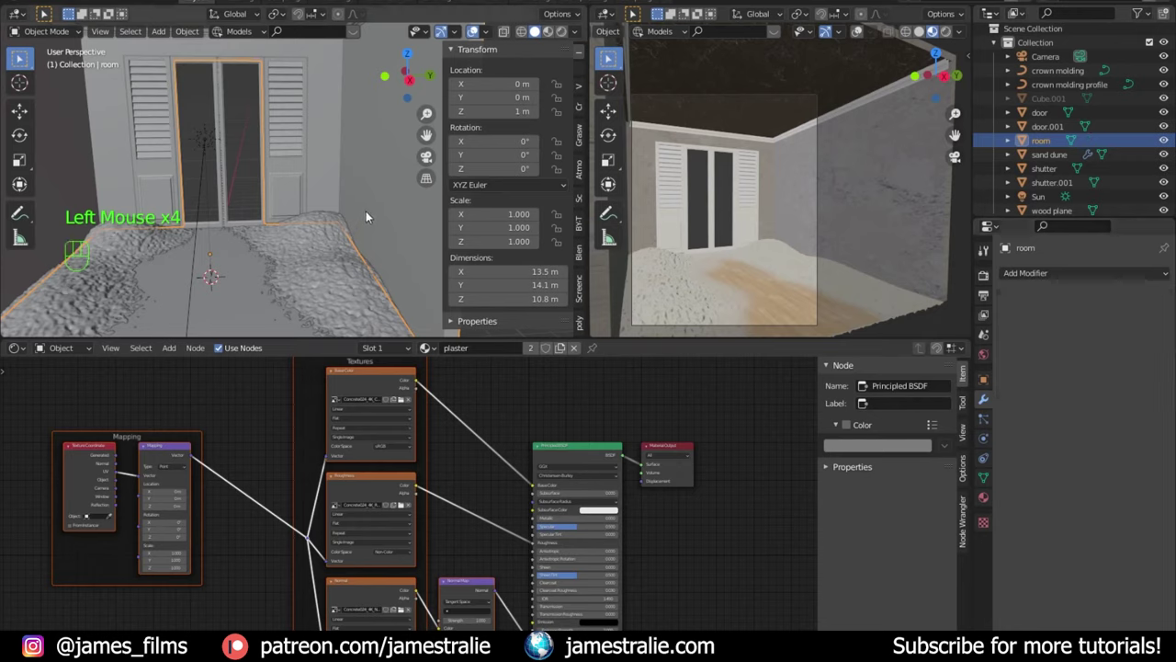
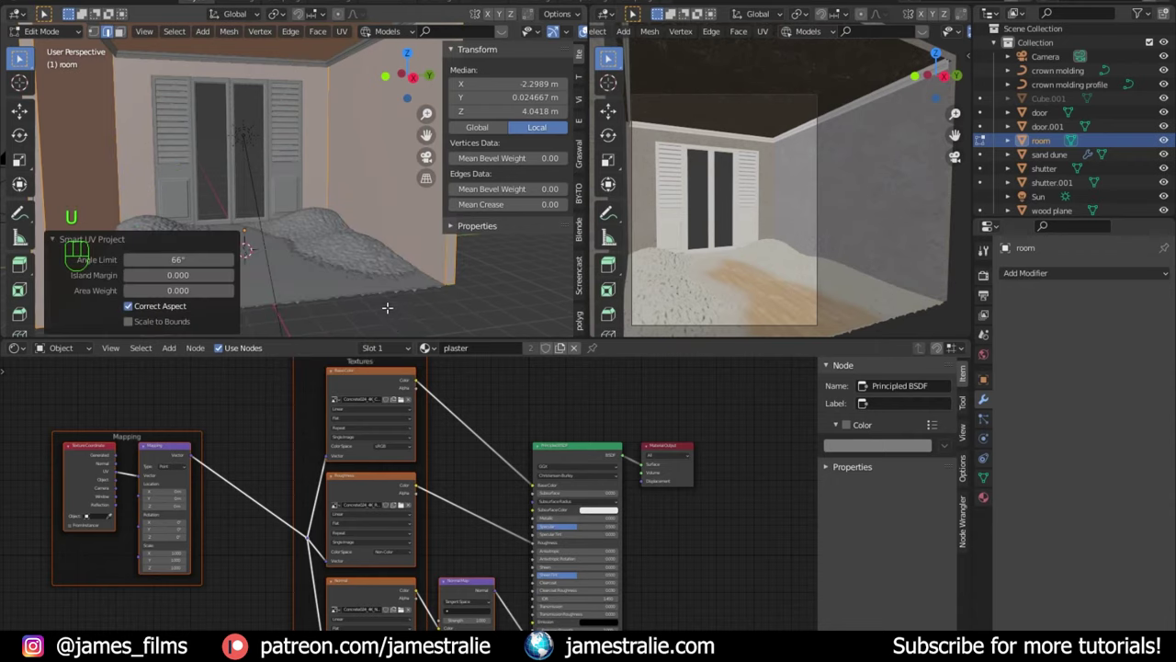
drag(25, 349, 49, 413)
scroll(up, 3)
scroll(down, 3)
middle_click(404, 485)
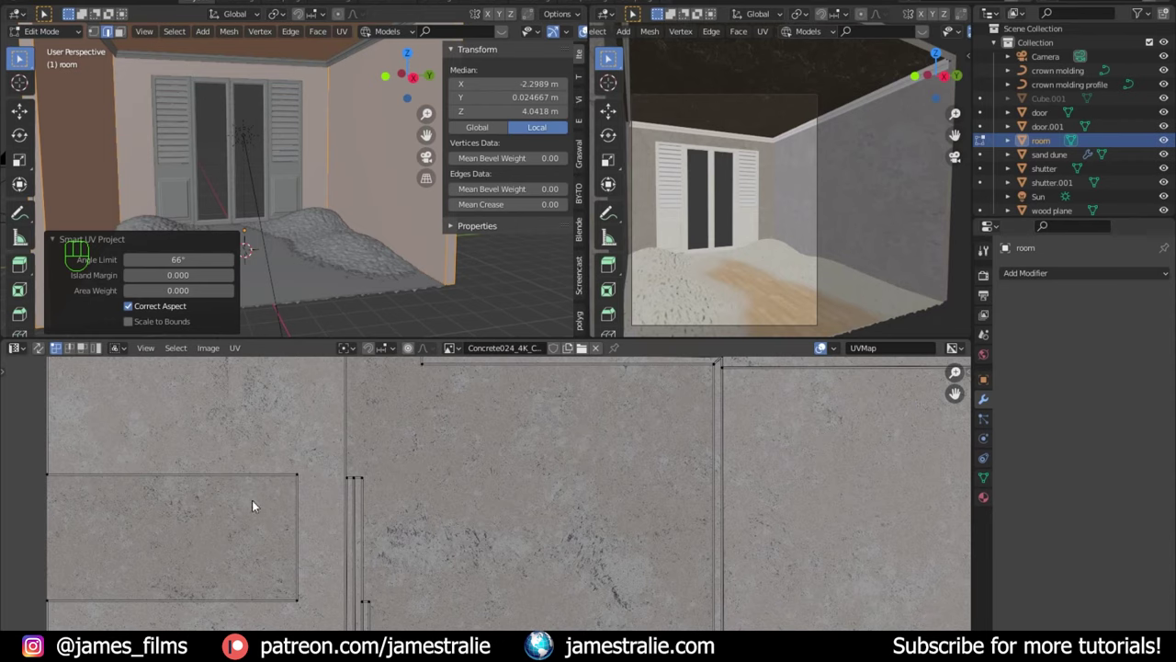
Step: Select all room faces, scale the UVs up against the plaster image and return to Object Mode
scroll(down, 3)
click(314, 447)
key(3)
click(314, 448)
click(316, 541)
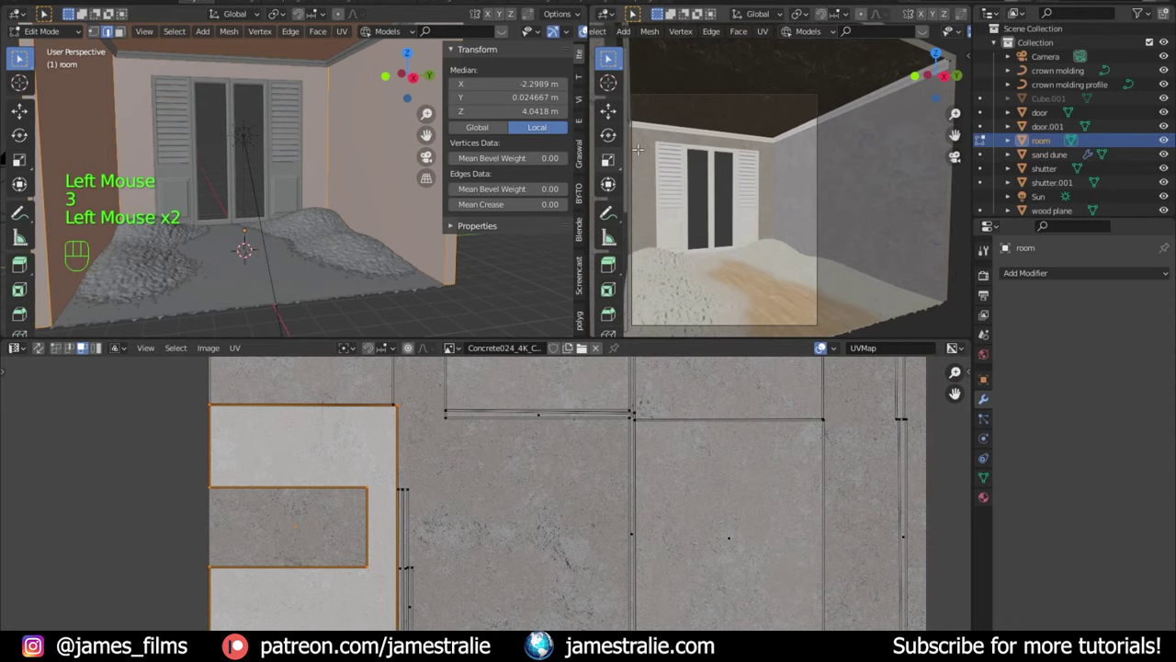
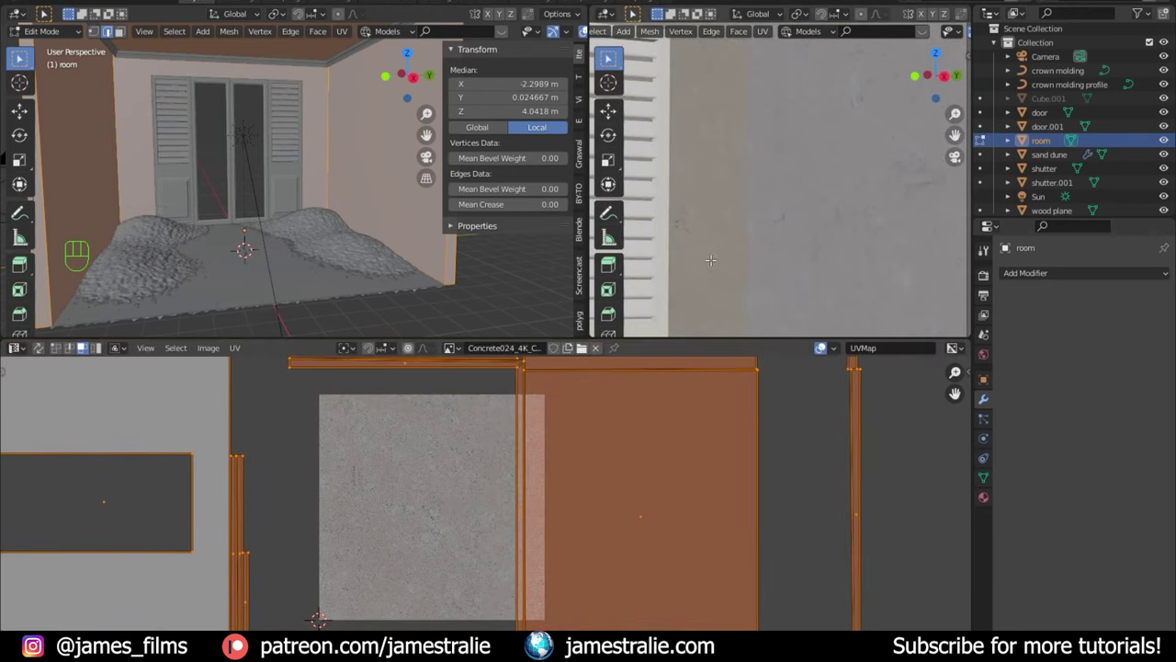
key(Tab)
scroll(down, 3)
drag(741, 255, 755, 256)
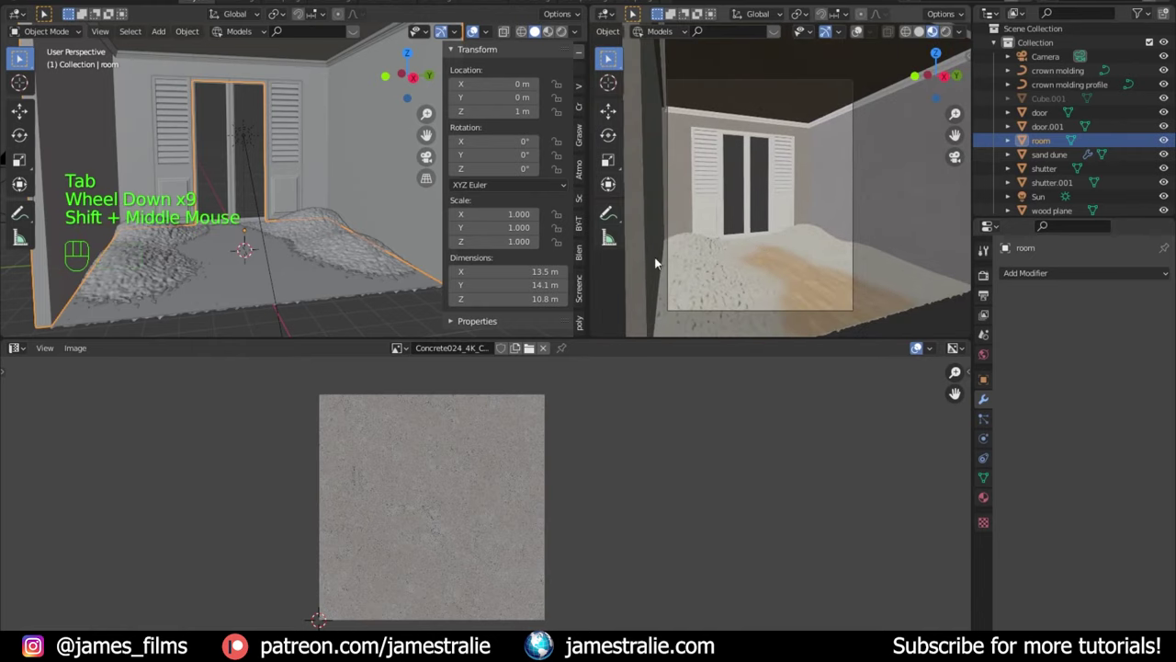
Step: Preview the sunlit room in Rendered shading and lighten the plaster walls' base colour
scroll(up, 3)
drag(813, 231, 836, 198)
click(954, 35)
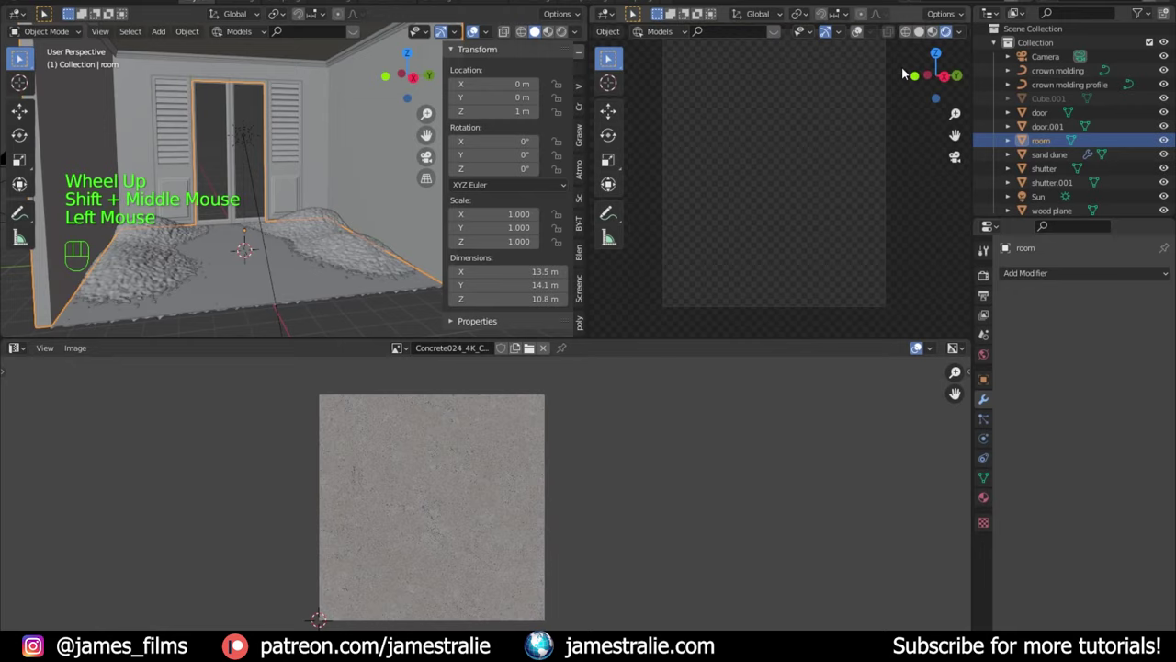
drag(24, 346, 47, 472)
middle_click(487, 458)
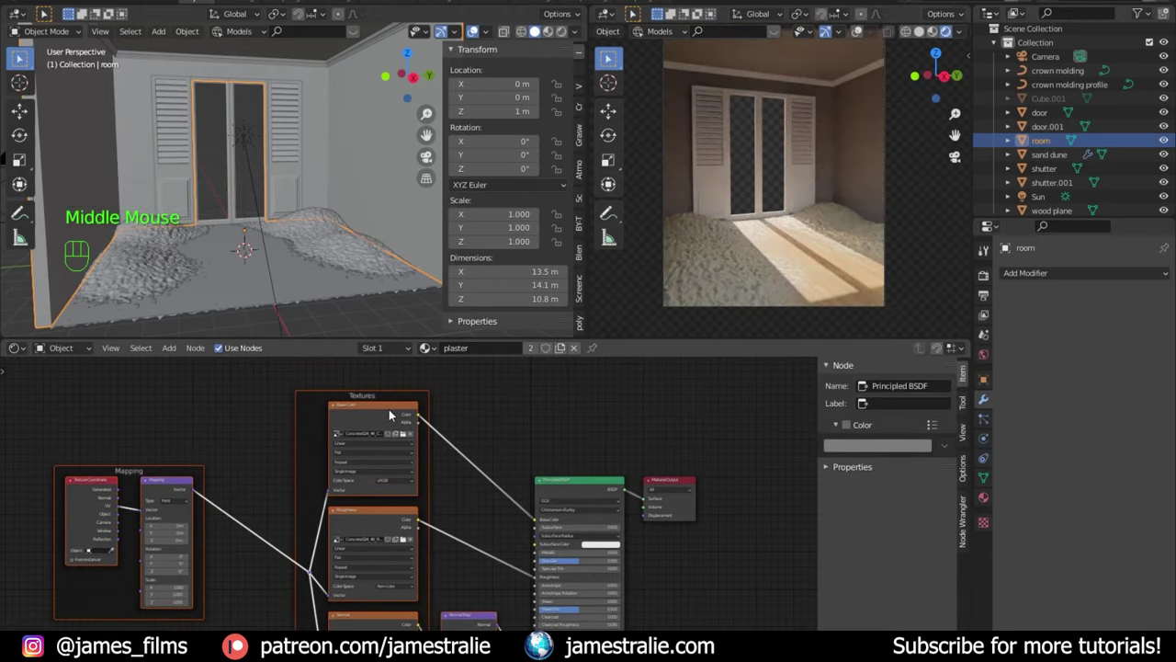
drag(534, 523, 487, 465)
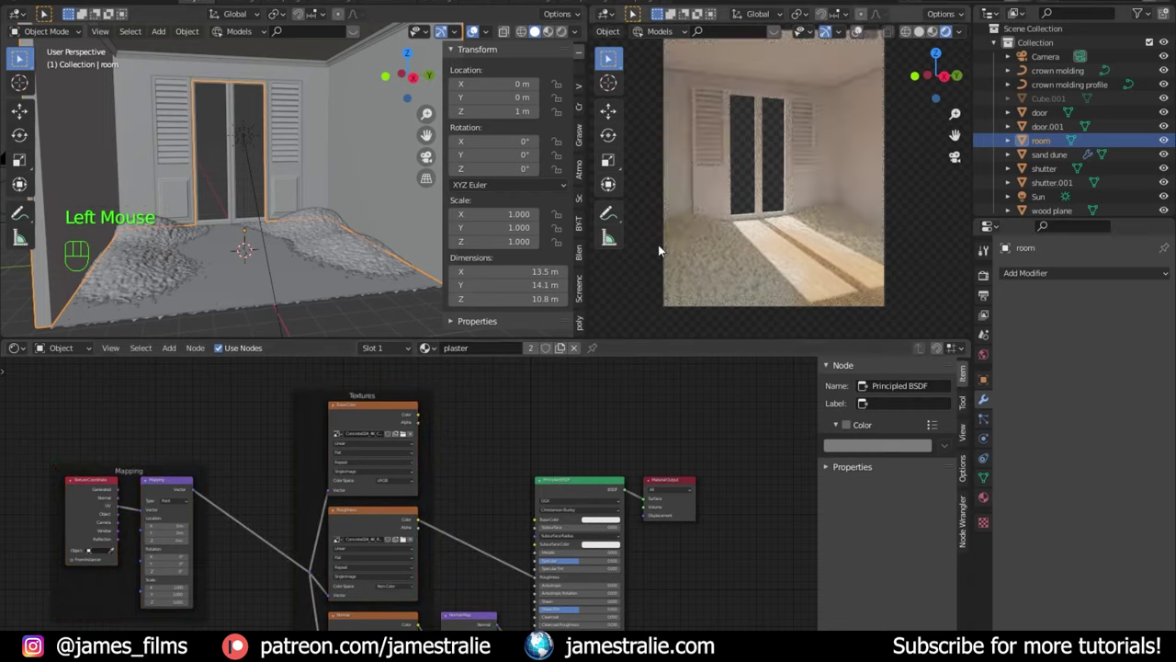
Step: Select the crown molding in the outliner
drag(261, 88, 292, 97)
scroll(up, 3)
drag(289, 104, 253, 115)
drag(253, 113, 236, 158)
scroll(down, 3)
middle_click(261, 145)
click(331, 101)
Step: Stretch the crown molding along Y to about 1.012 scale, 13 m deep, to fit the walls
scroll(down, 3)
drag(320, 130, 326, 119)
scroll(down, 3)
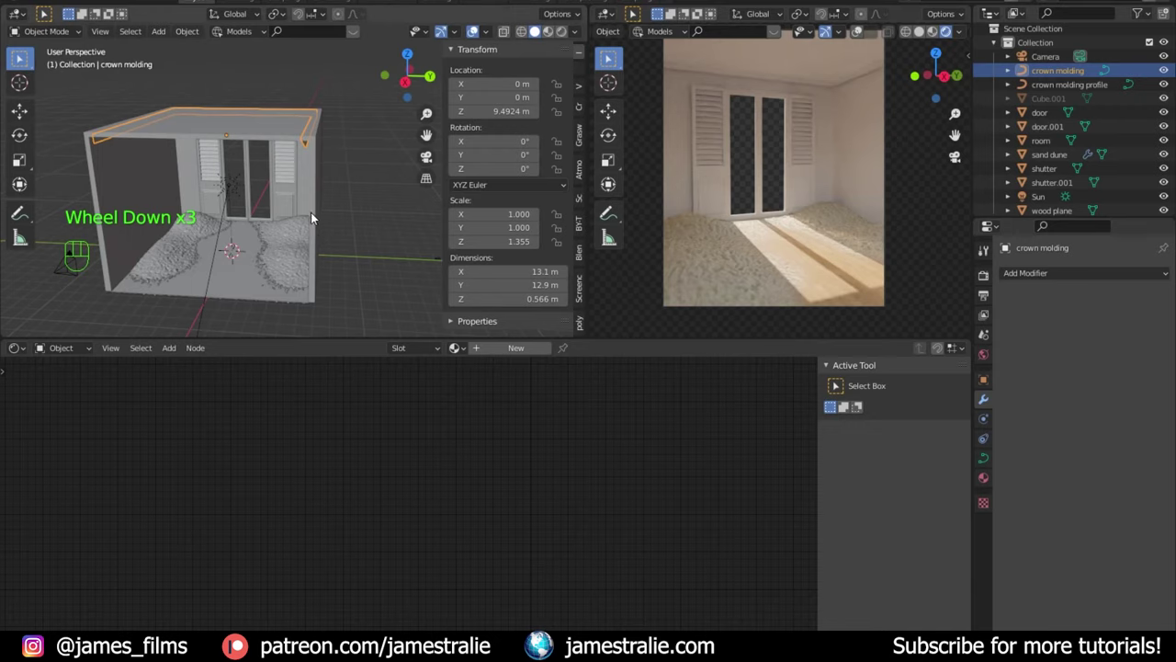
scroll(up, 3)
drag(313, 194, 325, 181)
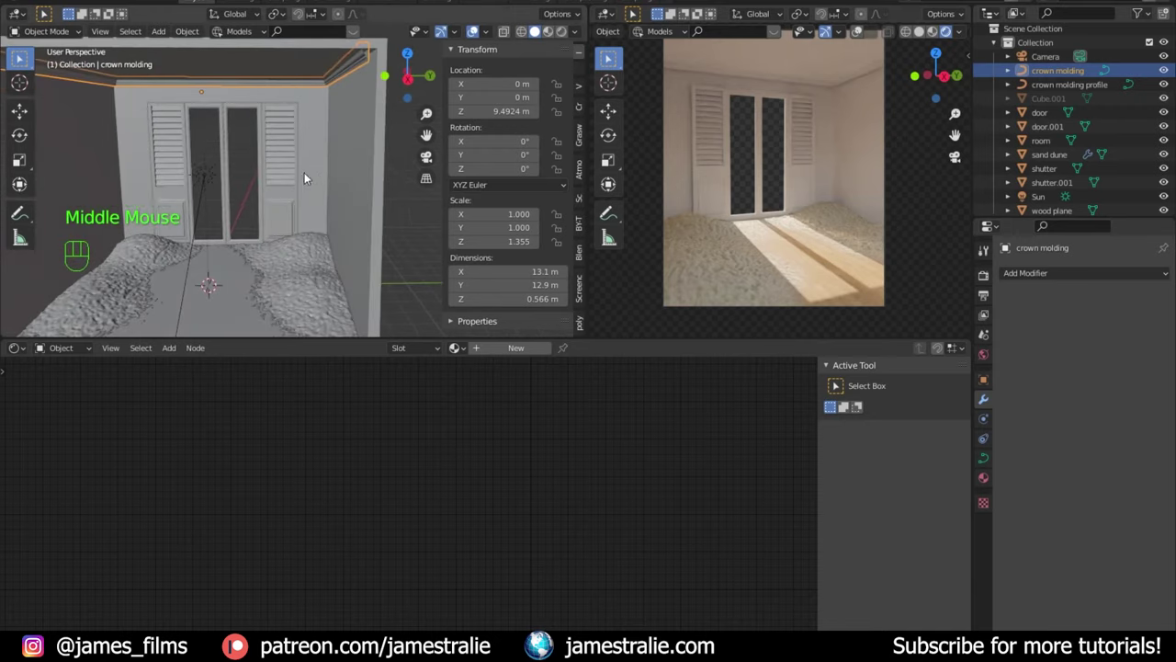
drag(313, 174, 296, 205)
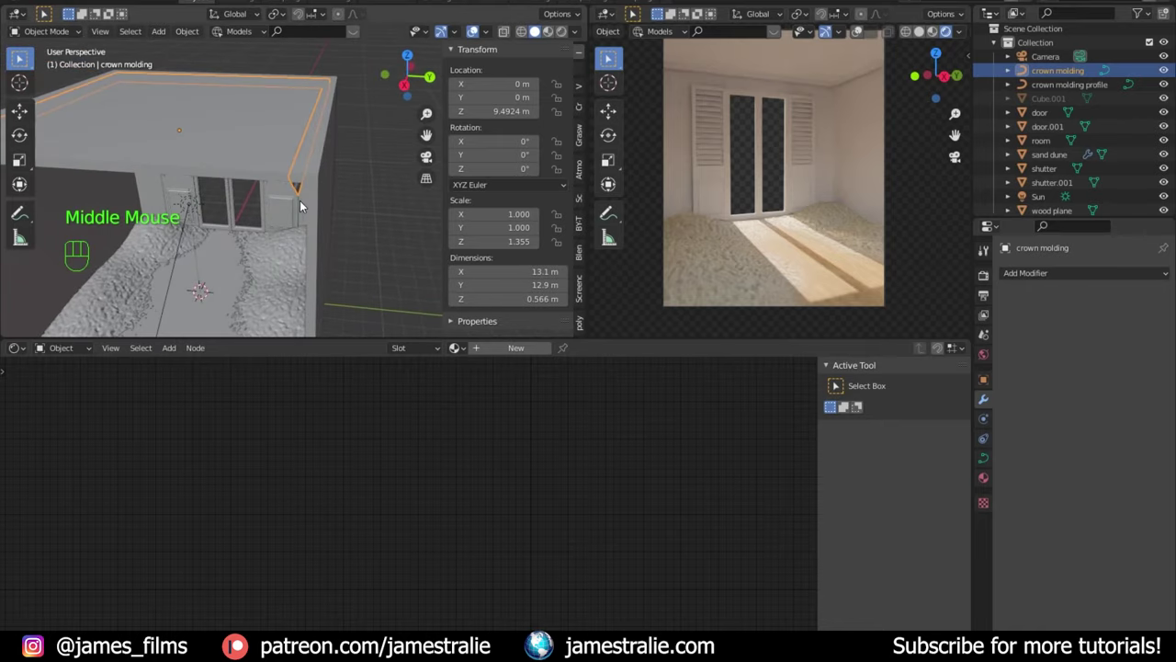
middle_click(343, 185)
key(s)
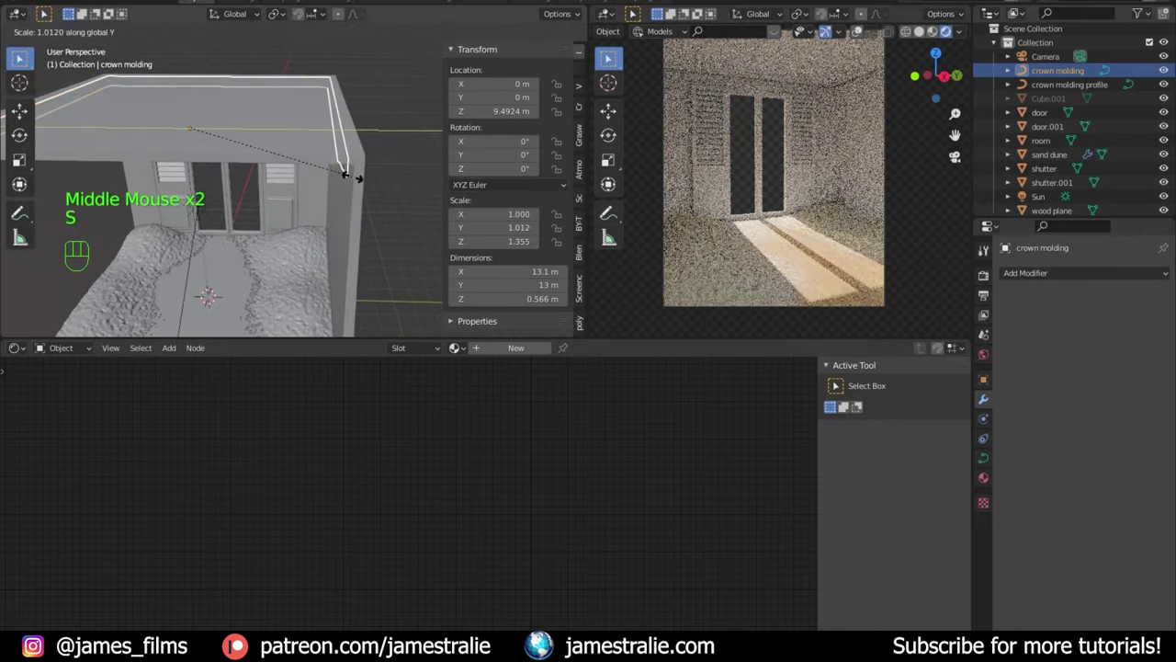
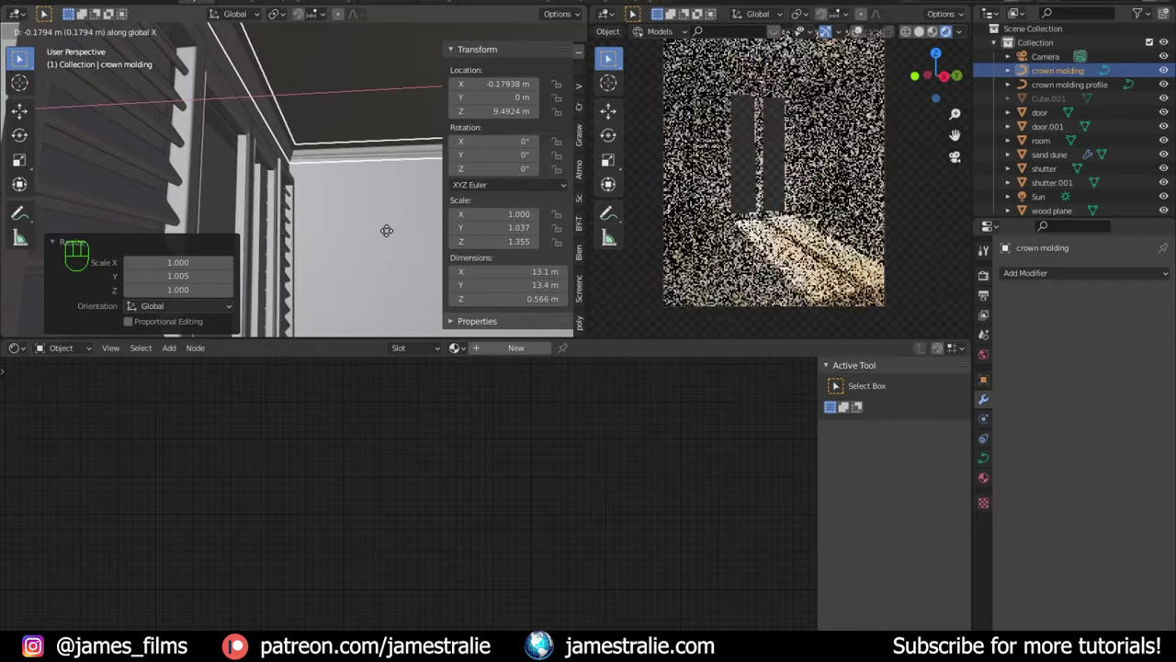
Step: Shift the crown molding about -0.2 m along X so it sits flush with the walls
scroll(down, 3)
drag(352, 220, 306, 252)
click(403, 312)
scroll(down, 3)
drag(374, 290, 322, 294)
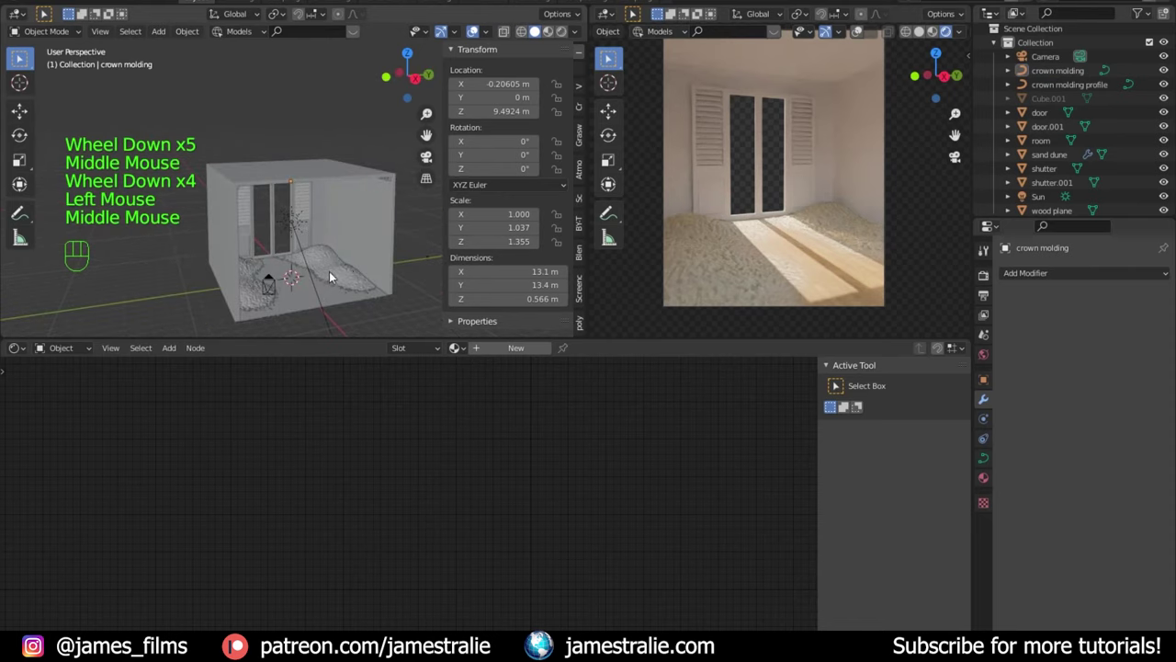
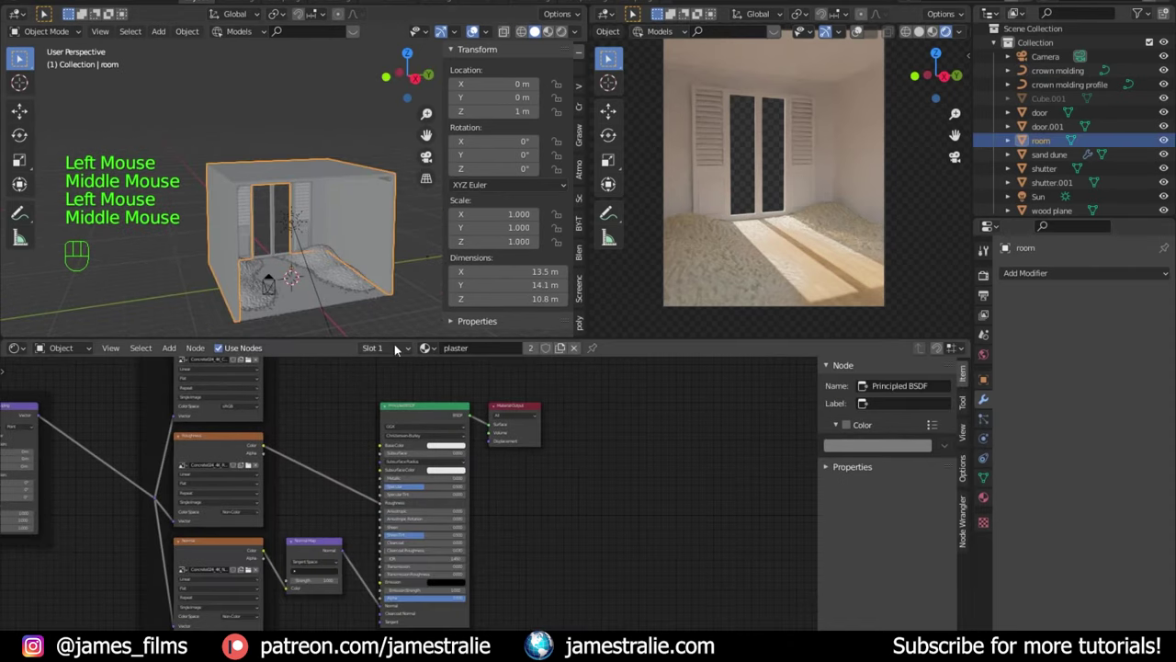
Step: Tint the plaster walls pale blue (RGB about 0.68/0.89/1.0) and start the Images as Planes import
scroll(up, 3)
middle_click(332, 422)
click(483, 440)
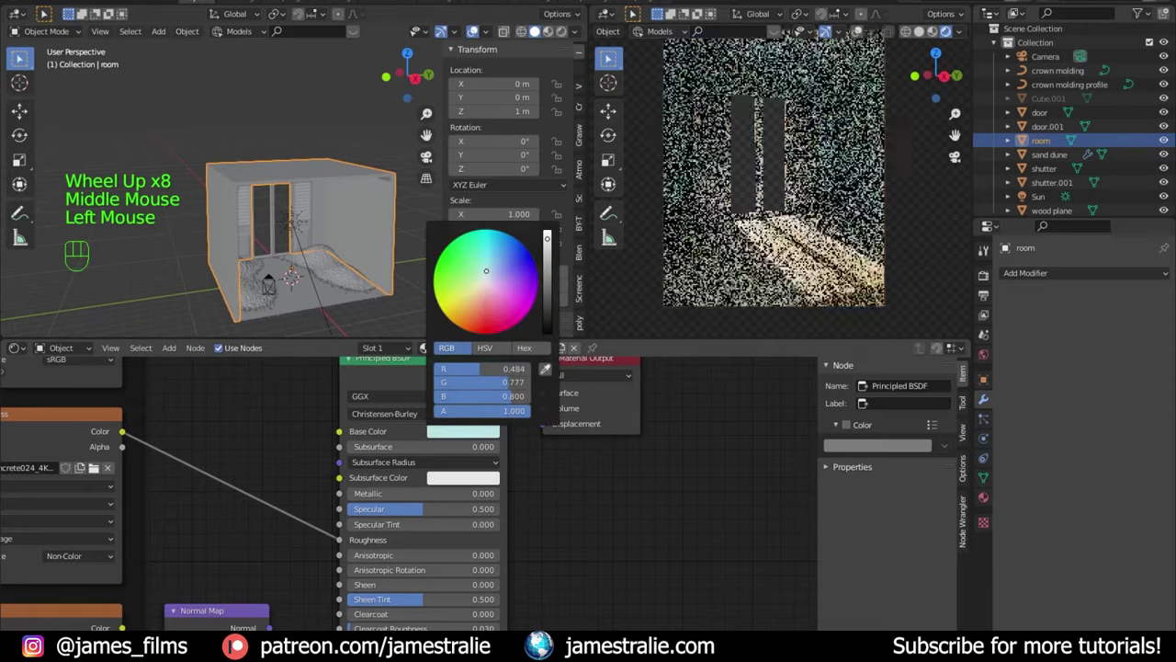
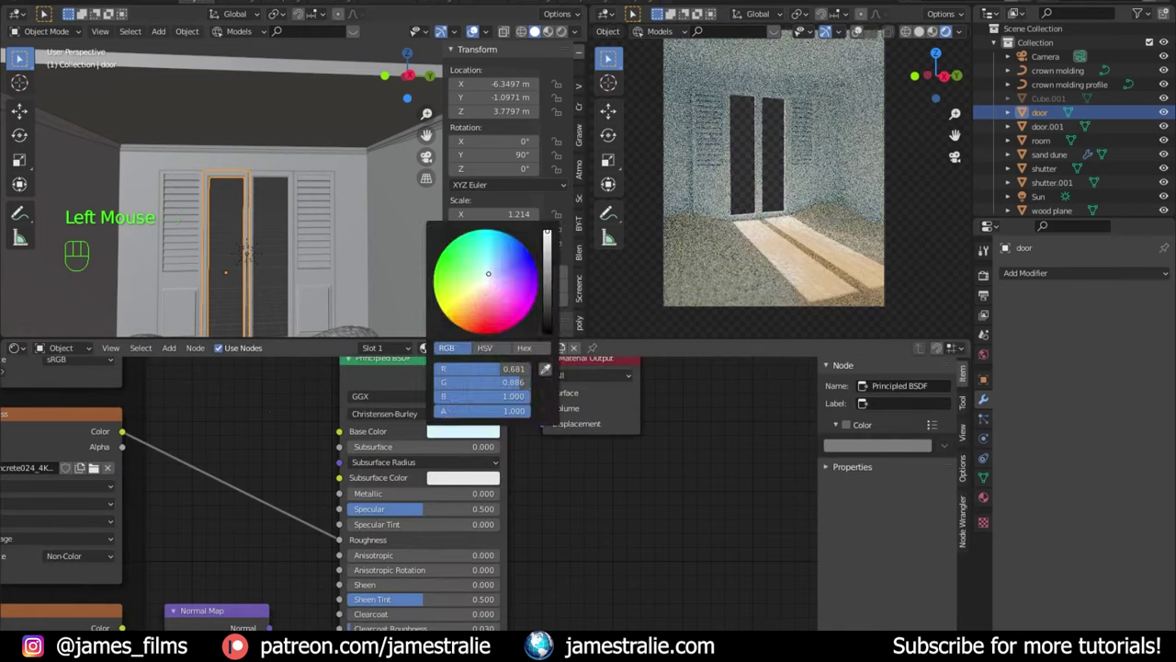
scroll(down, 3)
click(343, 307)
drag(335, 293, 338, 318)
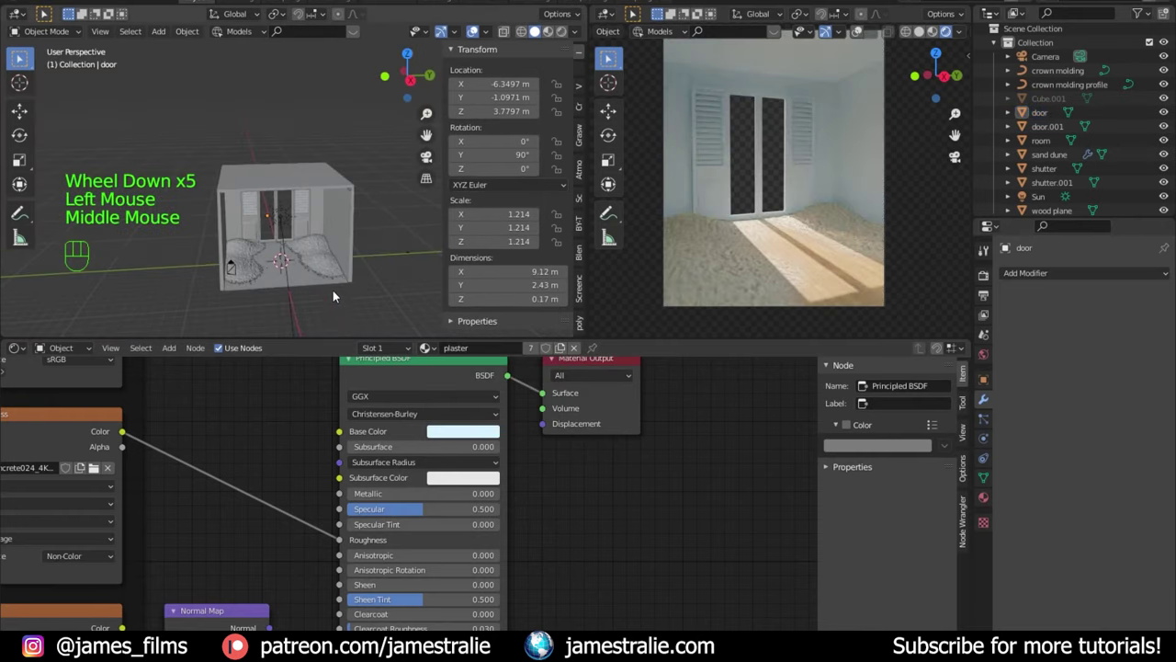
key(shift+a)
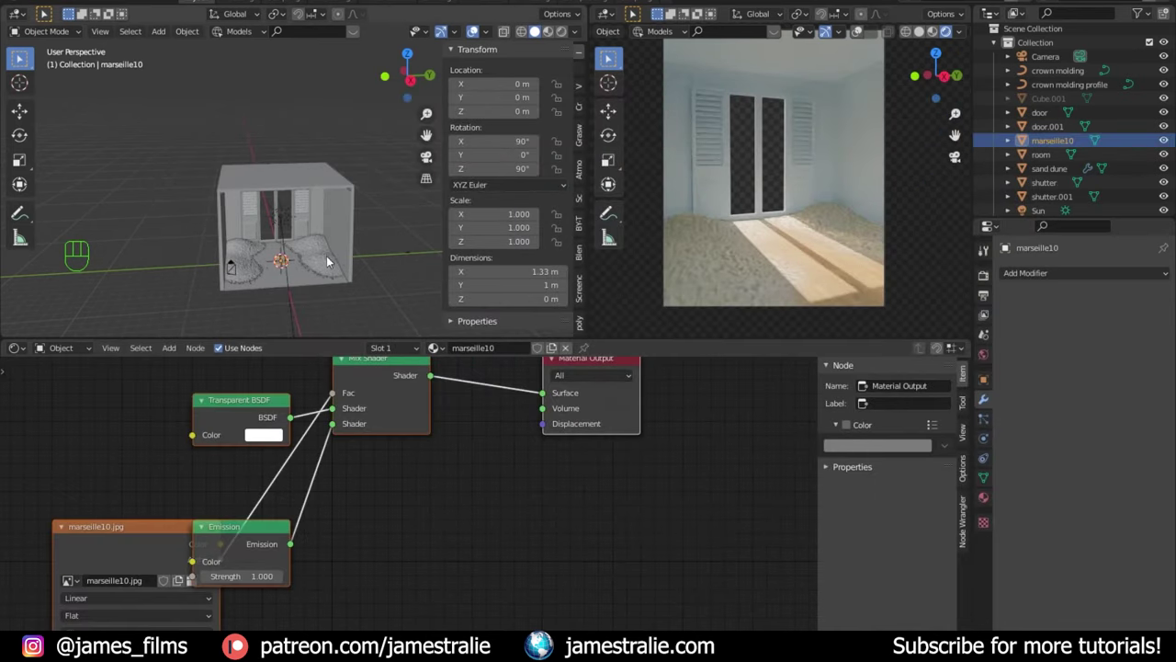
Step: Enlarge the marseille10 sky plane to about 35.8 by 26.8 m and move it behind the window
key(Tab)
key(s)
key(g)
key(s)
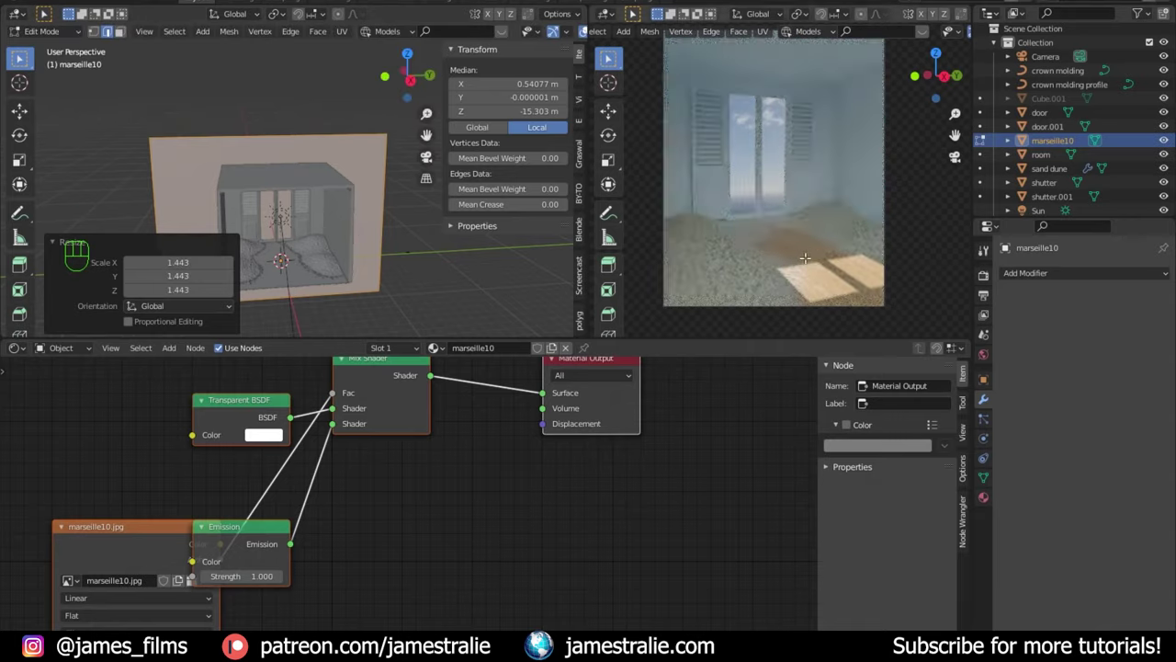
key(Tab)
Step: Name the plane SKY, disable its shadow ray visibility and raise emission strength to 4
click(991, 381)
scroll(down, 3)
scroll(down, 3)
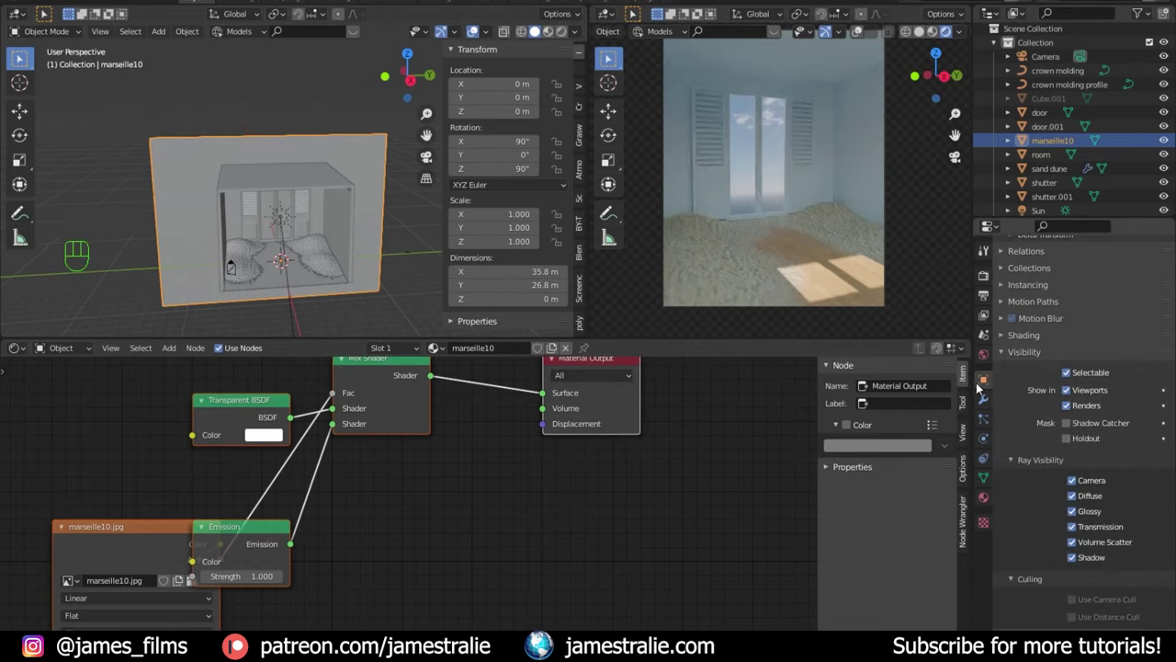
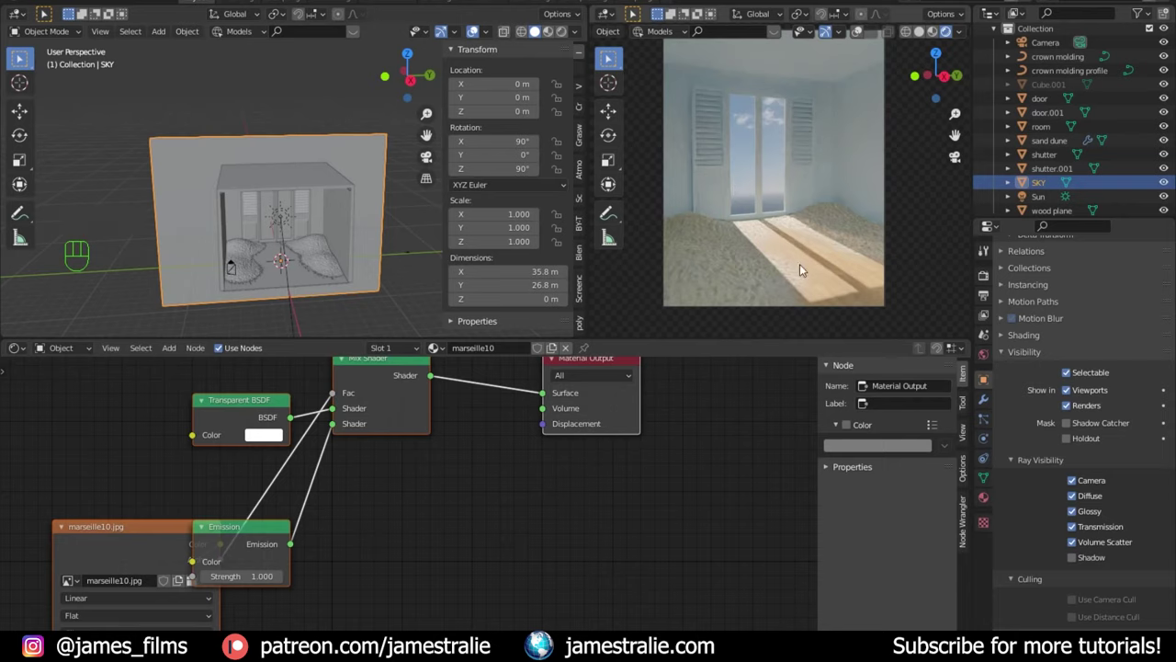
click(495, 537)
click(473, 27)
click(474, 28)
click(473, 28)
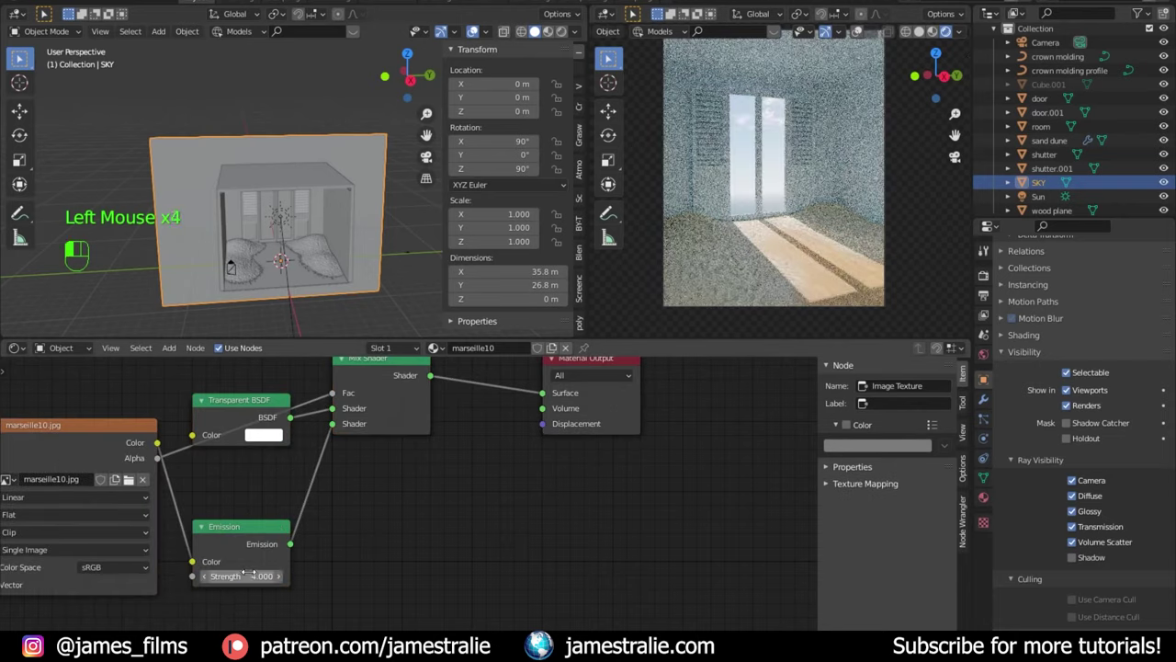
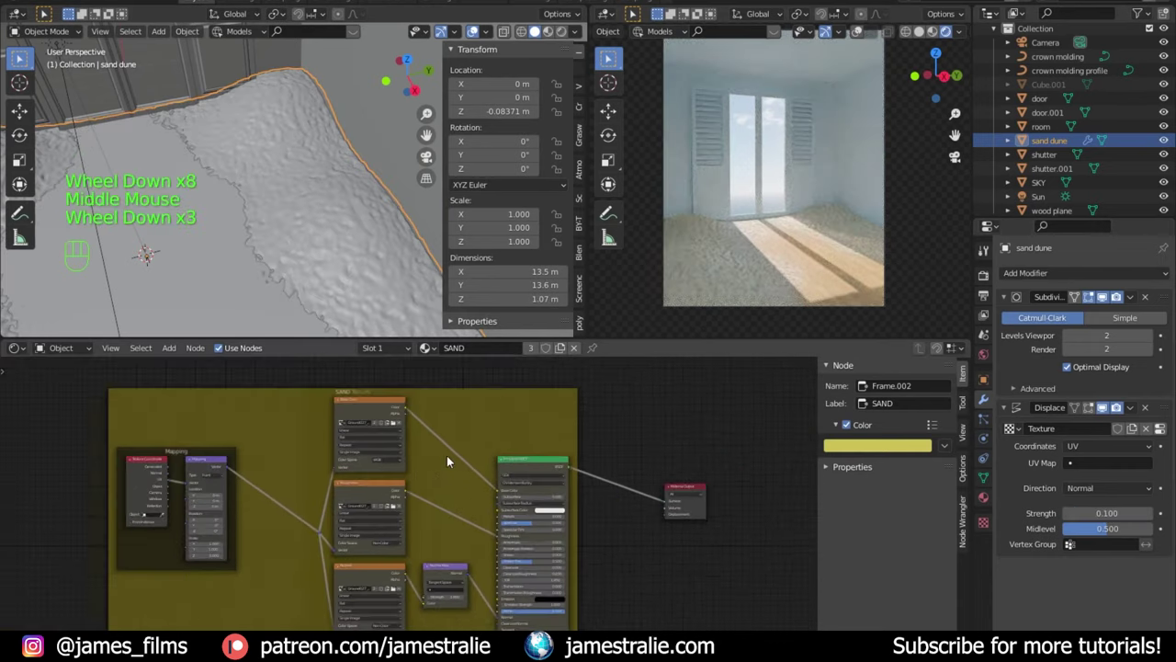
Step: Add a ColorRamp node to the SAND material after its Principled BSDF
middle_click(453, 472)
scroll(up, 3)
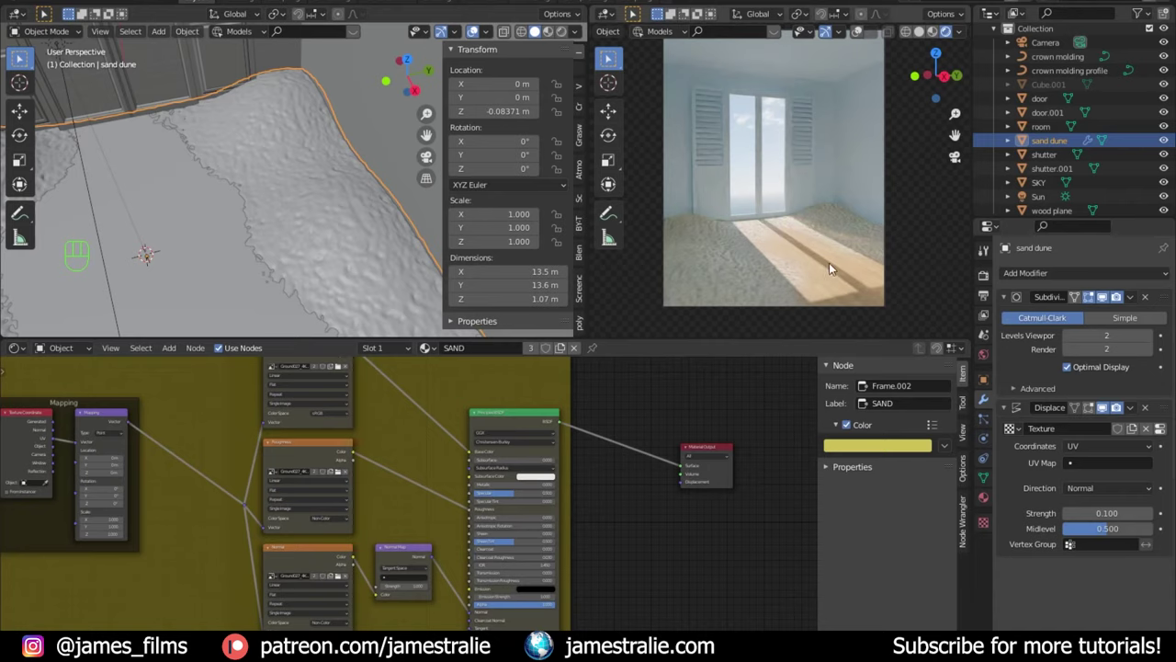
scroll(up, 3)
middle_click(432, 479)
scroll(down, 3)
middle_click(440, 459)
click(507, 402)
scroll(up, 3)
scroll(up, 3)
key(shift+a)
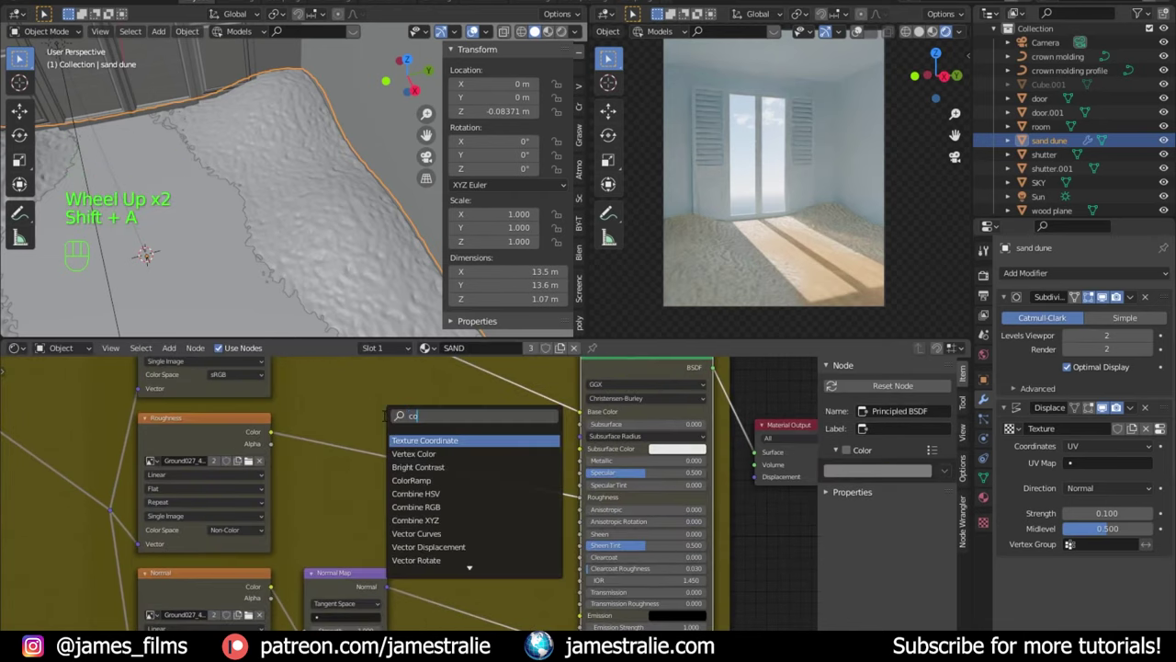
key(r)
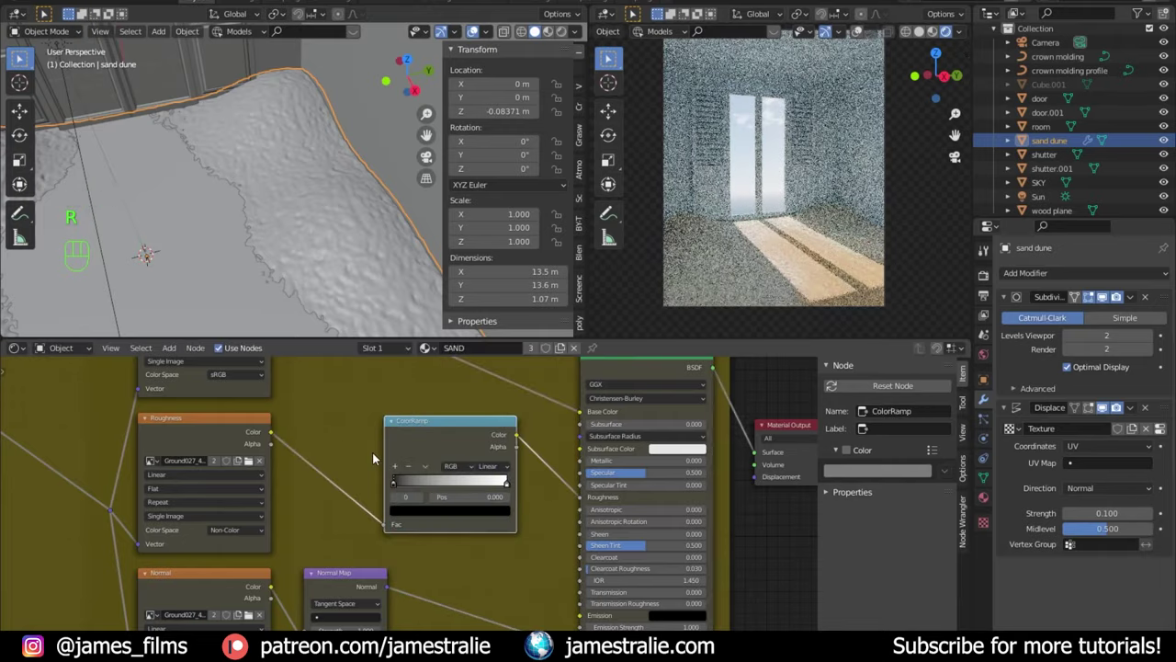
Step: Tighten the sand ColorRamp stop to about 0.03 for fine ripples, then select the wood plane
scroll(up, 3)
scroll(up, 3)
drag(540, 474, 401, 481)
scroll(up, 3)
drag(687, 297, 741, 182)
scroll(up, 3)
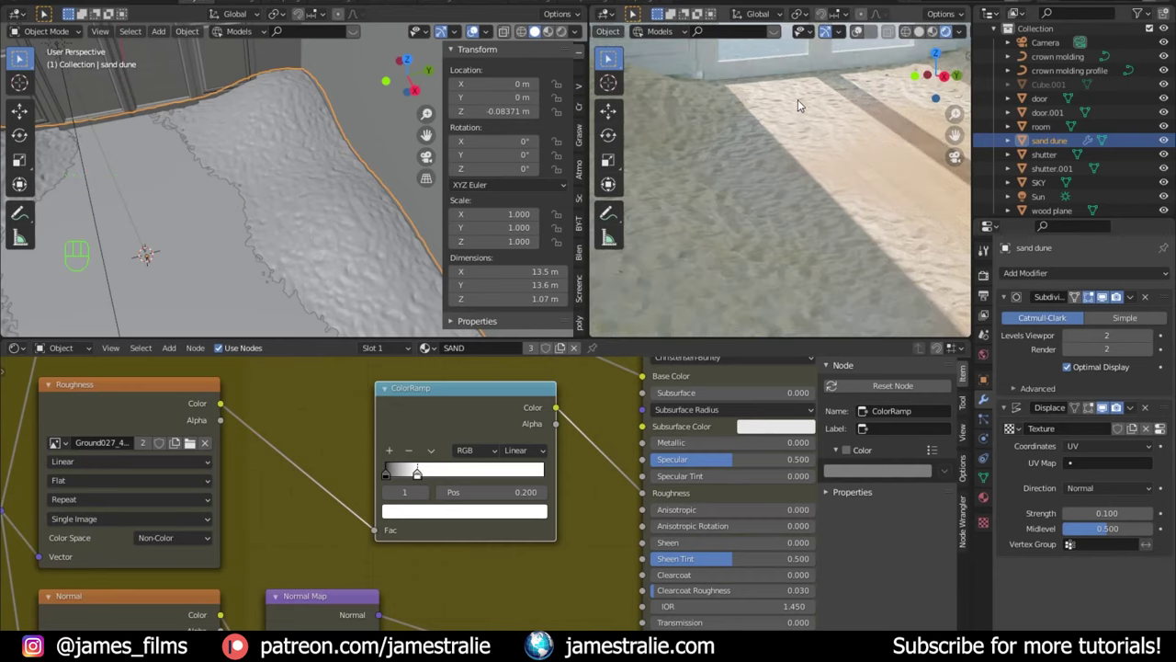
drag(730, 141, 777, 157)
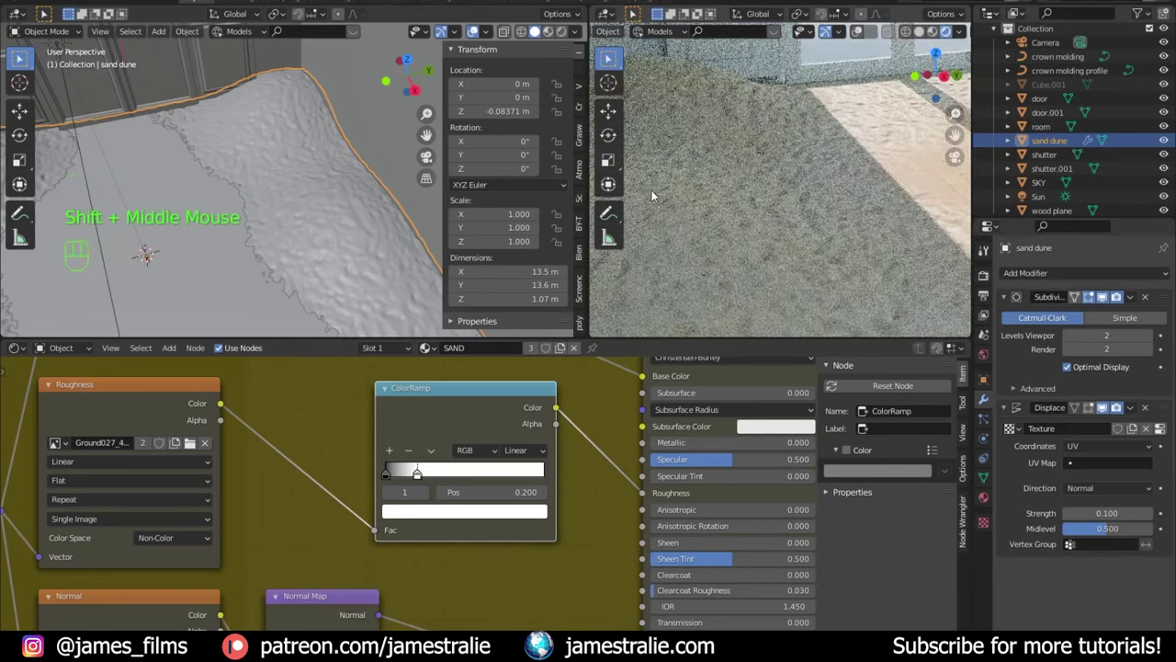
drag(417, 478, 393, 481)
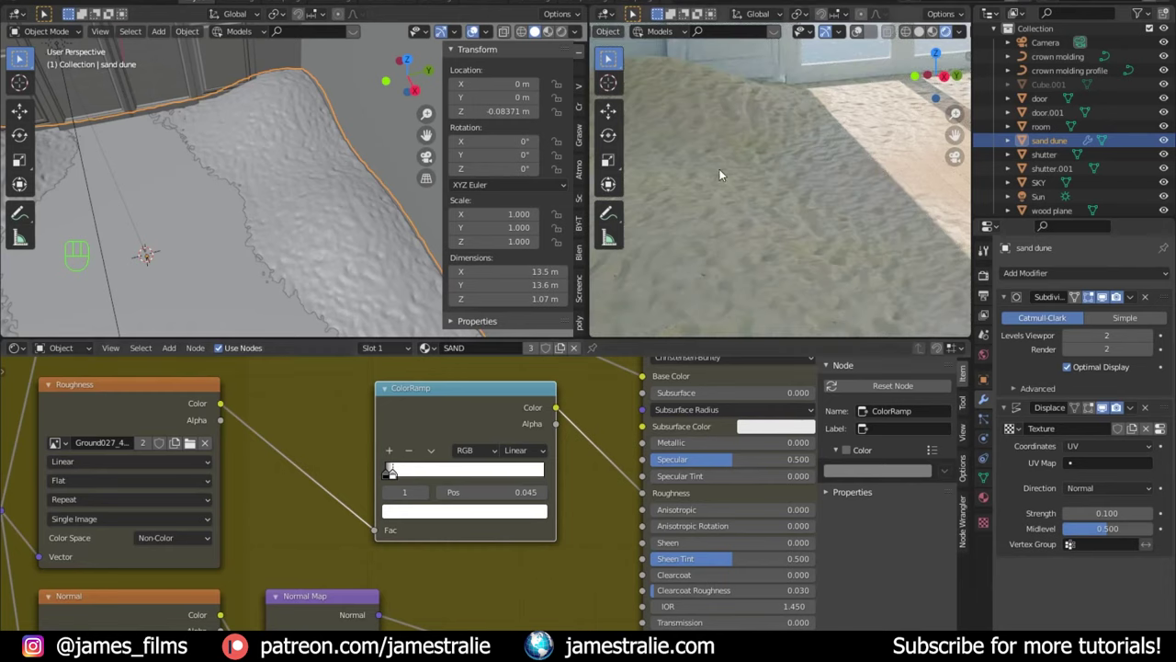
click(397, 480)
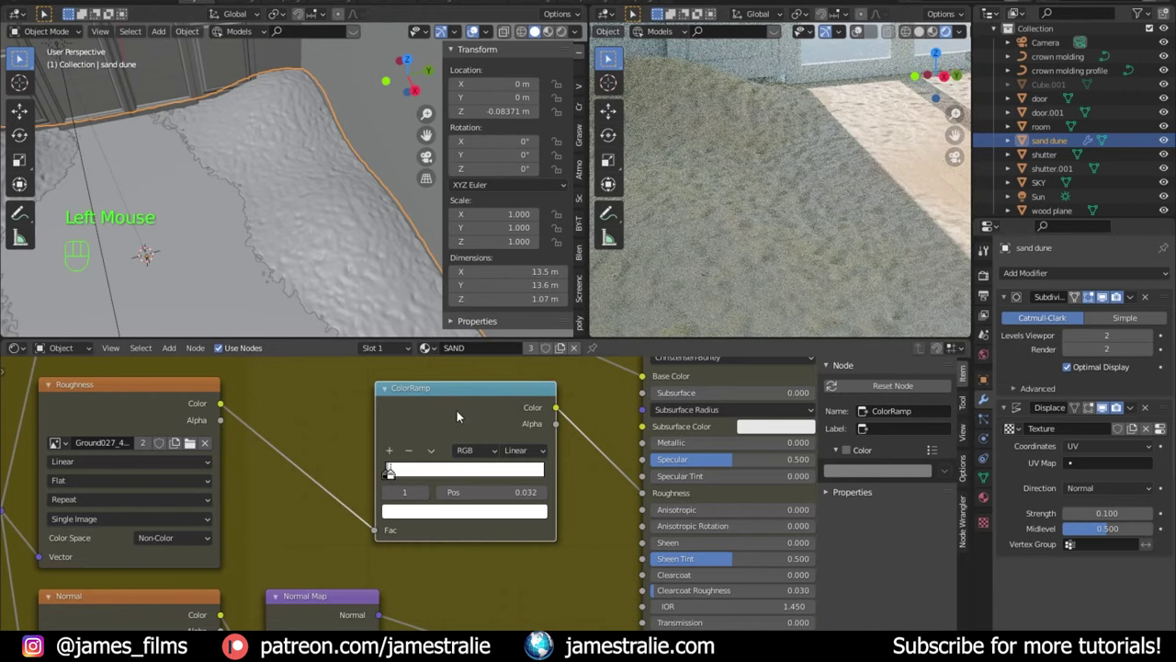
click(239, 249)
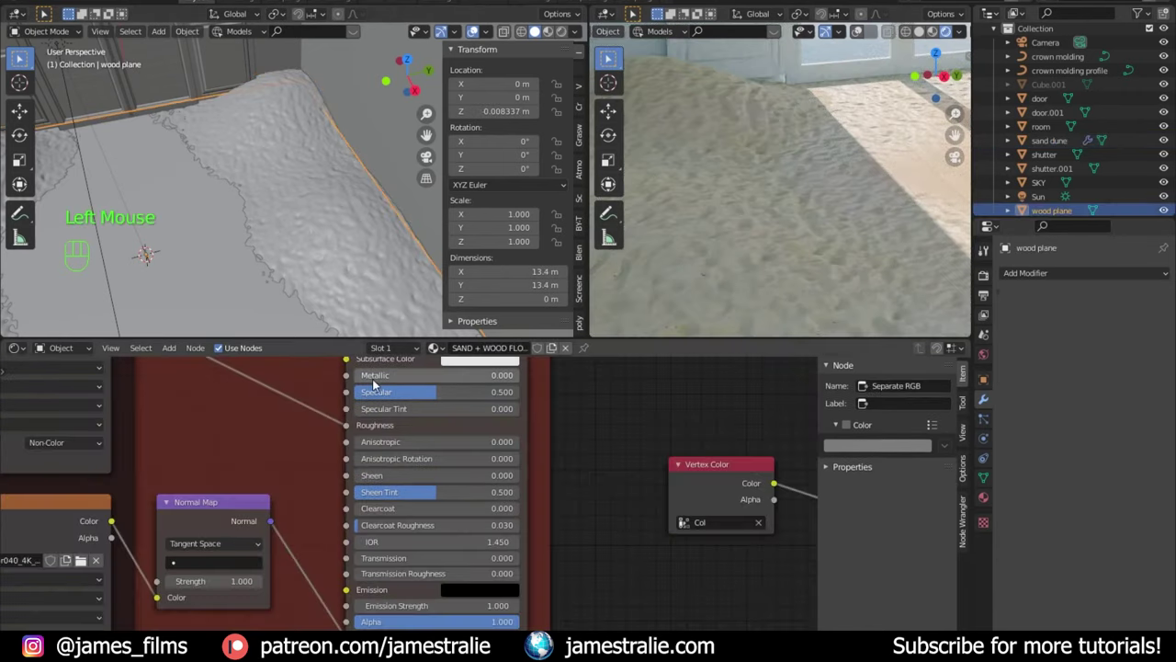
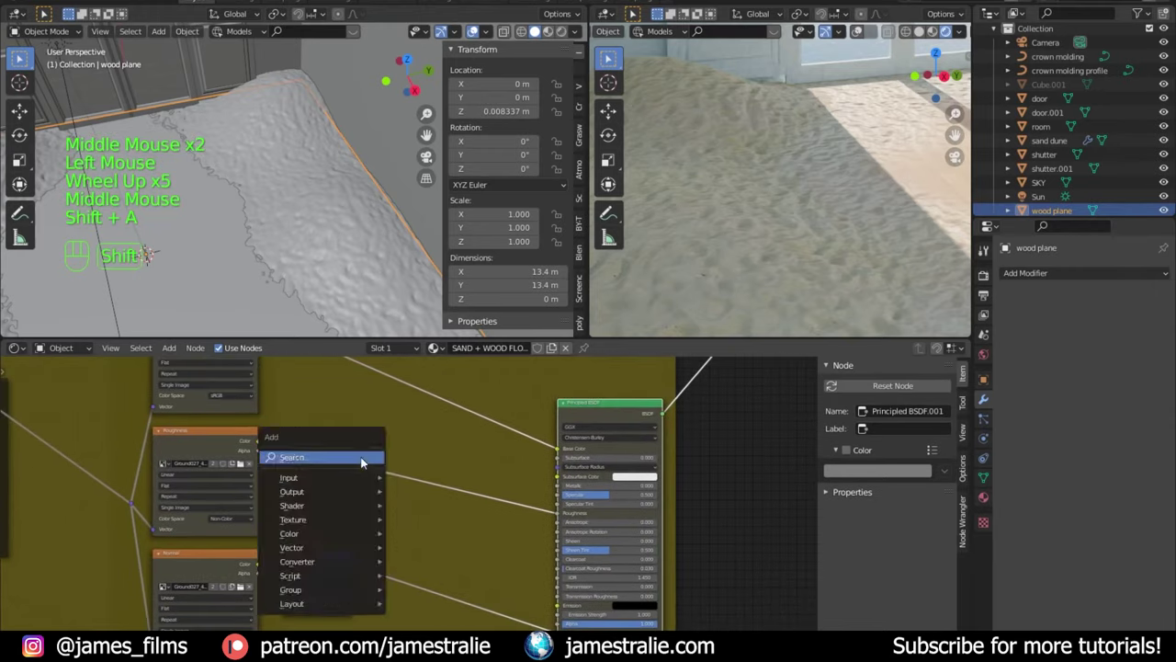
Step: Give the SAND + WOOD FLOOR material a matching ColorRamp with its stop at 0.045 and check the room view
key(r)
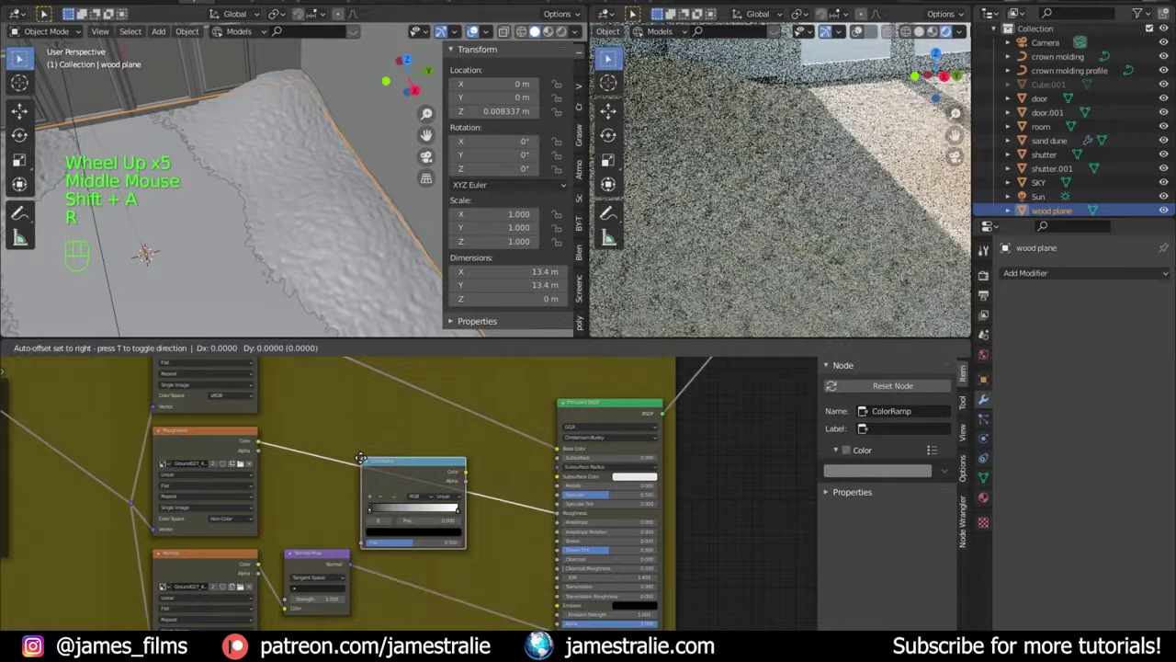
scroll(up, 3)
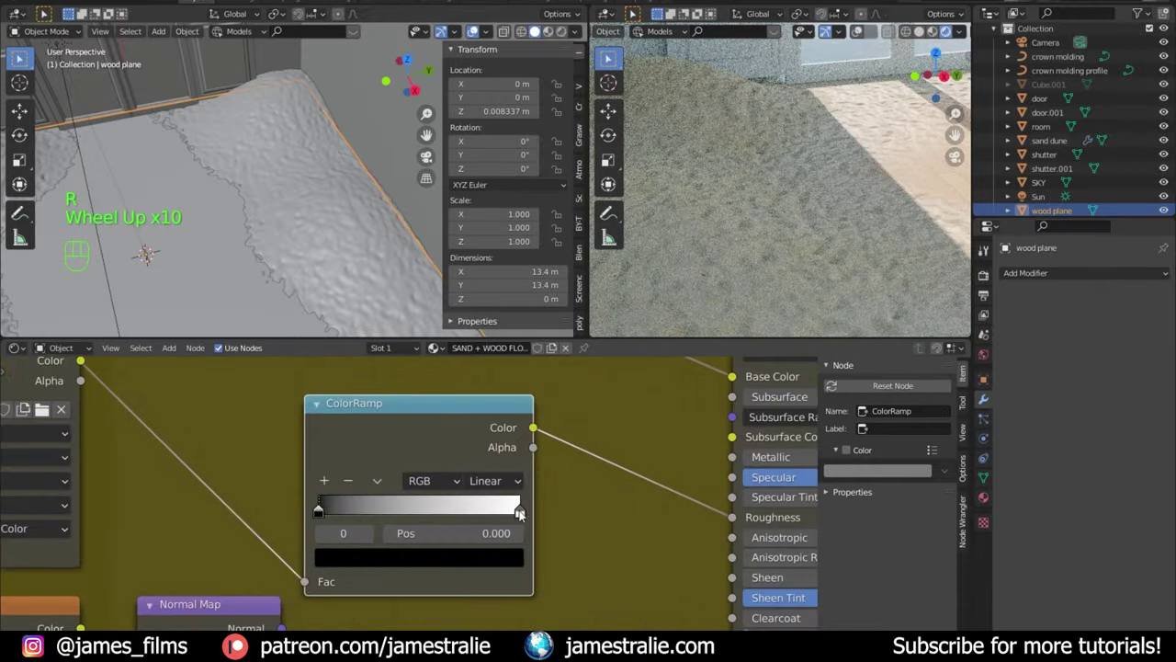
drag(513, 515, 314, 513)
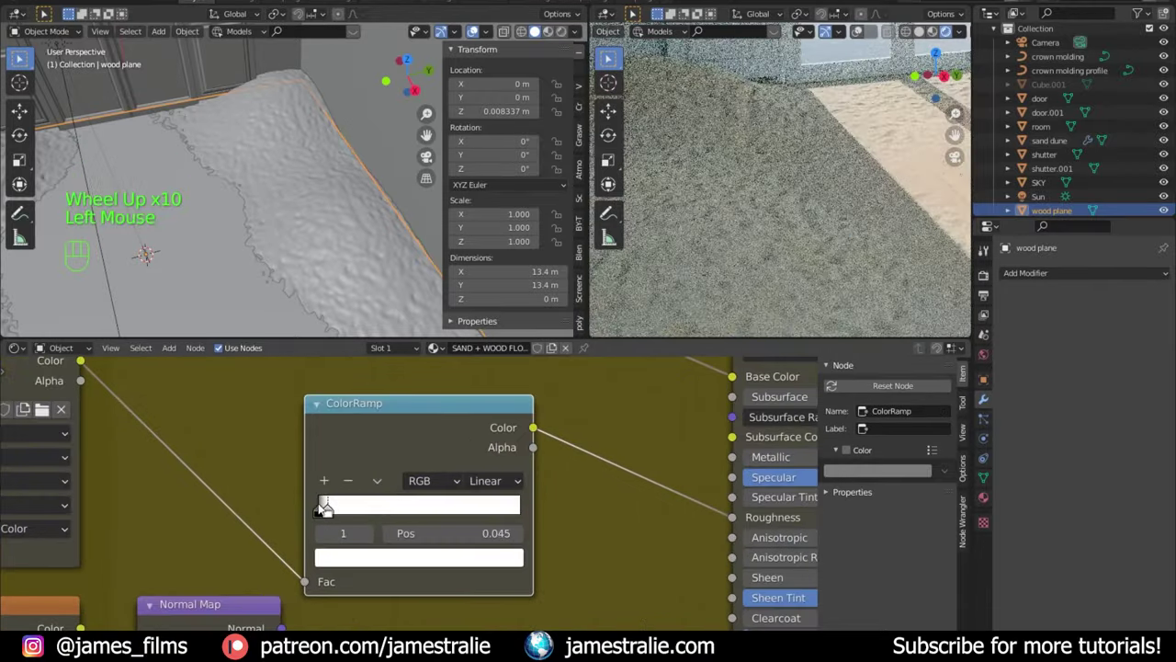
scroll(down, 3)
drag(798, 193, 780, 263)
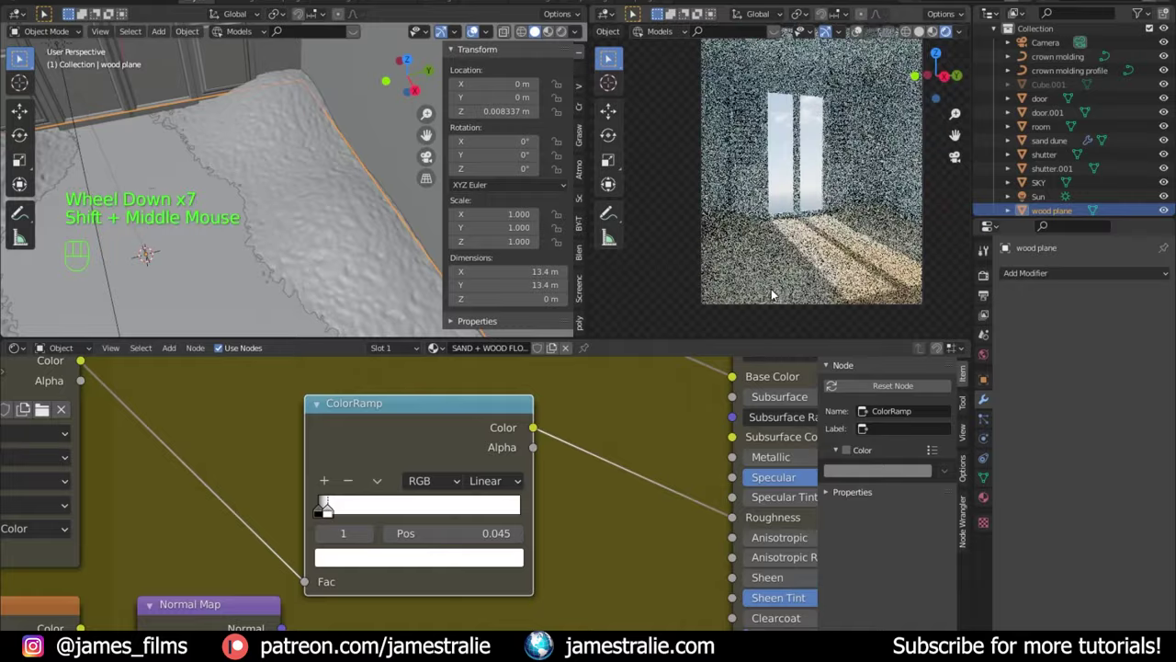
drag(814, 224, 789, 249)
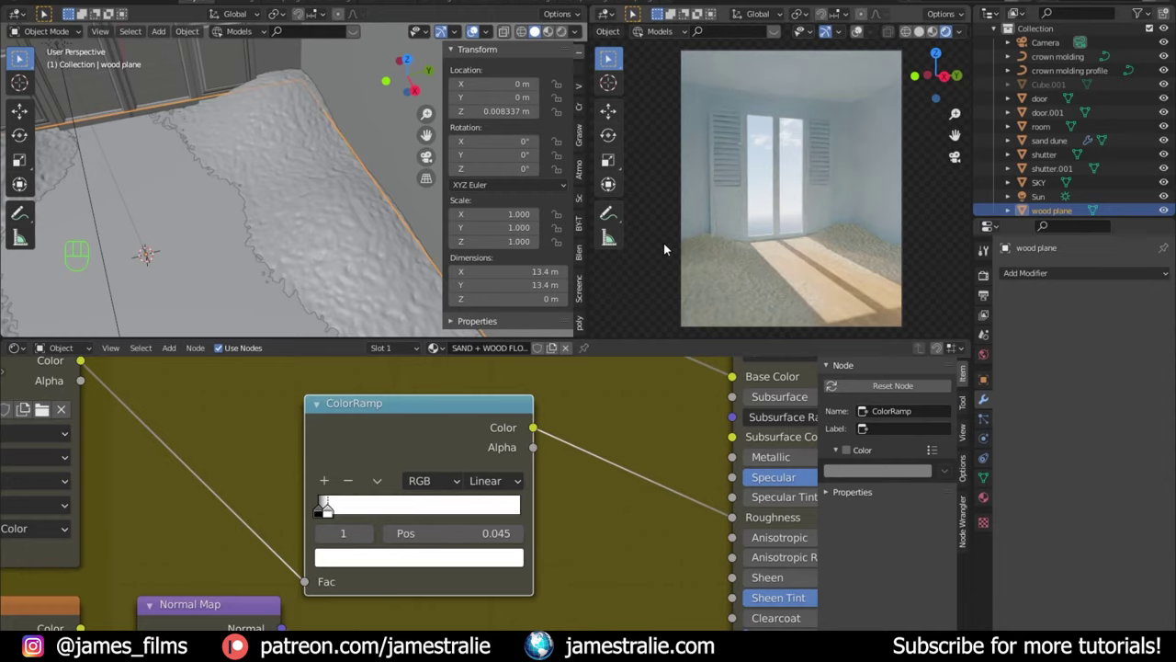
Step: Prepare the viewport and node editor for adding a new cube at the world origin
scroll(down, 3)
click(365, 304)
middle_click(361, 279)
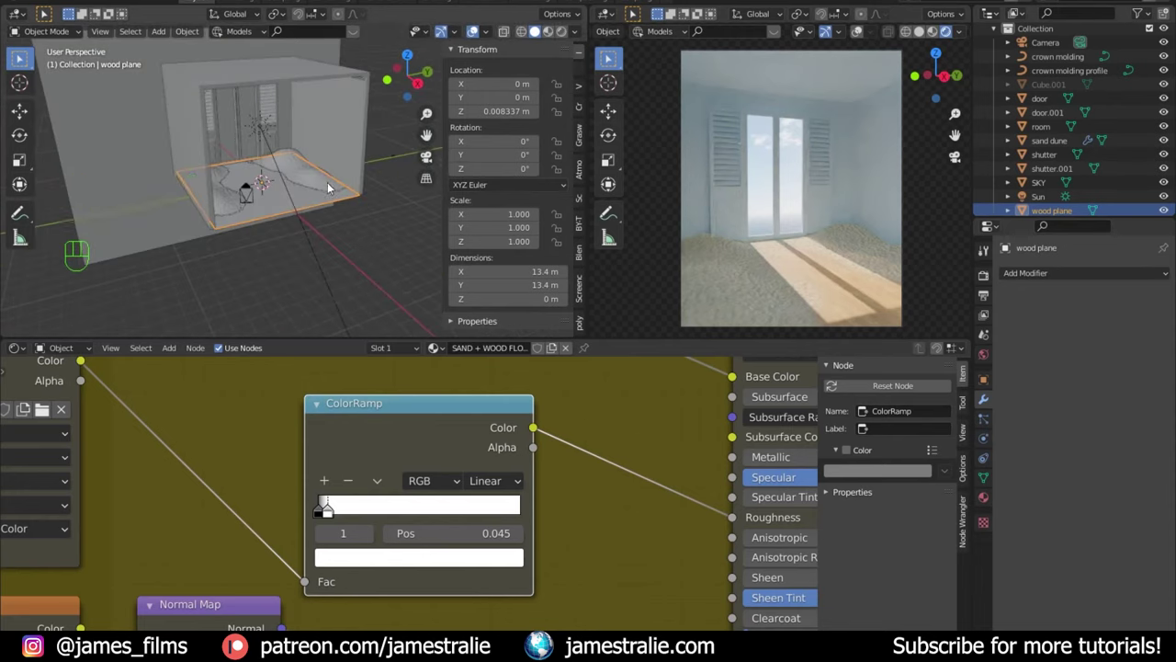
click(384, 283)
drag(349, 236, 331, 260)
scroll(up, 3)
middle_click(317, 249)
Step: Add a cube and scale its mesh up to about 23 m so it encloses the whole room
key(shift+a)
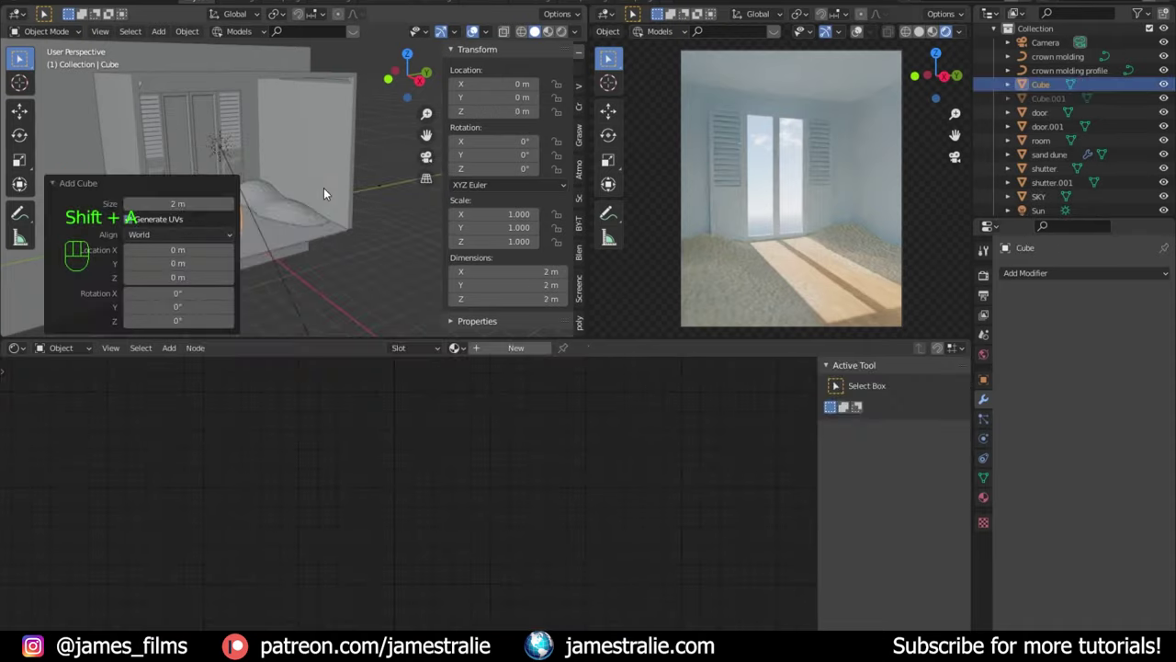
scroll(down, 3)
key(Tab)
key(s)
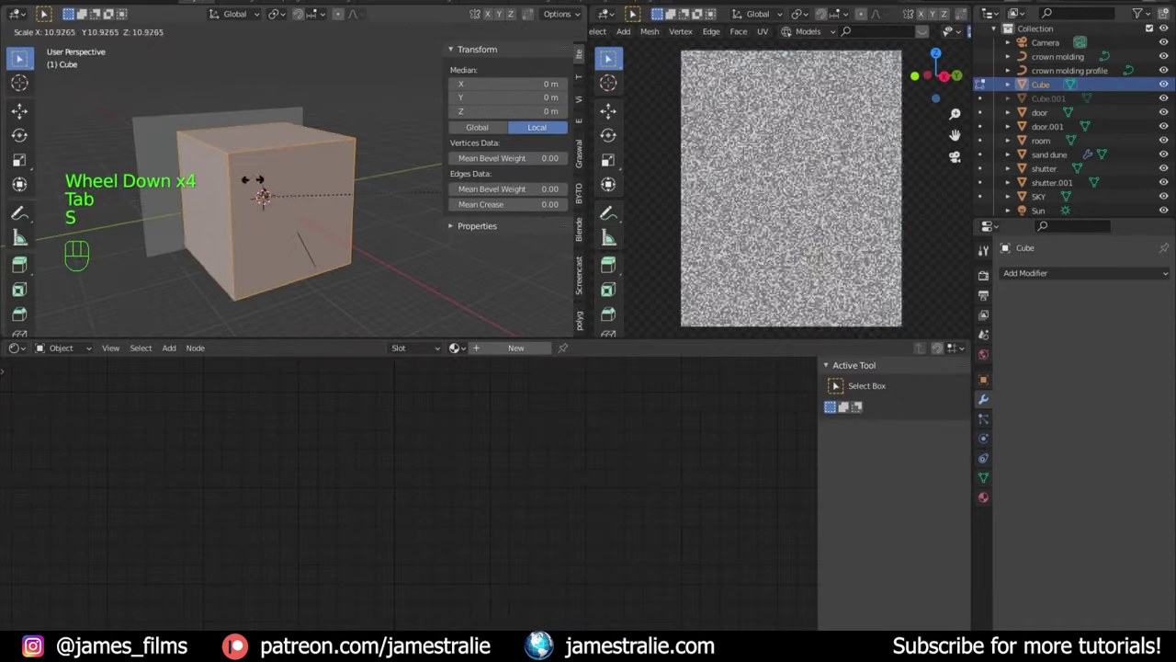
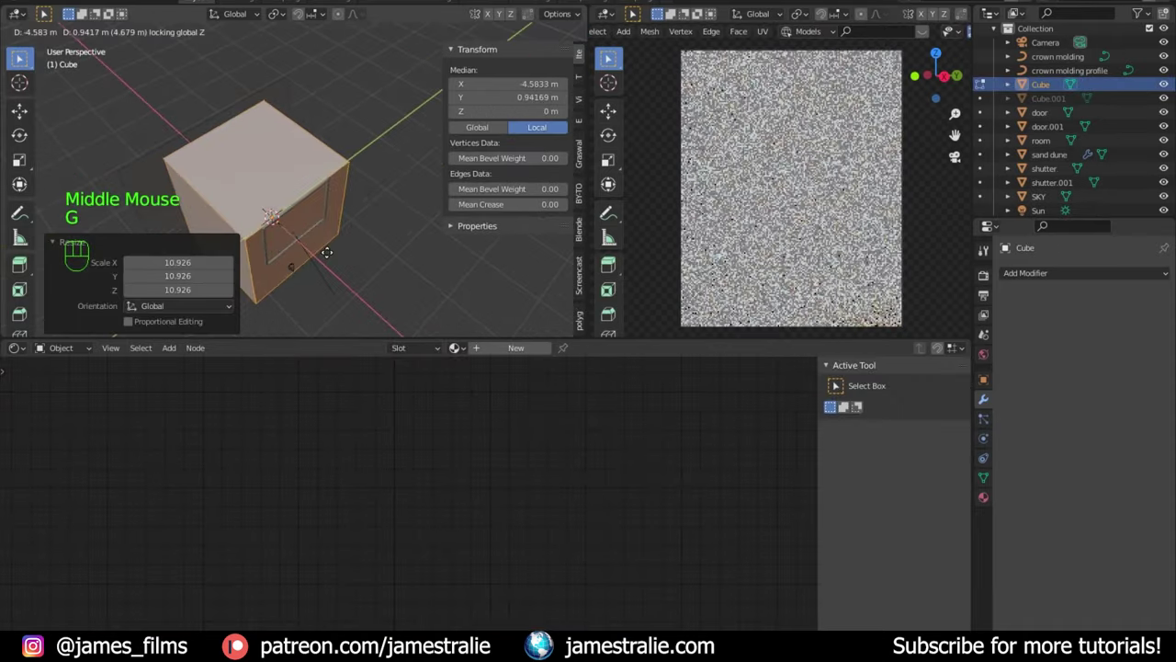
key(s)
key(g)
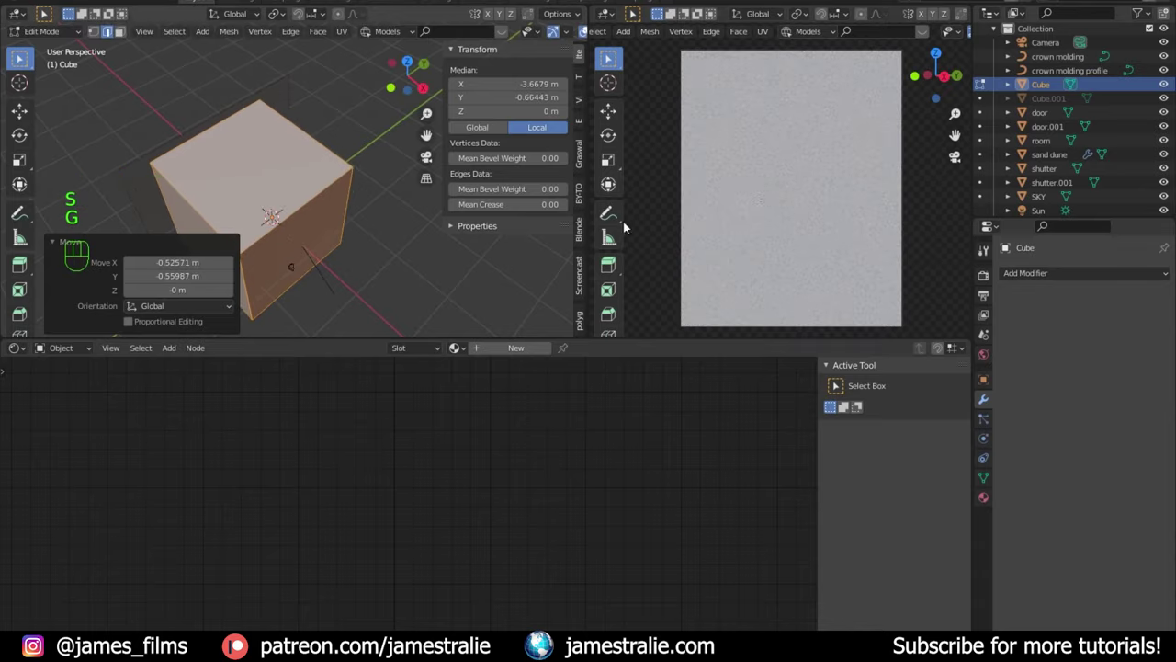
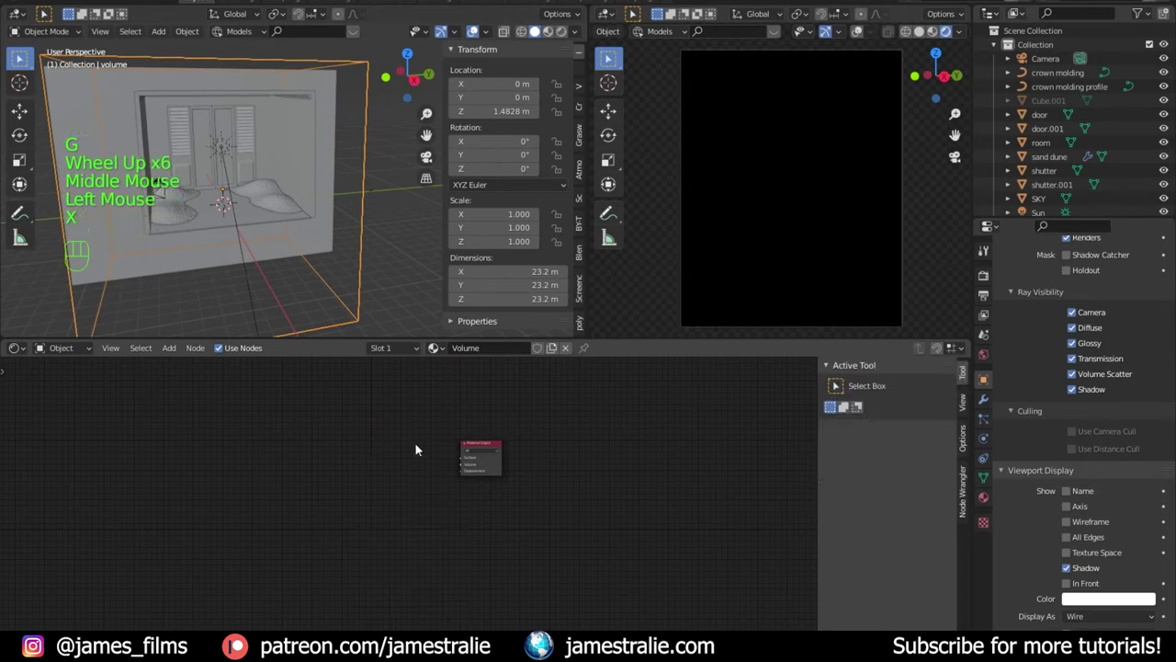
Step: Add a Principled Volume node and connect it to the Material Output's Volume socket for hazy fog
scroll(up, 3)
middle_click(421, 446)
key(shift+a)
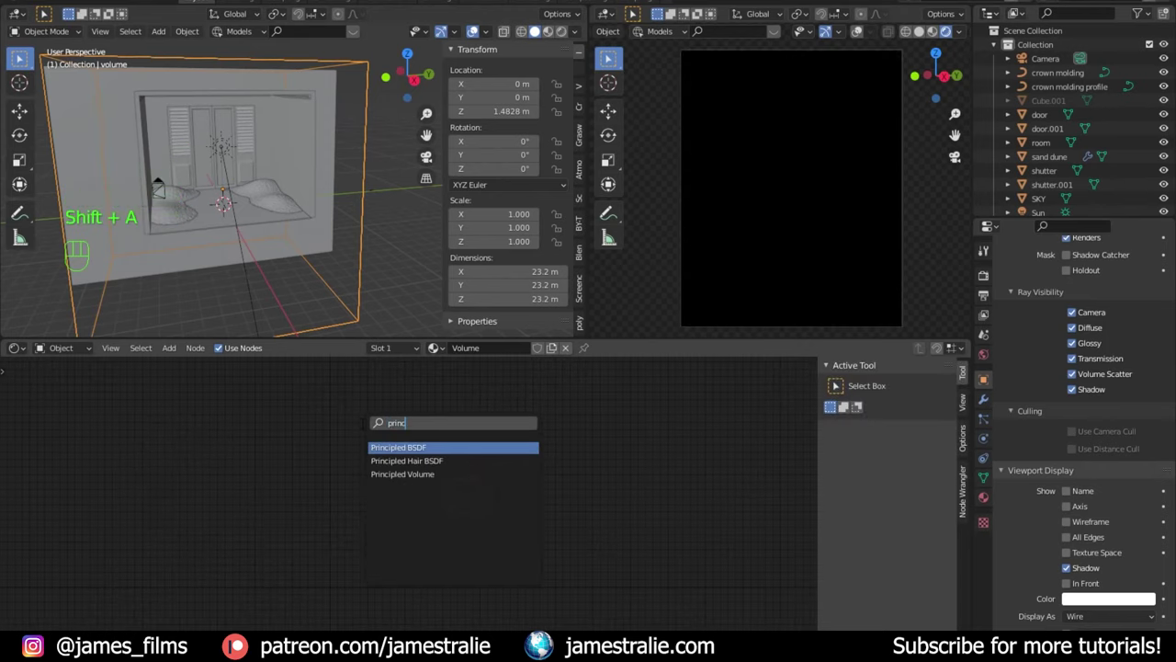
key(Down)
scroll(up, 3)
middle_click(413, 432)
drag(349, 405, 441, 511)
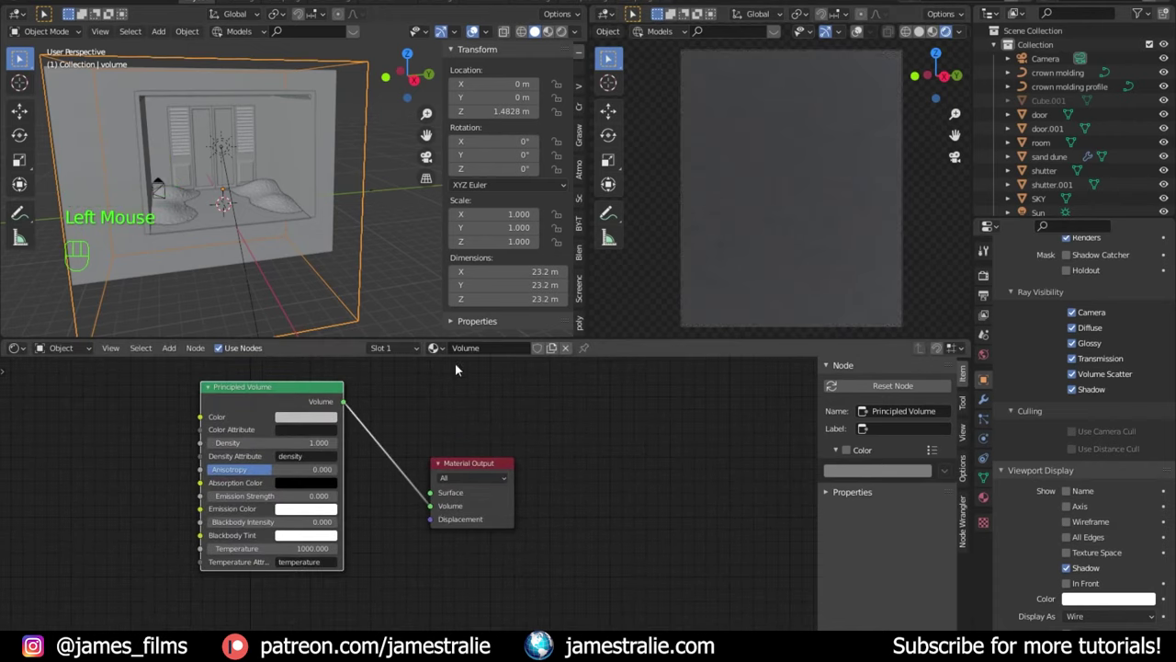
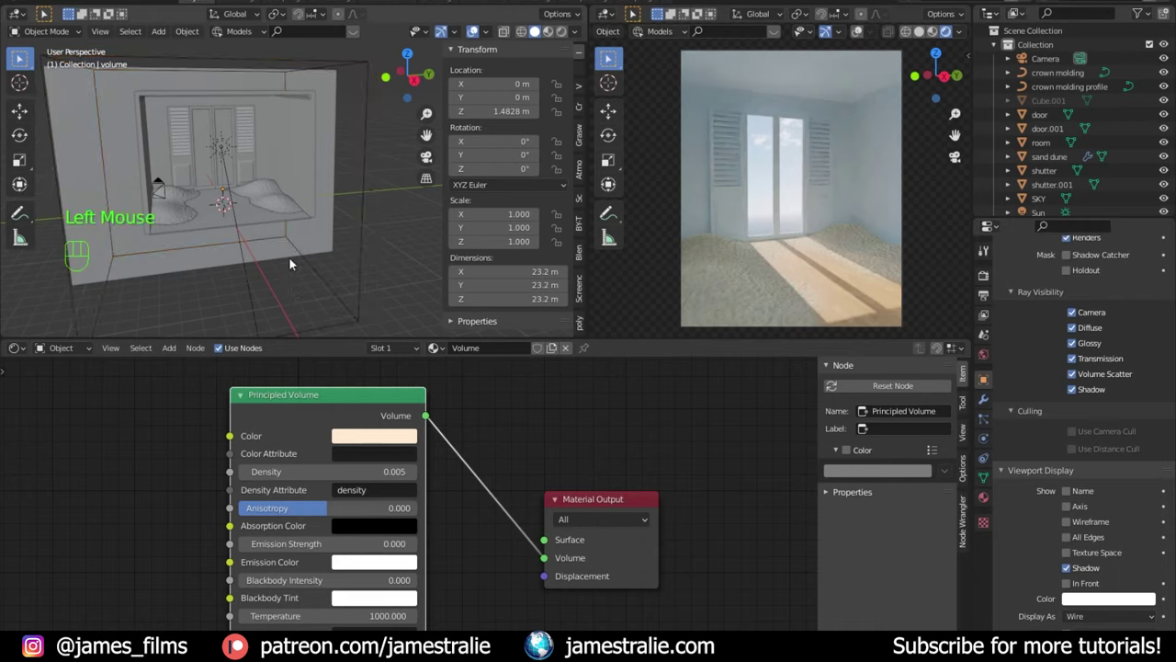
Step: Set the render's Color Management look to High Contrast
click(985, 282)
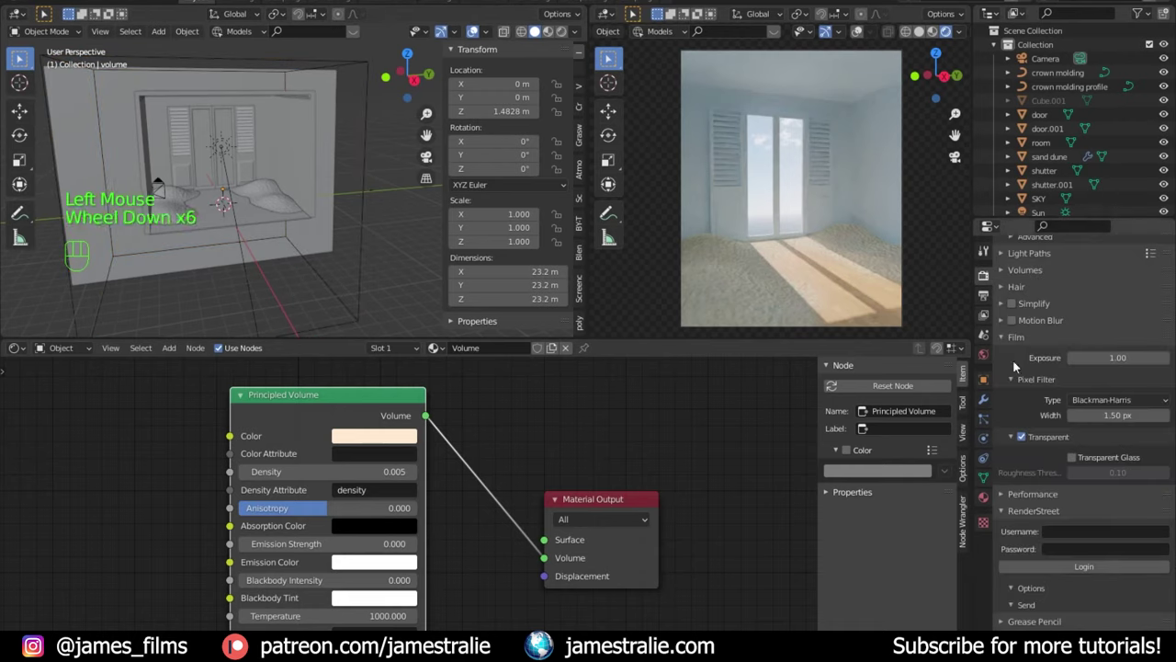
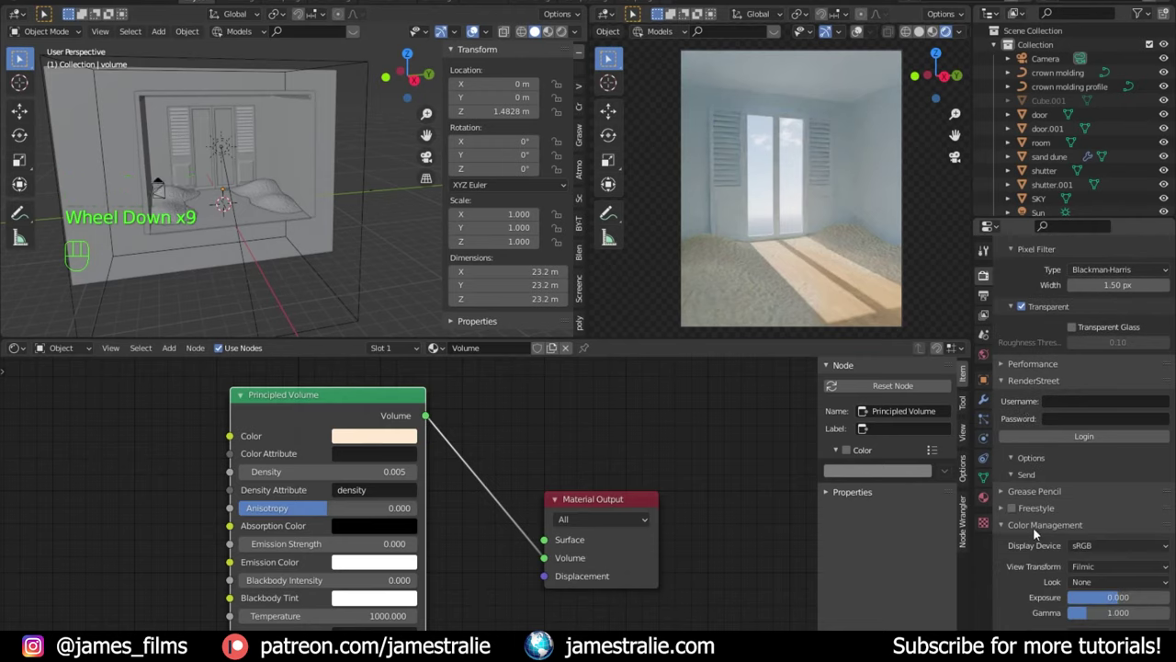
drag(1109, 590, 1111, 521)
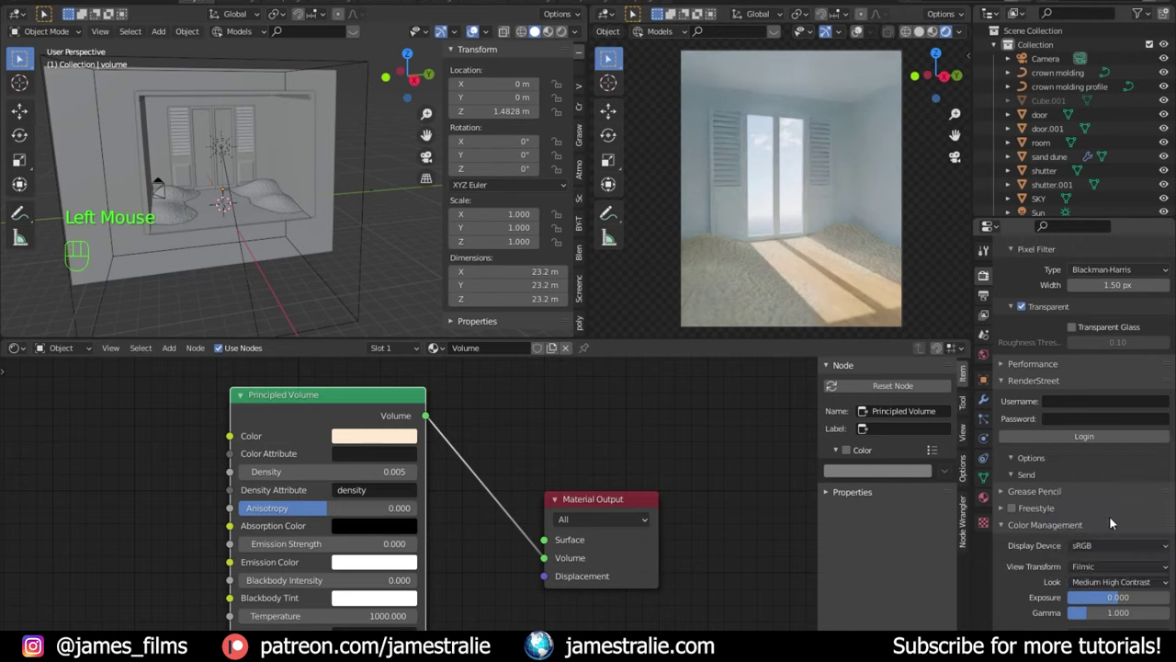
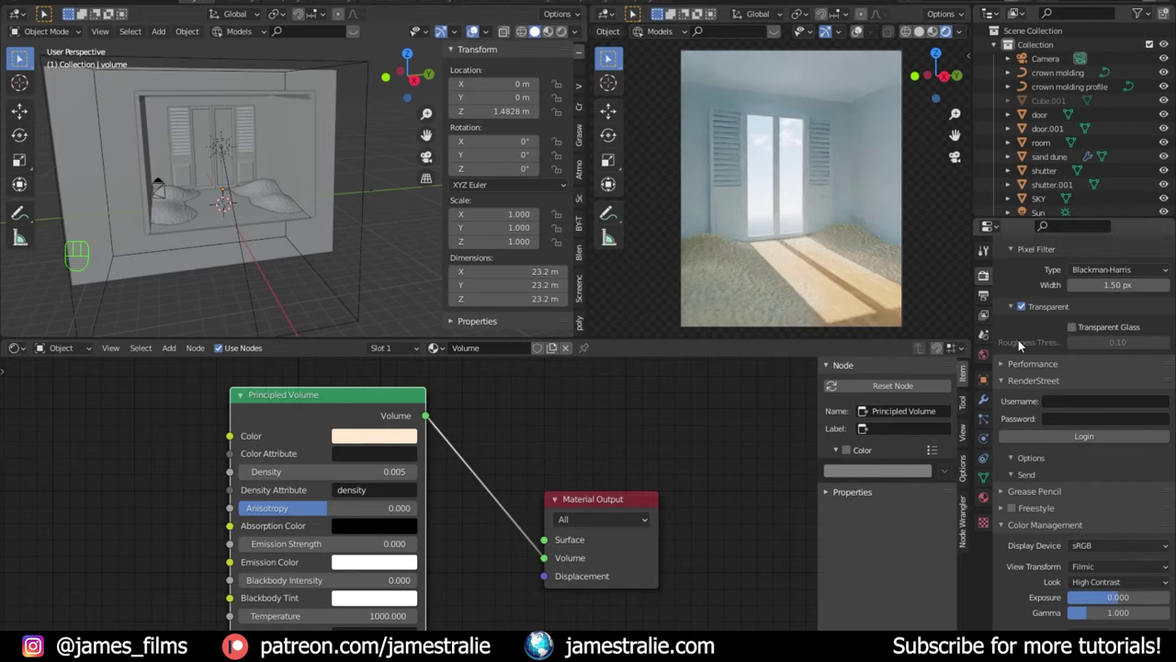
scroll(up, 3)
scroll(up, 3)
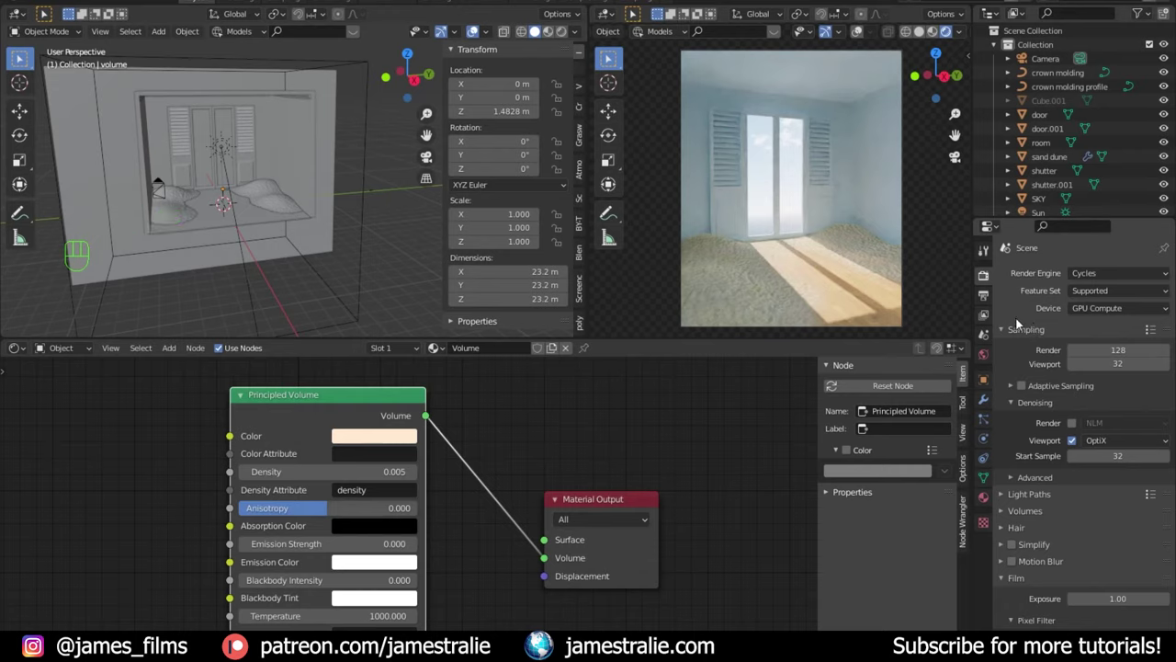
scroll(down, 3)
scroll(down, 3)
scroll(down, 3)
Step: Review the Cycles Performance and Sampling settings: GPU Compute, 128 samples, OptiX viewport denoising
click(1038, 364)
scroll(down, 3)
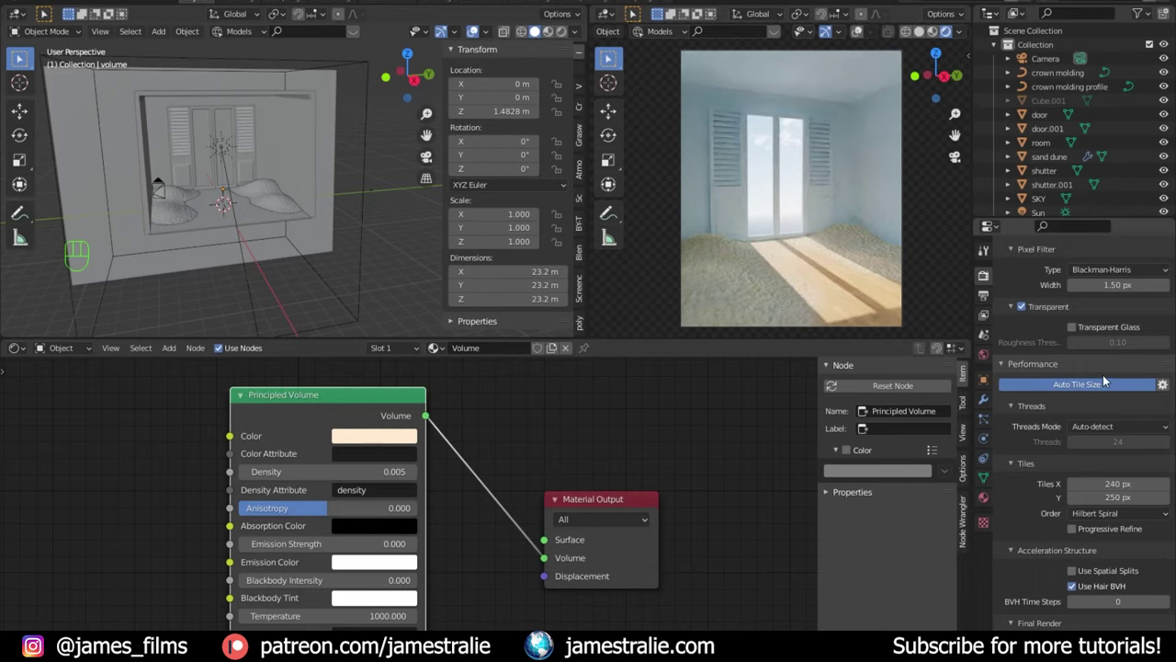
scroll(up, 3)
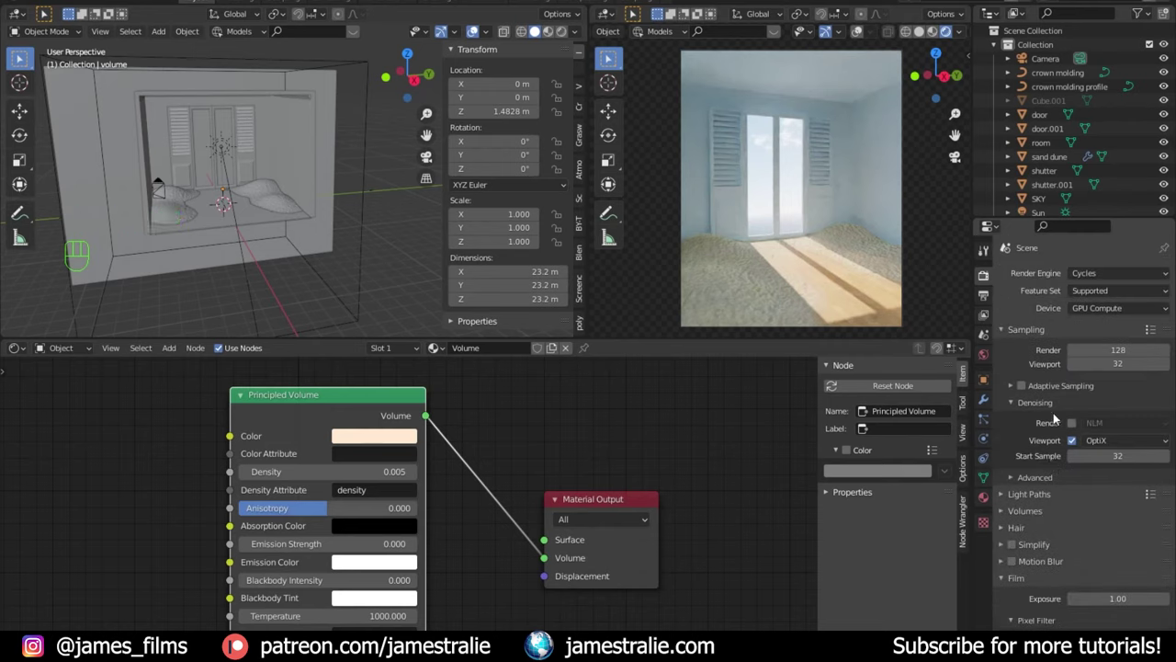
scroll(down, 3)
scroll(down, 3)
scroll(down, 3)
scroll(up, 3)
scroll(up, 3)
click(1103, 311)
scroll(up, 3)
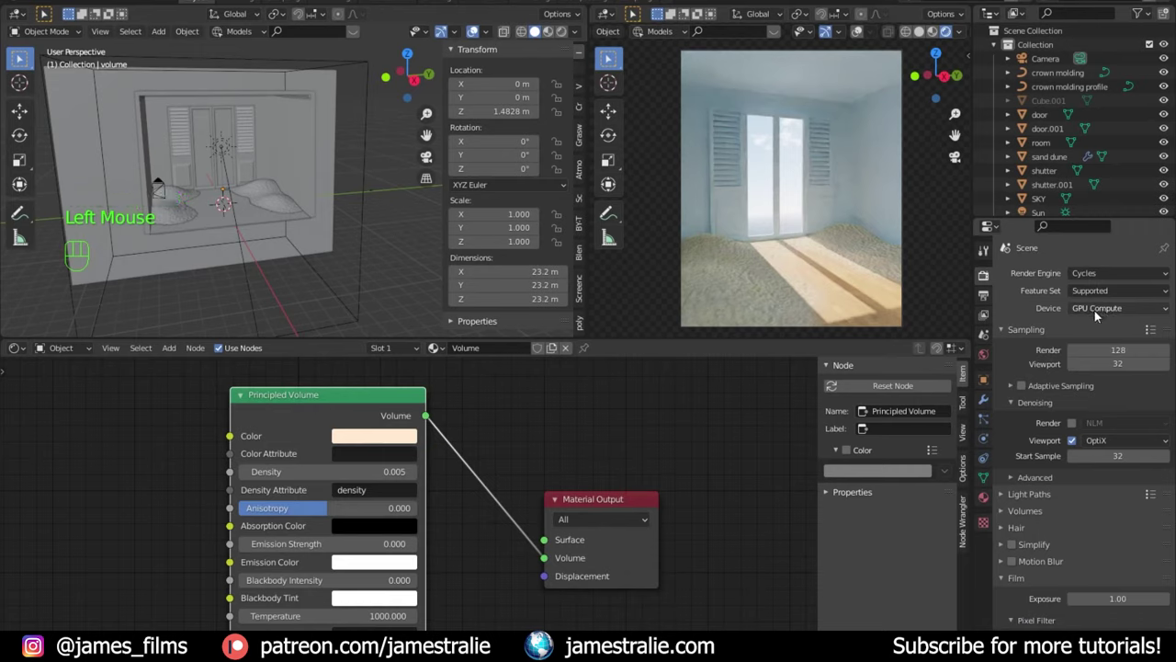